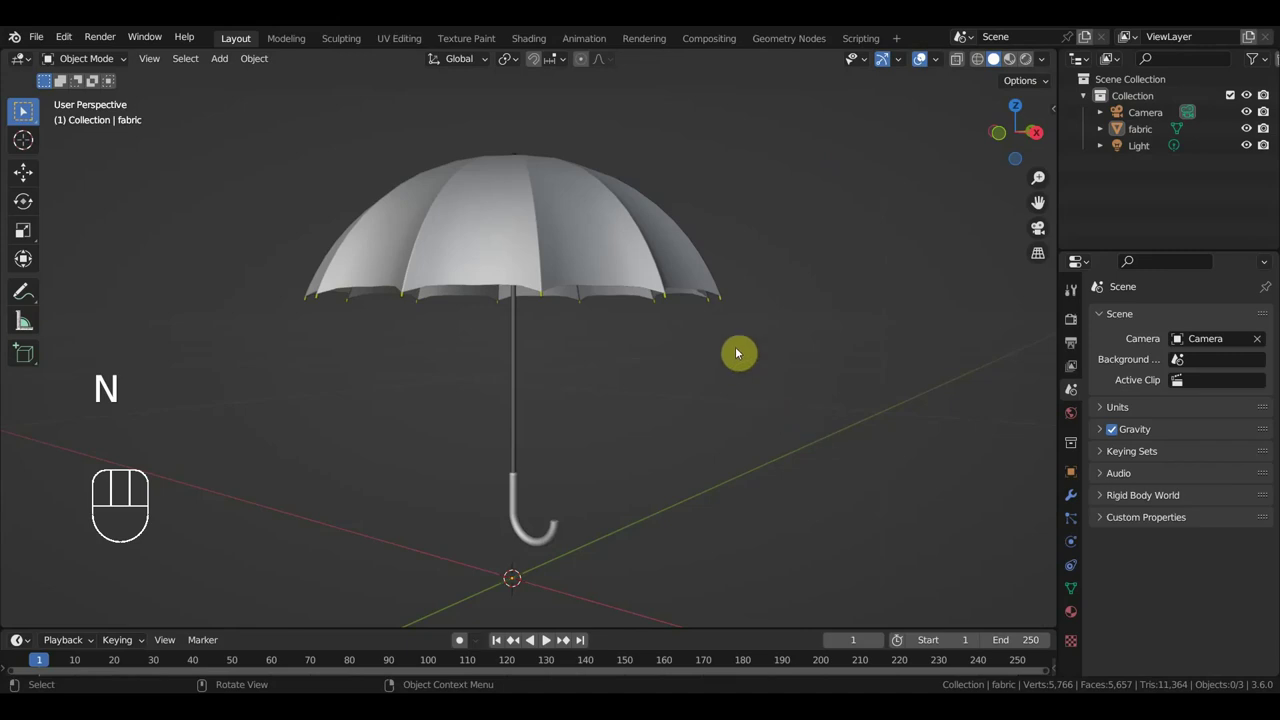
# Separate the selected canopy faces into fabric.001 and hide that object in the outliner.
pyautogui.click(652, 236)
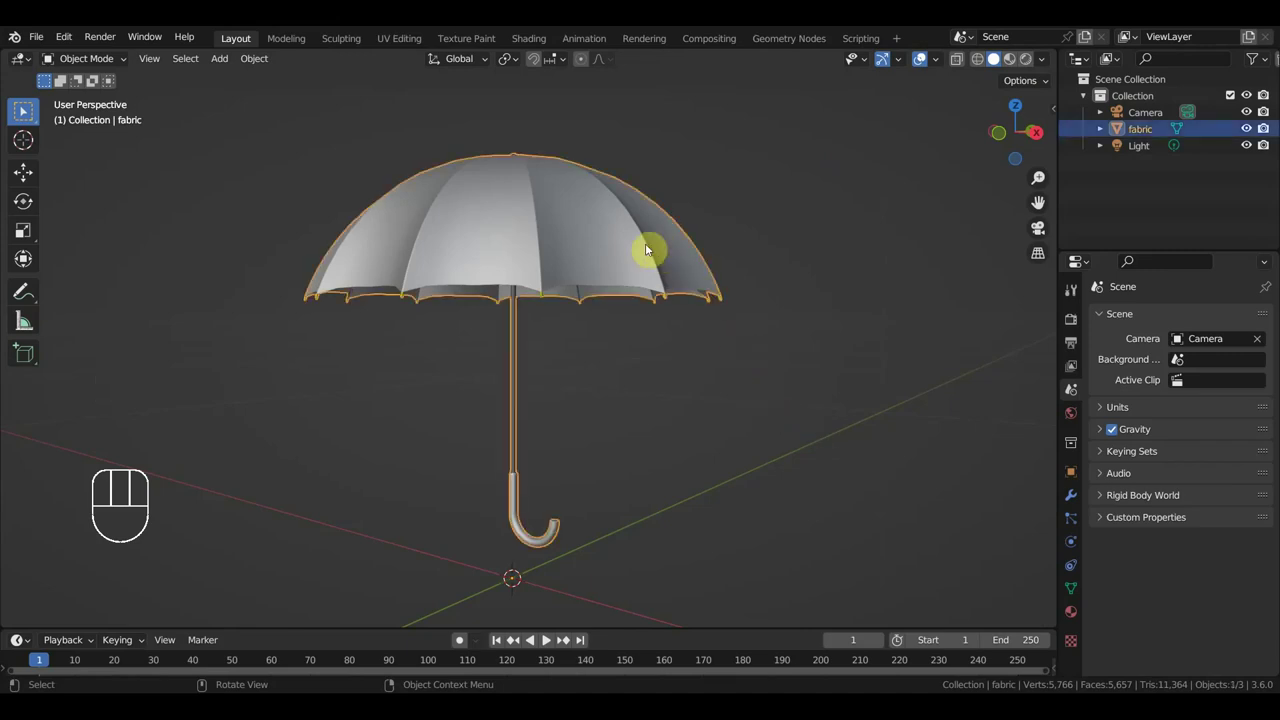
pyautogui.moveTo(111, 68); pyautogui.dragTo(107, 99)
pyautogui.click(24, 112)
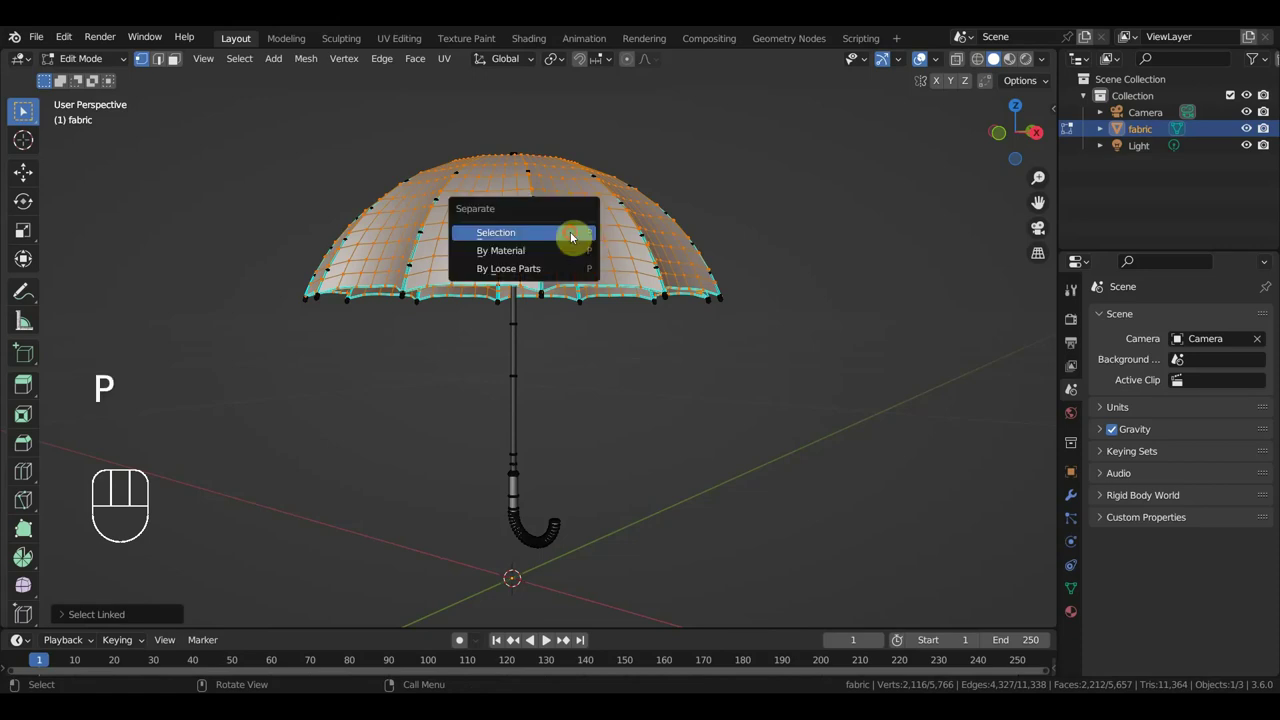
pyautogui.moveTo(89, 60); pyautogui.dragTo(285, 186)
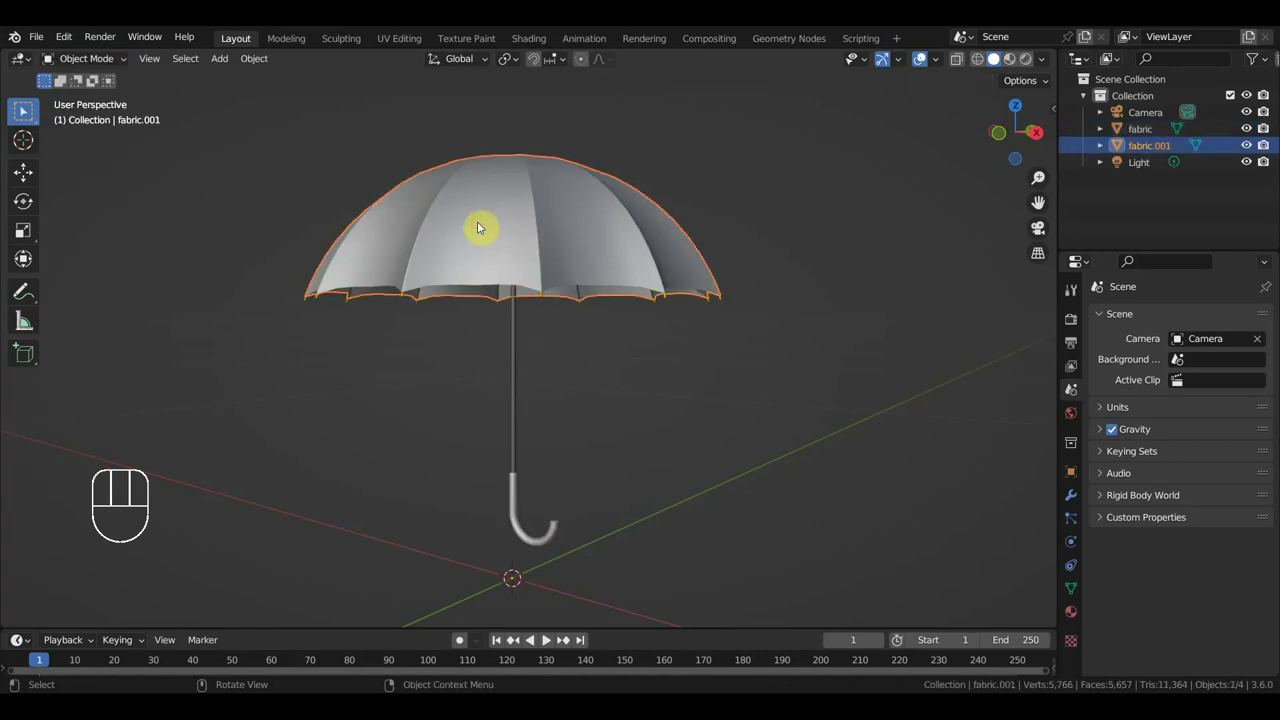
# Hide the canopy, orbit around the bare ribs and select the umbrella frame.
pyautogui.press('h')
pyautogui.moveTo(543, 312); pyautogui.dragTo(603, 297)
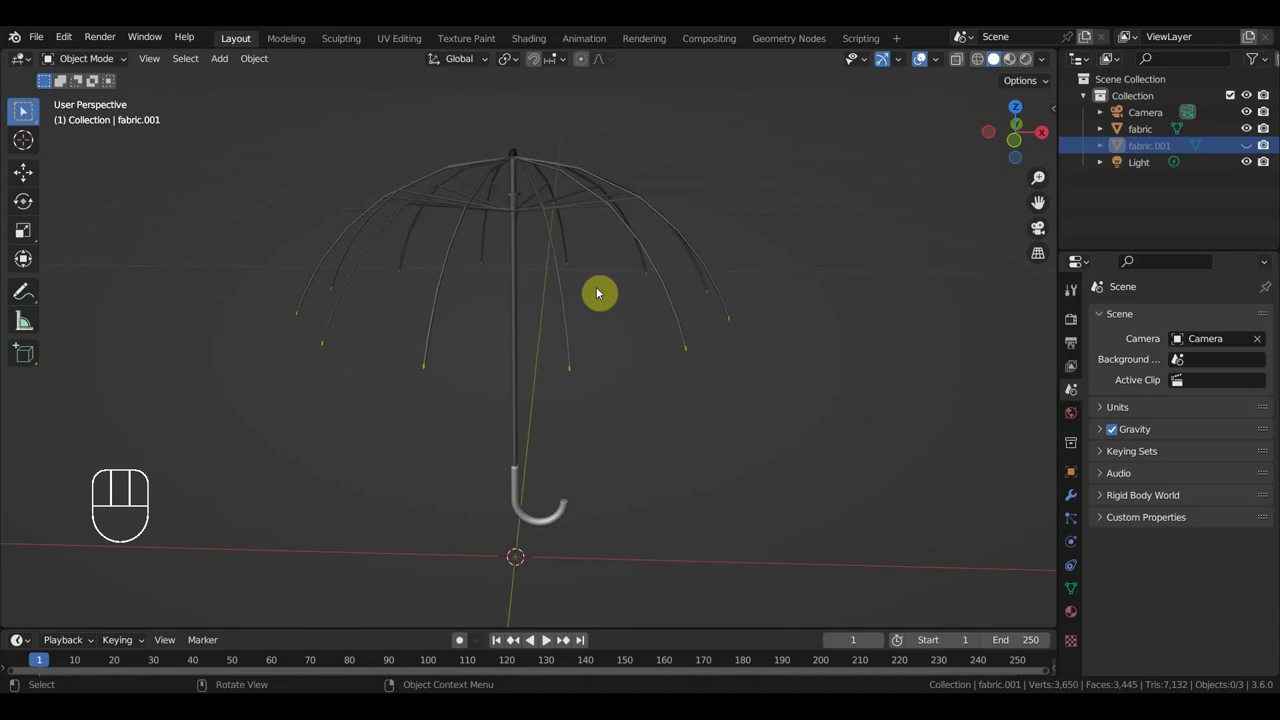
pyautogui.moveTo(602, 315); pyautogui.dragTo(619, 363)
pyautogui.moveTo(609, 360); pyautogui.dragTo(592, 351)
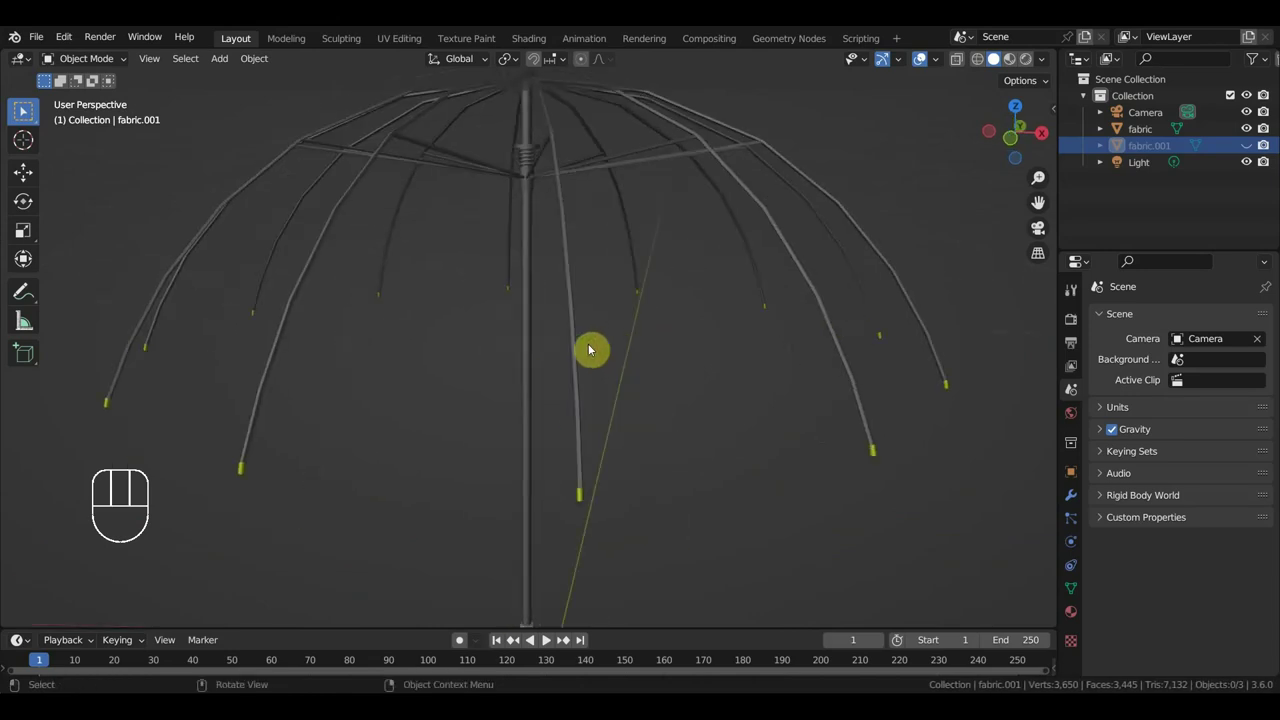
pyautogui.moveTo(593, 337); pyautogui.dragTo(578, 282)
pyautogui.moveTo(536, 244); pyautogui.dragTo(519, 263)
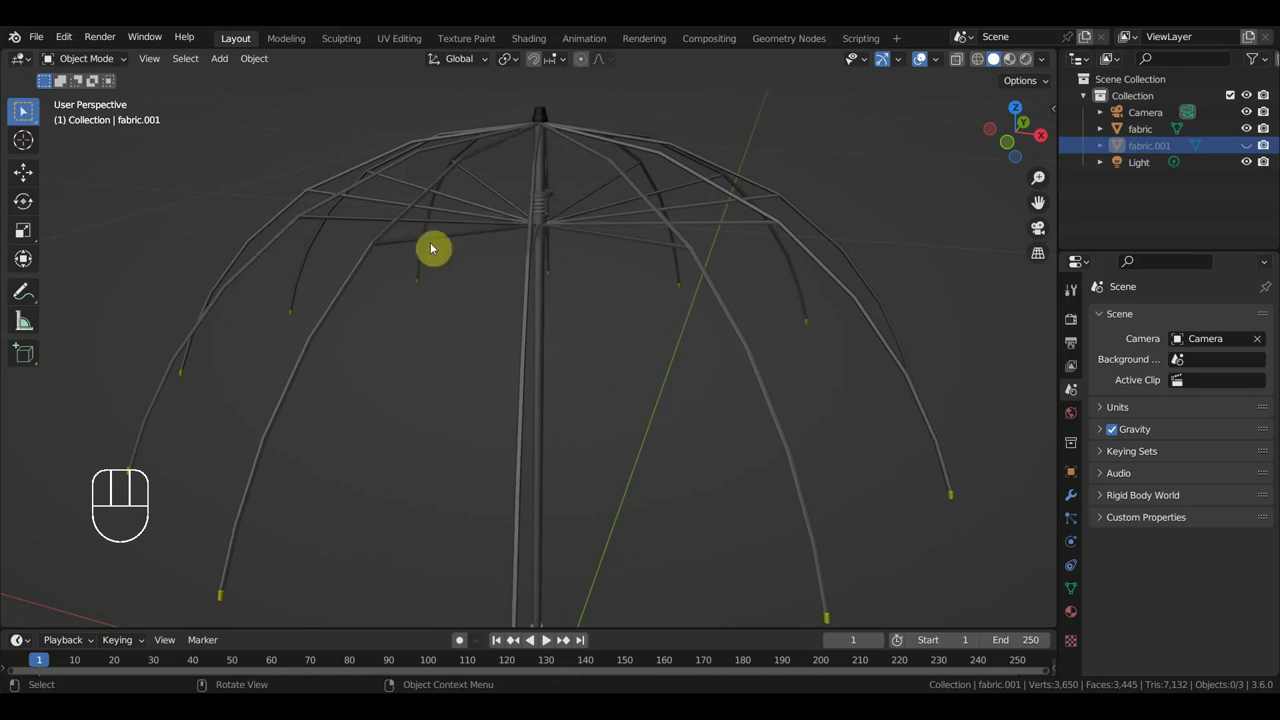
pyautogui.moveTo(573, 231); pyautogui.dragTo(683, 220)
pyautogui.moveTo(600, 234); pyautogui.dragTo(668, 232)
pyautogui.click(572, 201)
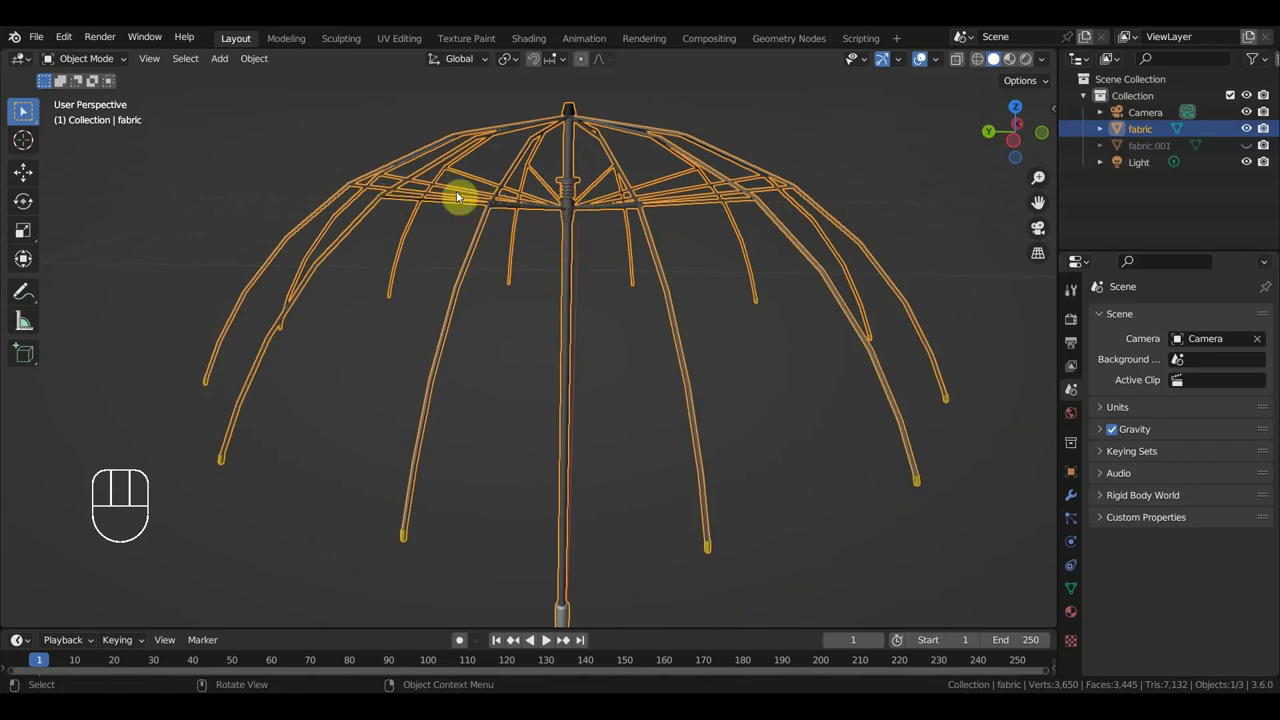
# From Top view, add a Mesh > Circle centred on the frame's axis and resize it.
pyautogui.moveTo(24, 112); pyautogui.dragTo(542, 327)
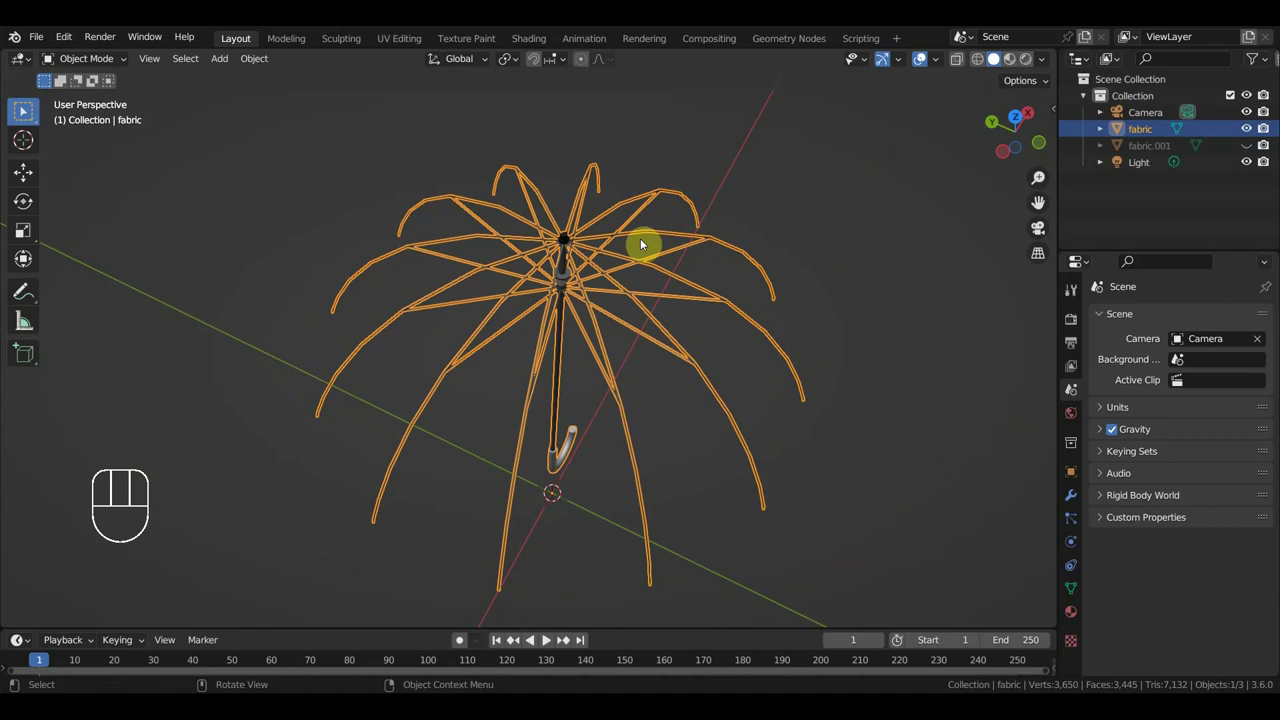
pyautogui.press('KP_7')
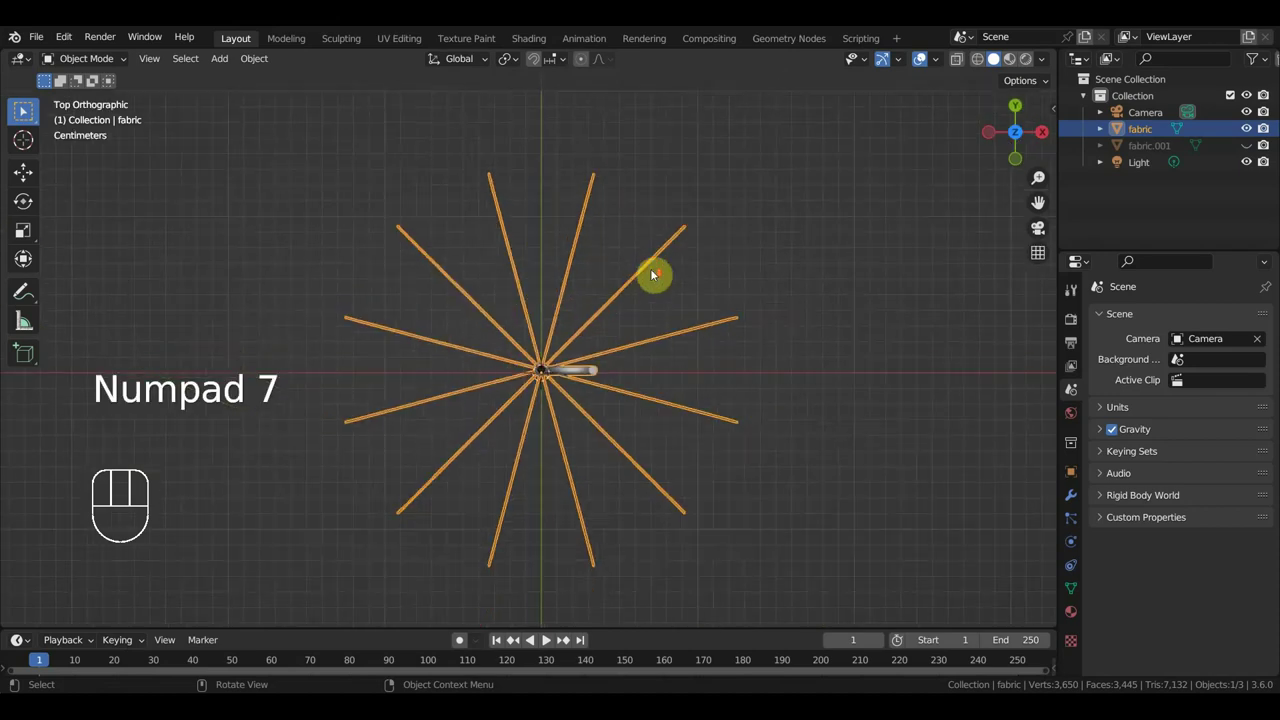
pyautogui.moveTo(655, 276); pyautogui.dragTo(680, 251)
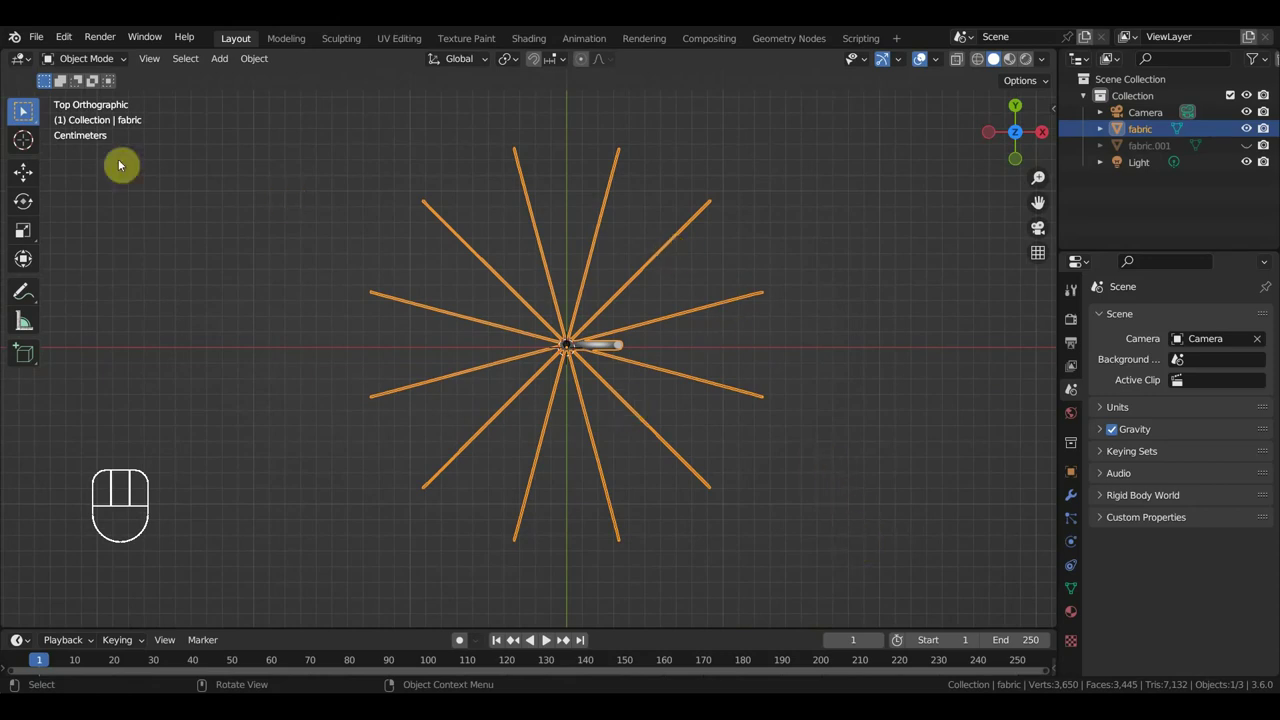
pyautogui.moveTo(226, 58); pyautogui.dragTo(24, 112)
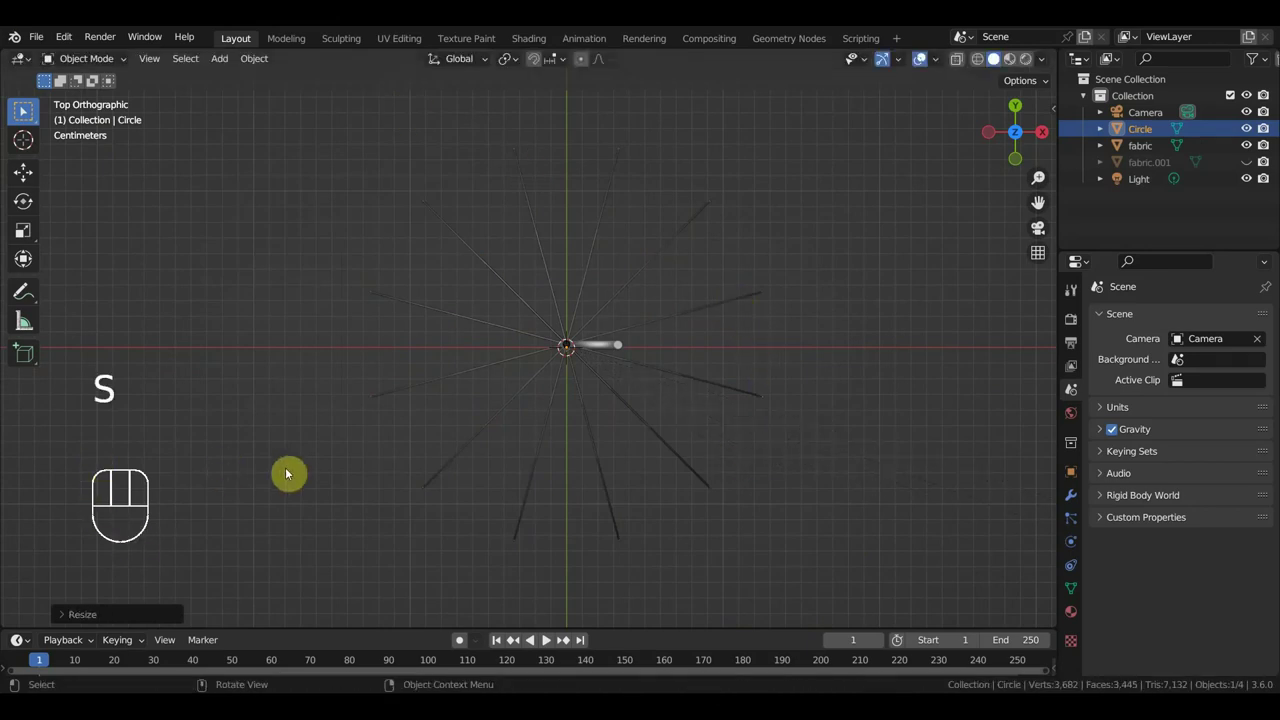
# Scale the circle from Top view so its rim passes through the rib tips.
pyautogui.moveTo(773, 419); pyautogui.dragTo(743, 304)
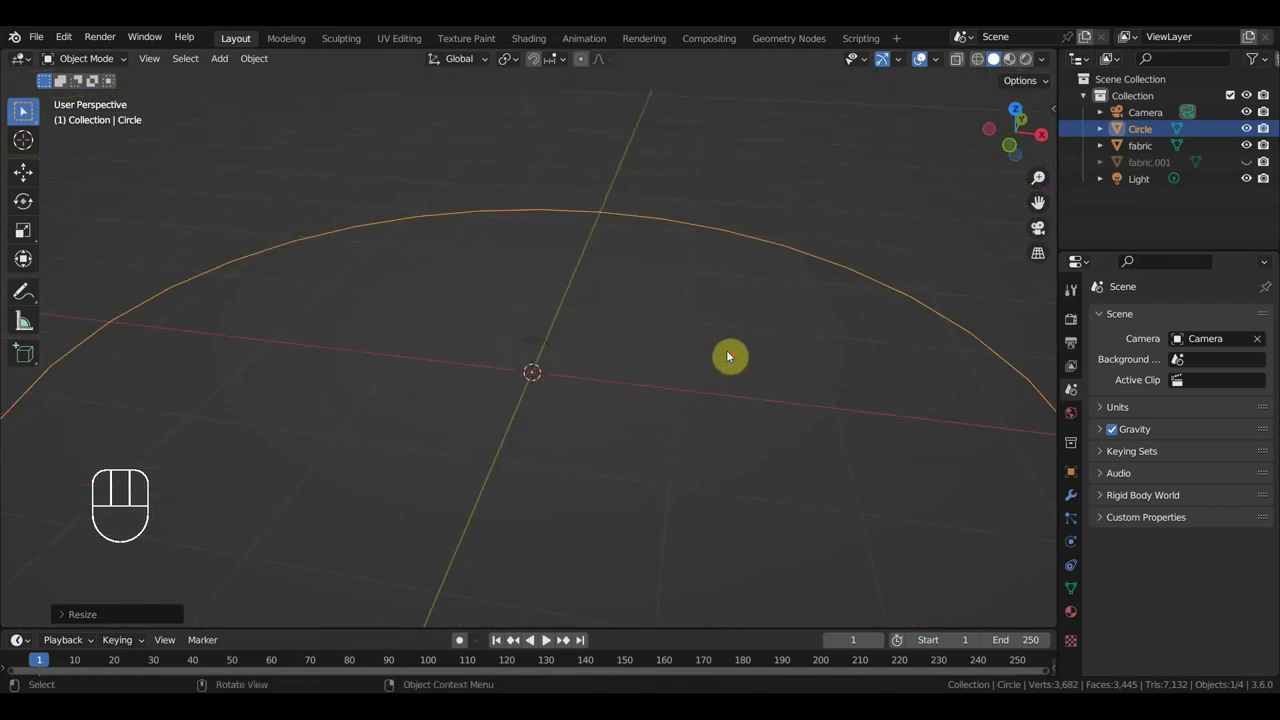
pyautogui.press('KP_7')
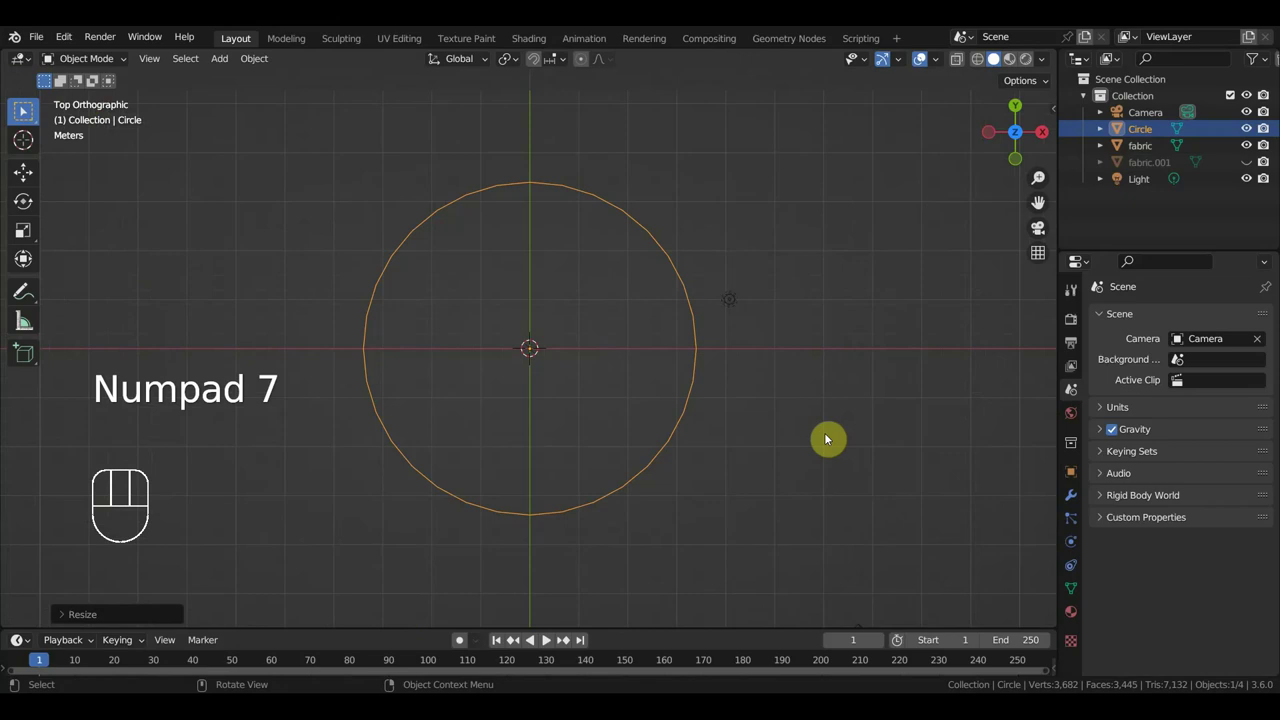
pyautogui.press('s')
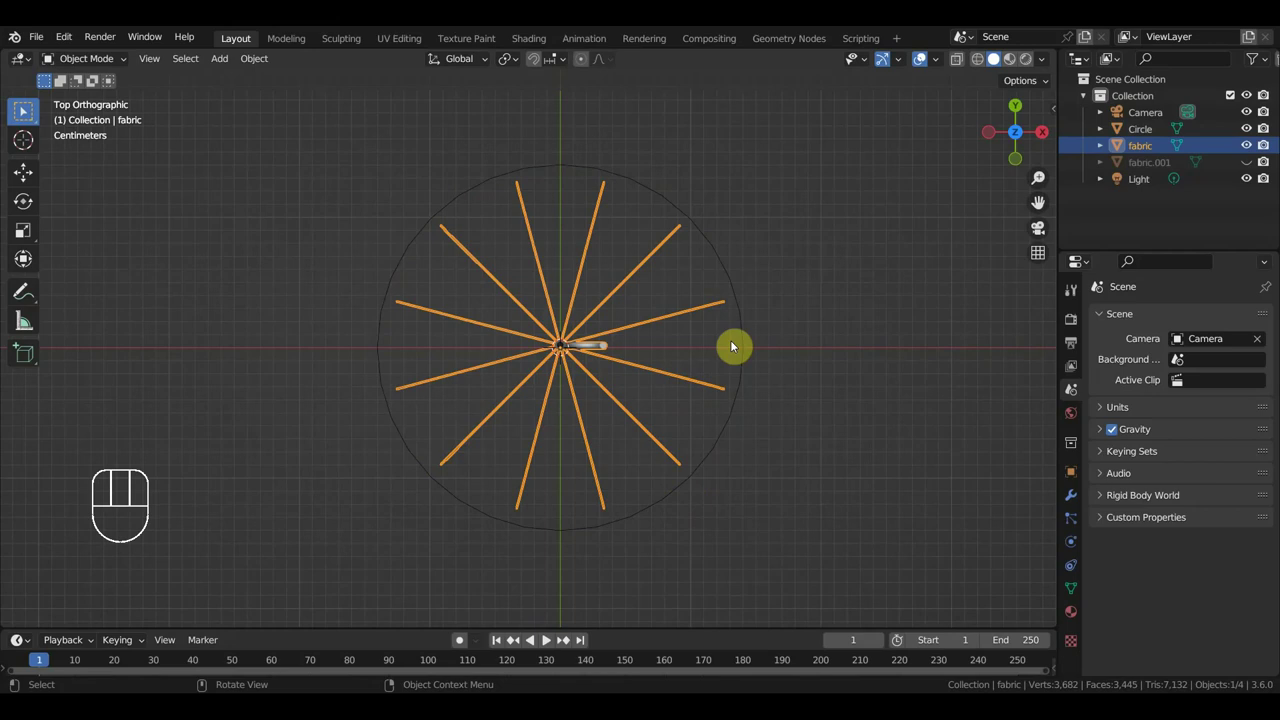
pyautogui.click(738, 421)
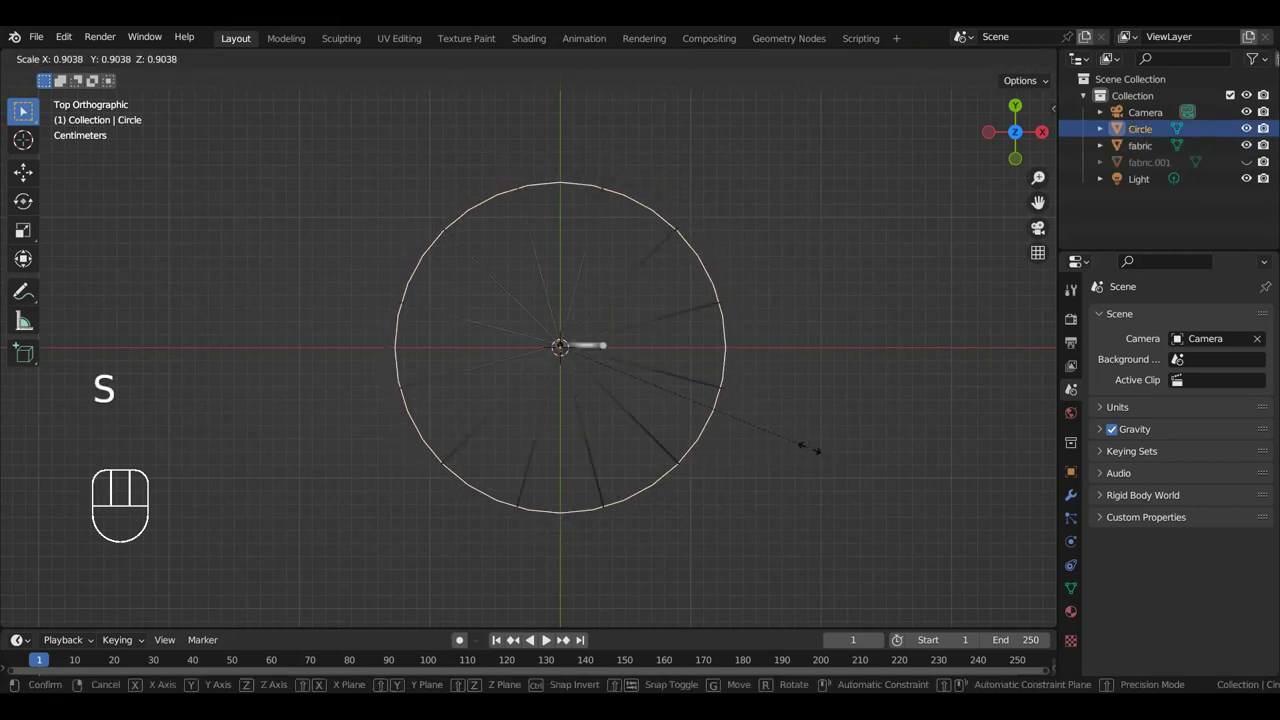
pyautogui.click(679, 384)
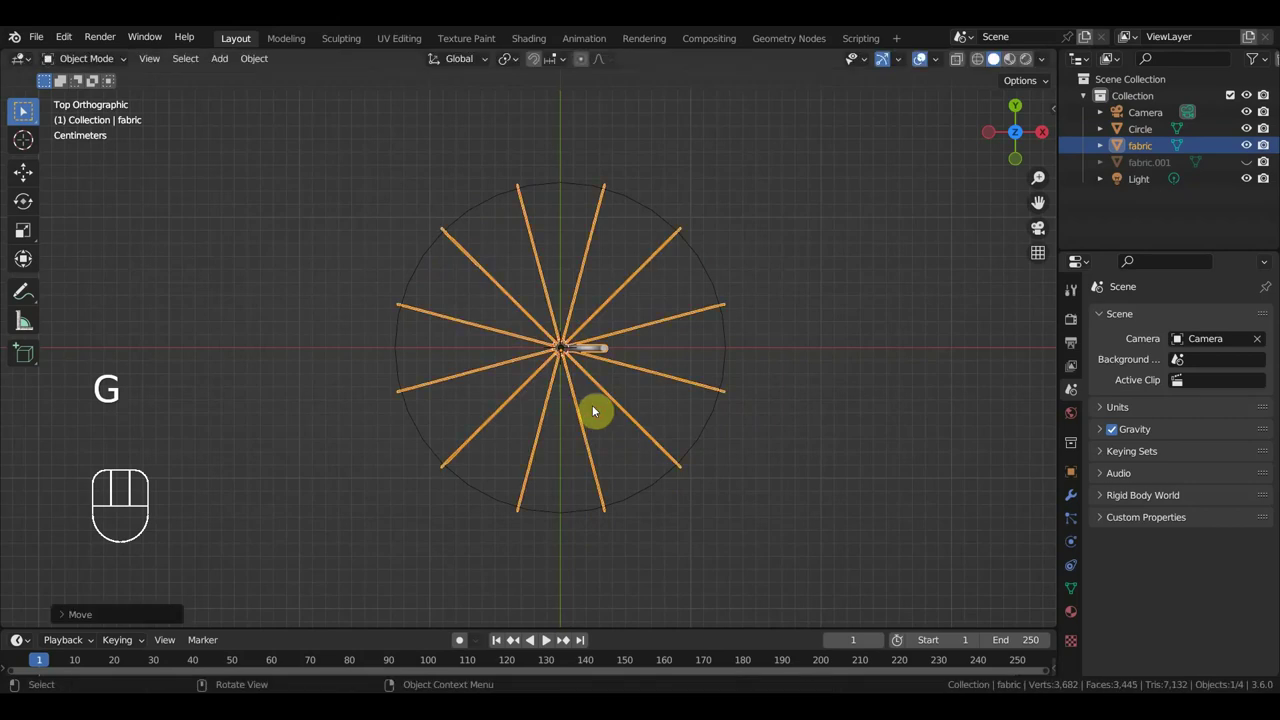
# Unhide the fabric.001 canopy and check it against the circle from the side.
pyautogui.press('ctrl+z')
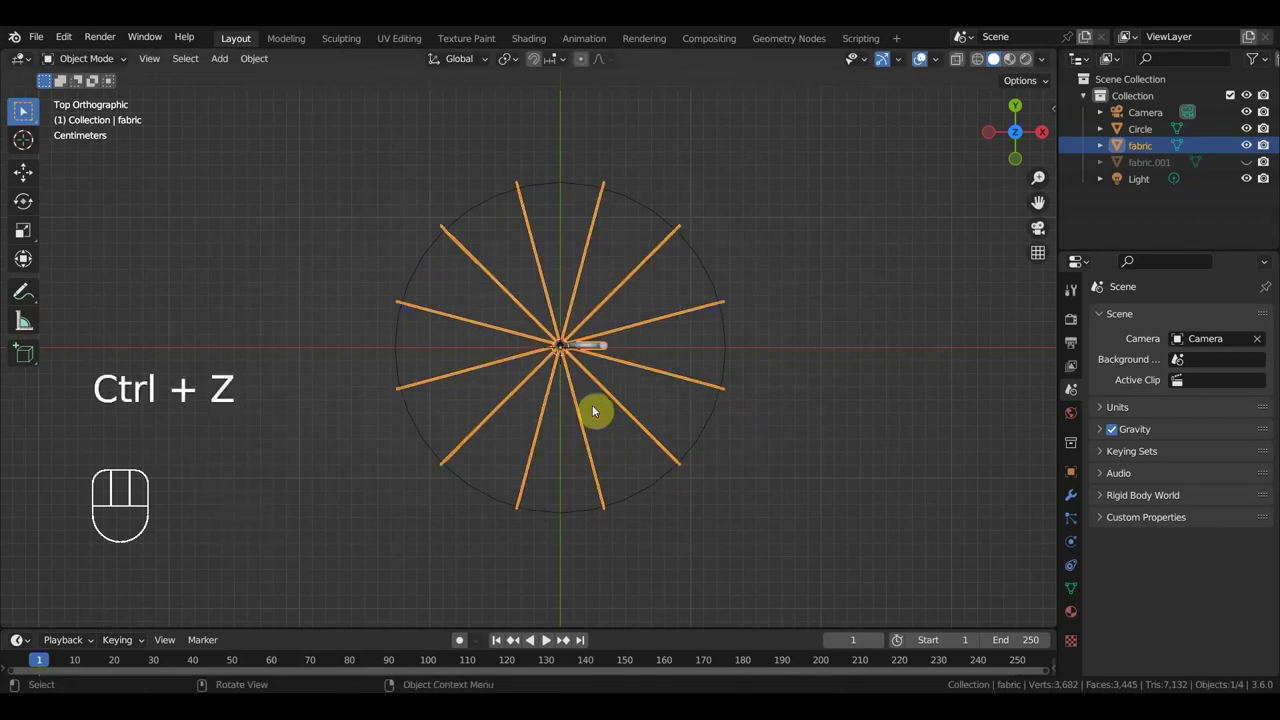
pyautogui.press('alt+h')
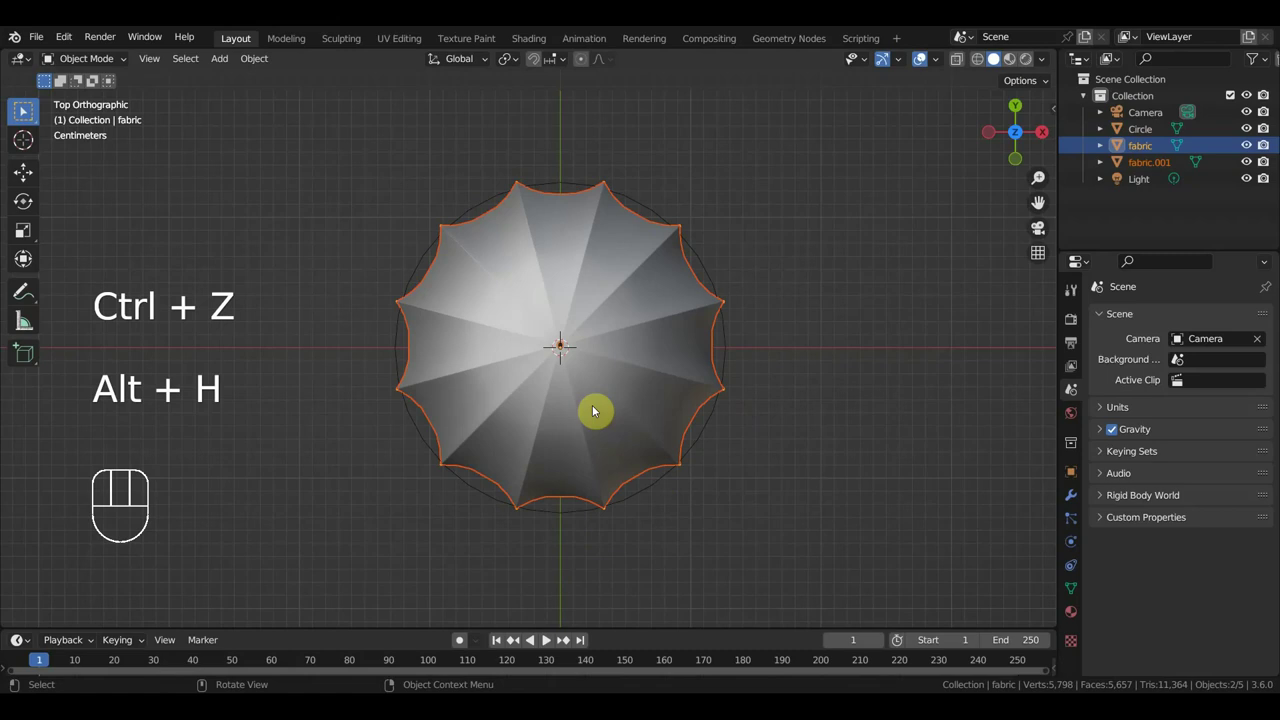
pyautogui.moveTo(597, 383); pyautogui.dragTo(557, 313)
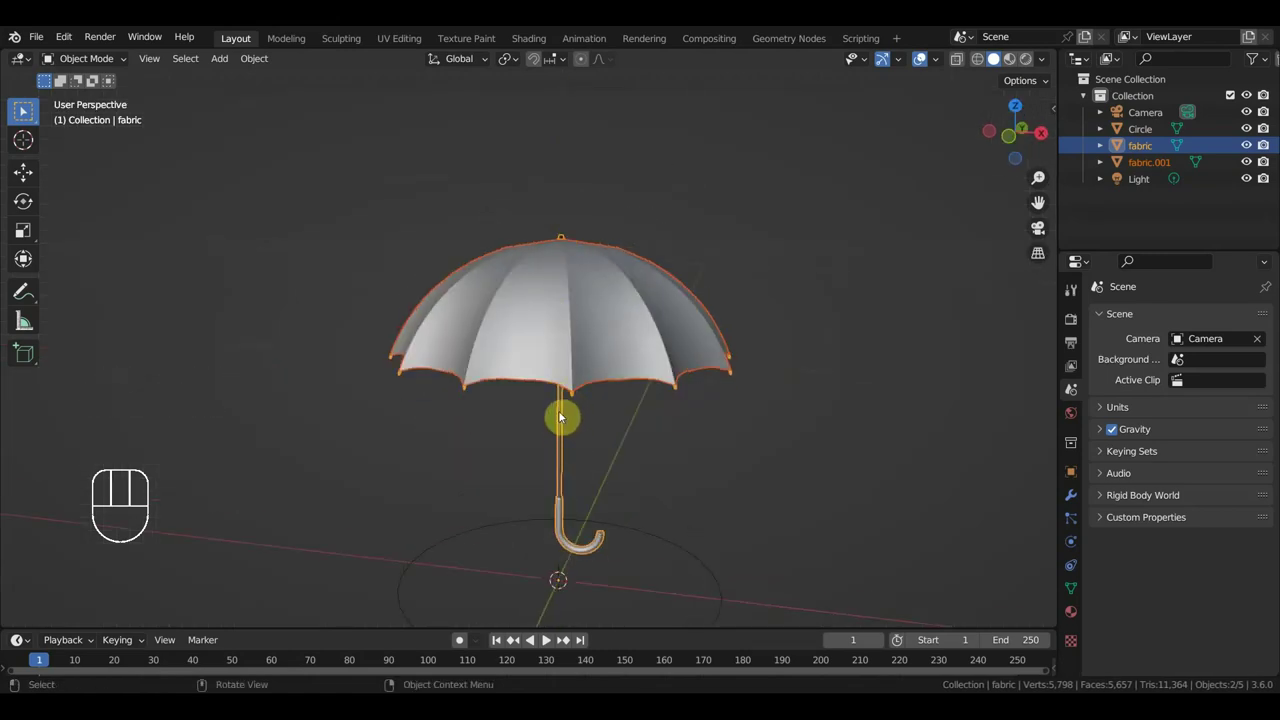
pyautogui.click(572, 424)
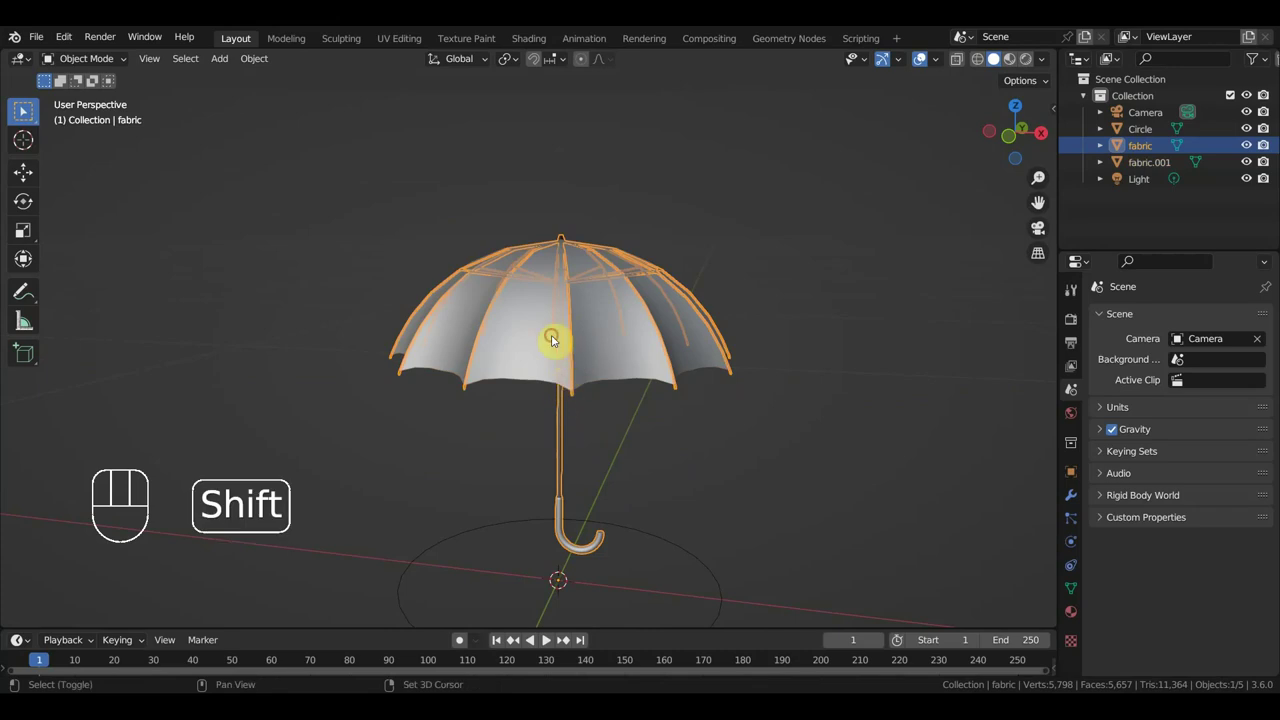
# Hide the canopy again from Top view, then select the guide circle for deletion.
pyautogui.press('KP_7')
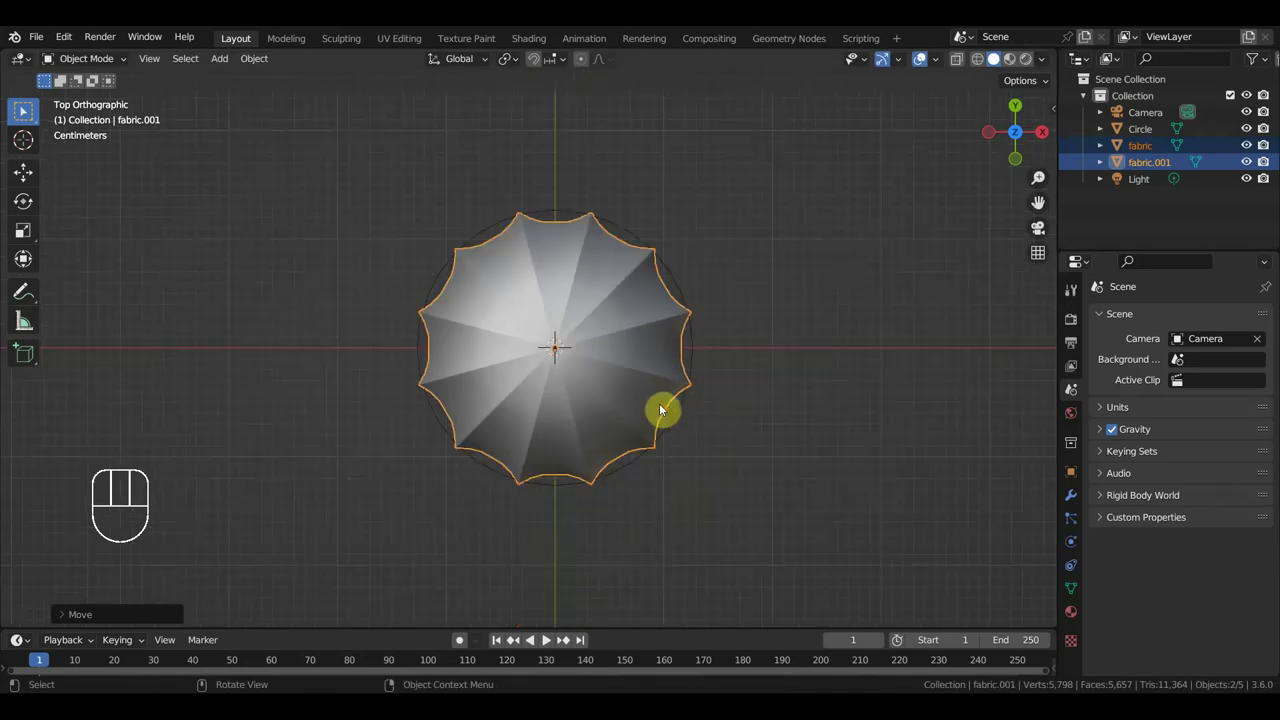
pyautogui.click(629, 359)
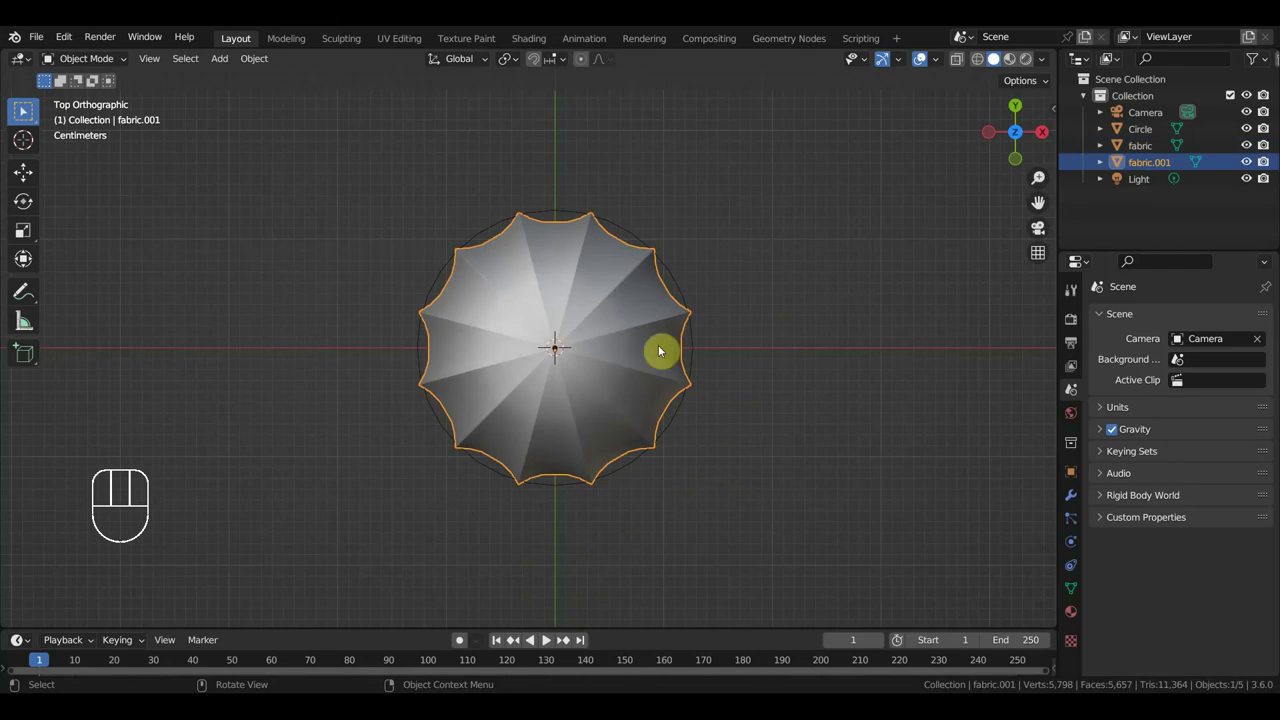
pyautogui.press('h')
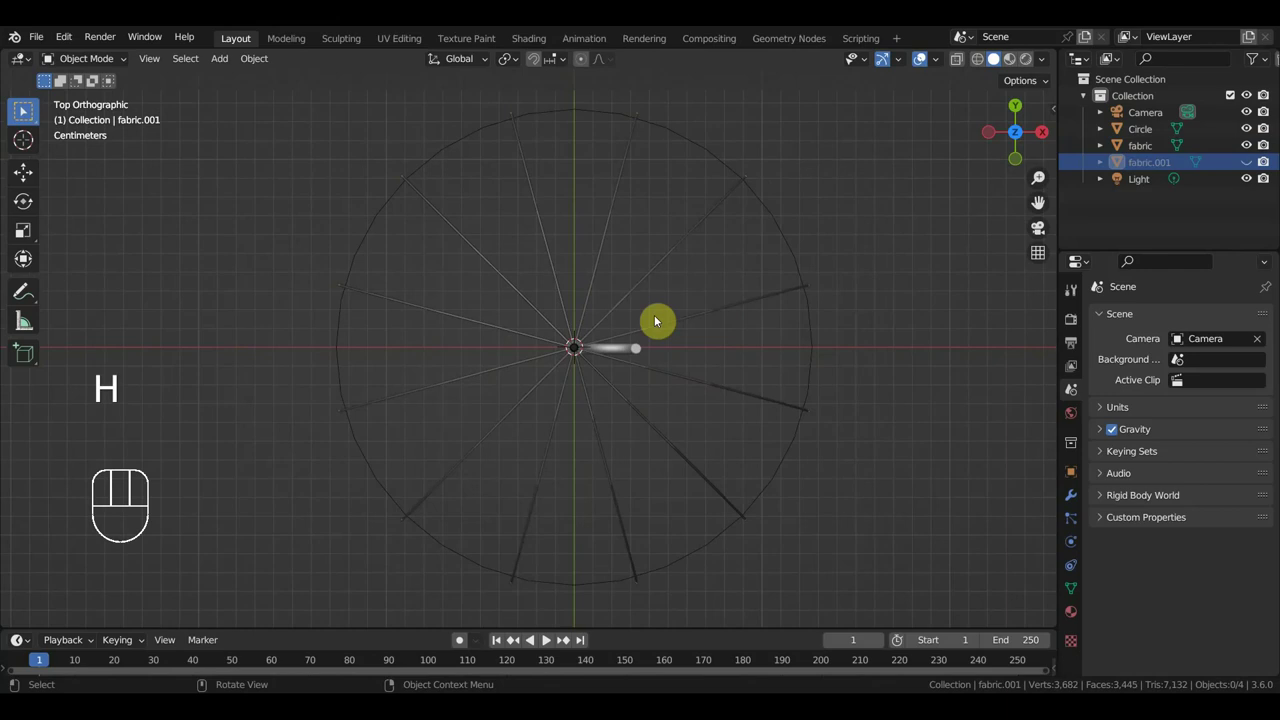
pyautogui.click(691, 323)
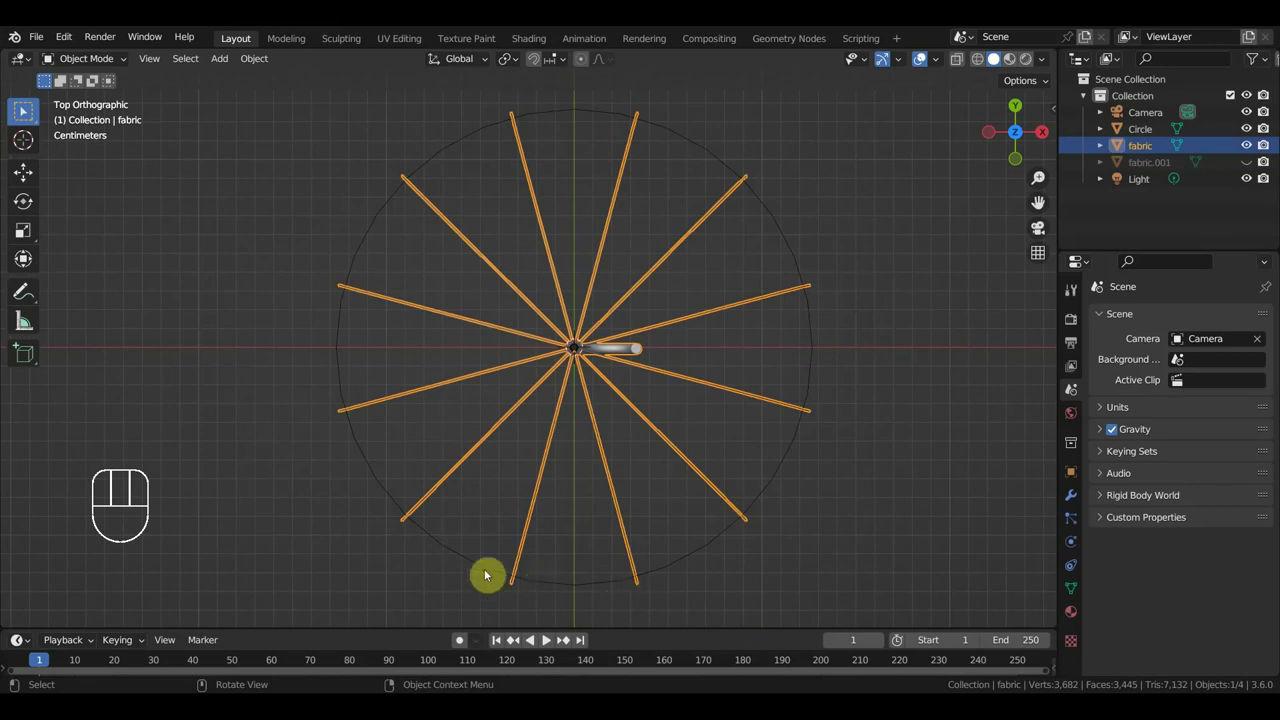
pyautogui.click(687, 563)
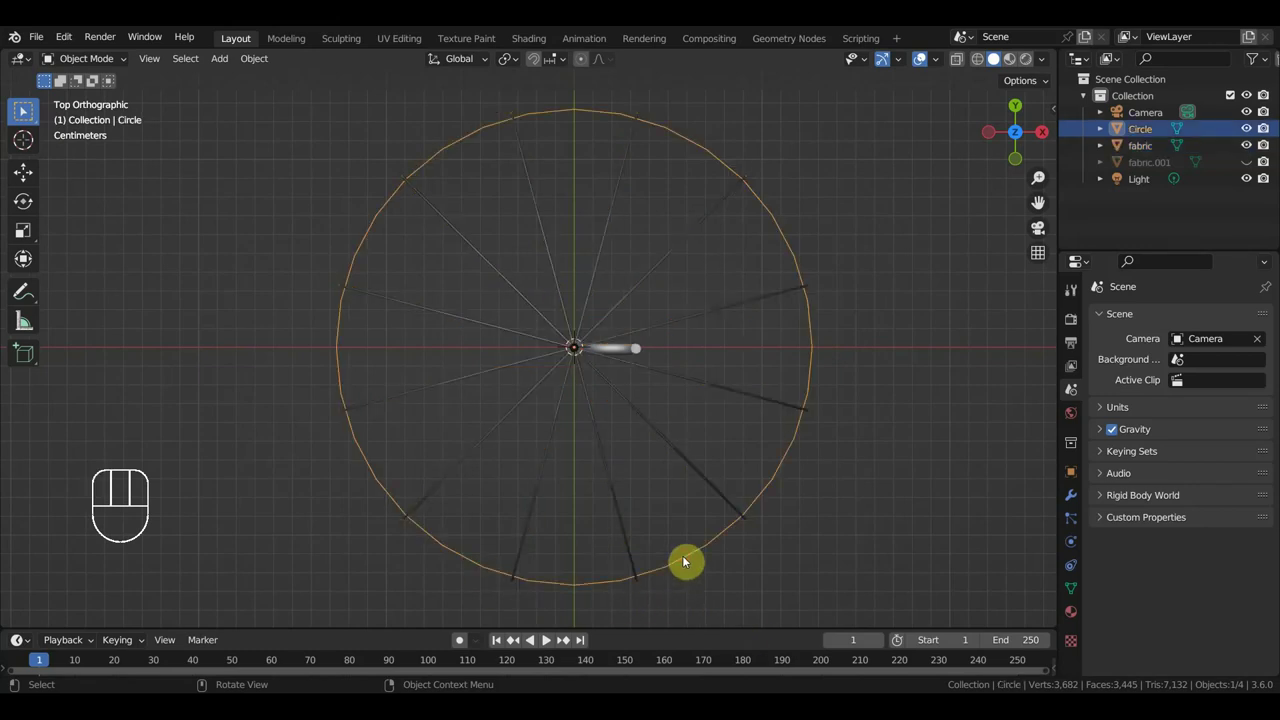
# Delete the guide circle, select all scene objects and switch to Front view.
pyautogui.press('Delete')
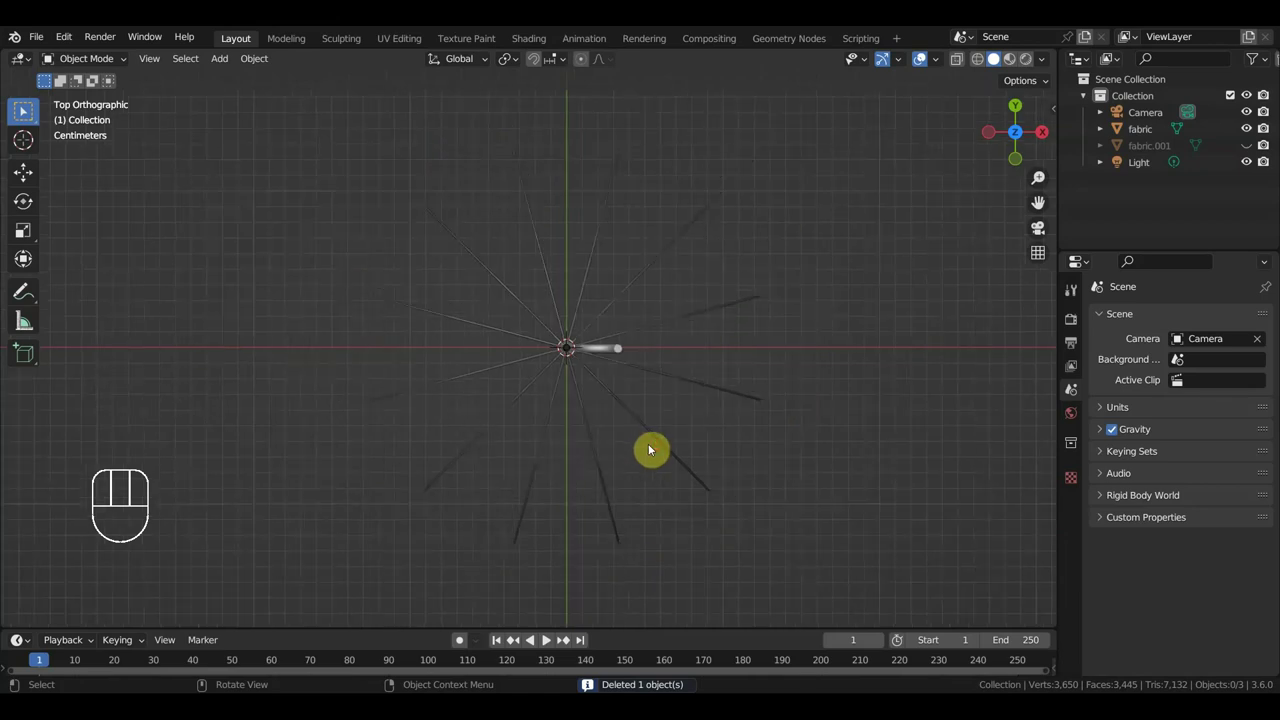
pyautogui.moveTo(24, 112); pyautogui.dragTo(479, 137)
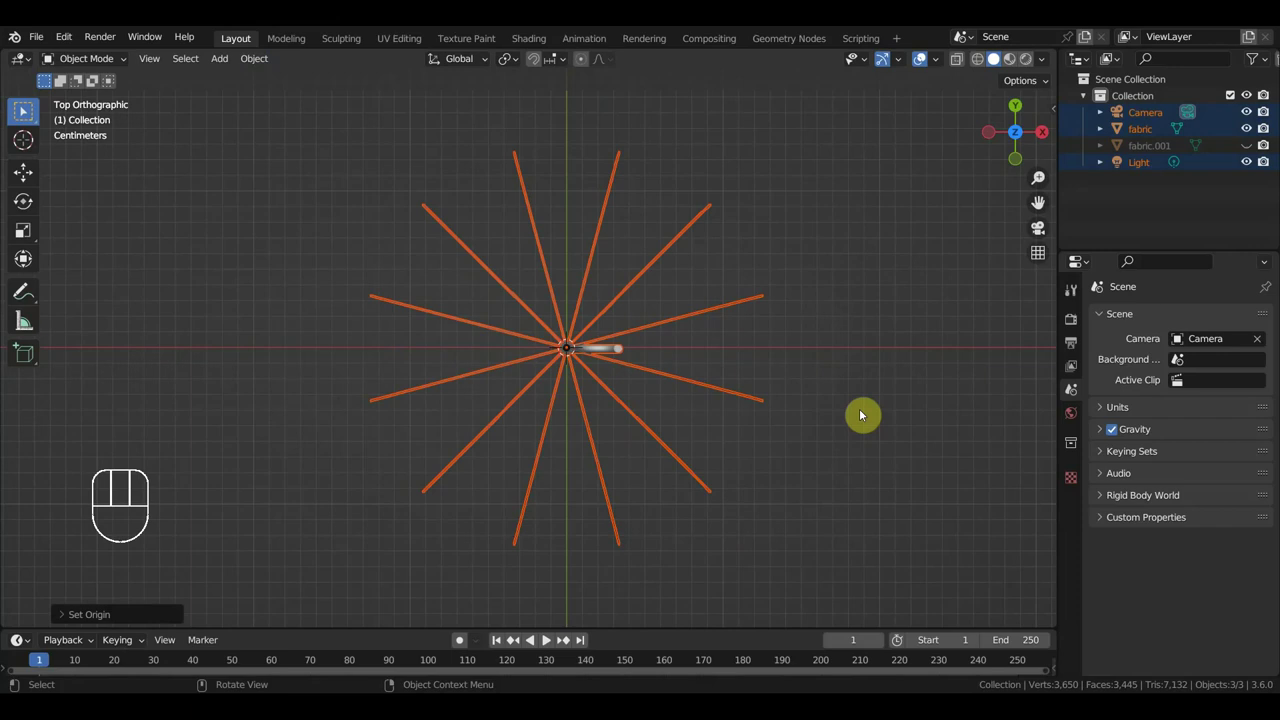
pyautogui.press('KP_1')
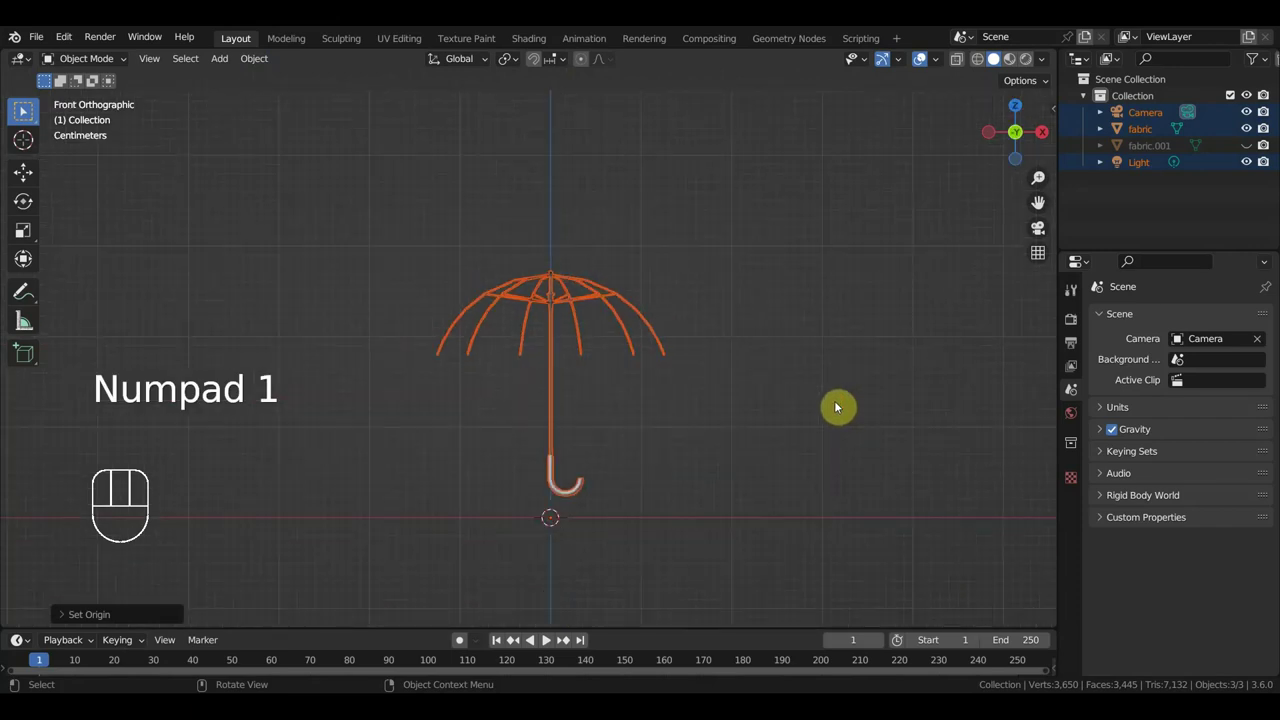
# Add an Armature, set it to display in front and switch to editing its bones.
pyautogui.press('shift+a')
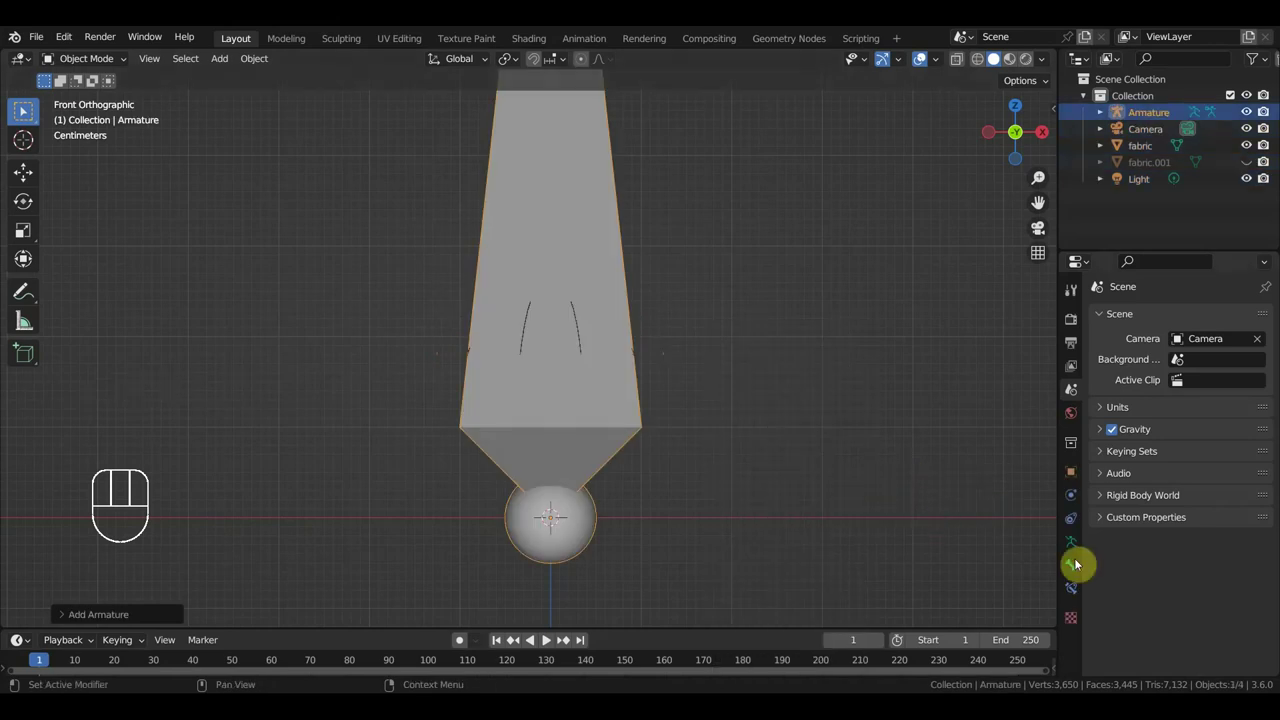
pyautogui.click(1073, 541)
pyautogui.click(1153, 539)
pyautogui.click(1162, 631)
pyautogui.click(1171, 636)
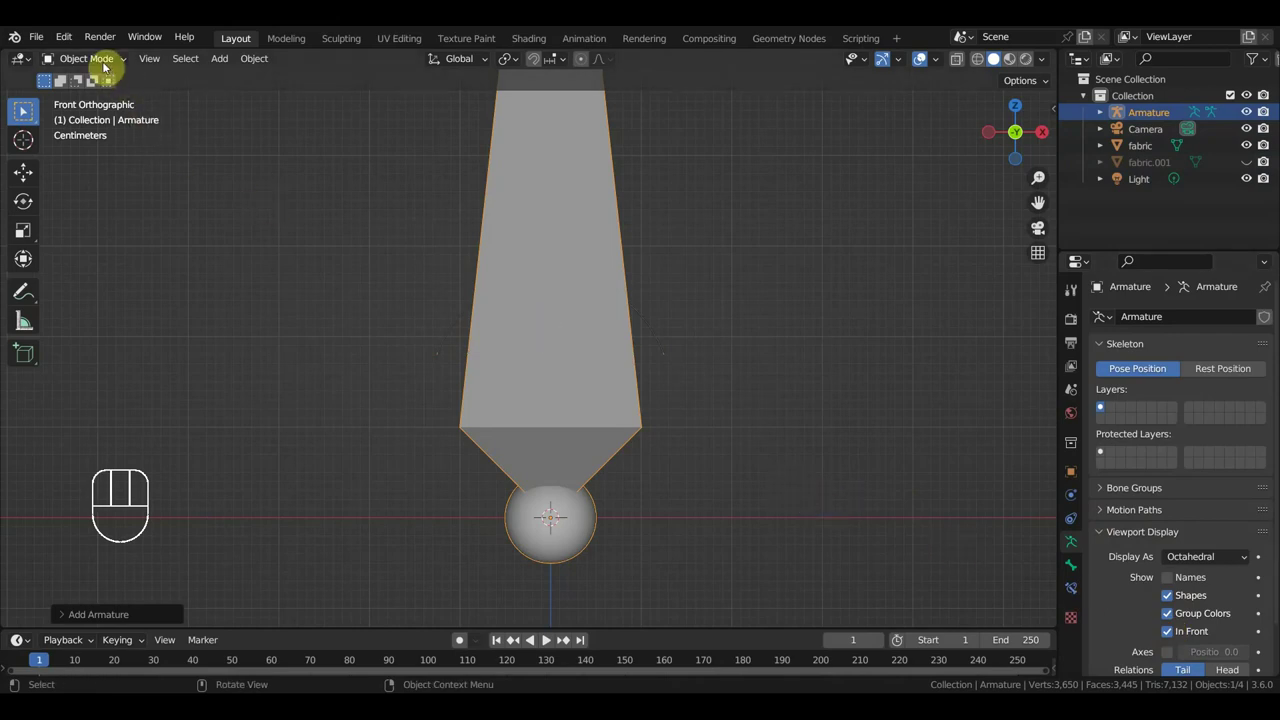
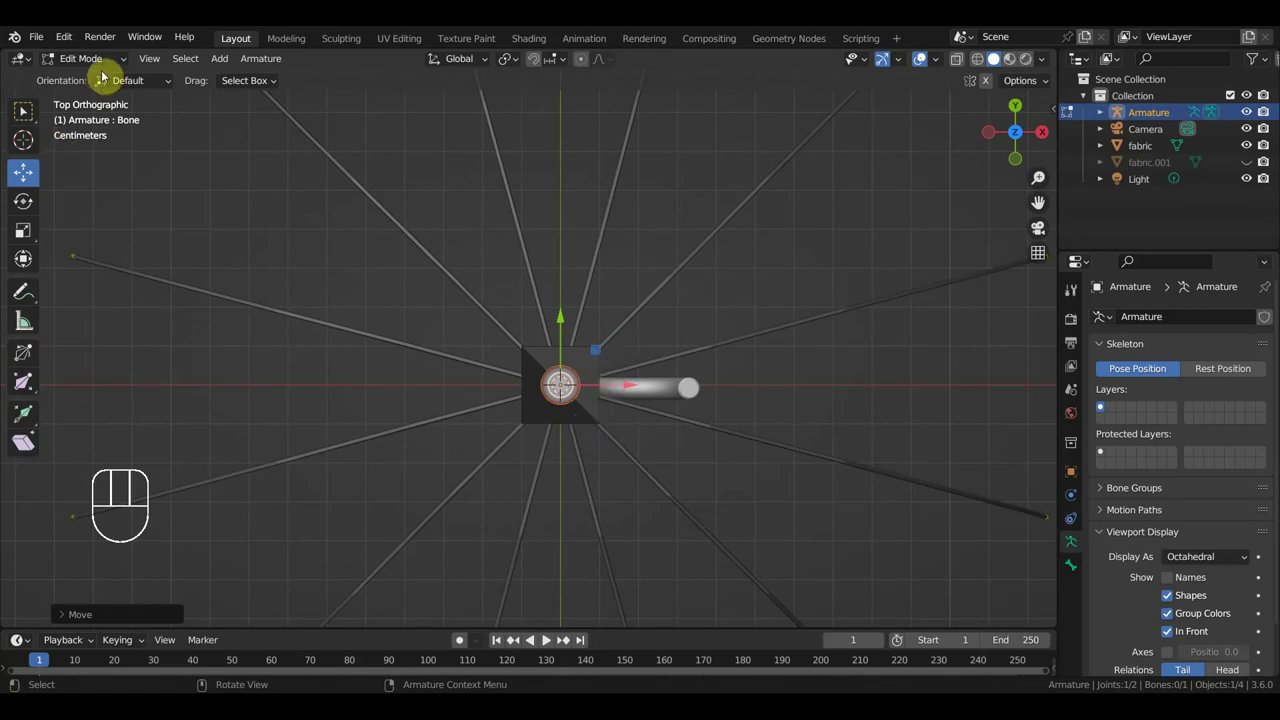
# Show fabric.001, select both canopy pieces and rotate them so a tip sits on the X axis.
pyautogui.moveTo(91, 62); pyautogui.dragTo(92, 83)
pyautogui.click(681, 289)
pyautogui.press('alt+h')
pyautogui.click(853, 257)
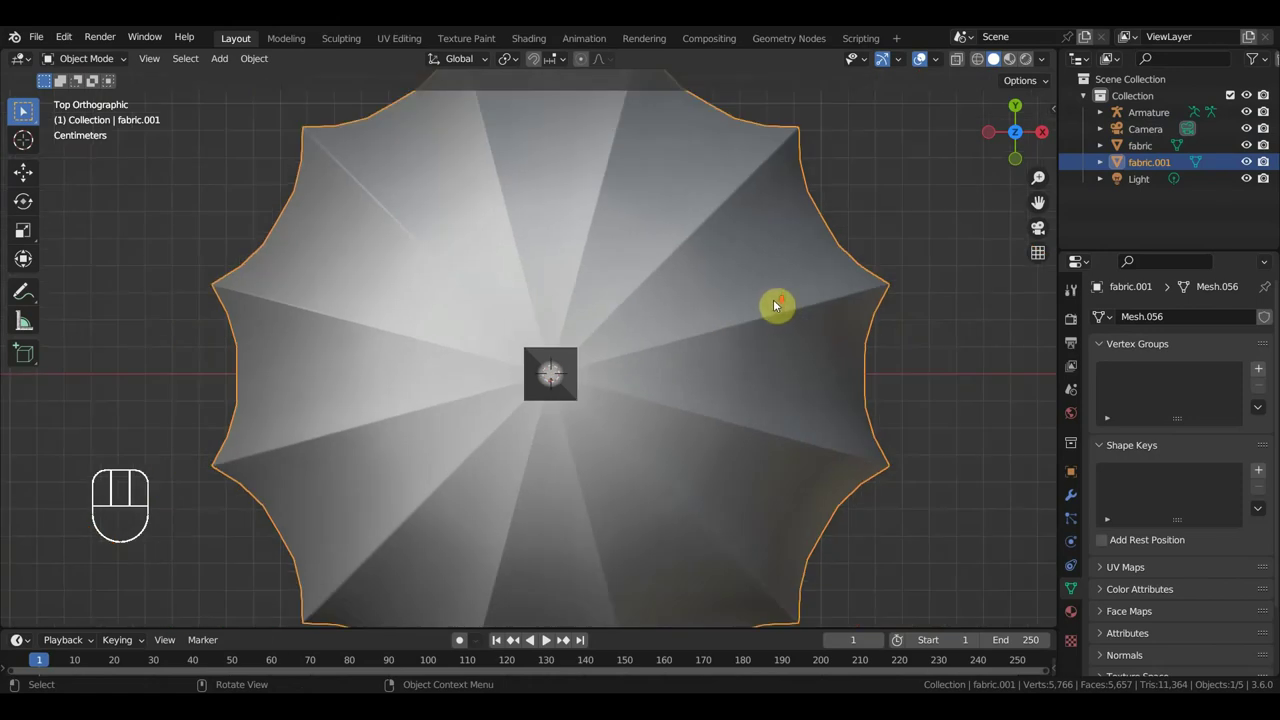
pyautogui.press('KP_7')
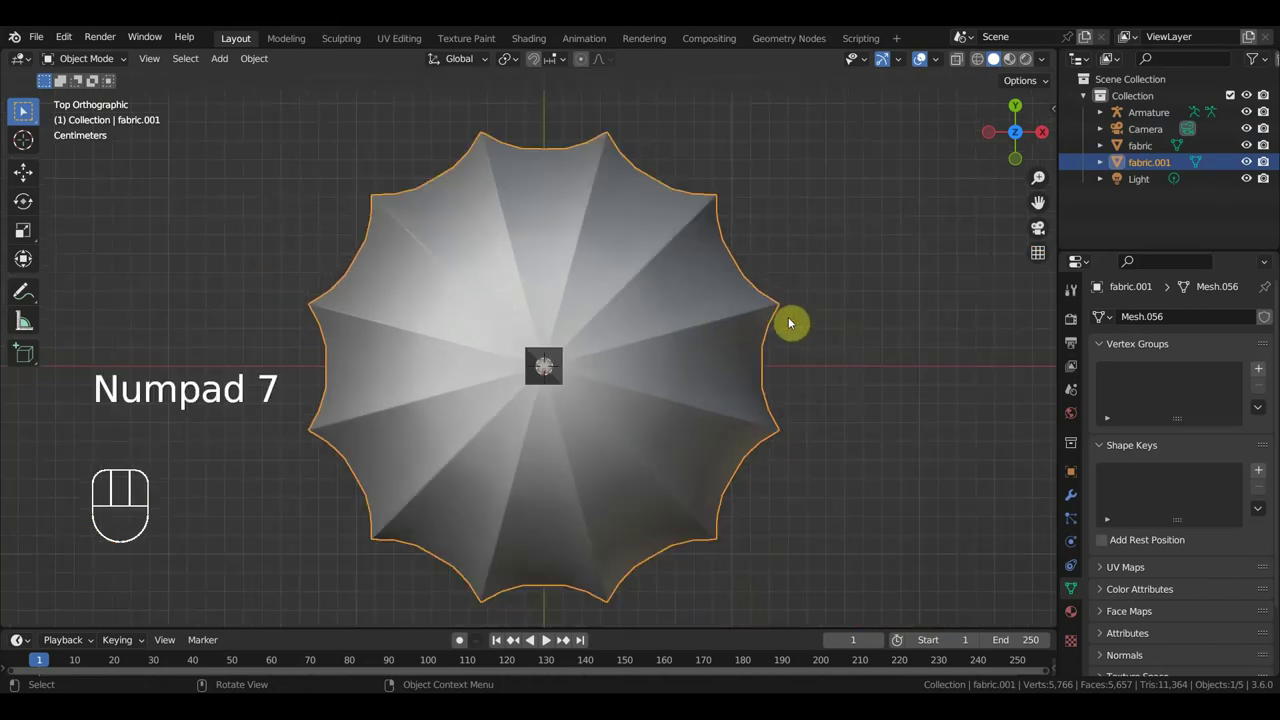
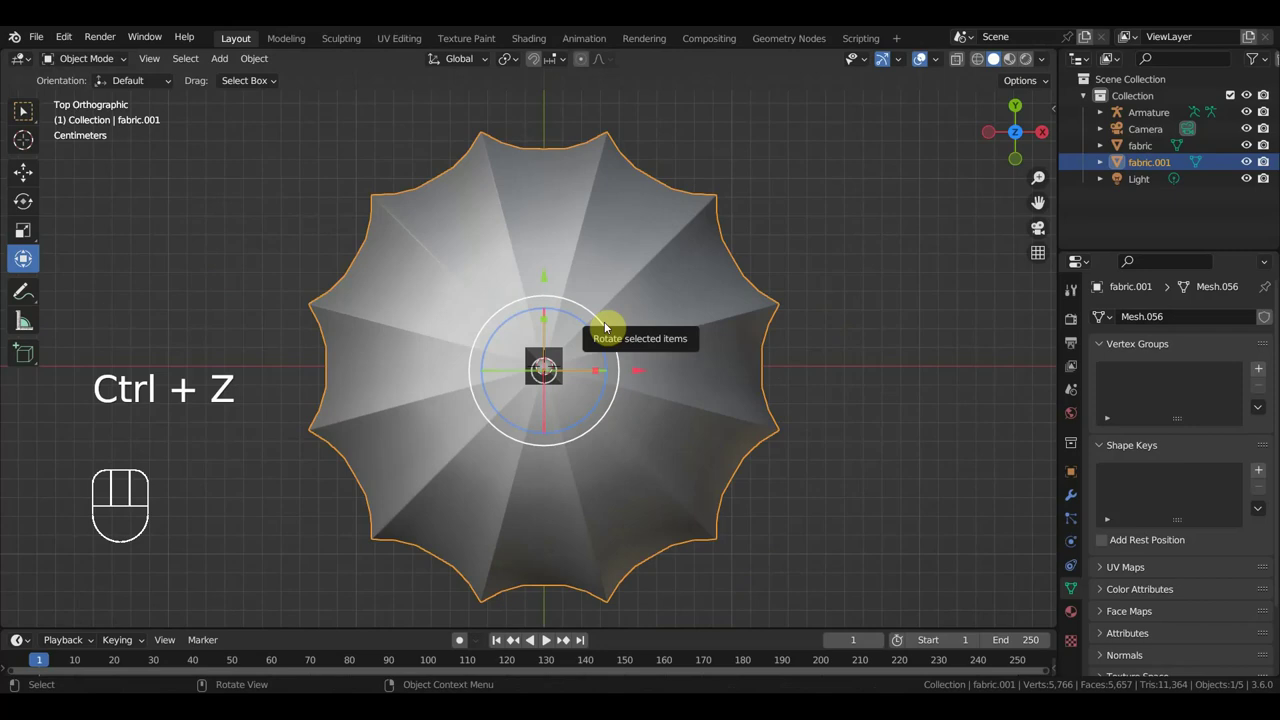
pyautogui.moveTo(777, 375); pyautogui.dragTo(715, 195)
pyautogui.click(536, 349)
pyautogui.press('KP_7')
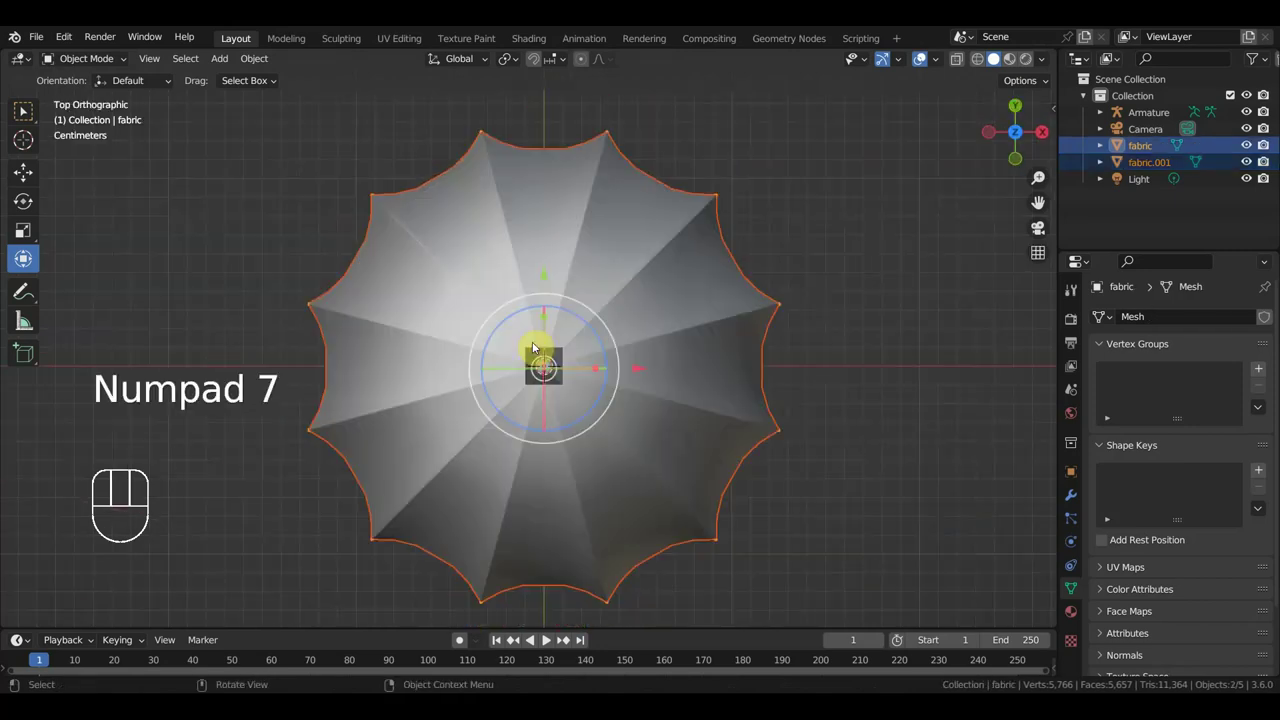
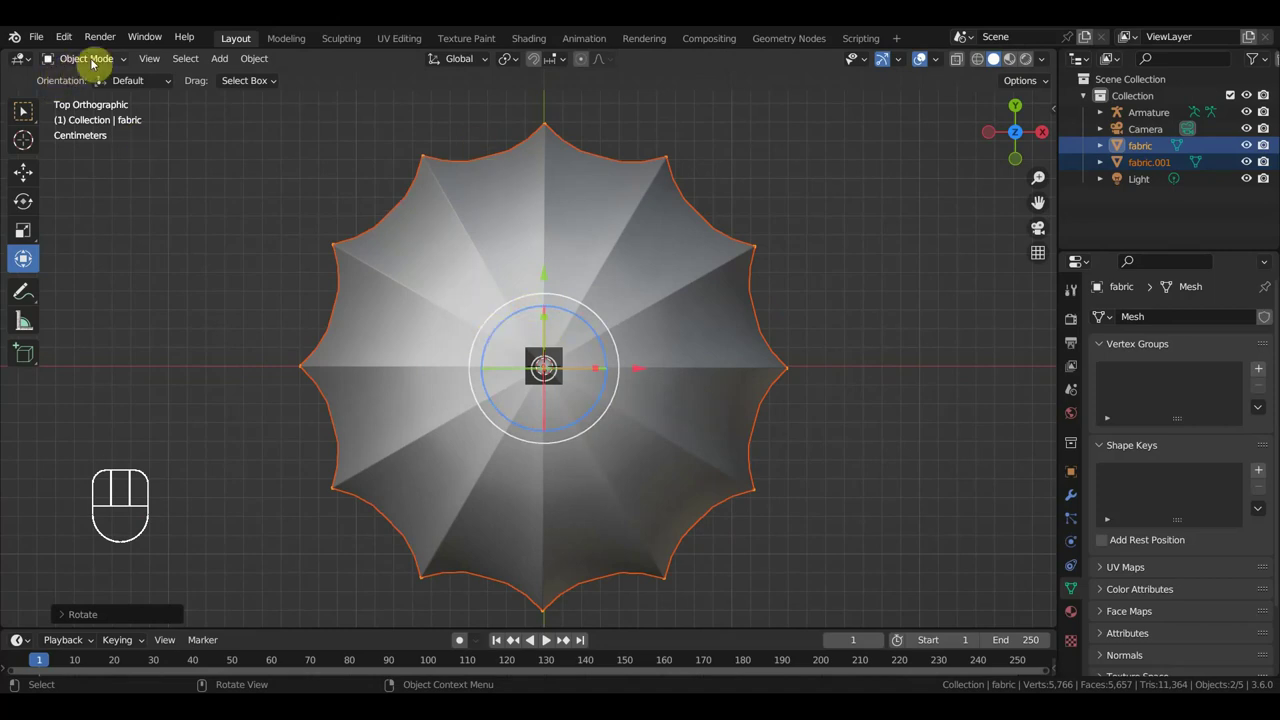
pyautogui.moveTo(253, 71); pyautogui.dragTo(487, 142)
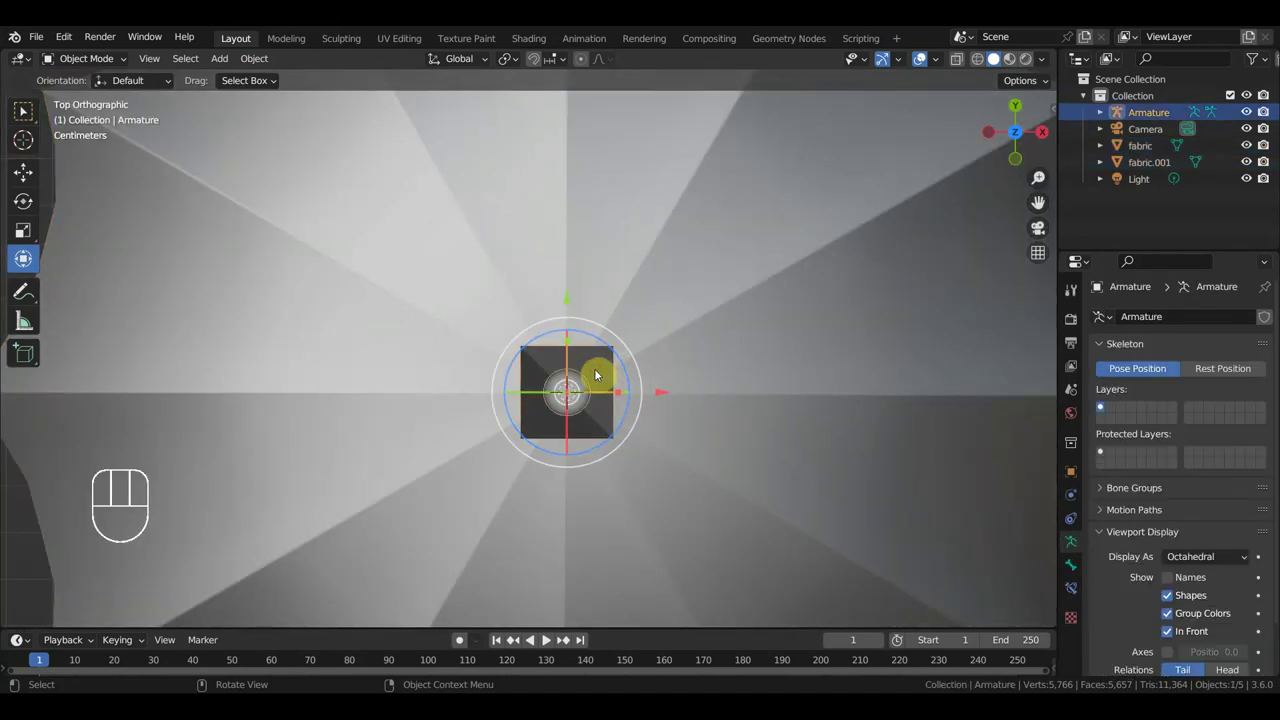
# Hide the armature and nudge both canopy pieces exactly onto the origin.
pyautogui.press('h')
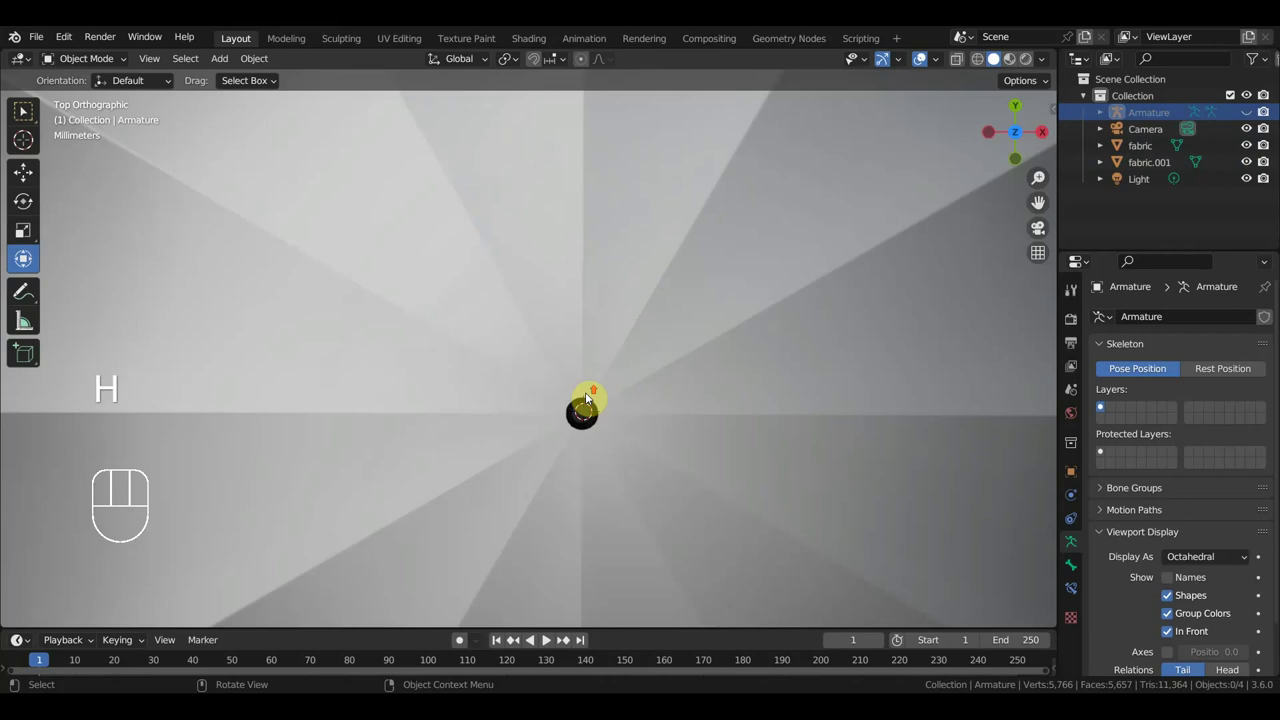
pyautogui.moveTo(632, 375); pyautogui.dragTo(623, 271)
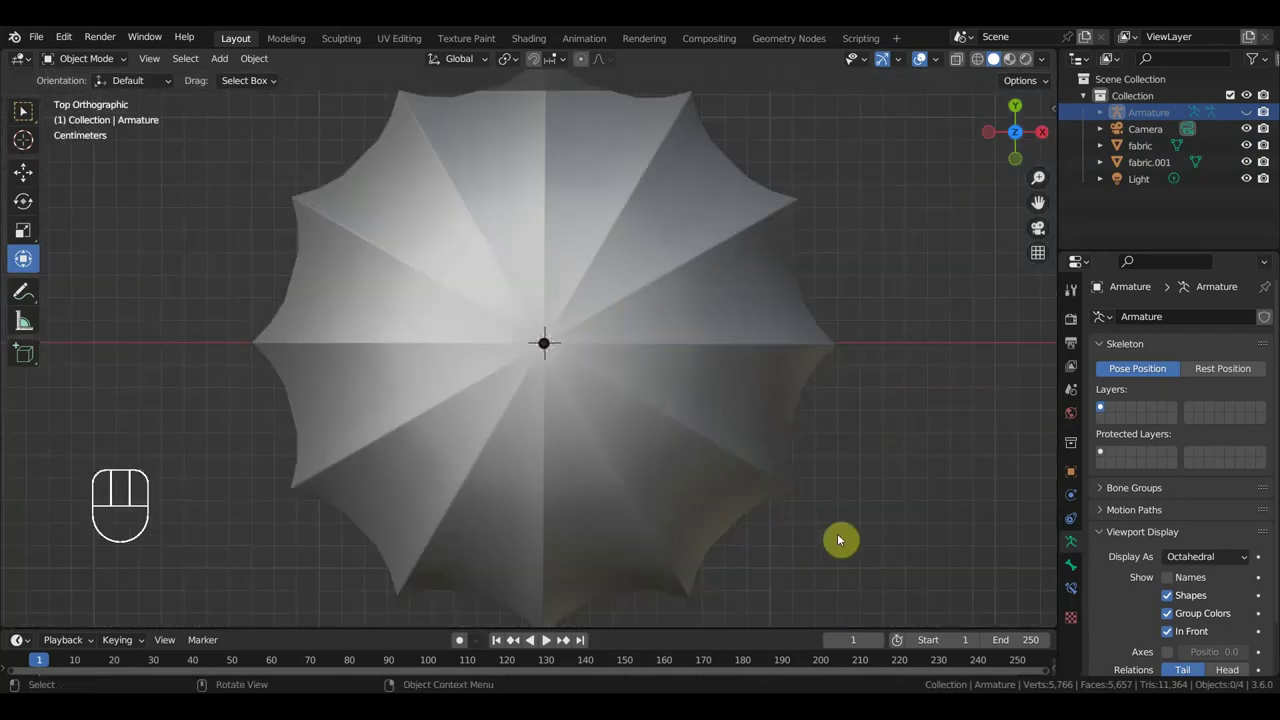
pyautogui.moveTo(848, 549); pyautogui.dragTo(289, 186)
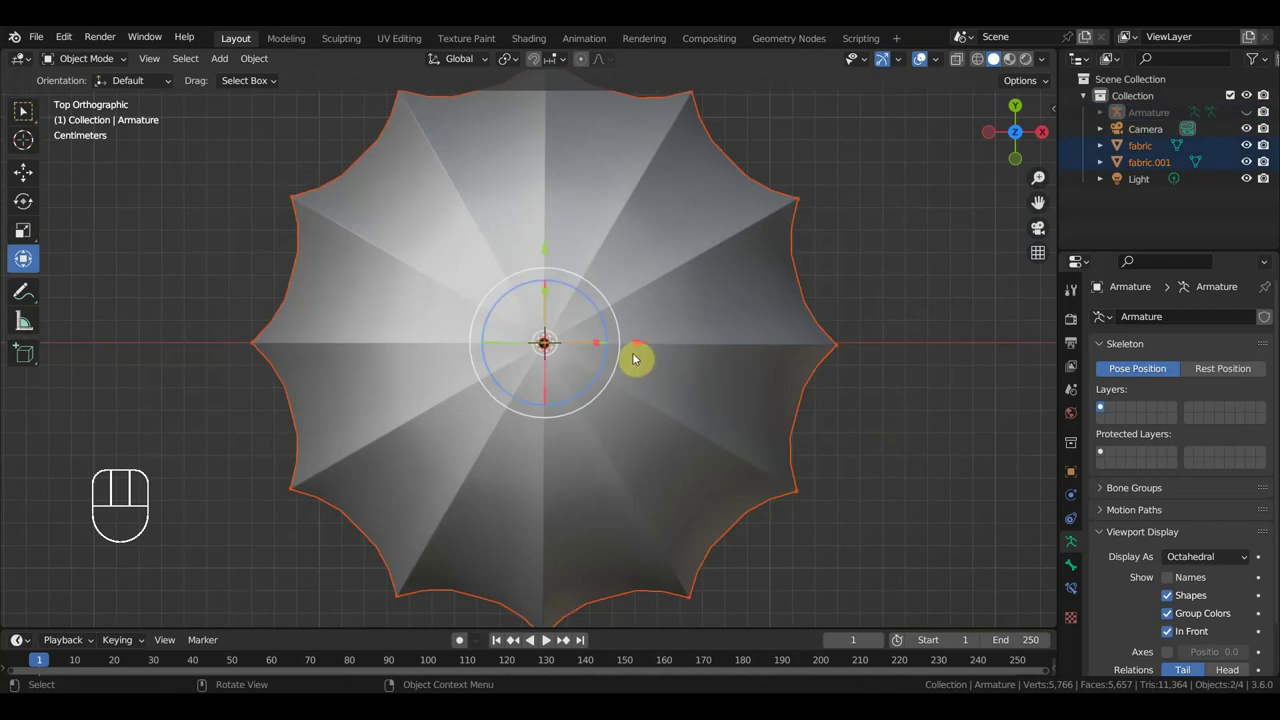
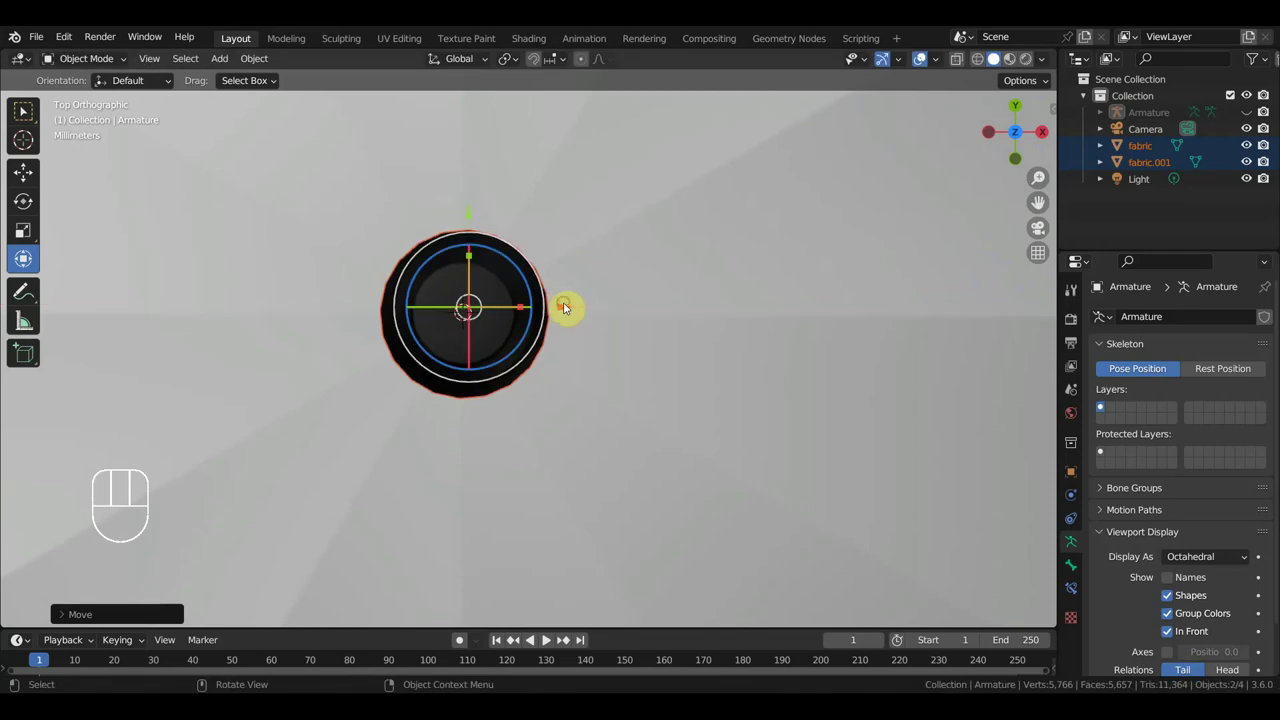
pyautogui.press('shift+s')
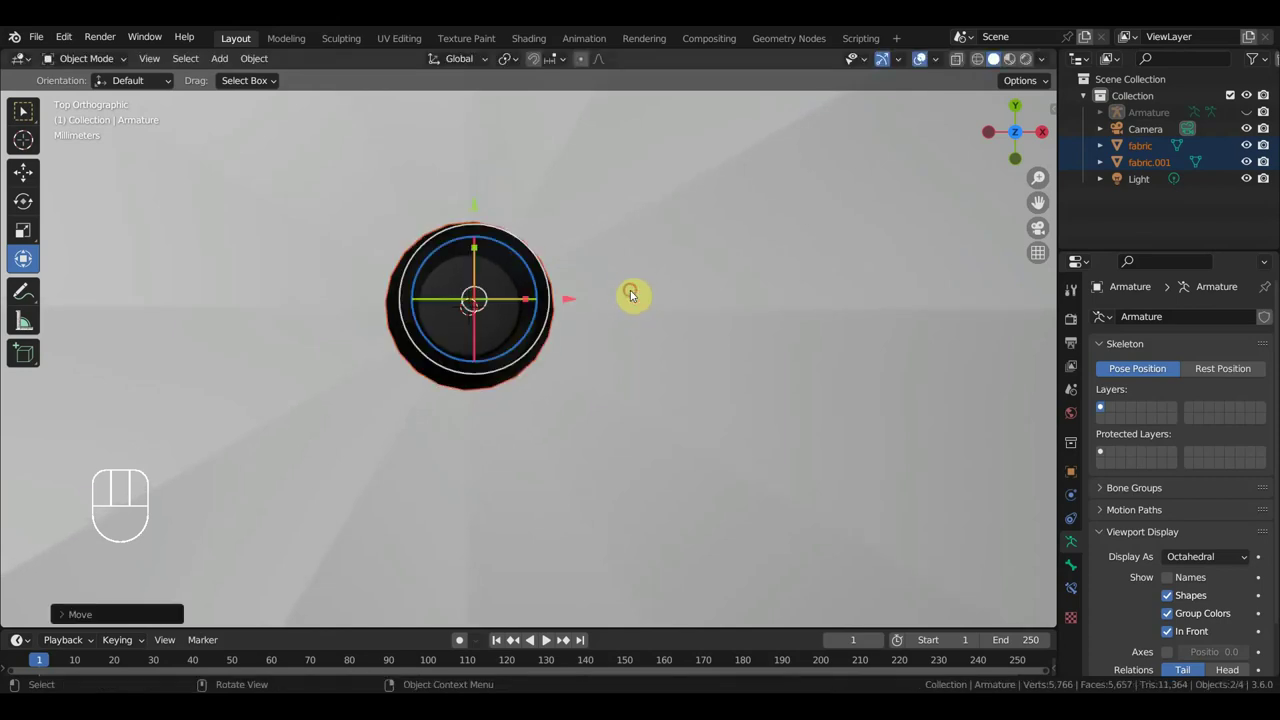
pyautogui.moveTo(259, 68); pyautogui.dragTo(491, 133)
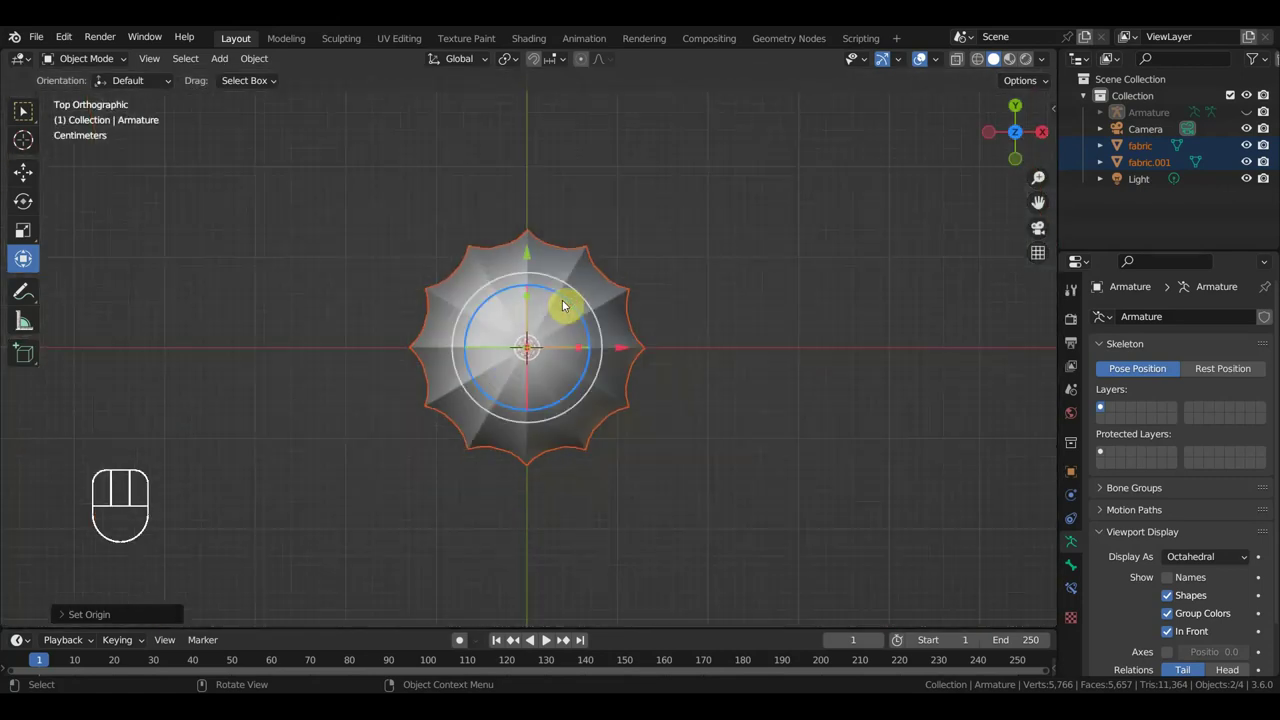
# Hide the fabric.001 piece again and show and select the armature.
pyautogui.click(681, 295)
pyautogui.click(608, 289)
pyautogui.press('h')
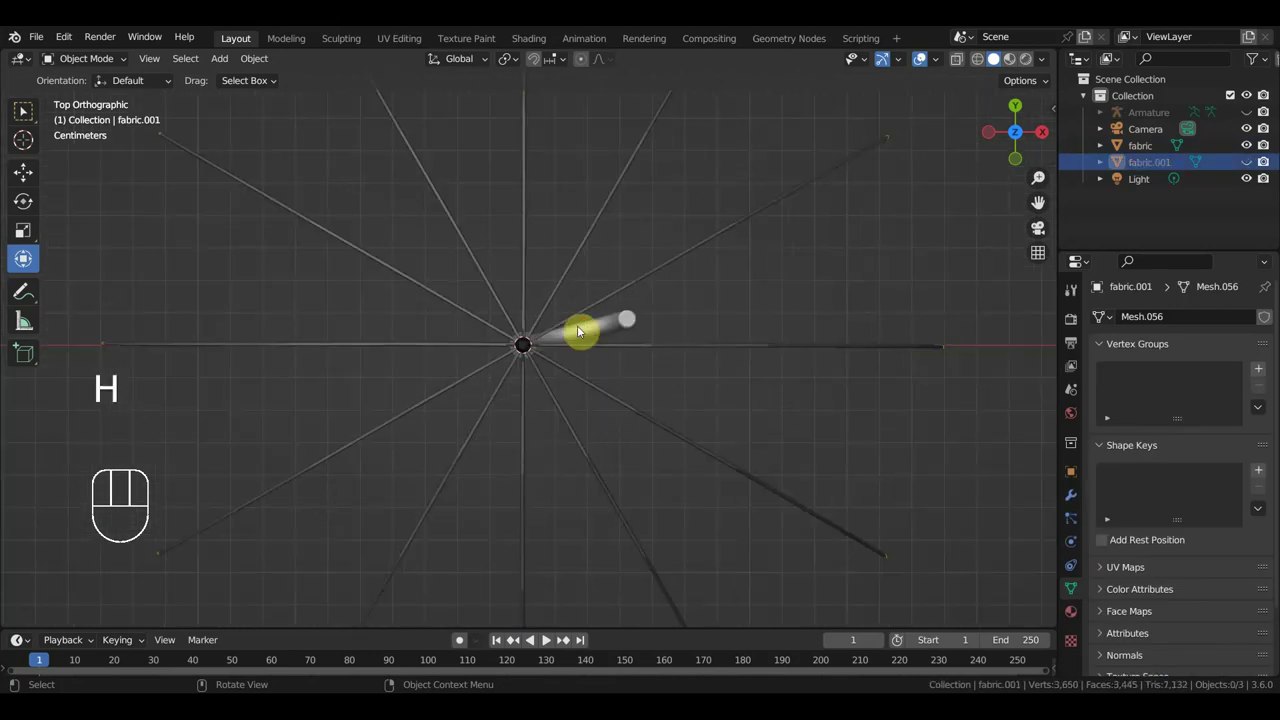
pyautogui.press('alt+h')
pyautogui.click(707, 195)
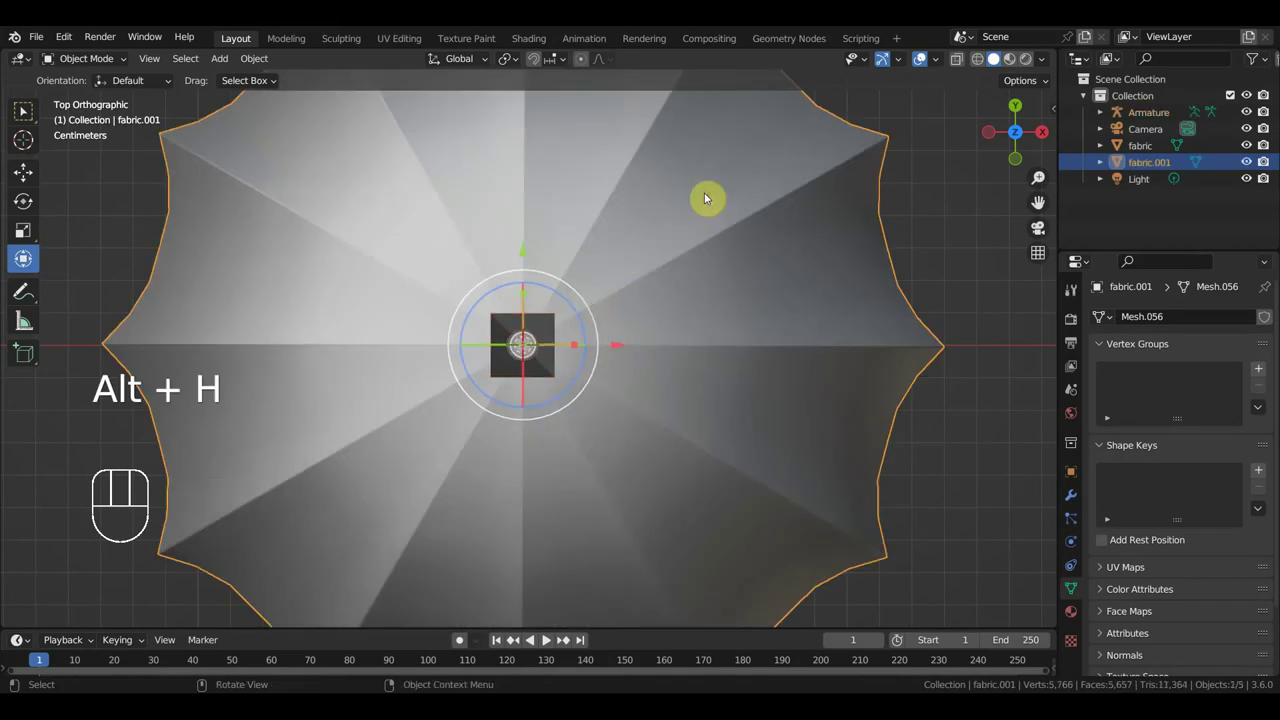
pyautogui.press('h')
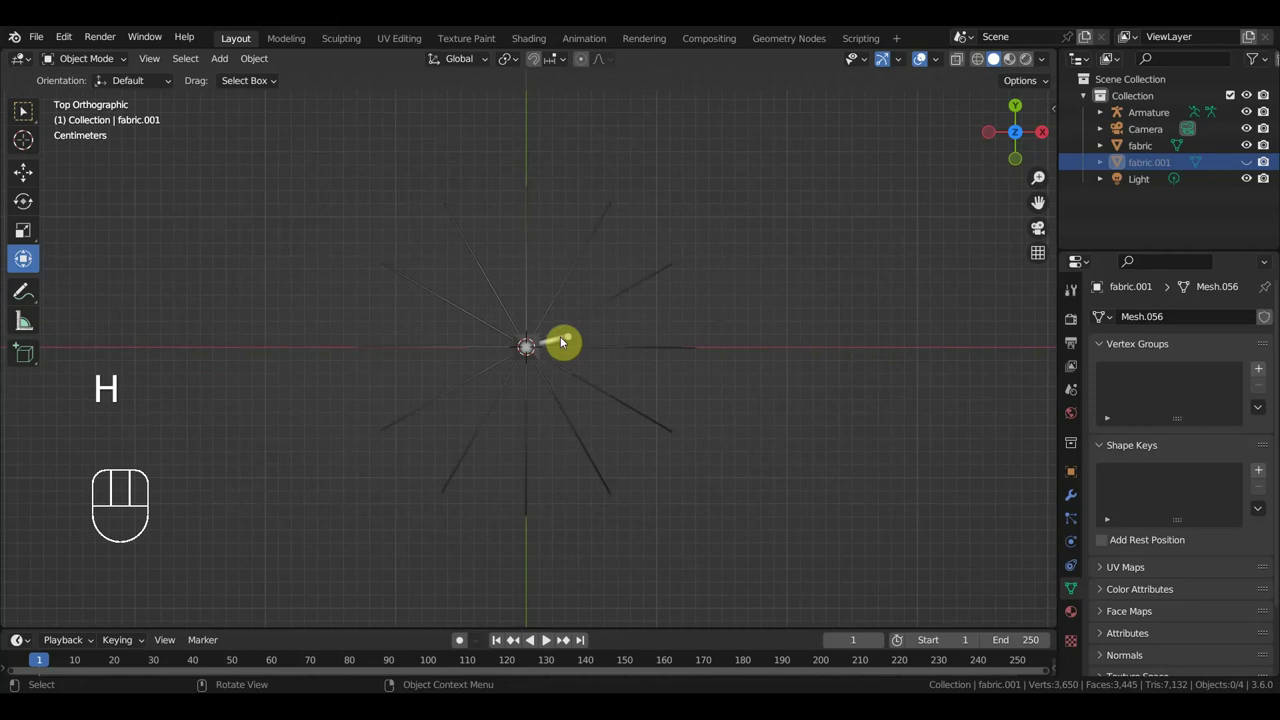
pyautogui.click(543, 361)
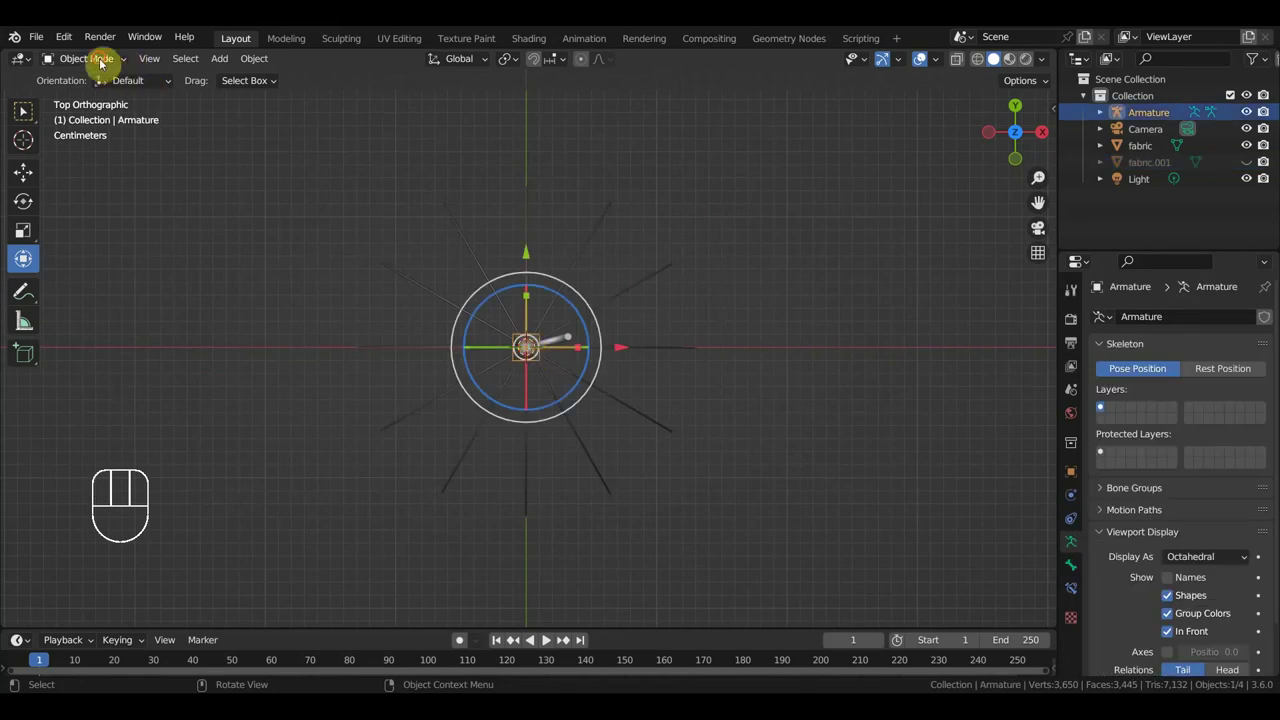
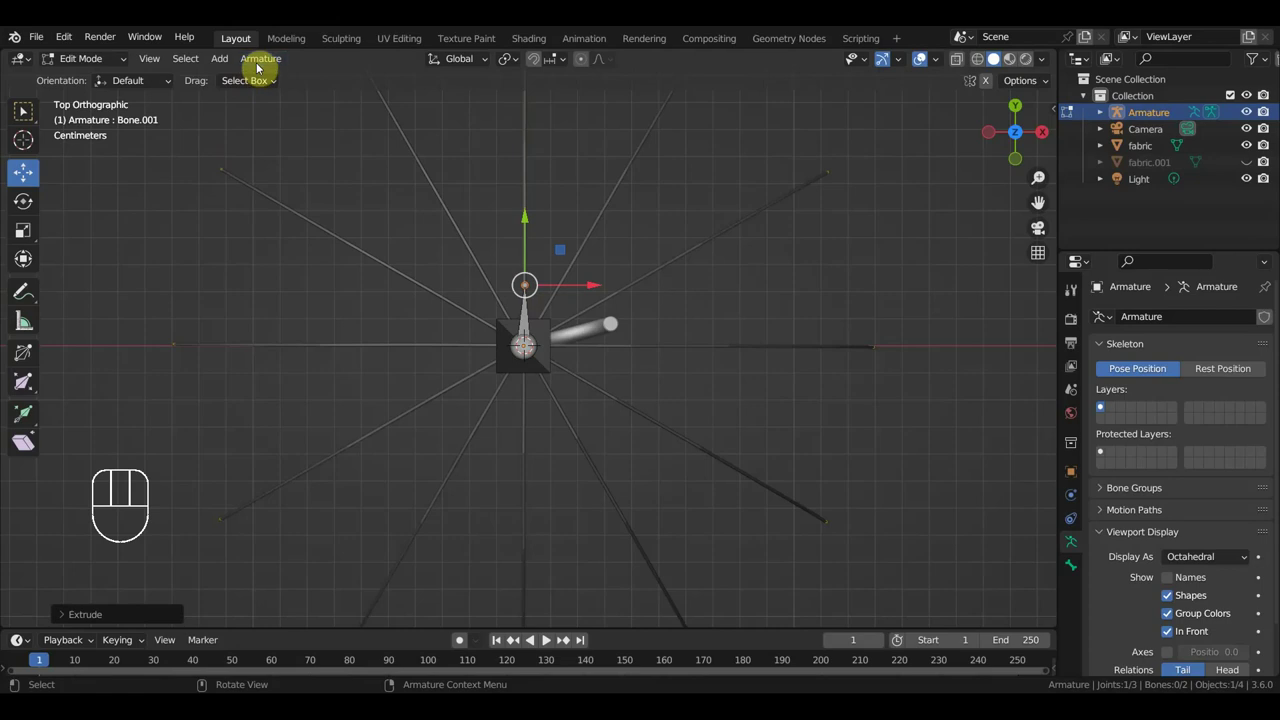
# Add a new guide Circle mesh and enlarge it around the handle.
pyautogui.moveTo(87, 65); pyautogui.dragTo(531, 292)
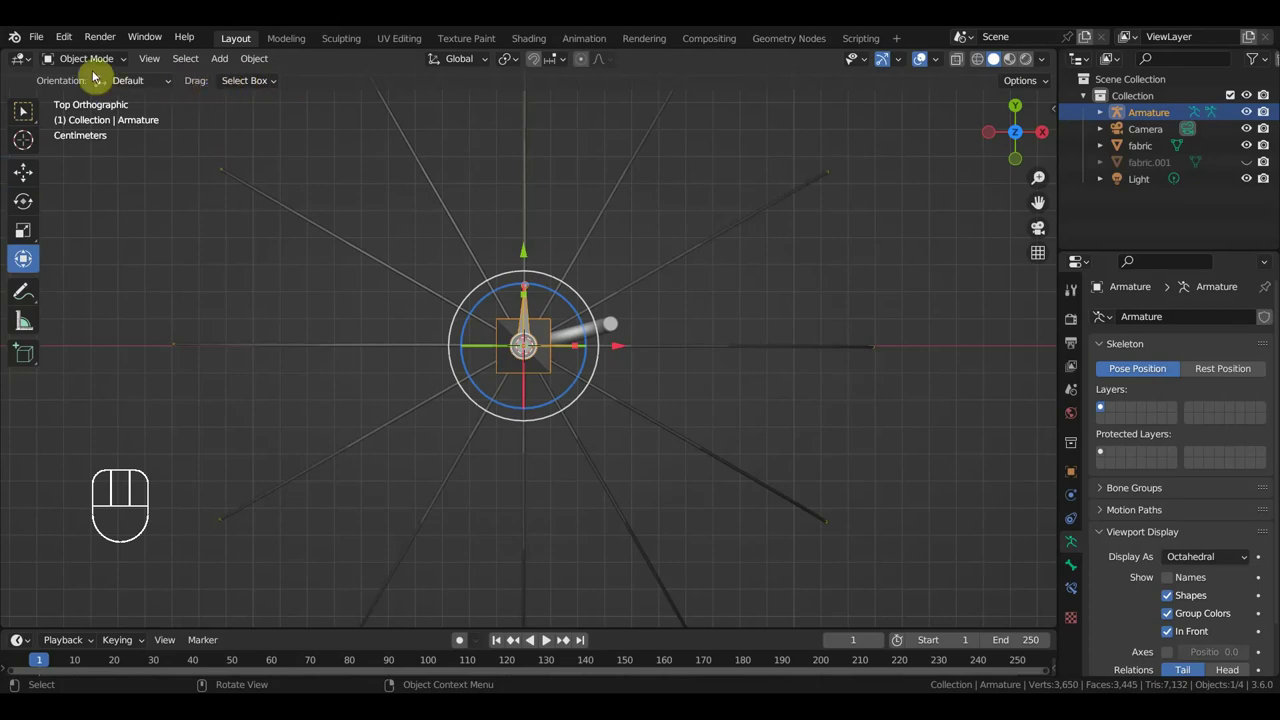
pyautogui.moveTo(219, 65); pyautogui.dragTo(400, 115)
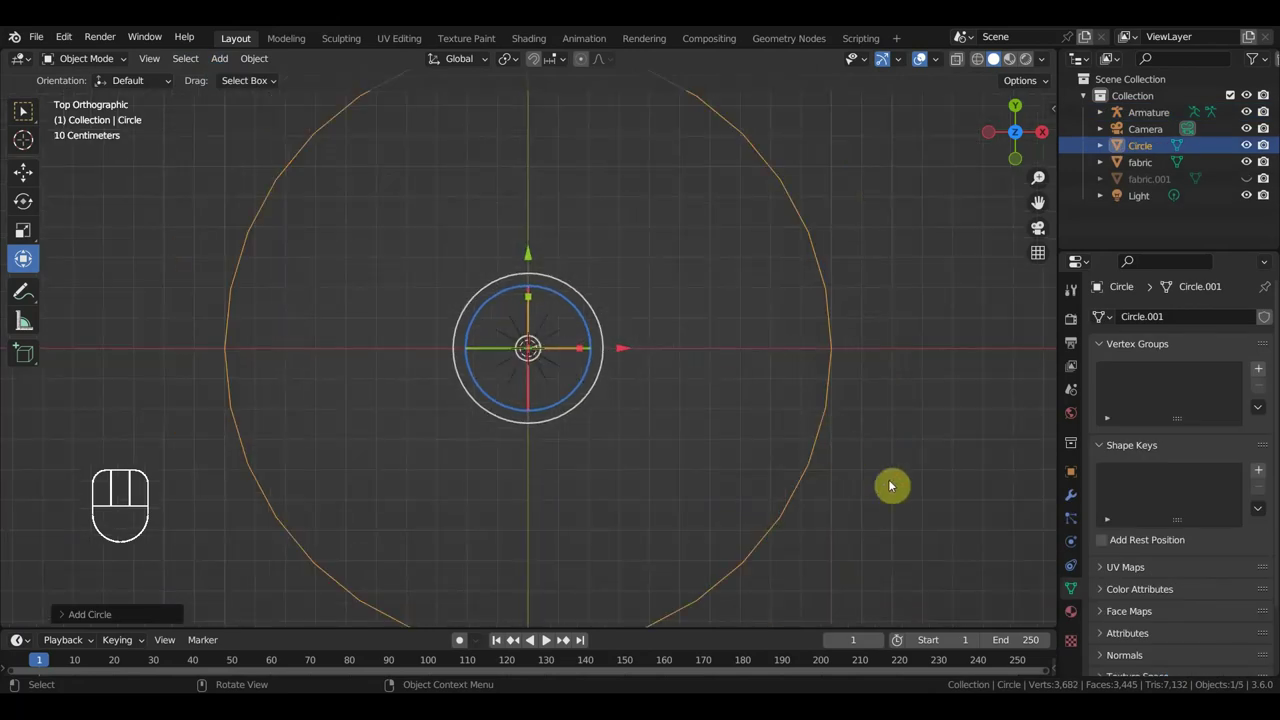
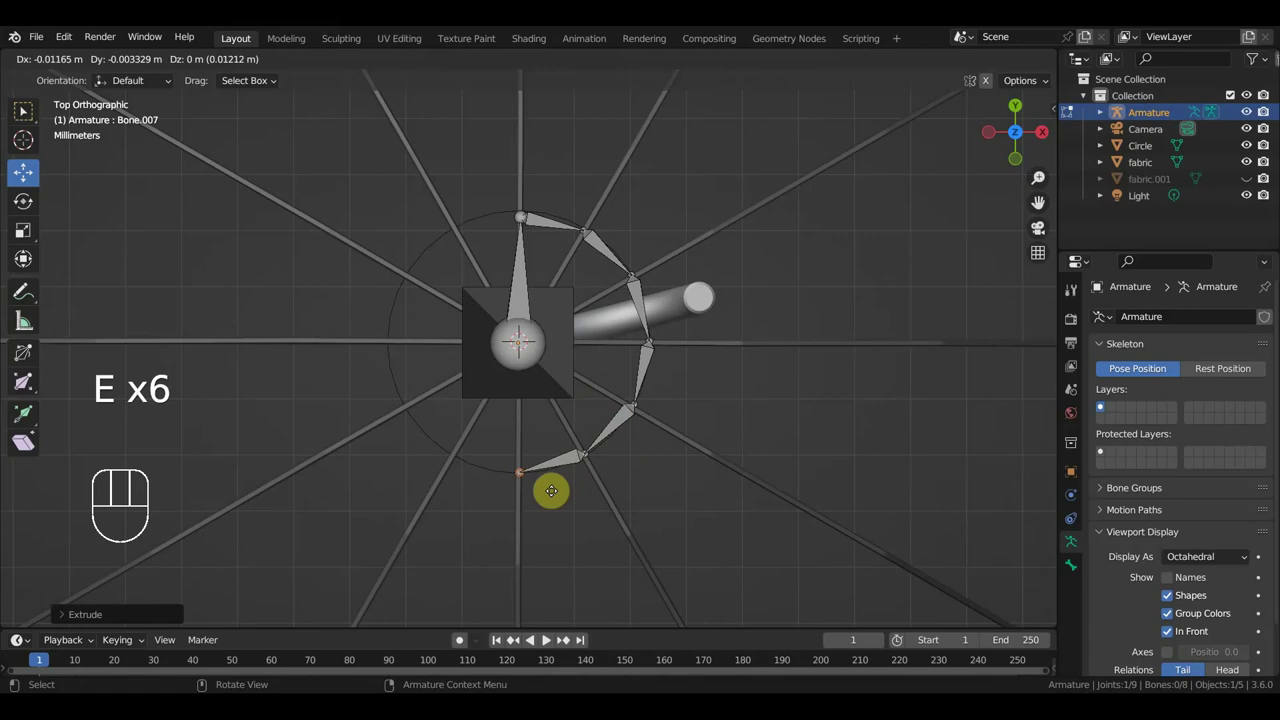
# Extrude the remaining rib bones to fourteen, delete the guide Circle object, and clear bone parents.
pyautogui.press('e')
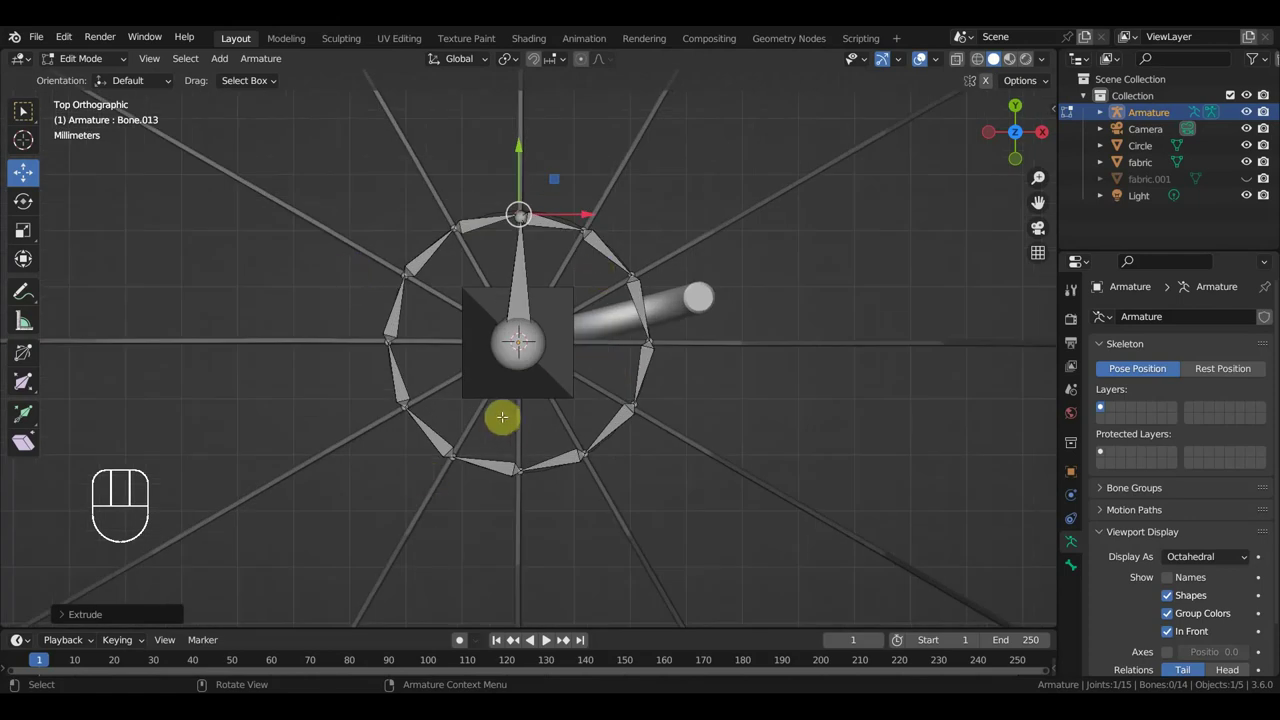
pyautogui.click(1148, 153)
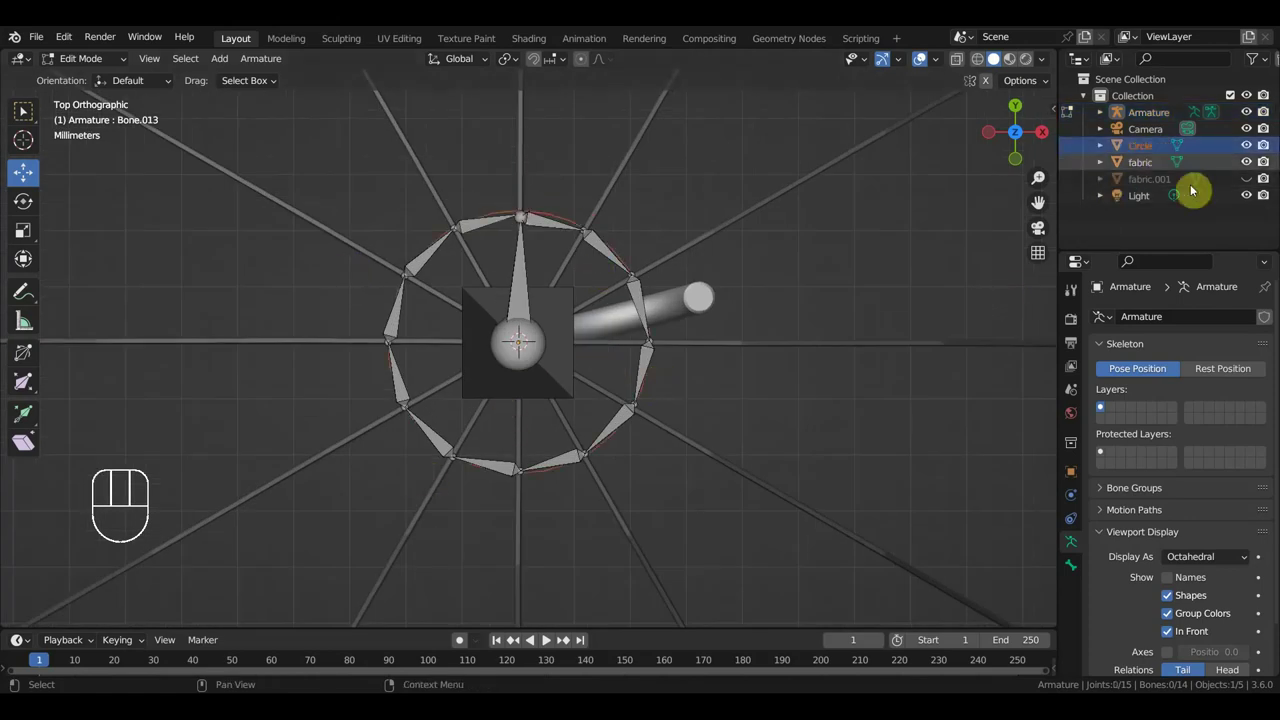
pyautogui.press('Delete')
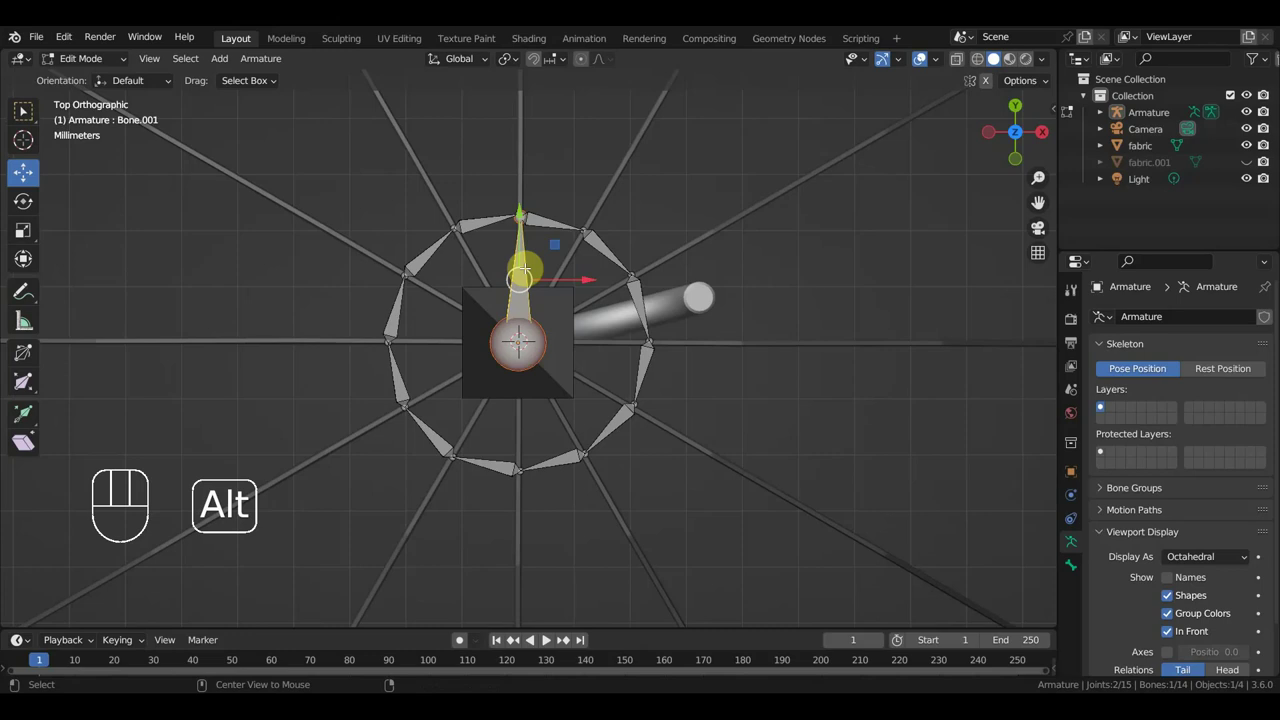
pyautogui.press('alt+p')
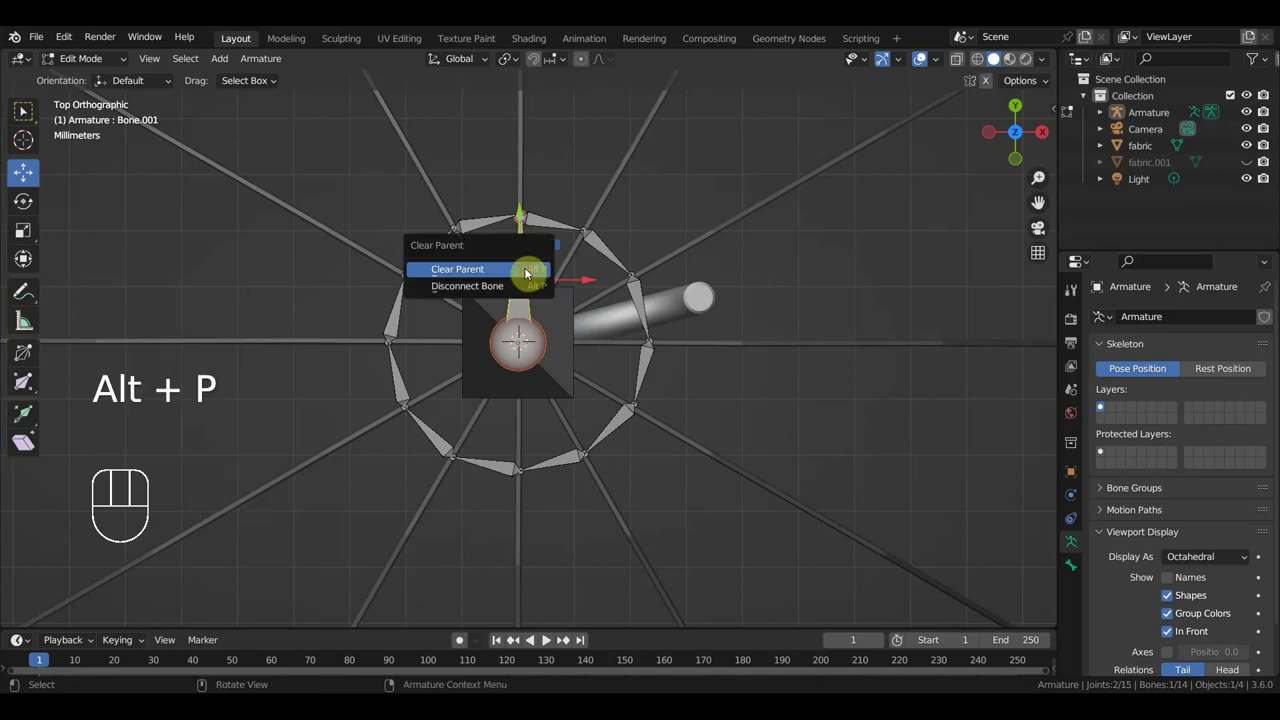
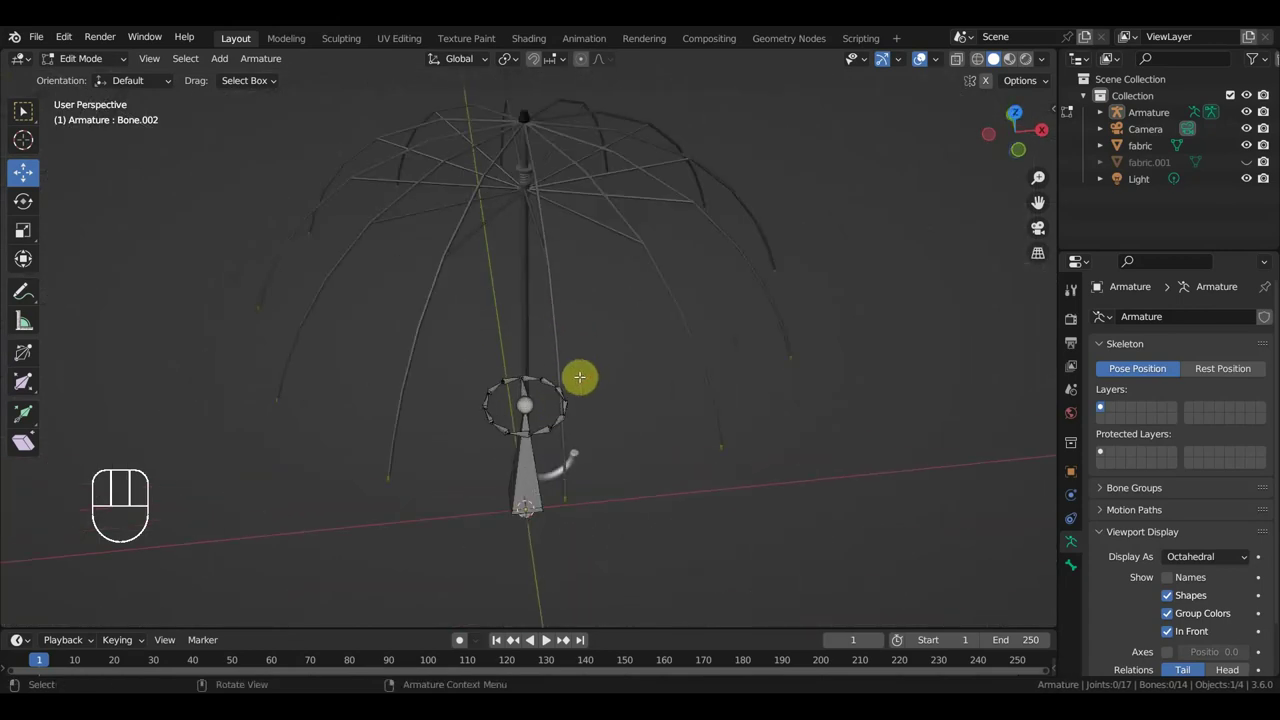
# Undo recent changes from top view, leaving twelve of the fourteen ring bones selected.
pyautogui.press('KP_7')
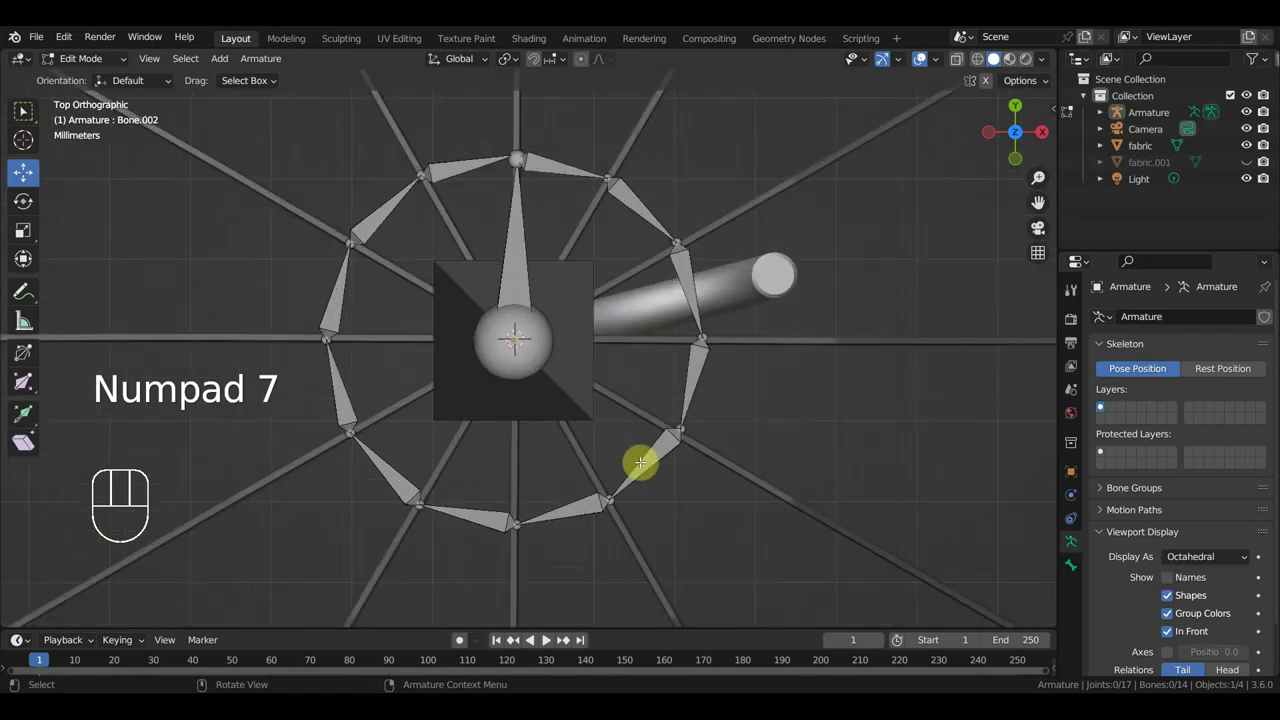
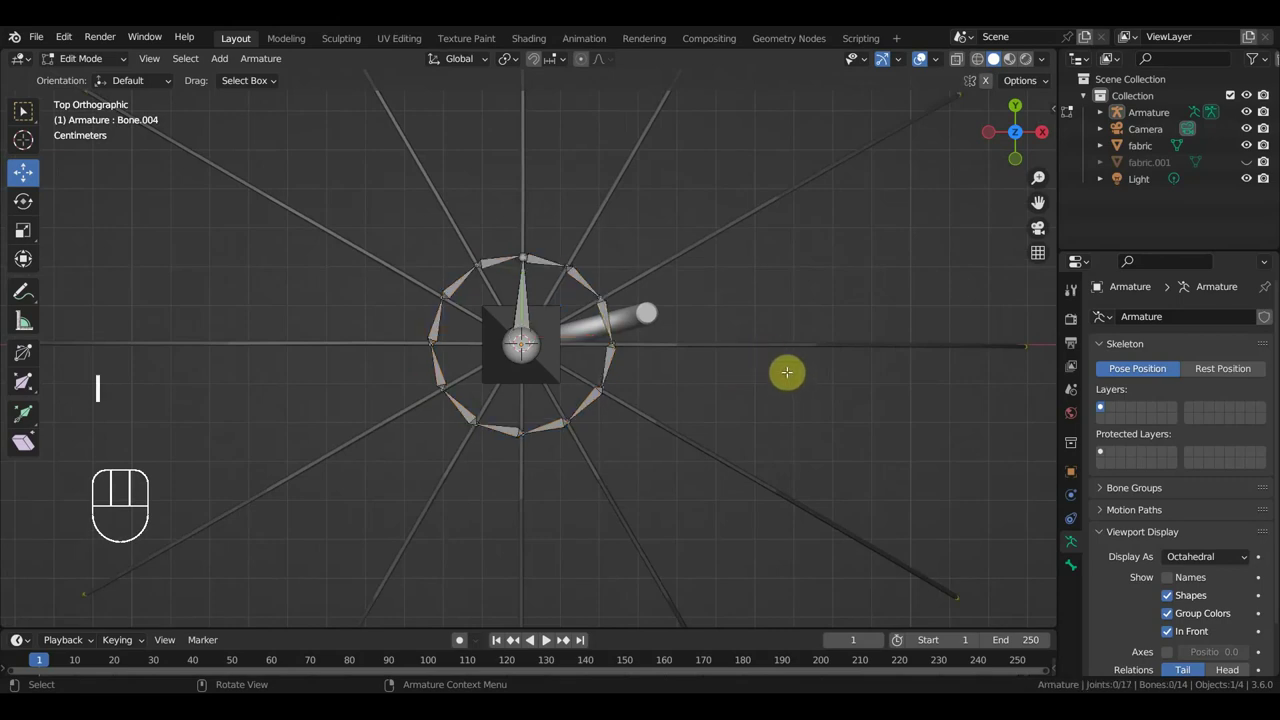
pyautogui.press('ctrl+z')
pyautogui.press('ctrl+z')
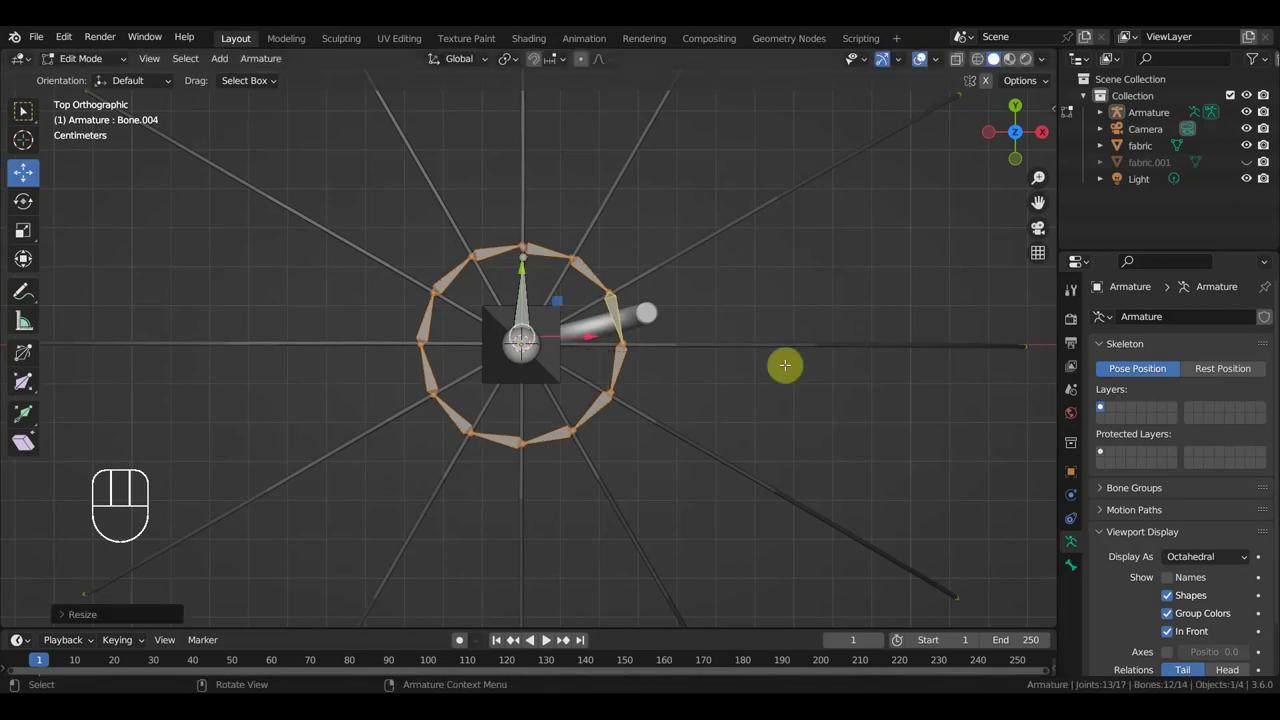
pyautogui.press('ctrl+z')
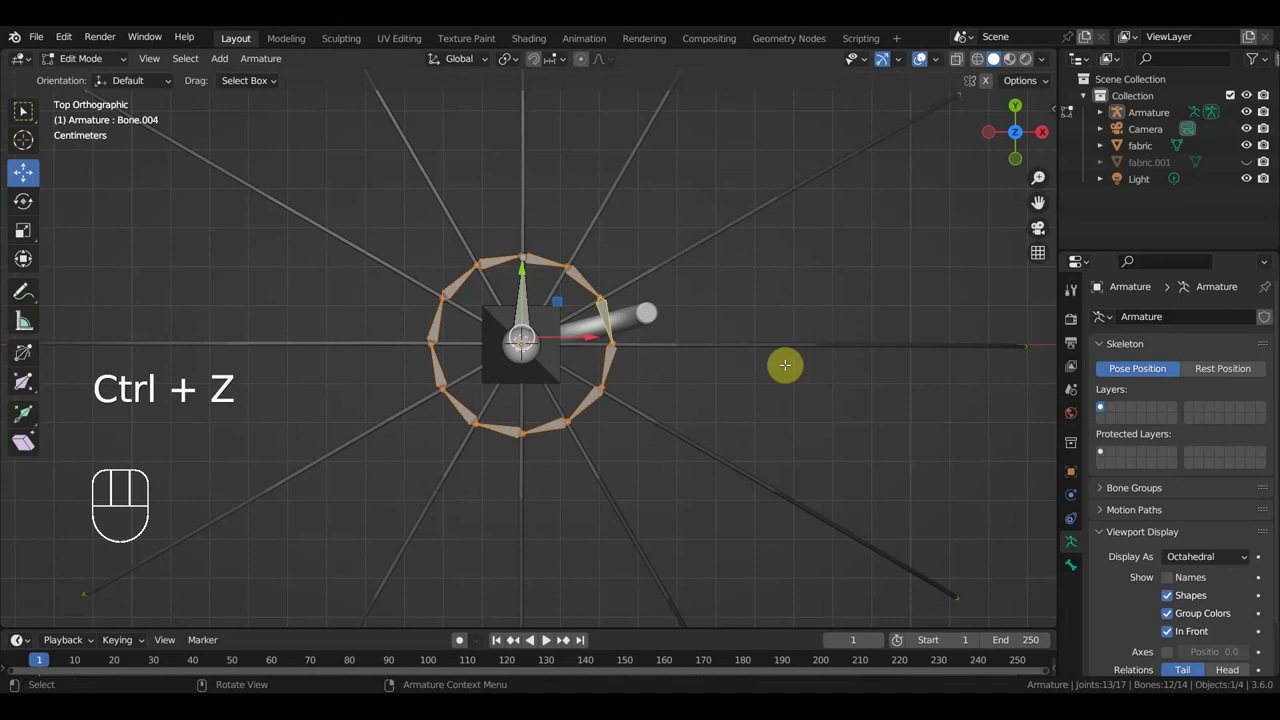
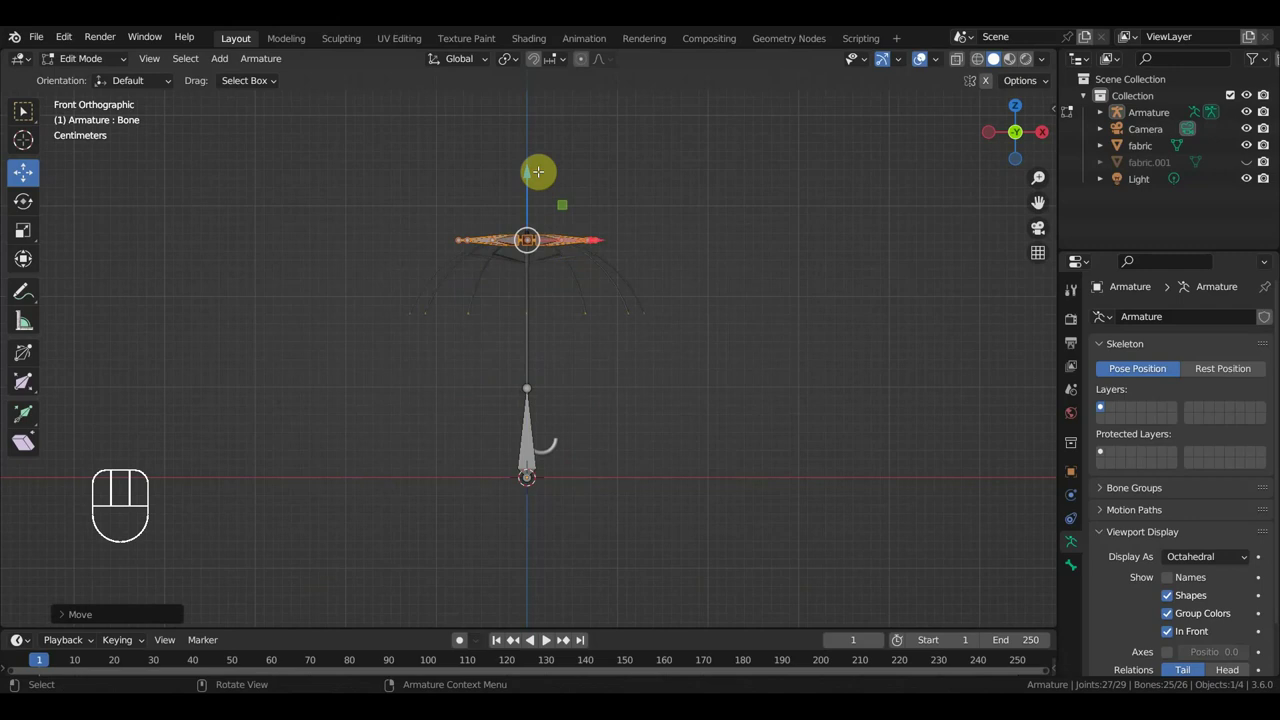
# Scale the twelve selected bone ends outward by about 1.57, checking from top and front views.
pyautogui.press('KP_7')
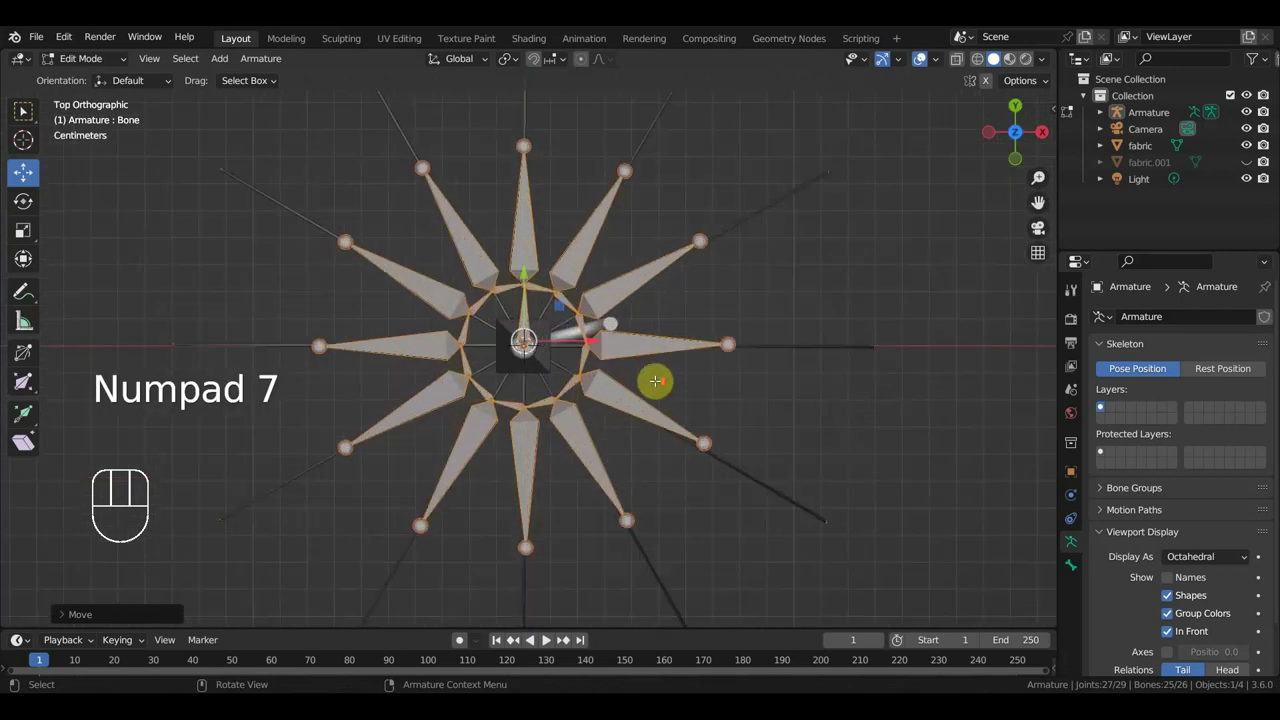
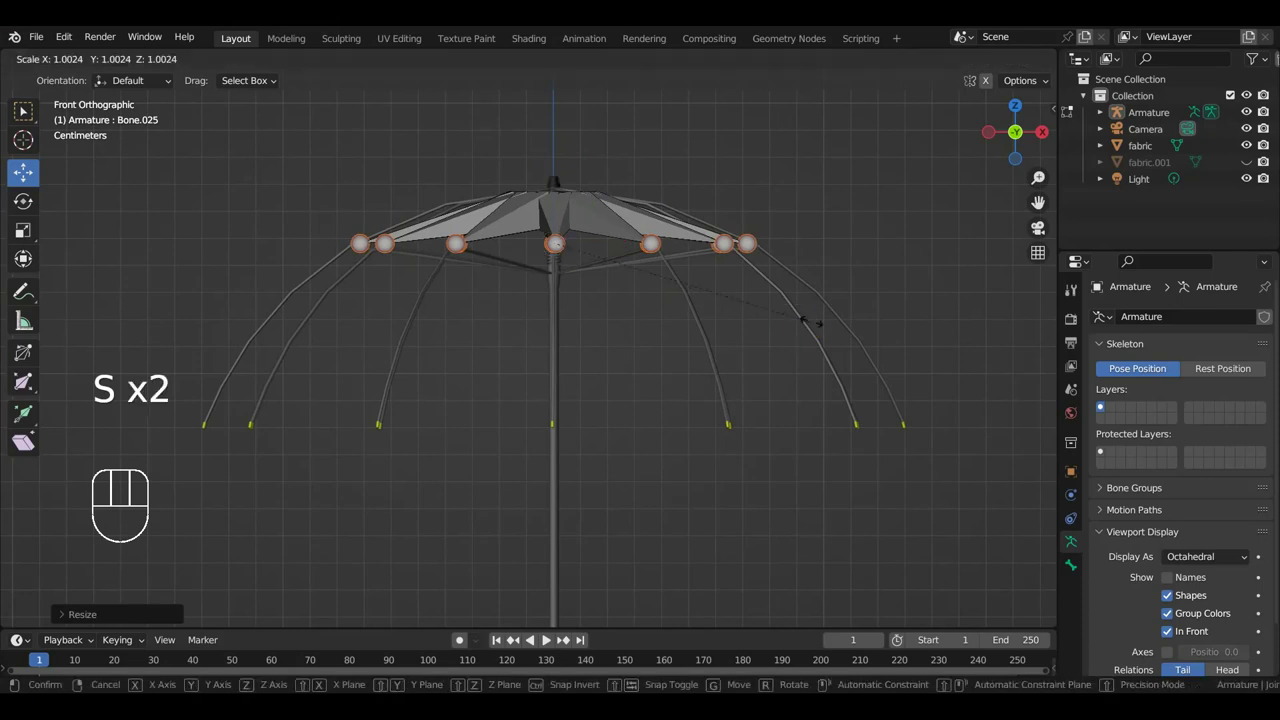
pyautogui.press('KP_7')
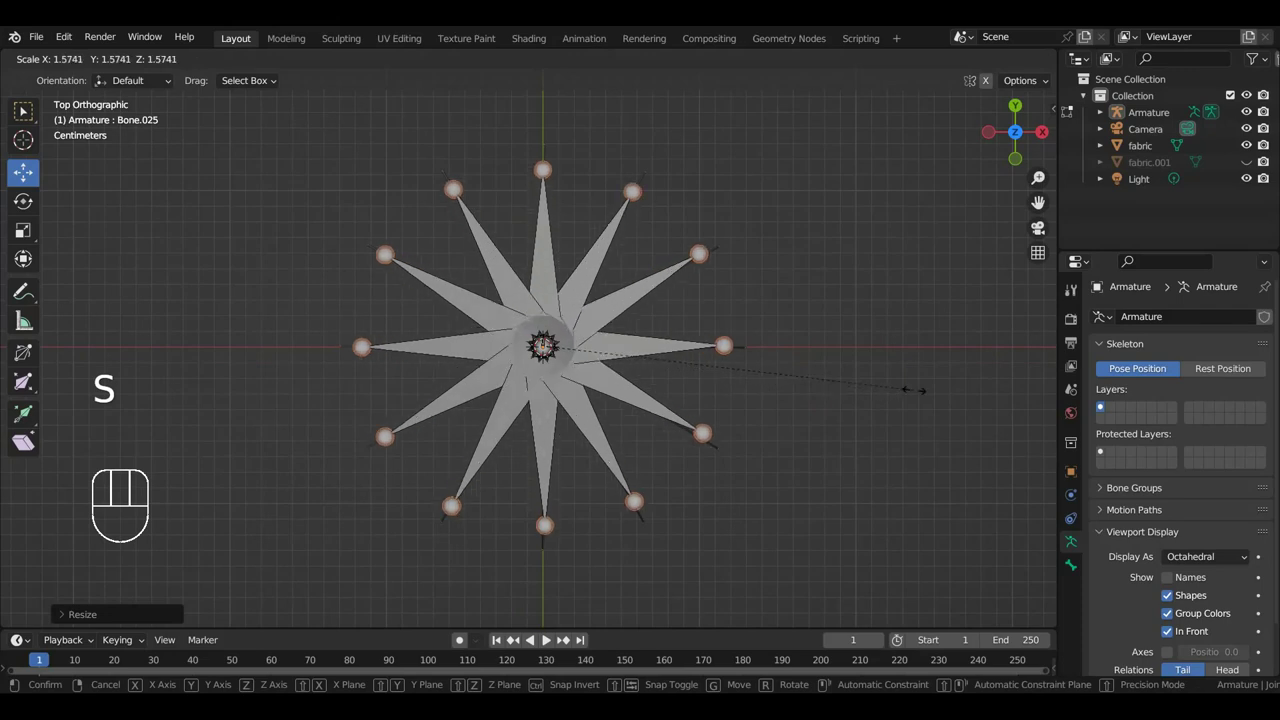
pyautogui.press('KP_1')
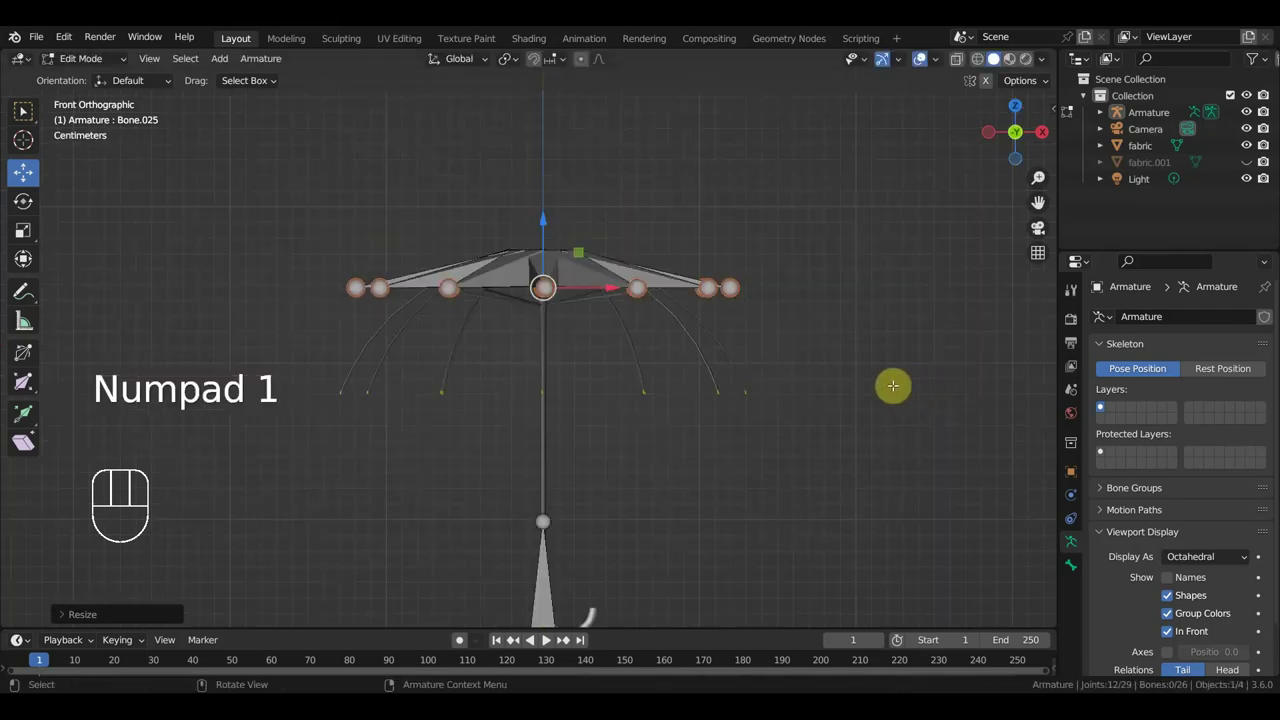
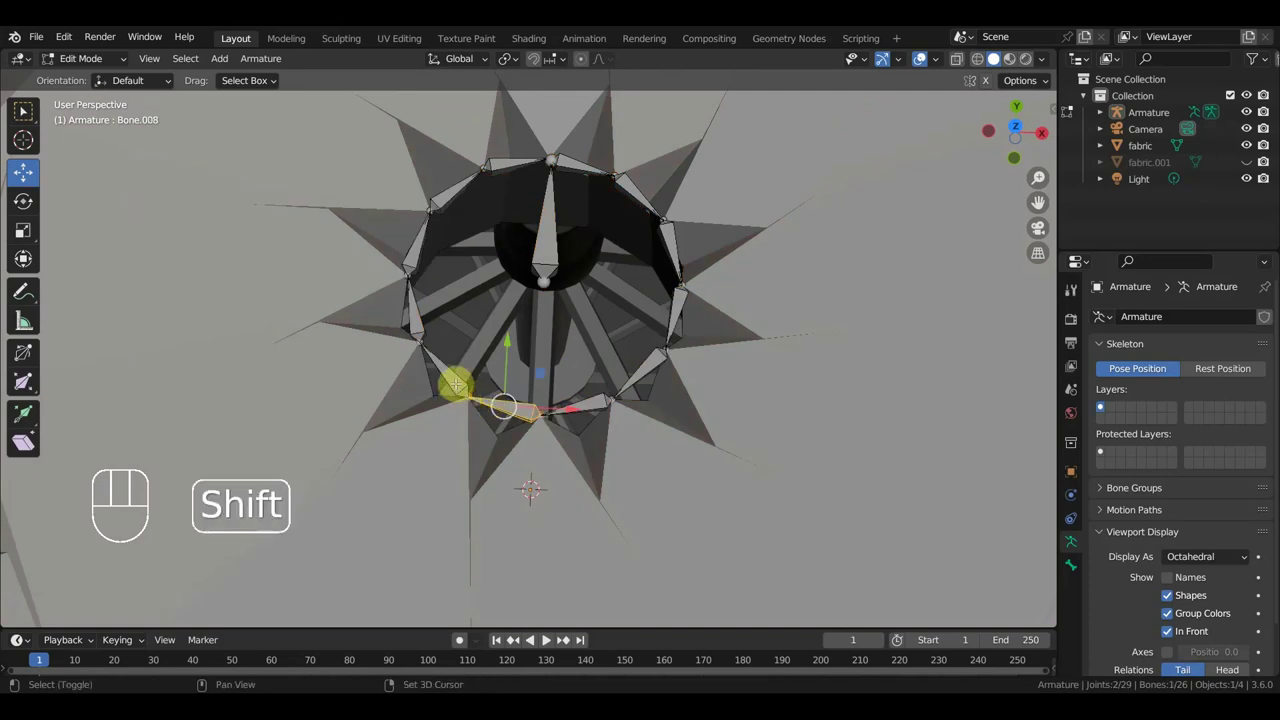
# Undo a selection change, then move Bone.002 near the canopy centre slightly.
pyautogui.press('ctrl+z')
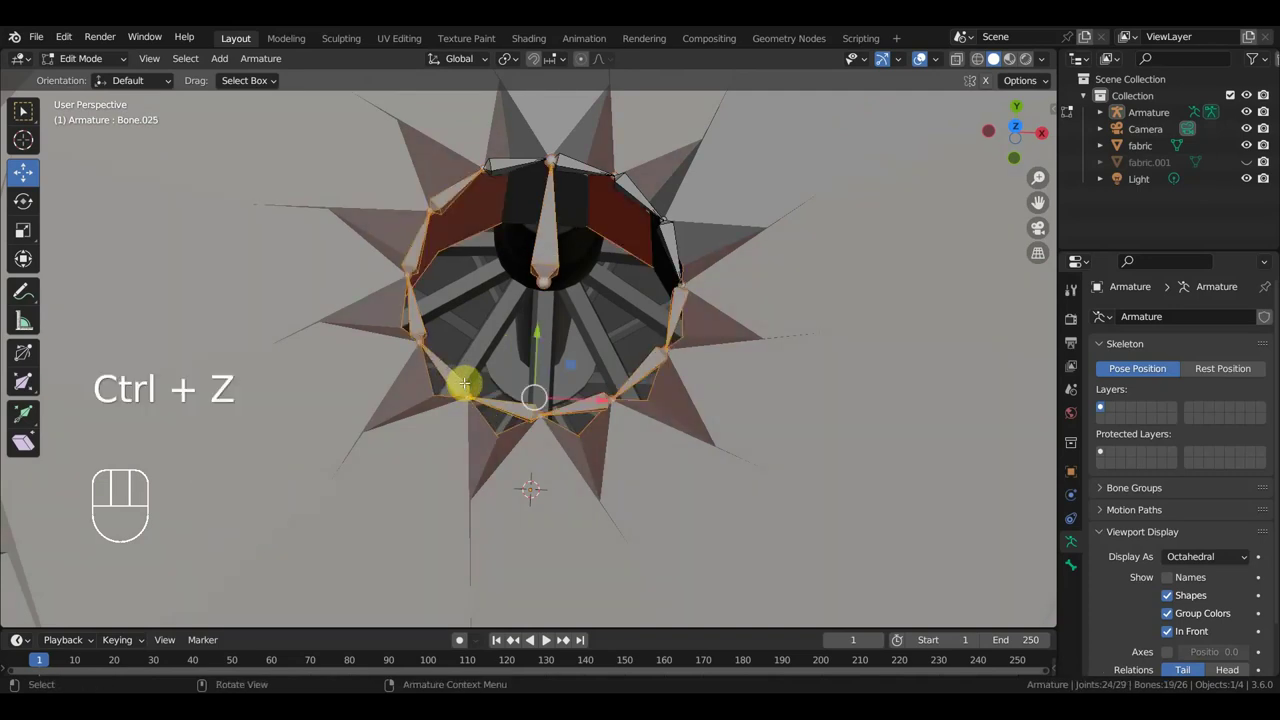
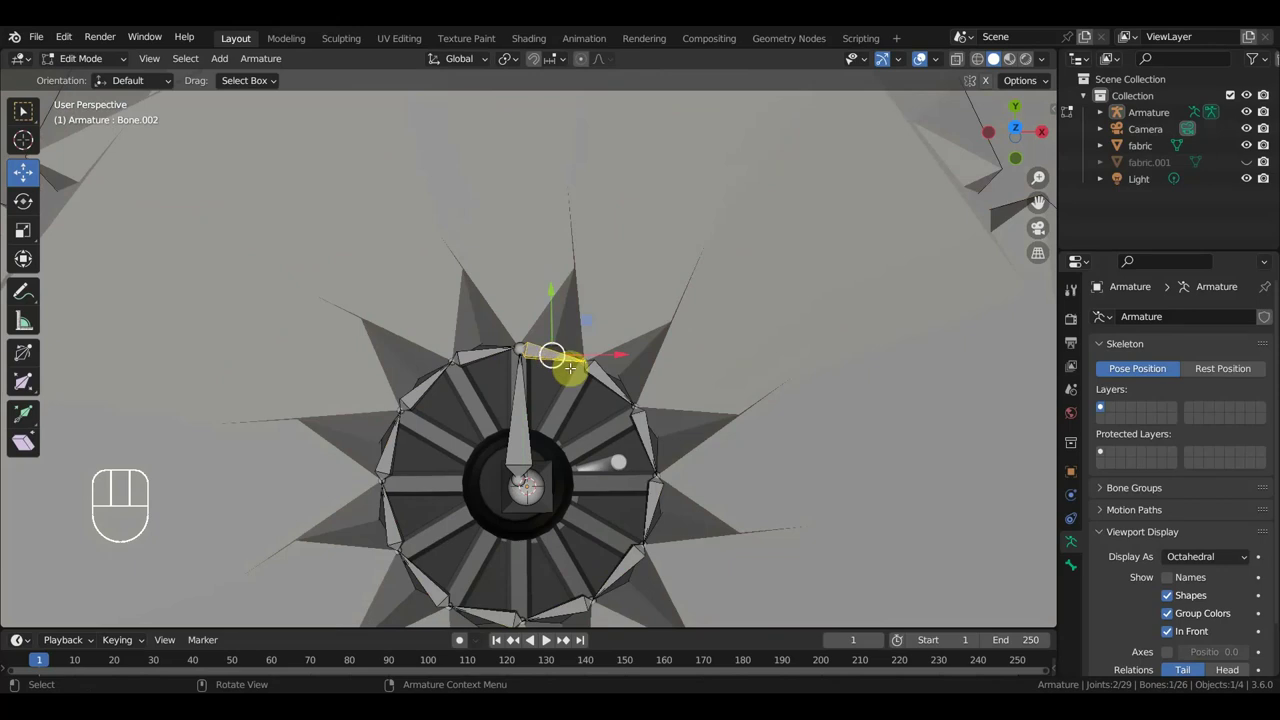
pyautogui.press('g')
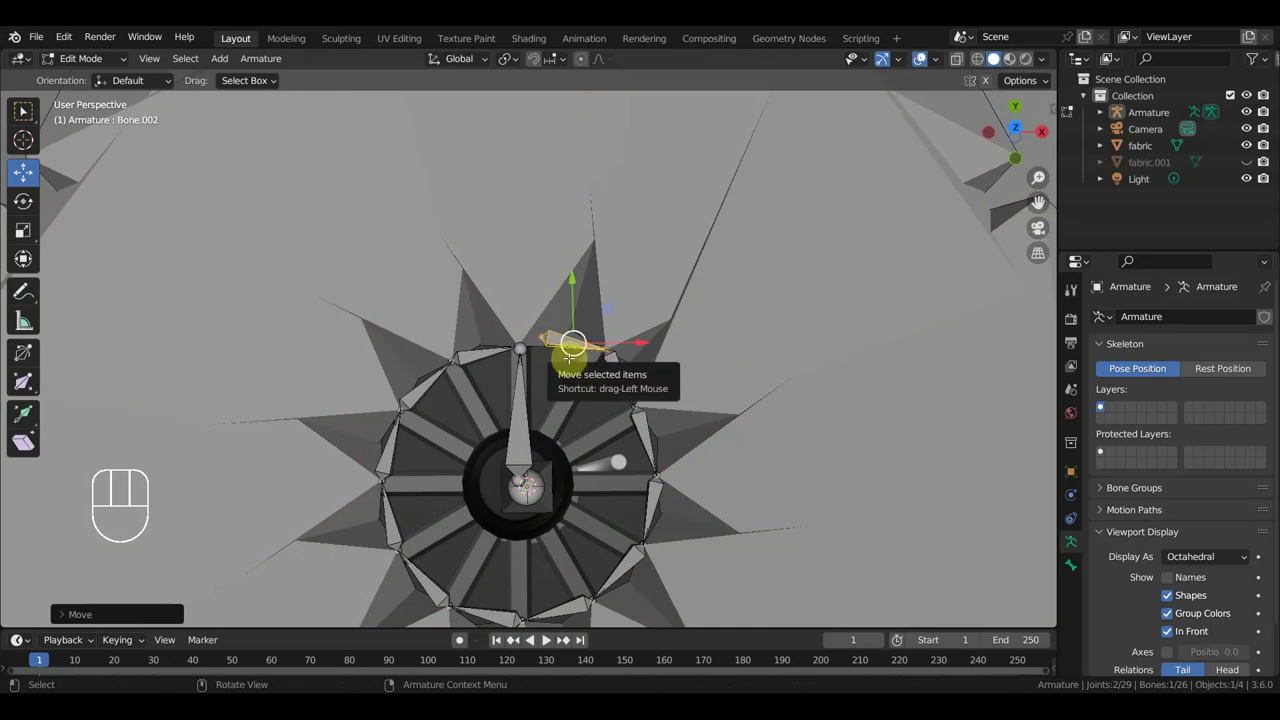
pyautogui.press('g')
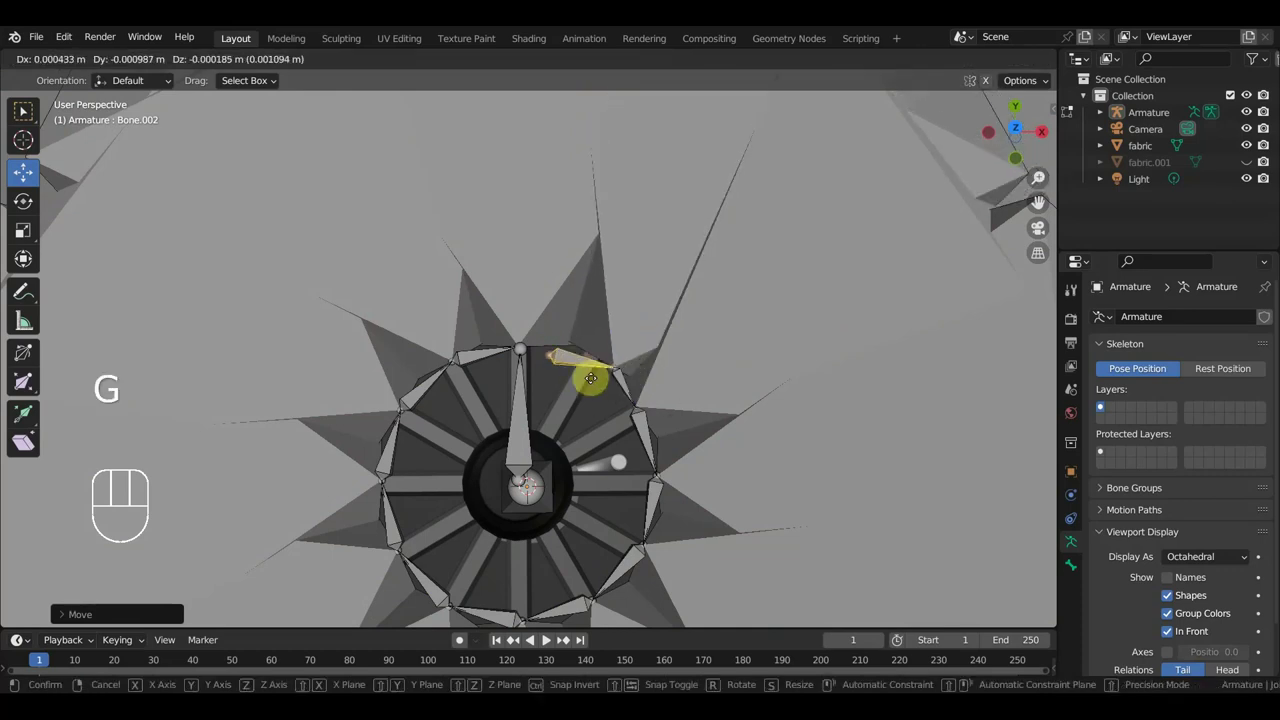
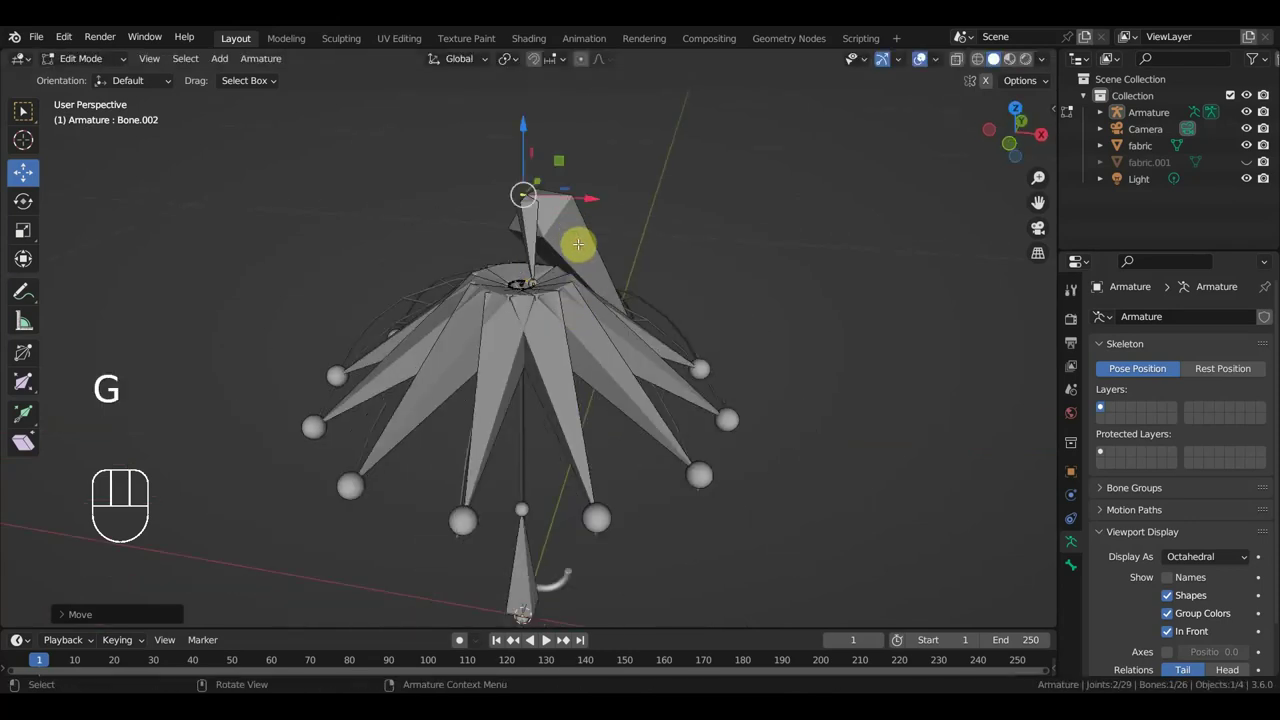
pyautogui.press('ctrl+z')
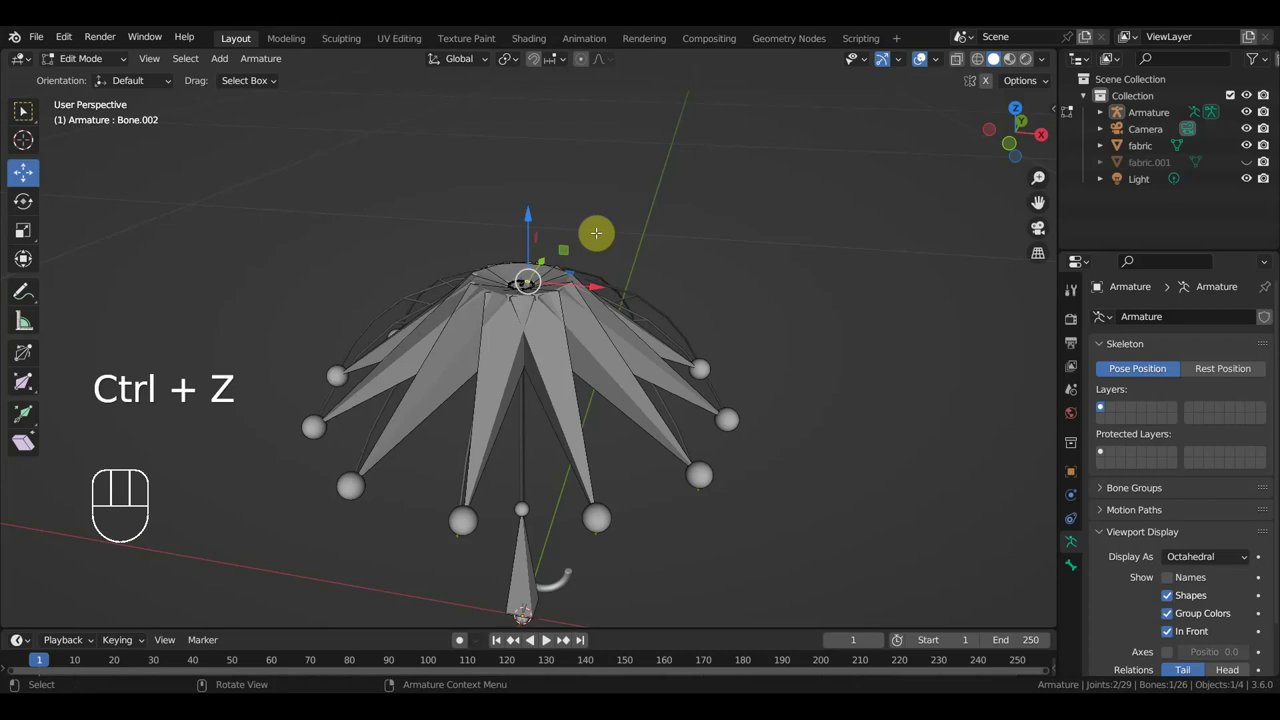
pyautogui.press('ctrl+z')
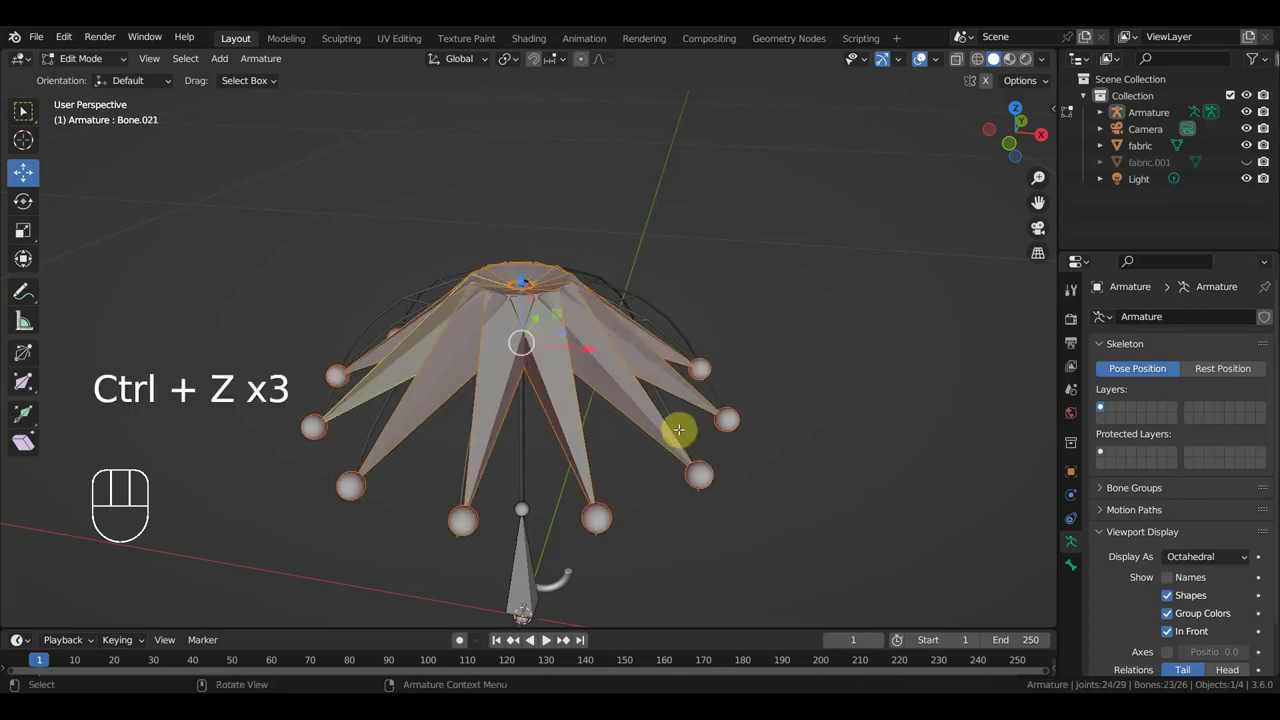
pyautogui.press('KP_7')
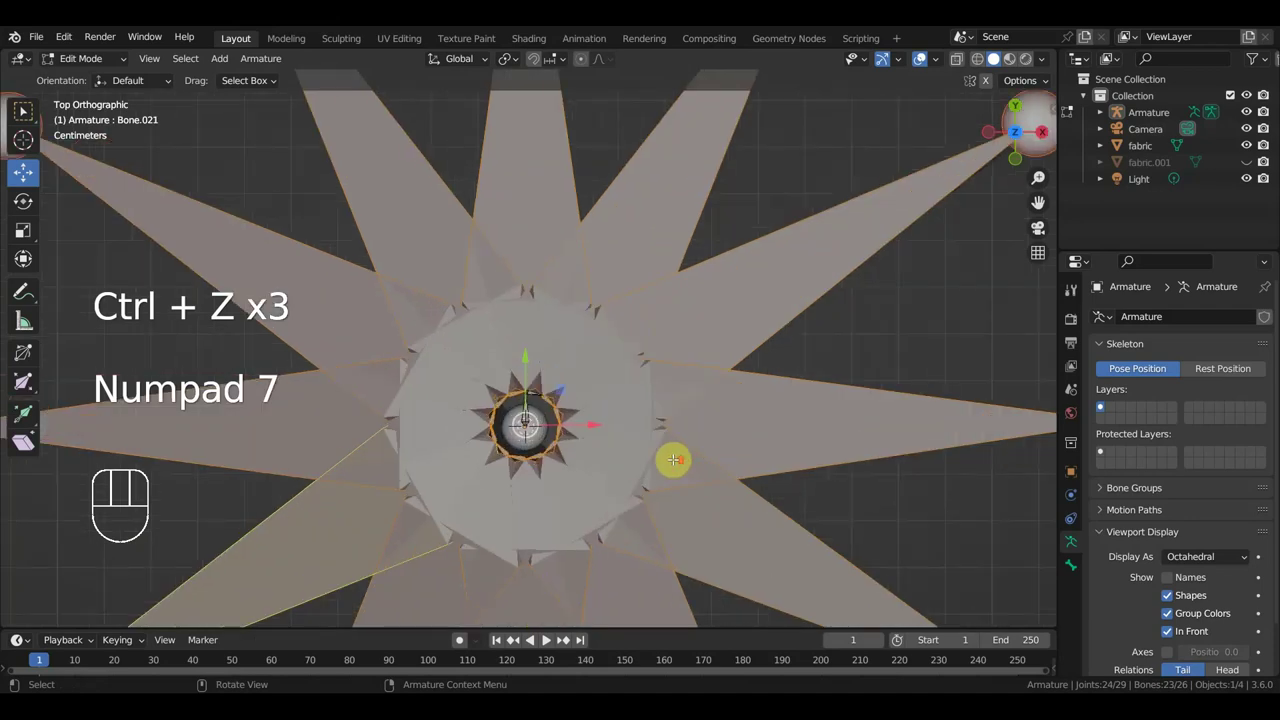
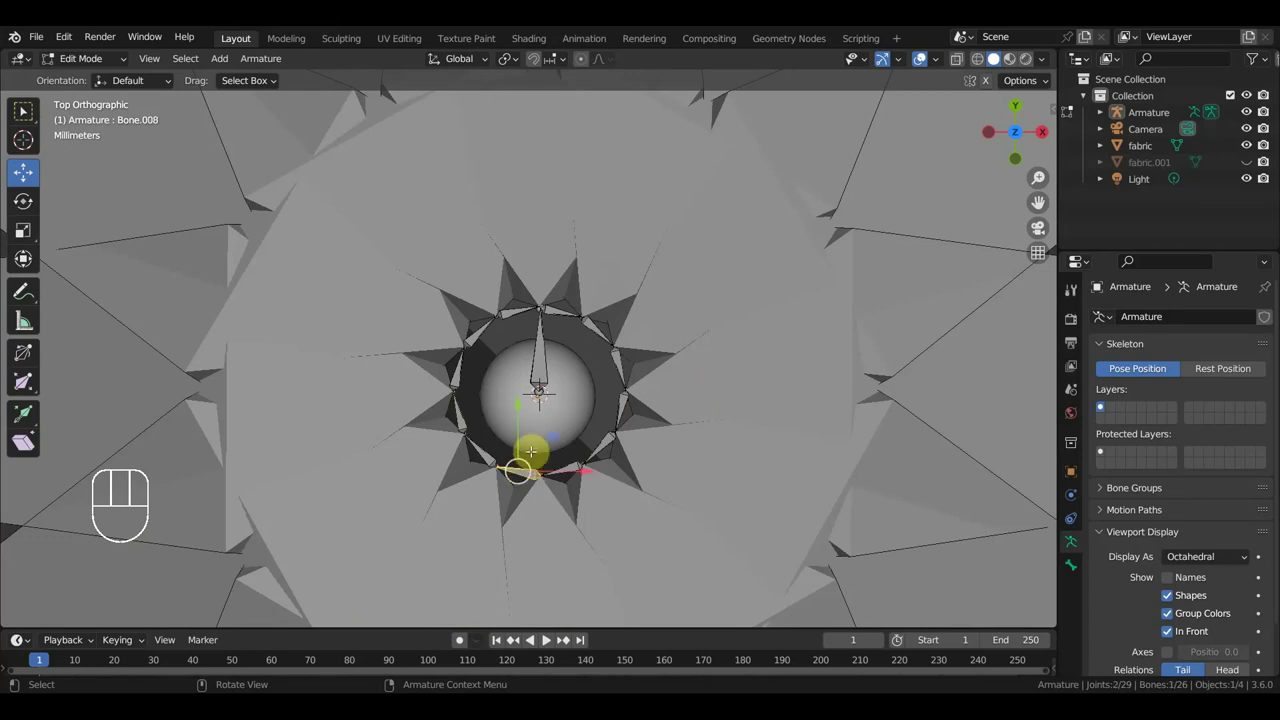
# Delete the stray extra bone, leaving the armature at 25 bones.
pyautogui.press('Delete')
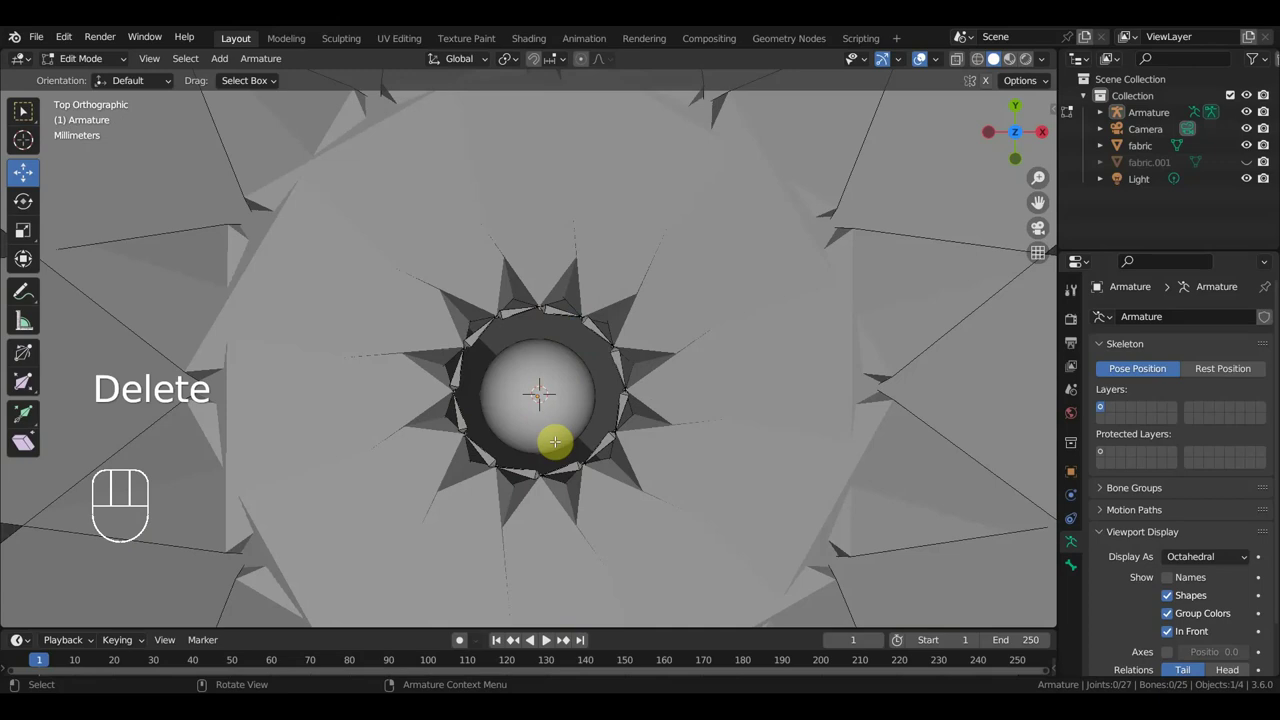
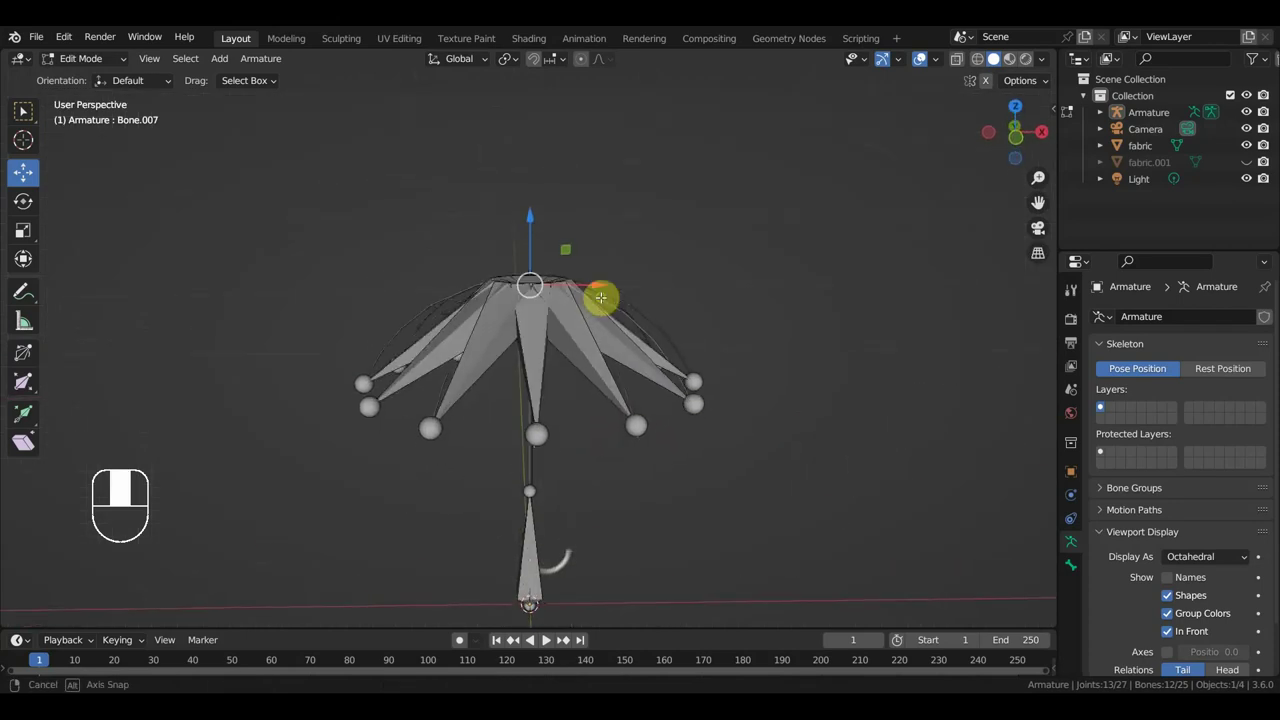
pyautogui.press('ctrl+i')
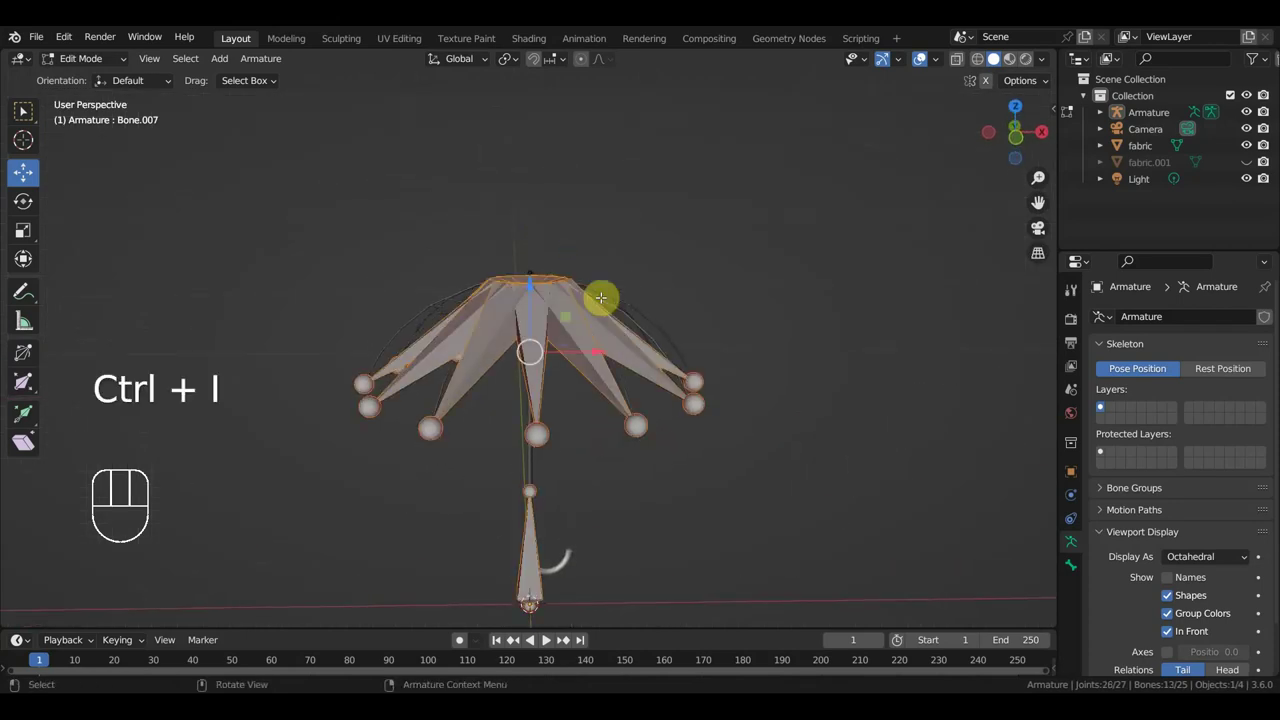
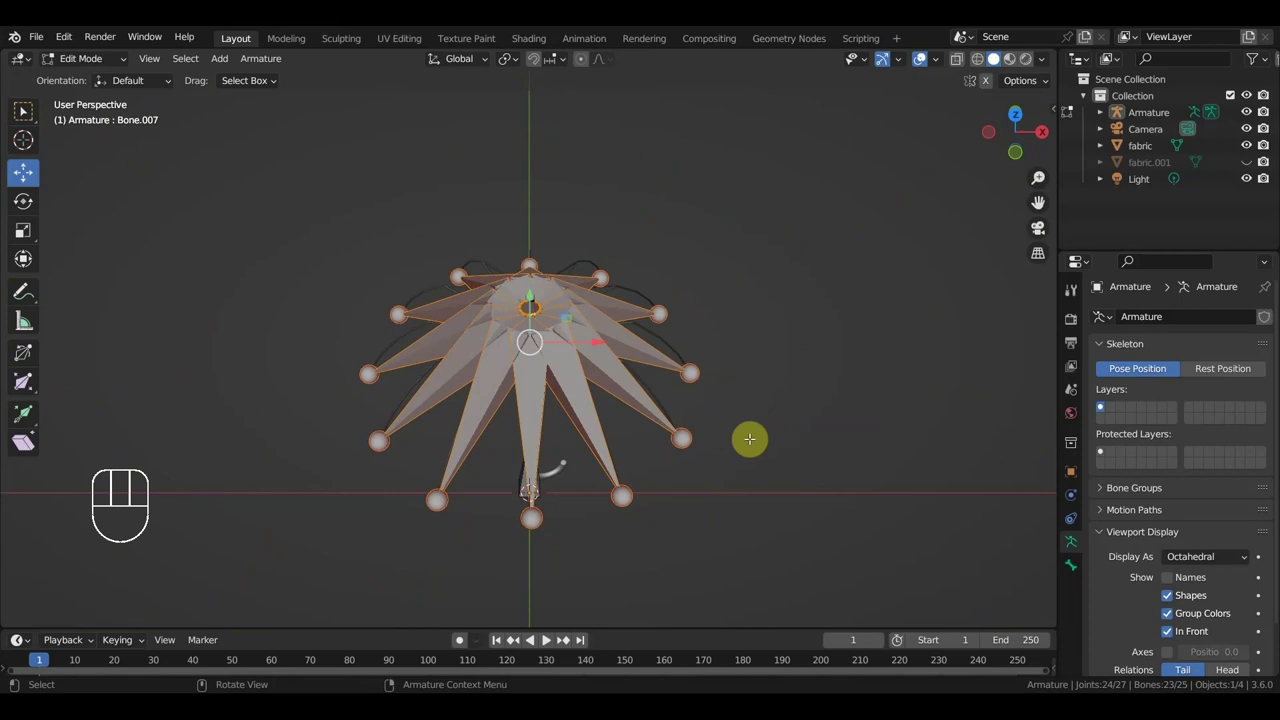
pyautogui.press('KP_1')
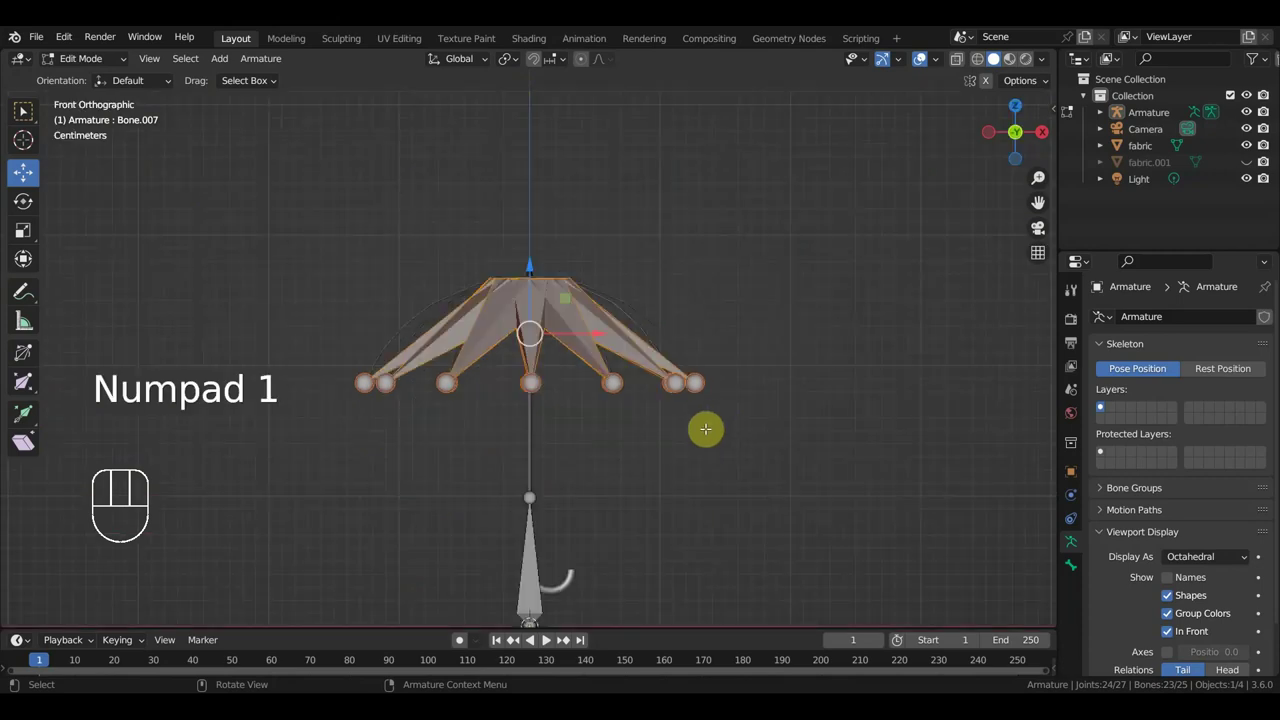
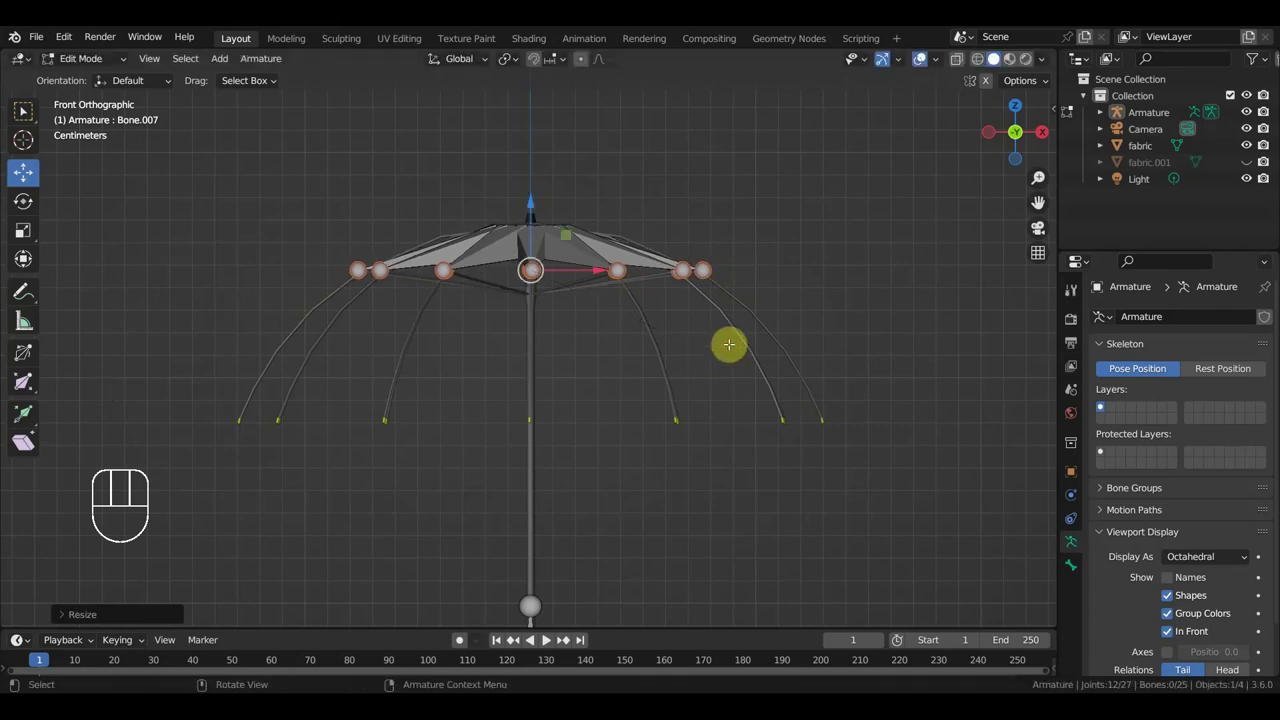
# From top view, extrude twelve new bones from the rib joints, growing the armature to 37 bones.
pyautogui.press('KP_7')
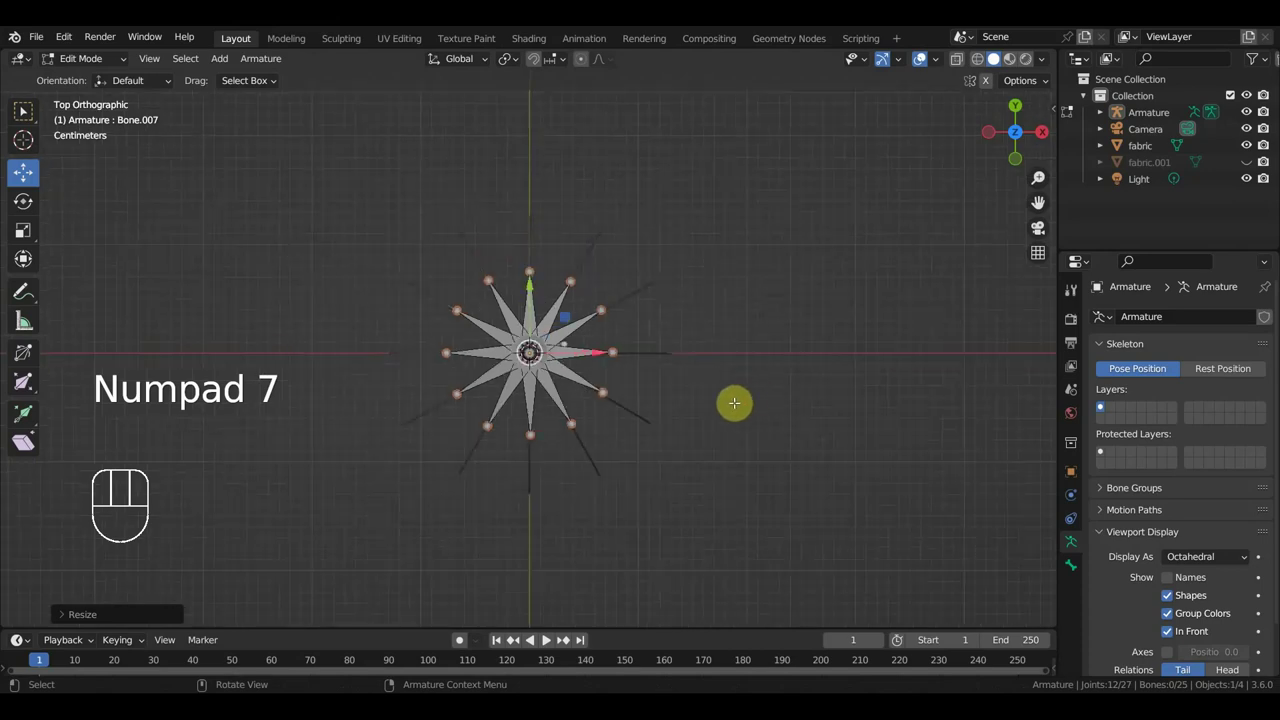
pyautogui.press('e')
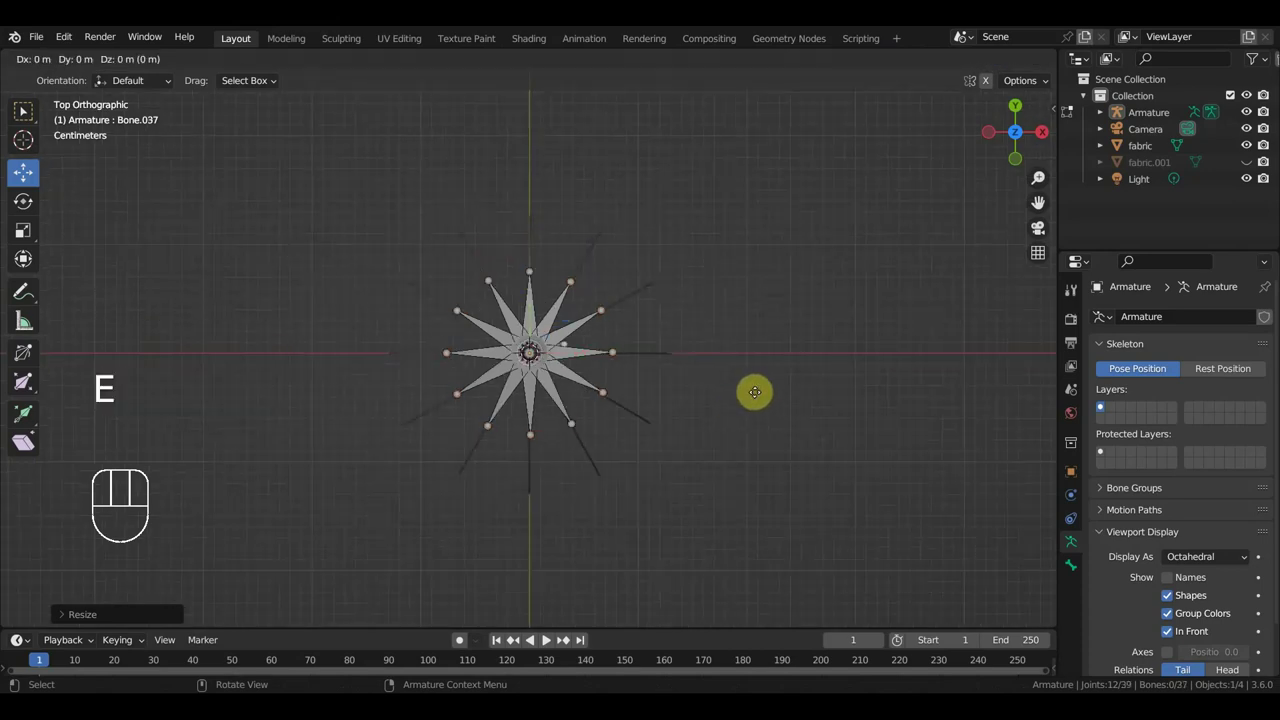
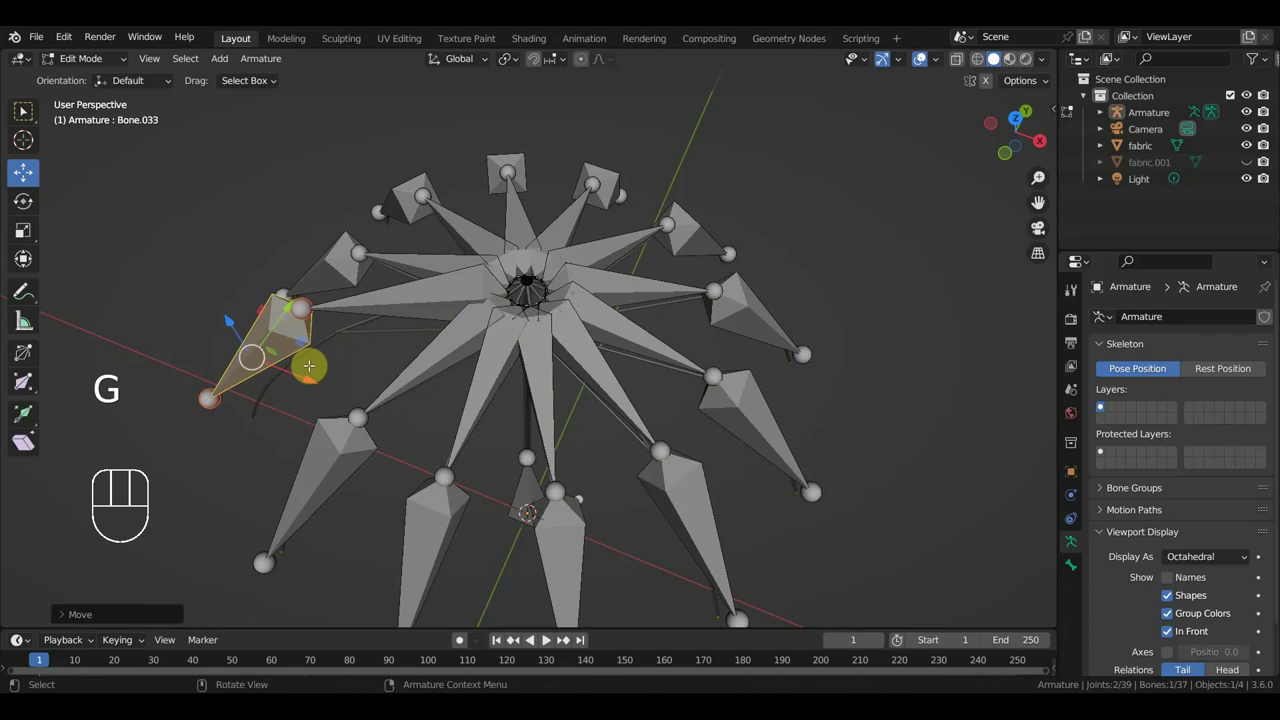
# Undo the last change, leaving Bone.033 as the active bone in the 37-bone armature.
pyautogui.press('ctrl+z')
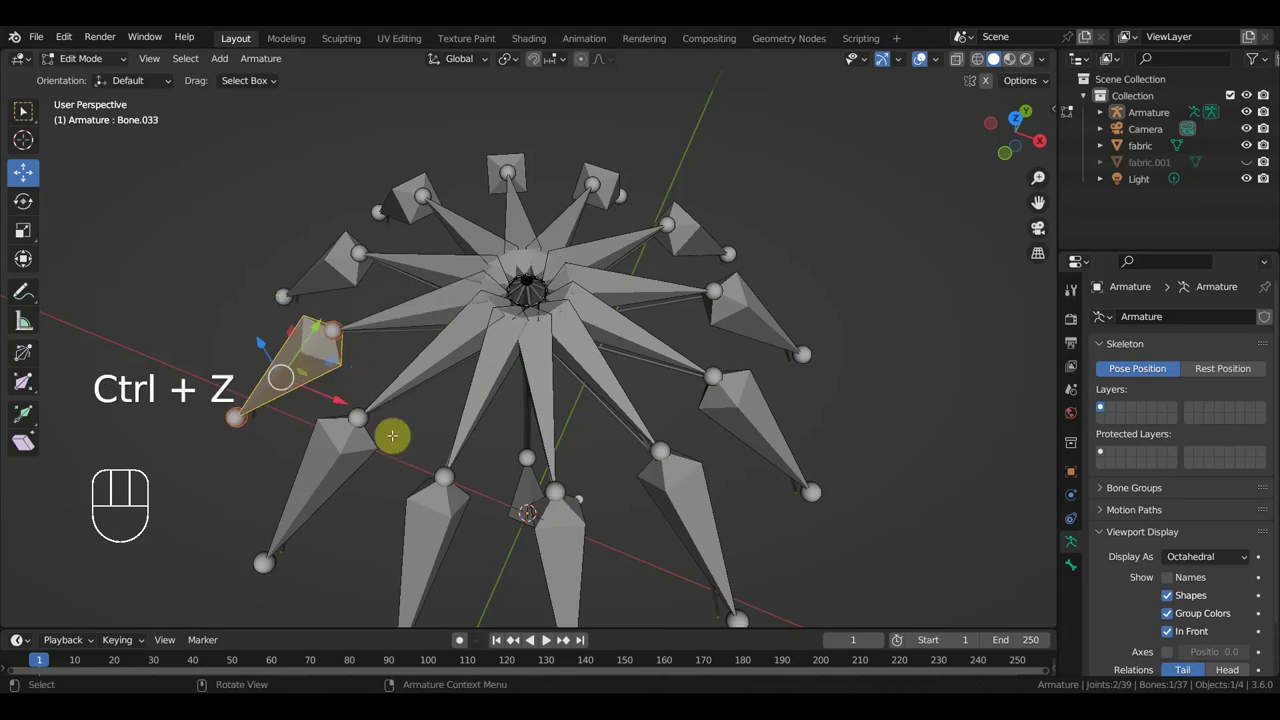
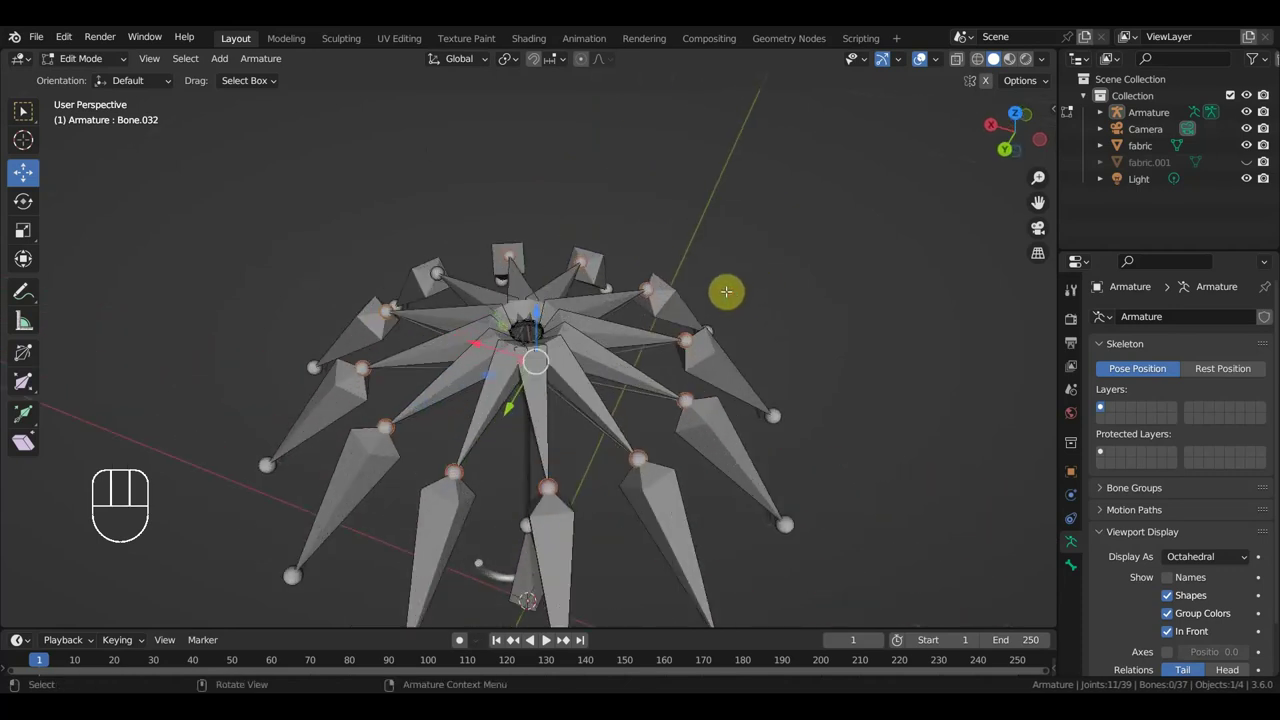
# Extrude eleven more rib bones from the selected joints and spread them outward to 48 bones.
pyautogui.press('KP_1')
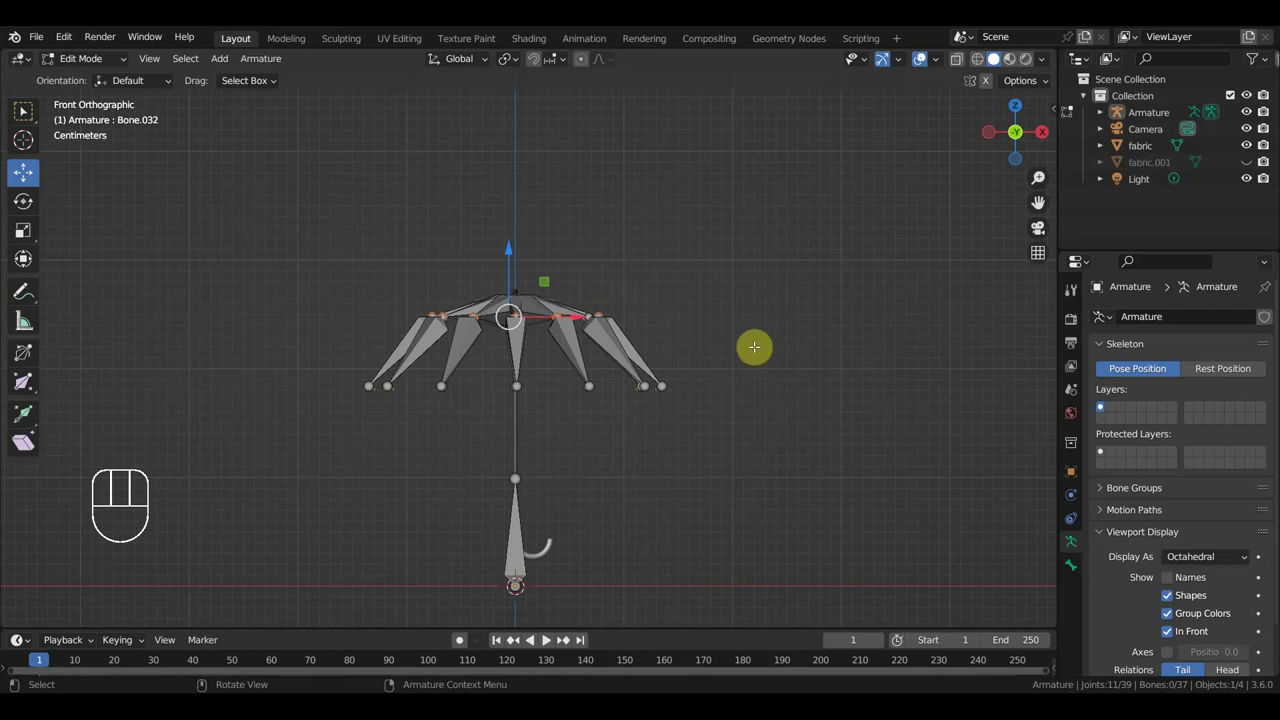
pyautogui.press('KP_7')
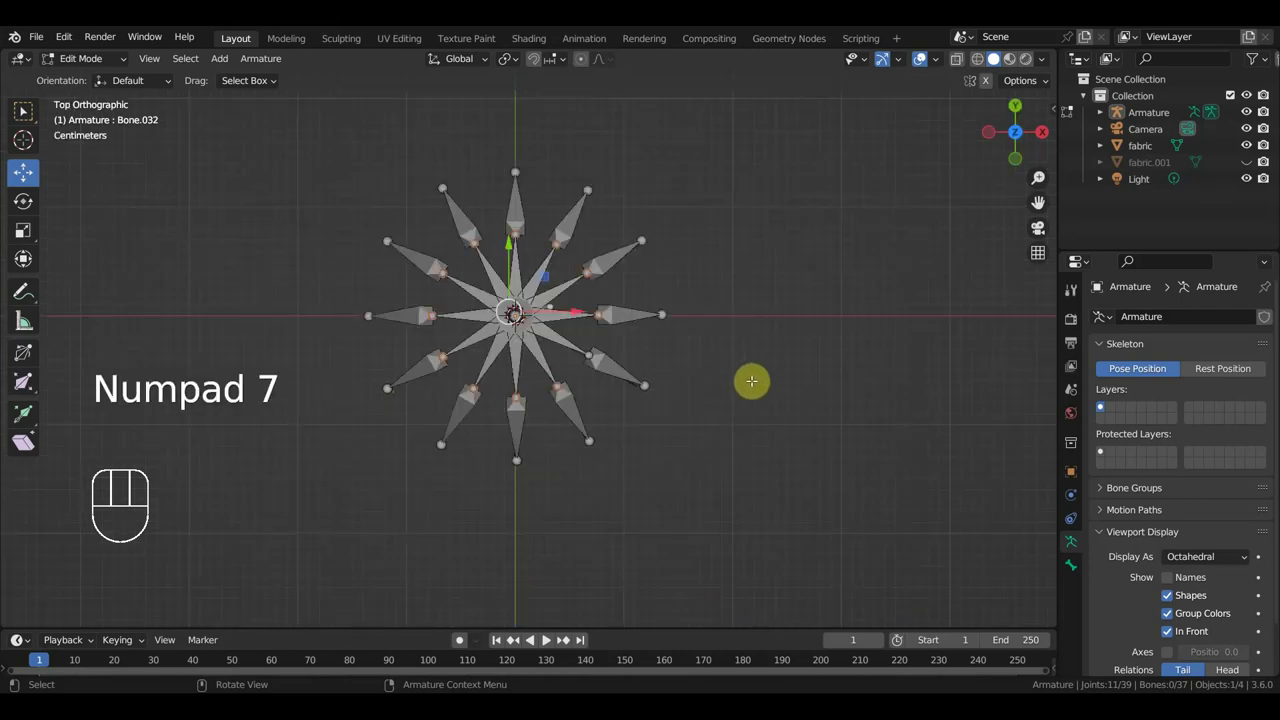
pyautogui.press('e')
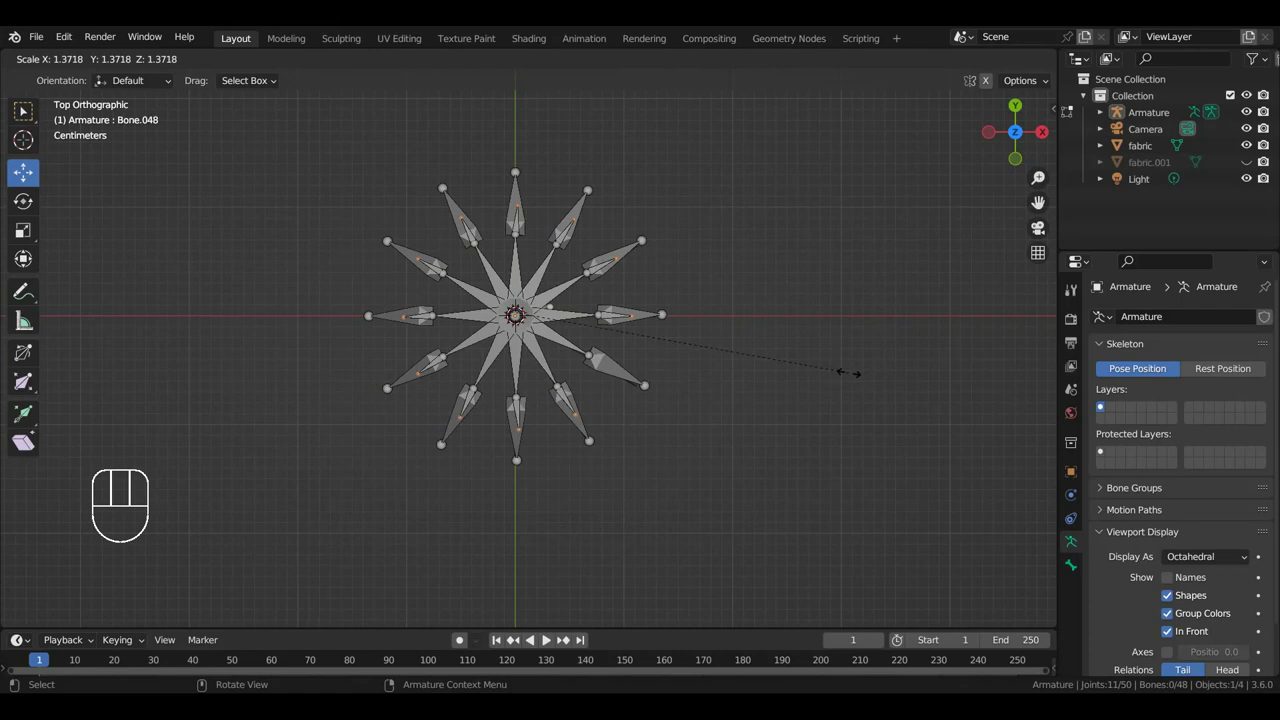
pyautogui.press('KP_1')
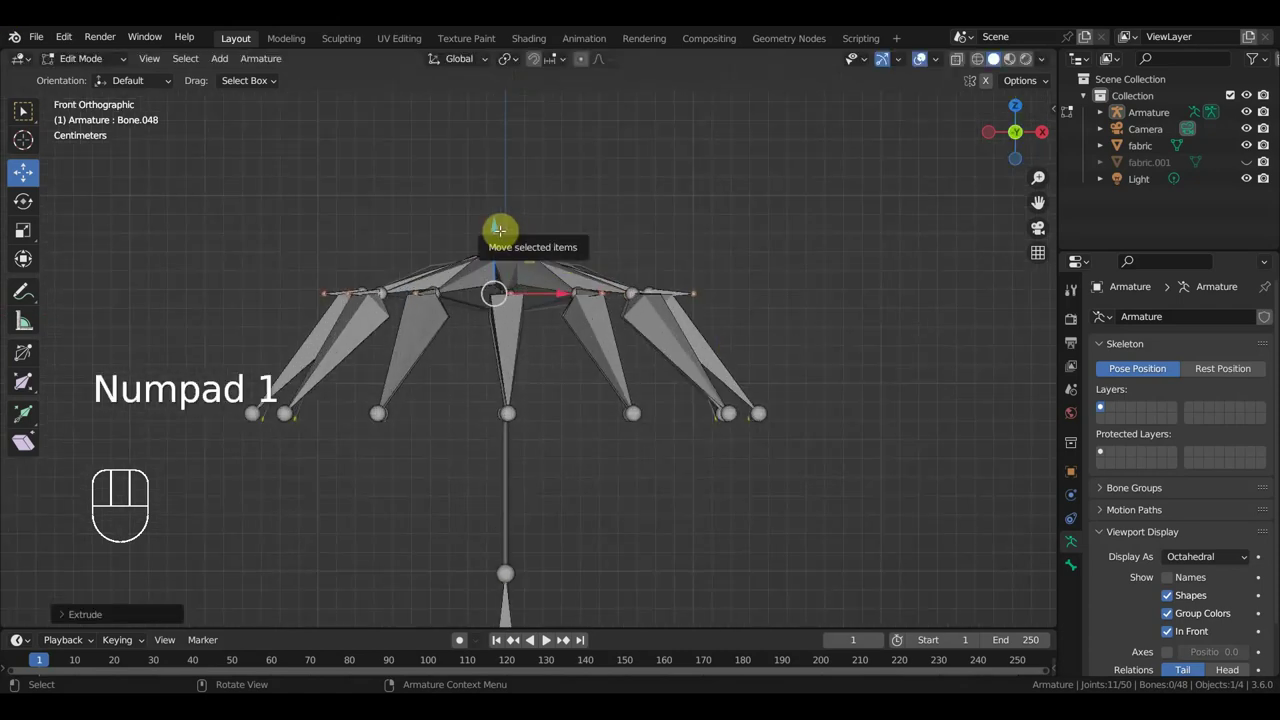
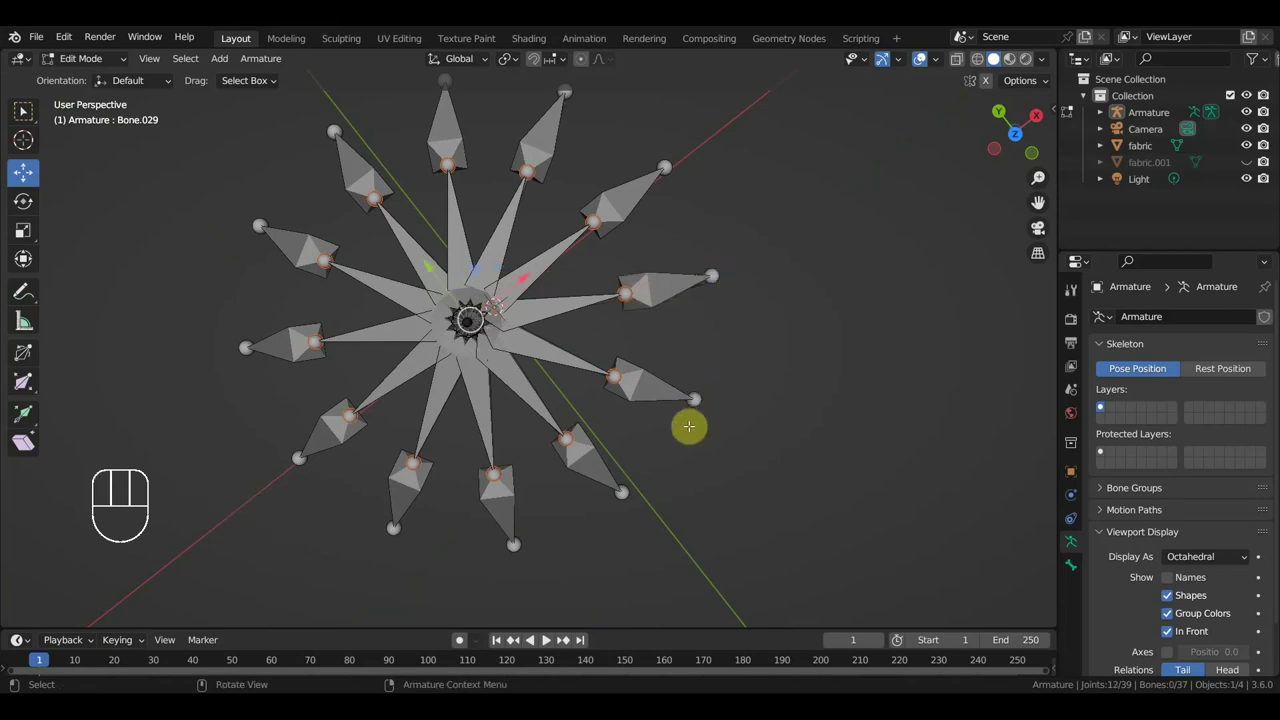
# Extrude a new bone along each rib, scaled outward about 1.34, checking from top and side.
pyautogui.press('KP_7')
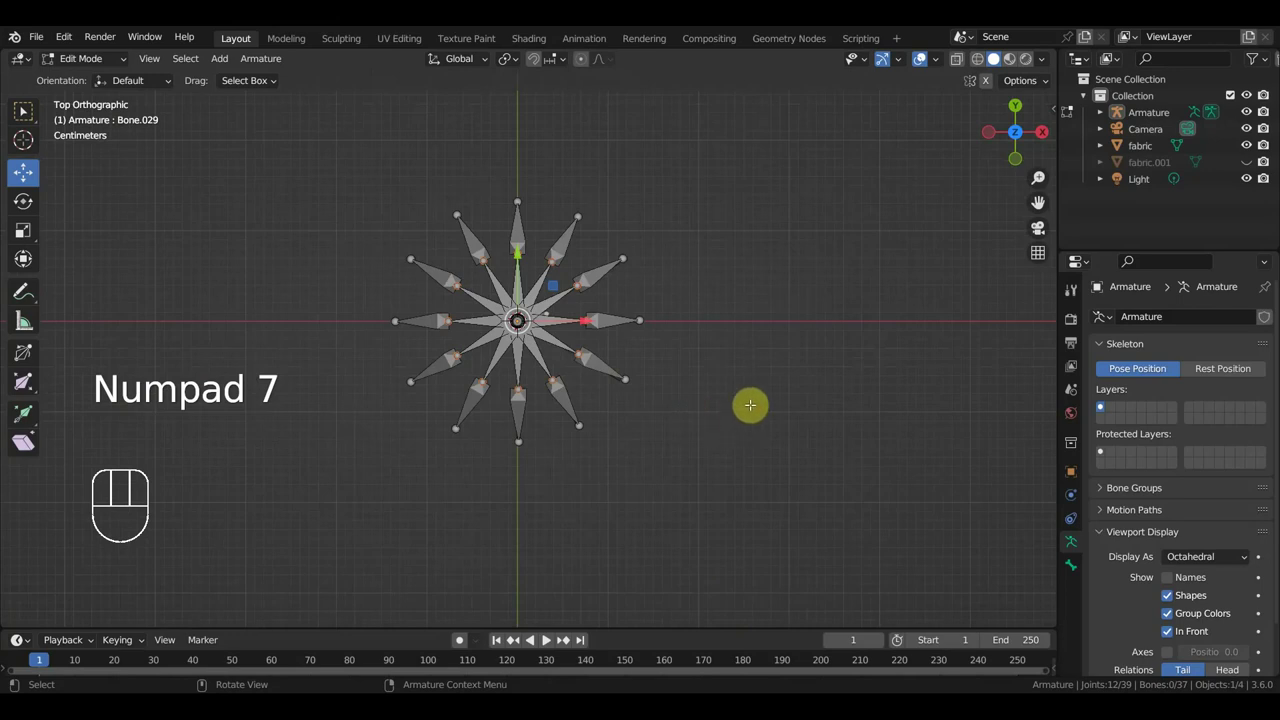
pyautogui.press('e')
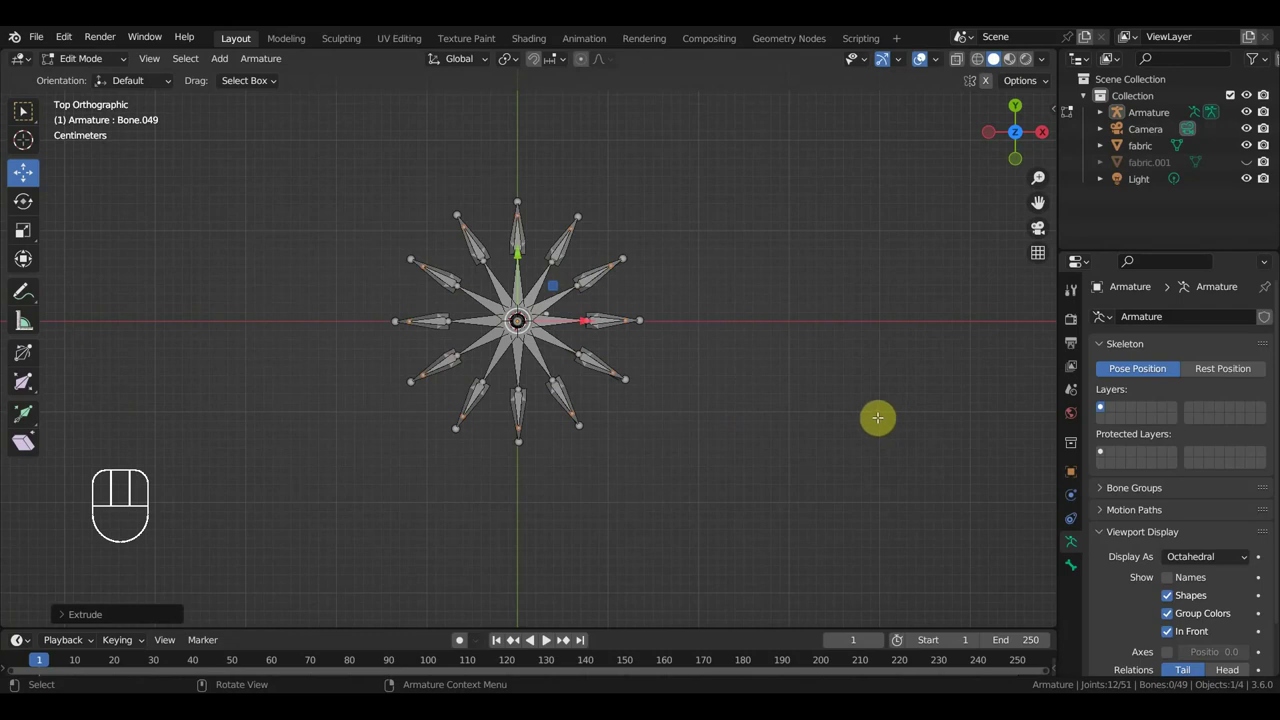
pyautogui.press('KP_3')
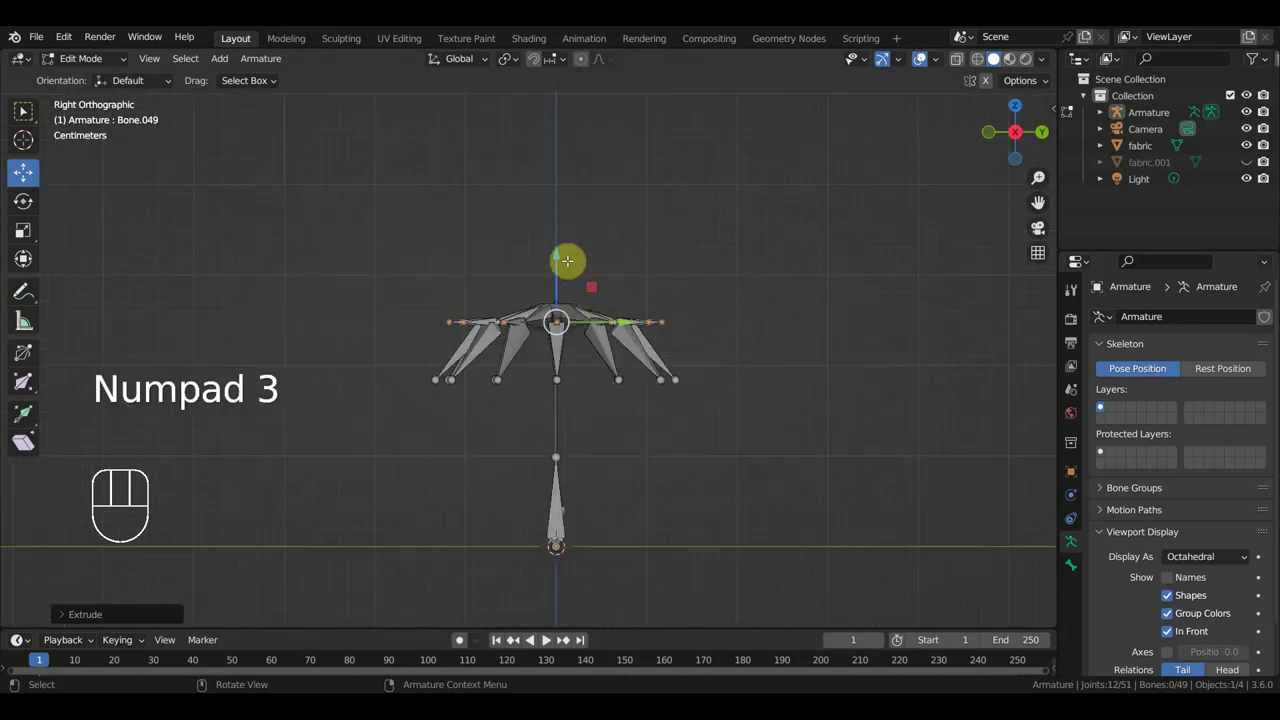
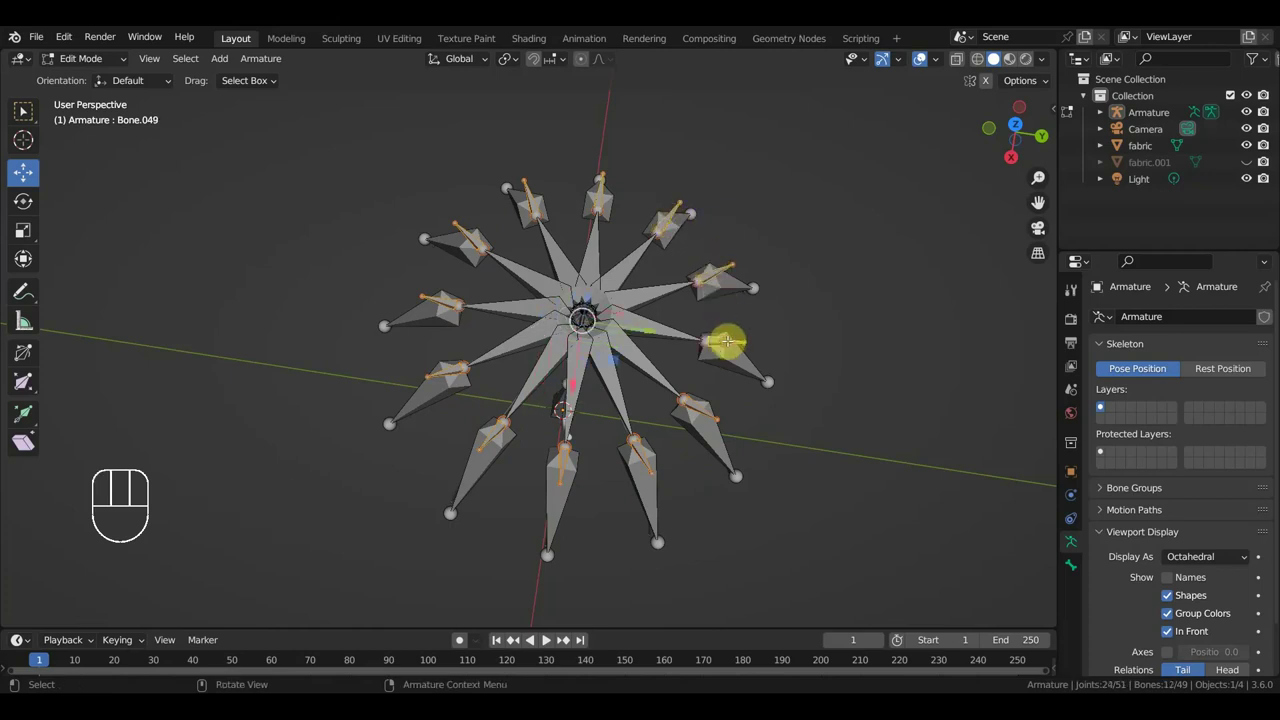
# Clear the rib bones' parents with Alt+P, then parent them to the shaft bone keeping offset.
pyautogui.press('alt+p')
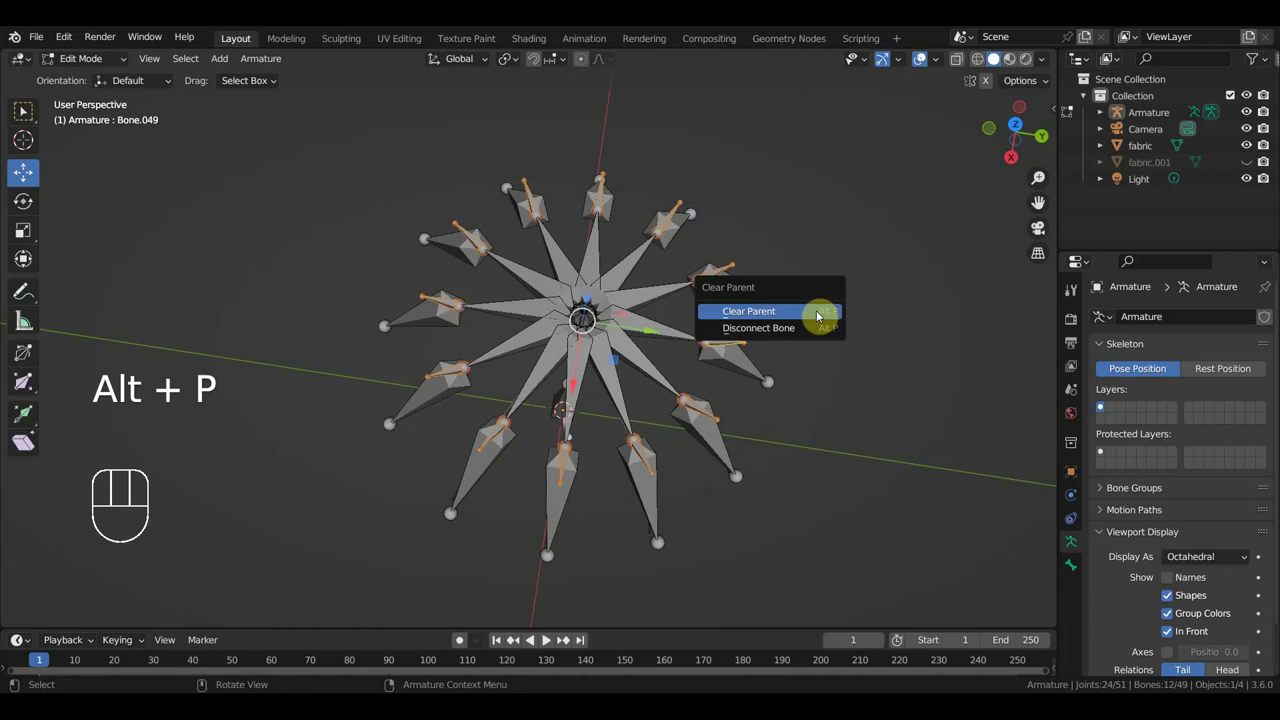
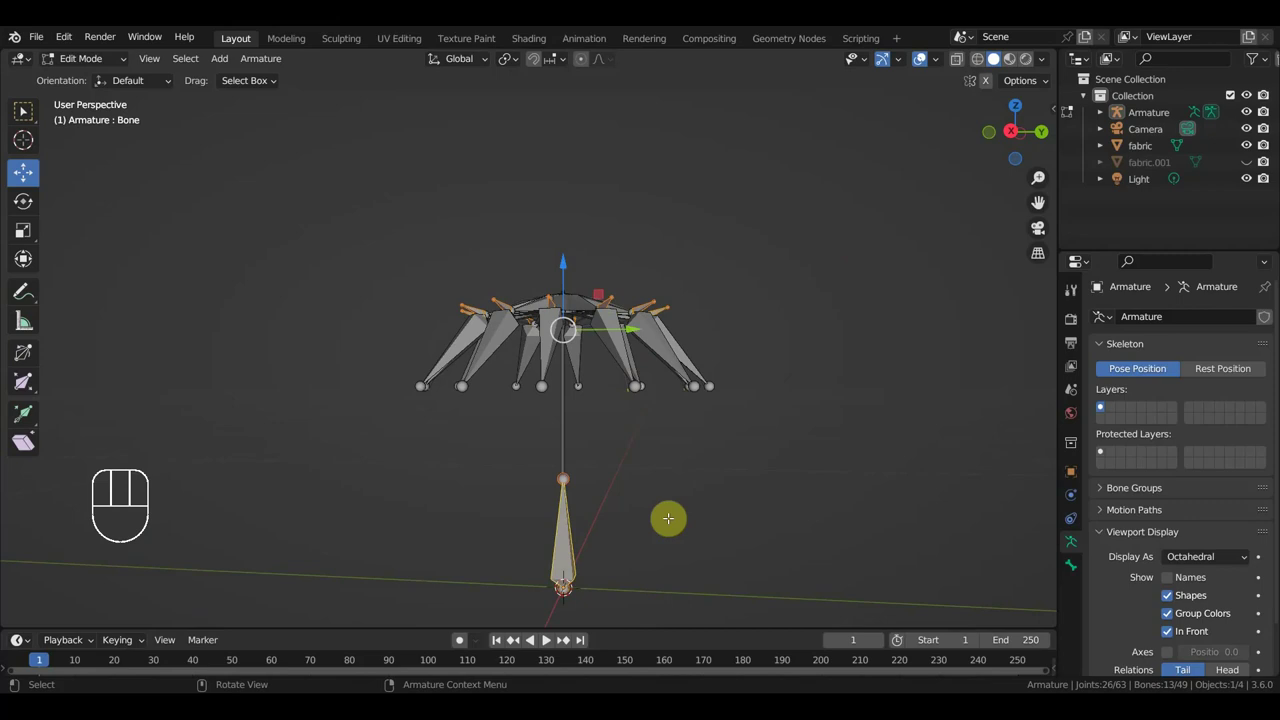
pyautogui.press('ctrl+p')
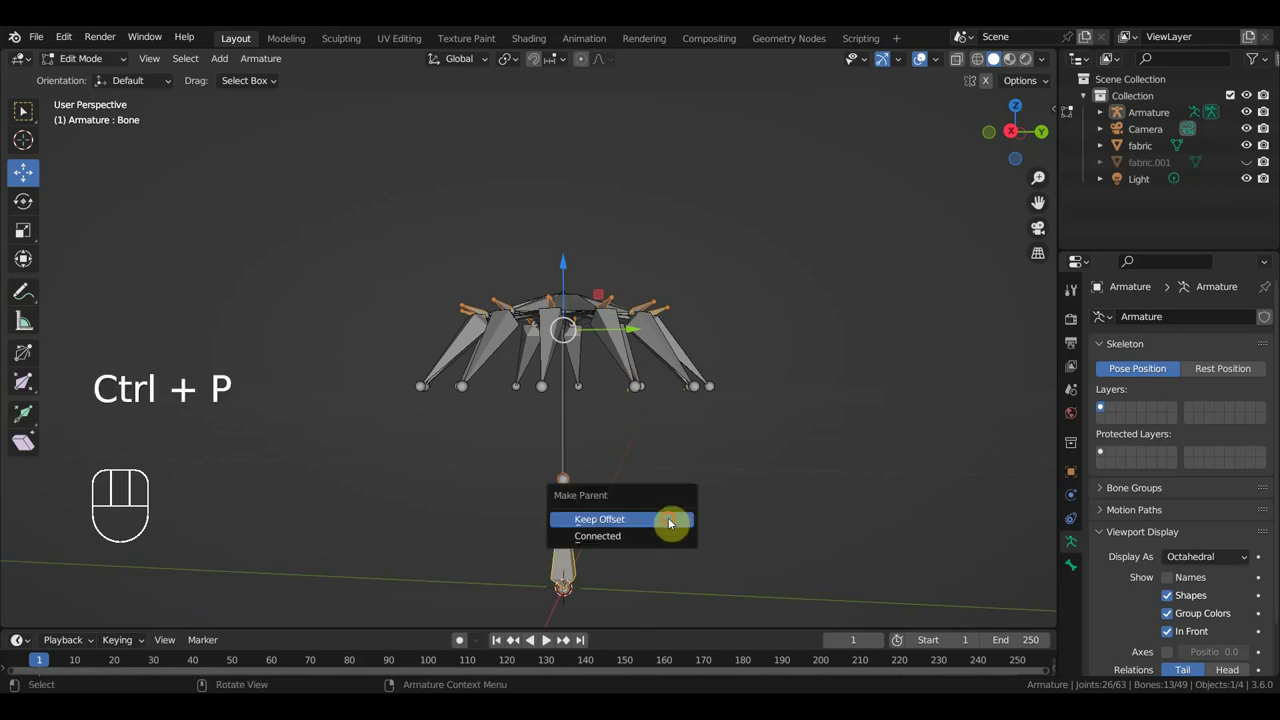
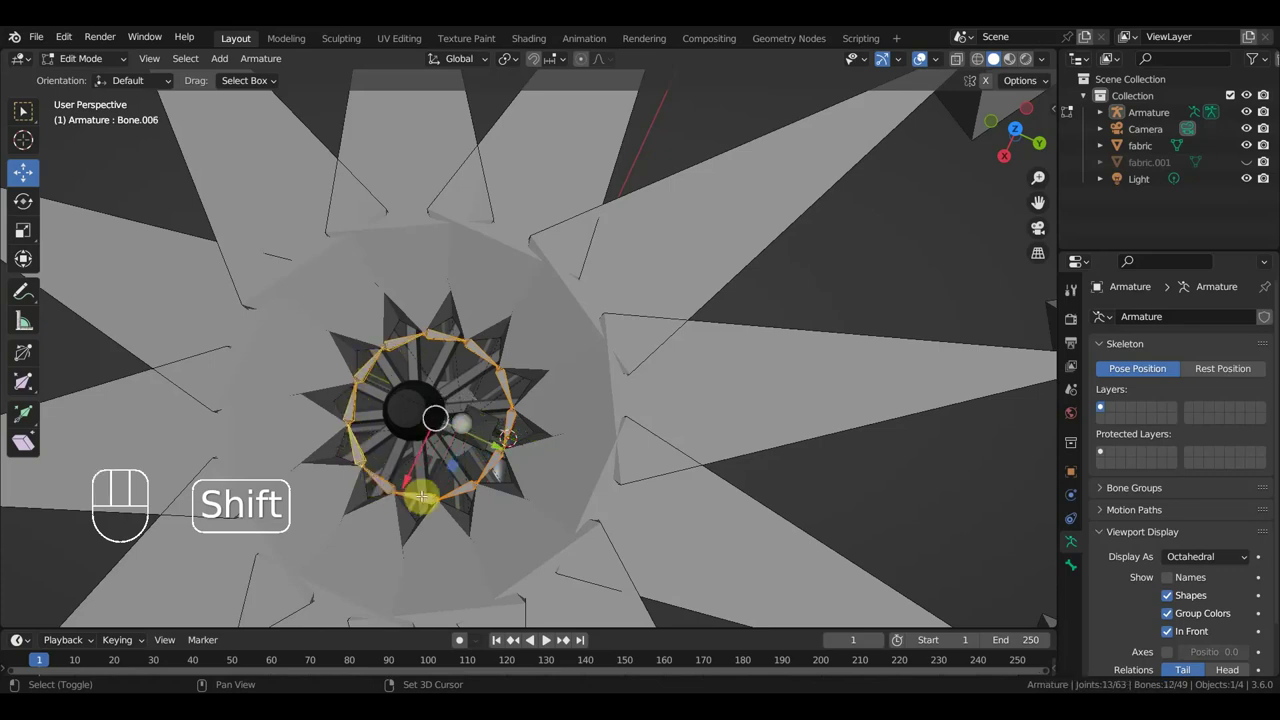
# Delete the leftover bone from the armature before leaving edit mode.
pyautogui.press('Delete')
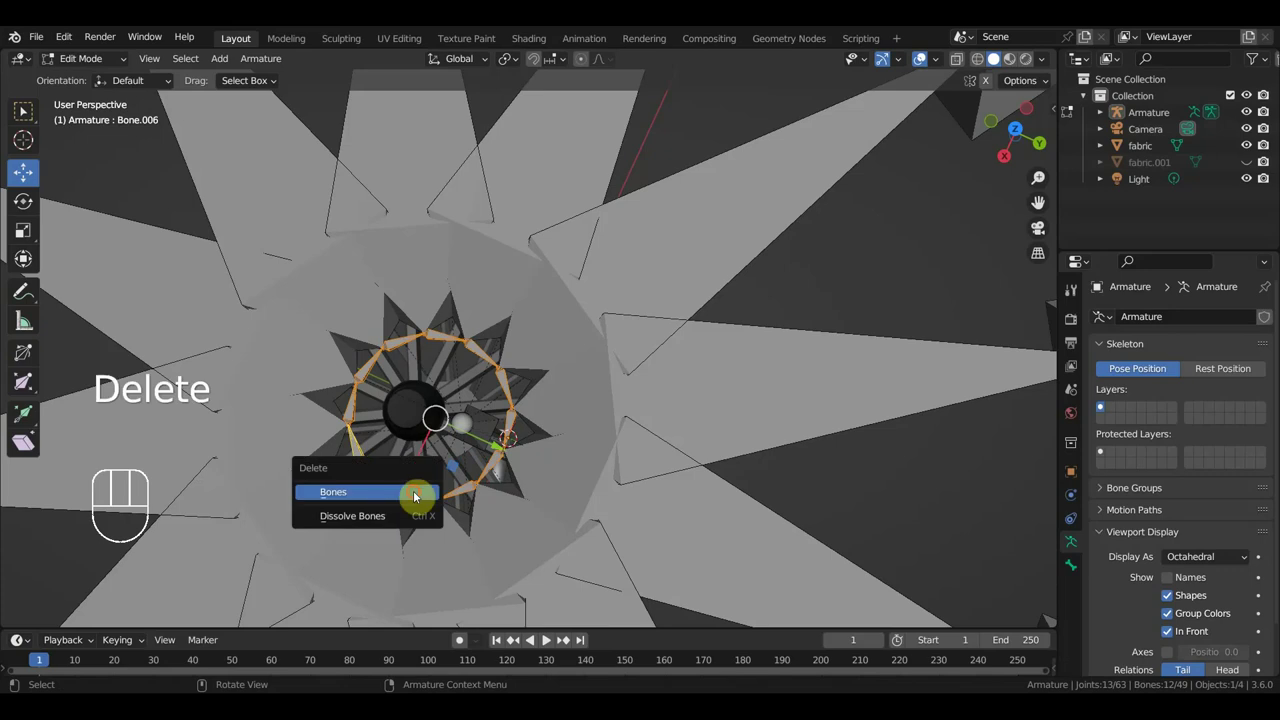
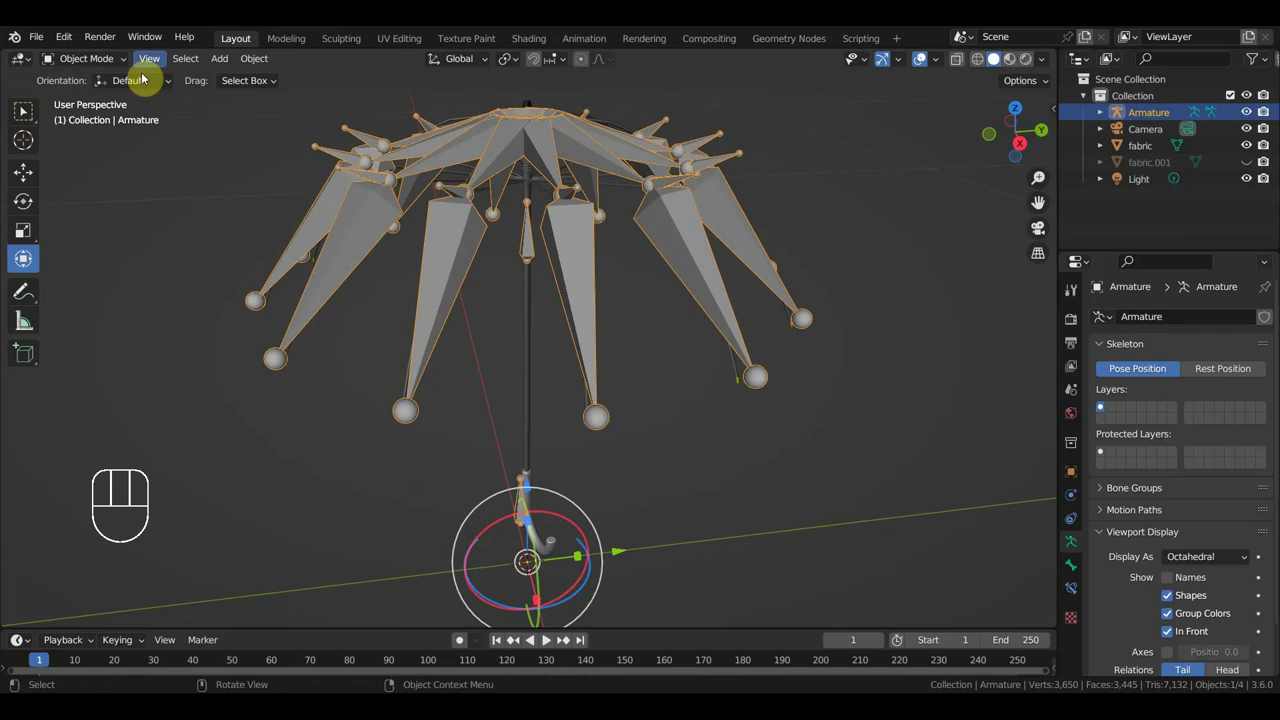
# In pose mode, add Inverse Kinematics constraints to the first rib bones targeting their tip bones.
pyautogui.moveTo(103, 66); pyautogui.dragTo(404, 250)
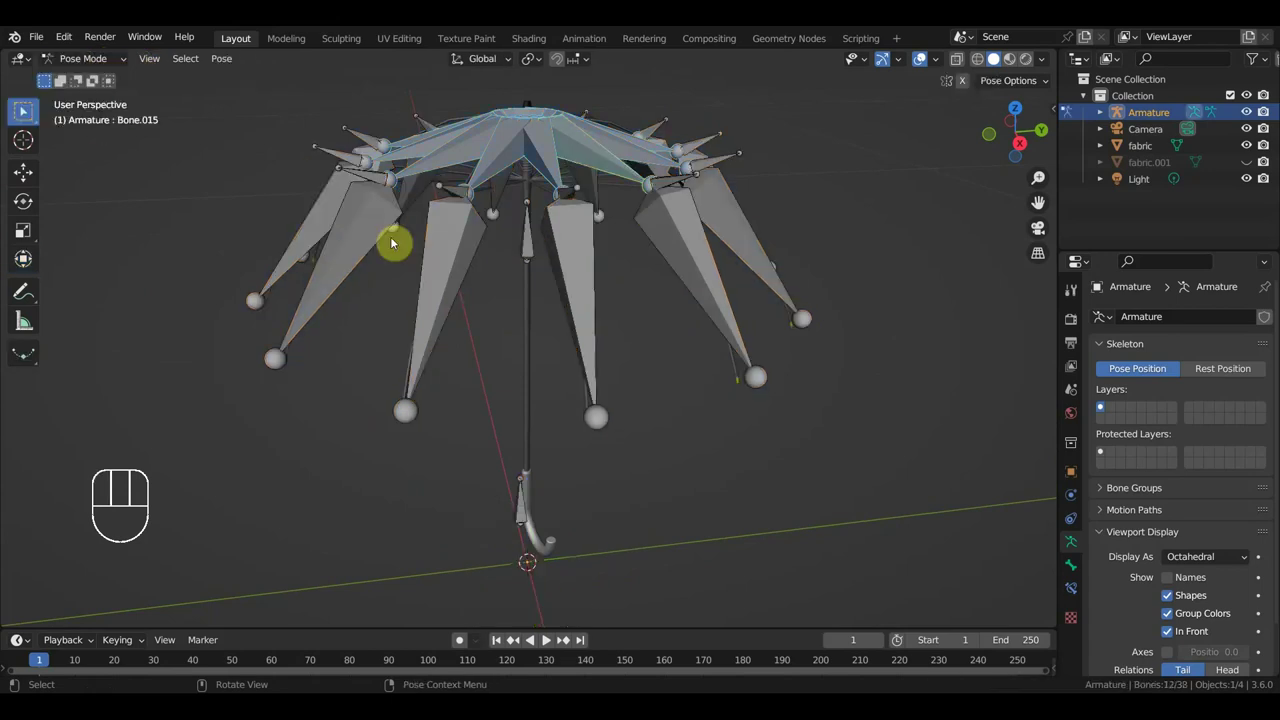
pyautogui.moveTo(467, 330); pyautogui.dragTo(464, 330)
pyautogui.click(416, 320)
pyautogui.middleClick(465, 397)
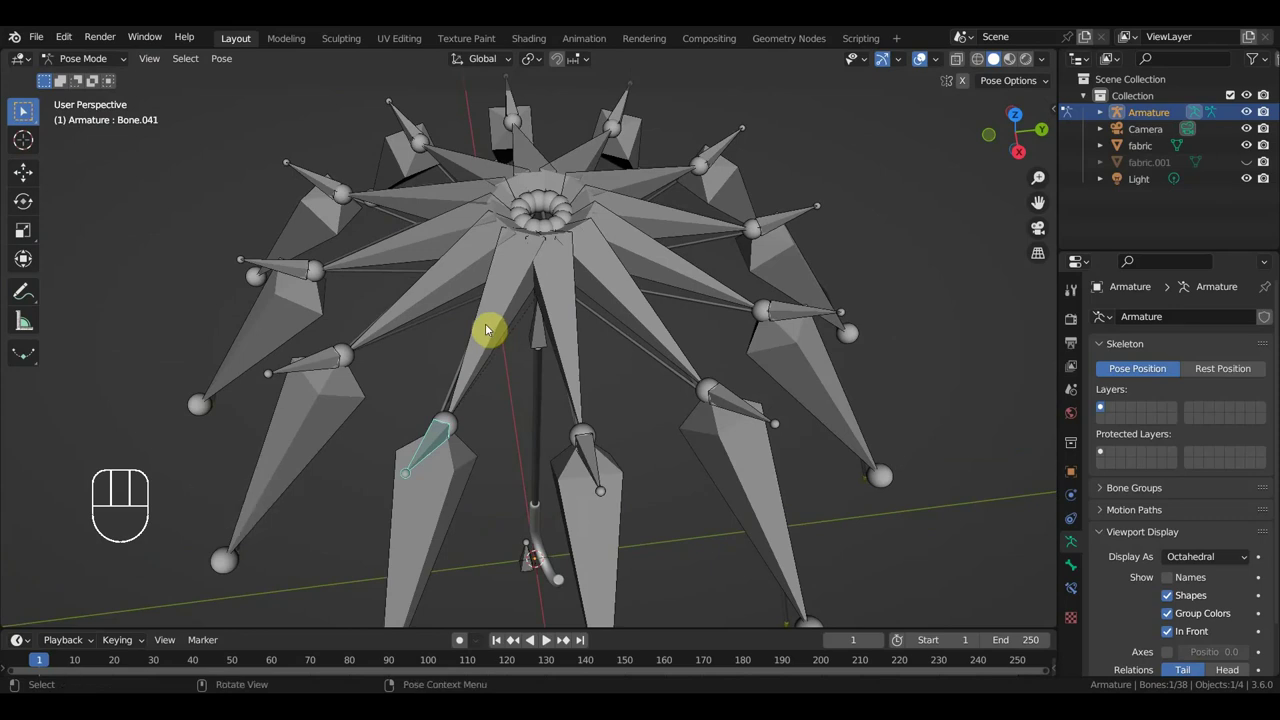
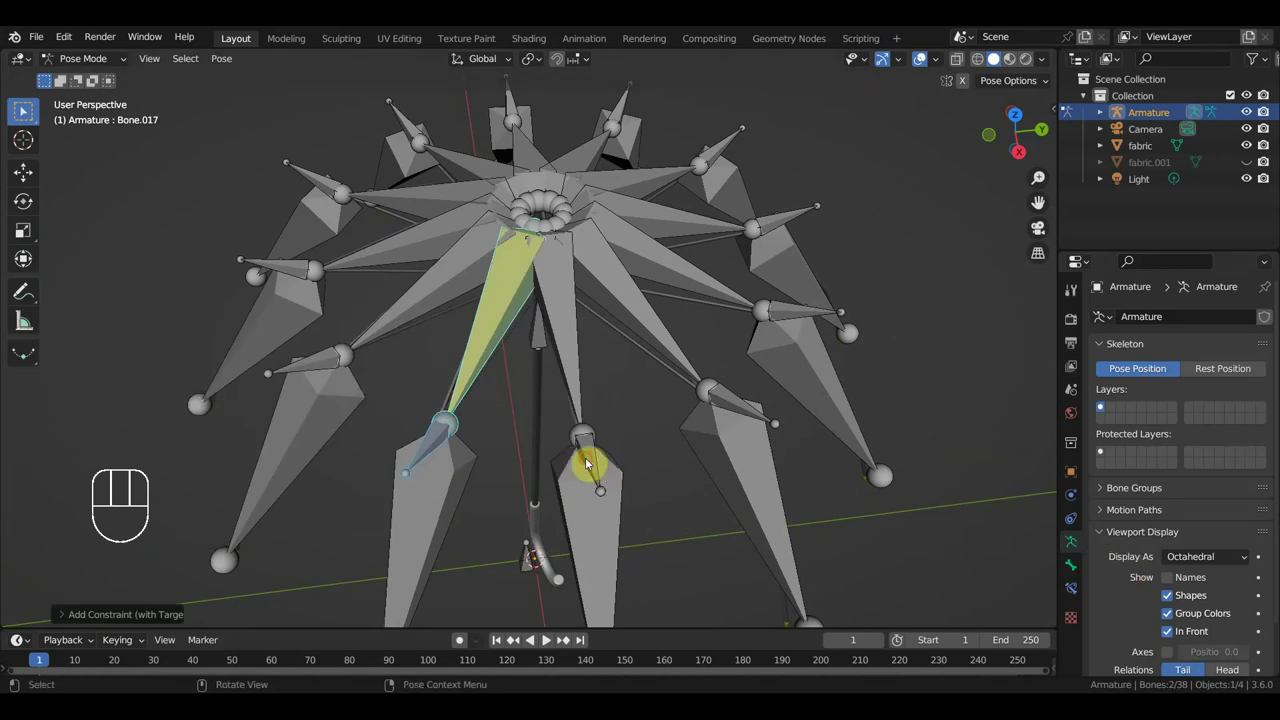
pyautogui.click(24, 112)
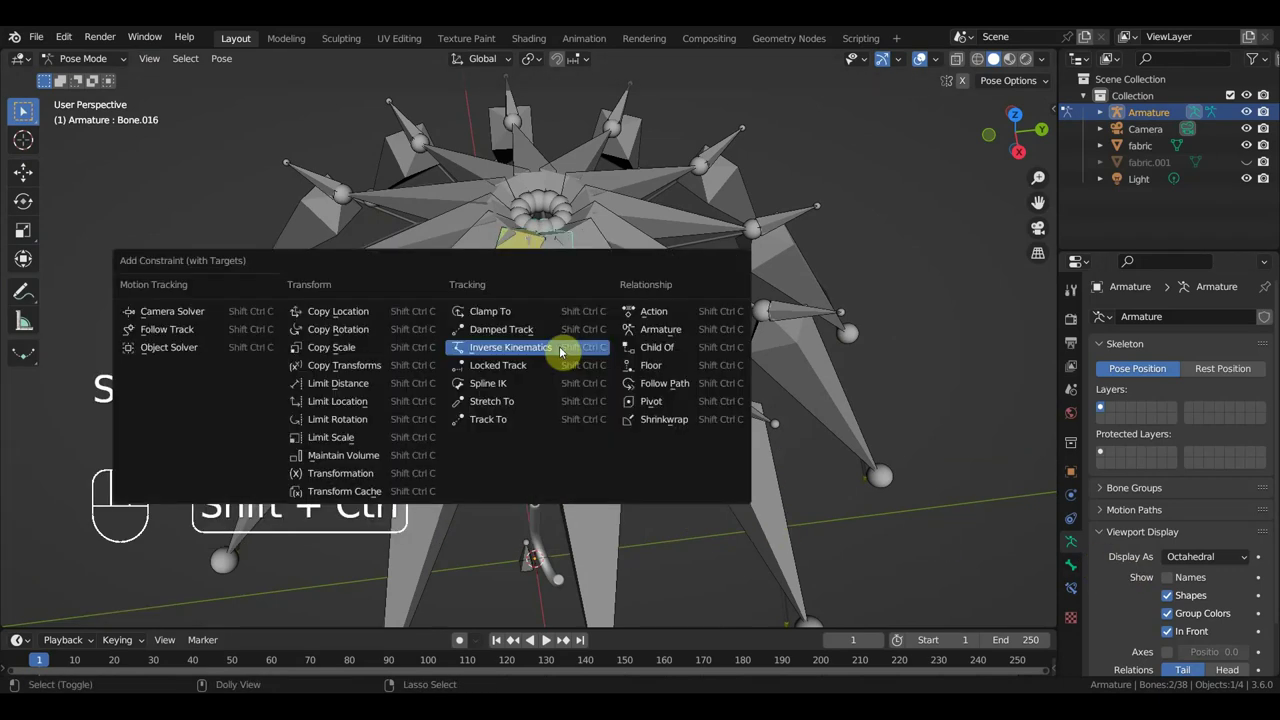
pyautogui.click(24, 112)
pyautogui.click(24, 112)
pyautogui.press('ctrl+shift+c')
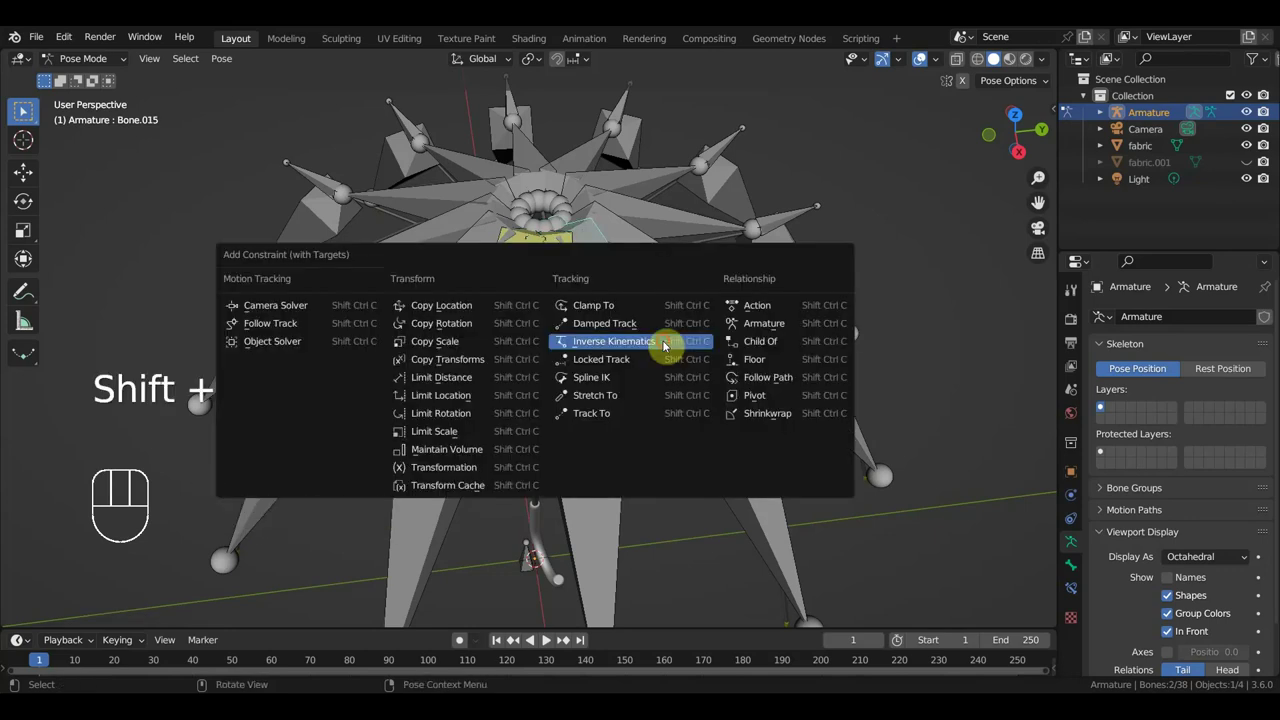
pyautogui.middleClick(24, 112)
pyautogui.click(24, 112)
# Add Inverse Kinematics constraints to the next group of rib bones around the canopy.
pyautogui.click(623, 391)
pyautogui.press('ctrl+shift+c')
pyautogui.click(666, 326)
pyautogui.press('ctrl+shift+c')
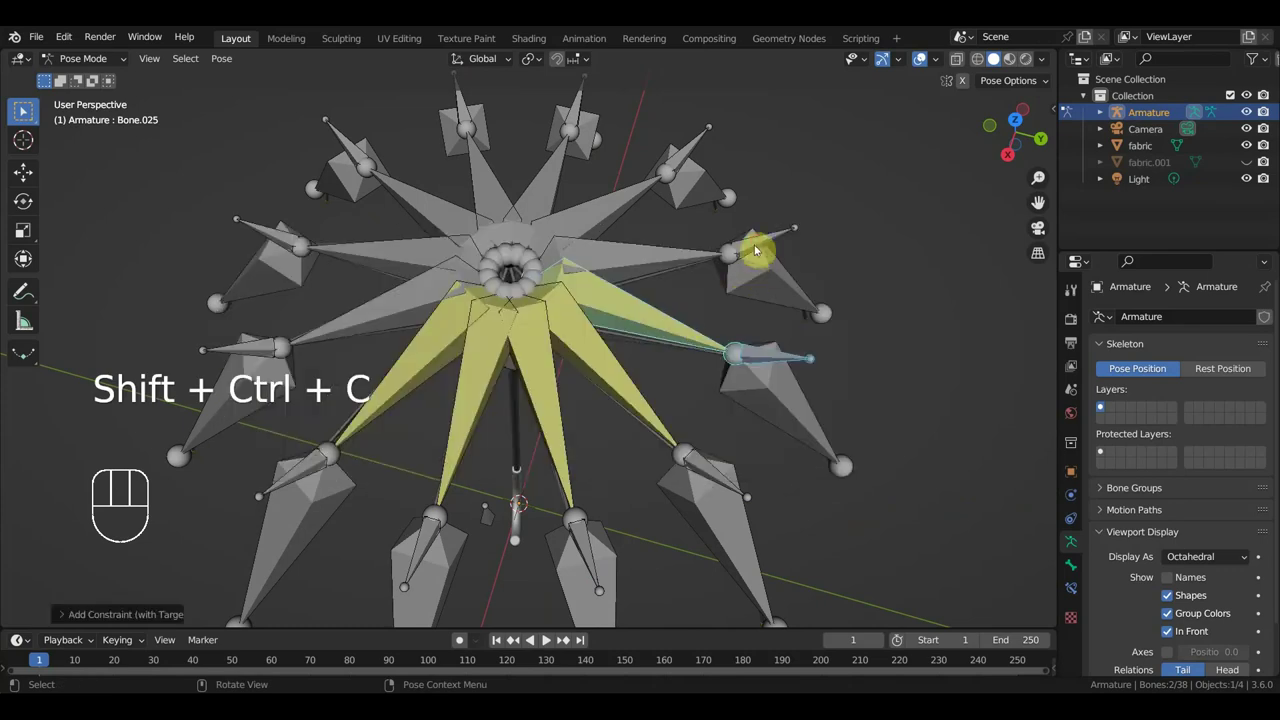
pyautogui.click(760, 242)
pyautogui.click(644, 264)
pyautogui.press('ctrl+shift+c')
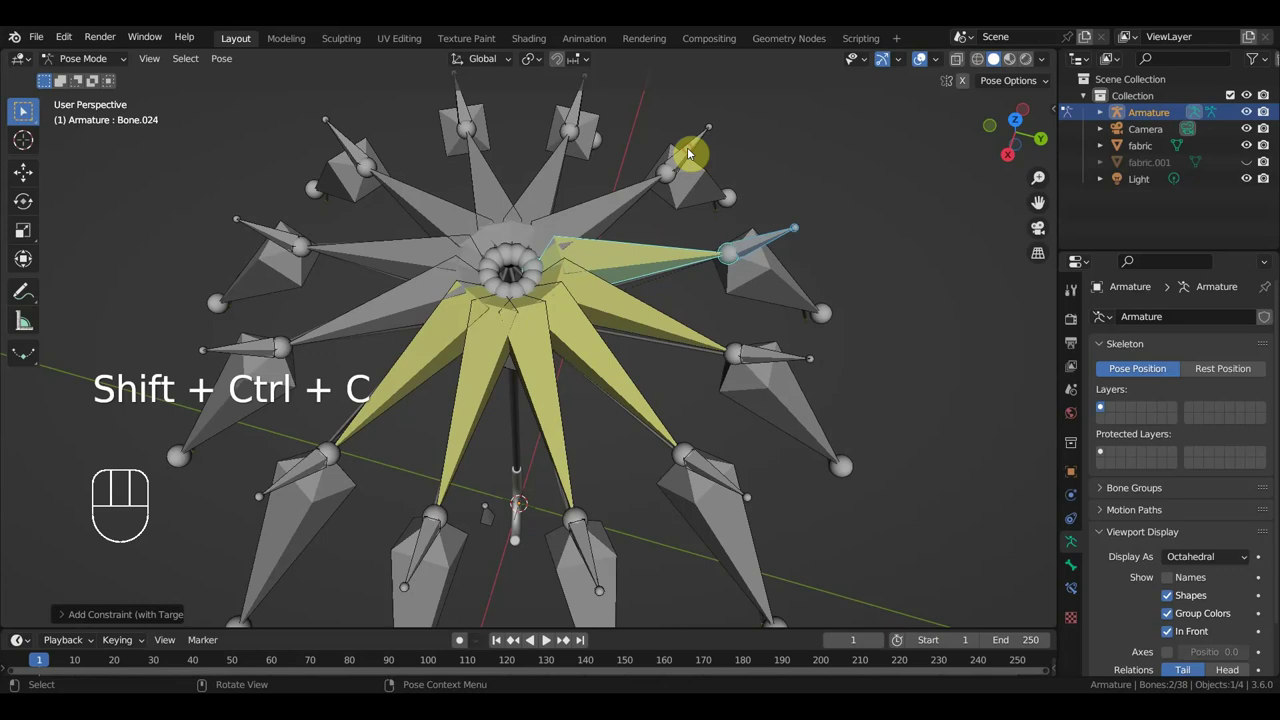
pyautogui.click(611, 216)
pyautogui.press('ctrl+shift+c')
pyautogui.middleClick(613, 244)
# Constrain the remaining rib bones with Inverse Kinematics, finishing on the last rib (Bone.018).
pyautogui.click(24, 112)
pyautogui.click(554, 253)
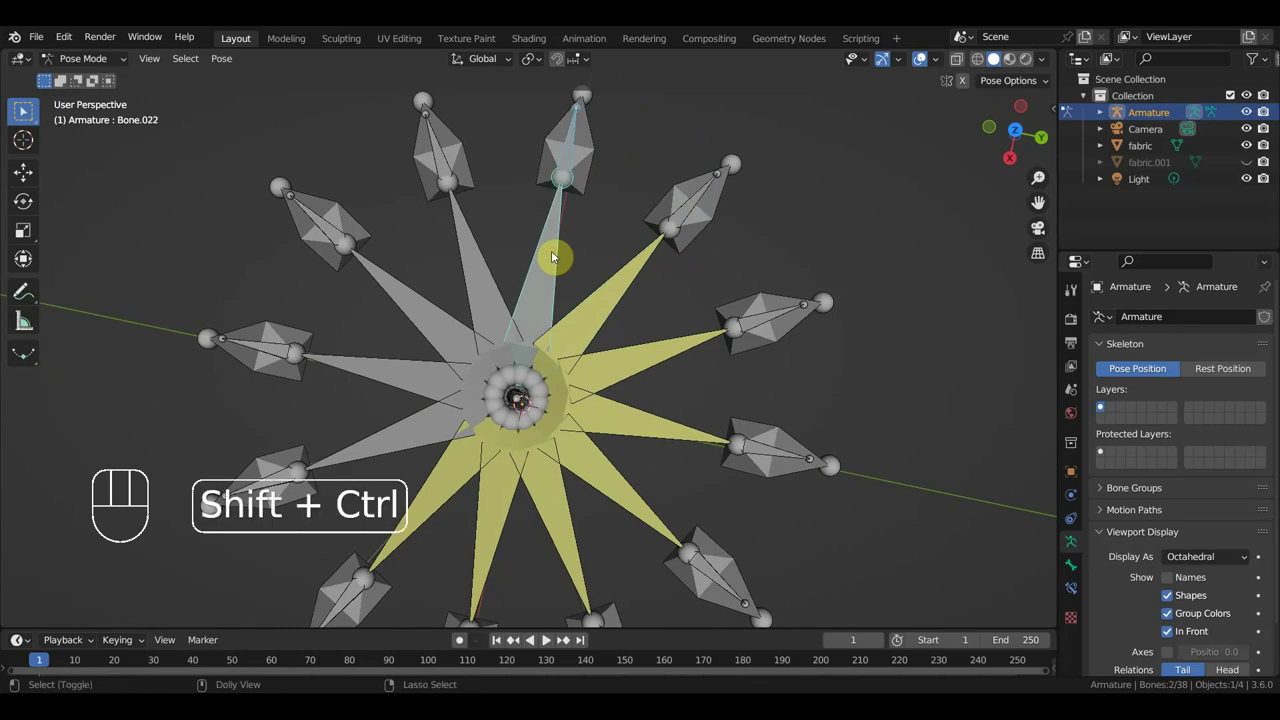
pyautogui.click(439, 144)
pyautogui.click(469, 242)
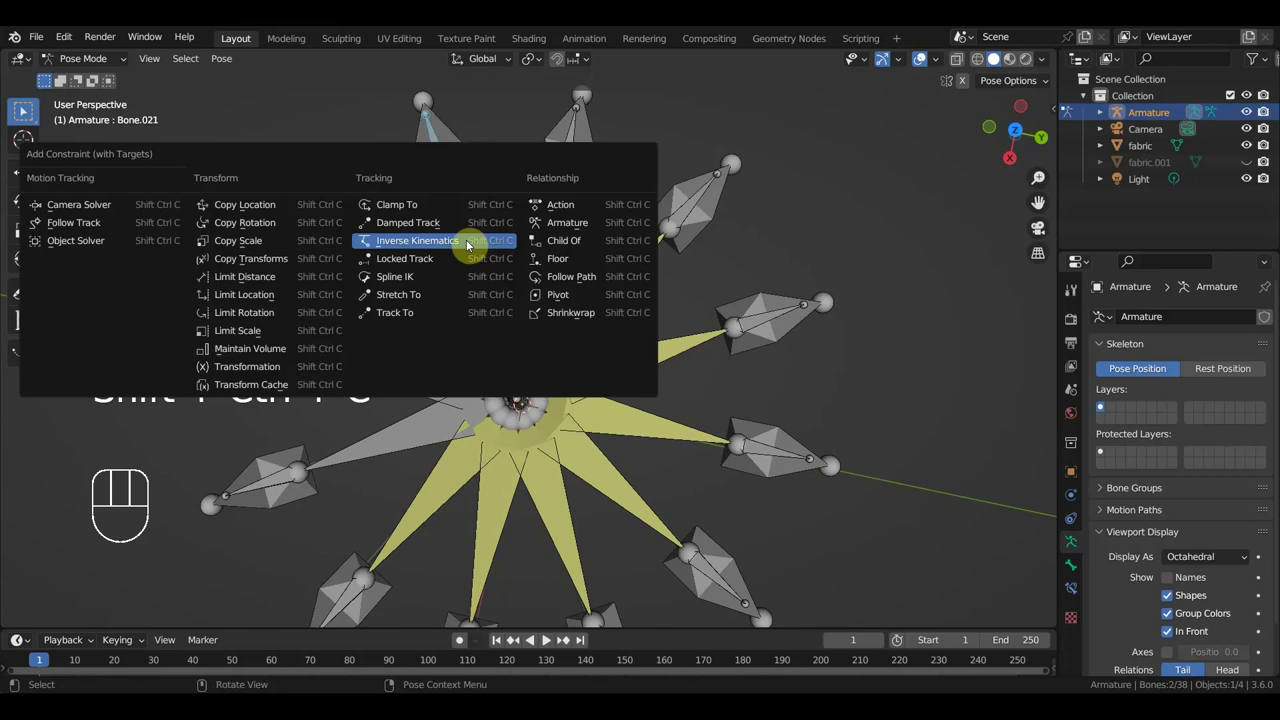
pyautogui.click(24, 112)
pyautogui.click(24, 112)
pyautogui.press('ctrl+shift+c')
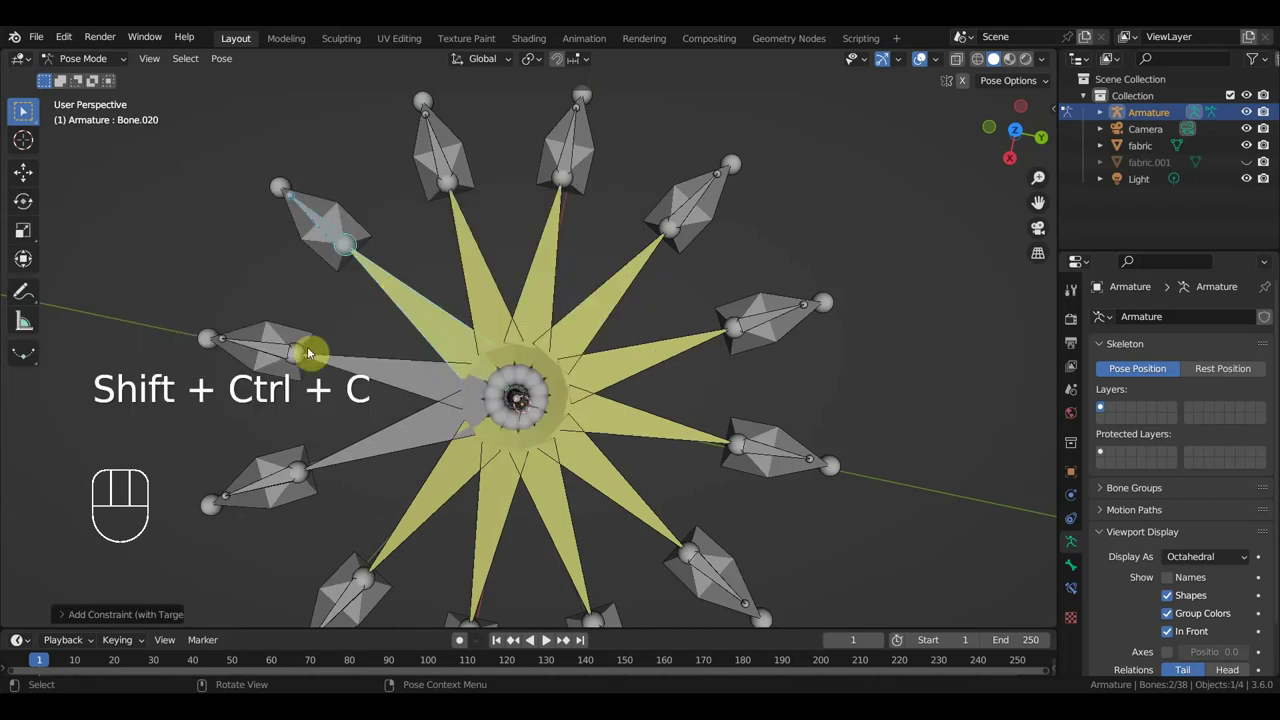
pyautogui.click(376, 368)
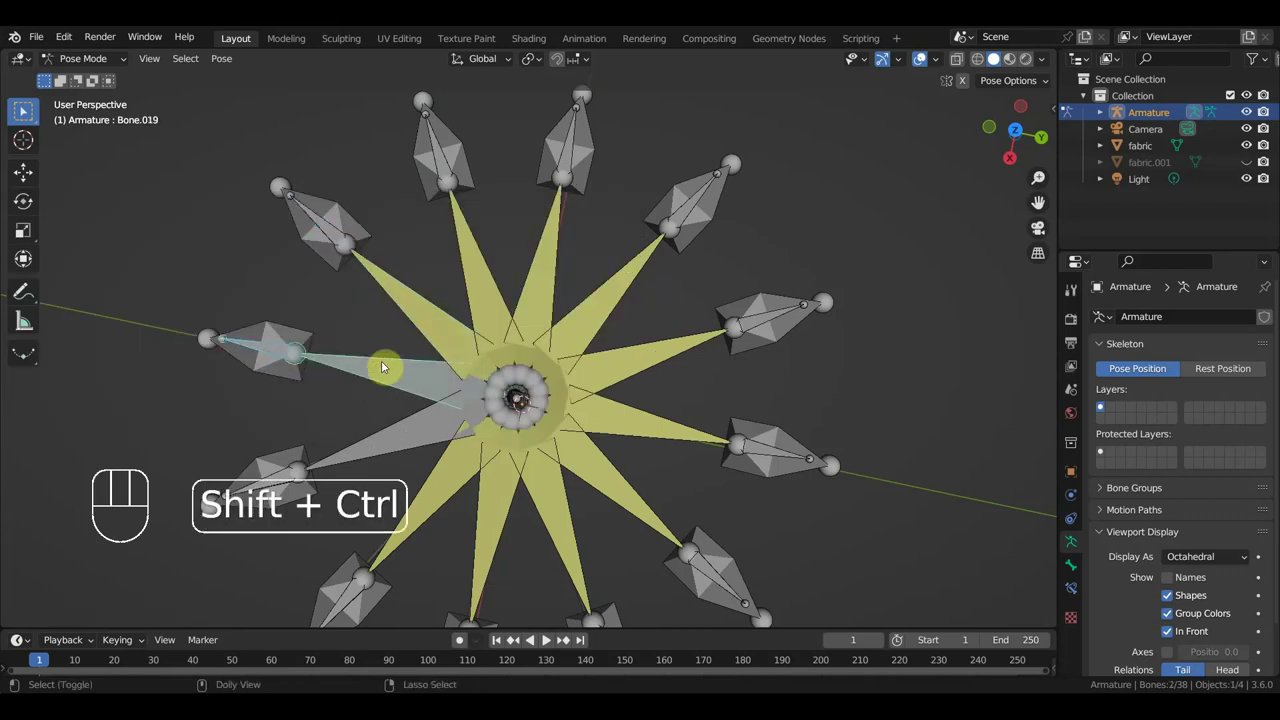
pyautogui.press('ctrl+shift+c')
pyautogui.middleClick(24, 112)
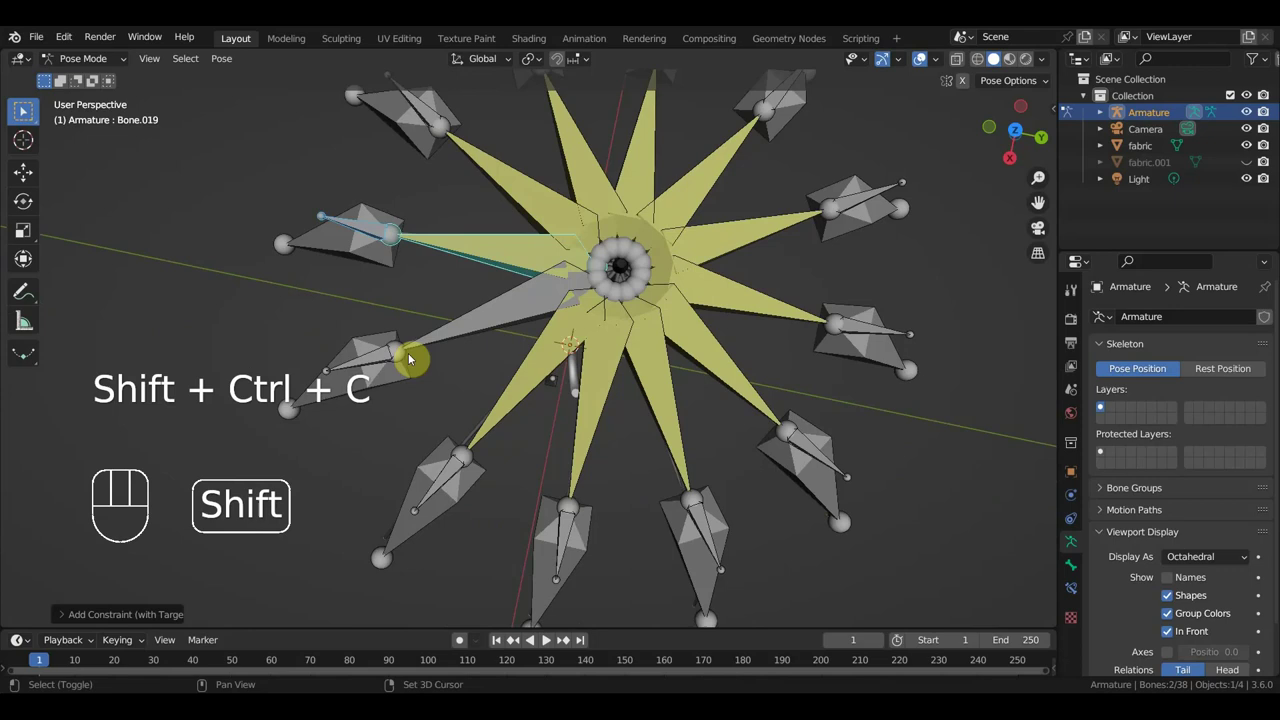
pyautogui.click(24, 112)
pyautogui.click(24, 112)
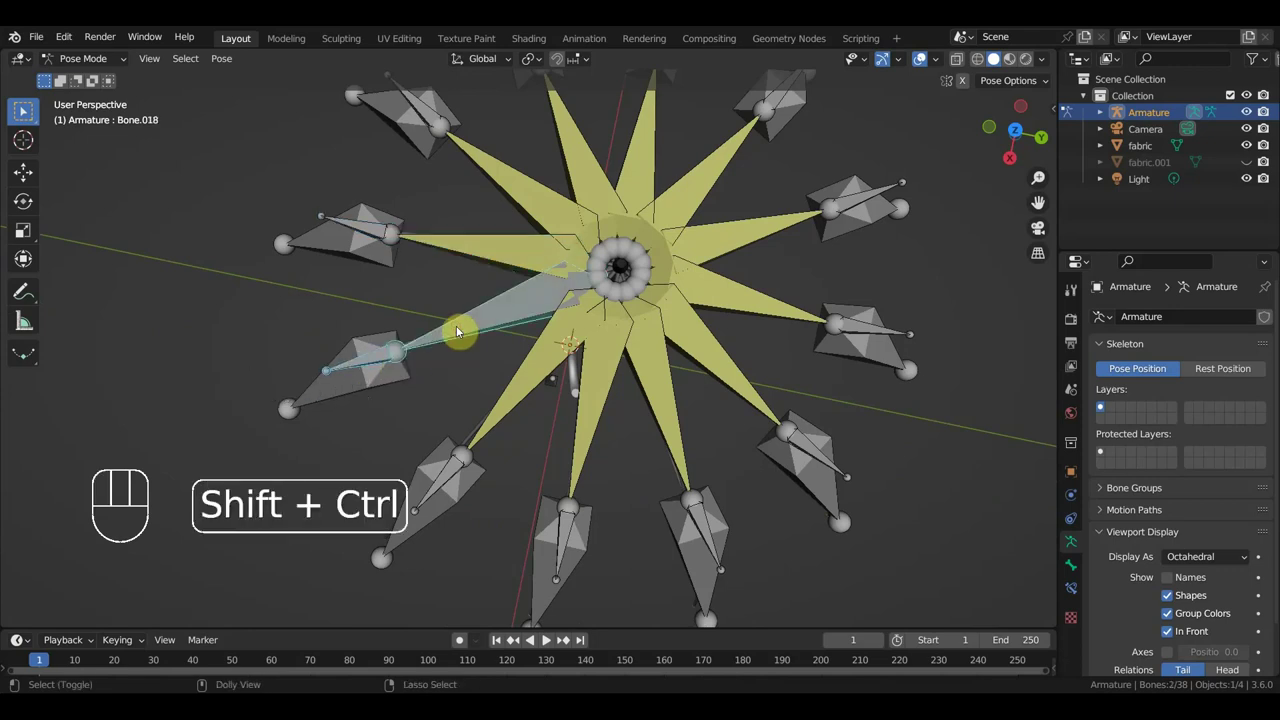
pyautogui.press('ctrl+shift+c')
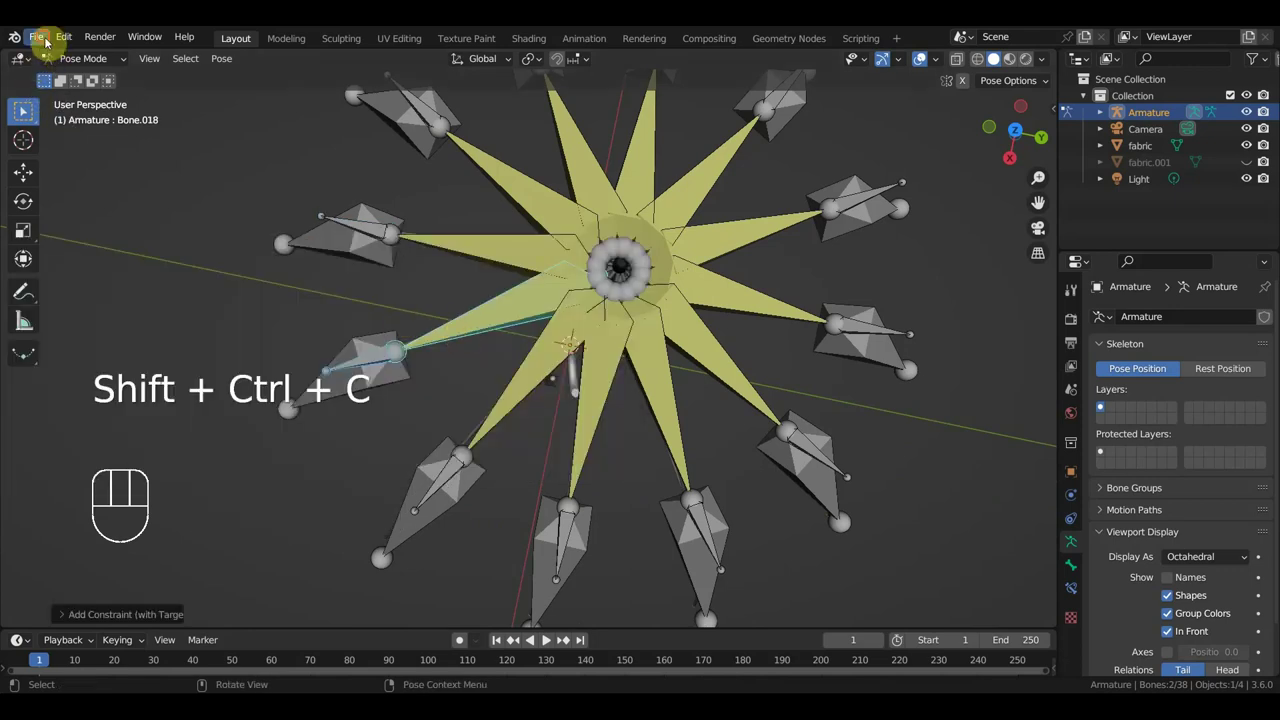
# Bring up the Save As window to store the umbrella .blend file.
pyautogui.moveTo(47, 43); pyautogui.dragTo(446, 331)
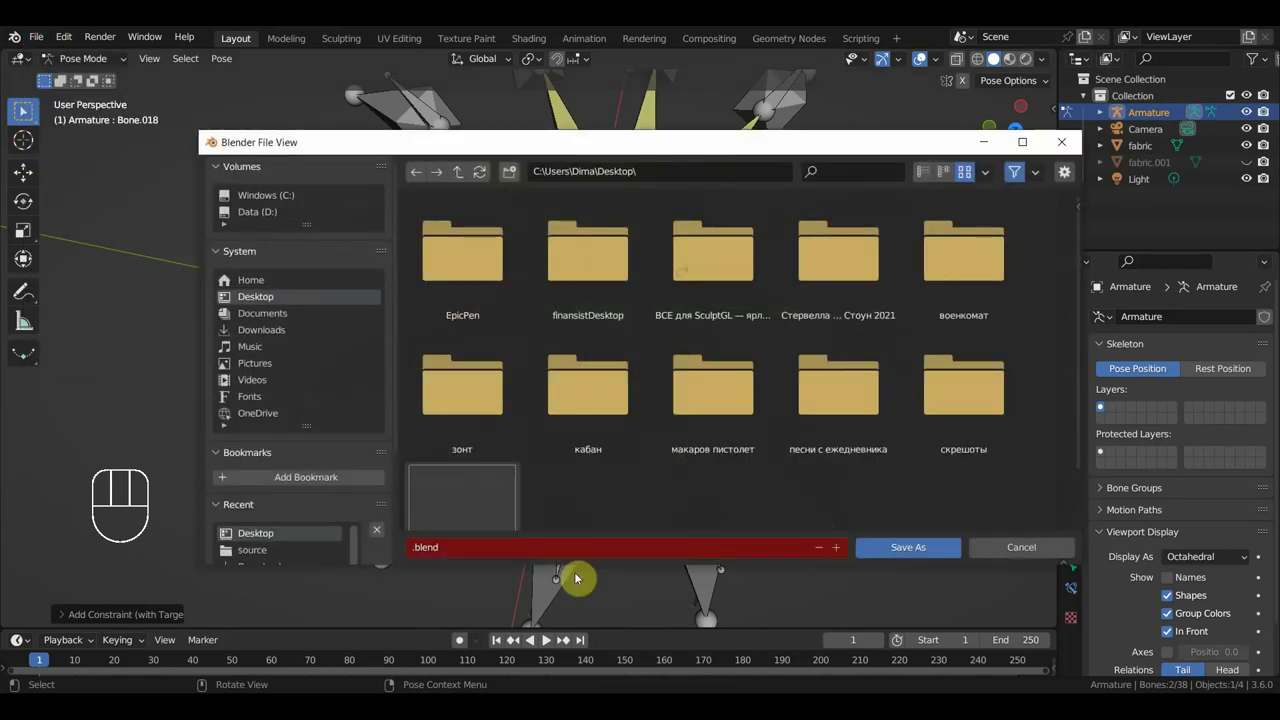
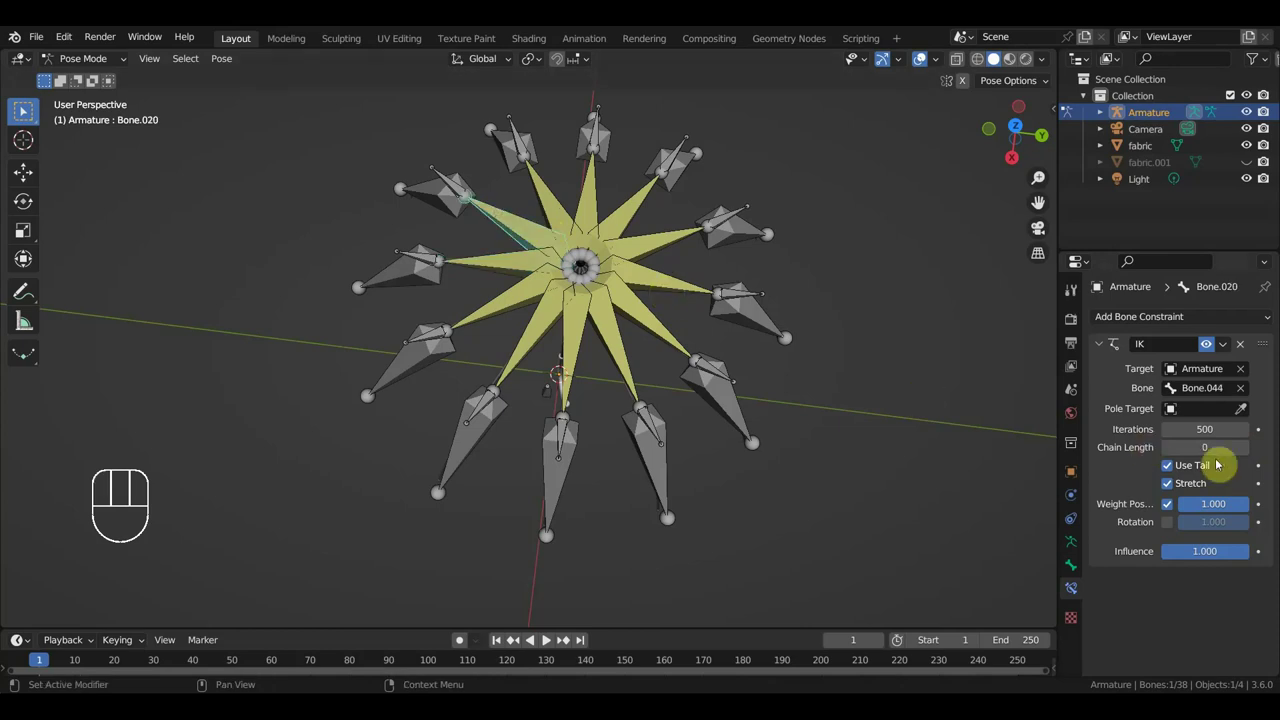
# Set the IK chain length to 2 on the first constrained rib bones.
pyautogui.click(555, 210)
pyautogui.click(1247, 455)
pyautogui.click(1247, 454)
pyautogui.click(575, 201)
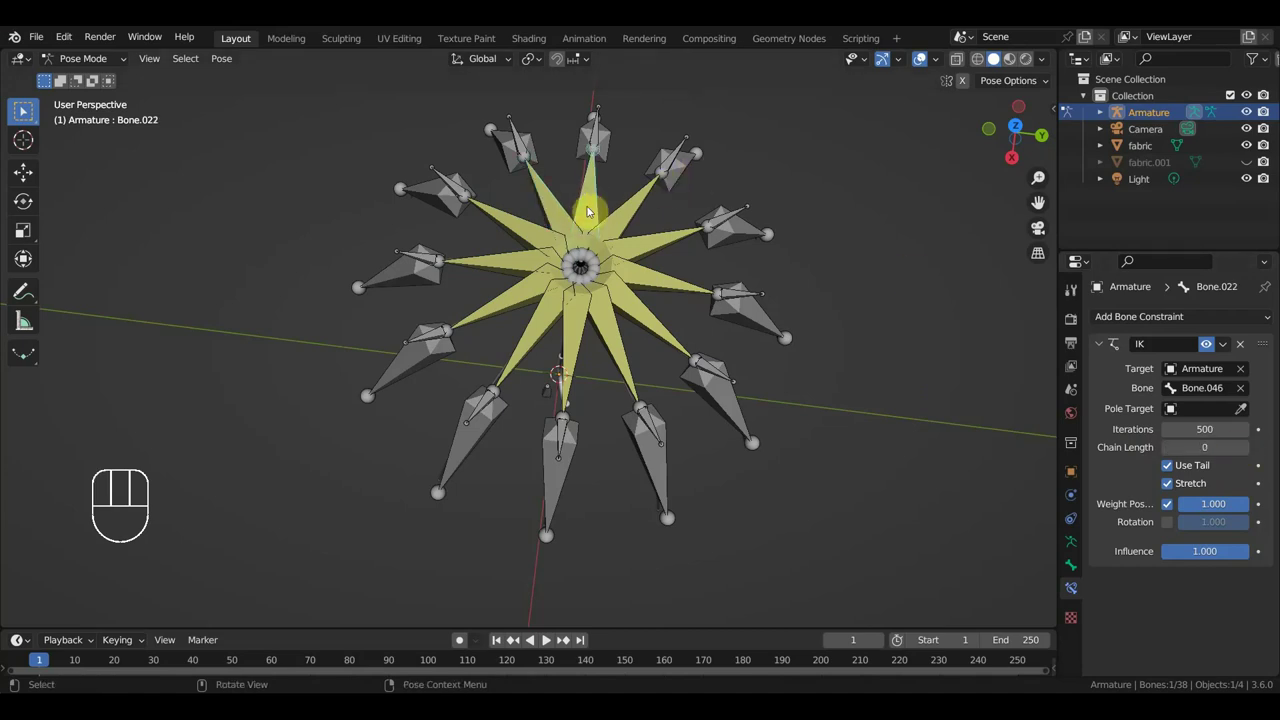
pyautogui.click(1248, 458)
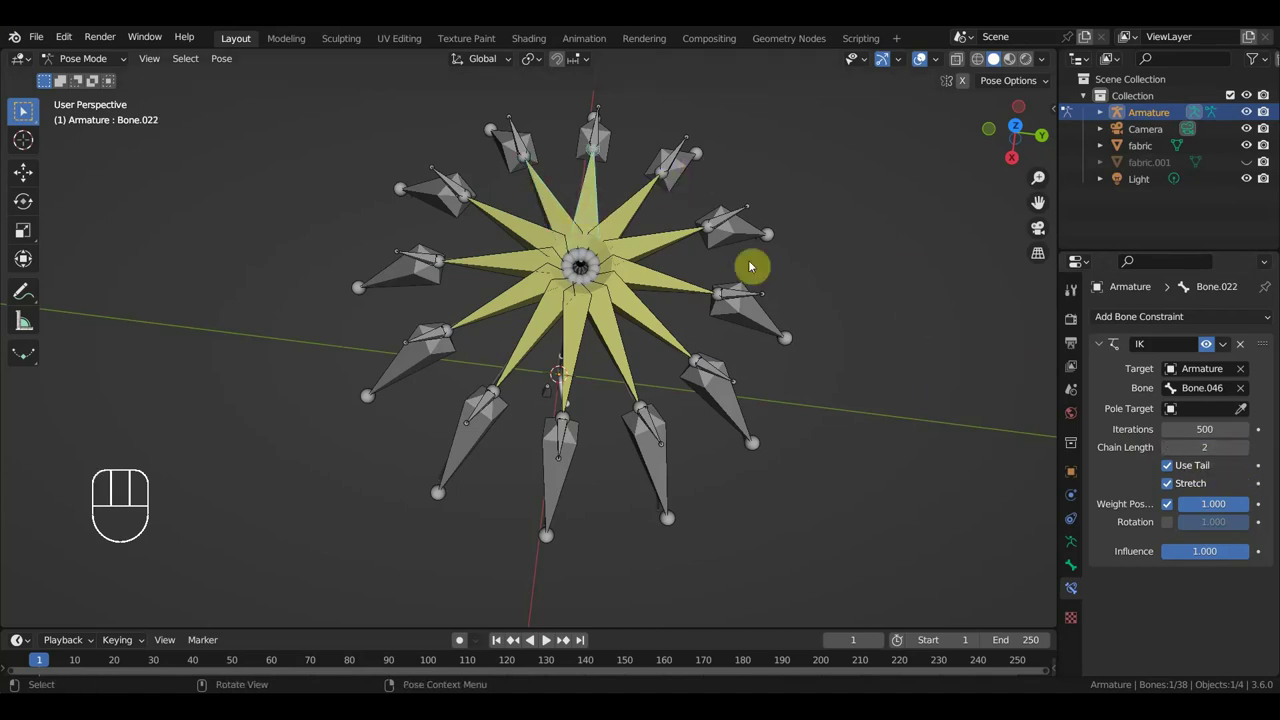
pyautogui.click(626, 215)
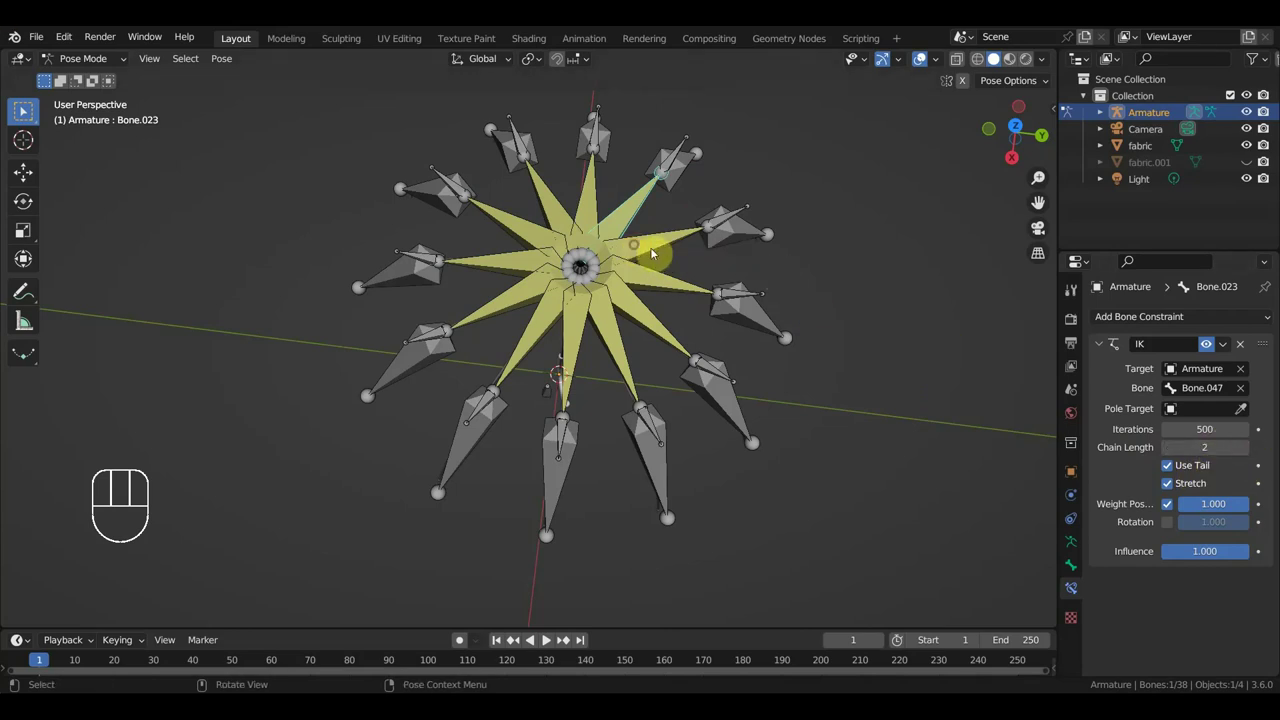
# Give the remaining ribs a chain length of 2, then select the rig's central bone in front view.
pyautogui.click(1243, 453)
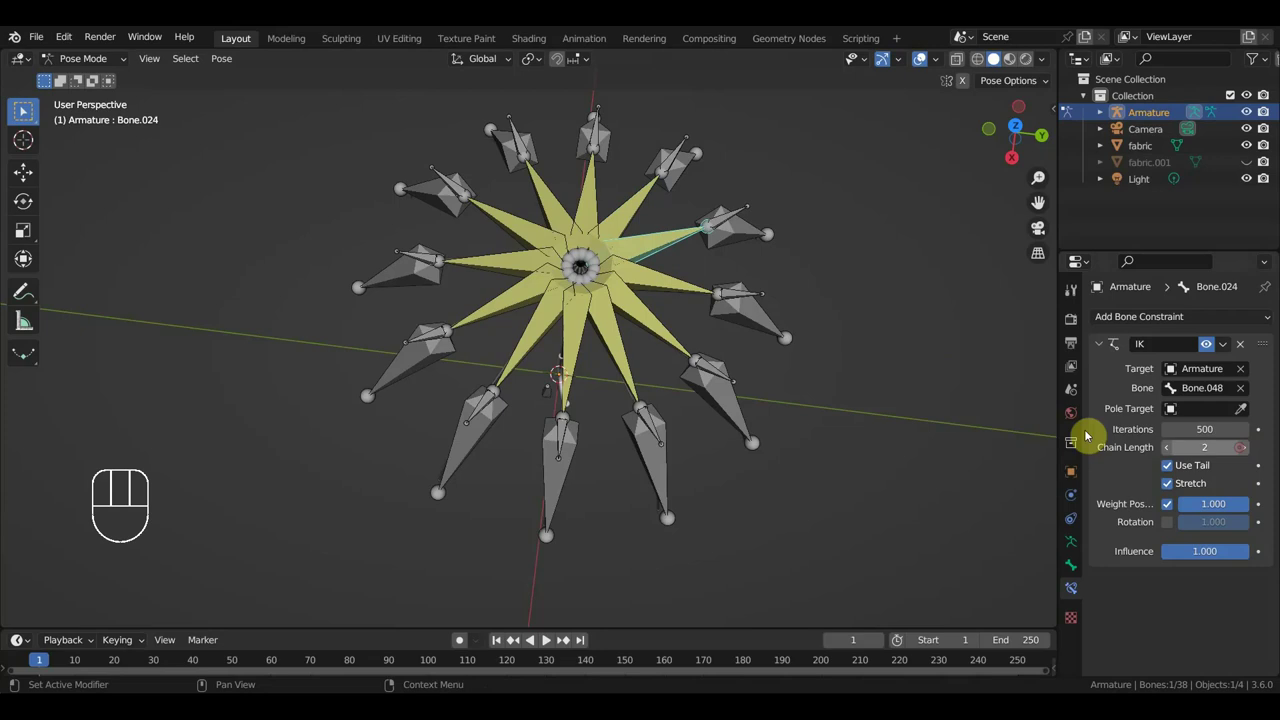
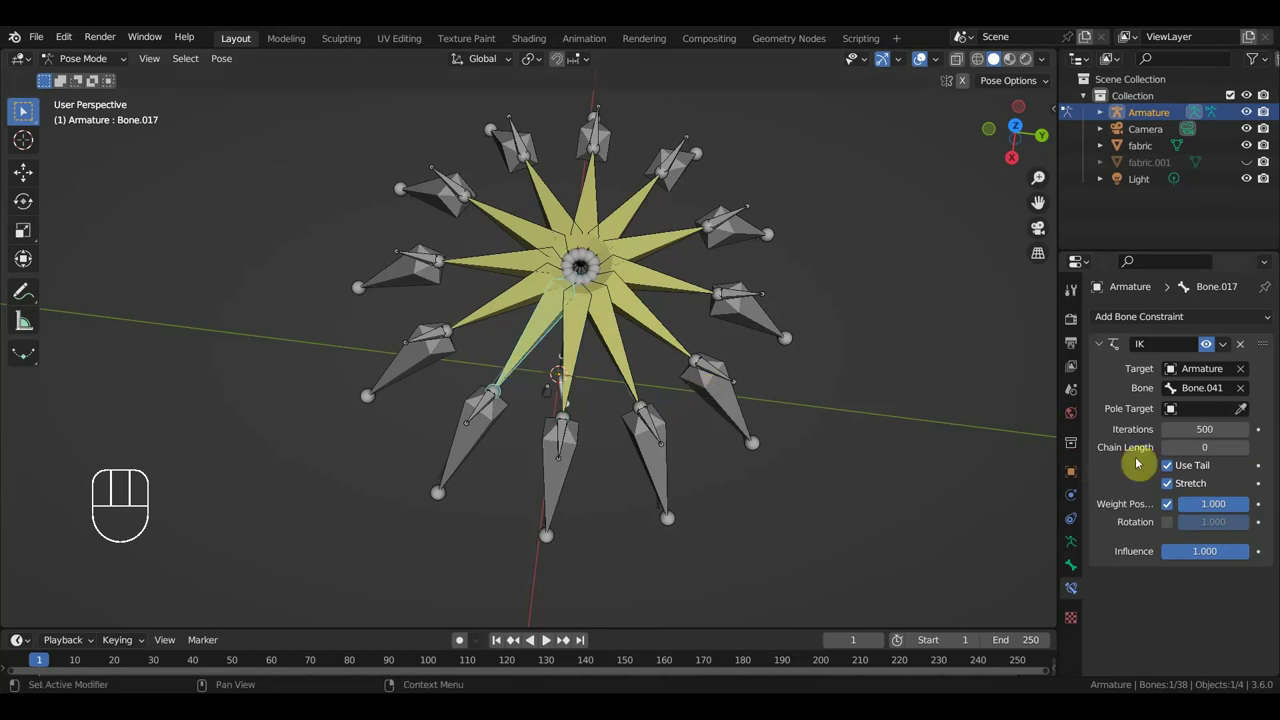
pyautogui.click(1249, 455)
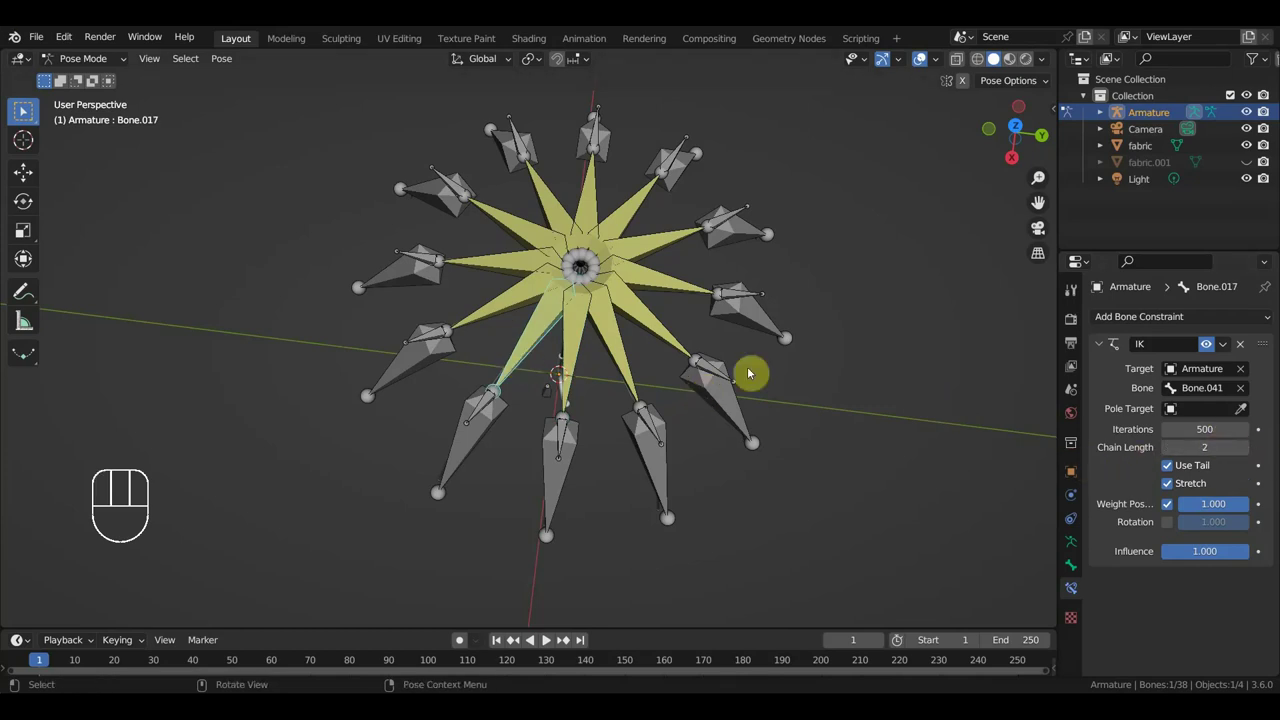
pyautogui.click(510, 300)
pyautogui.press('KP_1')
pyautogui.moveTo(625, 437); pyautogui.dragTo(671, 438)
pyautogui.click(490, 289)
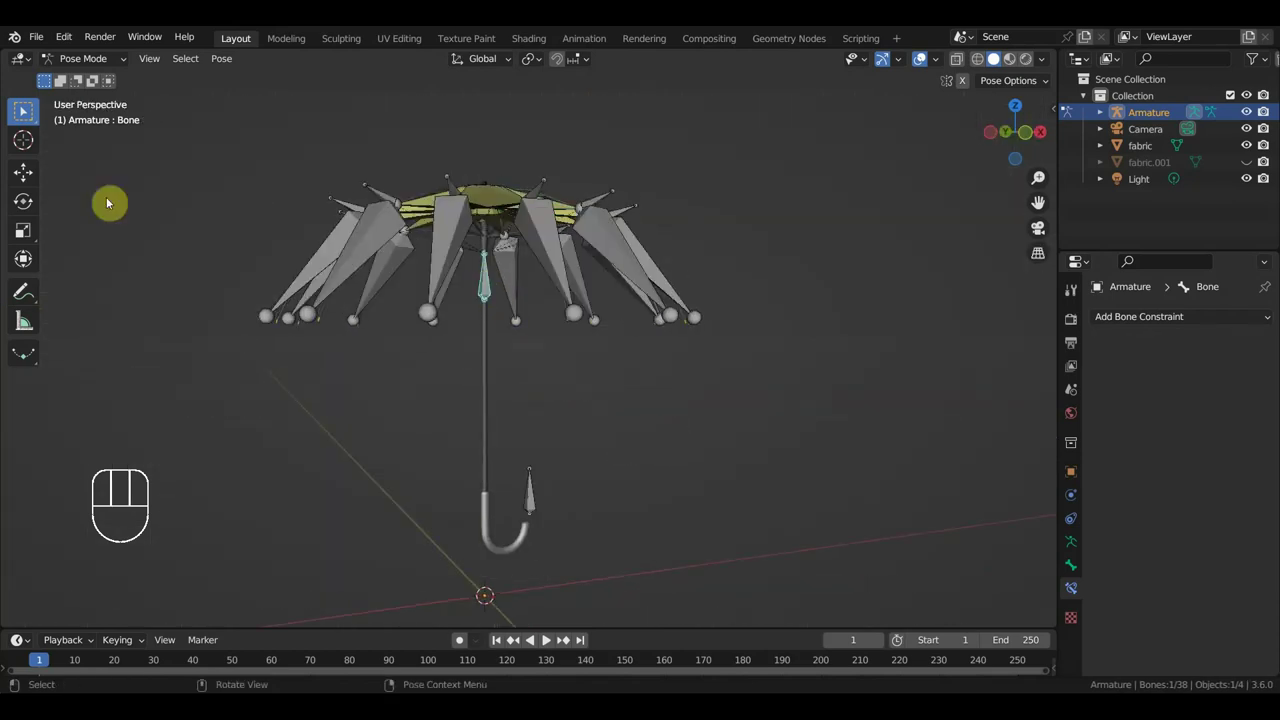
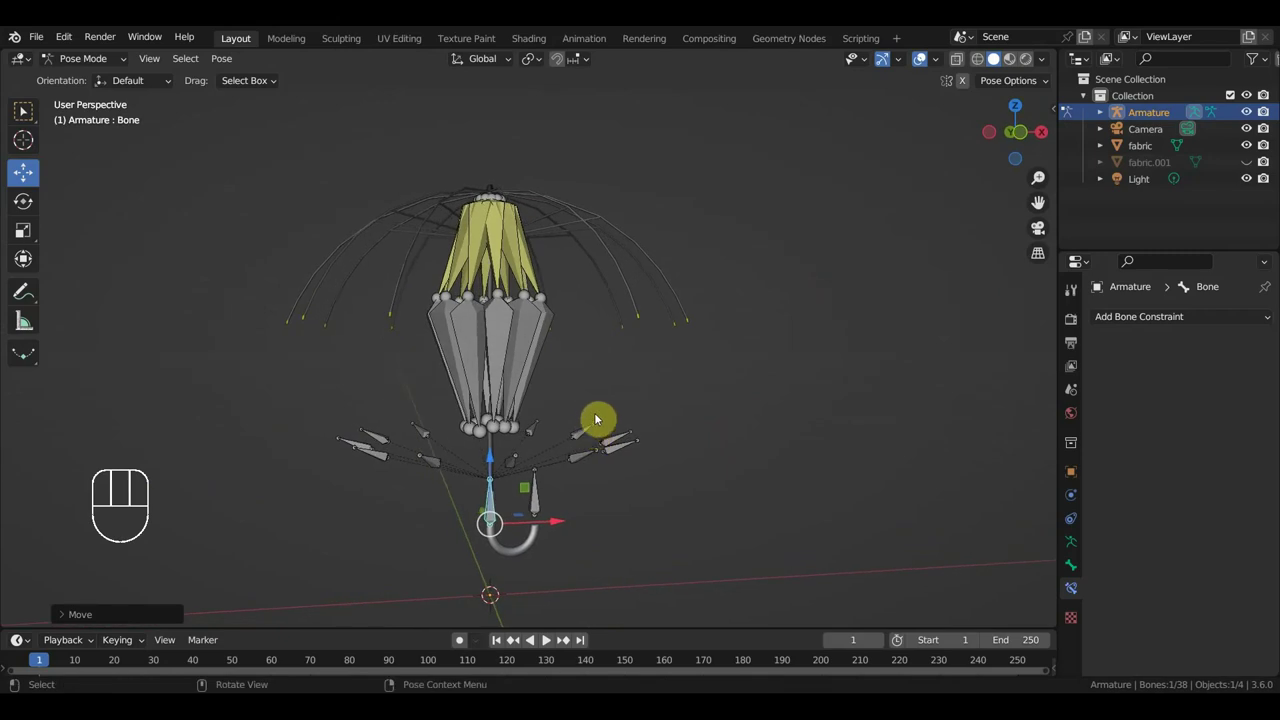
# Move the control bone to watch the ribs fold, undo the move and return to front view.
pyautogui.moveTo(632, 425); pyautogui.dragTo(513, 446)
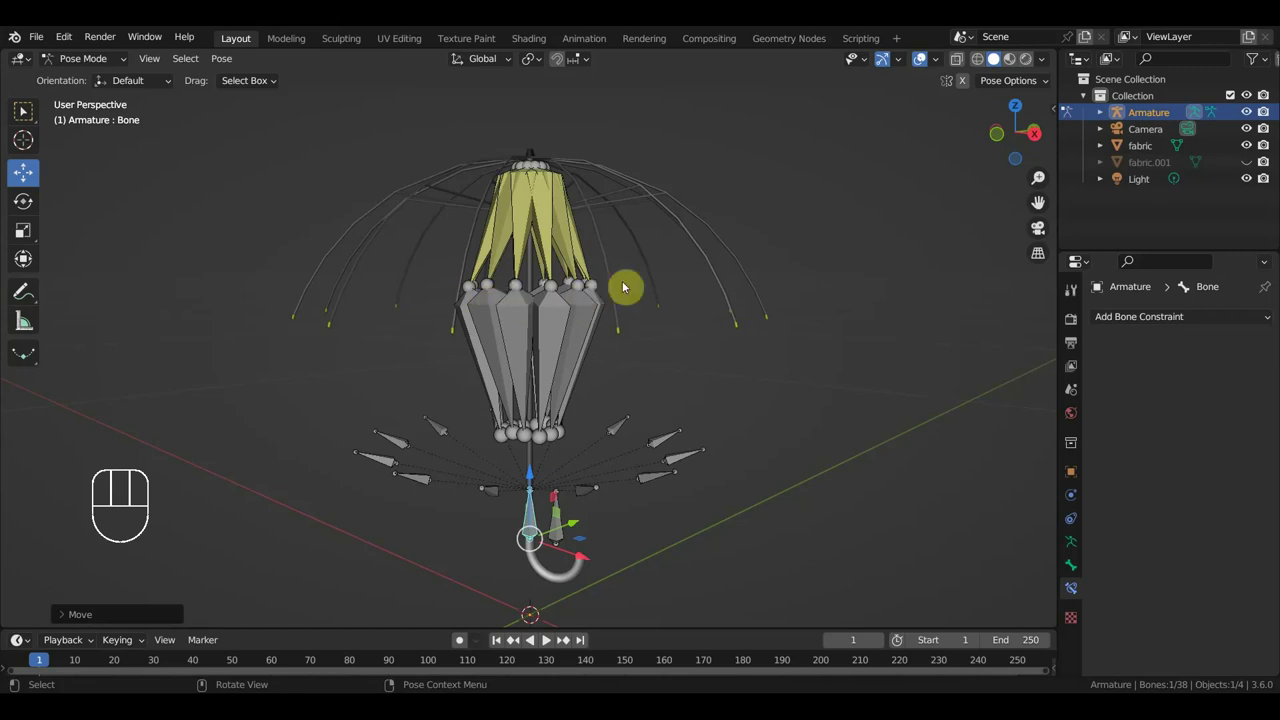
pyautogui.moveTo(571, 482); pyautogui.dragTo(495, 485)
pyautogui.moveTo(591, 430); pyautogui.dragTo(683, 422)
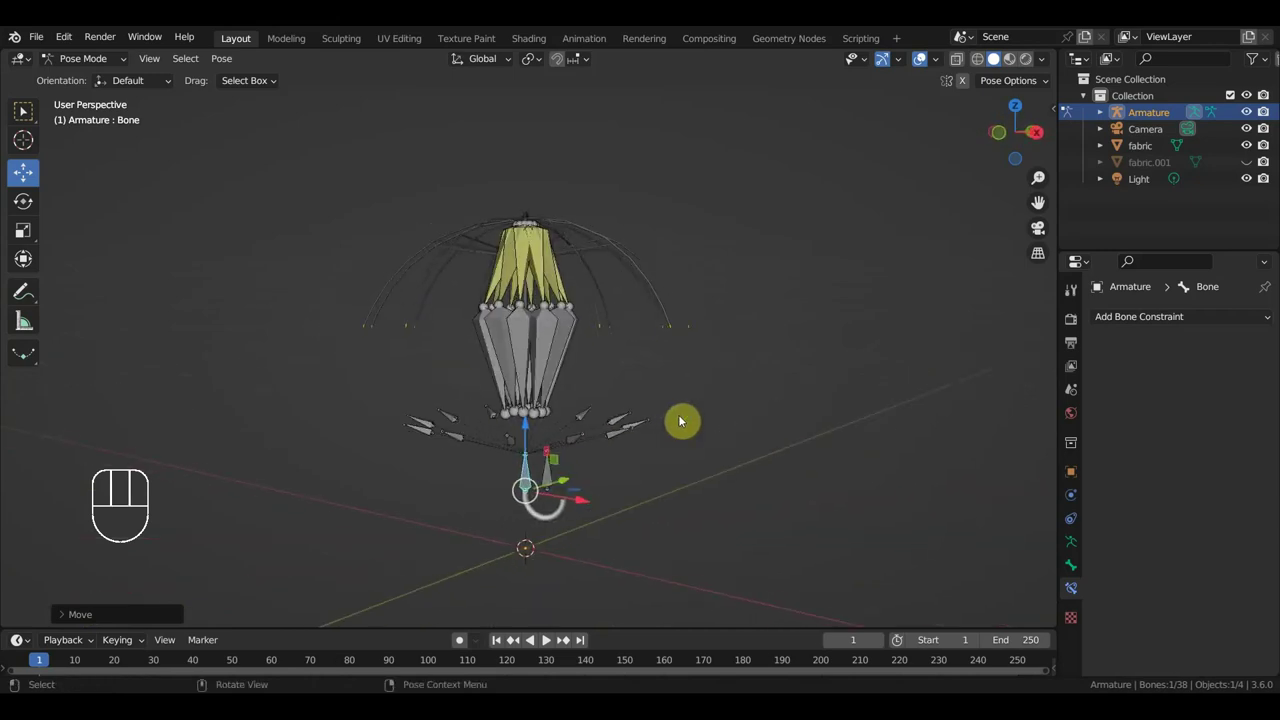
pyautogui.press('ctrl+z')
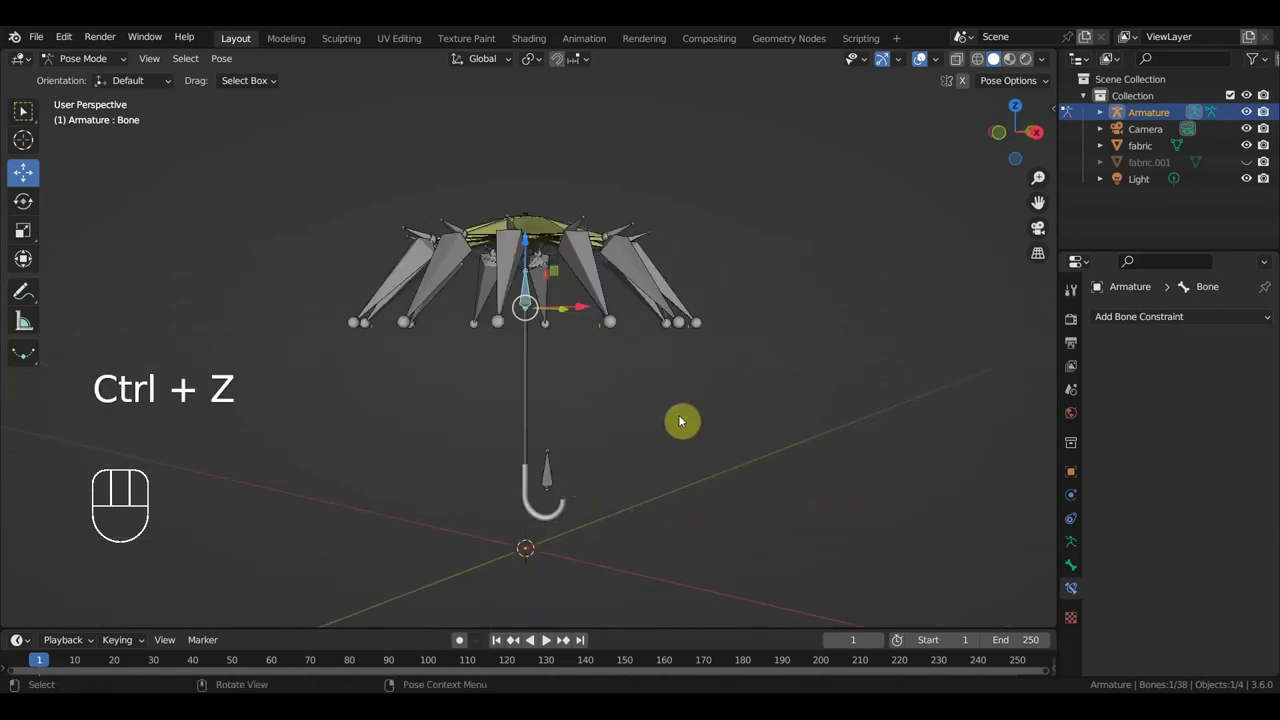
pyautogui.press('KP_1')
# Select the small bone beside the handle hook (Bone.001) for reshaping.
pyautogui.middleClick(766, 376)
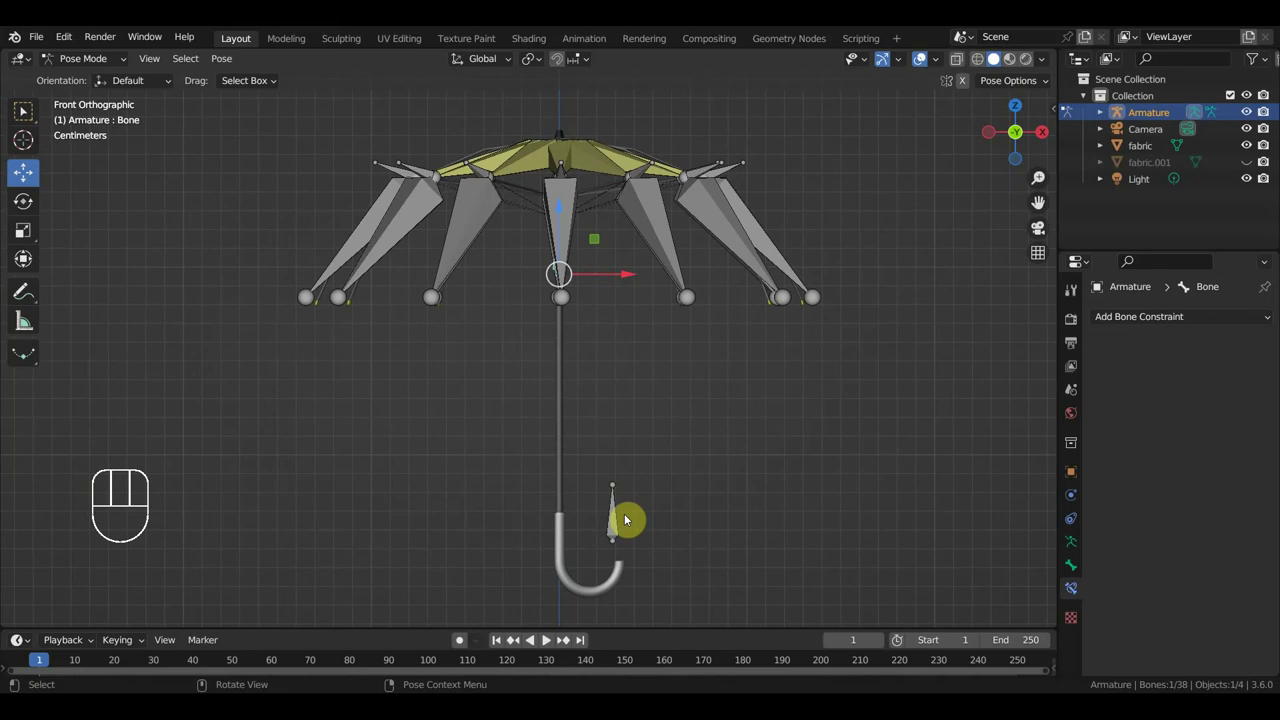
pyautogui.click(617, 528)
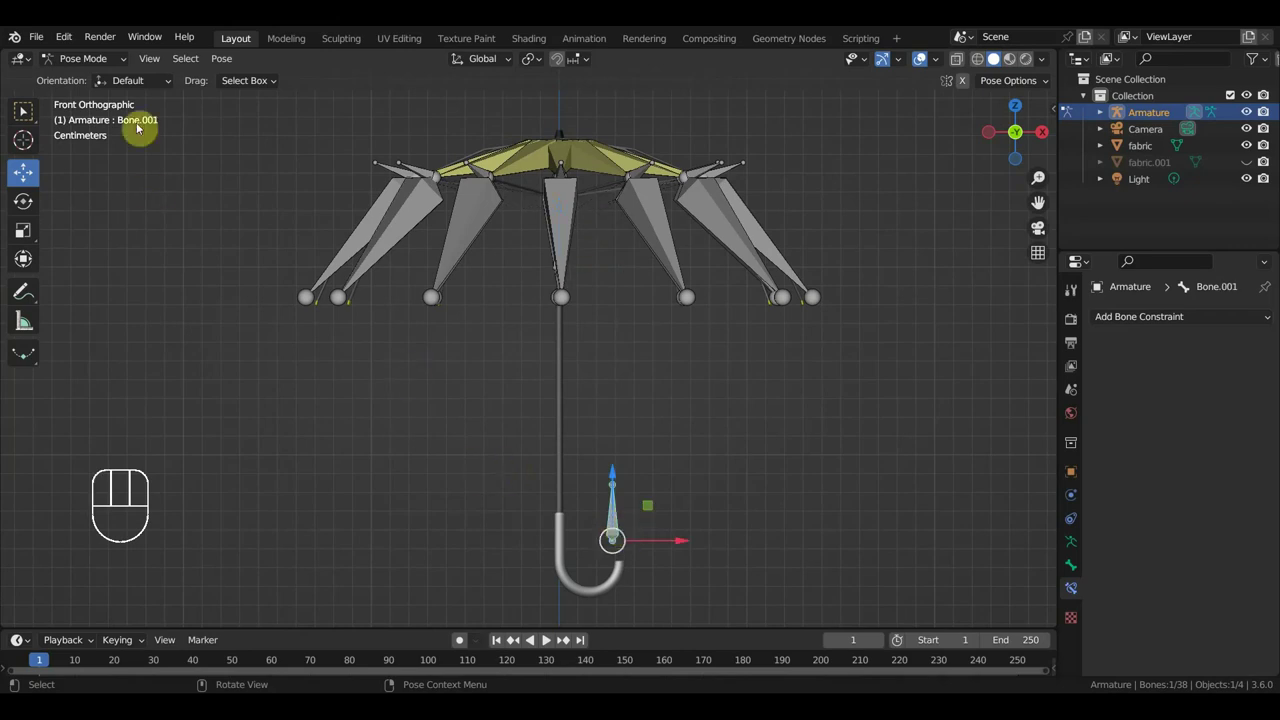
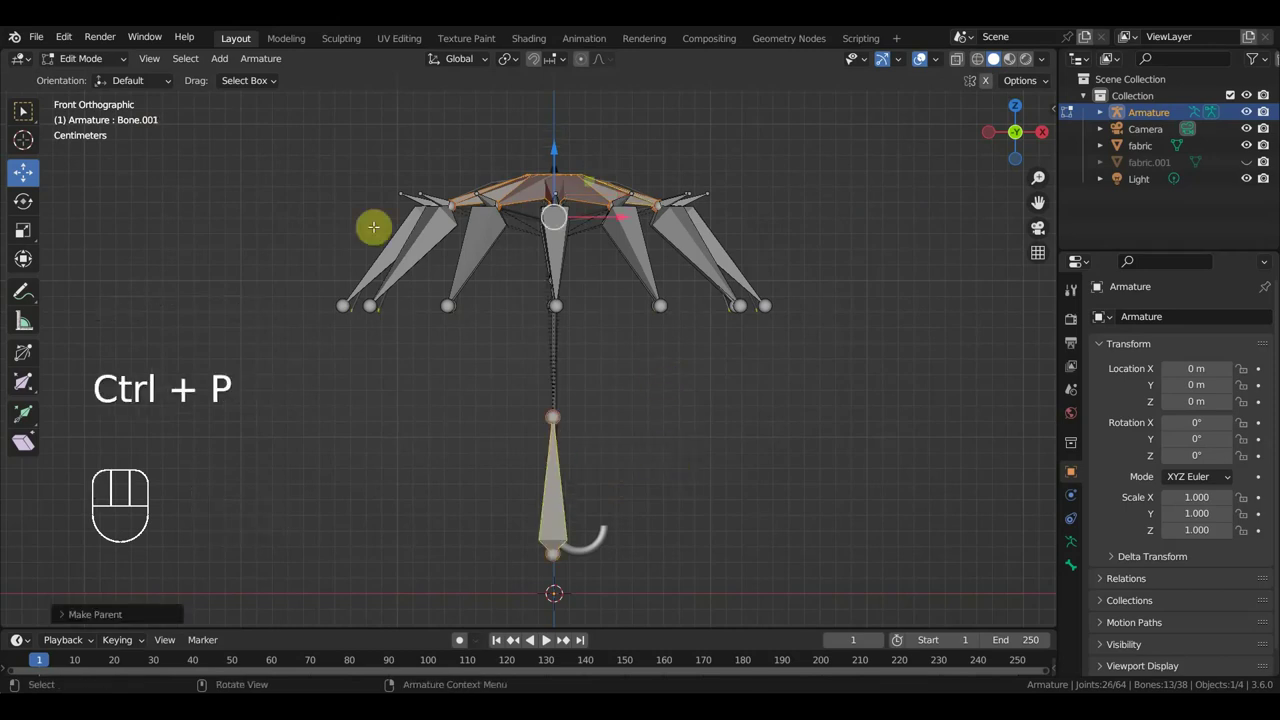
# Move the handle bone to fold the ribs and orbit to inspect the folded pose.
pyautogui.moveTo(93, 67); pyautogui.dragTo(98, 114)
pyautogui.middleClick(603, 337)
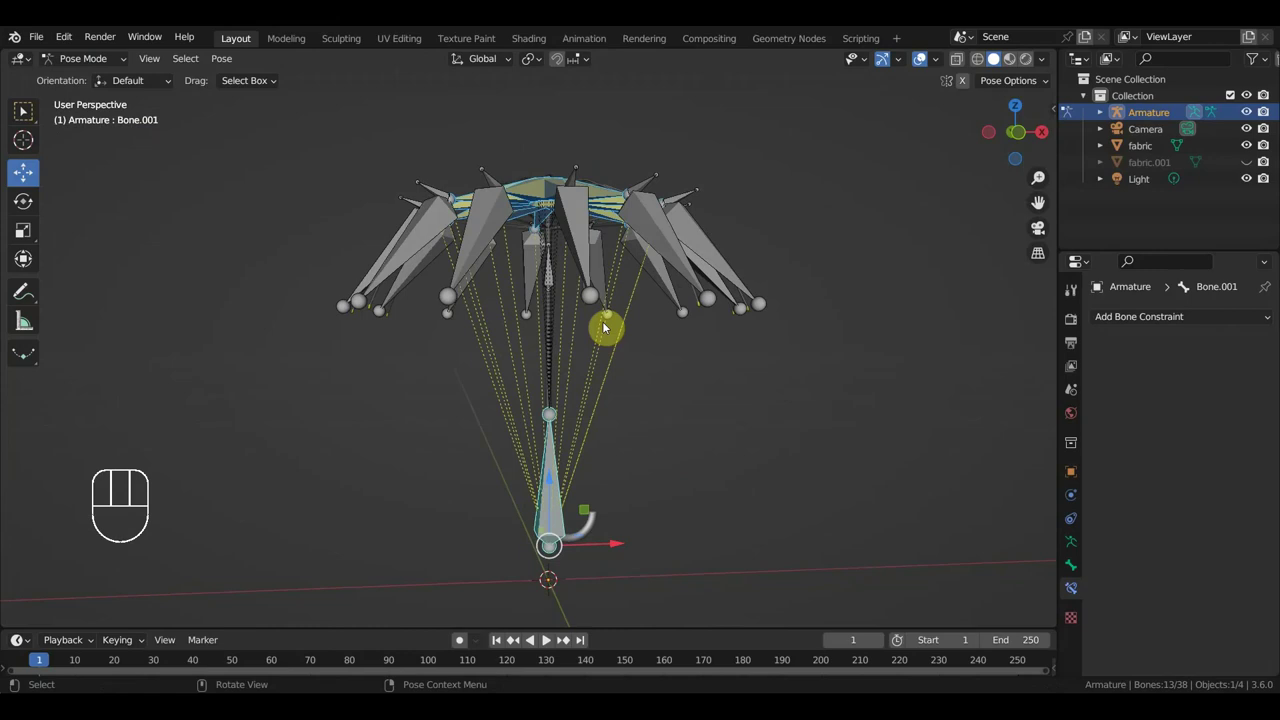
pyautogui.moveTo(549, 229); pyautogui.dragTo(649, 424)
pyautogui.moveTo(649, 424); pyautogui.dragTo(521, 402)
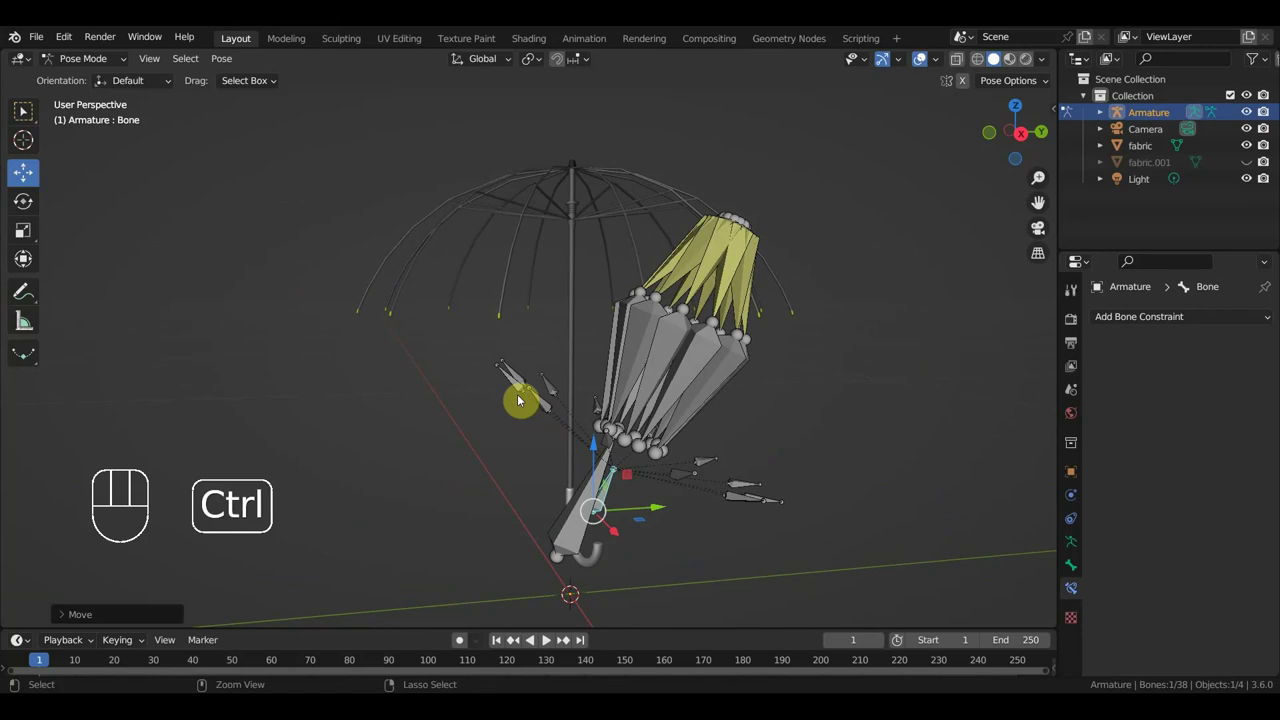
# Undo the test move back to the open rest pose and return to bone editing.
pyautogui.press('ctrl+z')
pyautogui.press('ctrl+z')
pyautogui.press('ctrl+z')
pyautogui.press('ctrl+z')
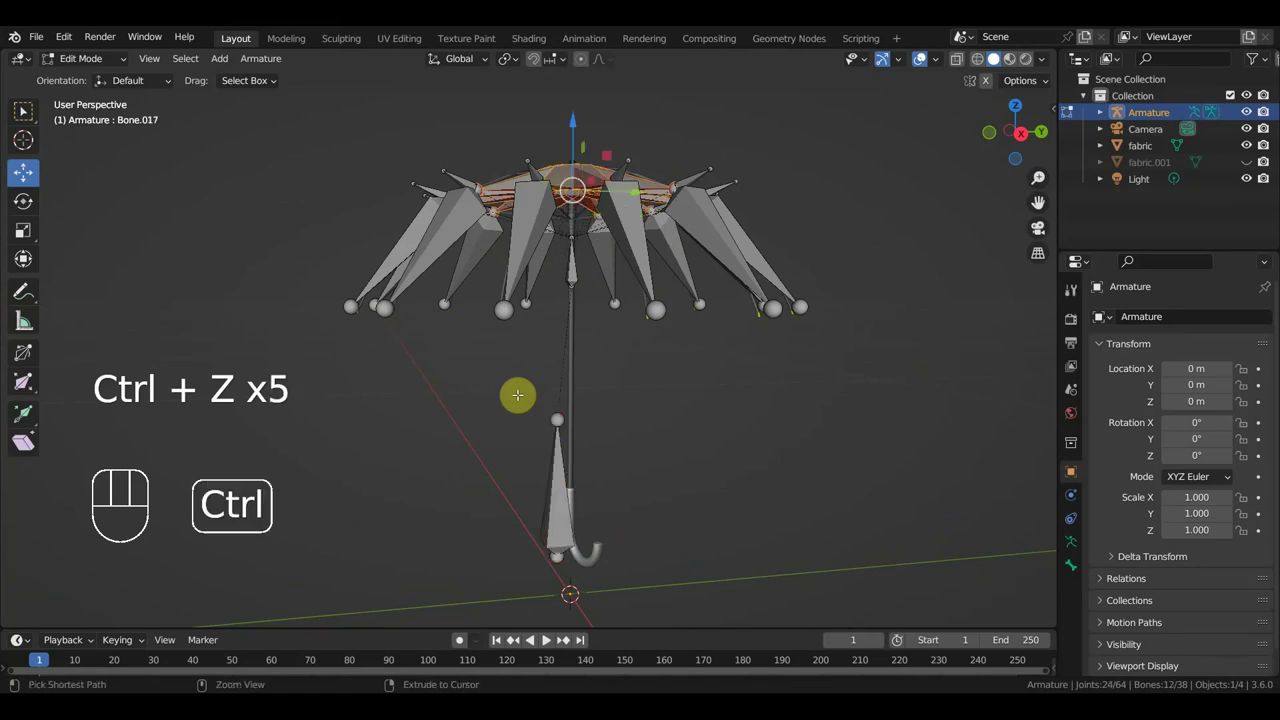
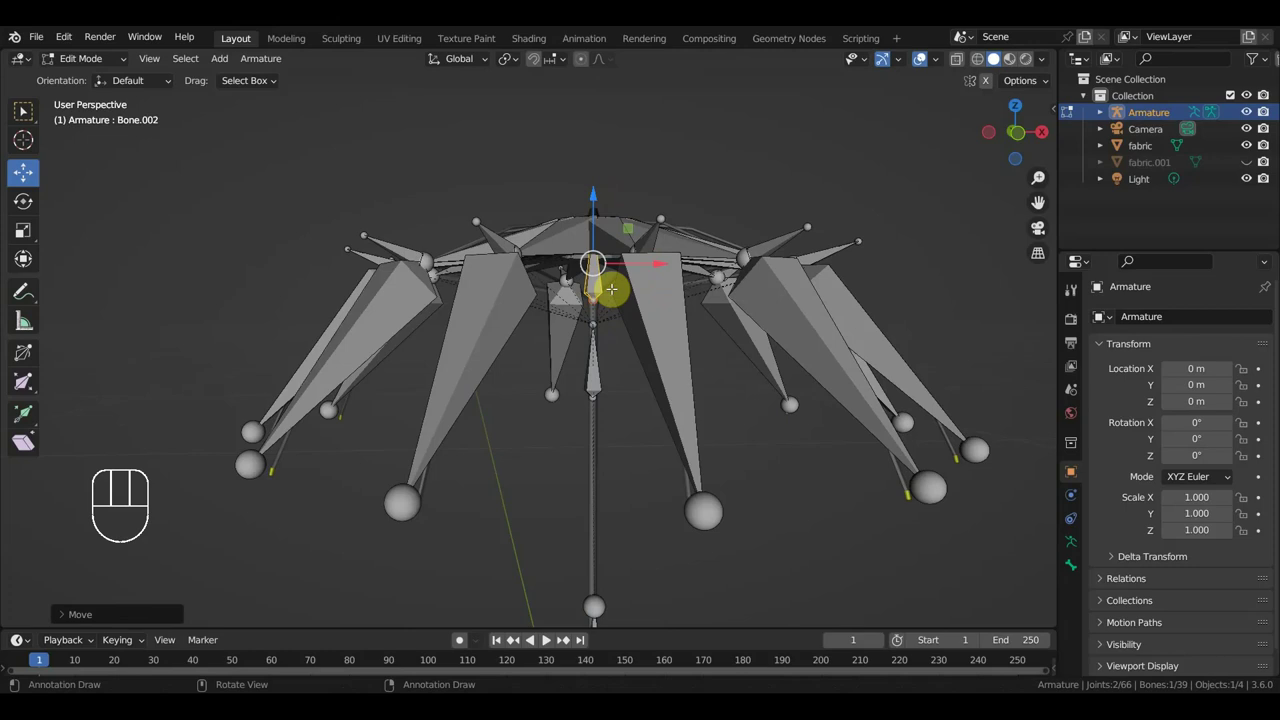
# Clear the new top bone's parent, then parent the rib bones to it with Keep Offset.
pyautogui.press('alt+p')
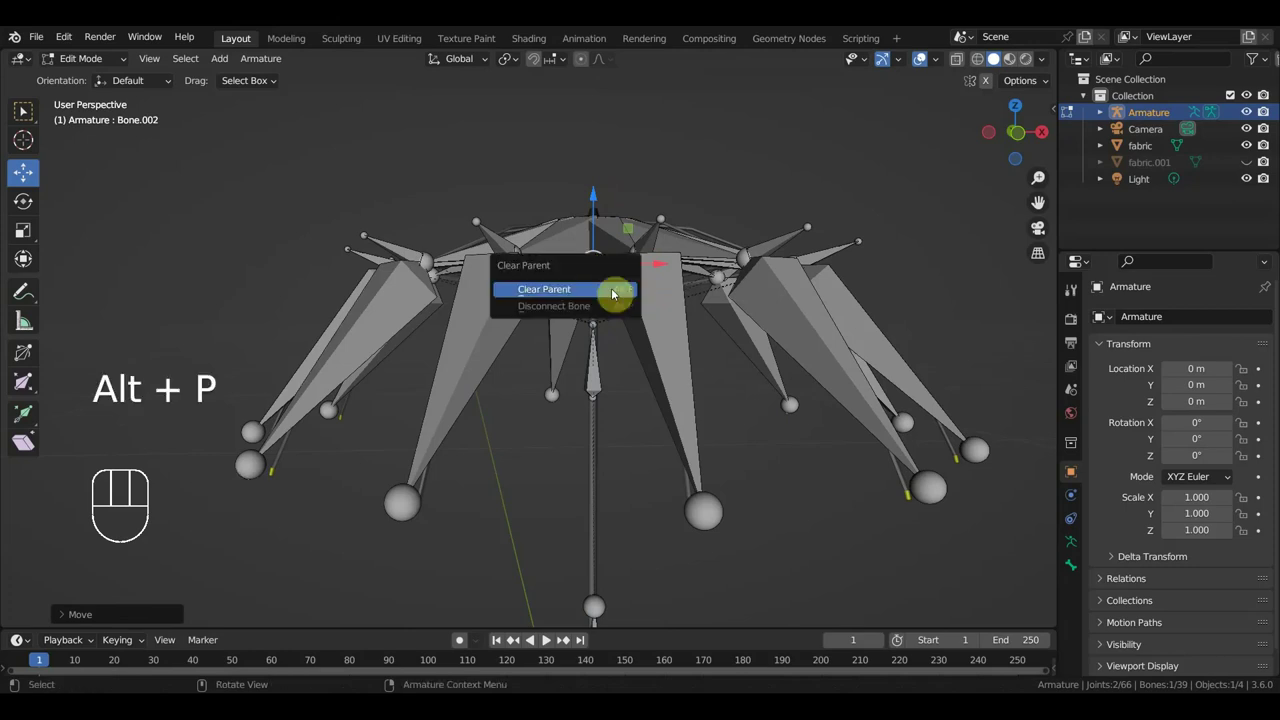
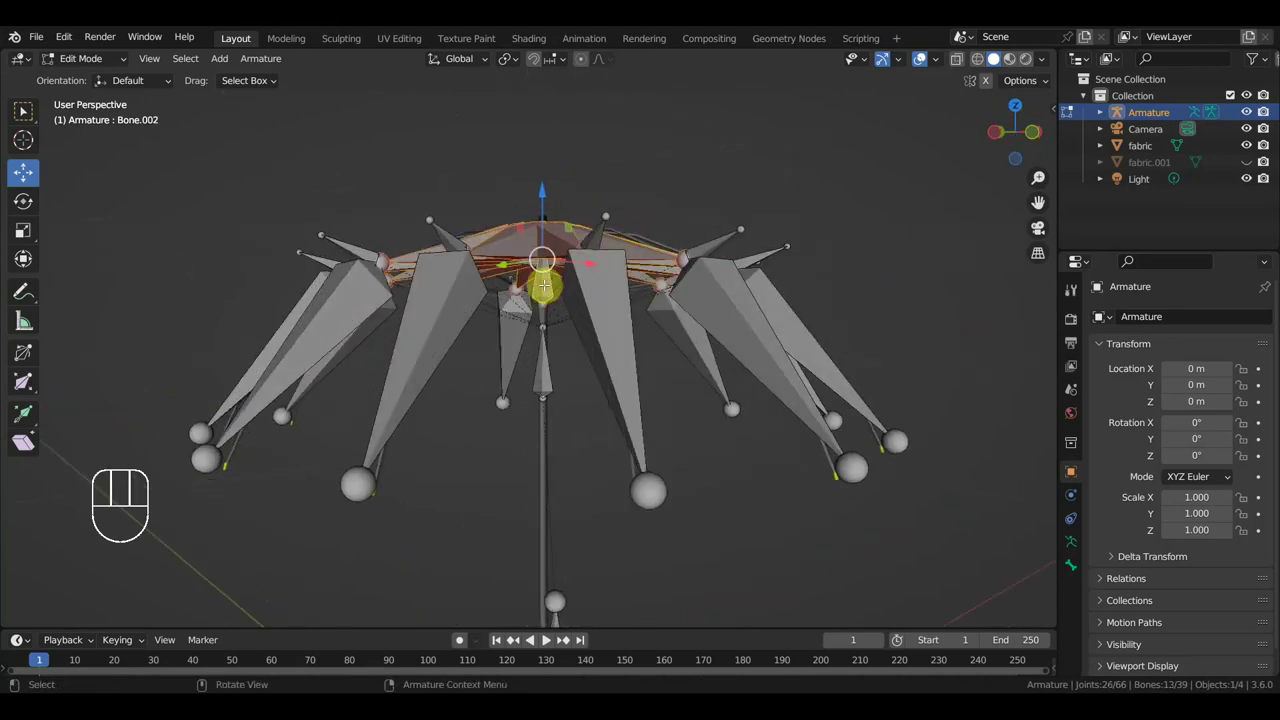
pyautogui.press('ctrl+p')
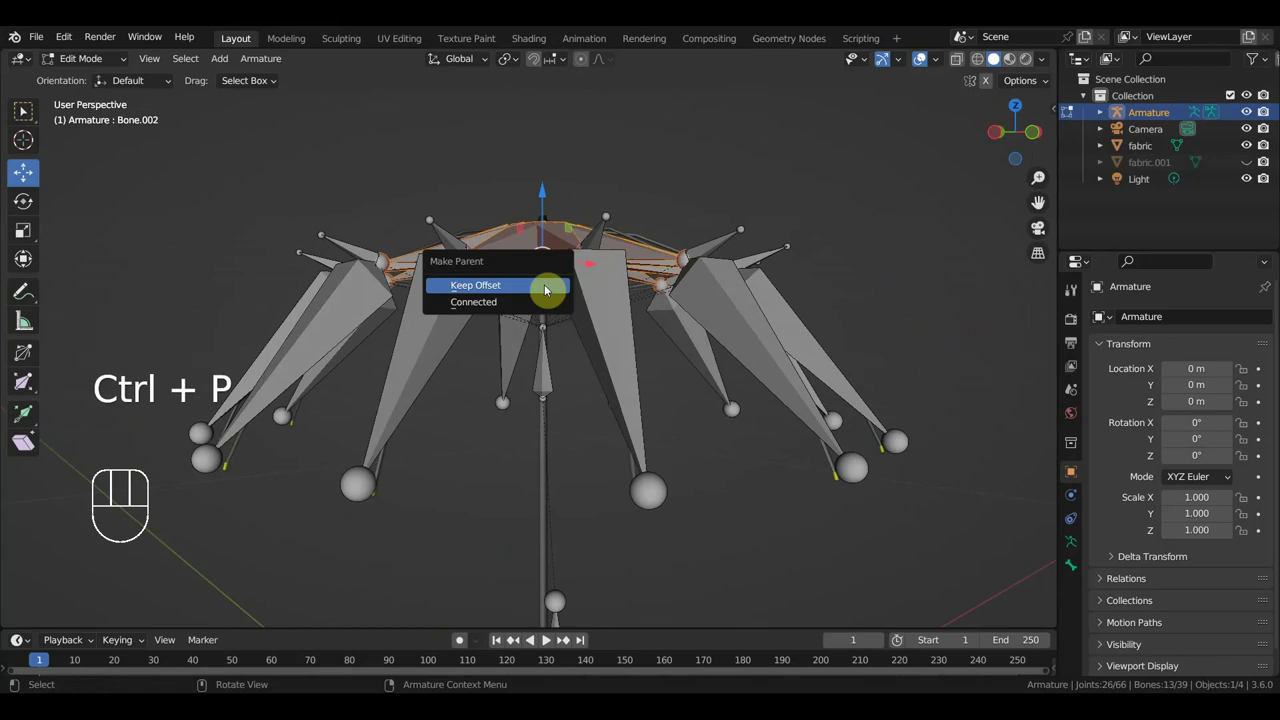
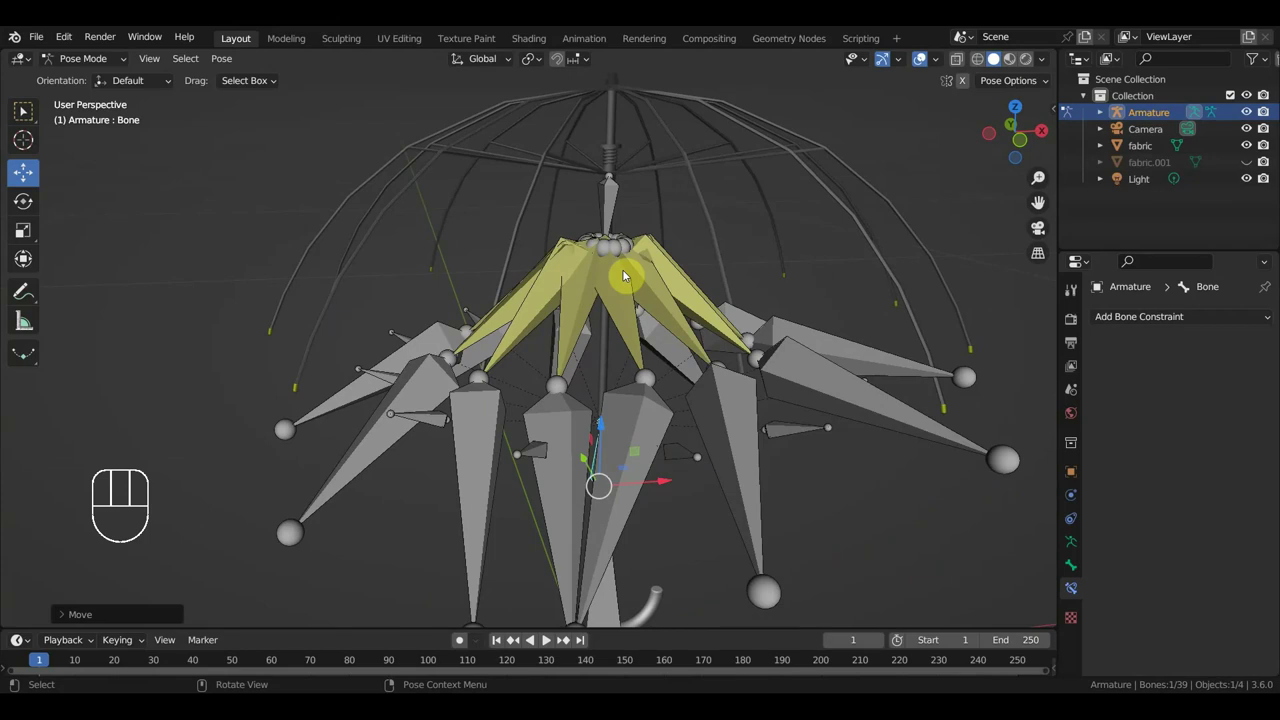
pyautogui.moveTo(627, 277); pyautogui.dragTo(725, 237)
pyautogui.press('ctrl+z')
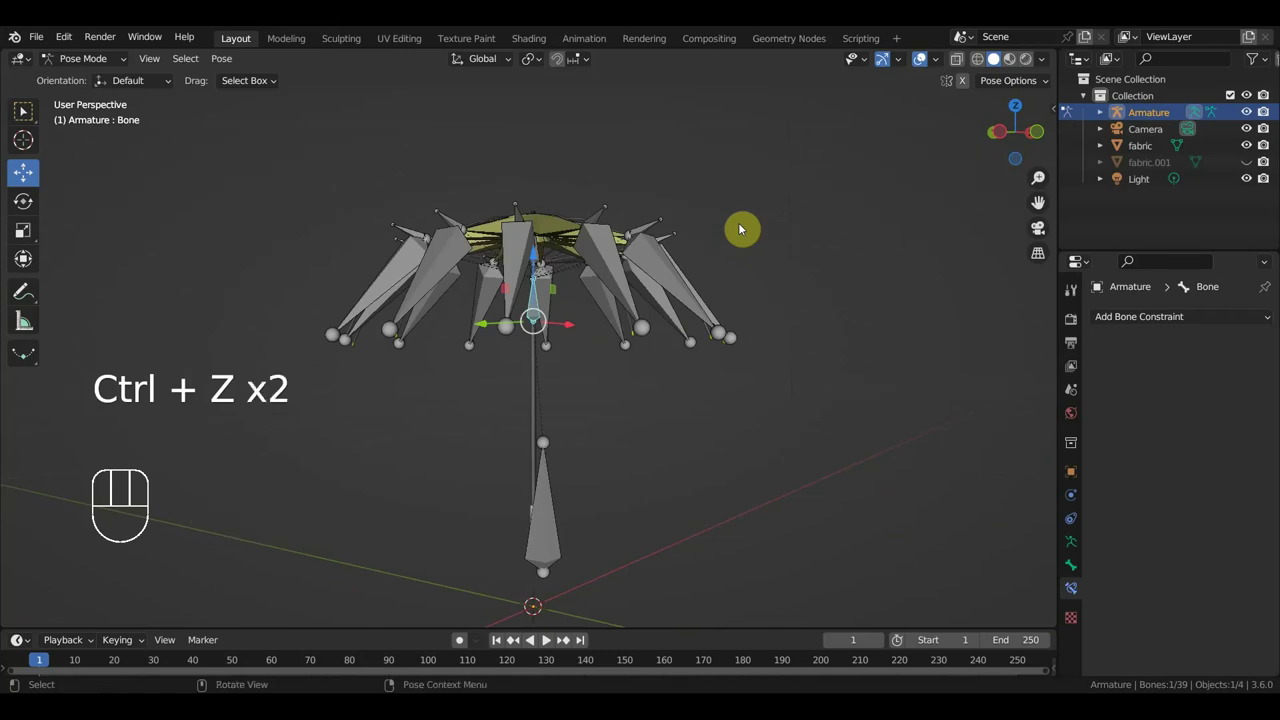
pyautogui.press('ctrl+z')
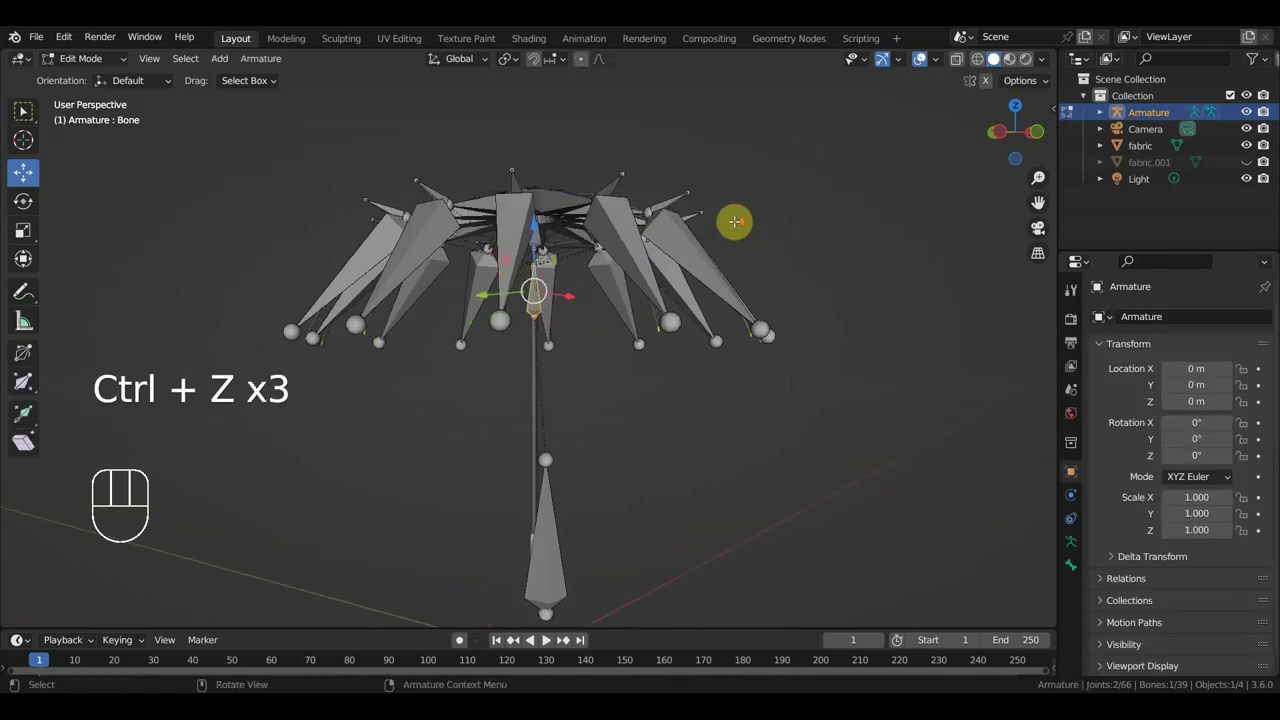
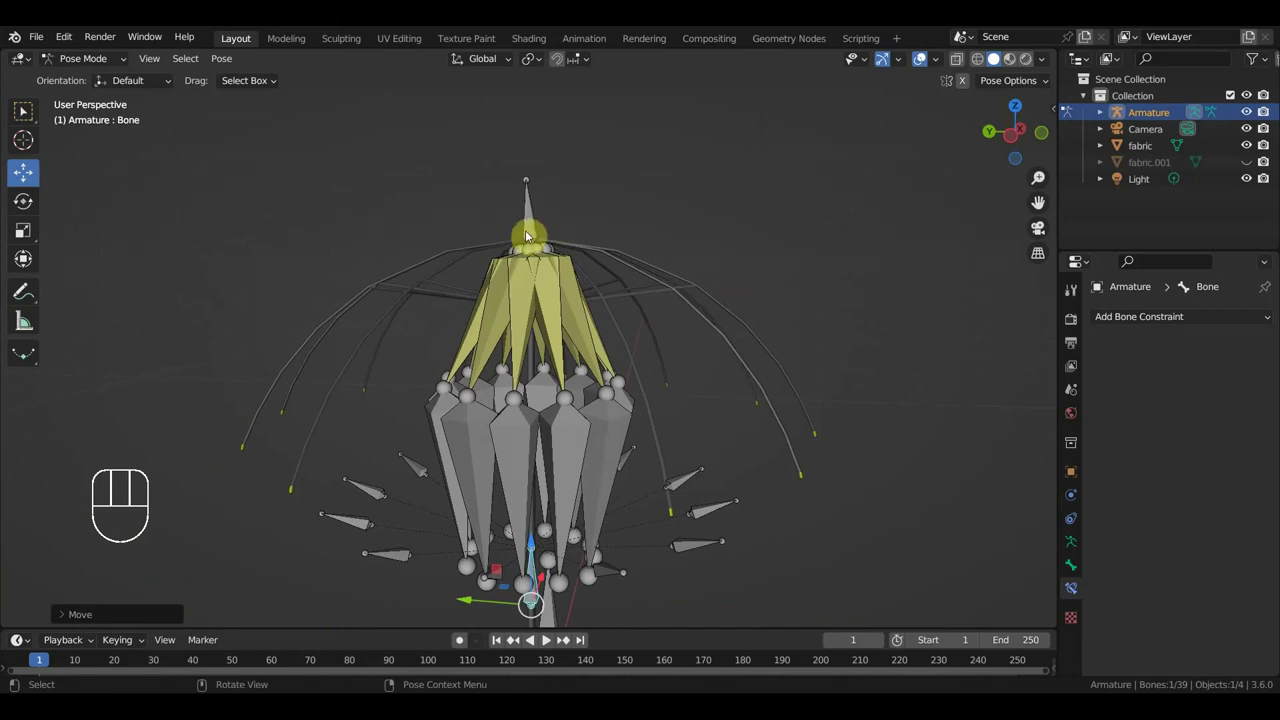
# Select the handle control bone in front view and undo its test fold move.
pyautogui.click(532, 220)
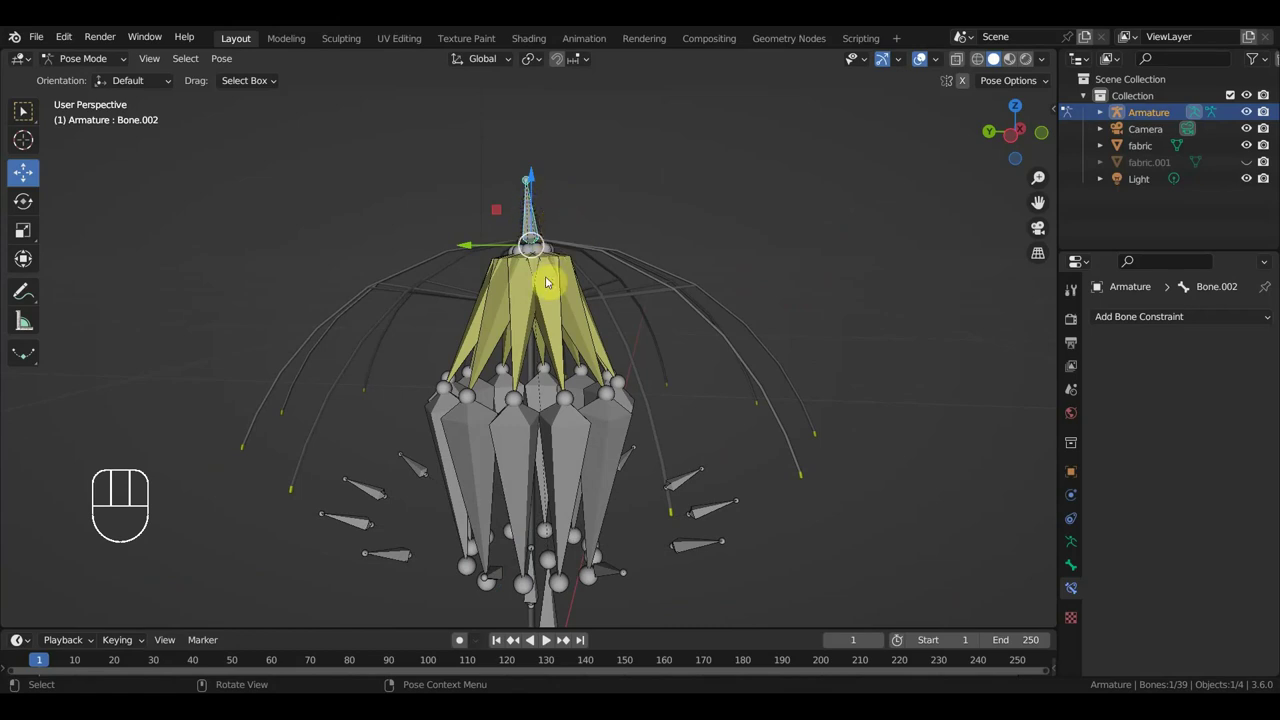
pyautogui.moveTo(655, 283); pyautogui.dragTo(841, 267)
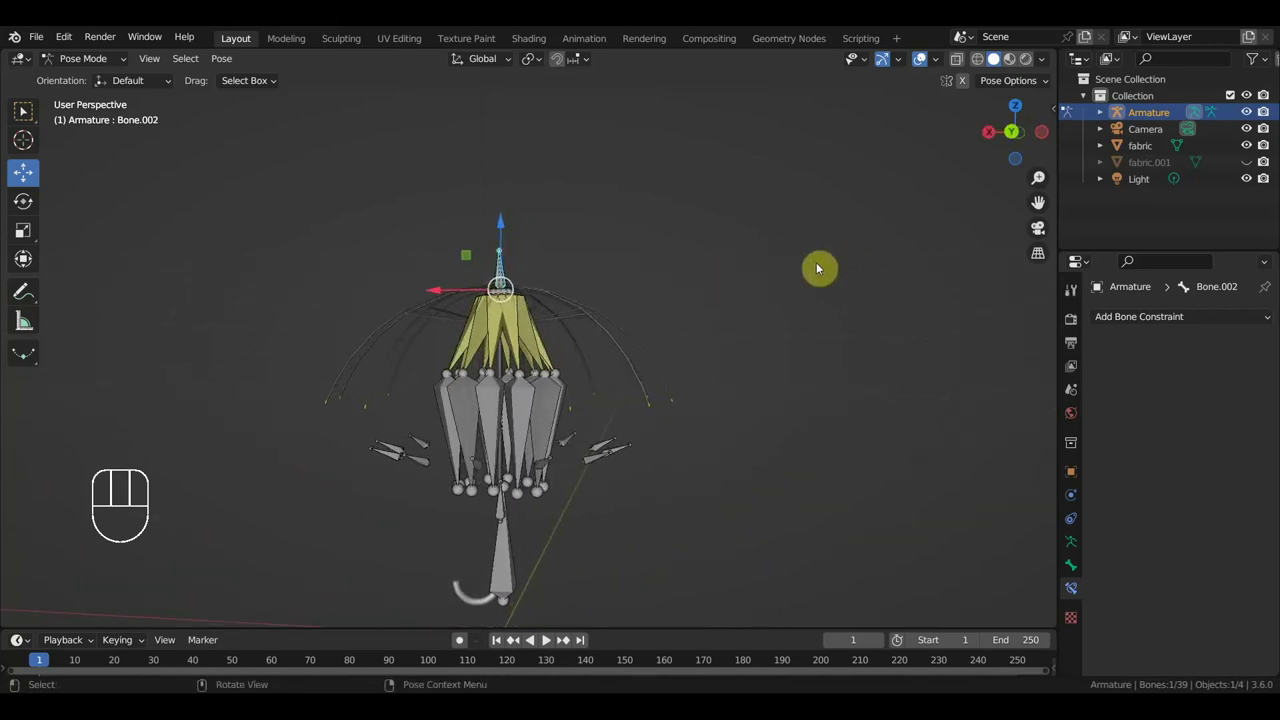
pyautogui.press('KP_1')
pyautogui.moveTo(665, 462); pyautogui.dragTo(670, 367)
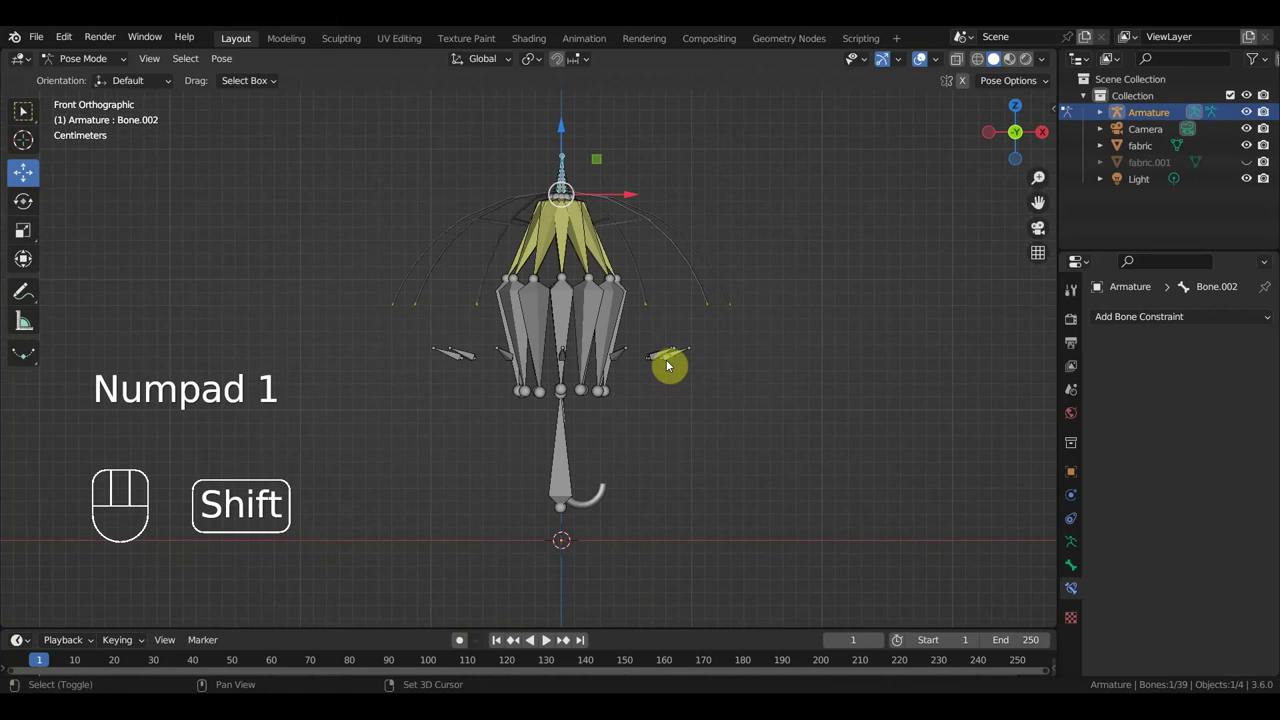
pyautogui.click(567, 471)
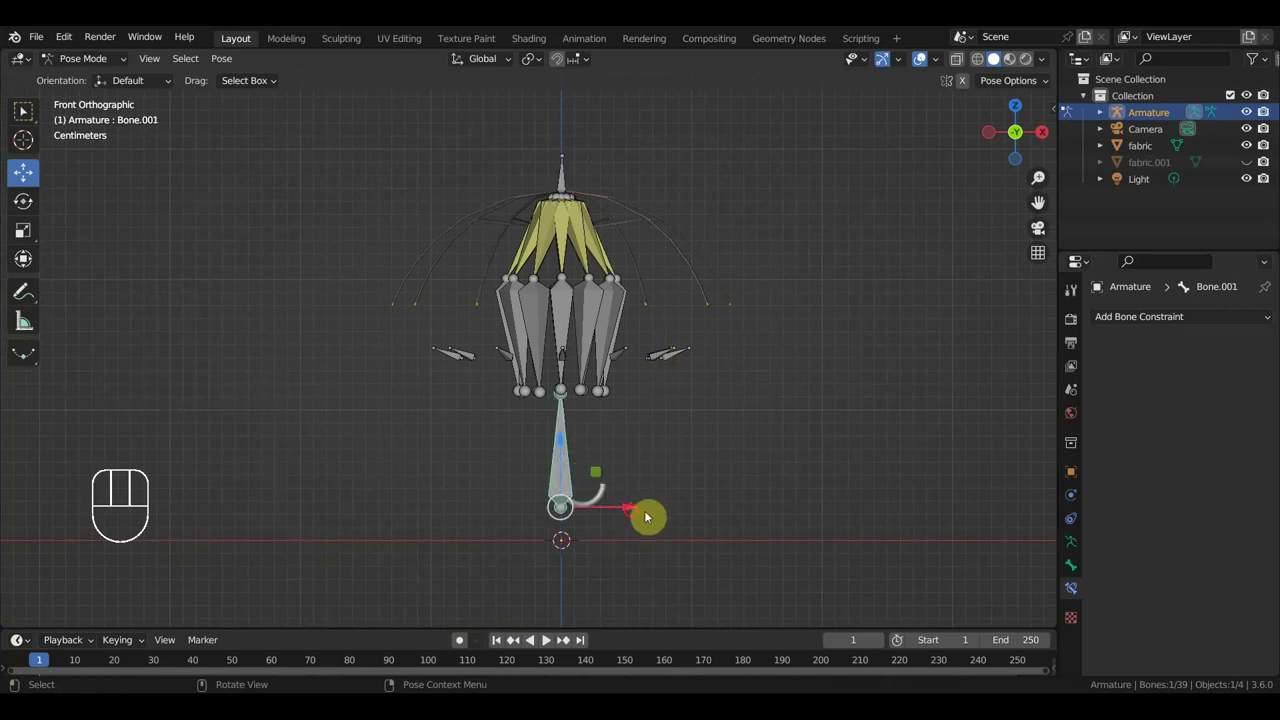
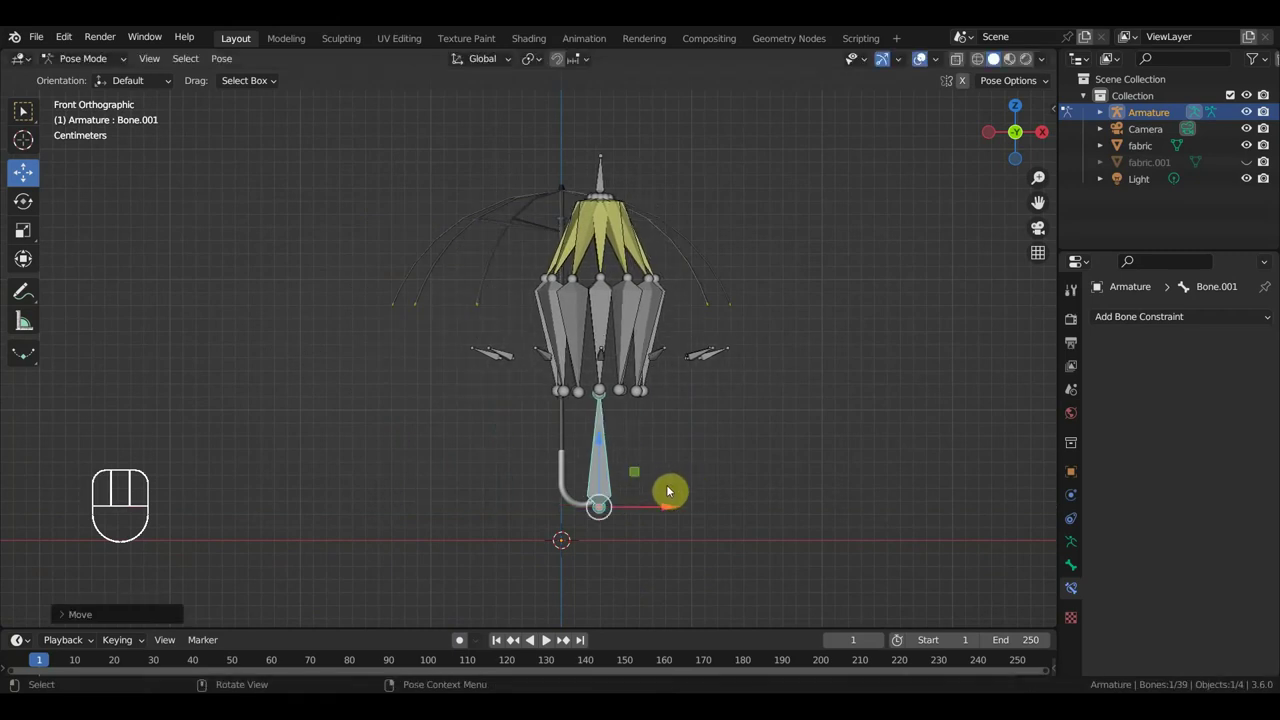
pyautogui.press('ctrl+z')
pyautogui.press('ctrl+z')
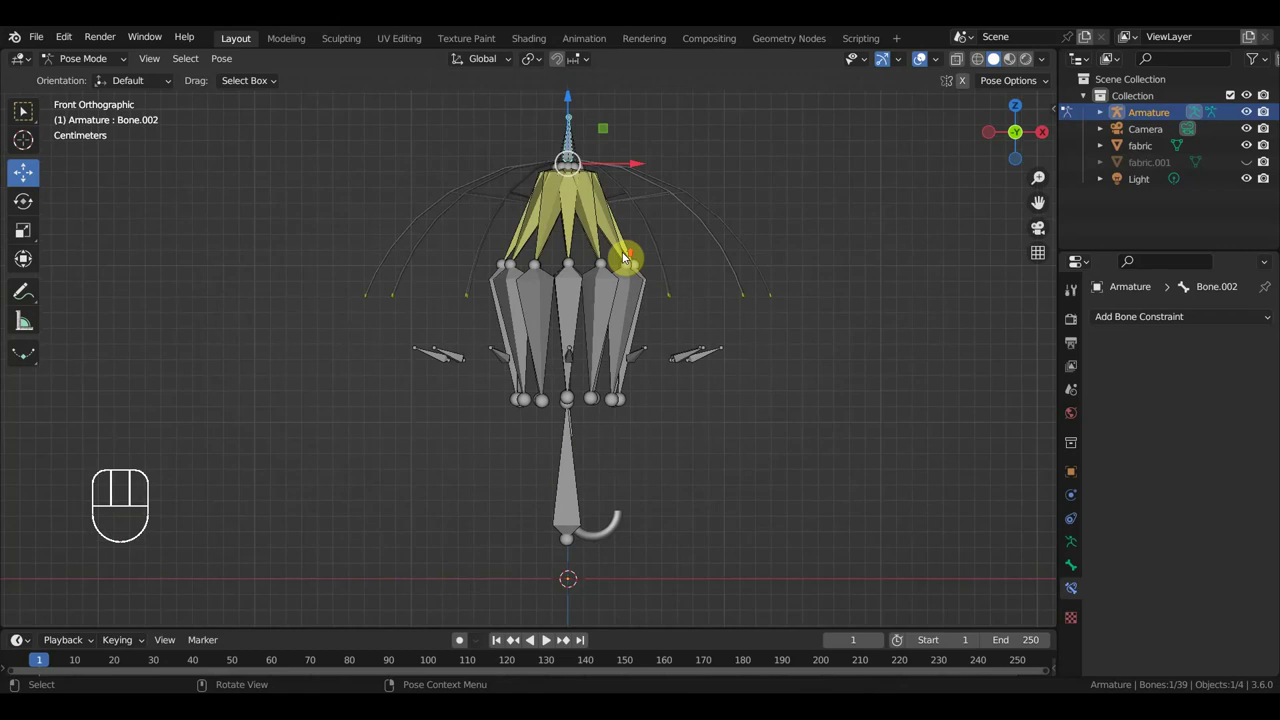
# Raise the top bone to test the canopy swing, then undo back to rest.
pyautogui.moveTo(709, 231); pyautogui.dragTo(709, 308)
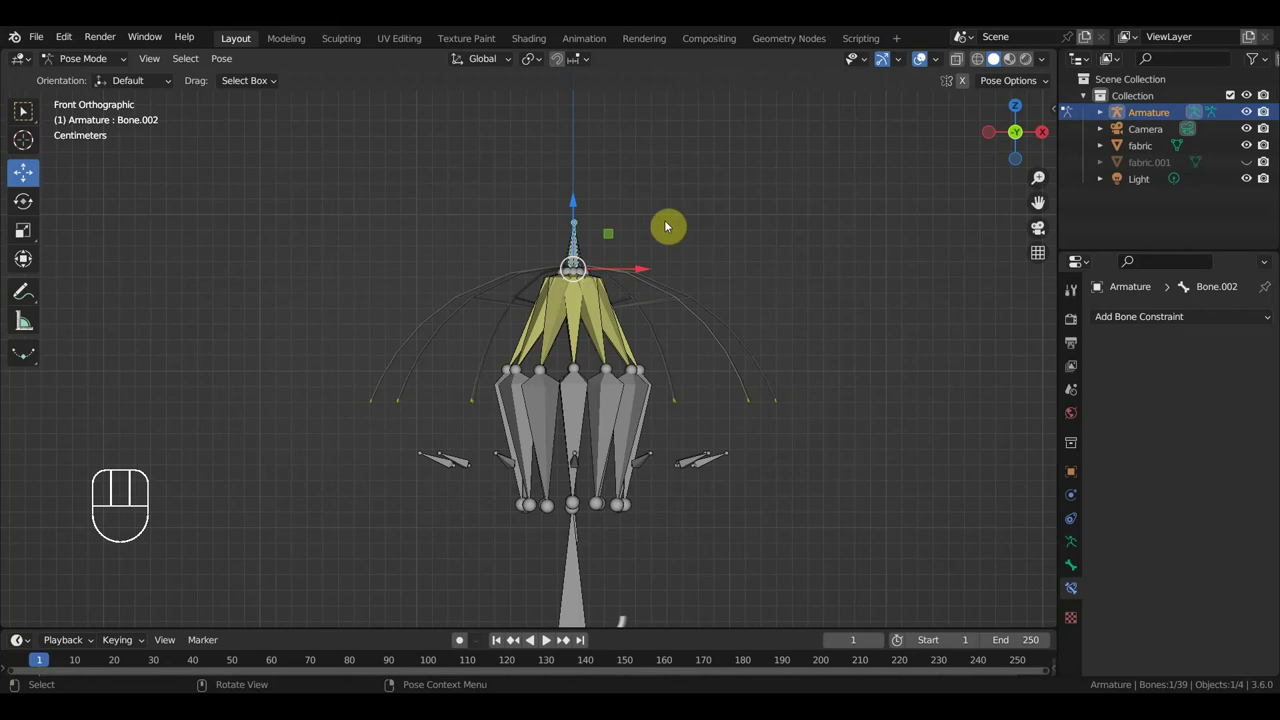
pyautogui.press('ctrl+z')
pyautogui.press('ctrl+z')
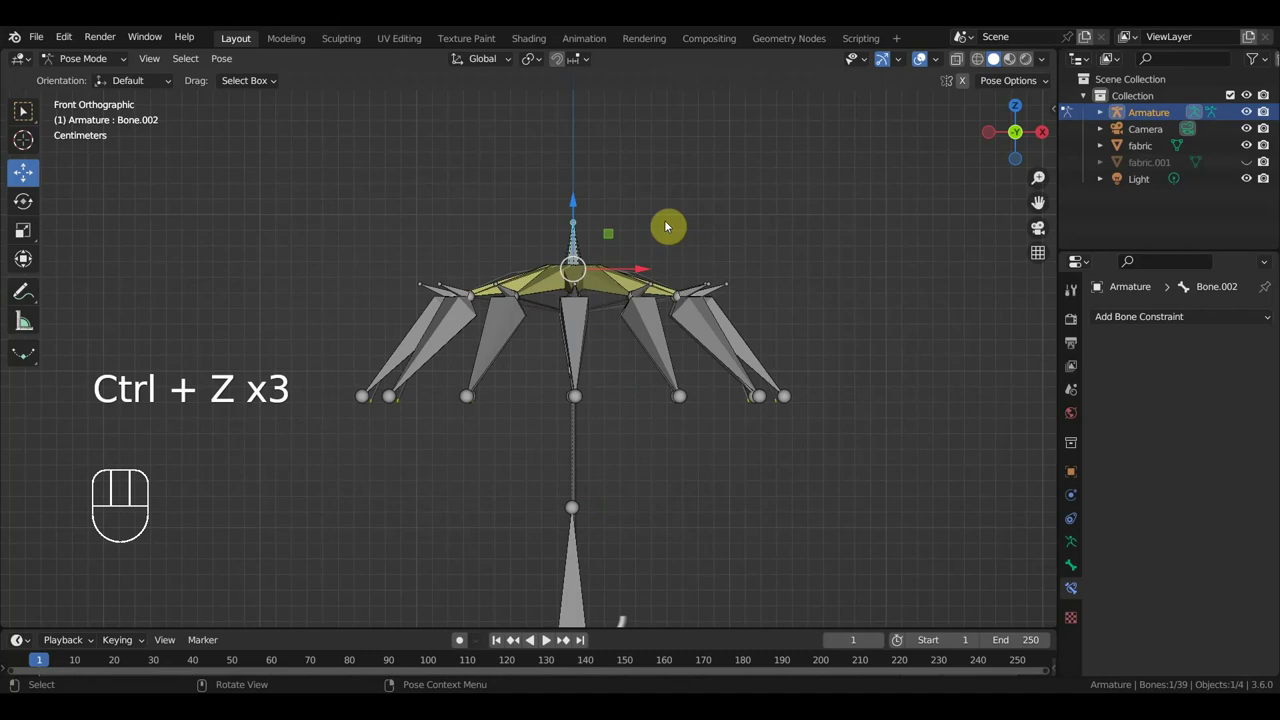
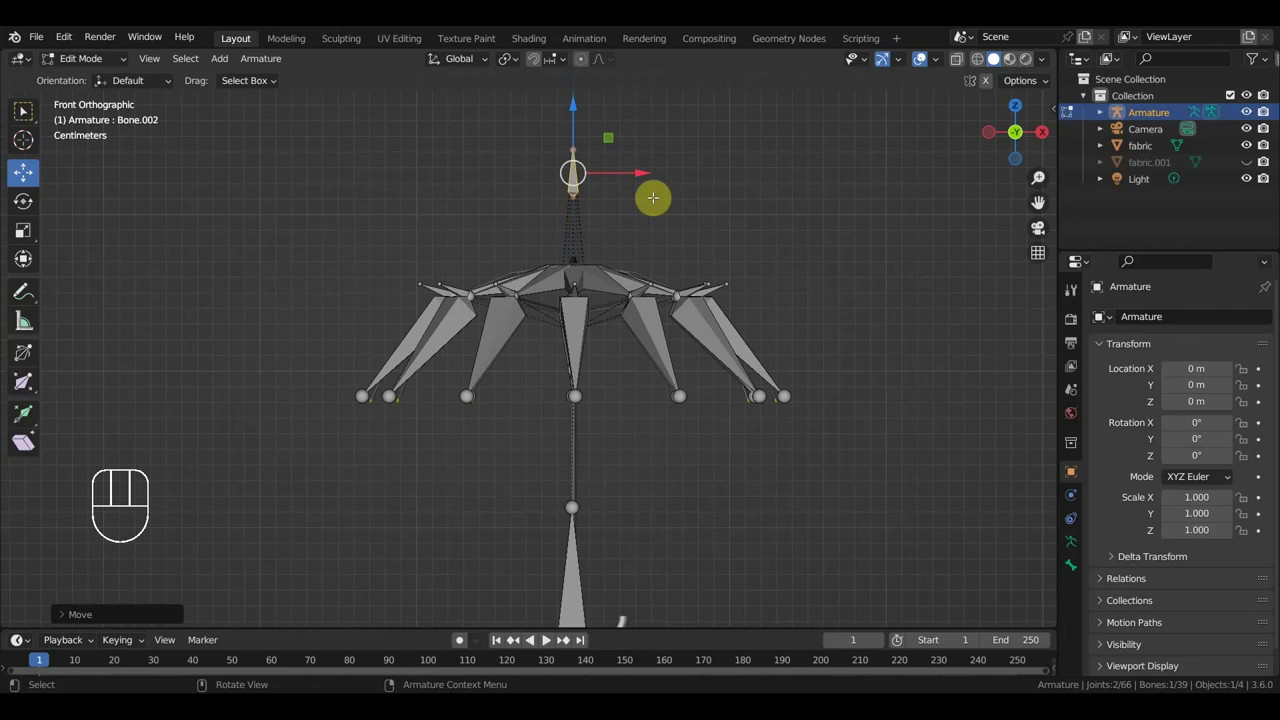
# In the N panel, lock Bone.002's X, Y and Z rotation.
pyautogui.press('n')
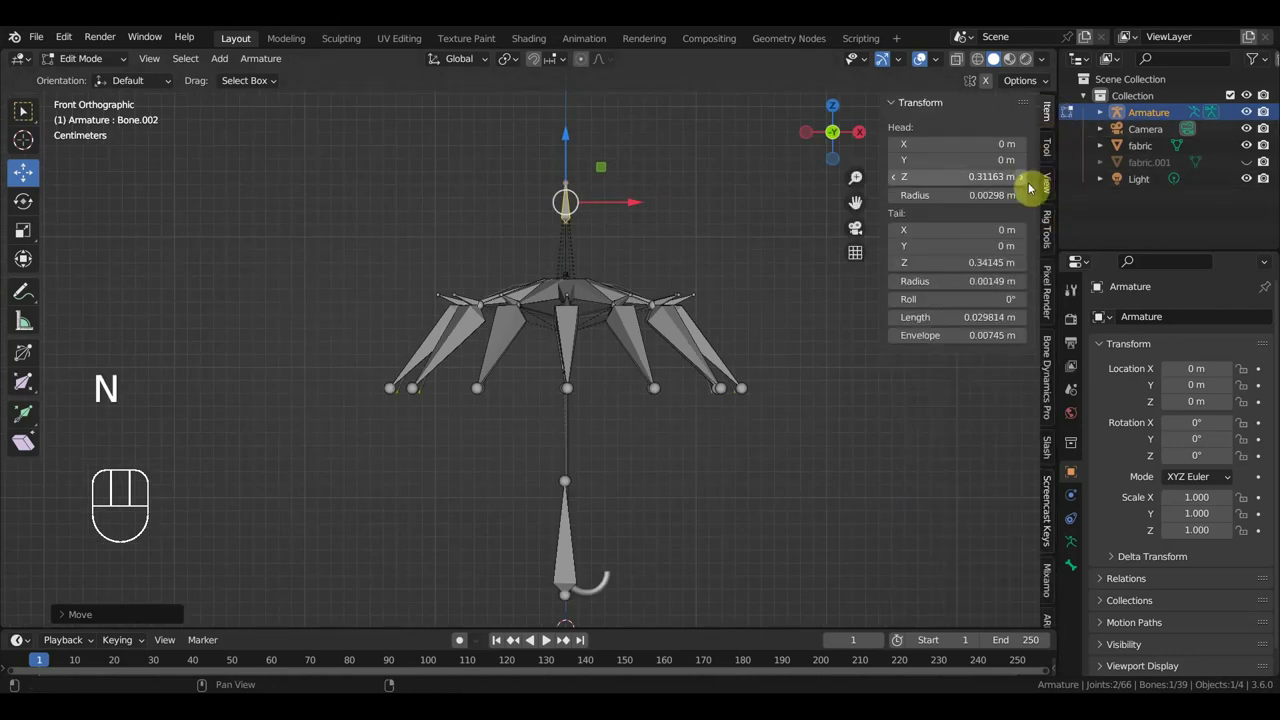
pyautogui.click(96, 65)
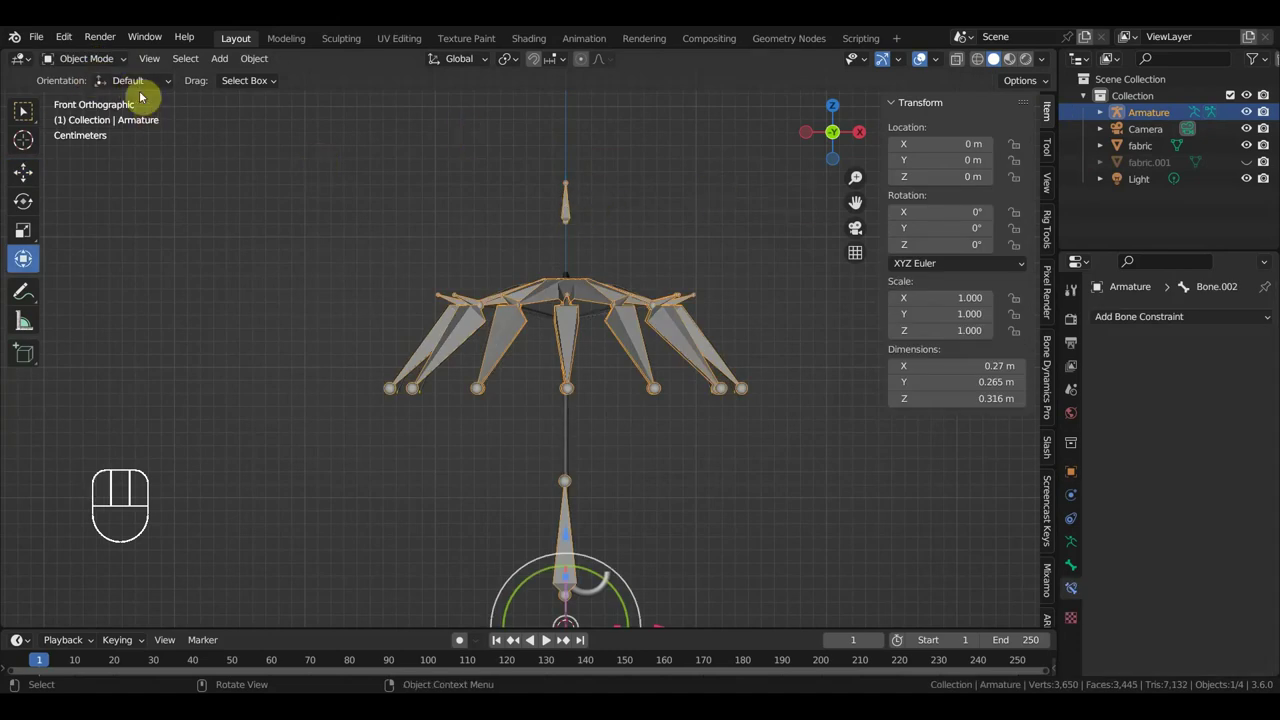
pyautogui.click(95, 63)
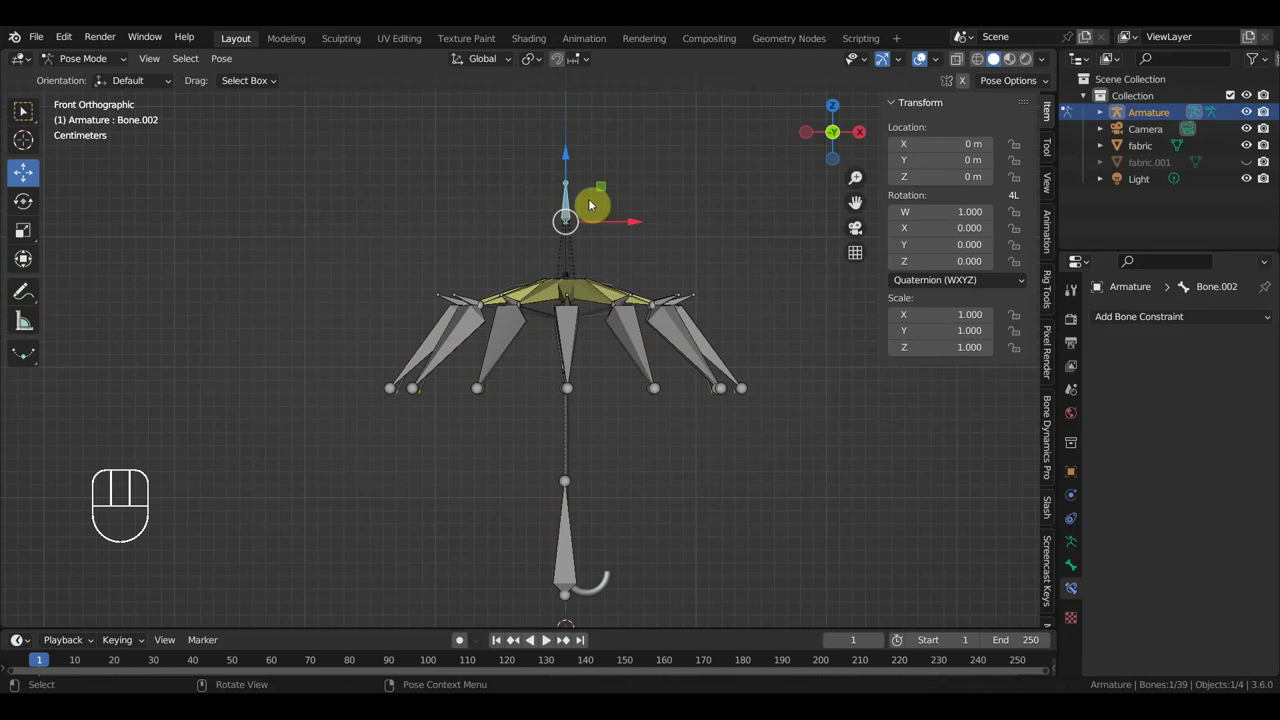
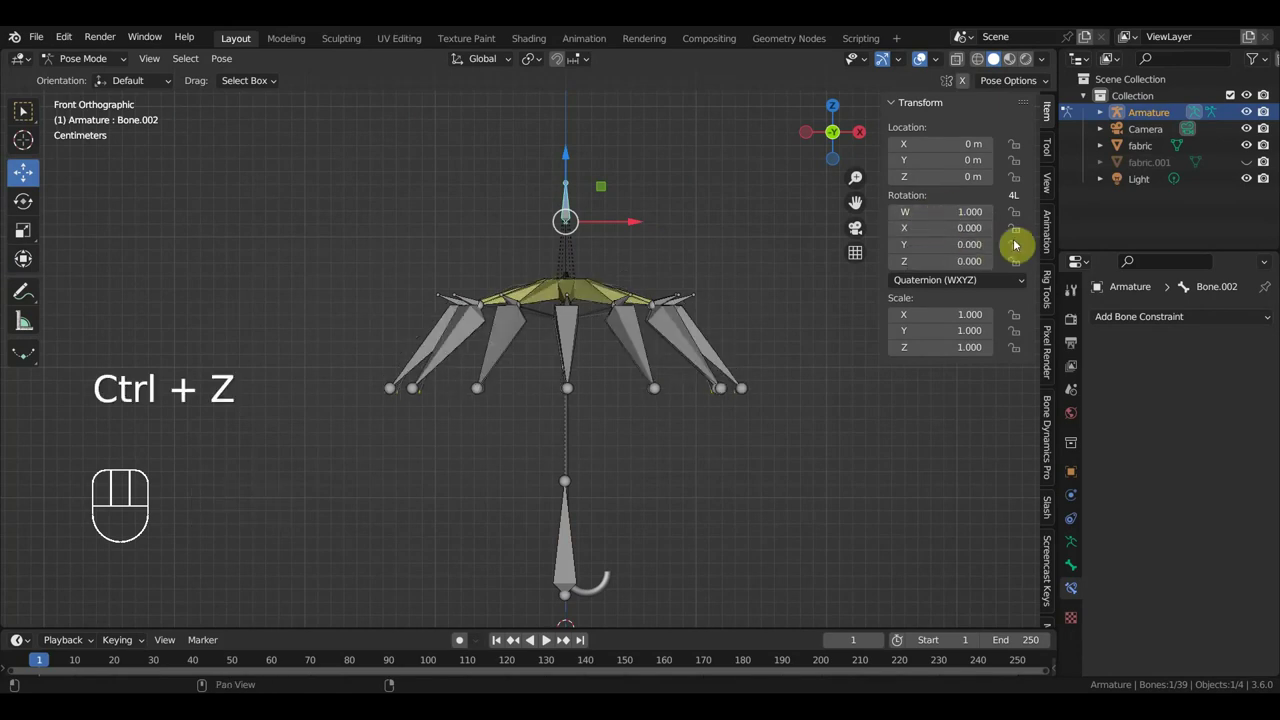
pyautogui.click(1022, 235)
pyautogui.click(1021, 249)
pyautogui.moveTo(1019, 276); pyautogui.dragTo(999, 291)
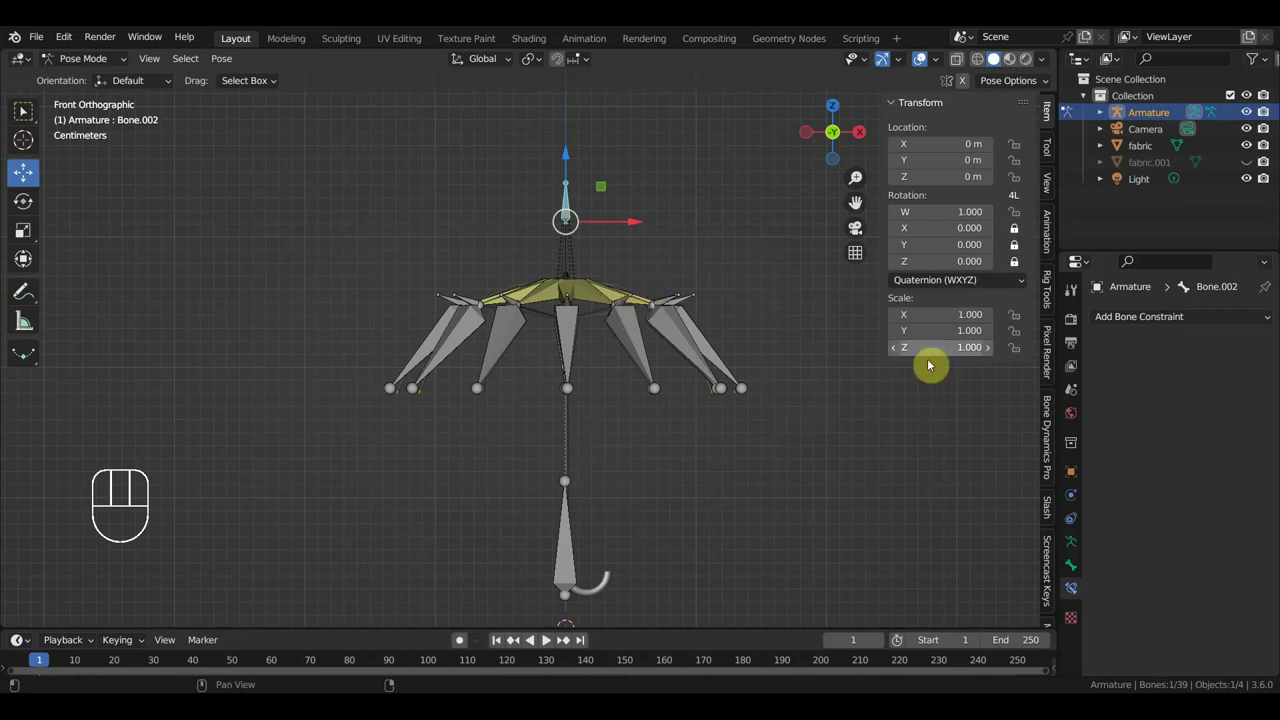
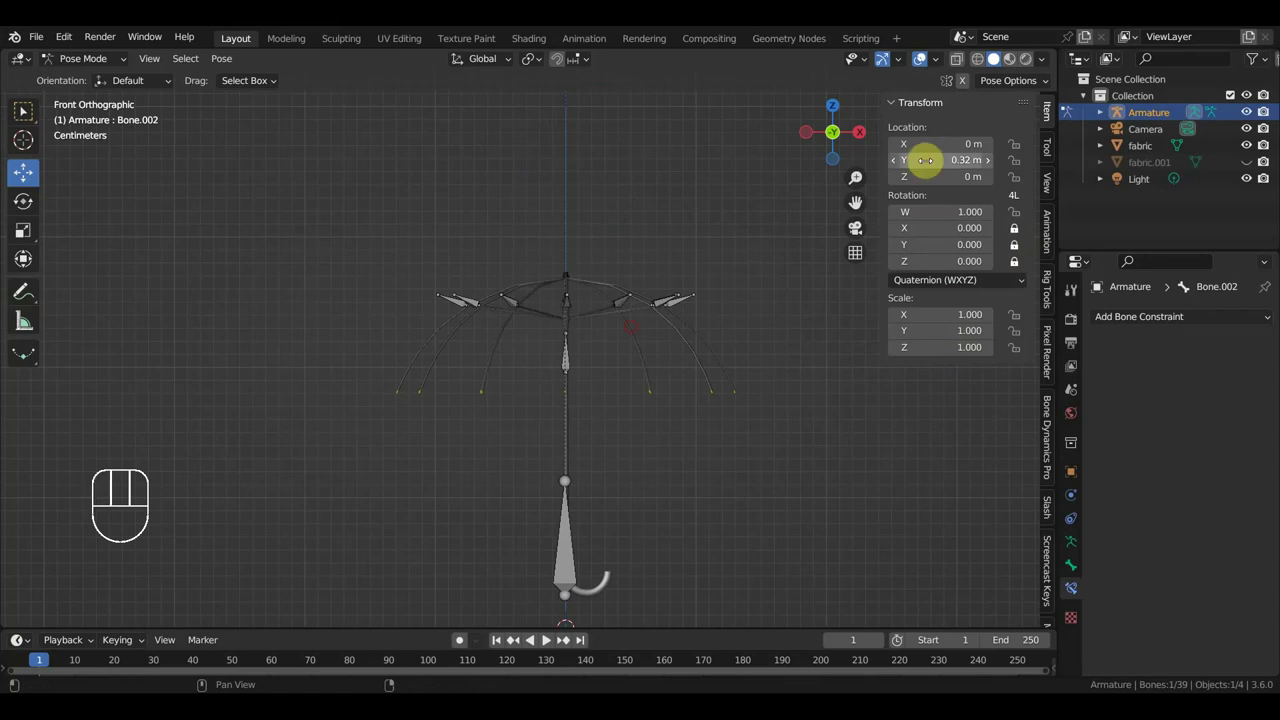
# Undo the test moves of the top and handle bones and select the central canopy bone.
pyautogui.press('ctrl+z')
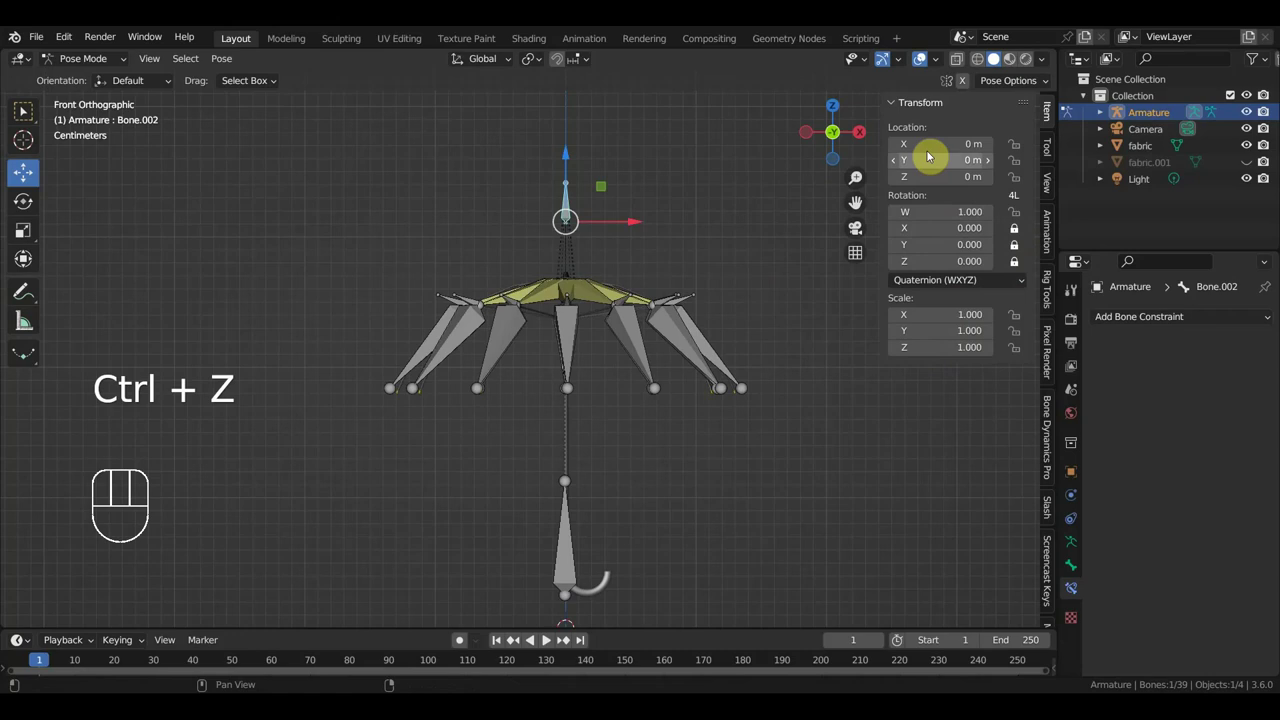
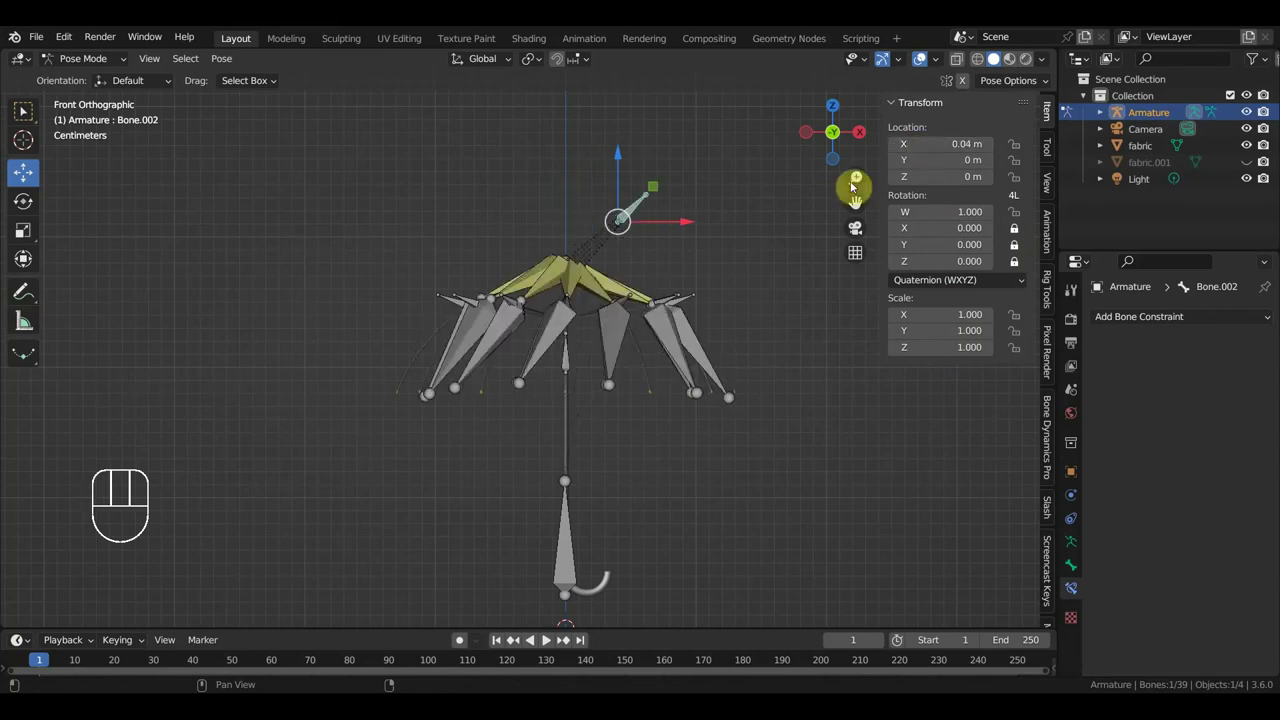
pyautogui.press('ctrl+z')
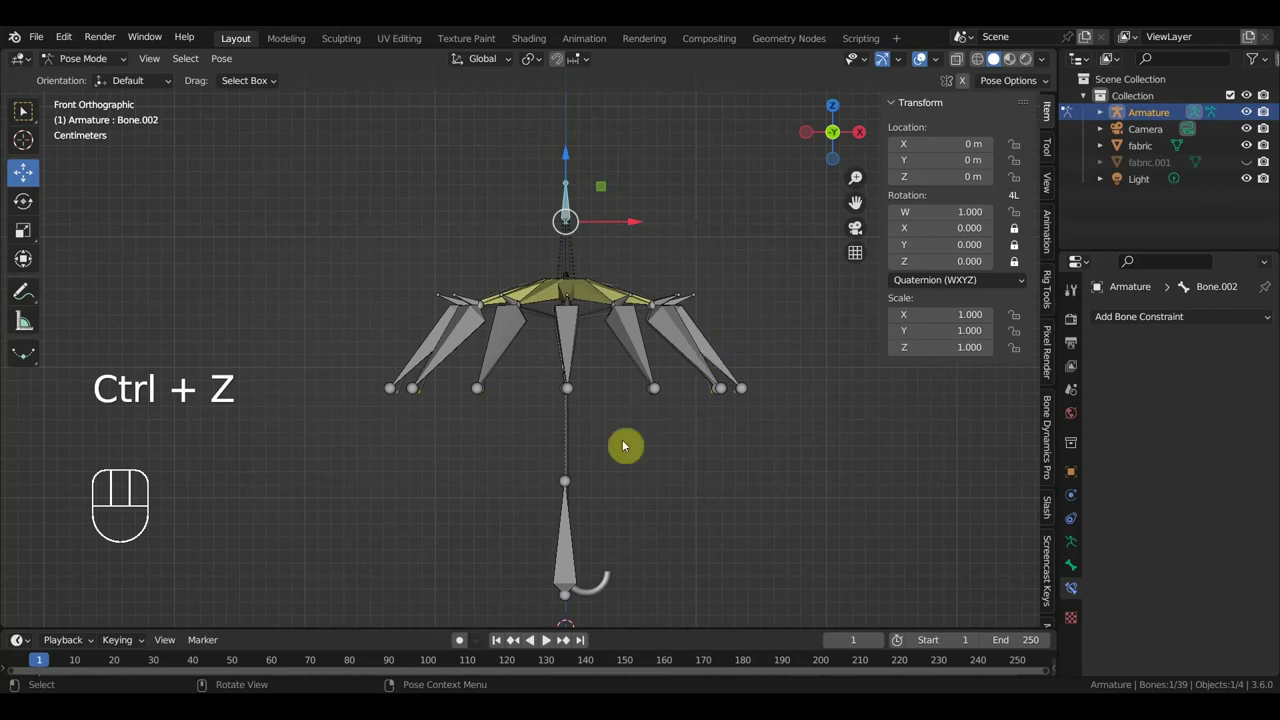
pyautogui.click(569, 536)
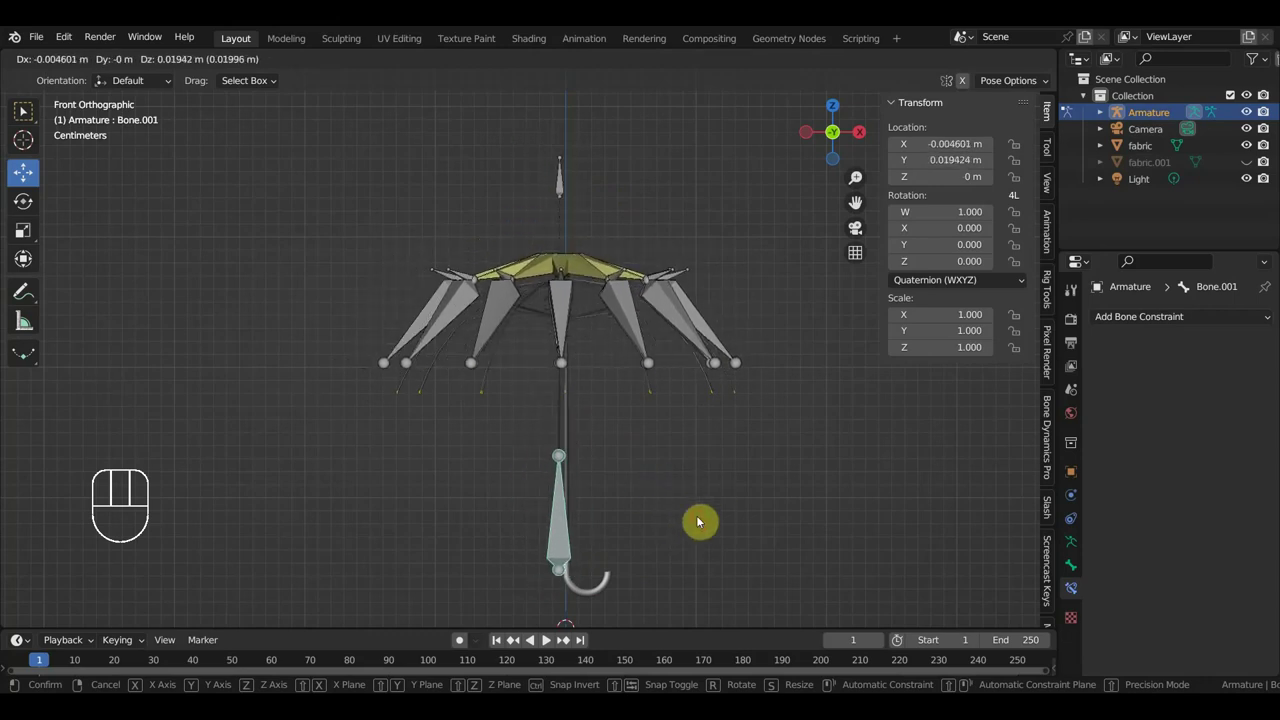
pyautogui.press('ctrl+z')
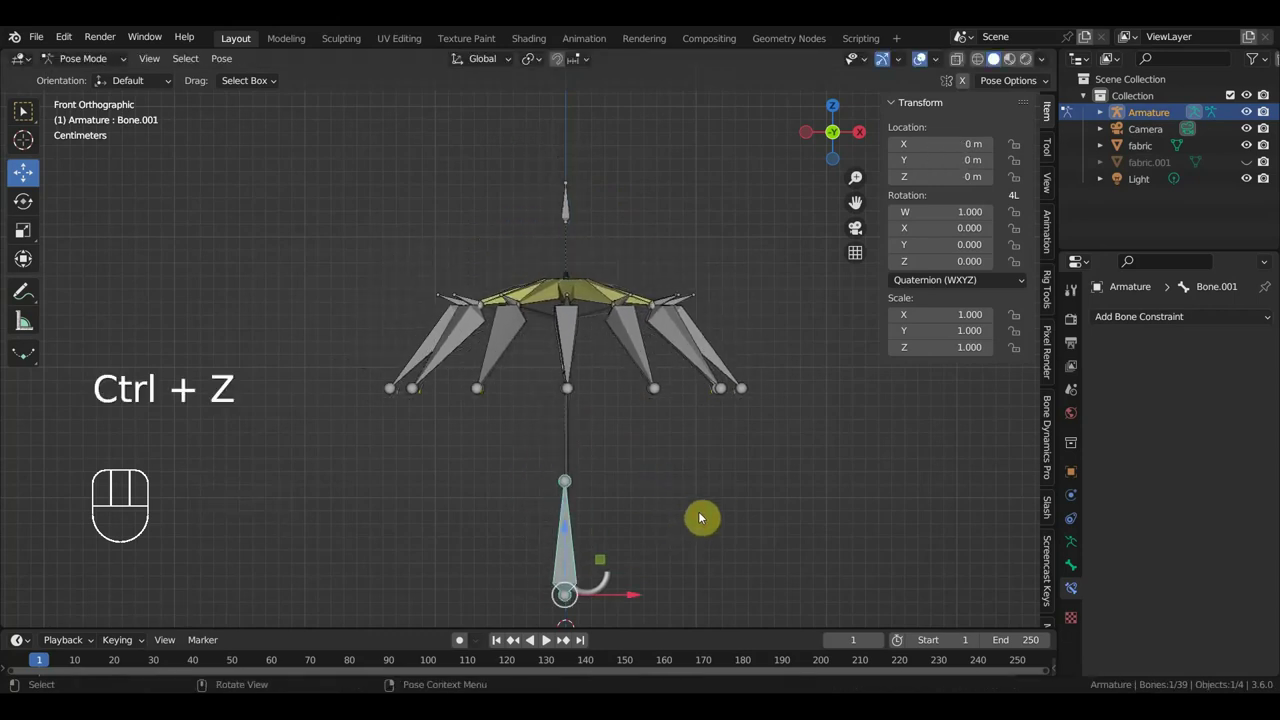
pyautogui.moveTo(643, 445); pyautogui.dragTo(589, 393)
pyautogui.middleClick(553, 362)
pyautogui.moveTo(561, 364); pyautogui.dragTo(573, 311)
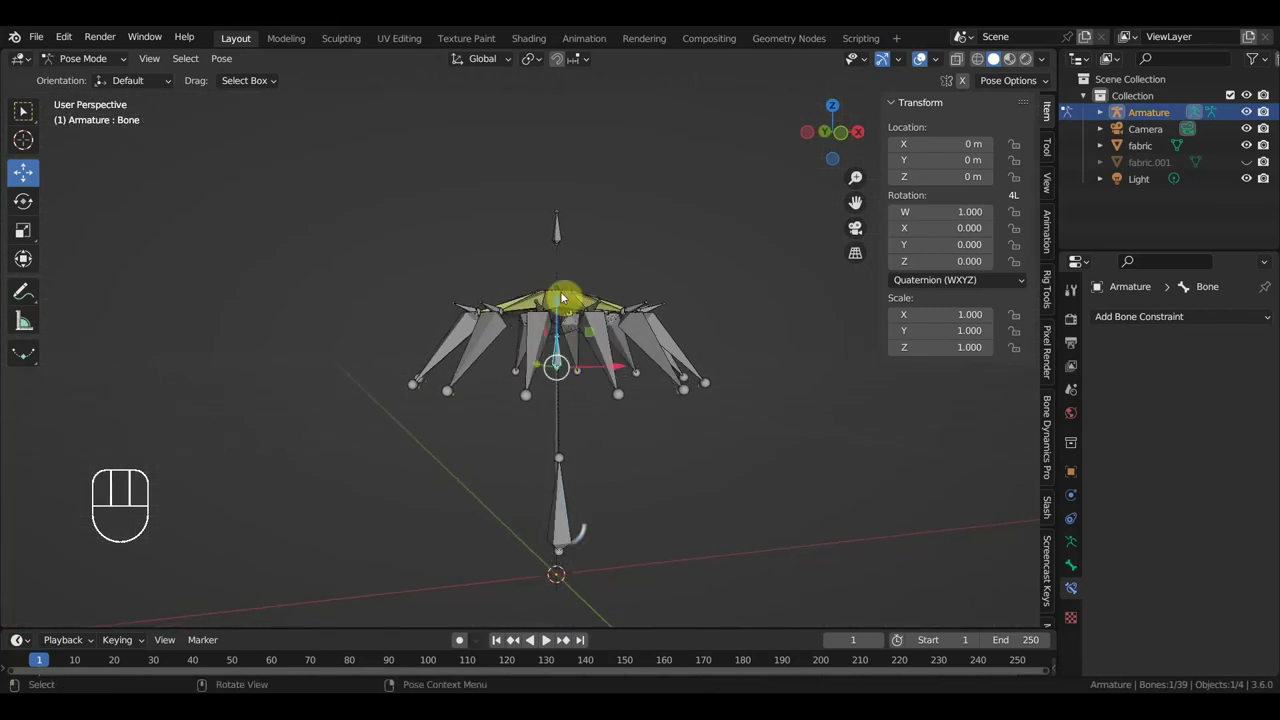
# Slide the central bone down to fold the canopy, inspect it, then undo back to front view.
pyautogui.moveTo(561, 303); pyautogui.dragTo(666, 430)
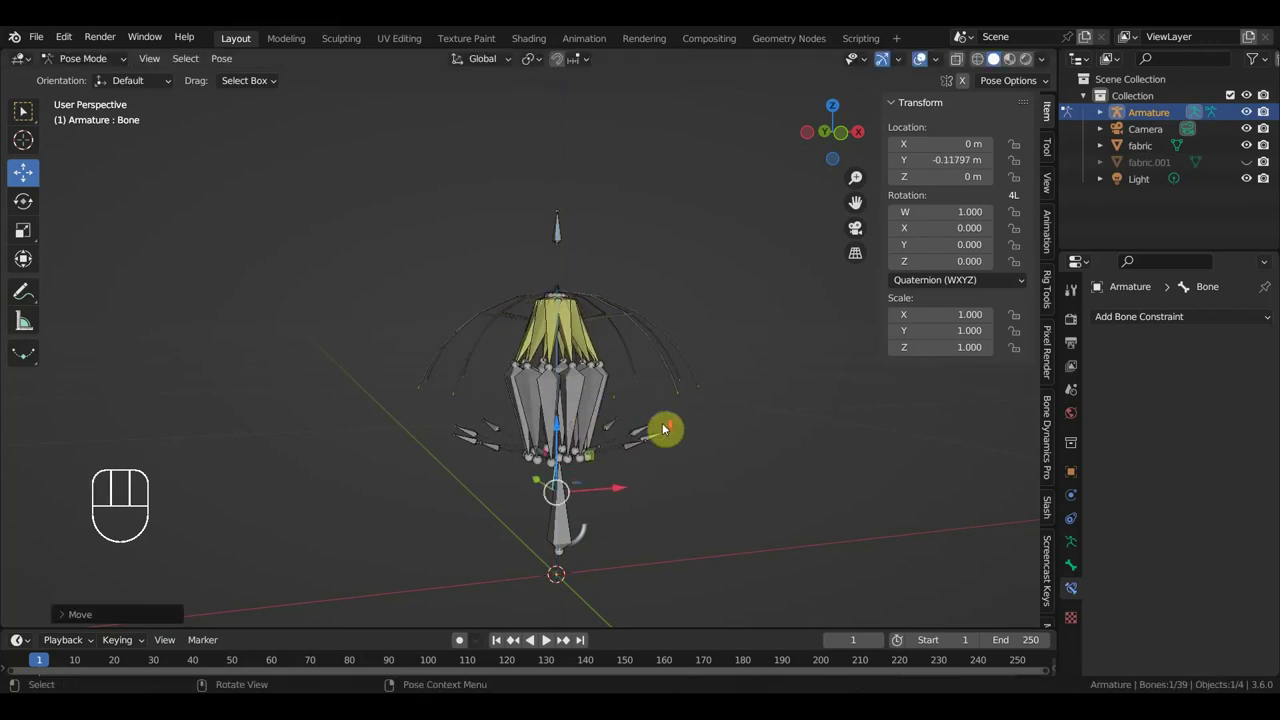
pyautogui.moveTo(667, 360); pyautogui.dragTo(656, 338)
pyautogui.moveTo(642, 341); pyautogui.dragTo(603, 350)
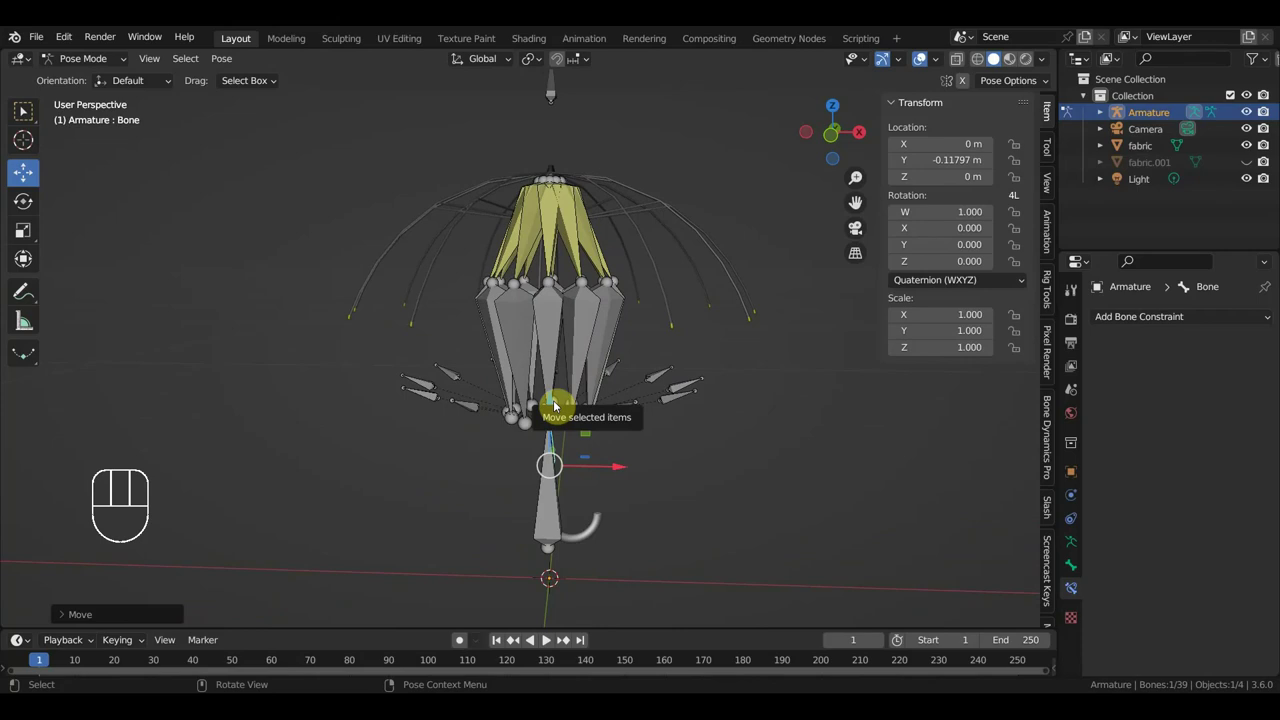
pyautogui.moveTo(637, 398); pyautogui.dragTo(701, 403)
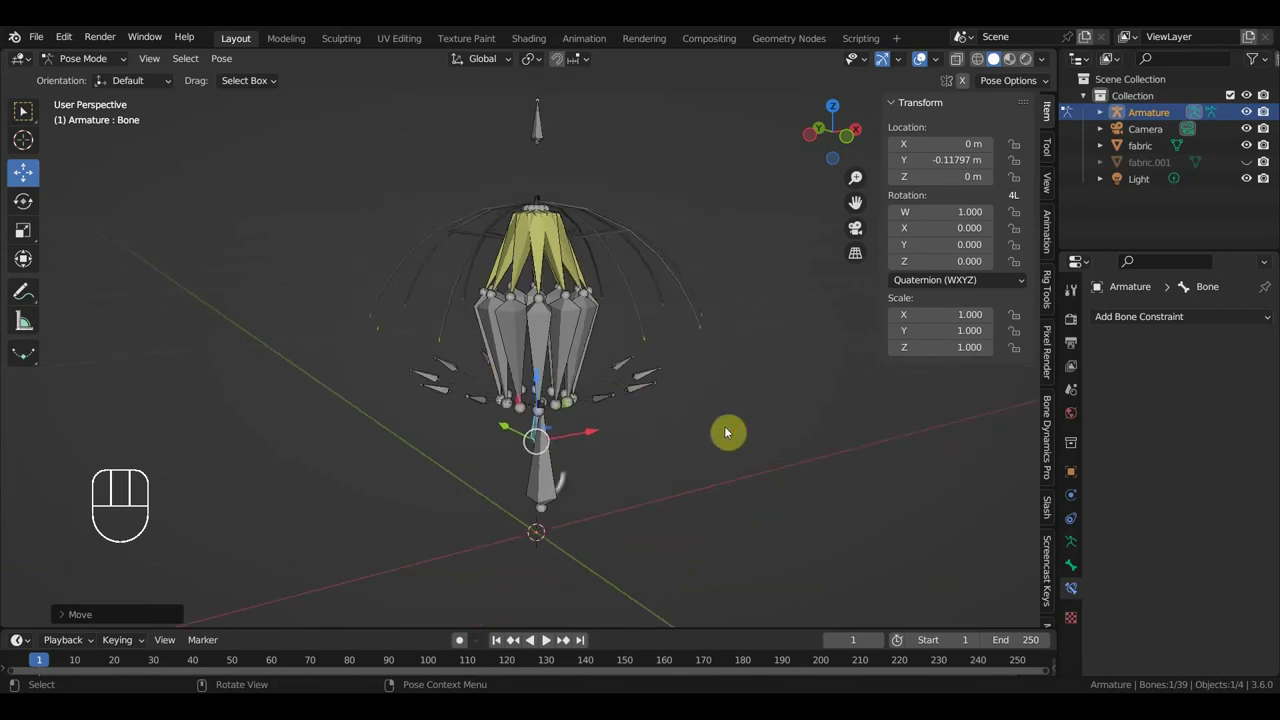
pyautogui.press('ctrl+z')
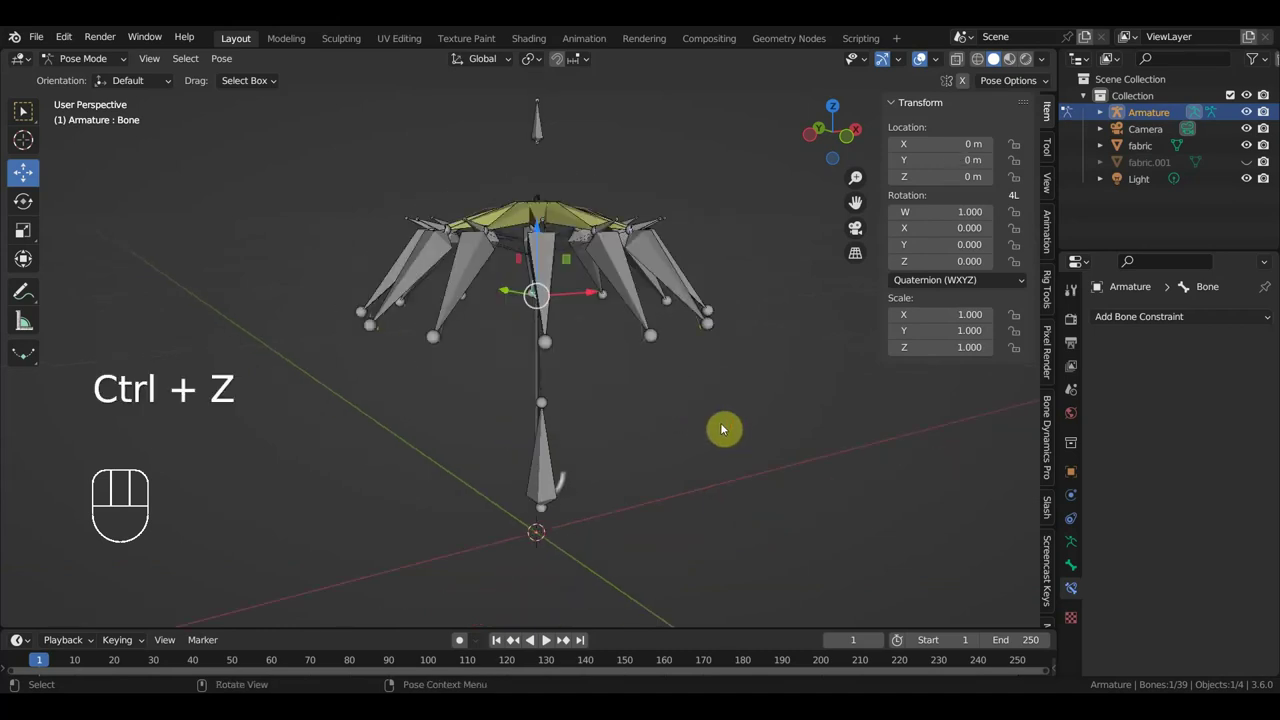
pyautogui.press('KP_3')
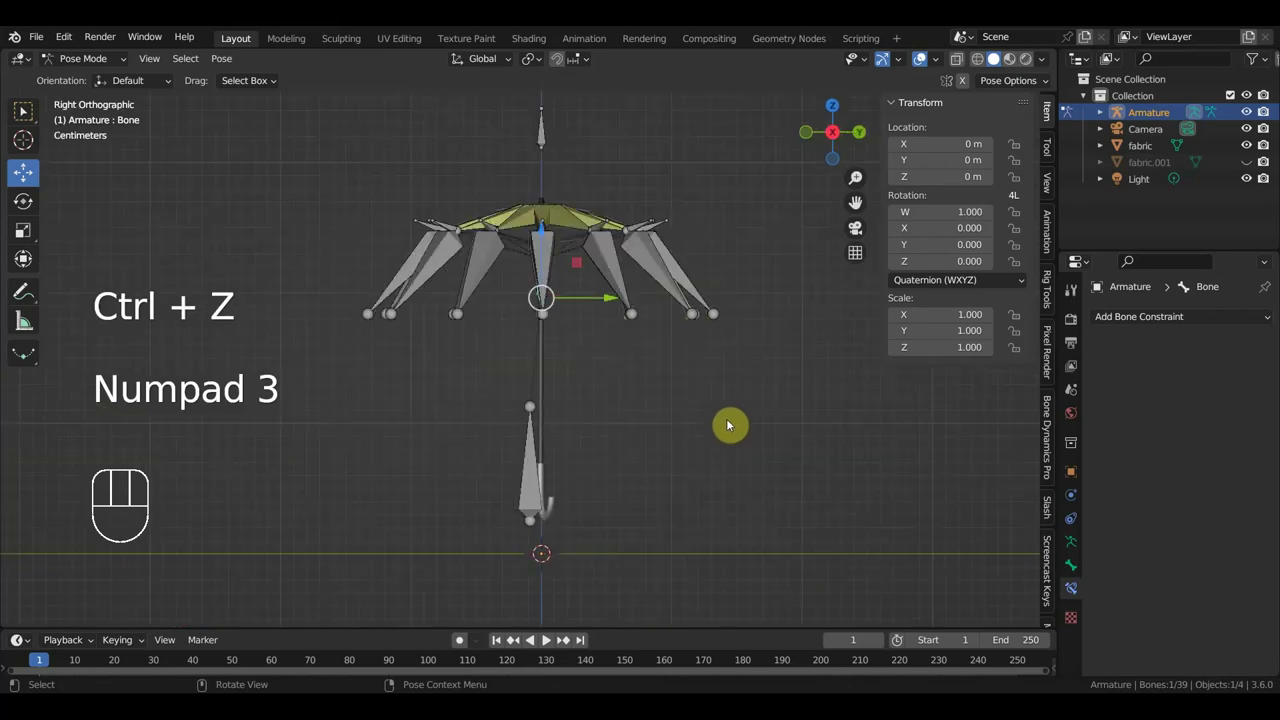
pyautogui.moveTo(551, 497); pyautogui.dragTo(589, 480)
pyautogui.press('KP_1')
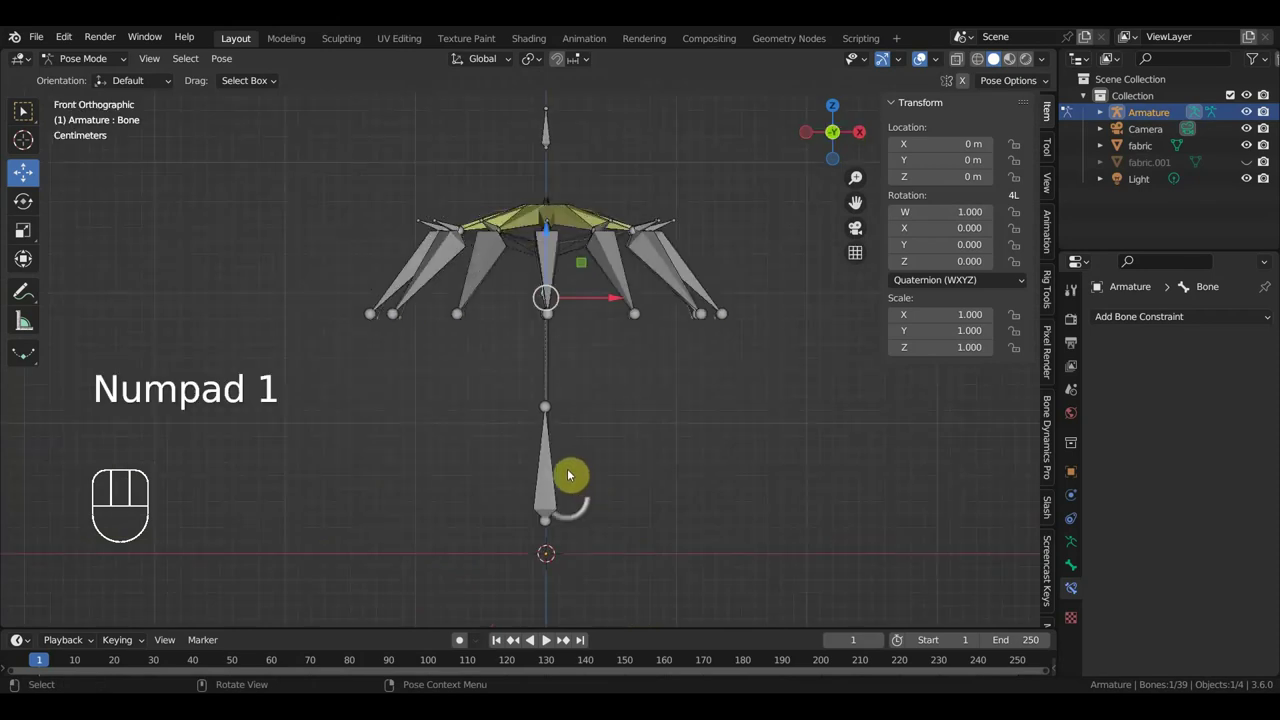
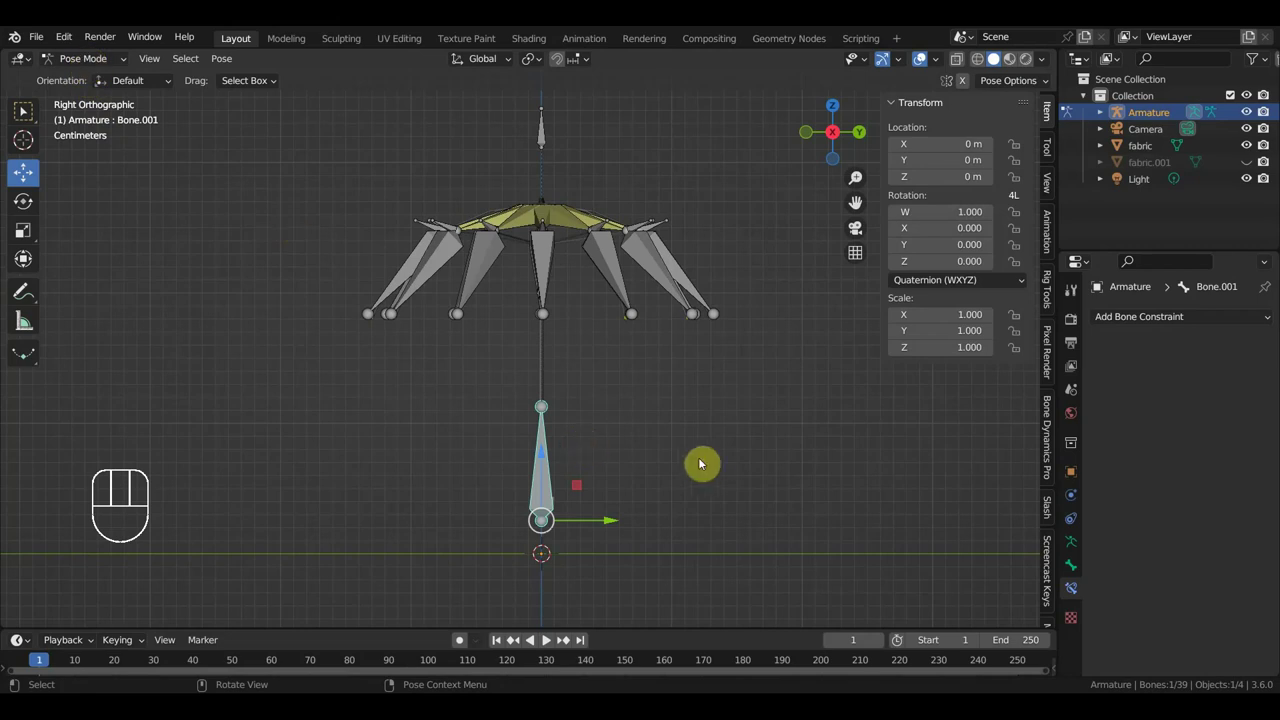
# Clear all bone location, rotation and scale, then select the fabric ribs object in object mode.
pyautogui.press('alt+g')
pyautogui.press('alt+r')
pyautogui.press('alt+s')
pyautogui.click(75, 59)
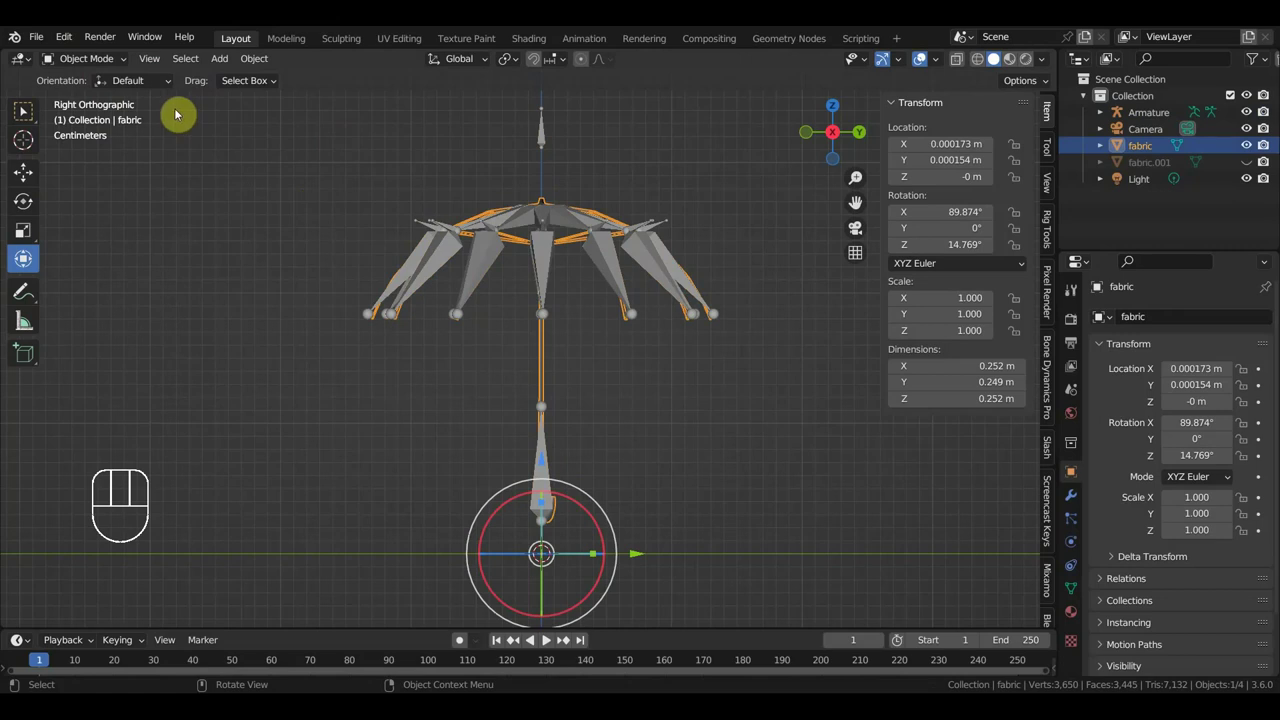
# Select the fabric canopy mesh in the viewport, ready to change its interaction mode.
pyautogui.moveTo(480, 176); pyautogui.dragTo(559, 243)
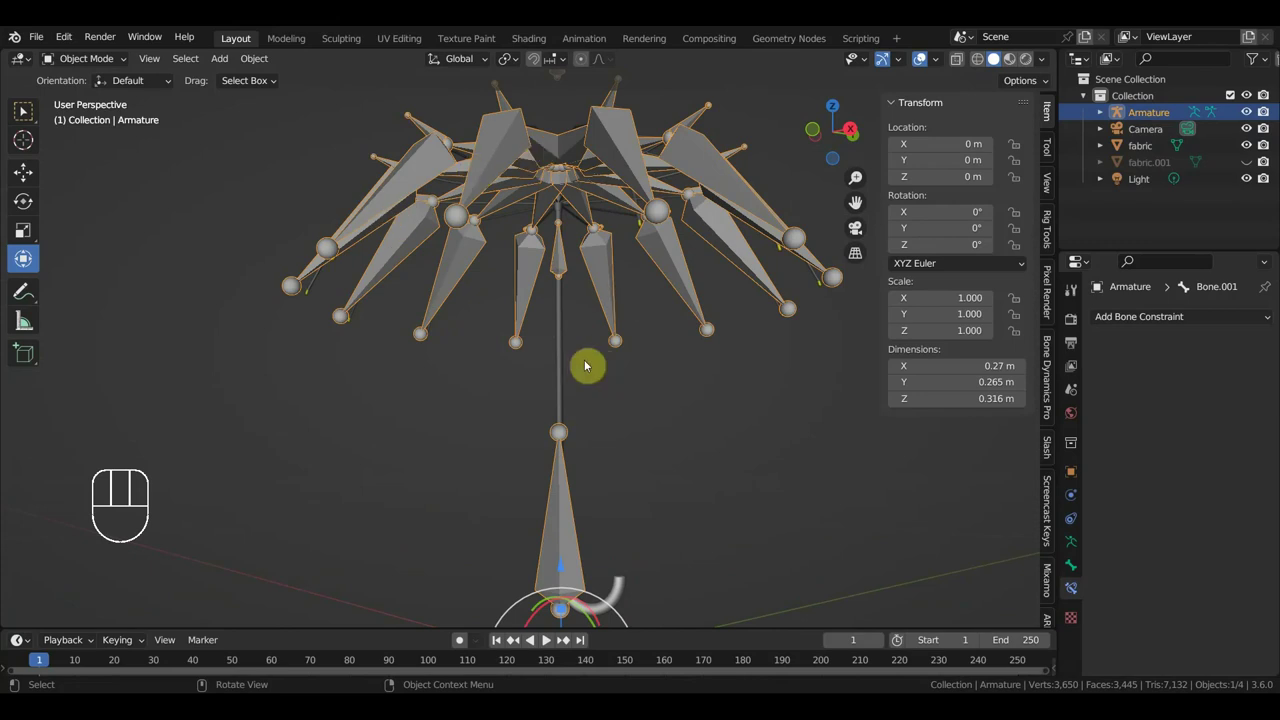
pyautogui.click(565, 371)
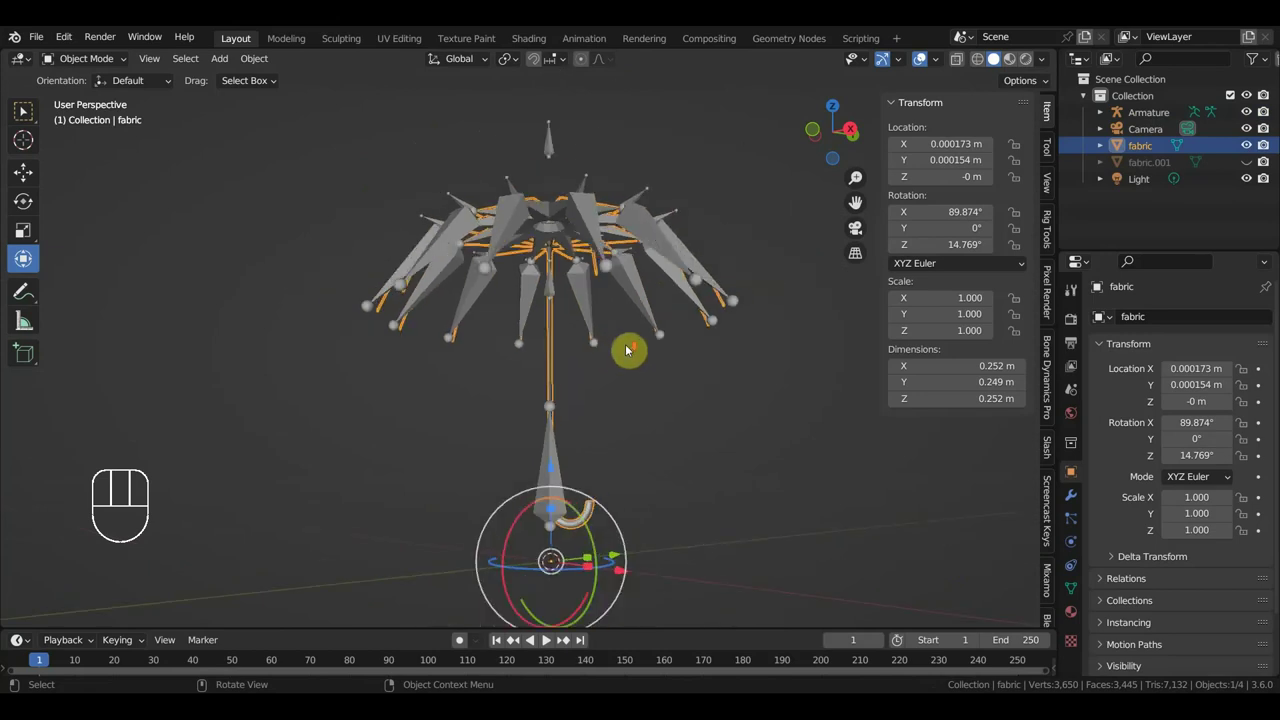
pyautogui.middleClick(618, 359)
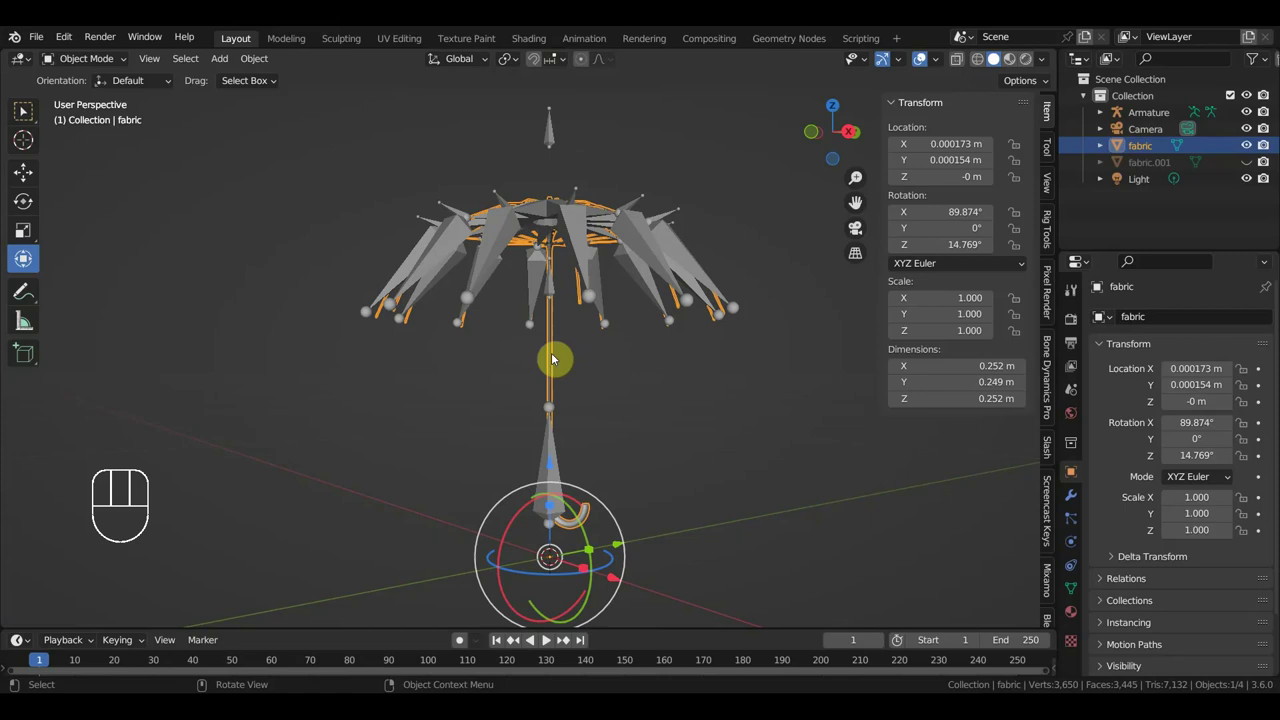
# Use the header mode list on the fabric object and inspect the shaft, handle and canopy ribs up close.
pyautogui.moveTo(97, 64); pyautogui.dragTo(24, 112)
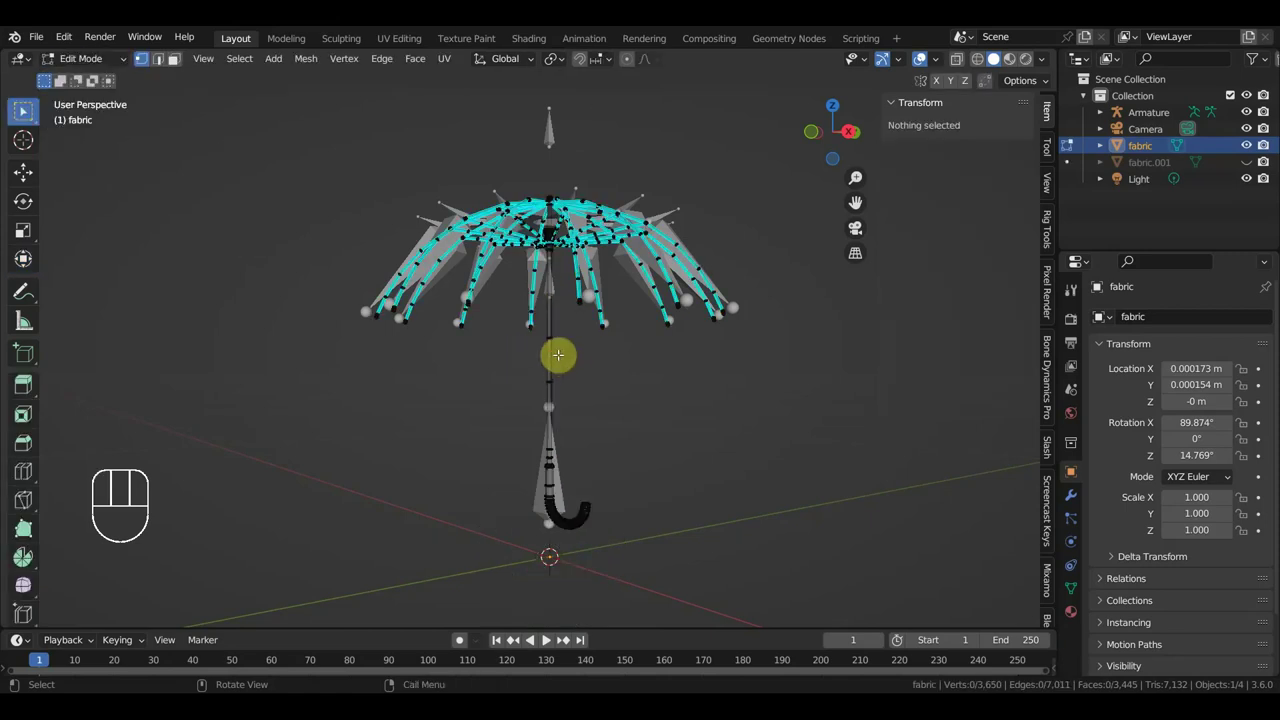
pyautogui.click(24, 112)
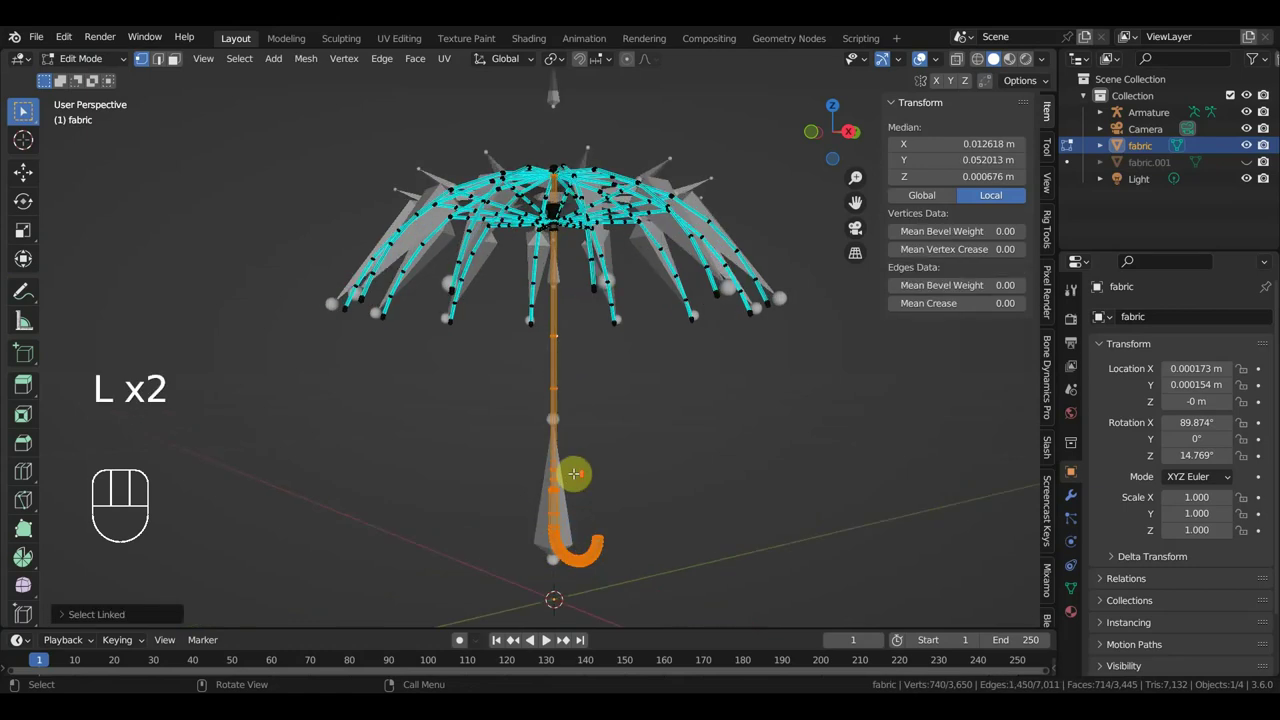
pyautogui.middleClick(24, 112)
pyautogui.moveTo(24, 112); pyautogui.dragTo(24, 112)
pyautogui.middleClick(24, 112)
pyautogui.middleClick(24, 112)
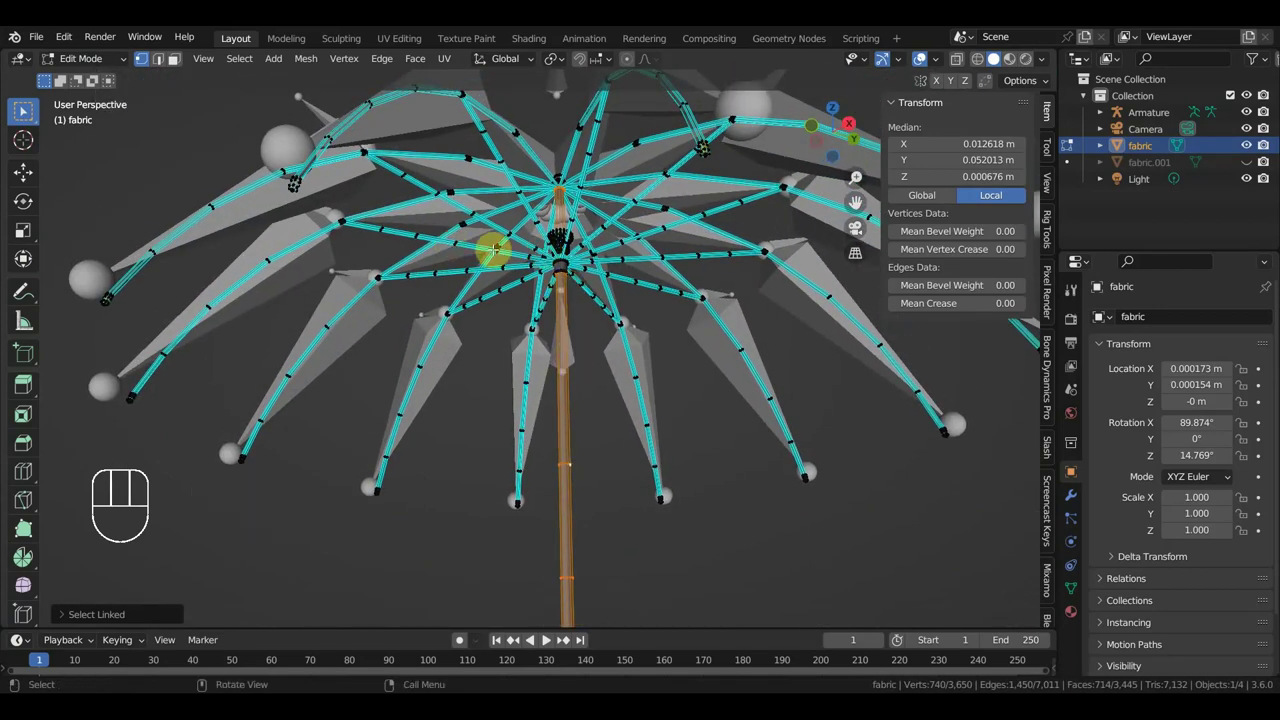
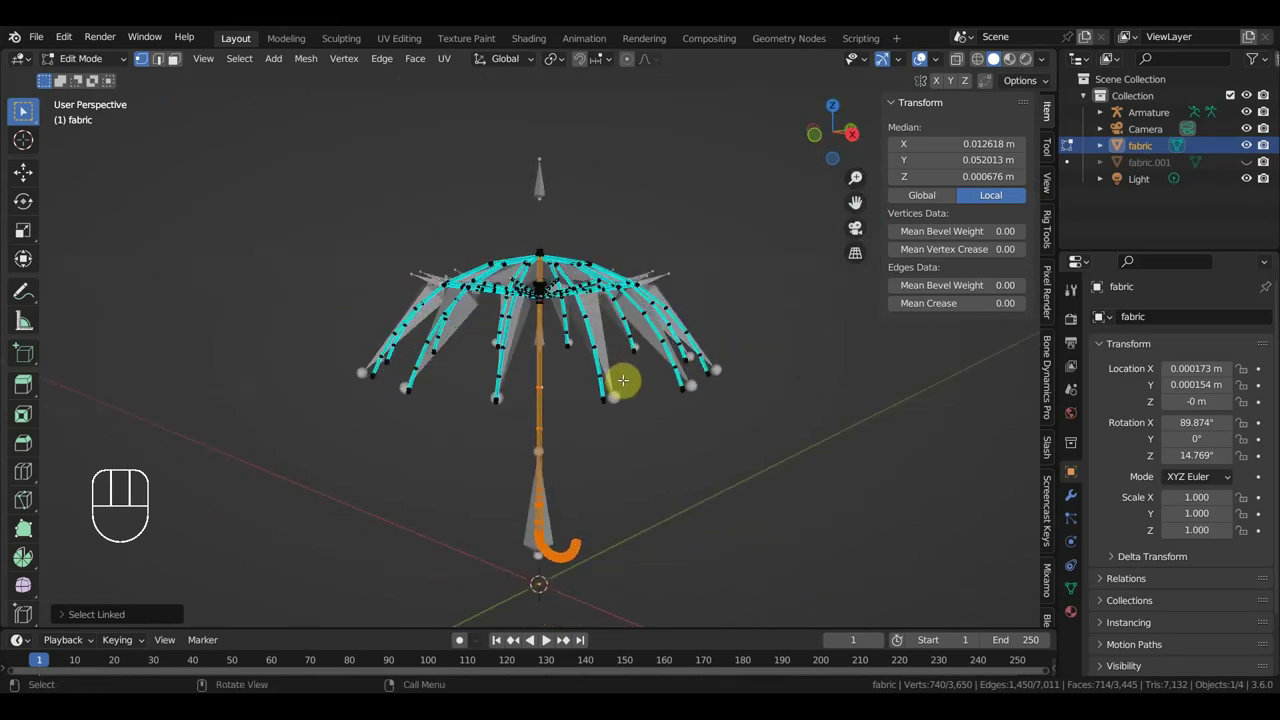
# Undo the last two edits and return the split fabric mesh (fabric.002) to Object Mode.
pyautogui.press('ctrl+z')
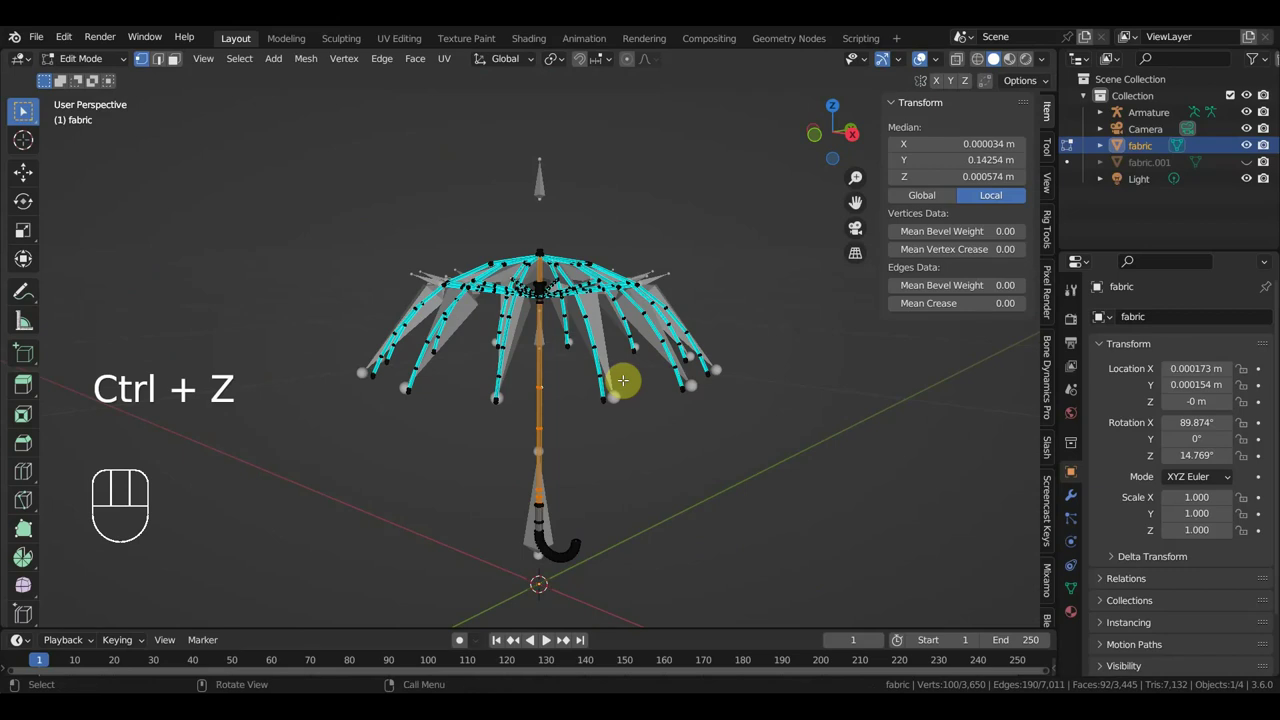
pyautogui.press('ctrl+z')
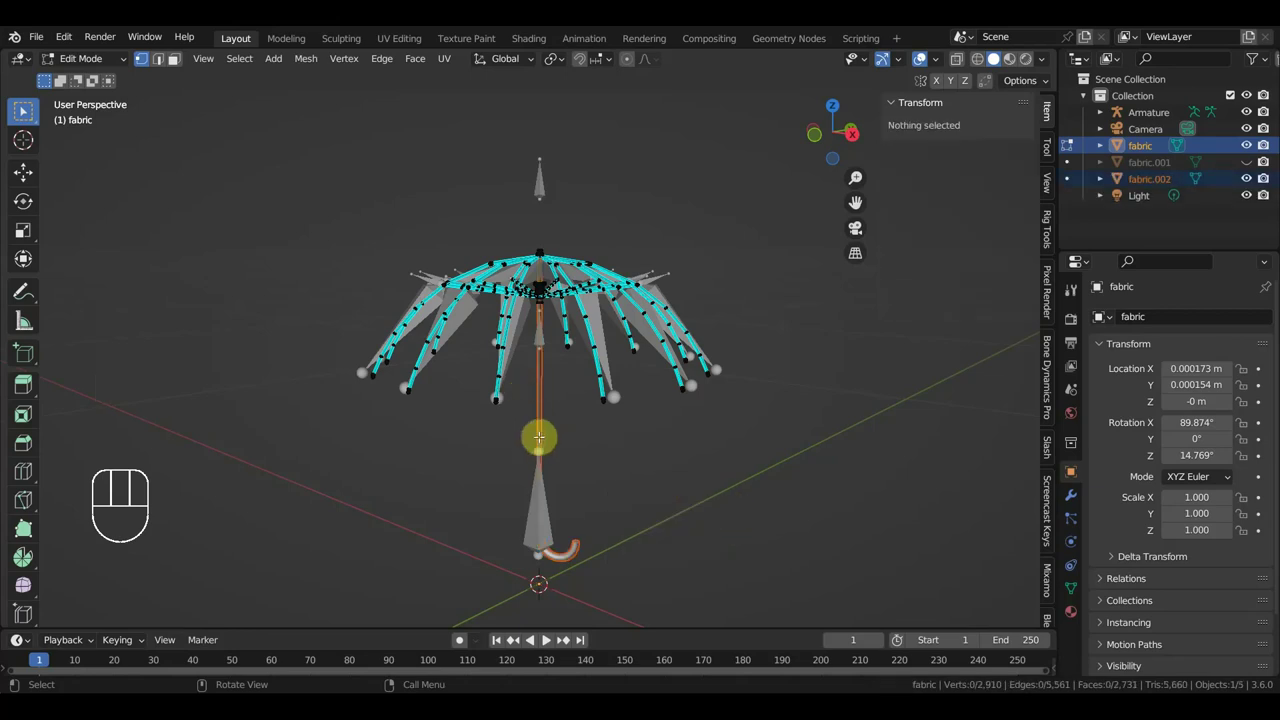
pyautogui.moveTo(94, 60); pyautogui.dragTo(118, 98)
pyautogui.moveTo(523, 326); pyautogui.dragTo(515, 341)
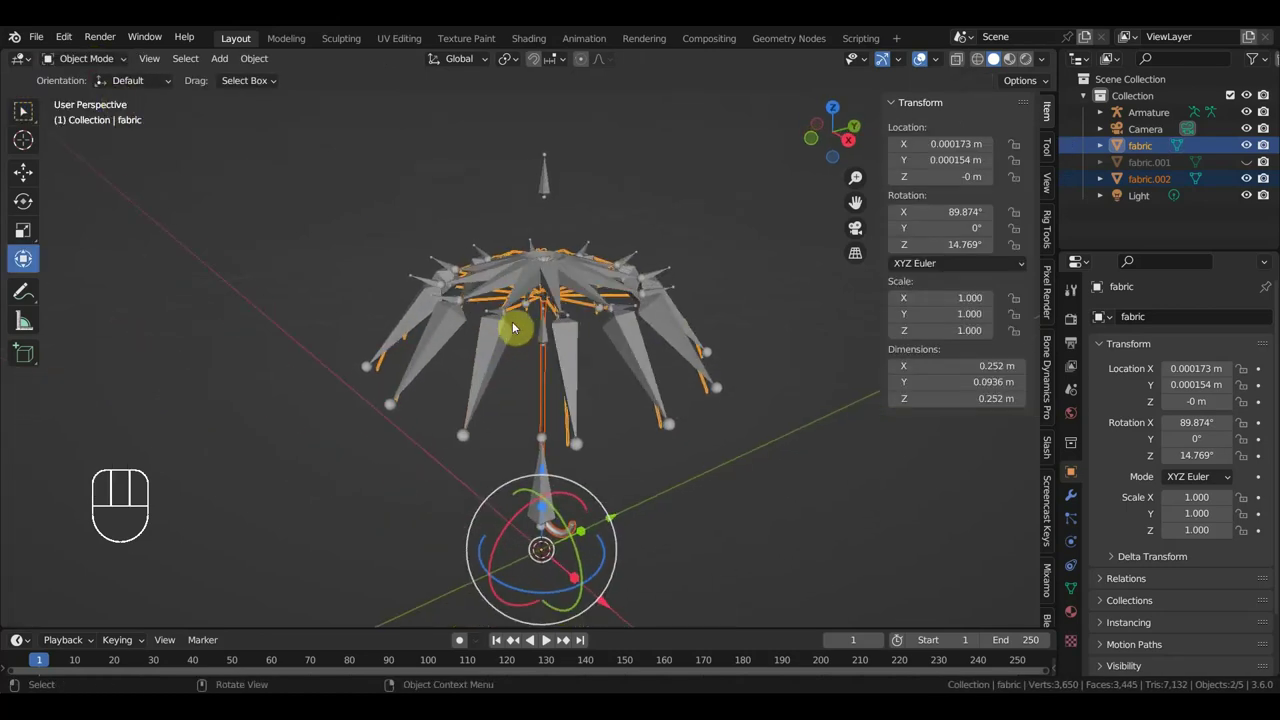
# Select the fabric ribs with the Armature active and bring up the Ctrl+P parenting options.
pyautogui.click(515, 314)
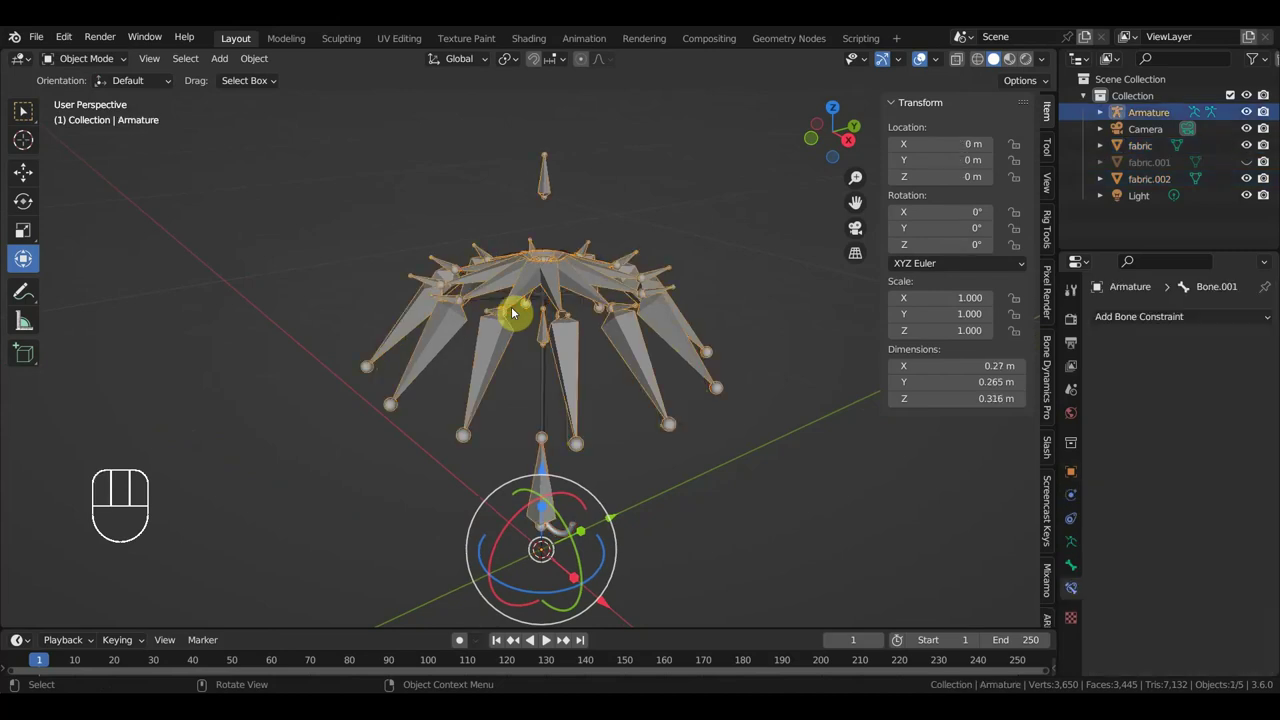
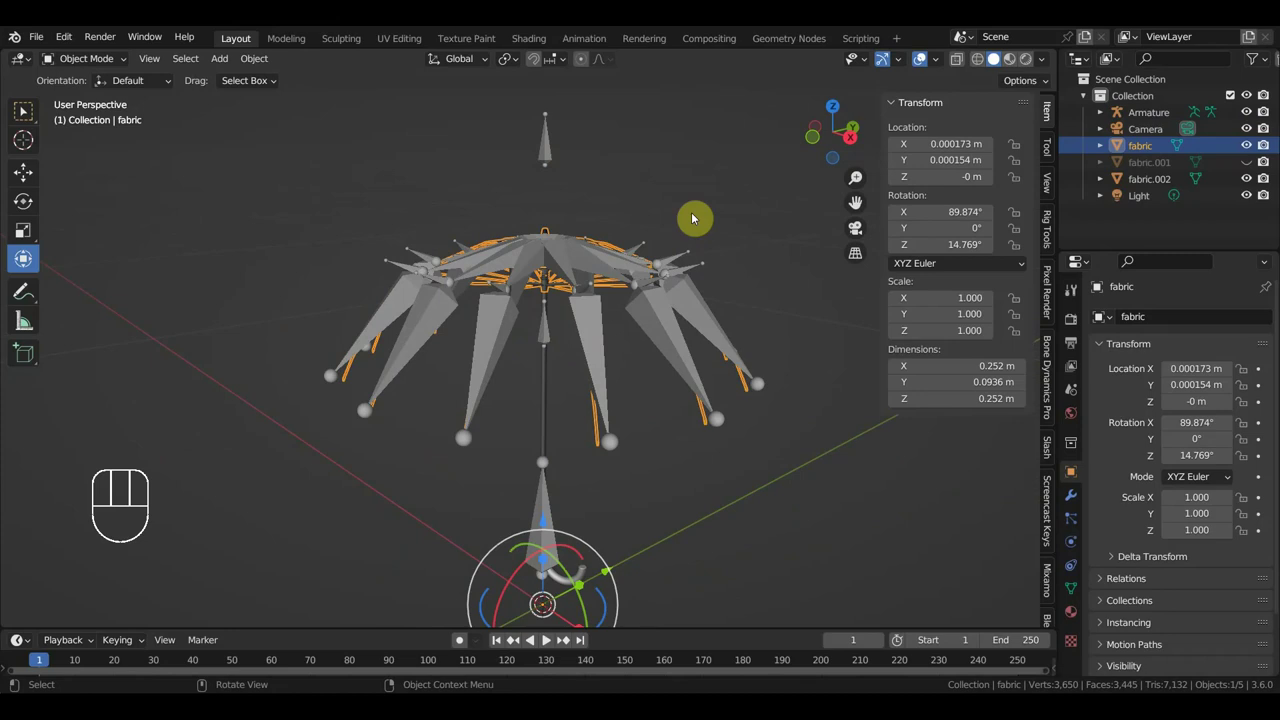
pyautogui.click(592, 326)
pyautogui.press('ctrl+p')
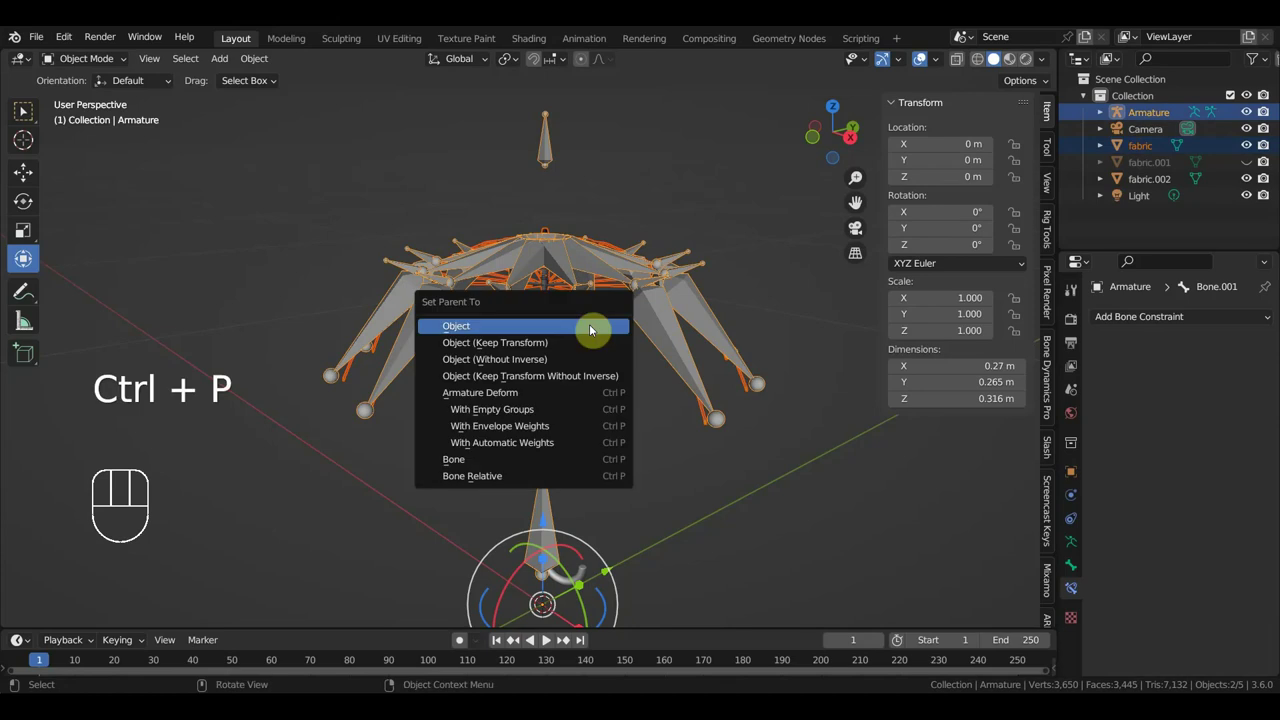
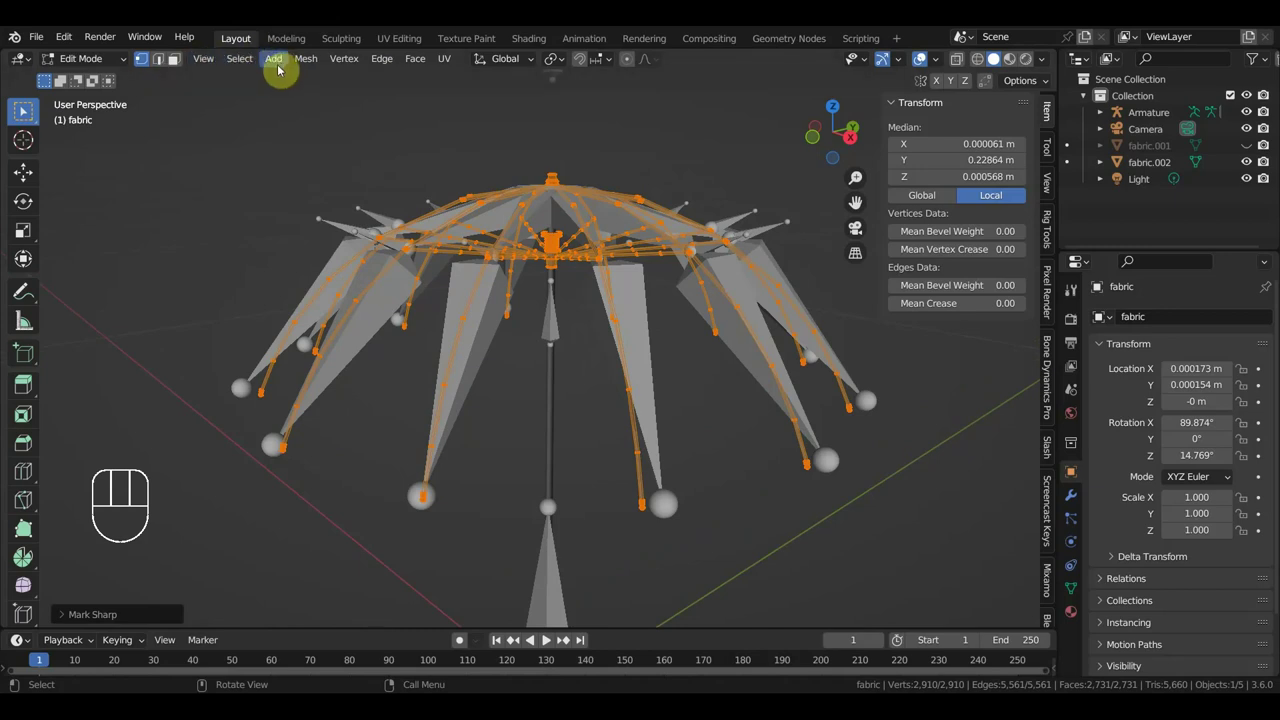
# Merge the fabric mesh's 153 duplicate vertices by distance, running the merge twice.
pyautogui.moveTo(301, 66); pyautogui.dragTo(24, 112)
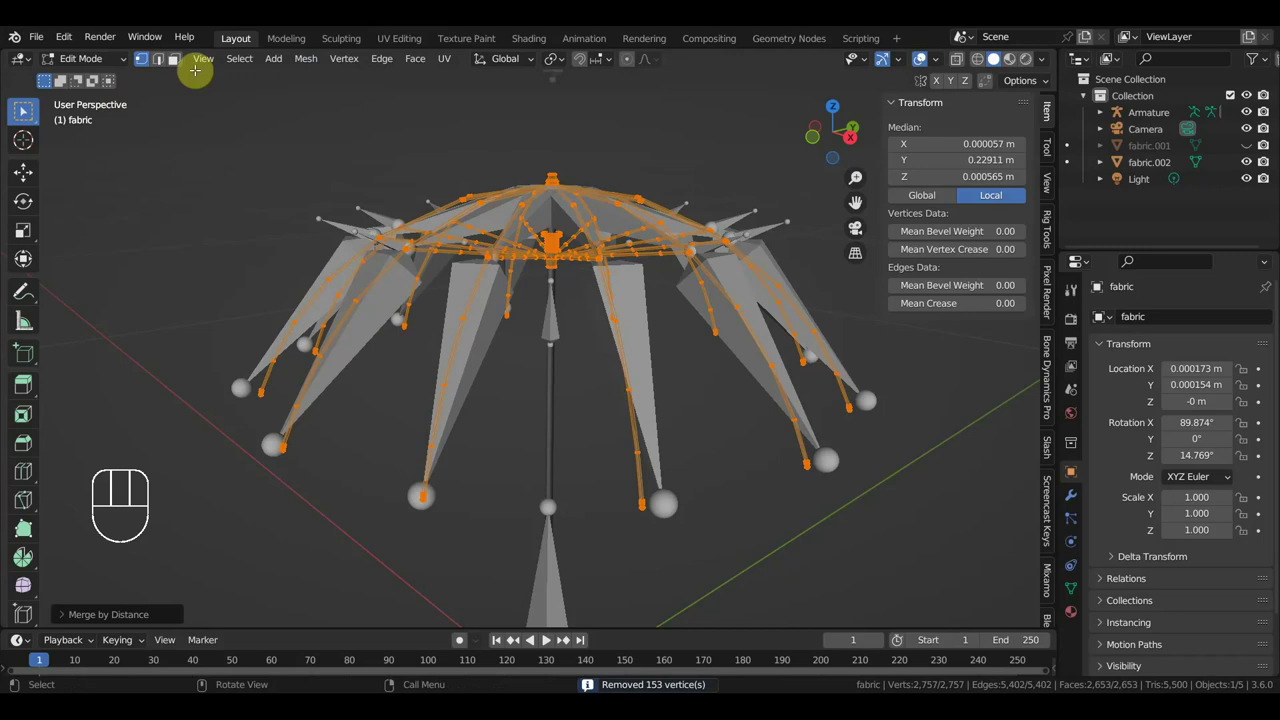
pyautogui.moveTo(24, 112); pyautogui.dragTo(24, 112)
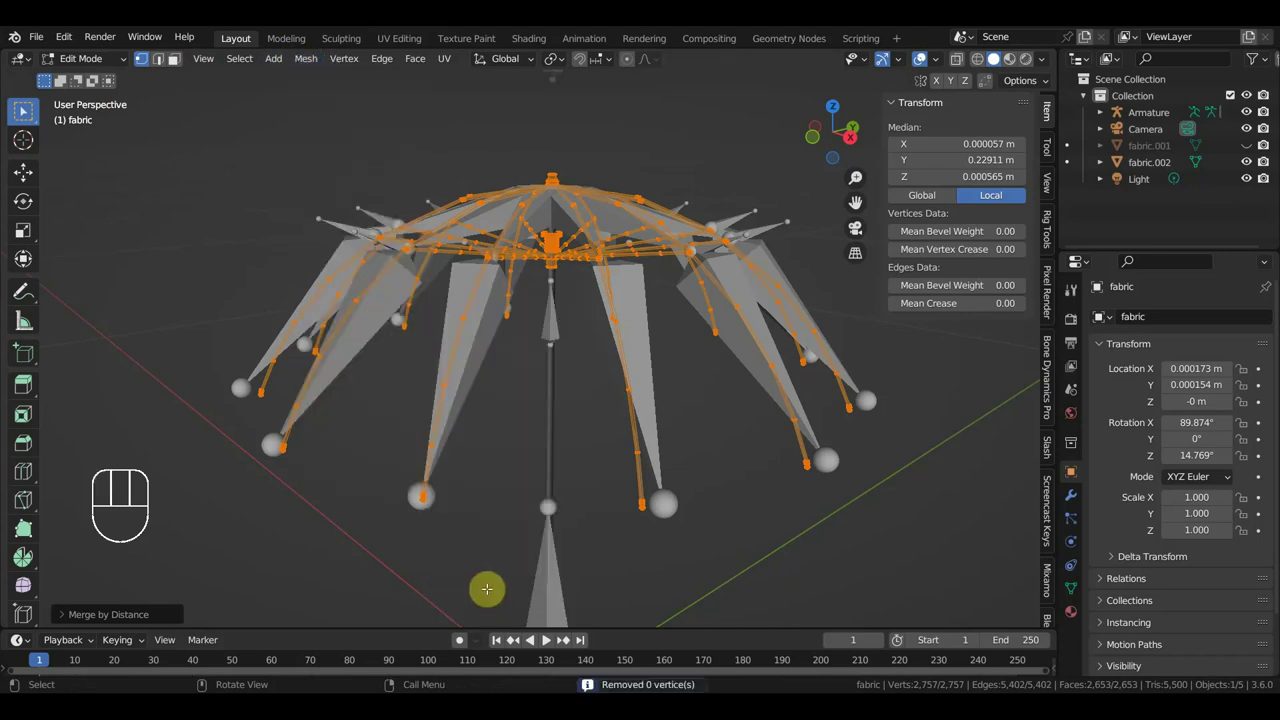
pyautogui.moveTo(81, 60); pyautogui.dragTo(567, 411)
# Parent the fabric ribs to the Armature with automatic weights and show the scene in wireframe.
pyautogui.click(571, 268)
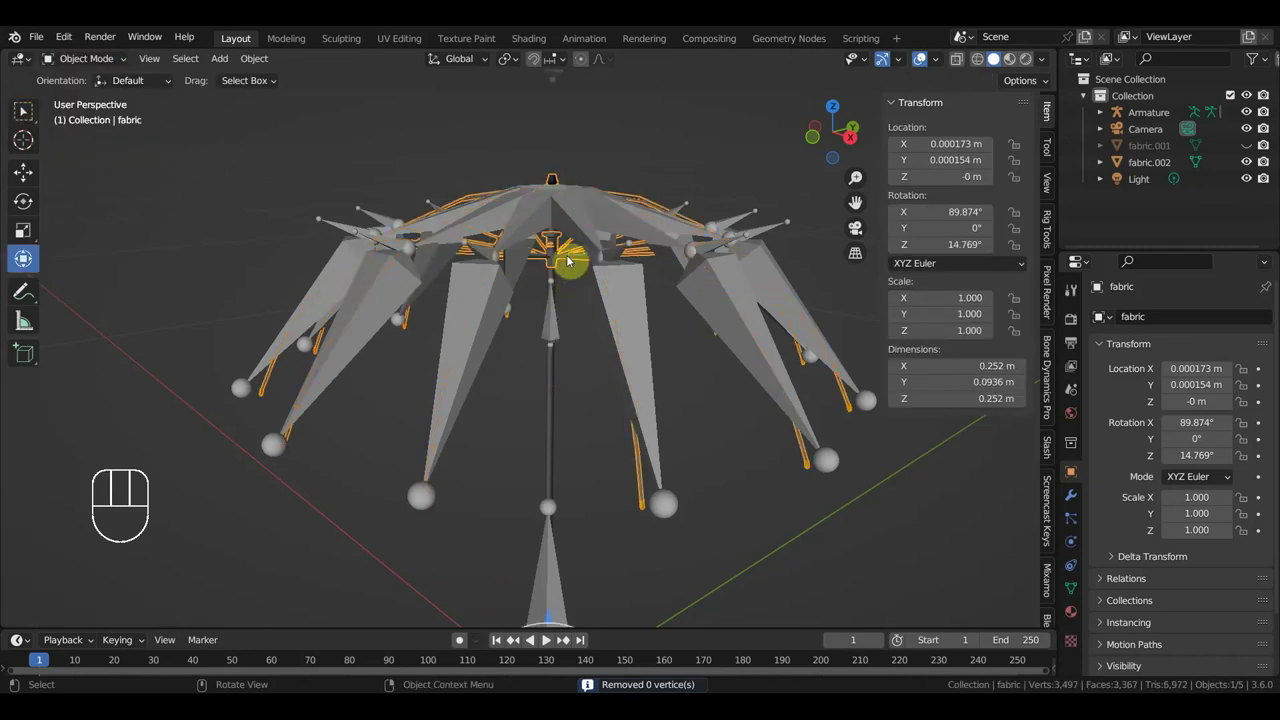
pyautogui.click(589, 232)
pyautogui.press('ctrl+p')
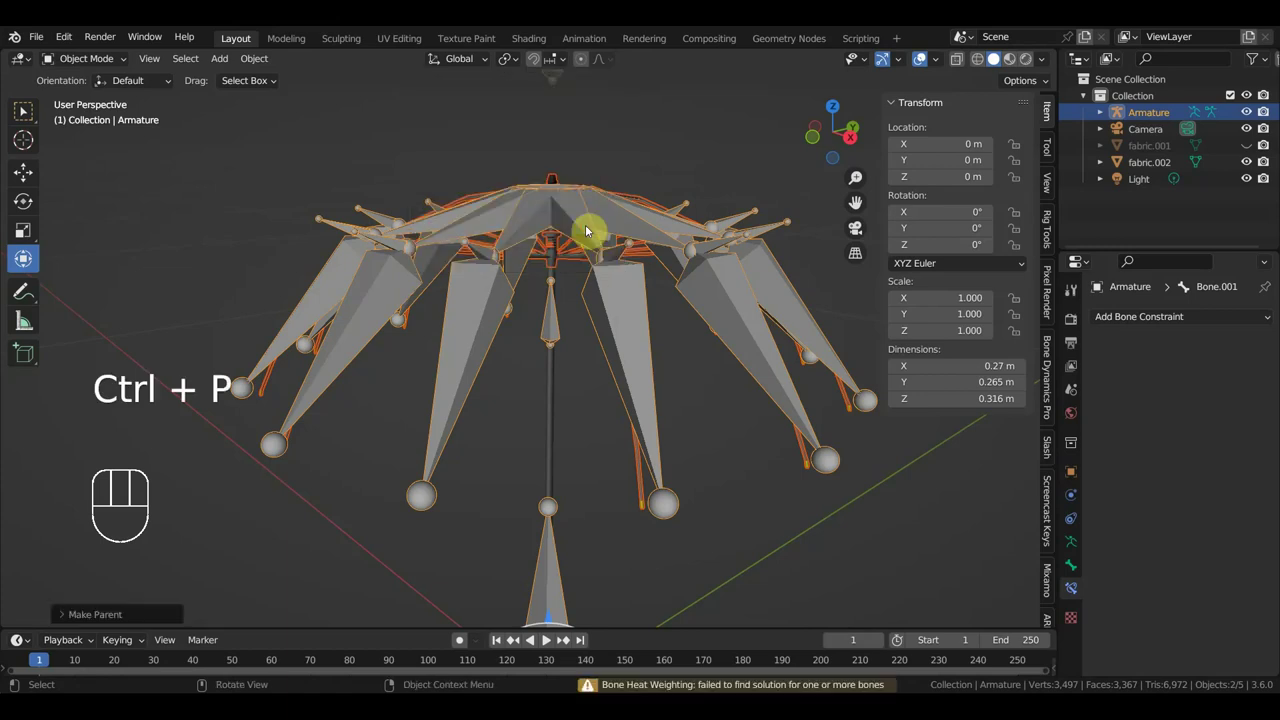
pyautogui.click(576, 263)
pyautogui.moveTo(666, 284); pyautogui.dragTo(922, 139)
pyautogui.click(957, 99)
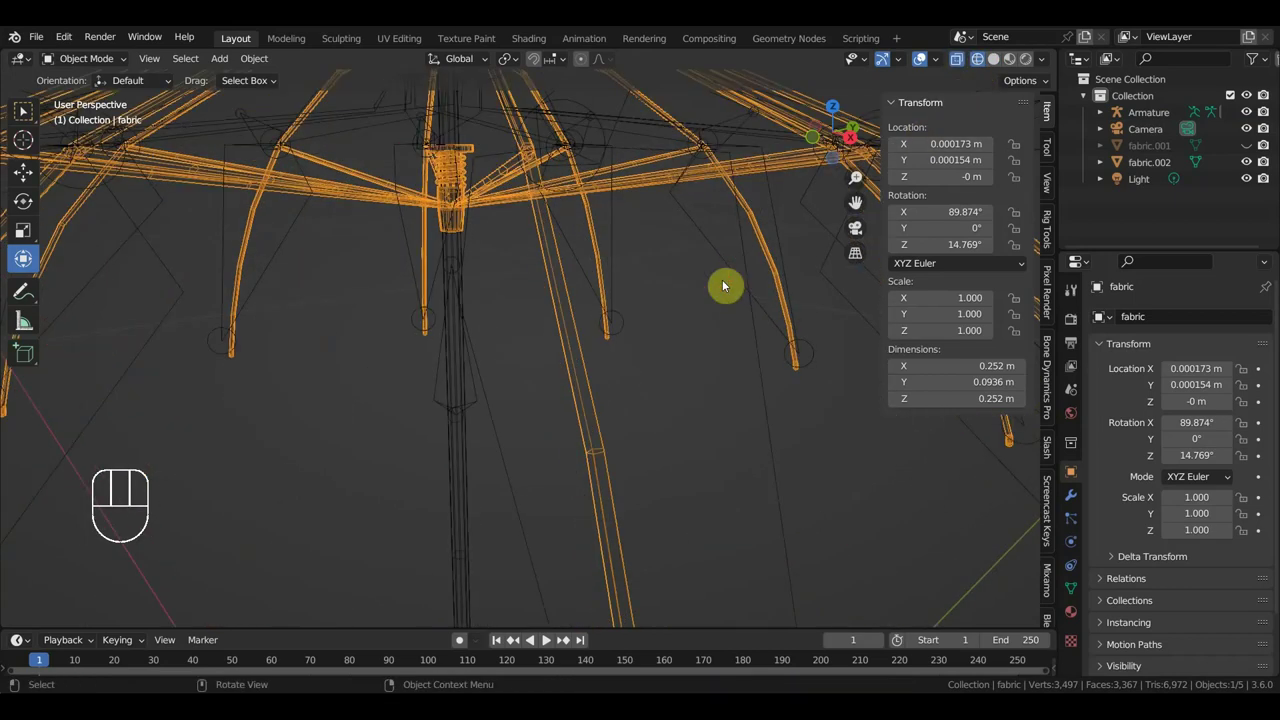
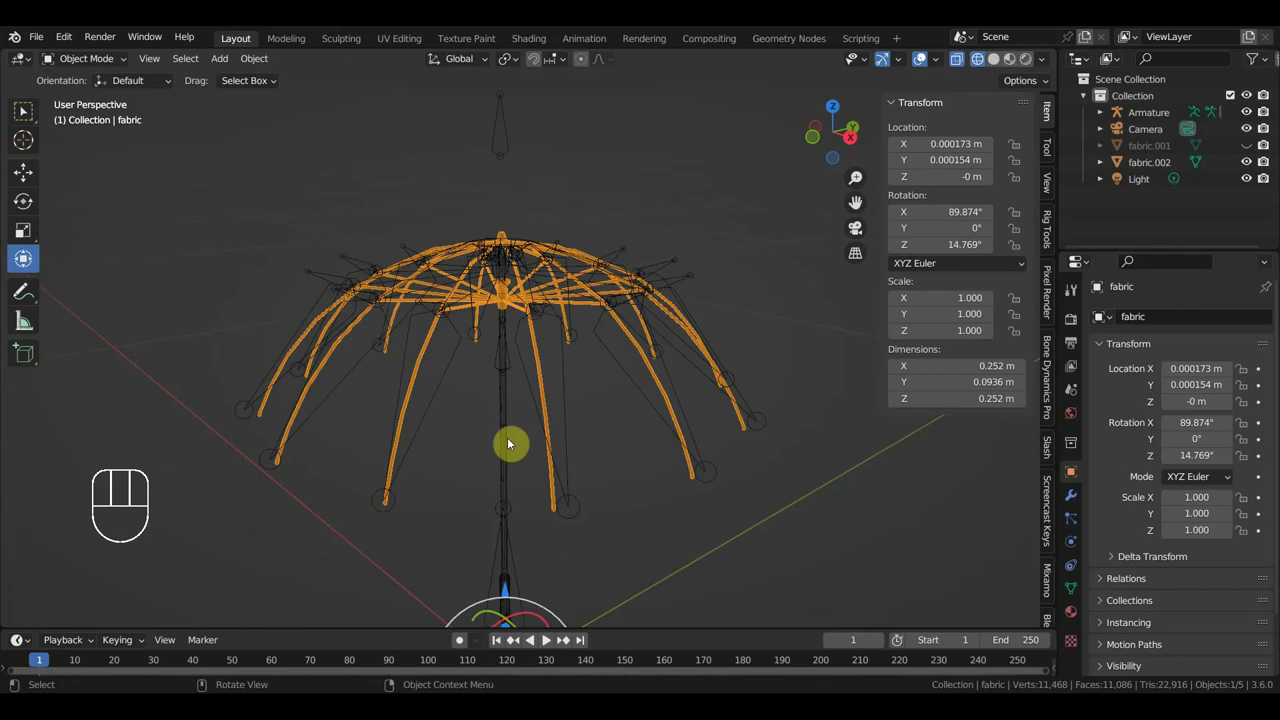
# Retry parenting to the Armature with Ctrl+P, then undo it.
pyautogui.click(675, 267)
pyautogui.press('ctrl+p')
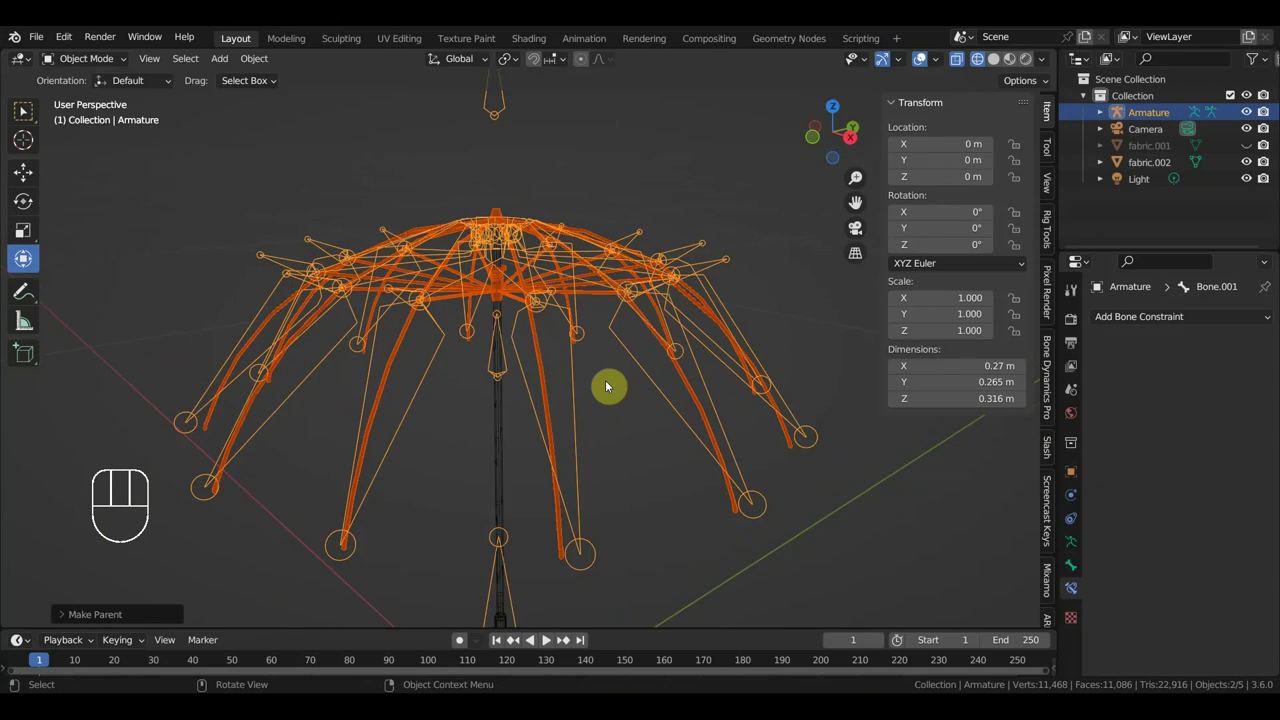
pyautogui.press('ctrl+z')
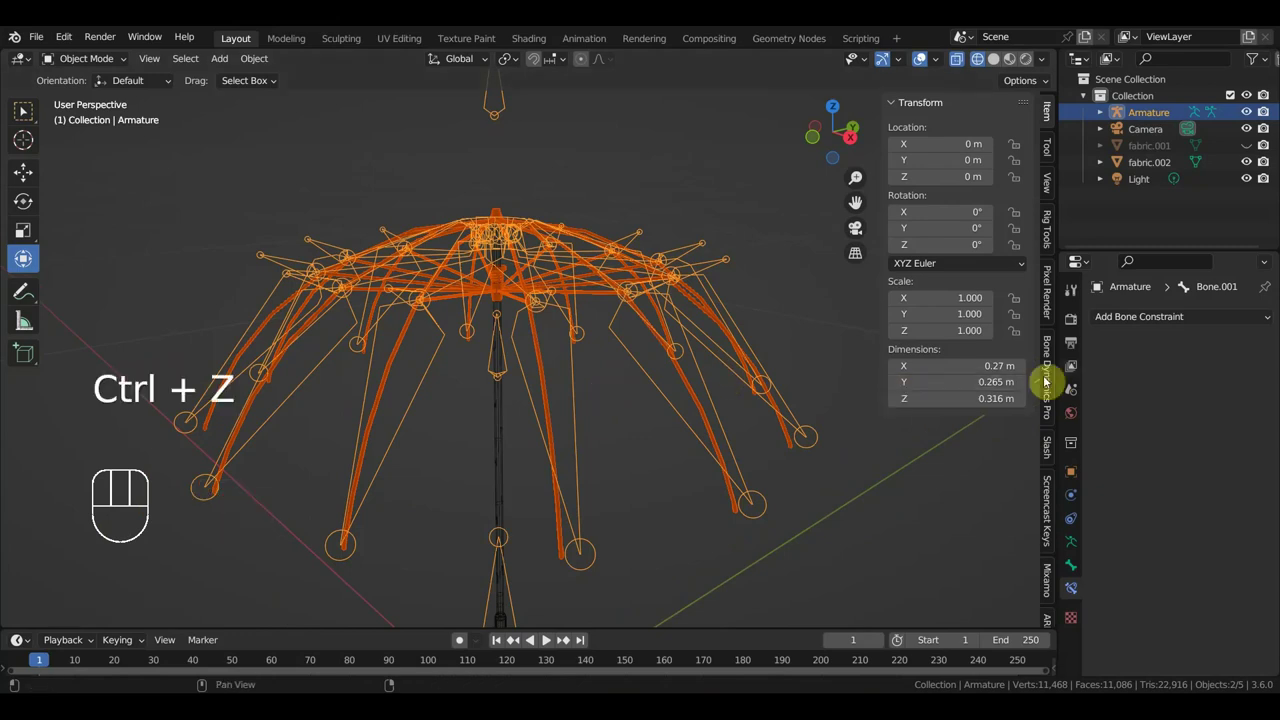
pyautogui.moveTo(1129, 324); pyautogui.dragTo(1051, 343)
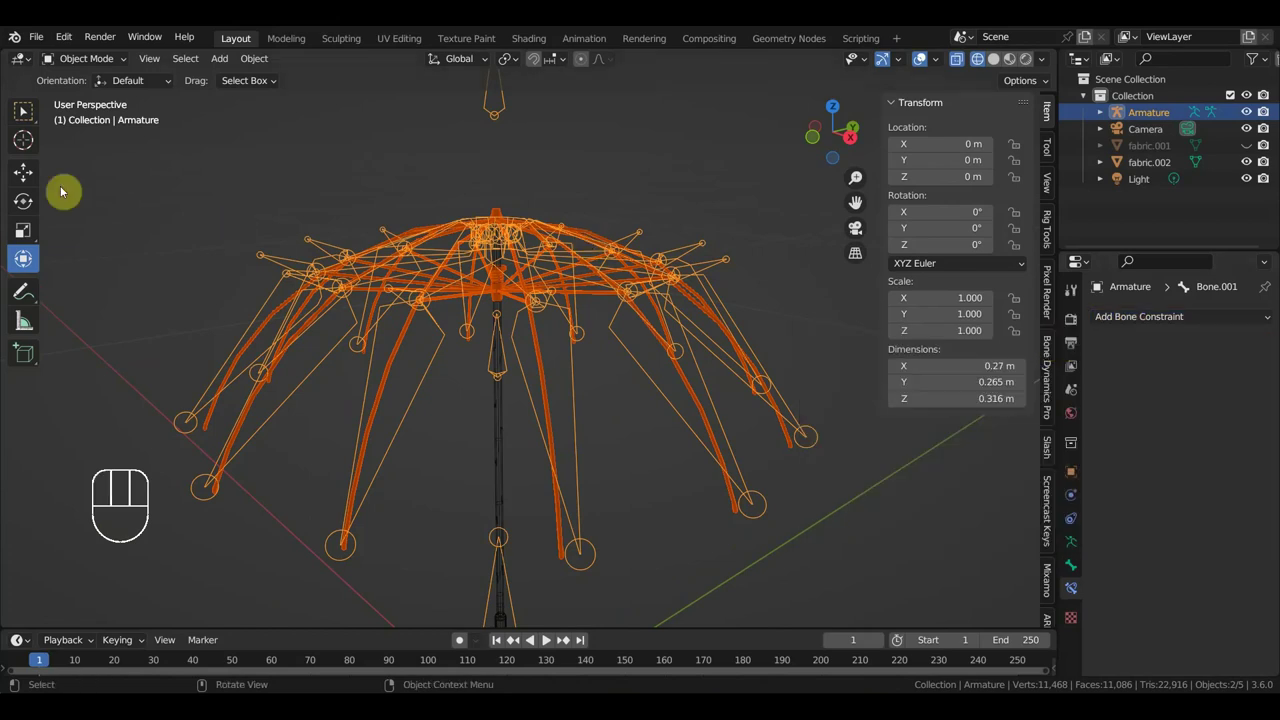
# Subdivide the fabric ribs in Edit Mode, raising them from about 10,700 to 42,000 vertices.
pyautogui.click(96, 63)
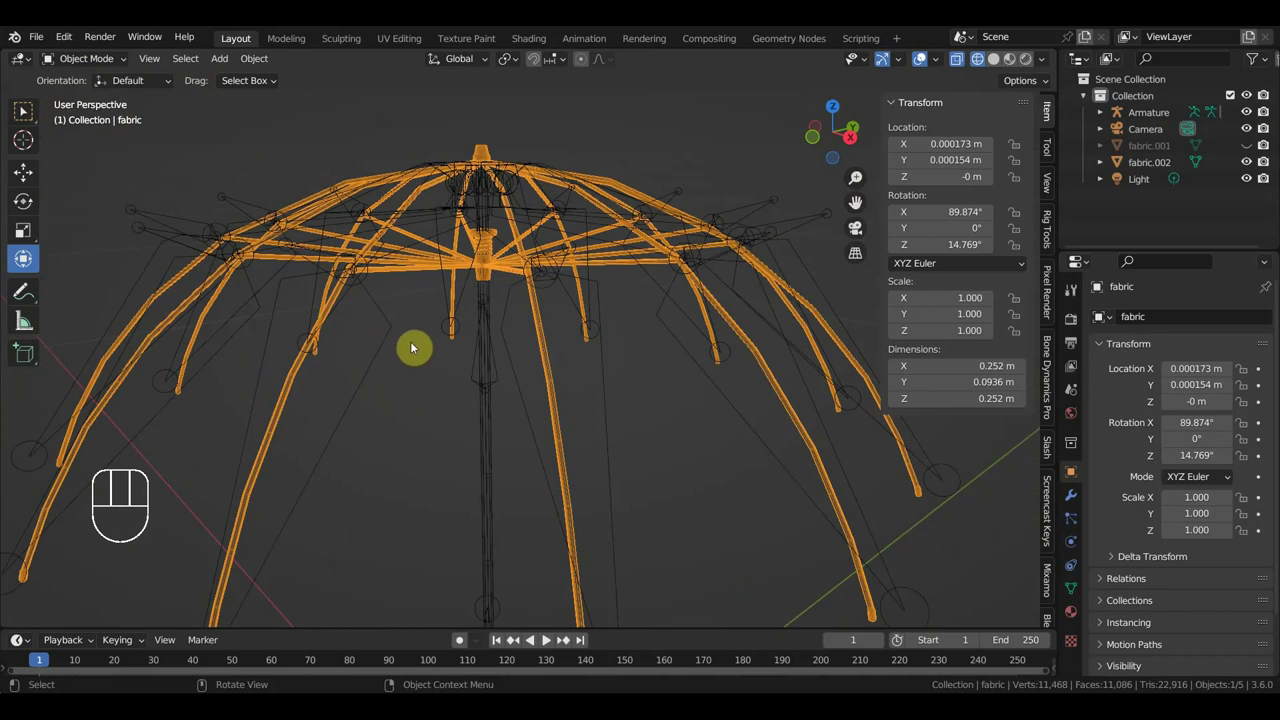
pyautogui.moveTo(497, 337); pyautogui.dragTo(439, 316)
pyautogui.moveTo(96, 67); pyautogui.dragTo(24, 112)
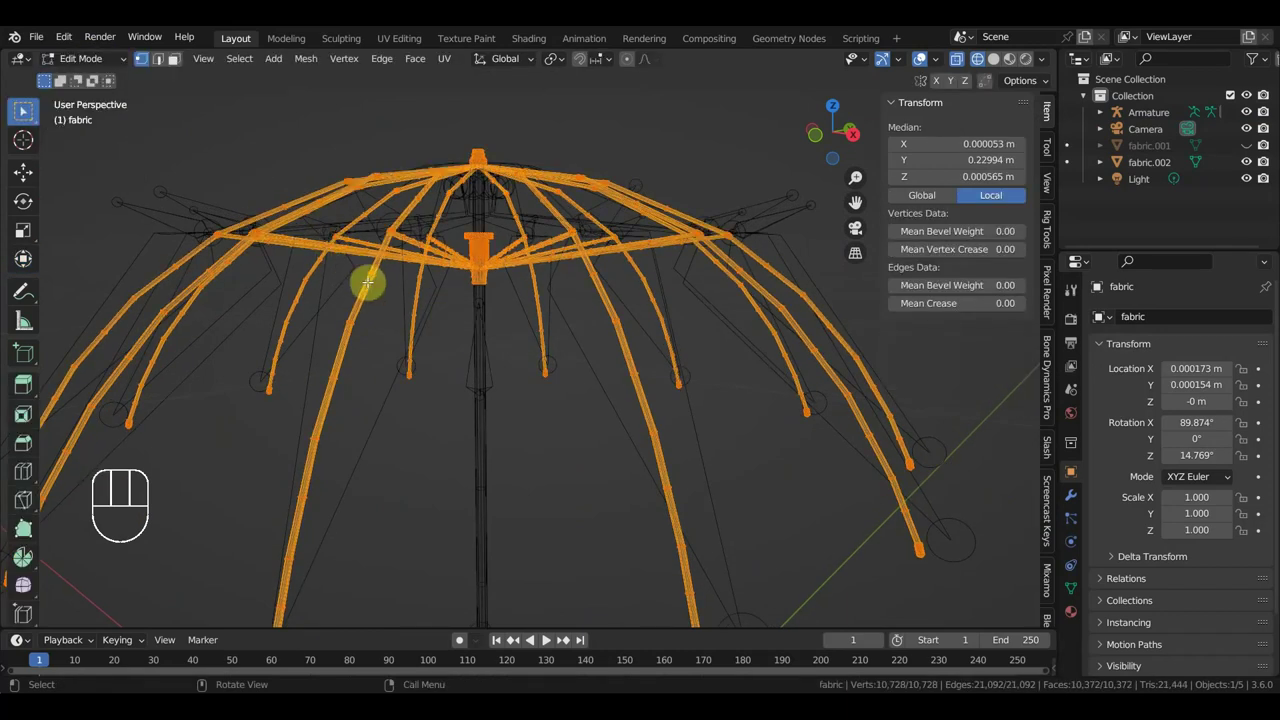
pyautogui.moveTo(24, 112); pyautogui.dragTo(24, 112)
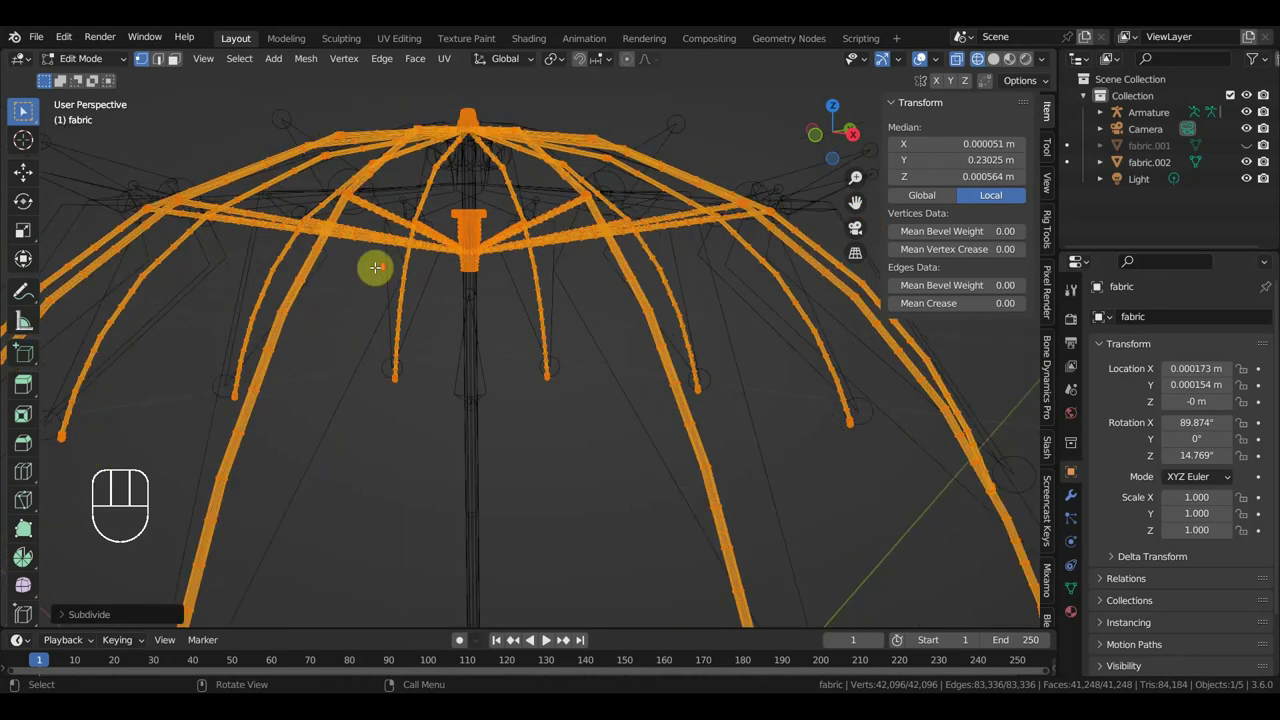
pyautogui.moveTo(97, 63); pyautogui.dragTo(475, 352)
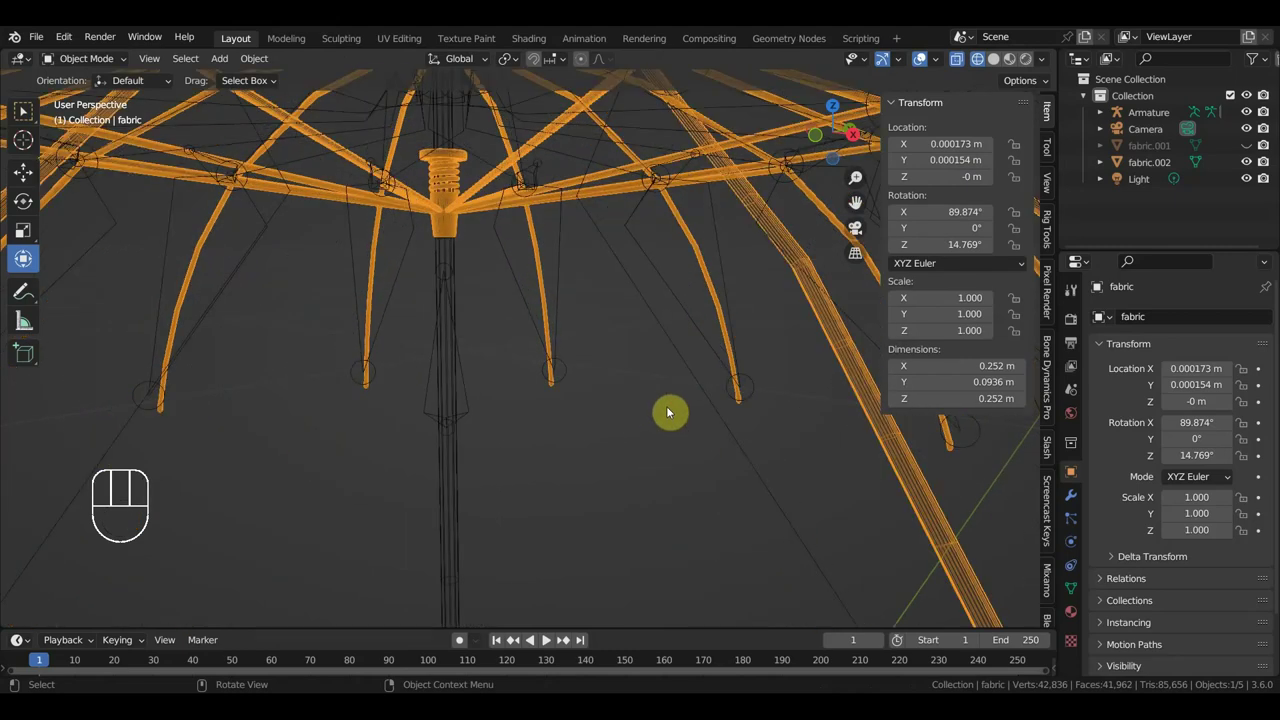
# Decimate the fabric to about 14,250 vertices, then re-parent it to the Armature with automatic weights.
pyautogui.click(1076, 503)
pyautogui.moveTo(1143, 321); pyautogui.dragTo(960, 435)
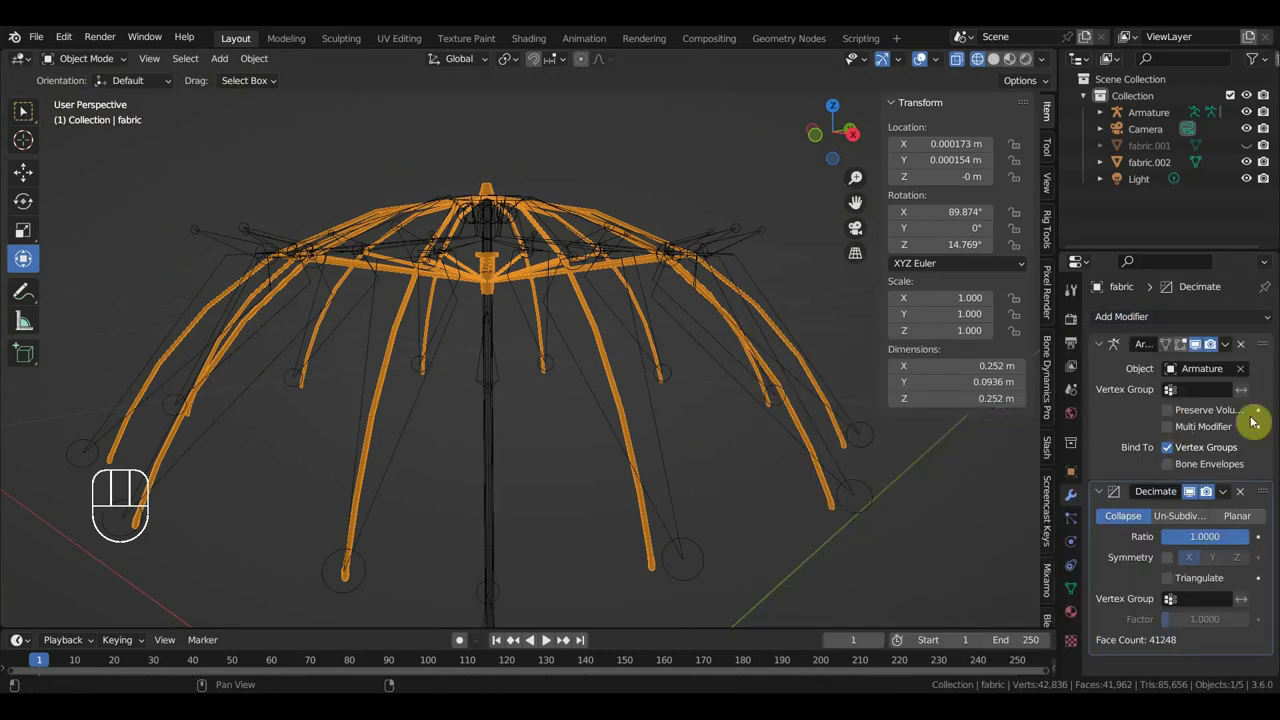
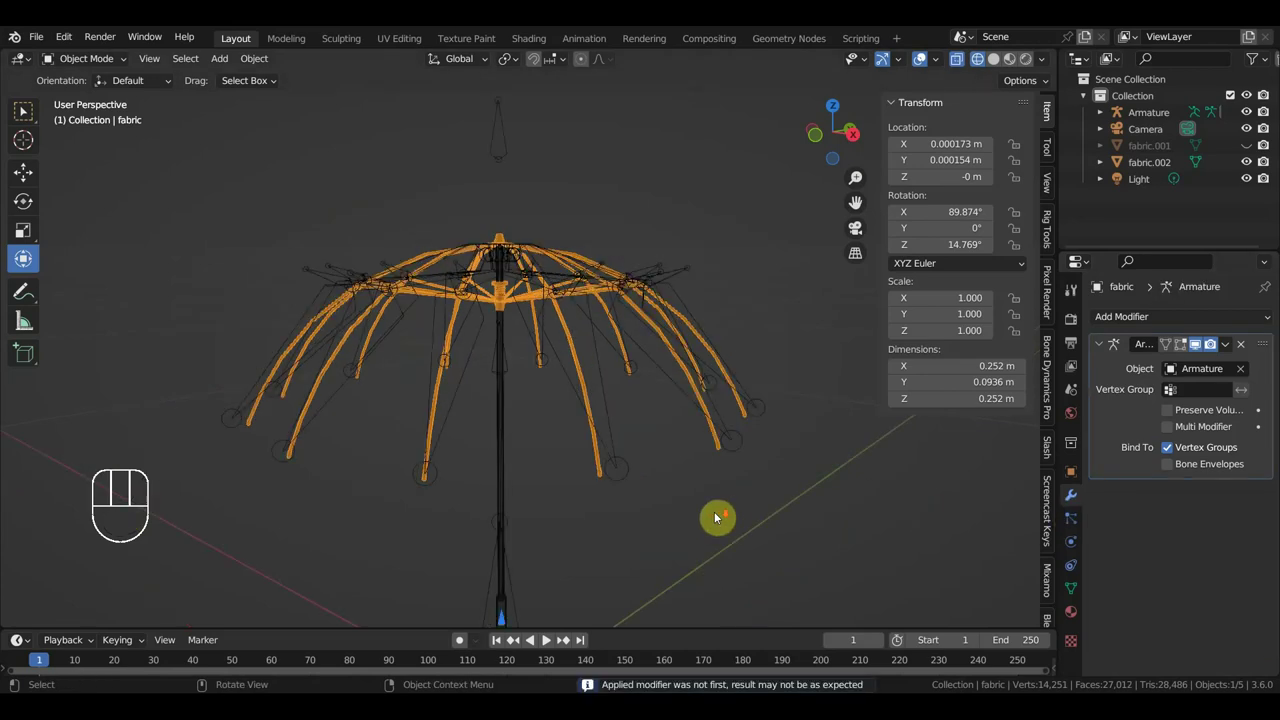
pyautogui.click(511, 184)
pyautogui.press('ctrl+p')
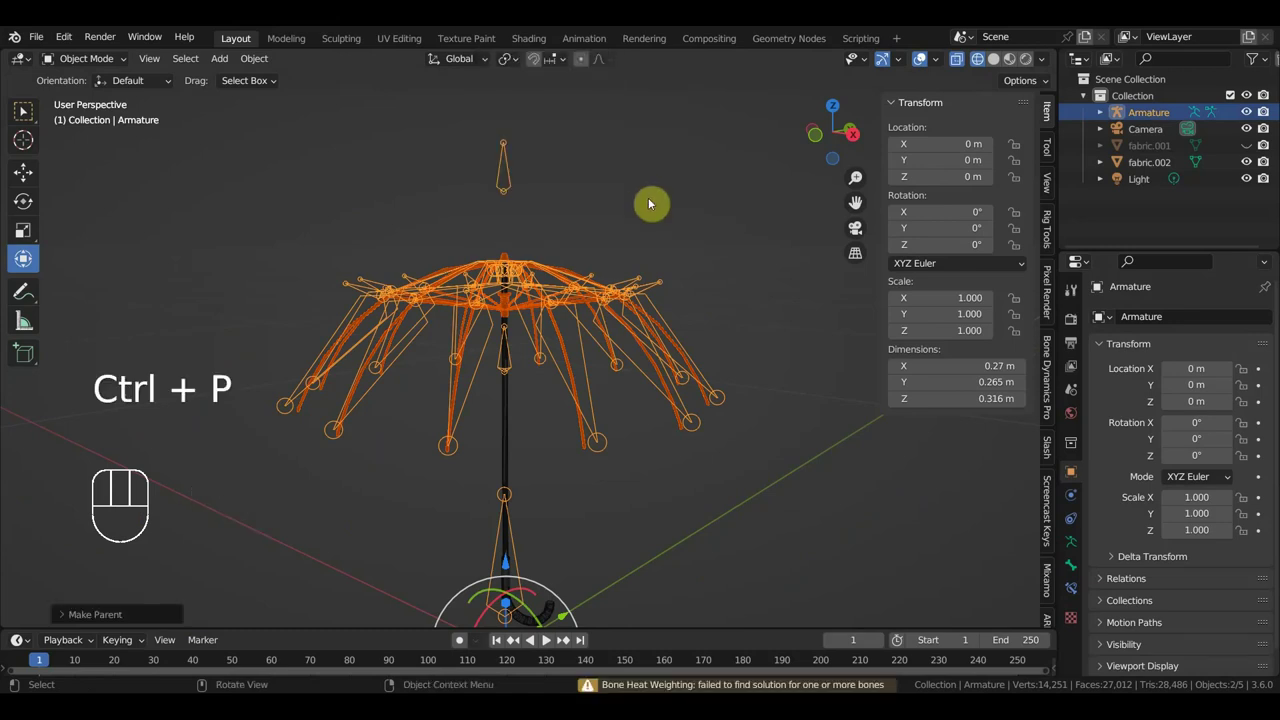
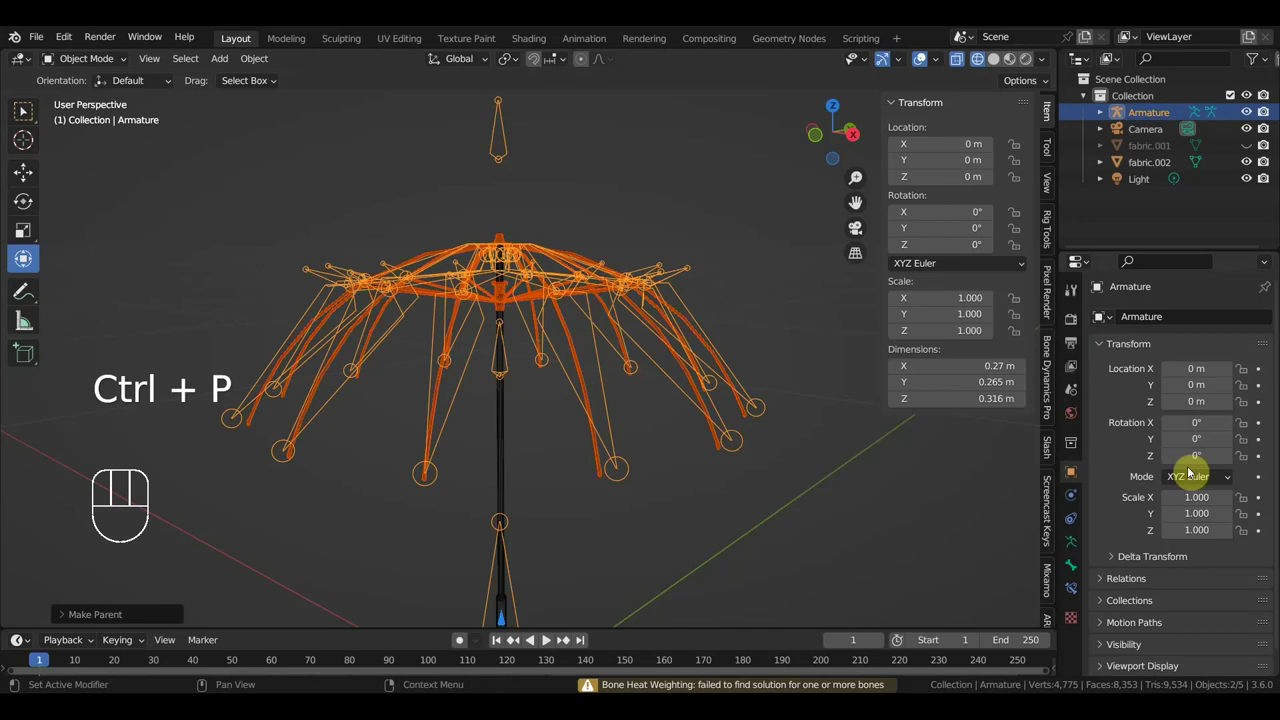
# Remove the Armature modifier from the thinned fabric ribs and unhide the fabric.001 canopy.
pyautogui.click(588, 391)
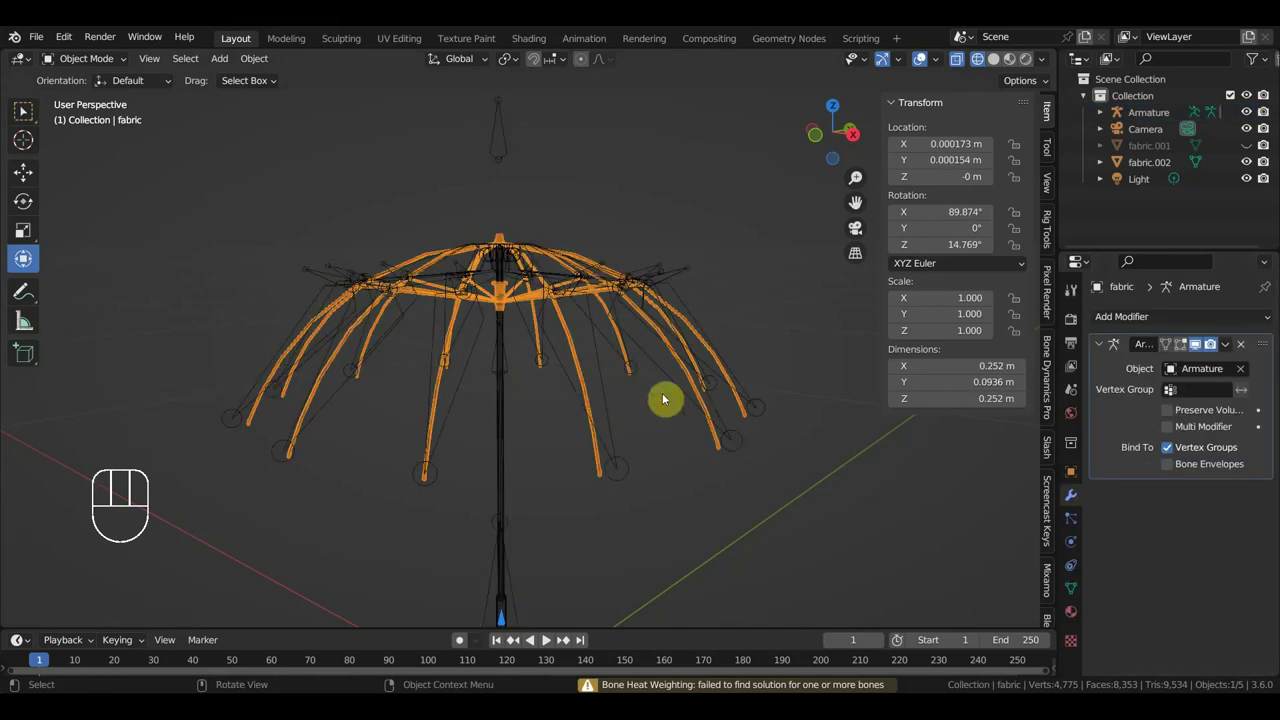
pyautogui.click(1245, 347)
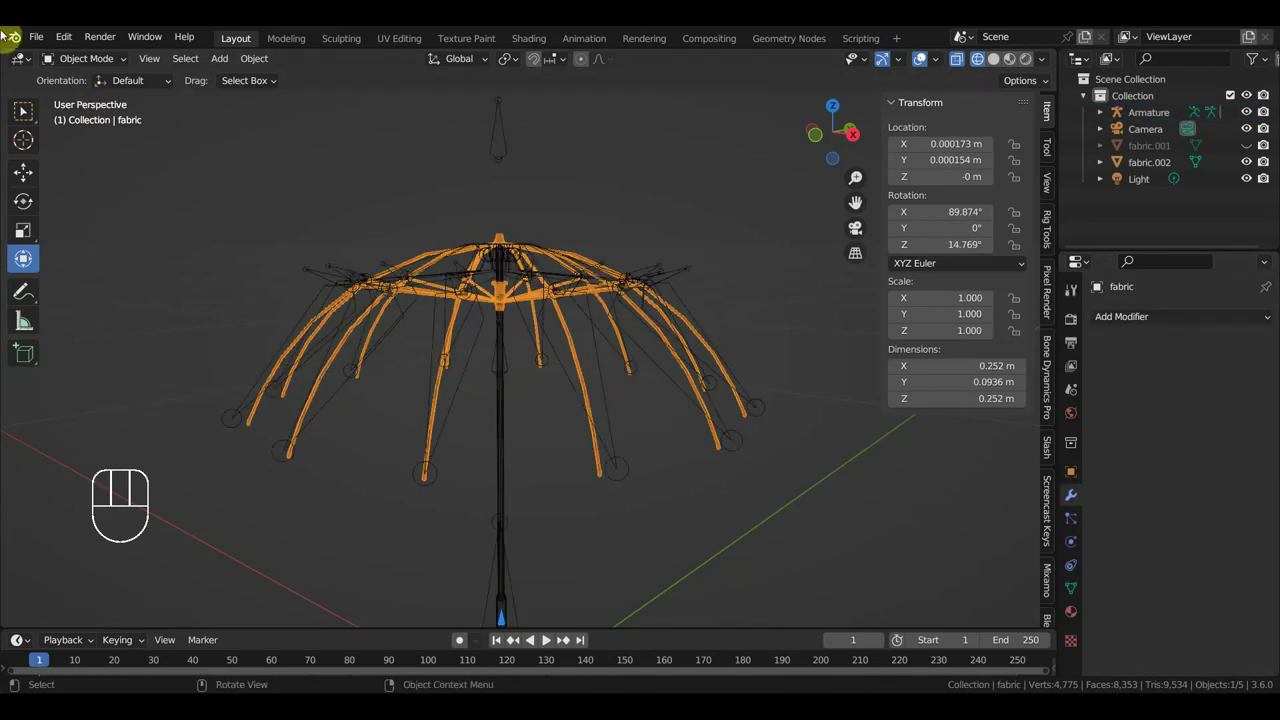
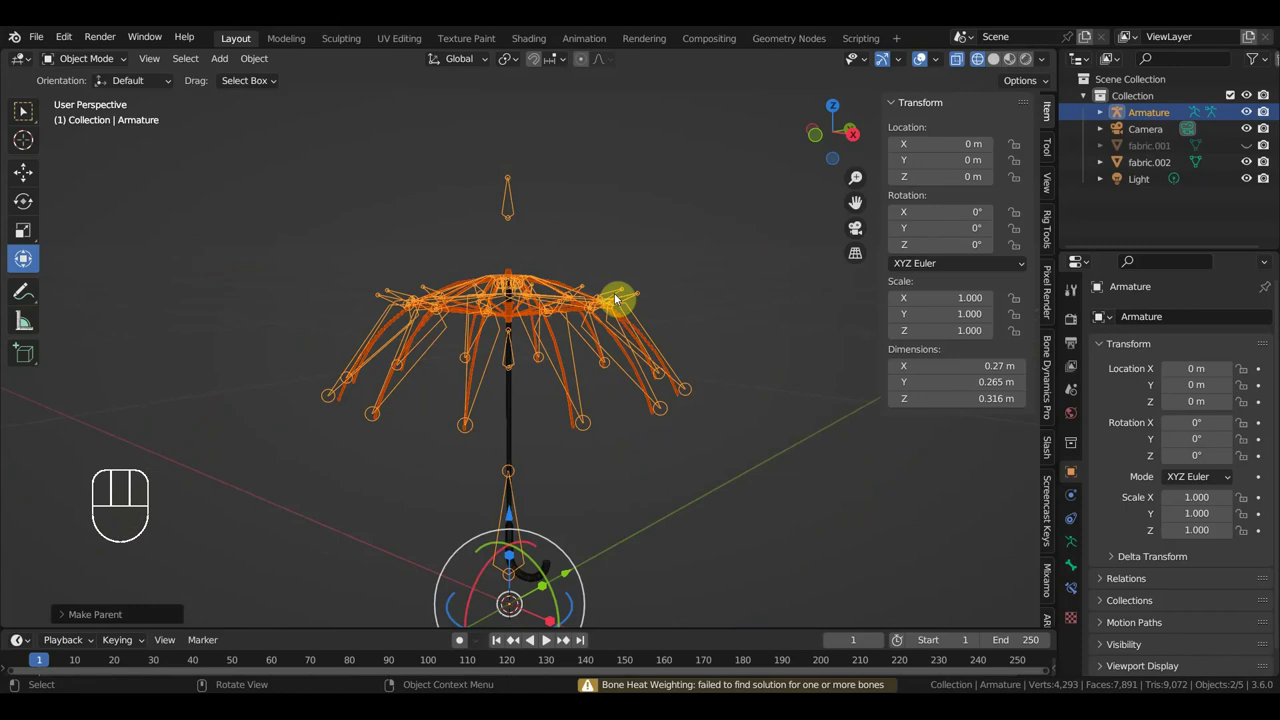
pyautogui.press('alt+h')
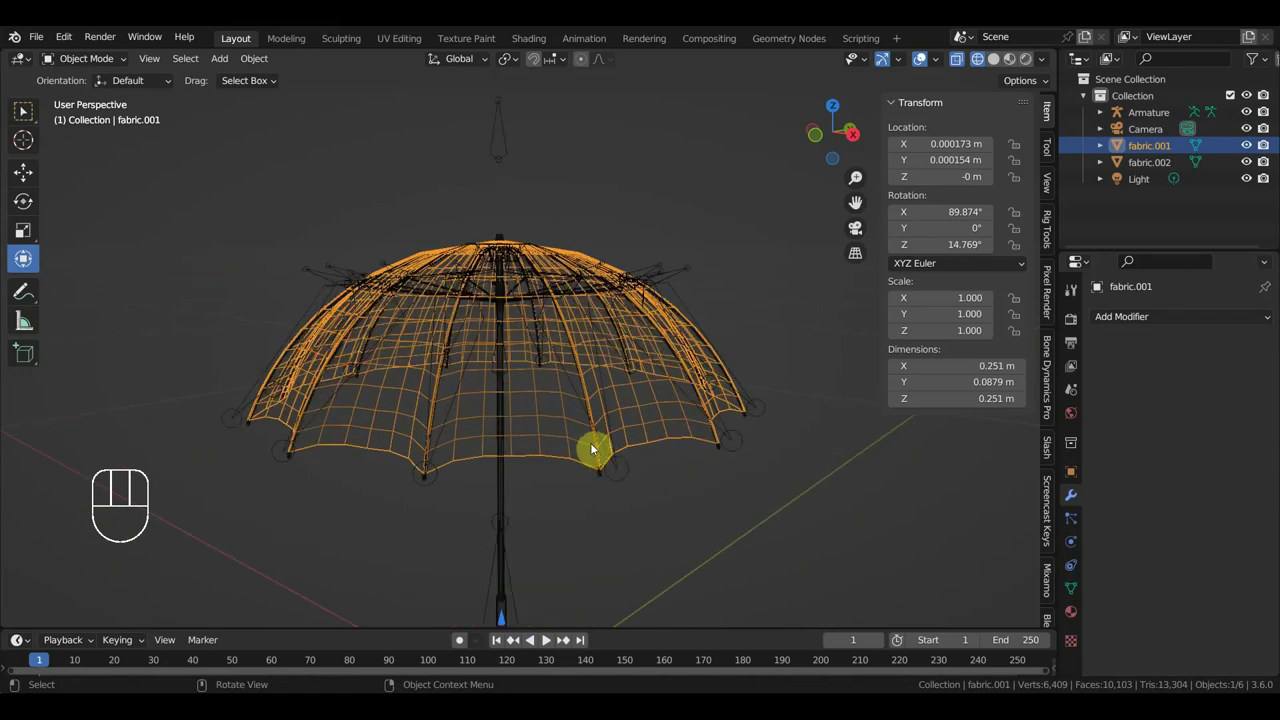
# View the canopy from below, make the Armature active and return to solid shading.
pyautogui.moveTo(601, 450); pyautogui.dragTo(574, 453)
pyautogui.moveTo(575, 389); pyautogui.dragTo(546, 357)
pyautogui.click(489, 307)
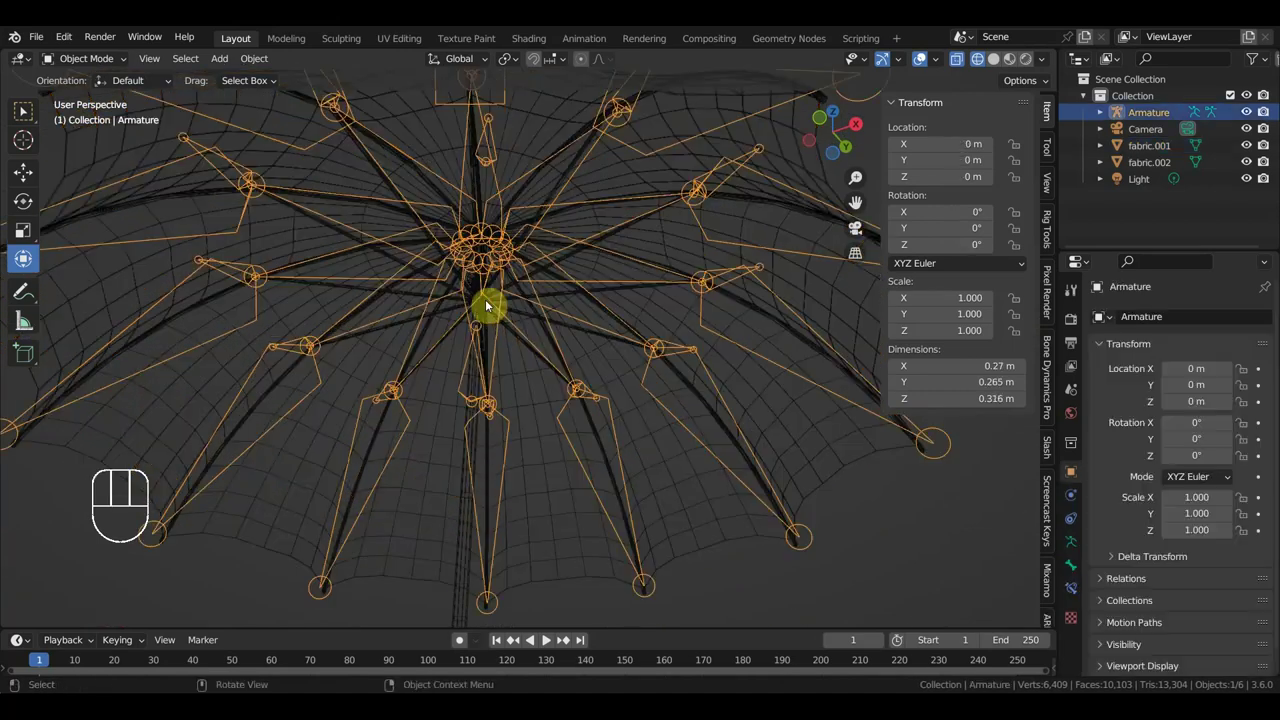
pyautogui.click(465, 297)
pyautogui.click(1000, 60)
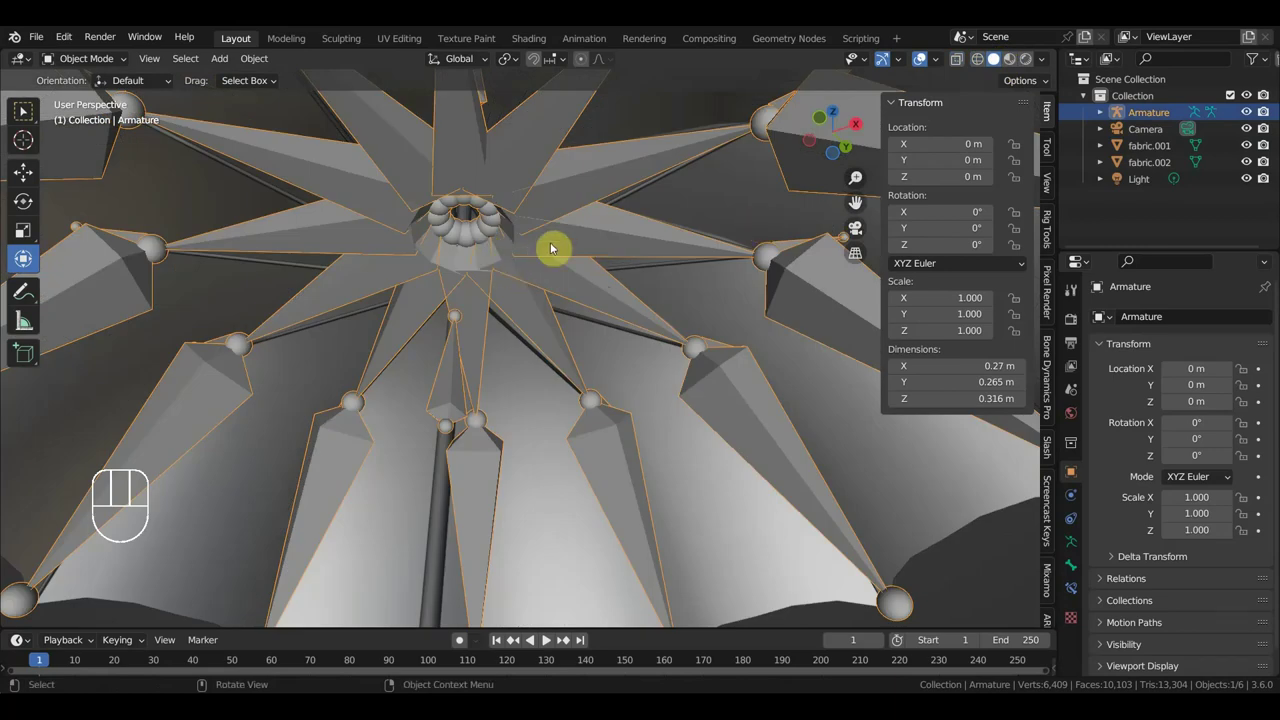
# Hide the Armature and select the fabric ribs along the canopy edge.
pyautogui.press('h')
pyautogui.moveTo(541, 304); pyautogui.dragTo(527, 275)
pyautogui.click(531, 256)
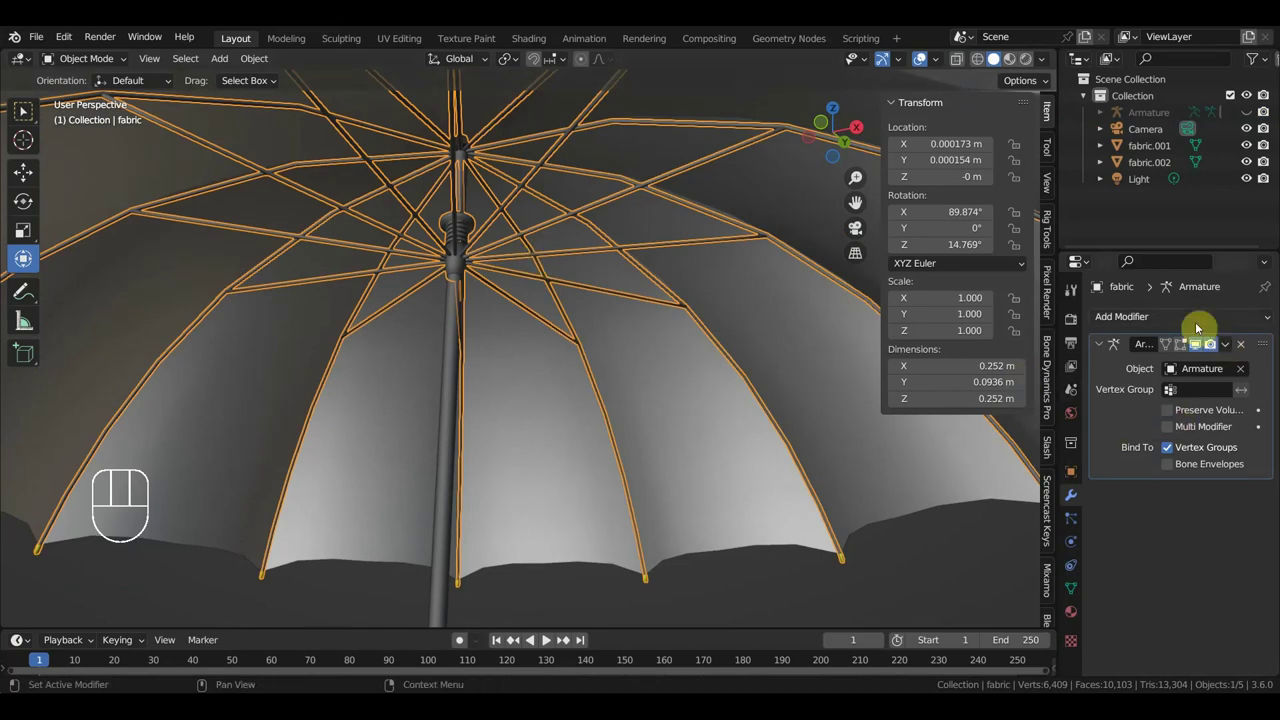
# Set the ribs' Solidify thickness to 0.001 m and apply the modifier permanently.
pyautogui.moveTo(1197, 326); pyautogui.dragTo(955, 602)
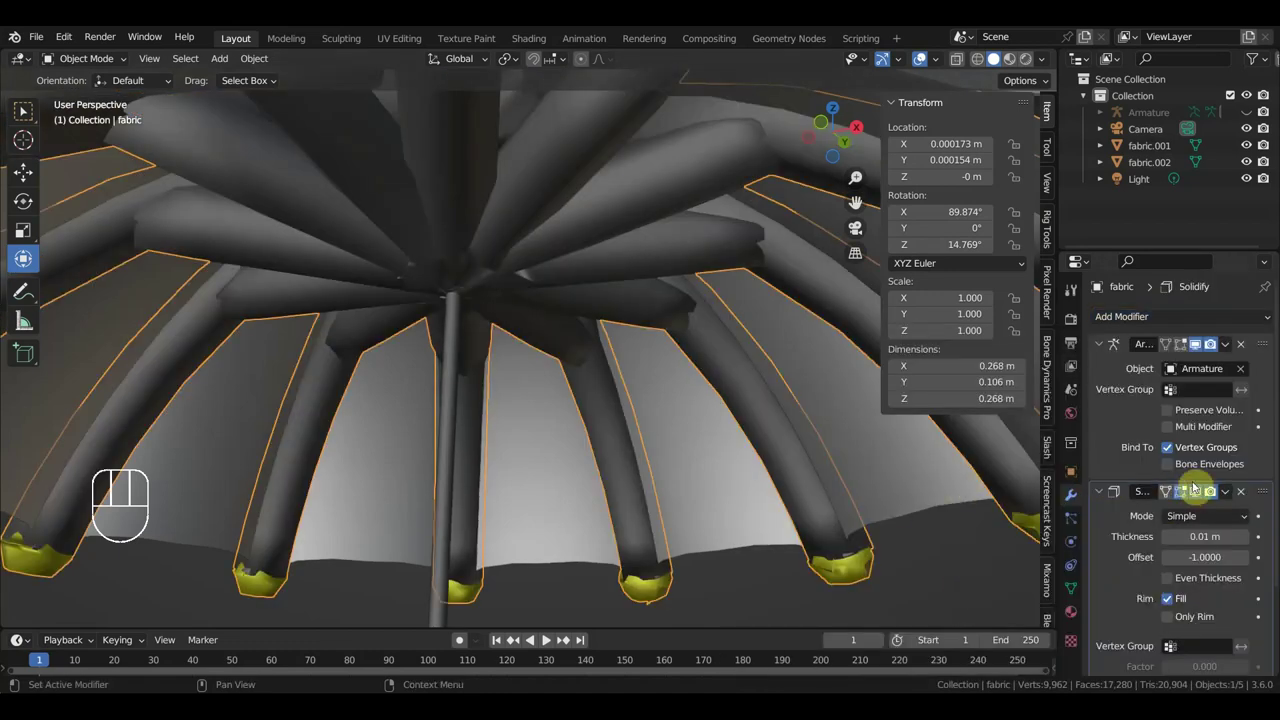
pyautogui.click(1170, 544)
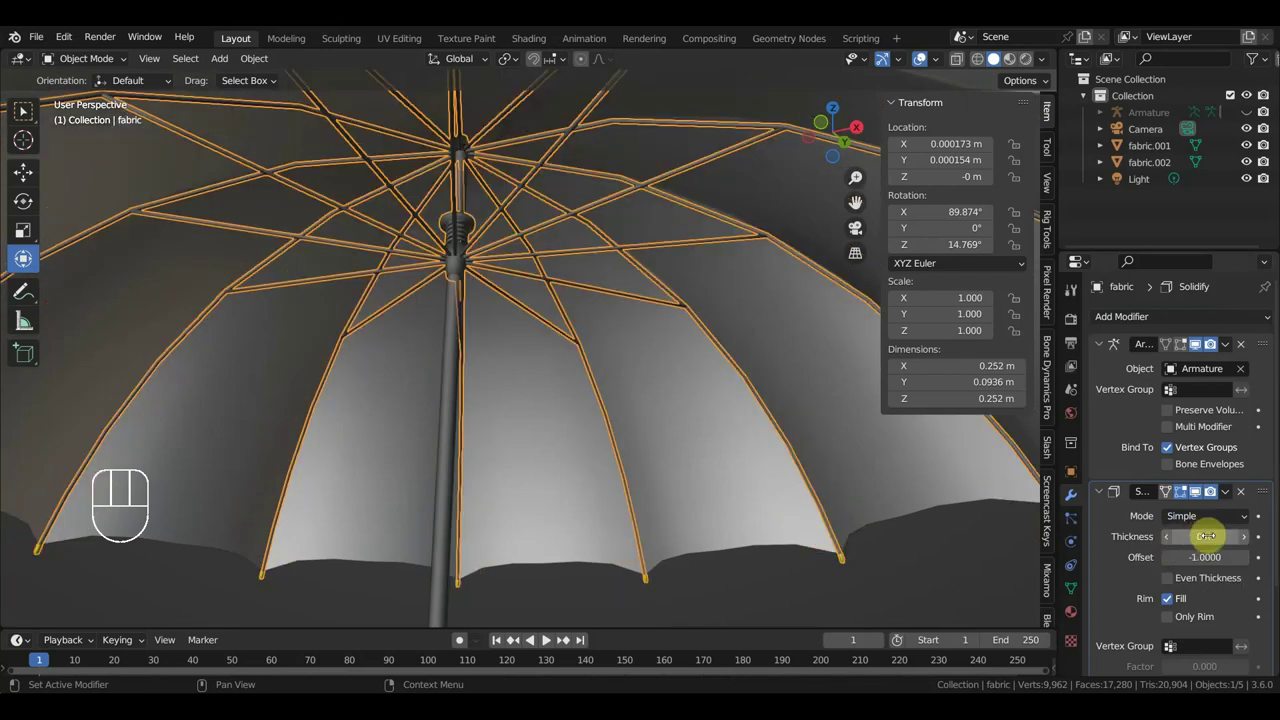
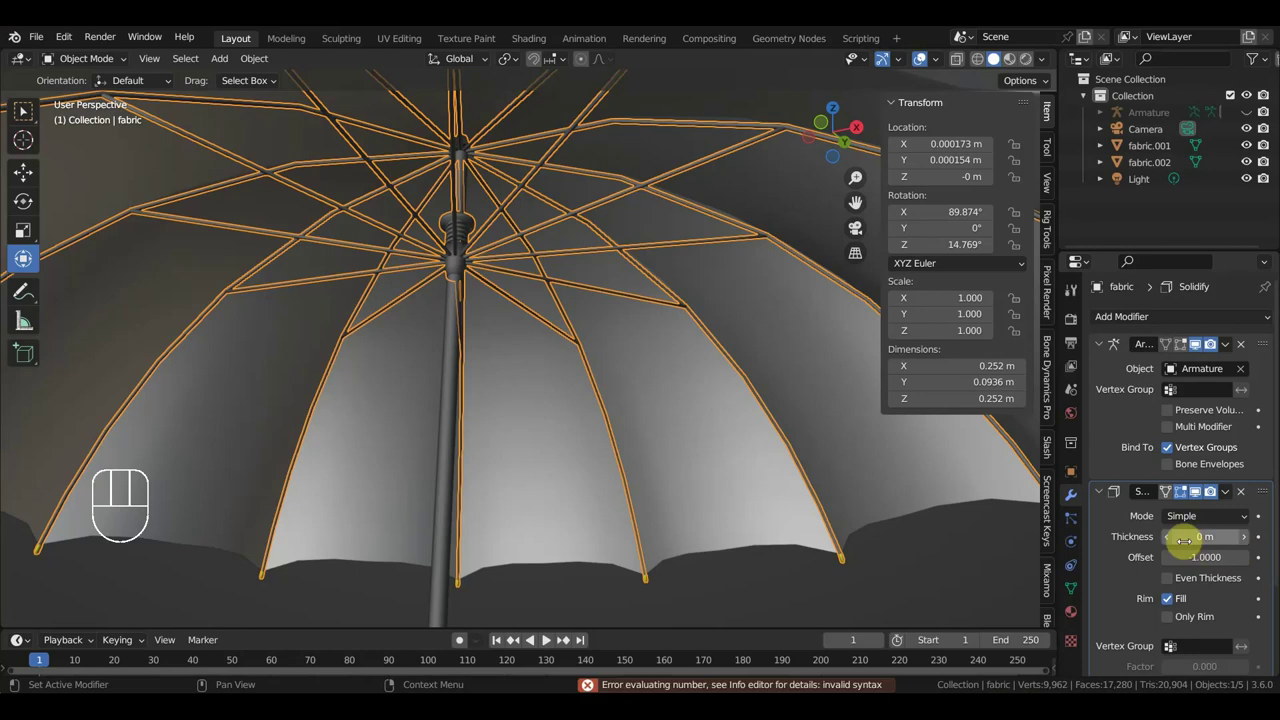
pyautogui.click(1246, 548)
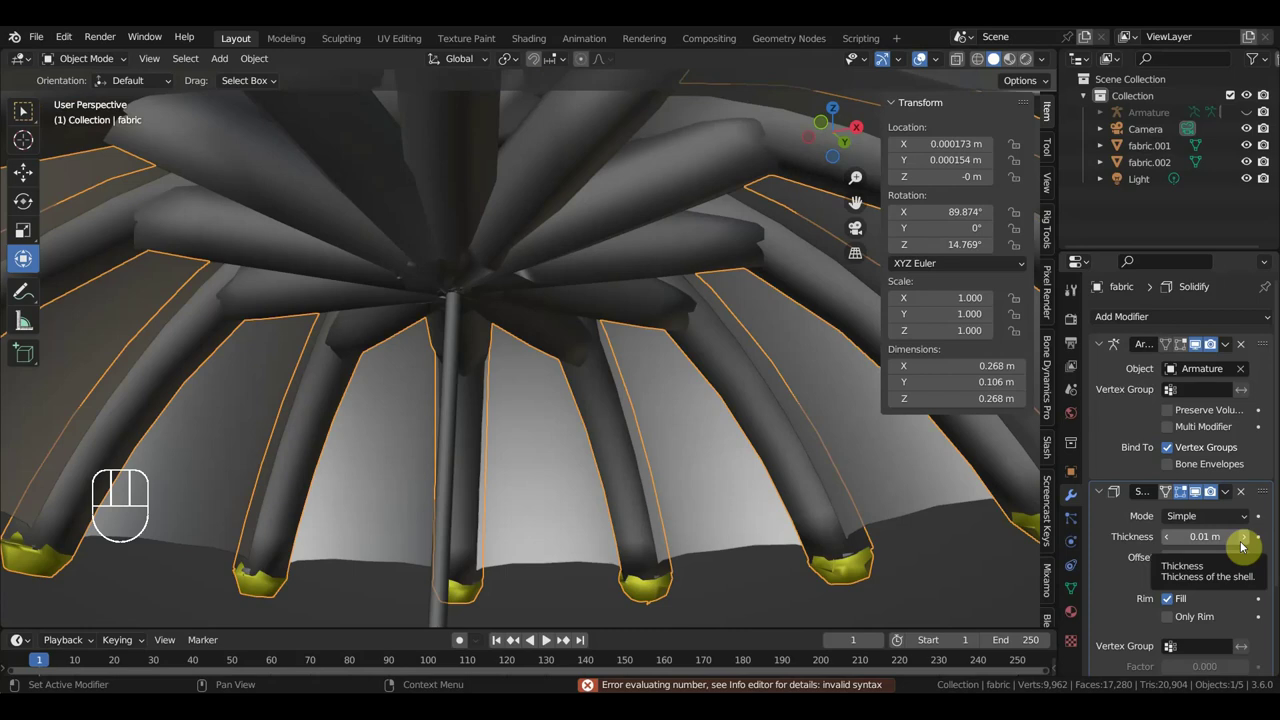
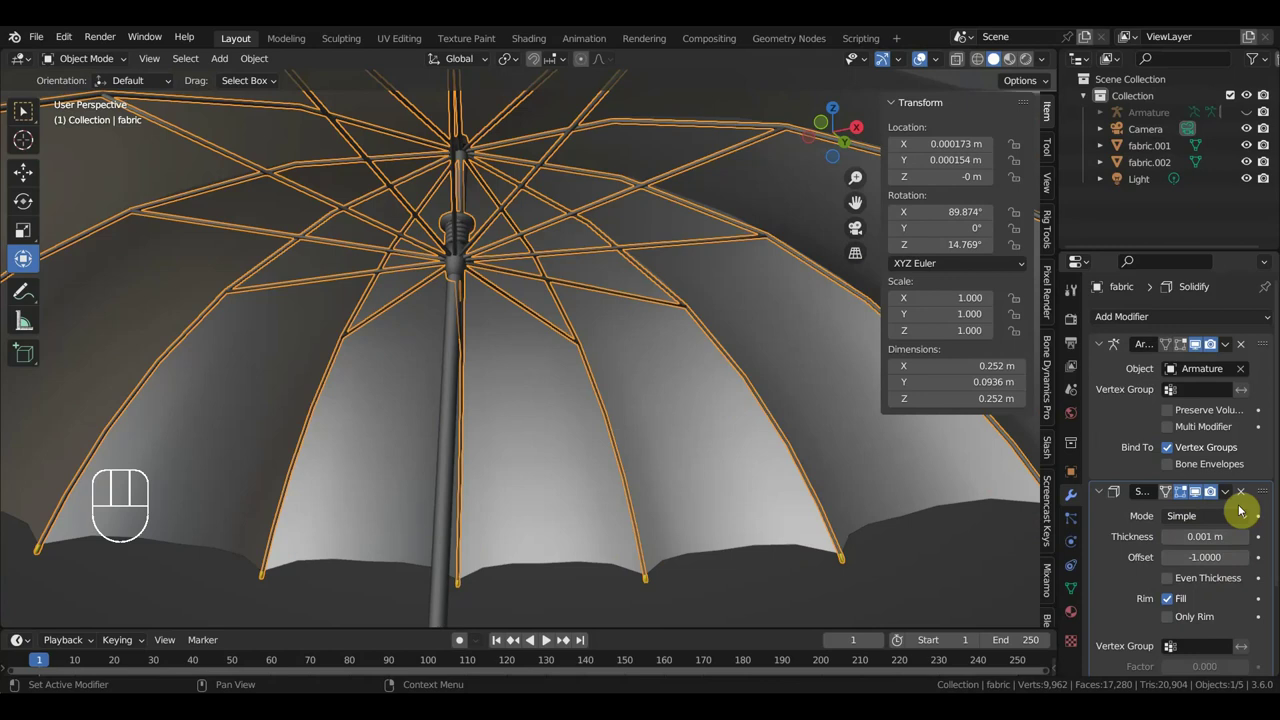
pyautogui.moveTo(1234, 497); pyautogui.dragTo(1203, 518)
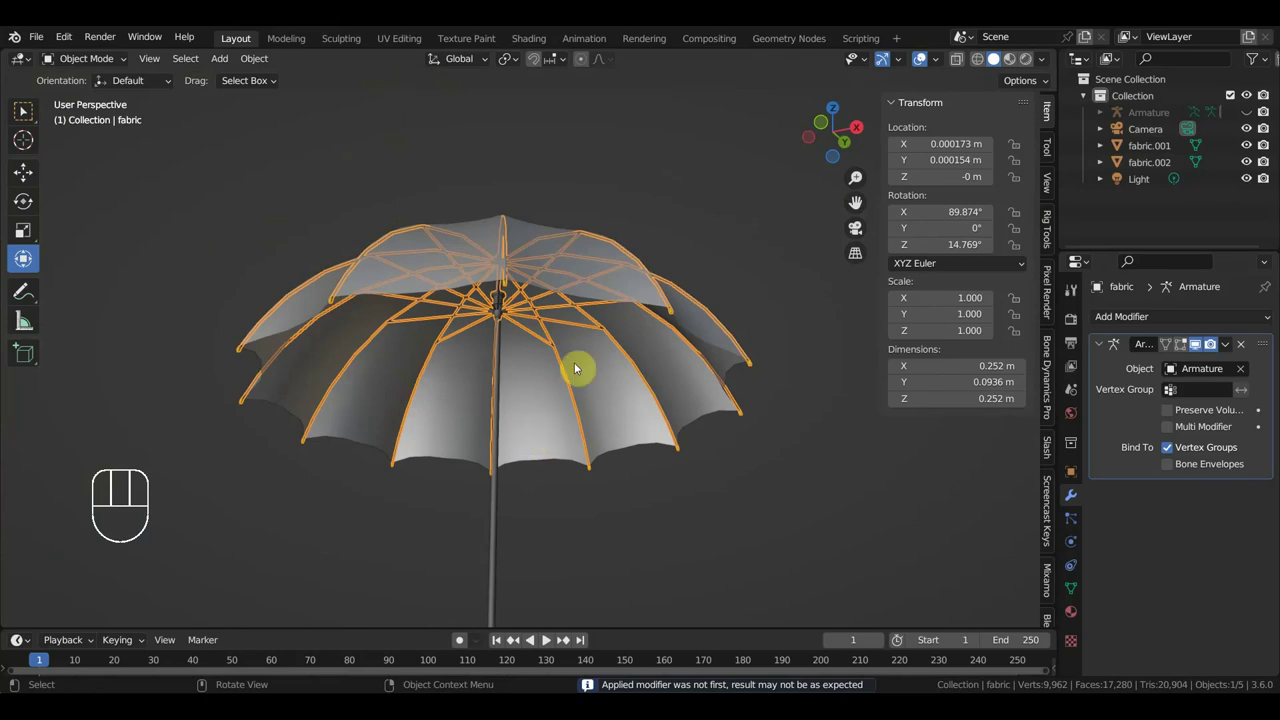
# Unhide everything and bind the fabric.001 canopy to the Armature with Ctrl+P.
pyautogui.press('alt+h')
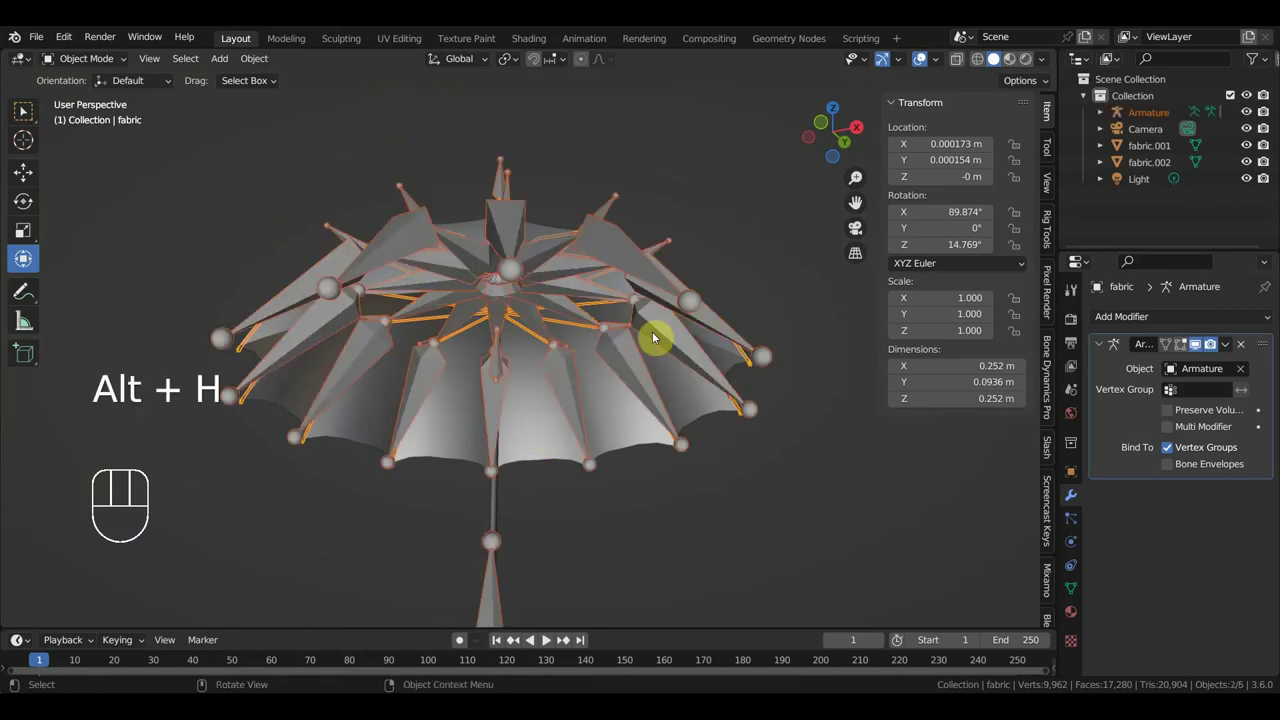
pyautogui.click(529, 430)
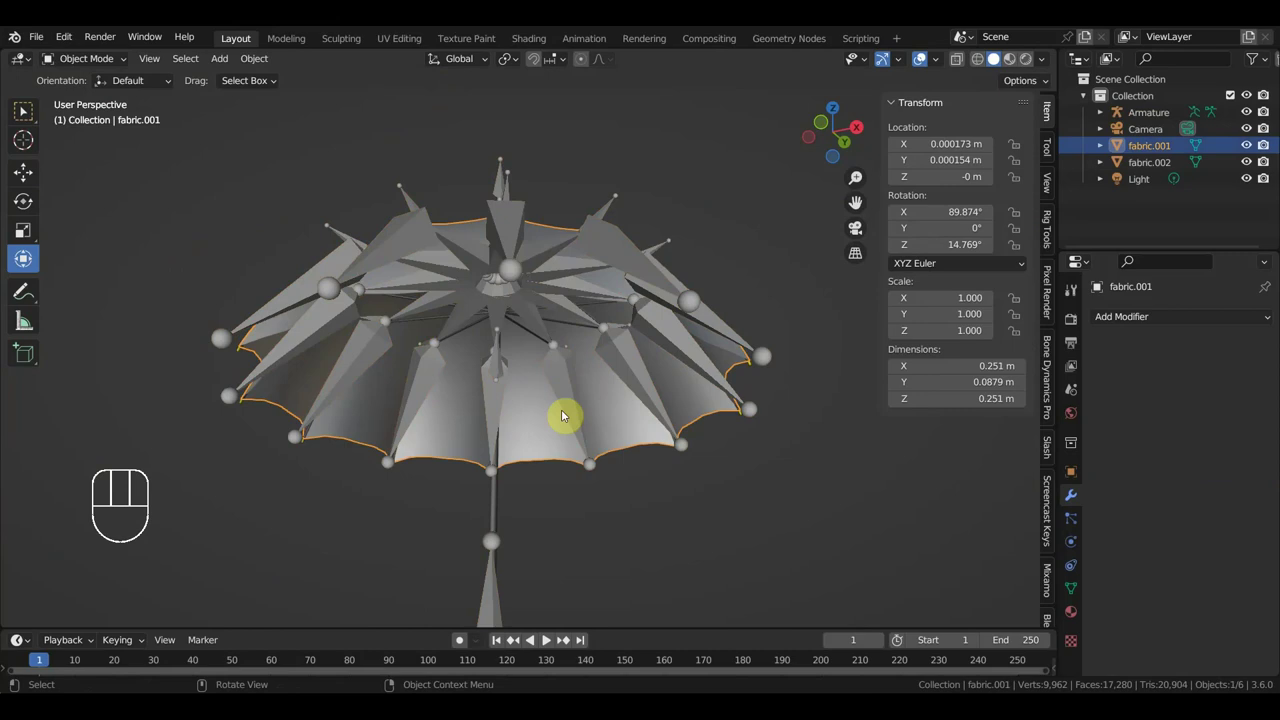
pyautogui.moveTo(566, 383); pyautogui.dragTo(531, 315)
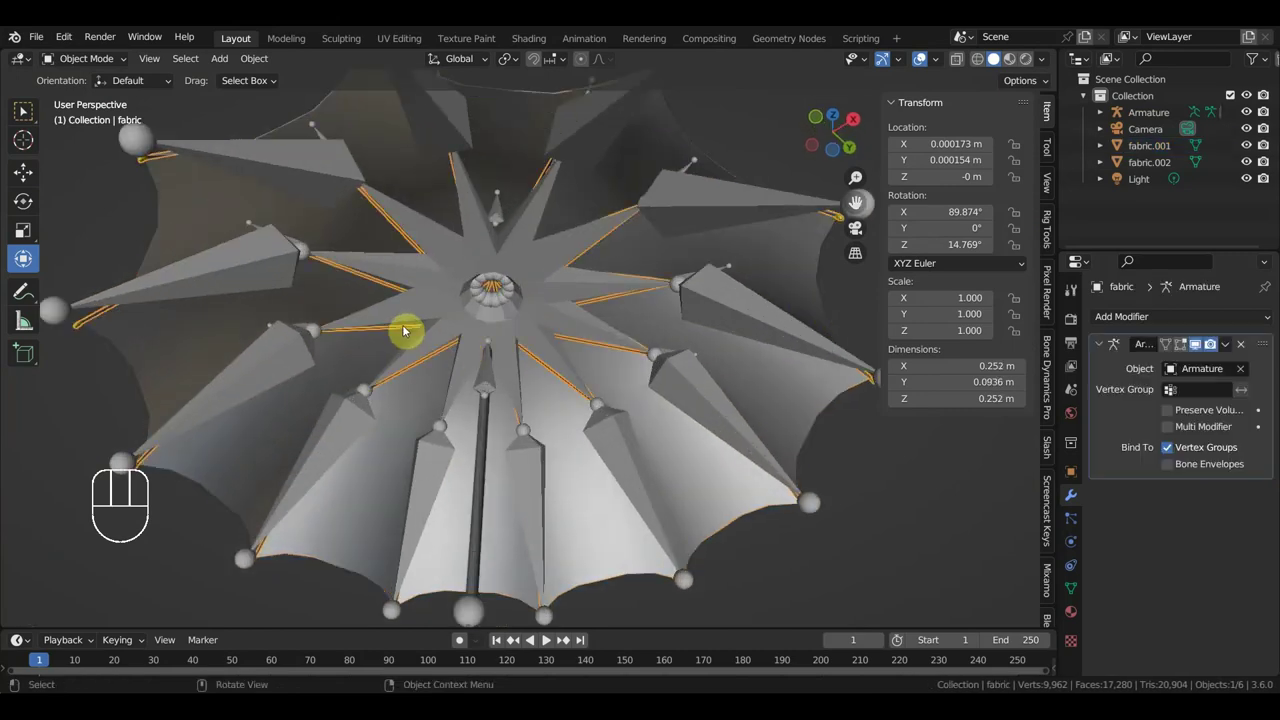
pyautogui.click(419, 235)
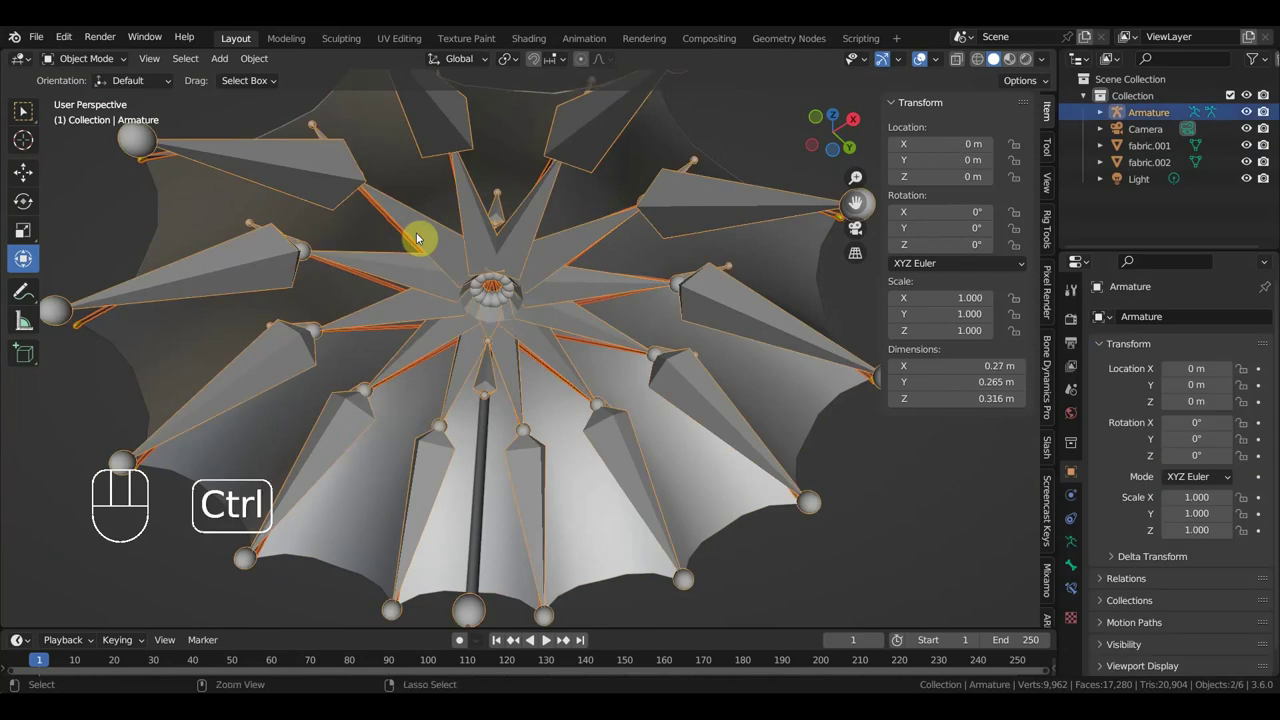
pyautogui.press('ctrl+p')
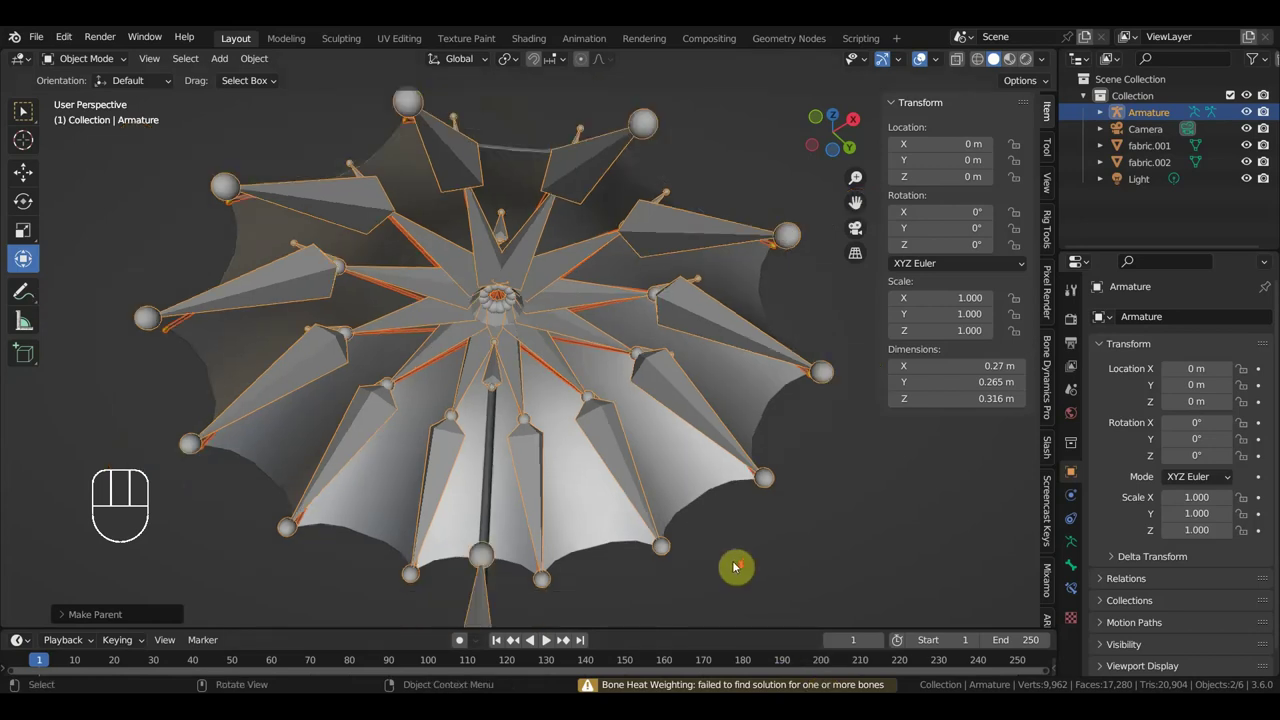
pyautogui.moveTo(723, 543); pyautogui.dragTo(775, 629)
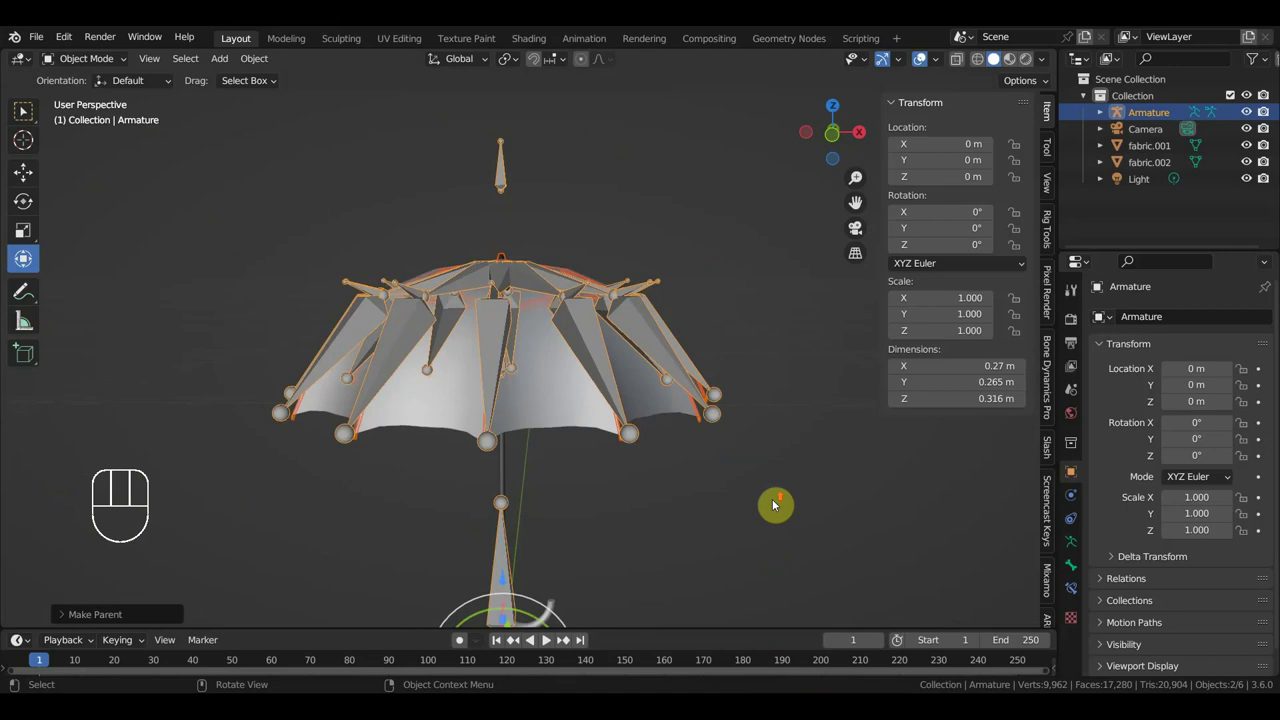
# Join the rib mesh into the fabric.001 canopy with Ctrl+J, then add the Armature to the selection.
pyautogui.click(548, 389)
pyautogui.moveTo(574, 366); pyautogui.dragTo(567, 348)
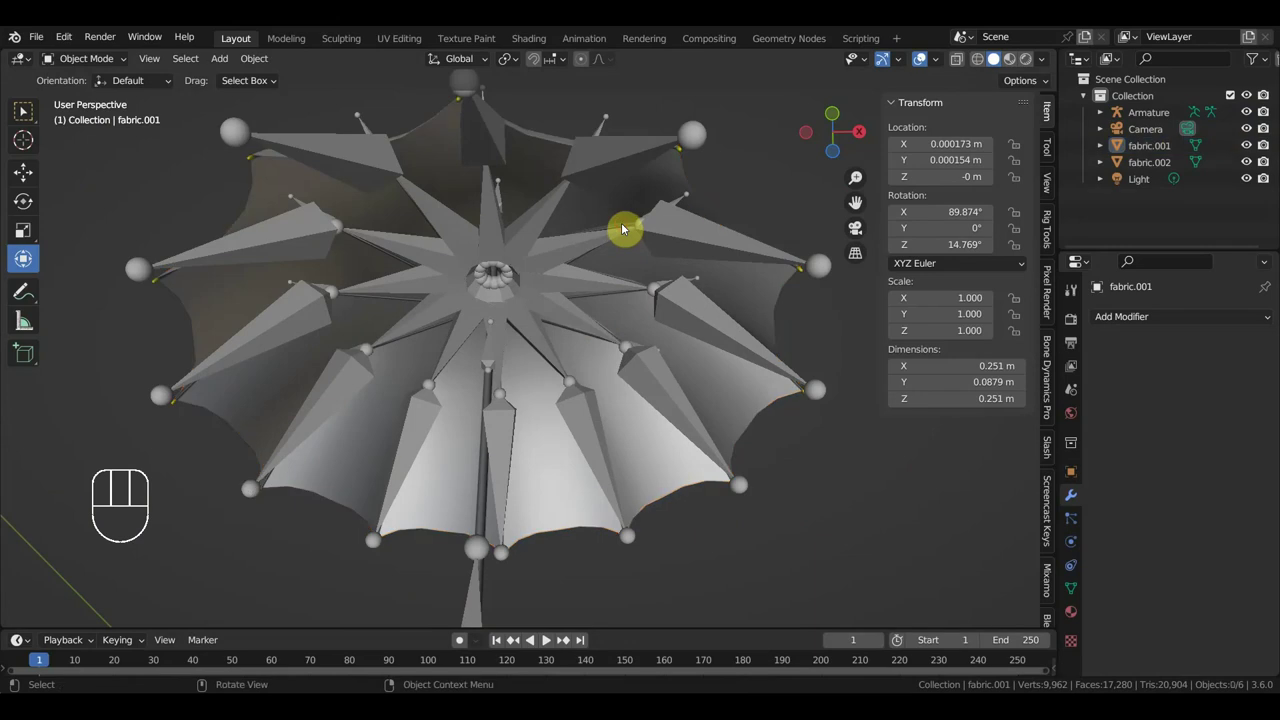
pyautogui.click(625, 230)
pyautogui.click(625, 230)
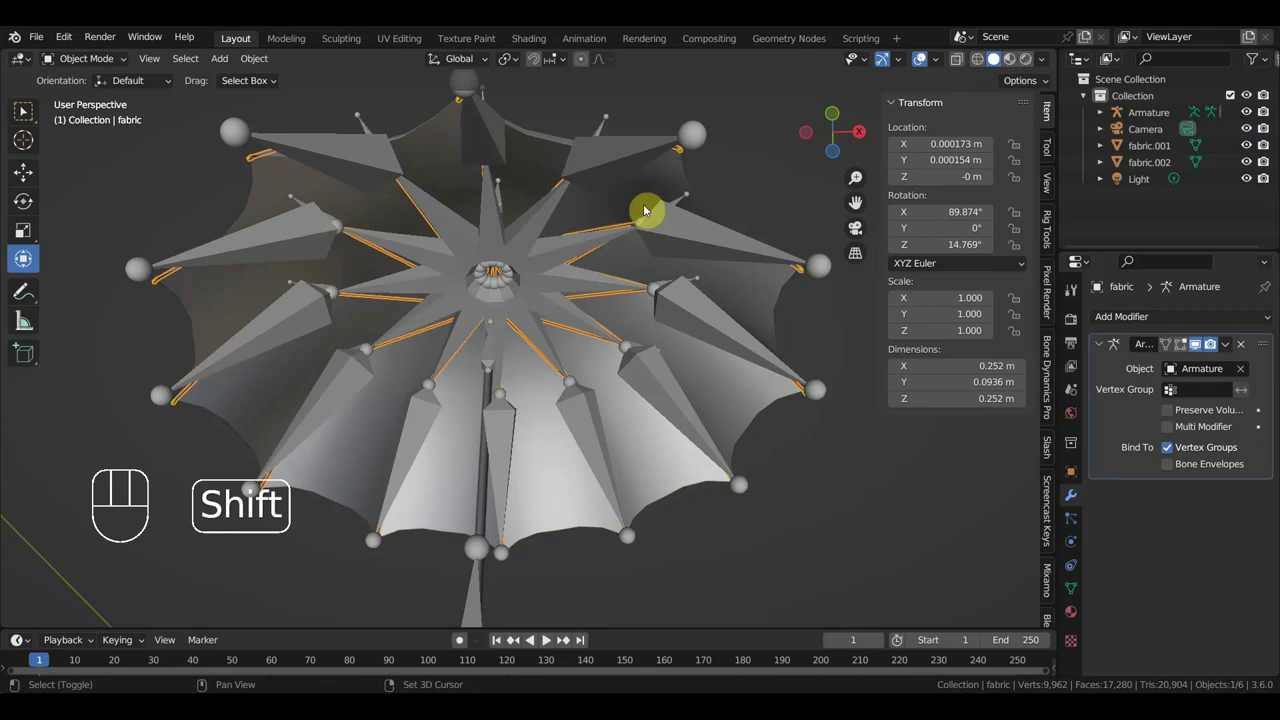
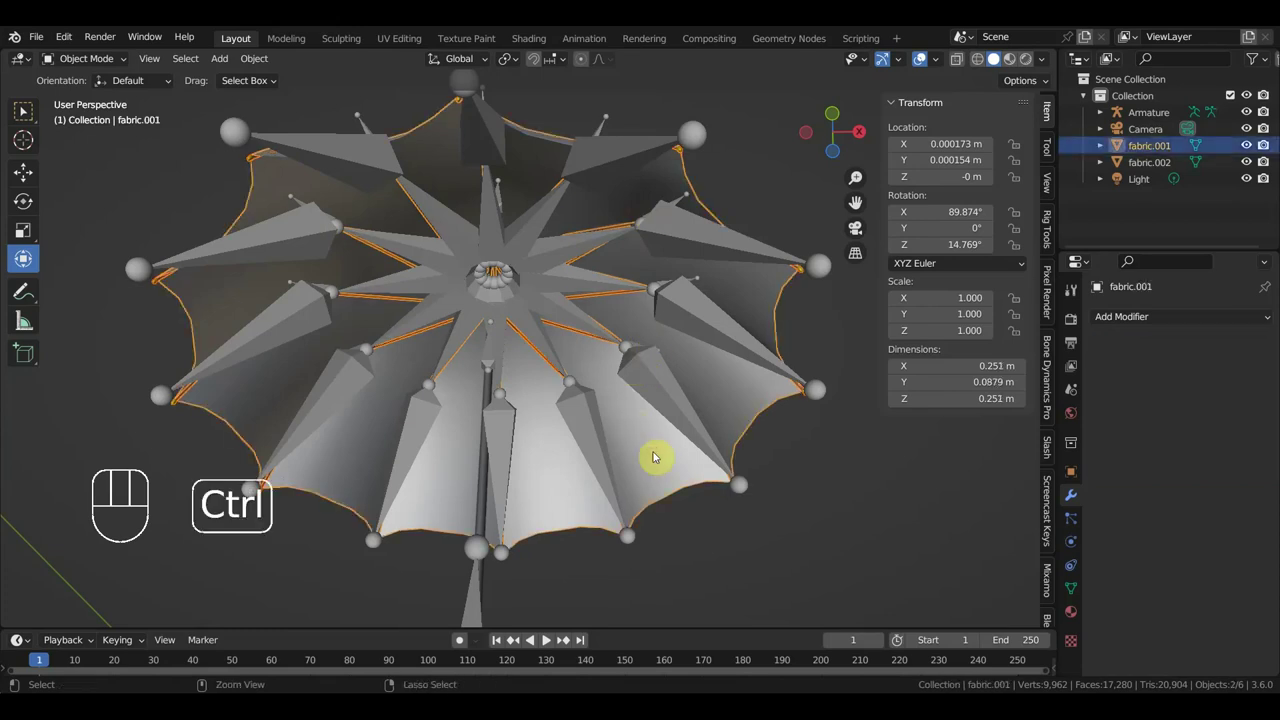
pyautogui.press('ctrl+p')
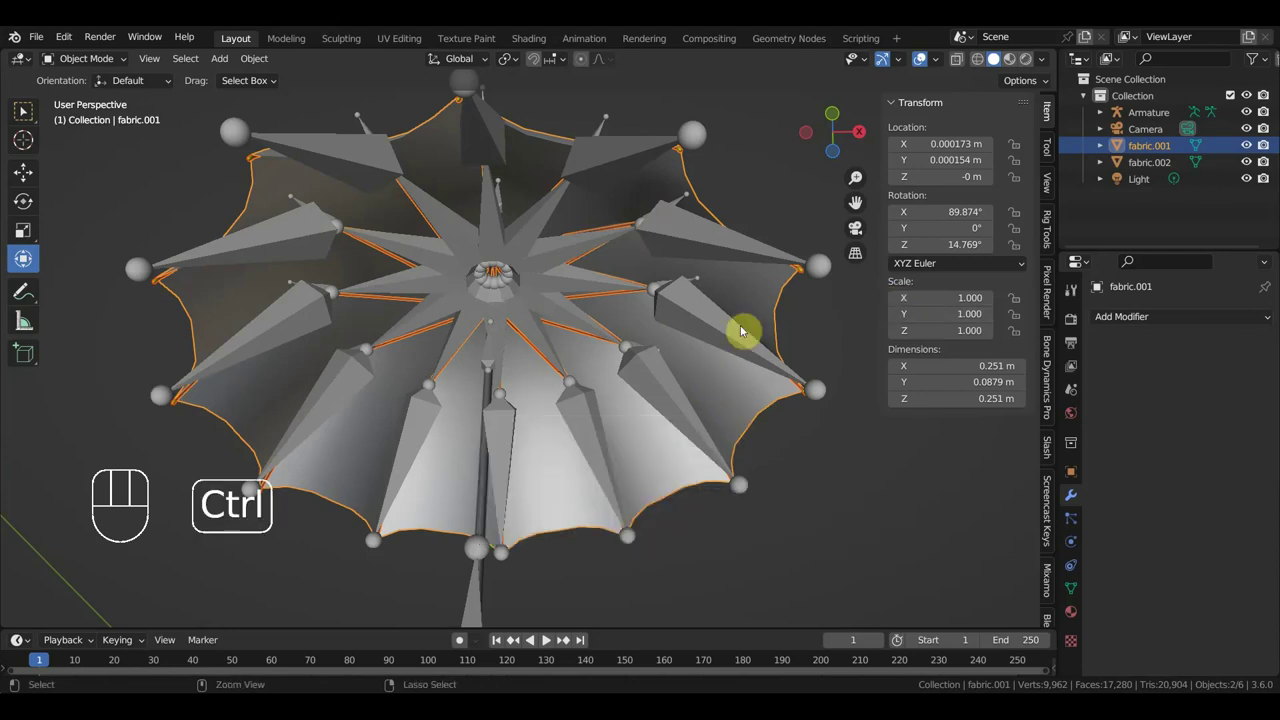
pyautogui.press('ctrl+j')
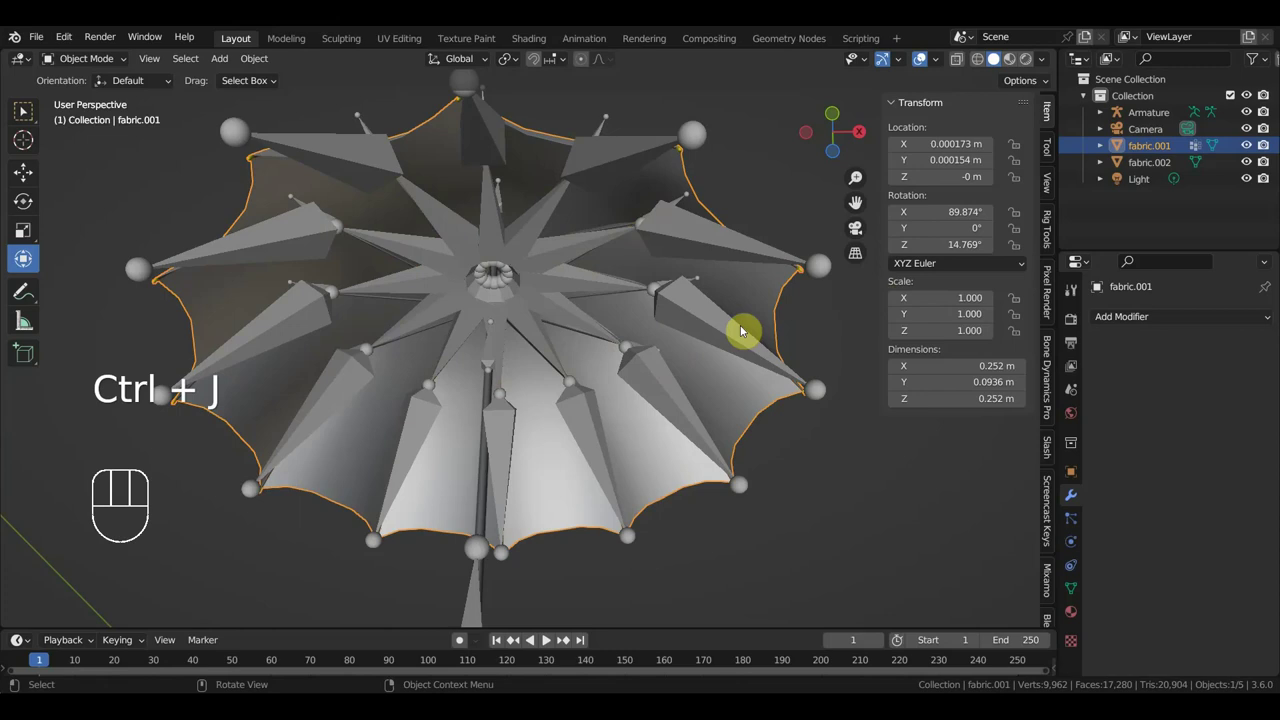
pyautogui.click(675, 389)
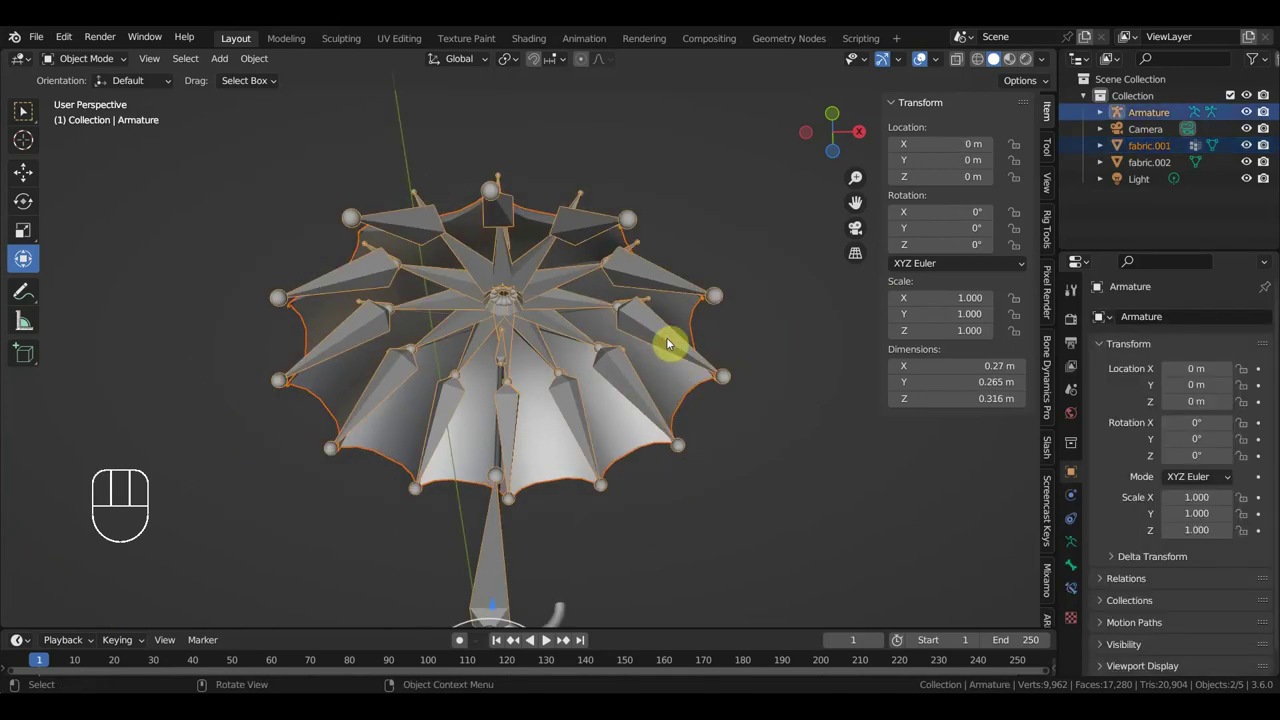
# Parent fabric.001 to the Armature with automatic weights and enter Edit Mode on it.
pyautogui.press('ctrl+p')
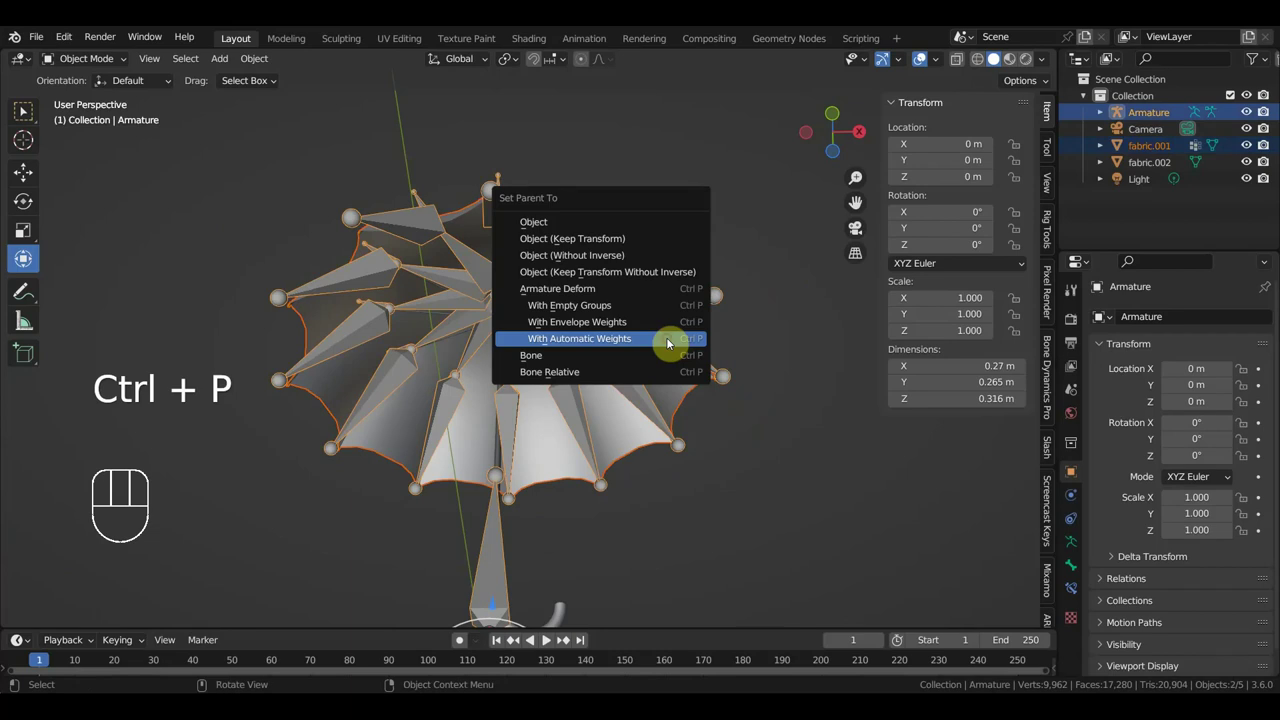
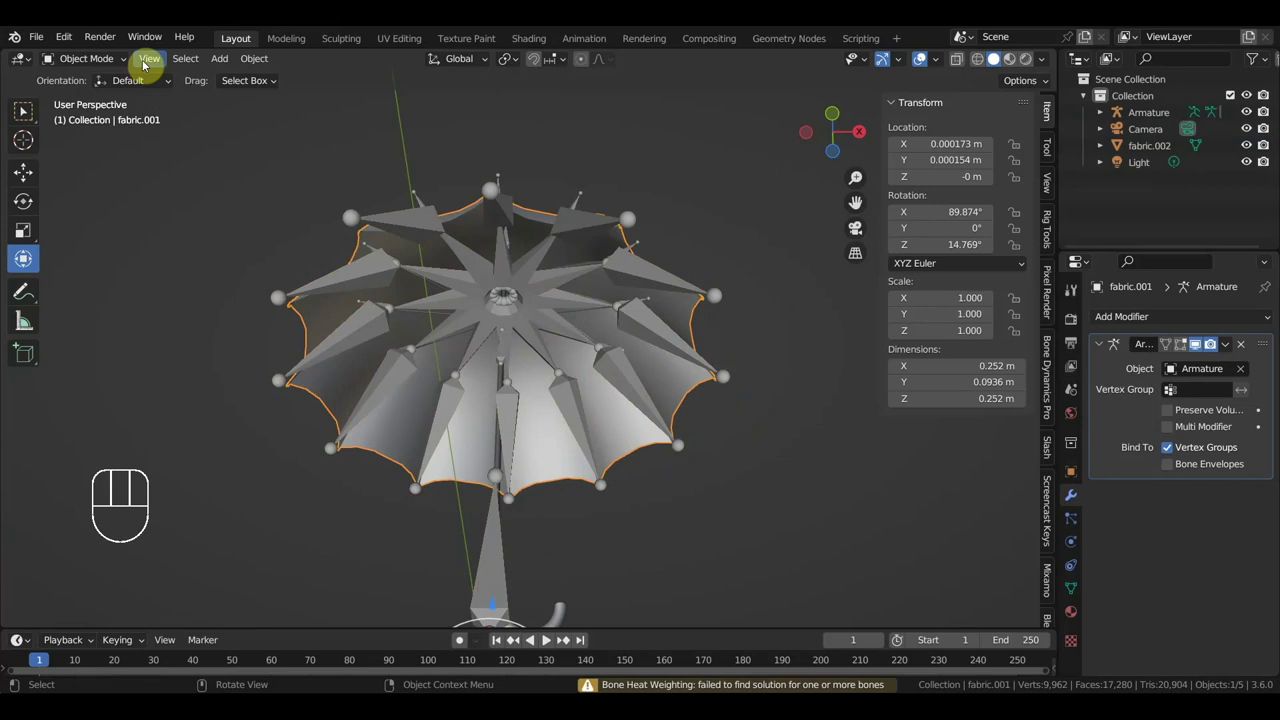
pyautogui.moveTo(107, 65); pyautogui.dragTo(24, 112)
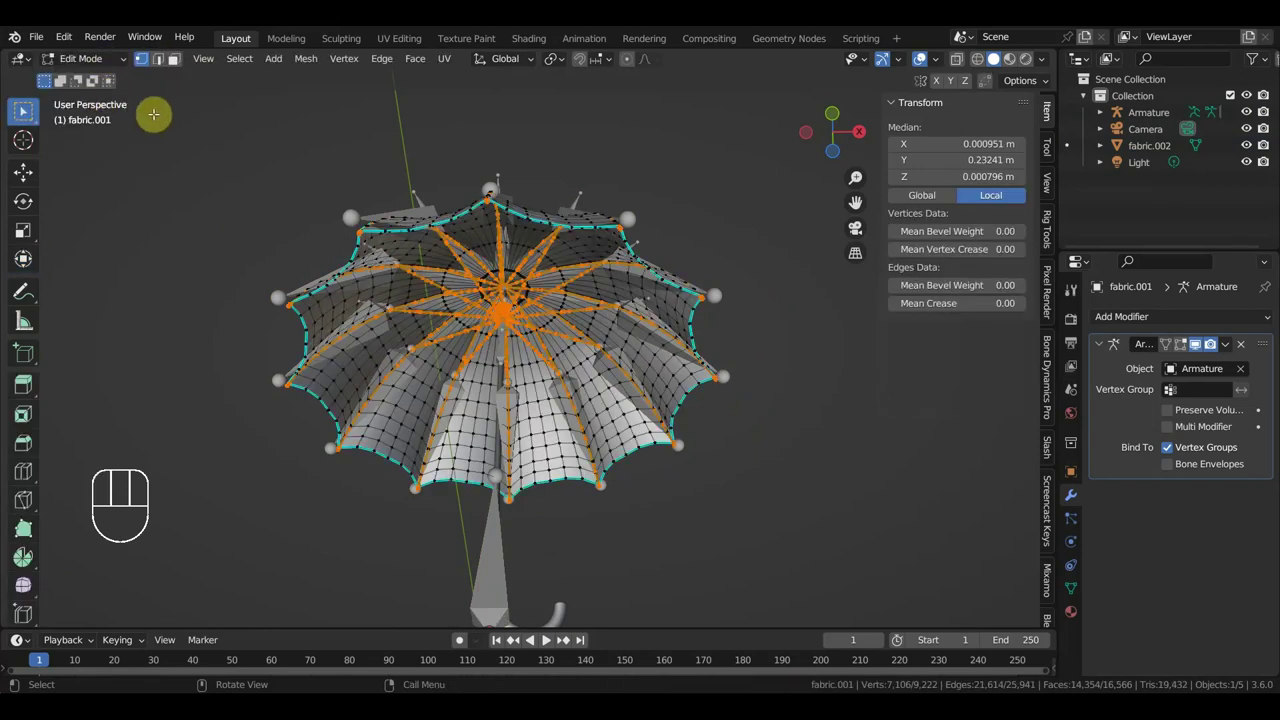
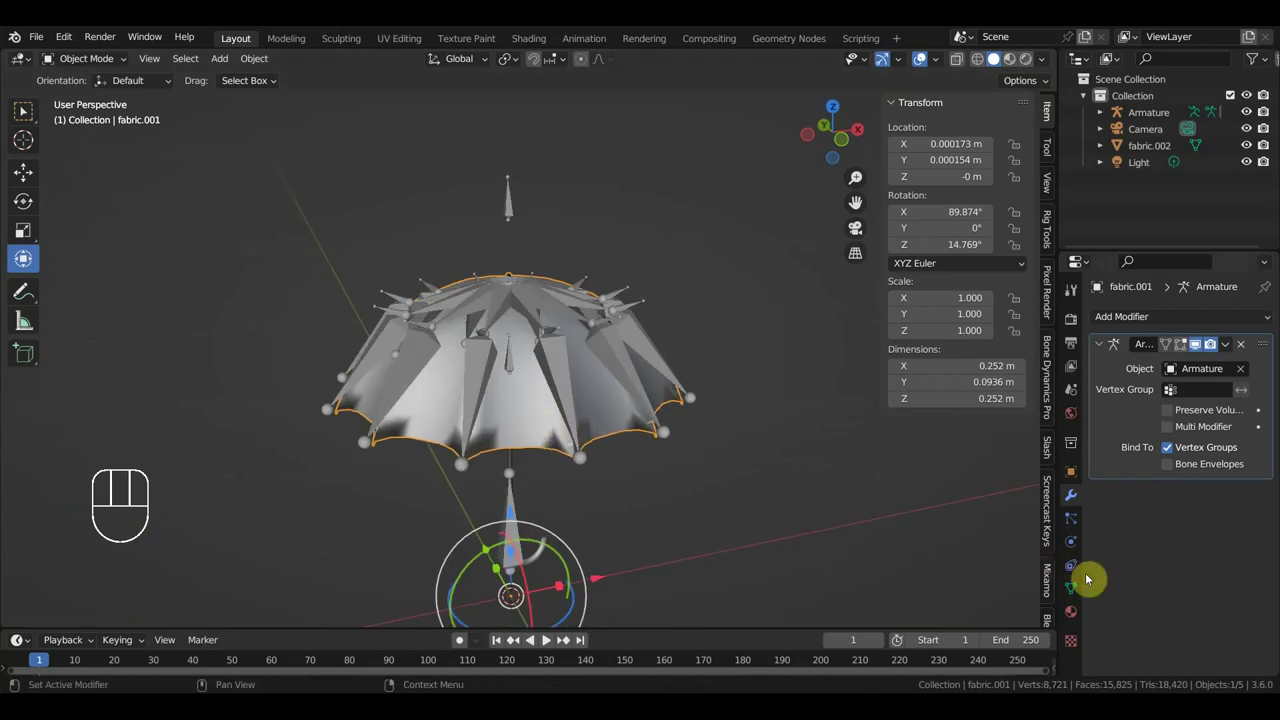
# Select the Armature with the fabric.001 canopy and bind them via Ctrl+P automatic weights.
pyautogui.click(1079, 590)
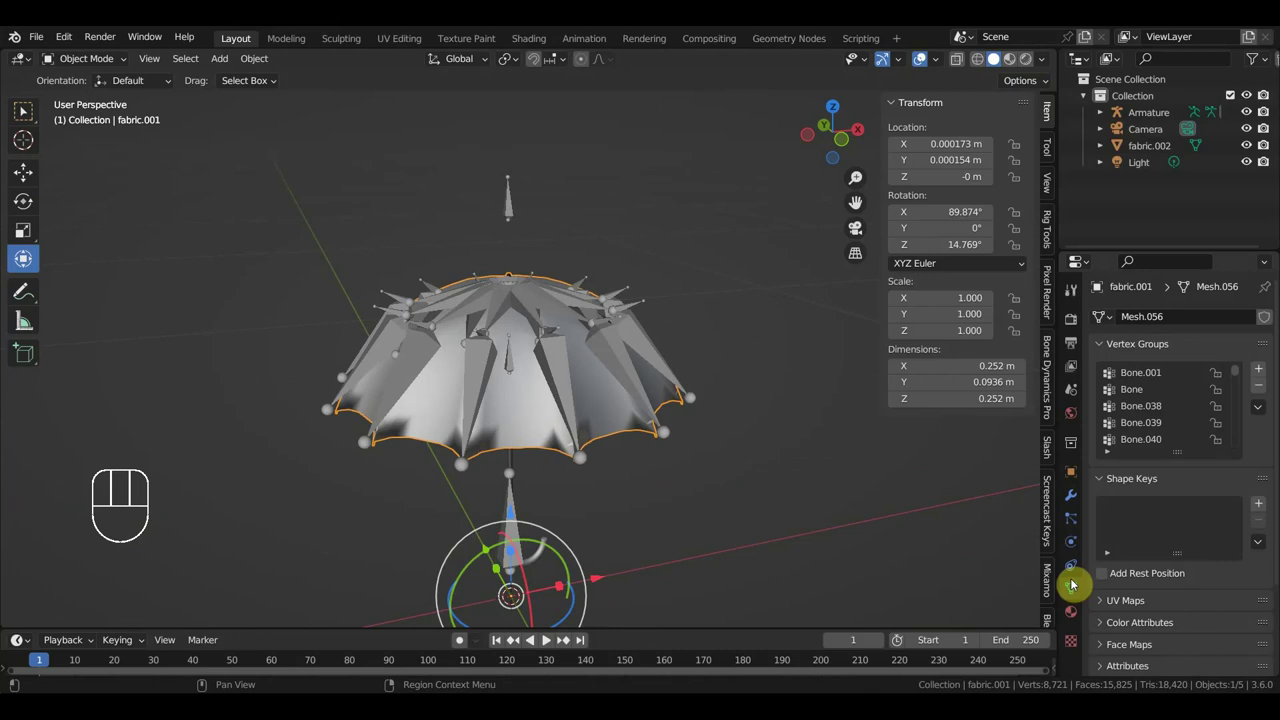
pyautogui.click(1074, 577)
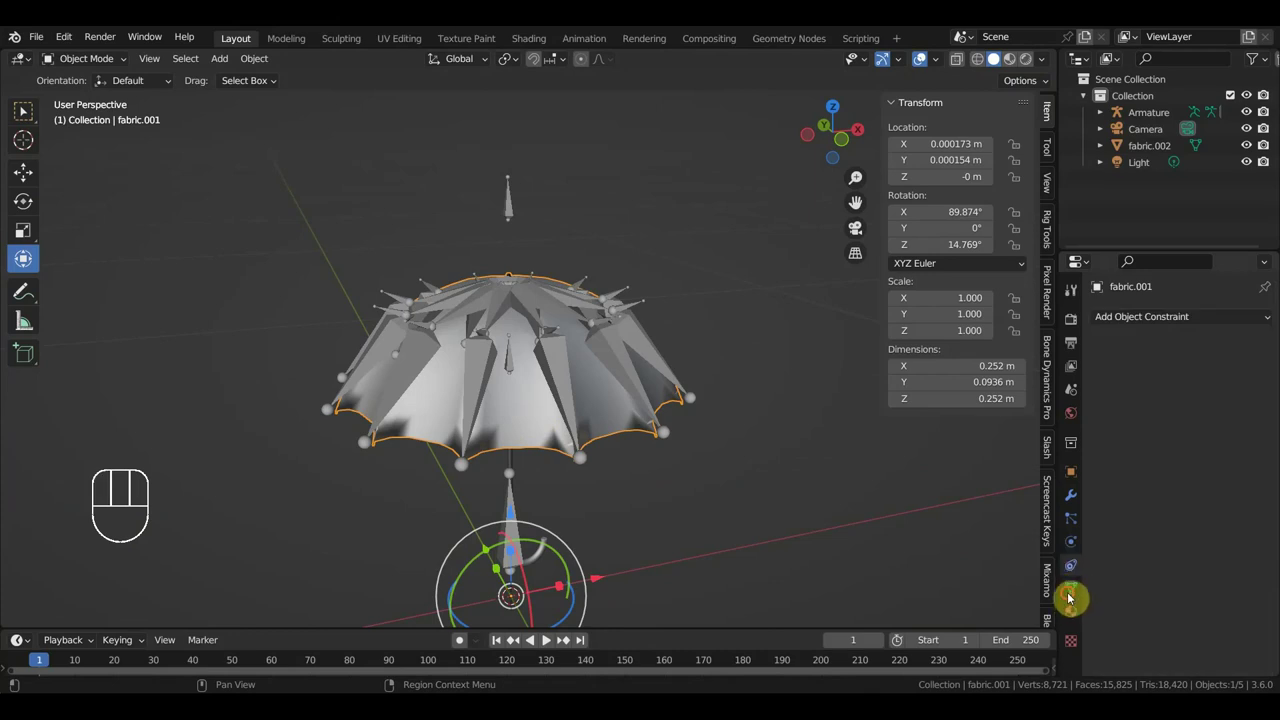
pyautogui.click(565, 385)
pyautogui.press('ctrl+p')
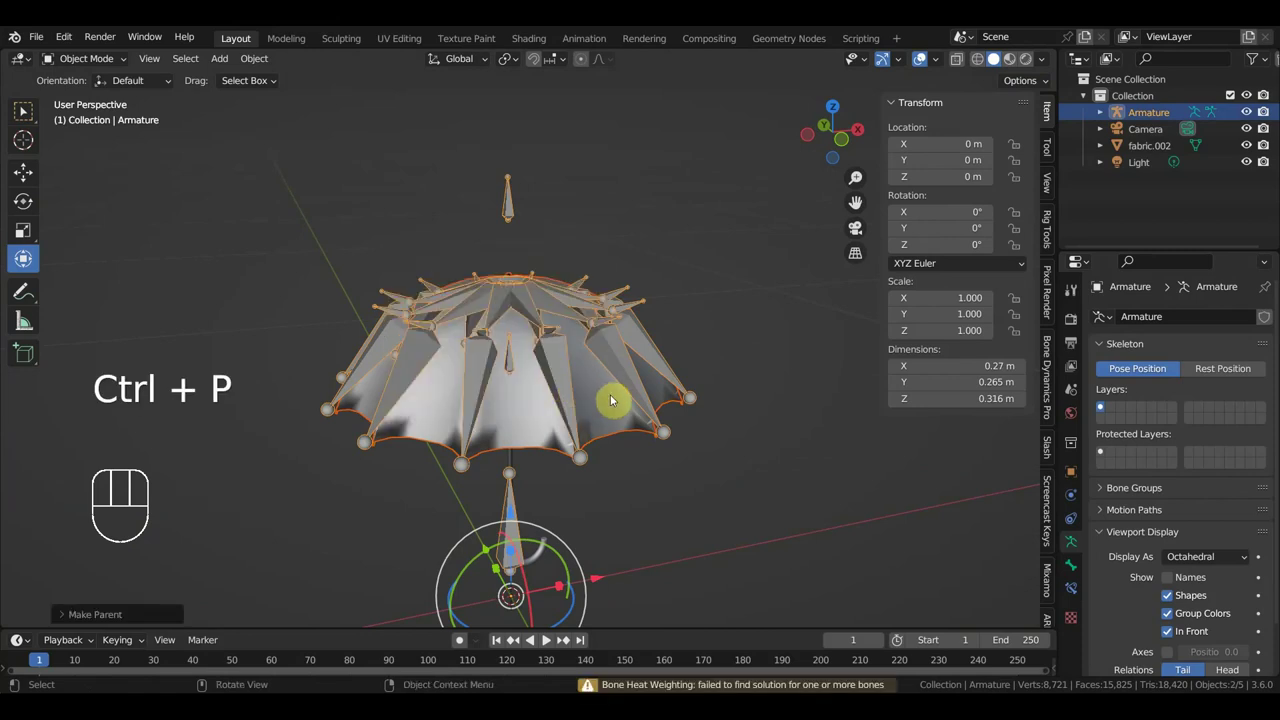
# Undo six times, stepping the canopy back into edit mode after the bone-heat warning.
pyautogui.moveTo(699, 527); pyautogui.dragTo(685, 510)
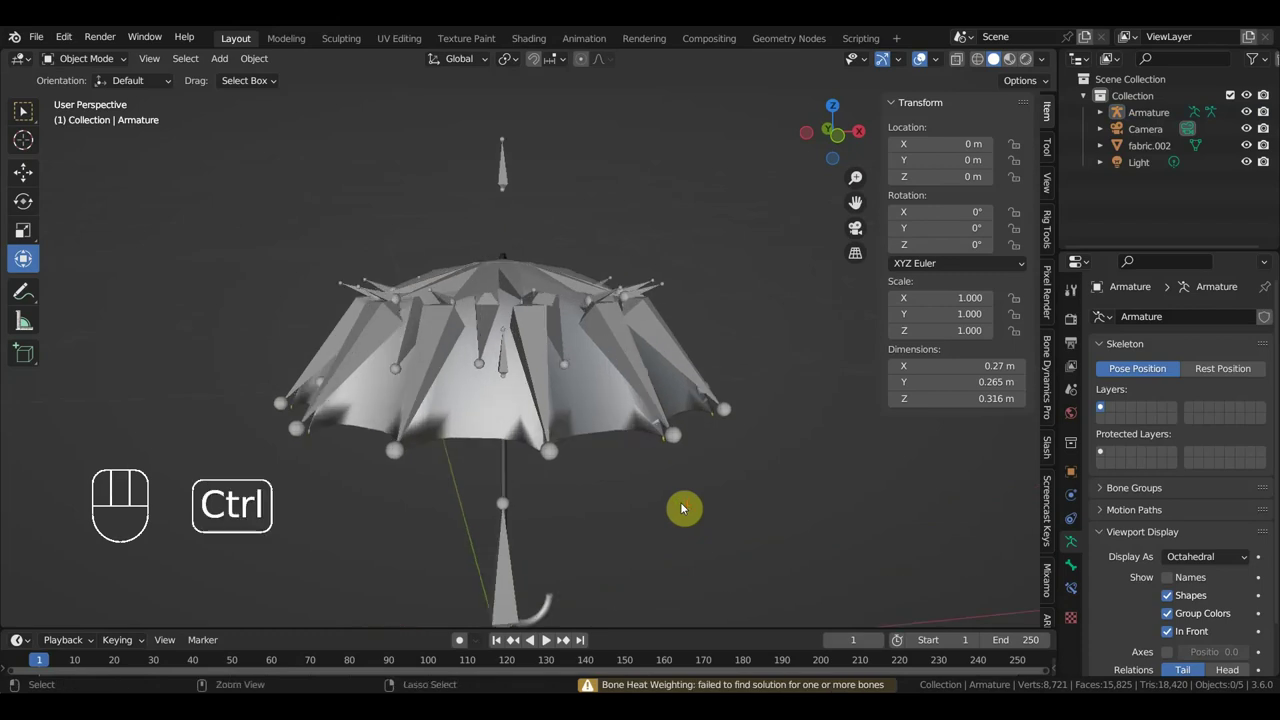
pyautogui.press('ctrl+z')
pyautogui.press('ctrl+z')
pyautogui.press('ctrl+z')
pyautogui.press('ctrl+z')
pyautogui.press('ctrl+z')
pyautogui.press('ctrl+z')
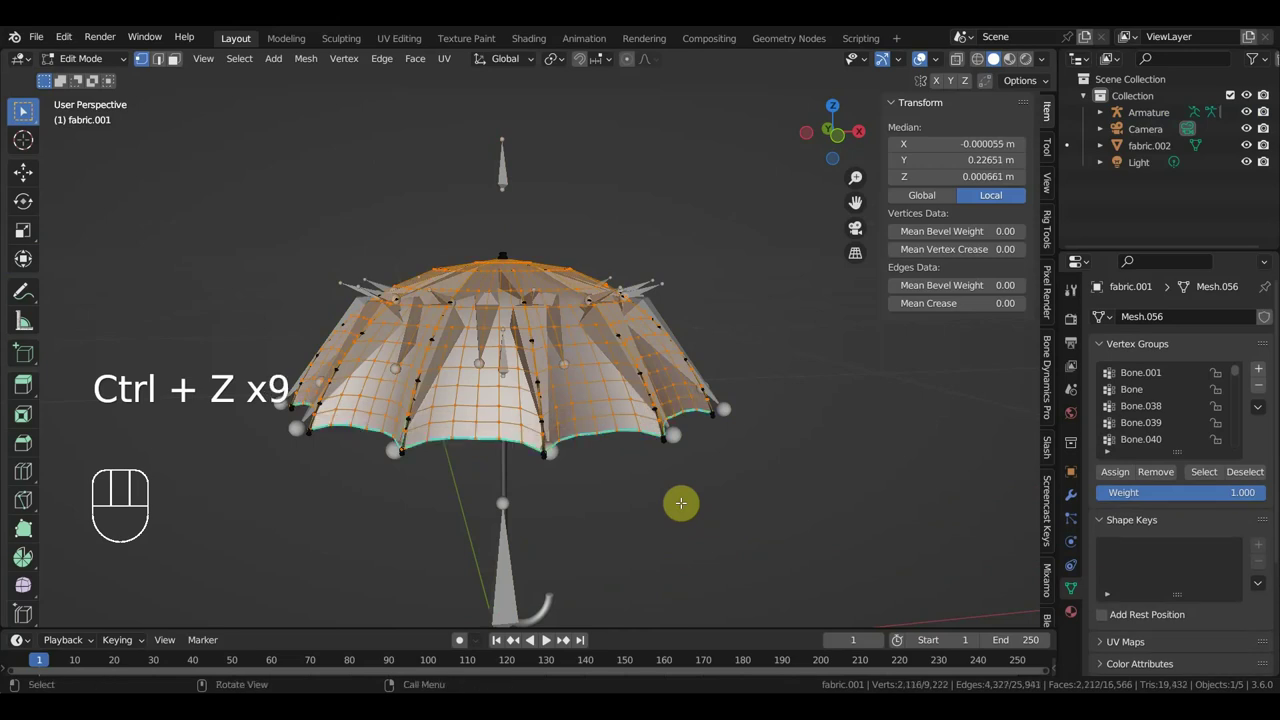
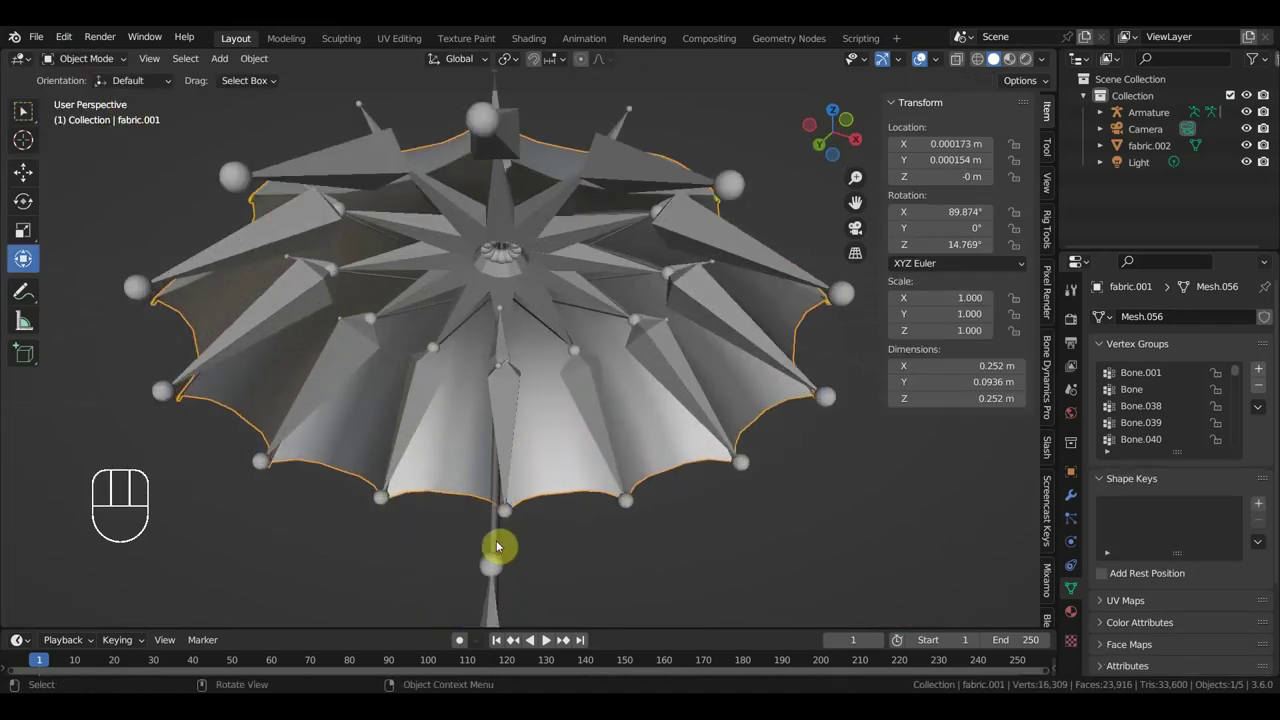
# Zoom and orbit in close to the canopy rib tips to sight along their bones.
pyautogui.moveTo(560, 523); pyautogui.dragTo(632, 365)
pyautogui.moveTo(612, 461); pyautogui.dragTo(592, 466)
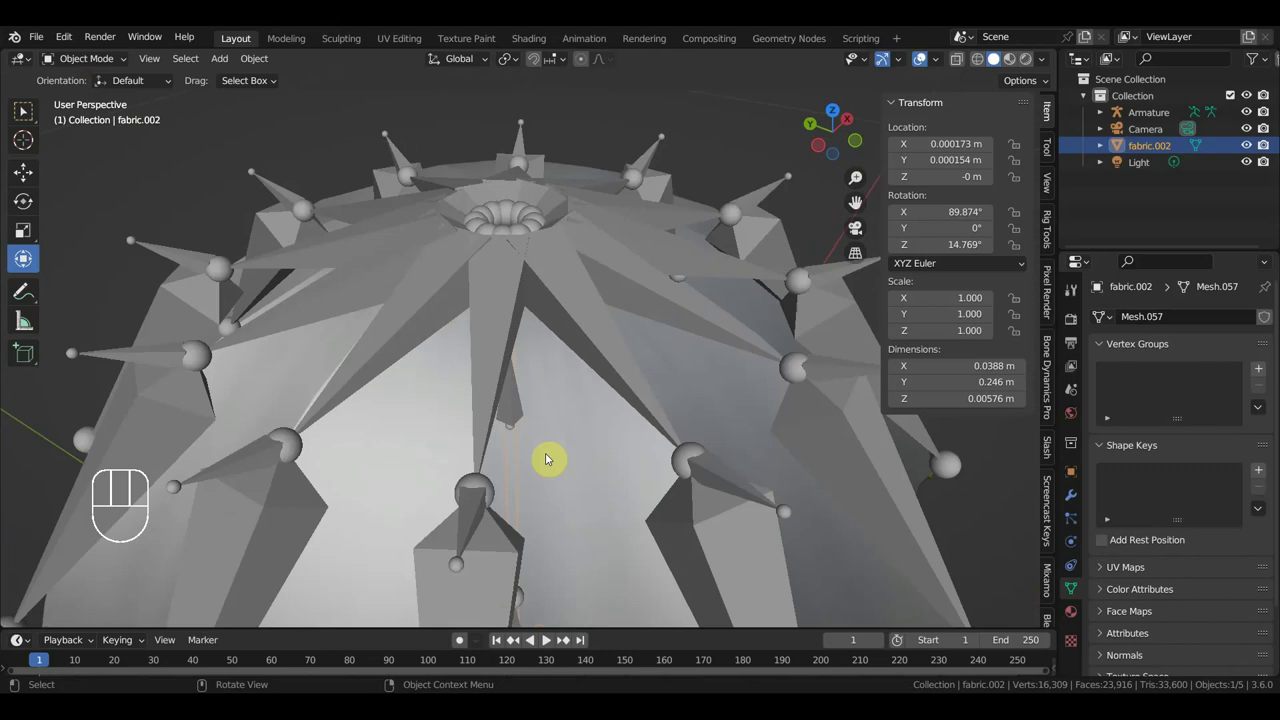
pyautogui.moveTo(486, 454); pyautogui.dragTo(438, 417)
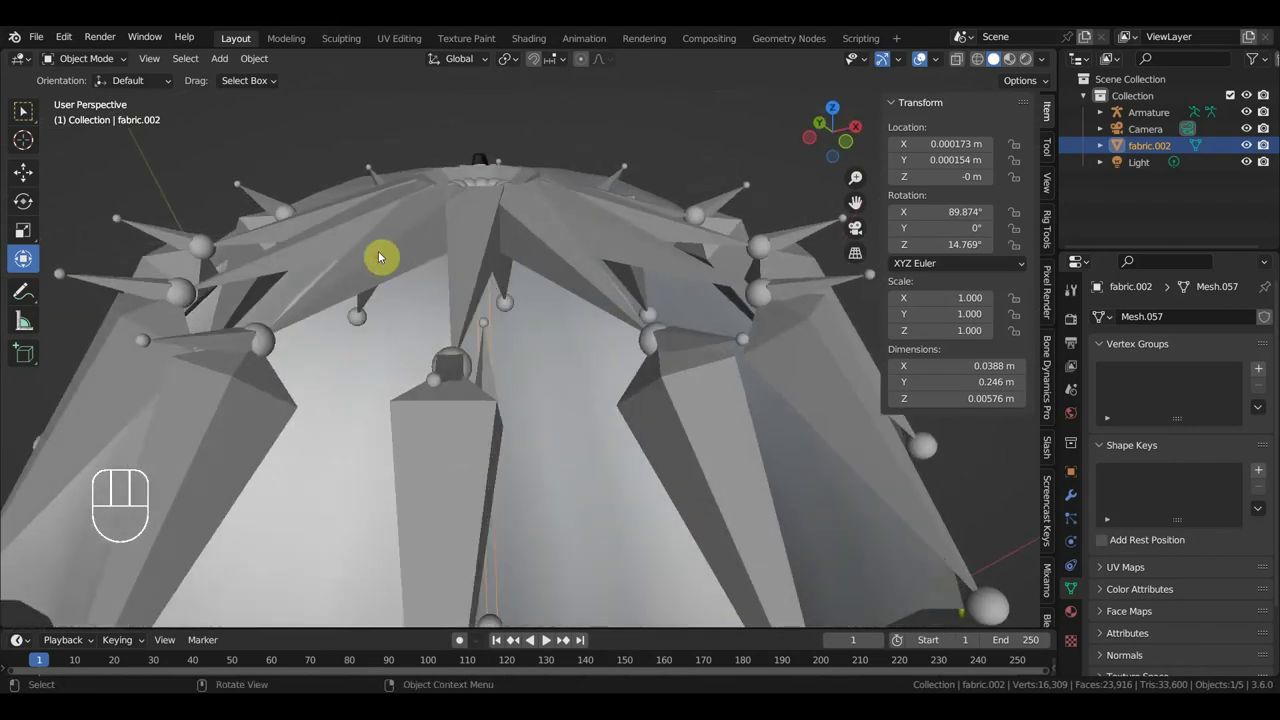
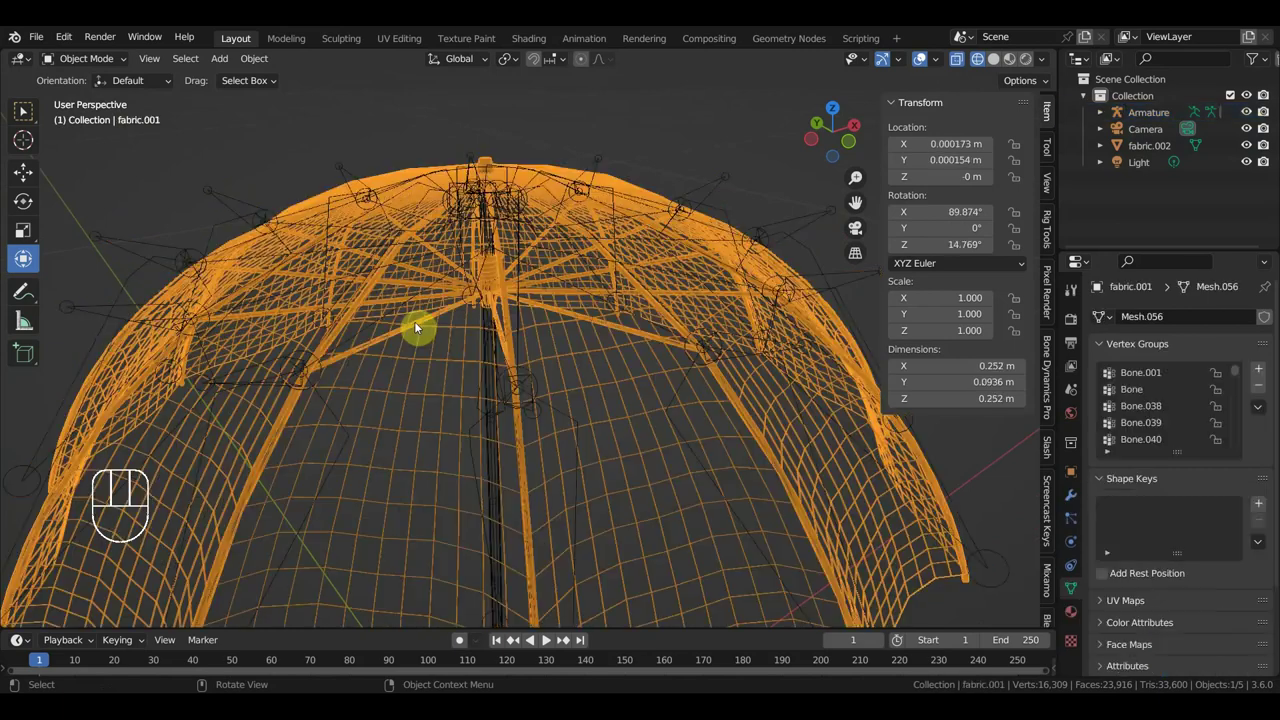
# Bind fabric.001 to the armature with automatic weights and lower its Decimate ratio before re-parenting.
pyautogui.click(245, 203)
pyautogui.press('ctrl+p')
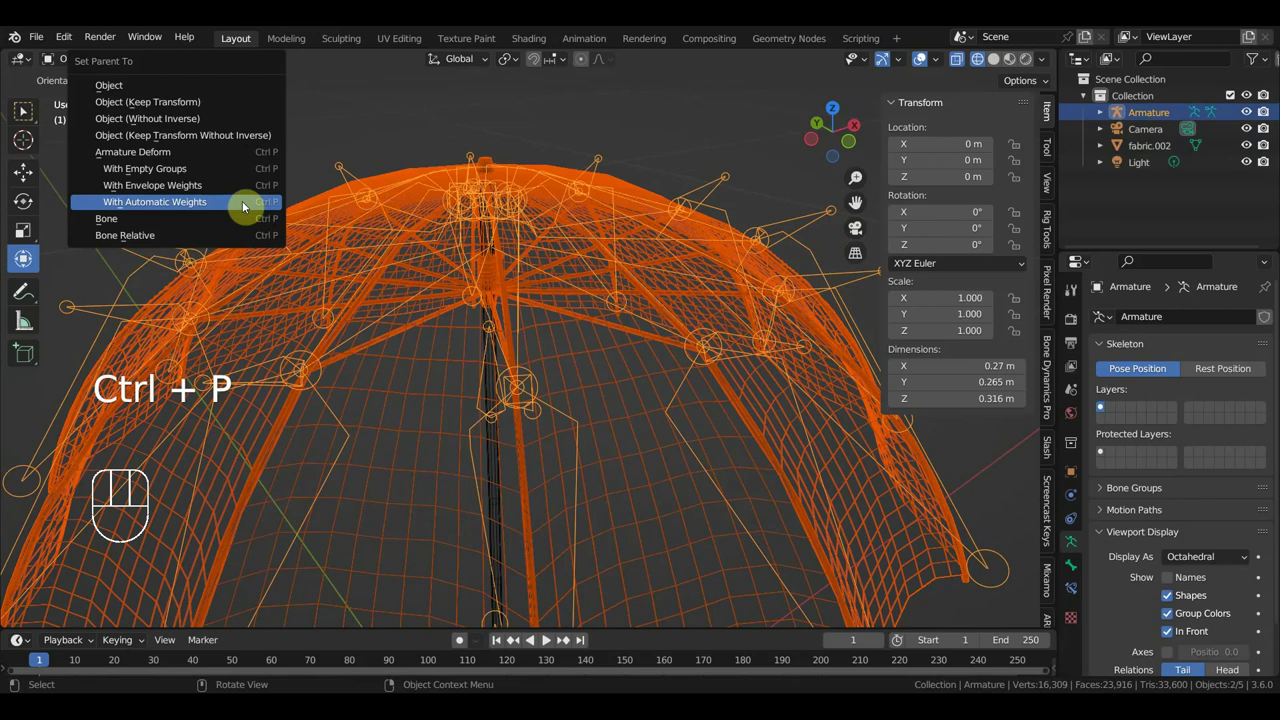
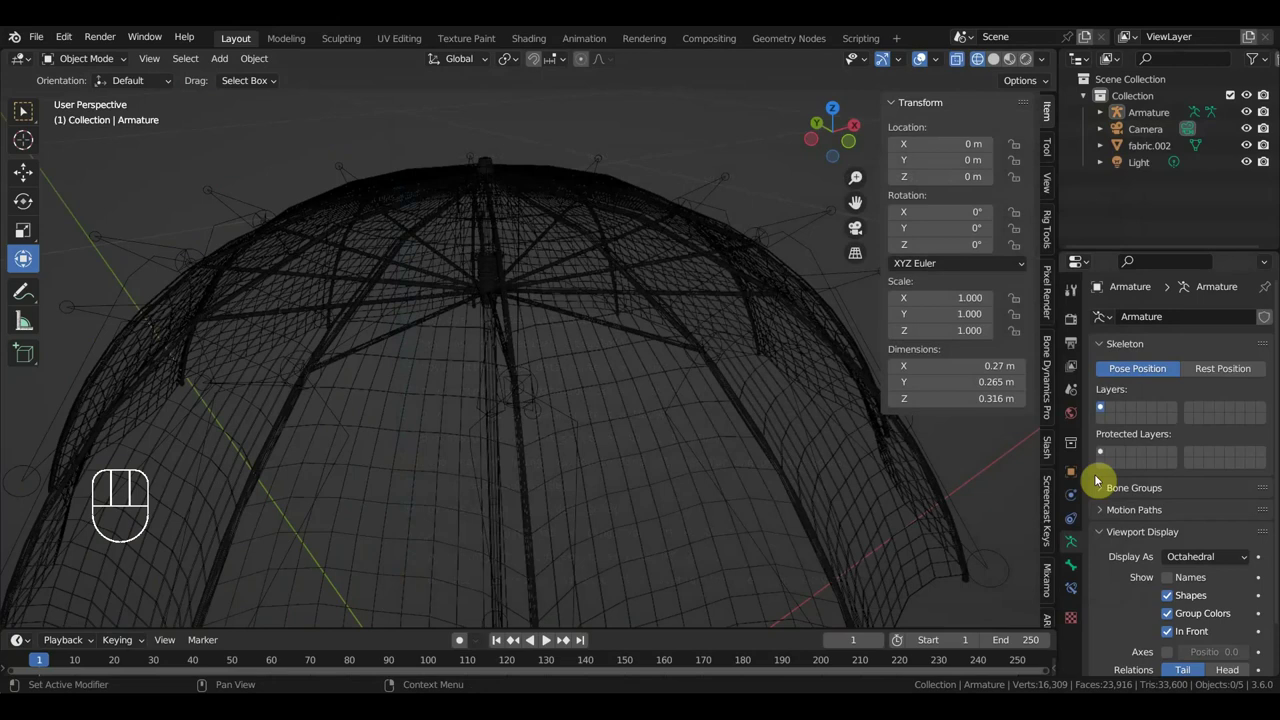
pyautogui.click(703, 486)
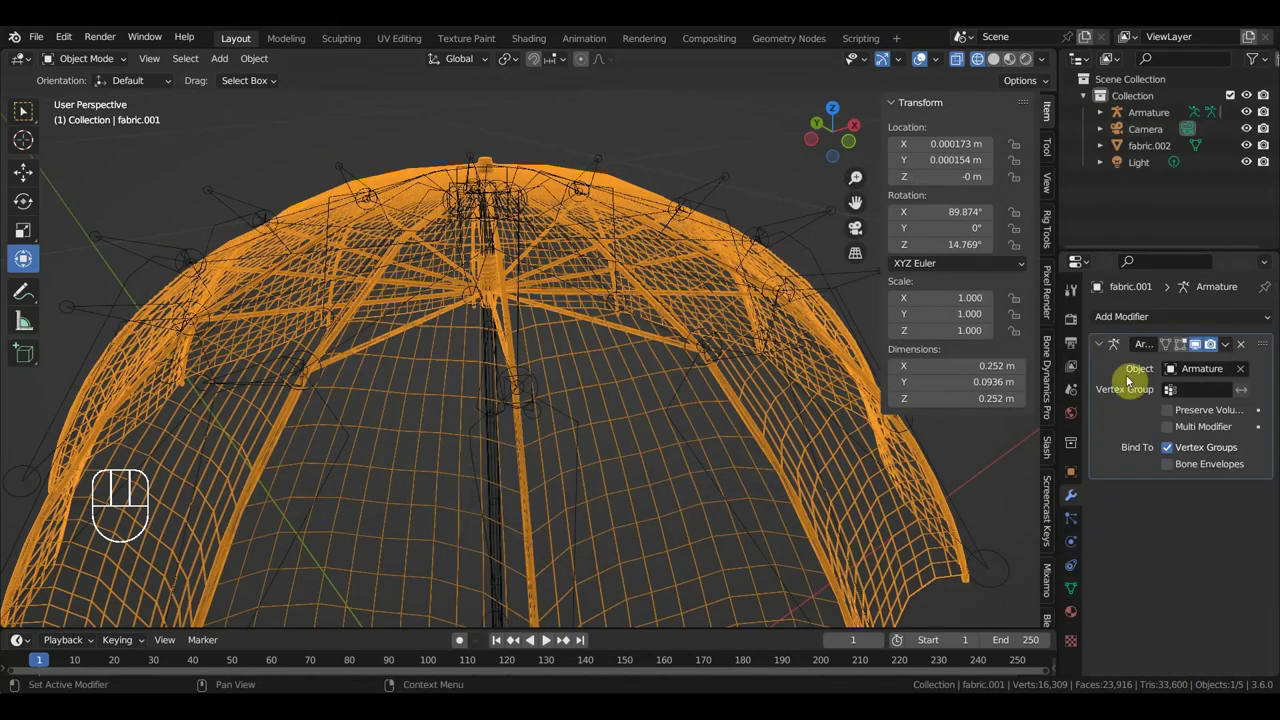
pyautogui.moveTo(1159, 323); pyautogui.dragTo(996, 435)
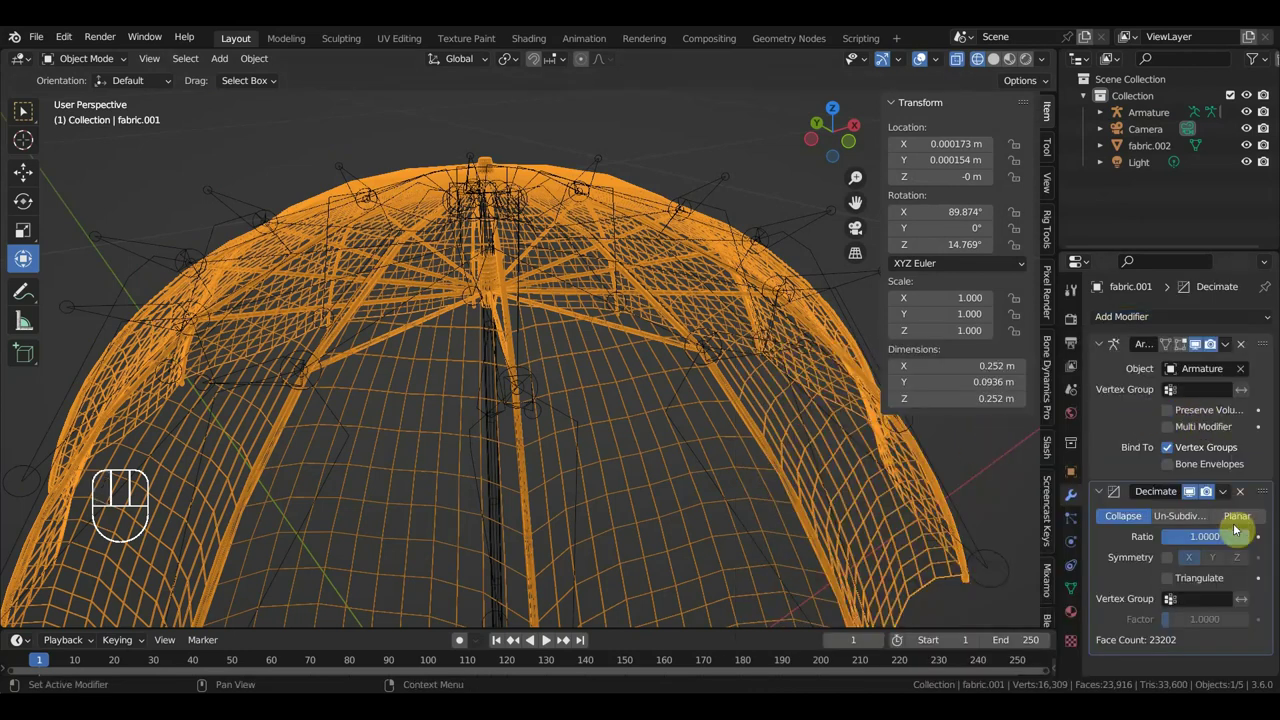
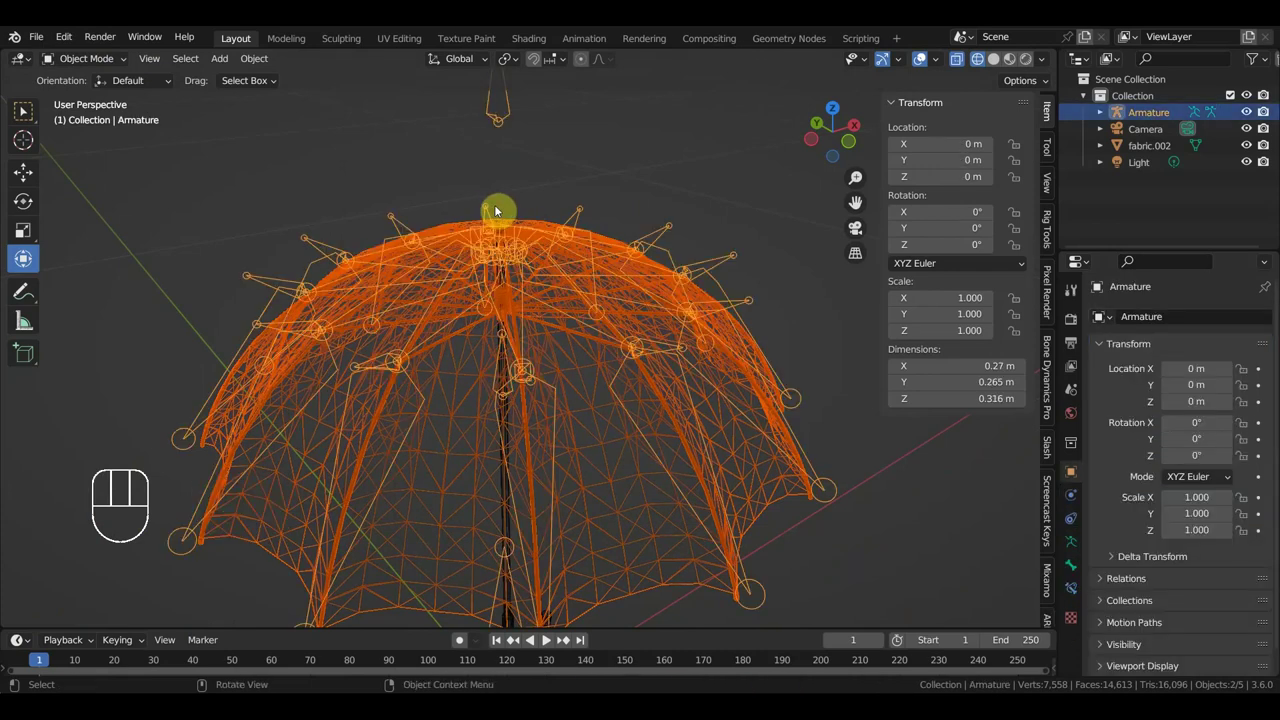
pyautogui.press('ctrl+p')
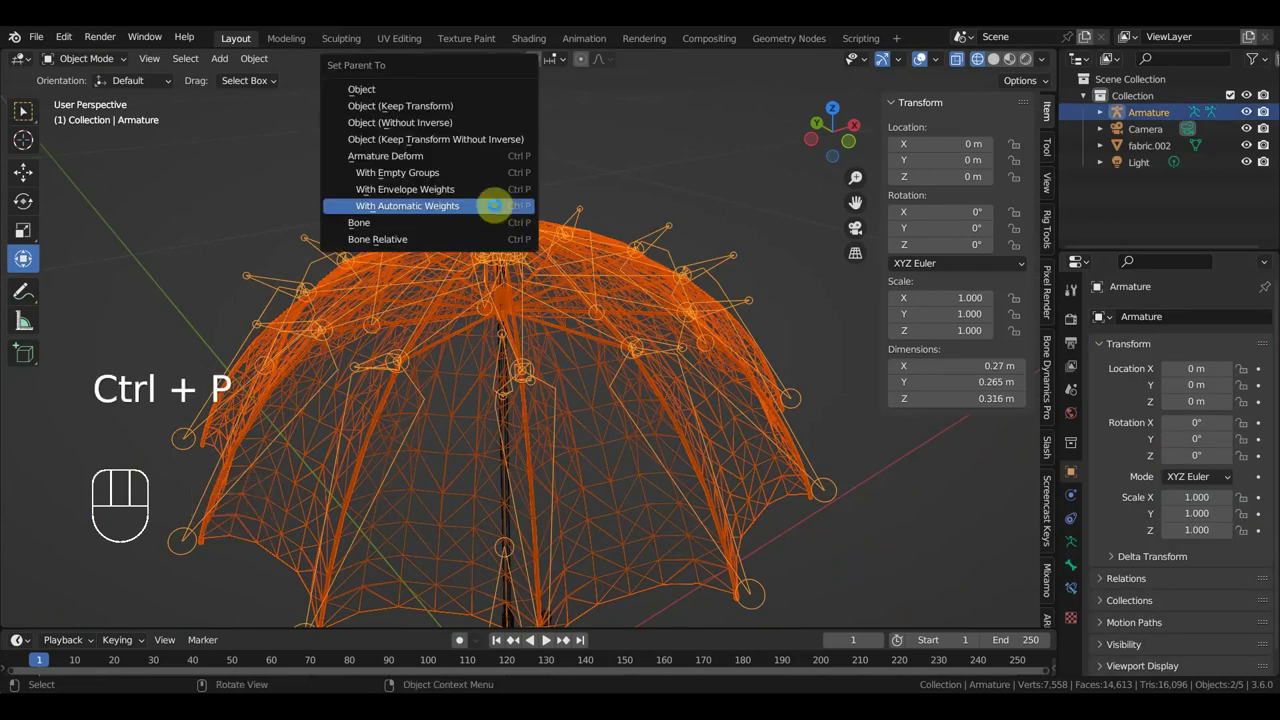
# Inspect the umbrella from below, select the handle mesh, and enter mesh editing on the canopy.
pyautogui.moveTo(605, 280); pyautogui.dragTo(667, 310)
pyautogui.moveTo(695, 274); pyautogui.dragTo(675, 249)
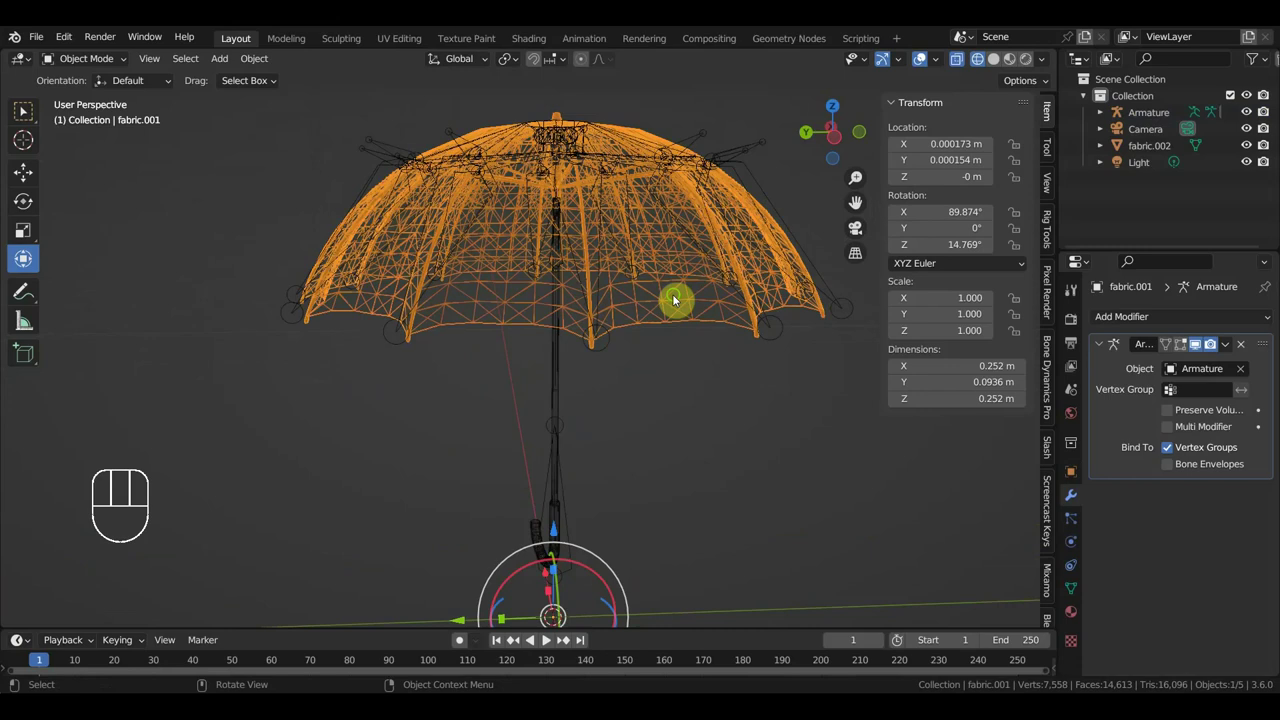
pyautogui.moveTo(686, 303); pyautogui.dragTo(753, 233)
pyautogui.click(584, 310)
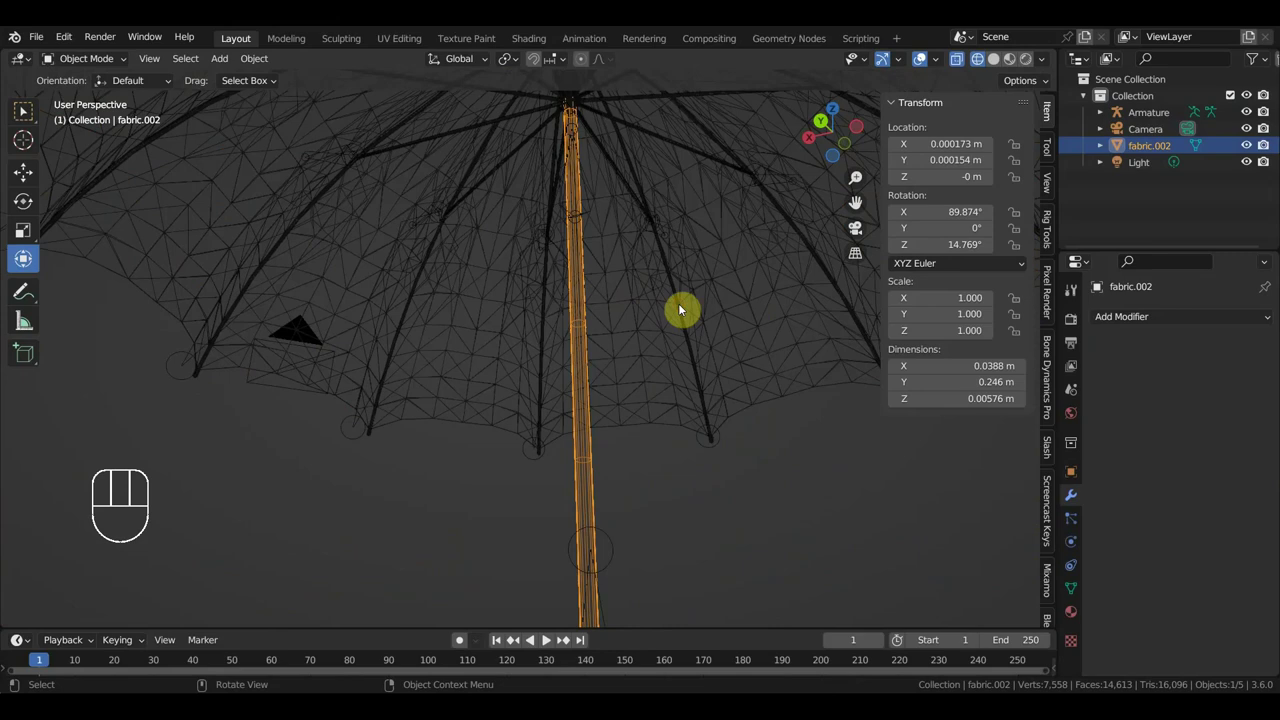
pyautogui.moveTo(680, 311); pyautogui.dragTo(661, 346)
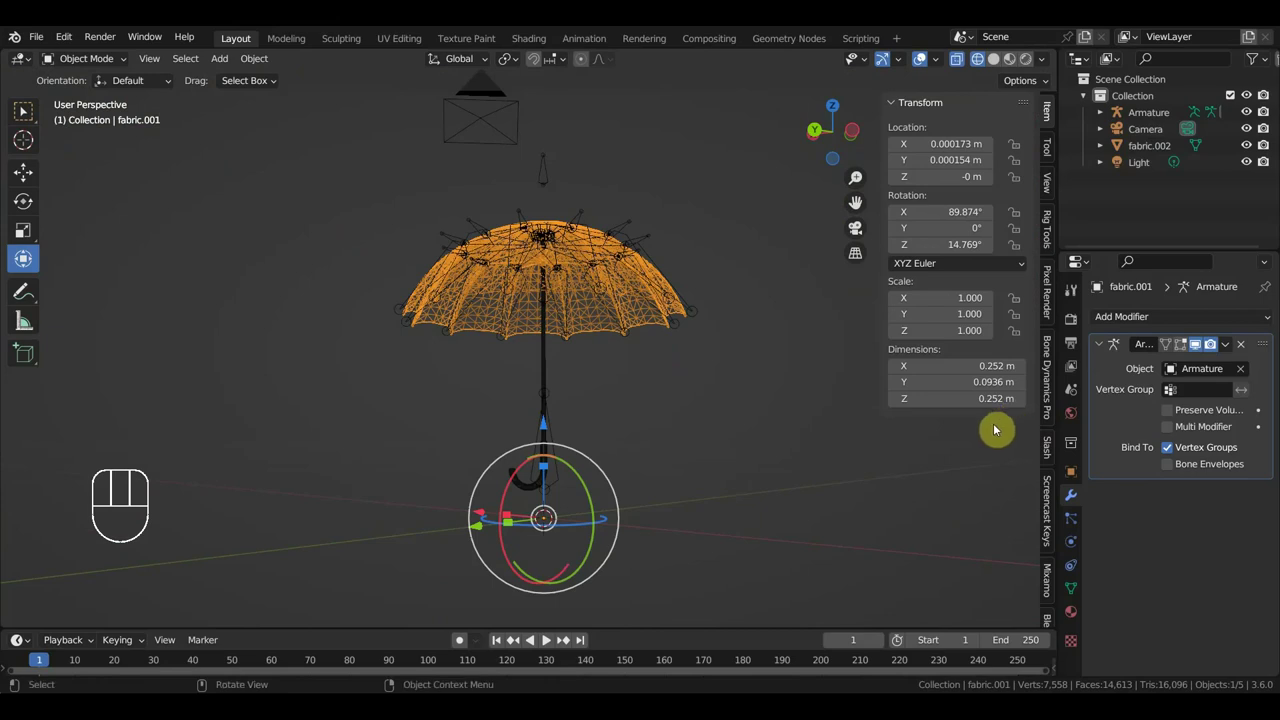
pyautogui.moveTo(103, 68); pyautogui.dragTo(24, 112)
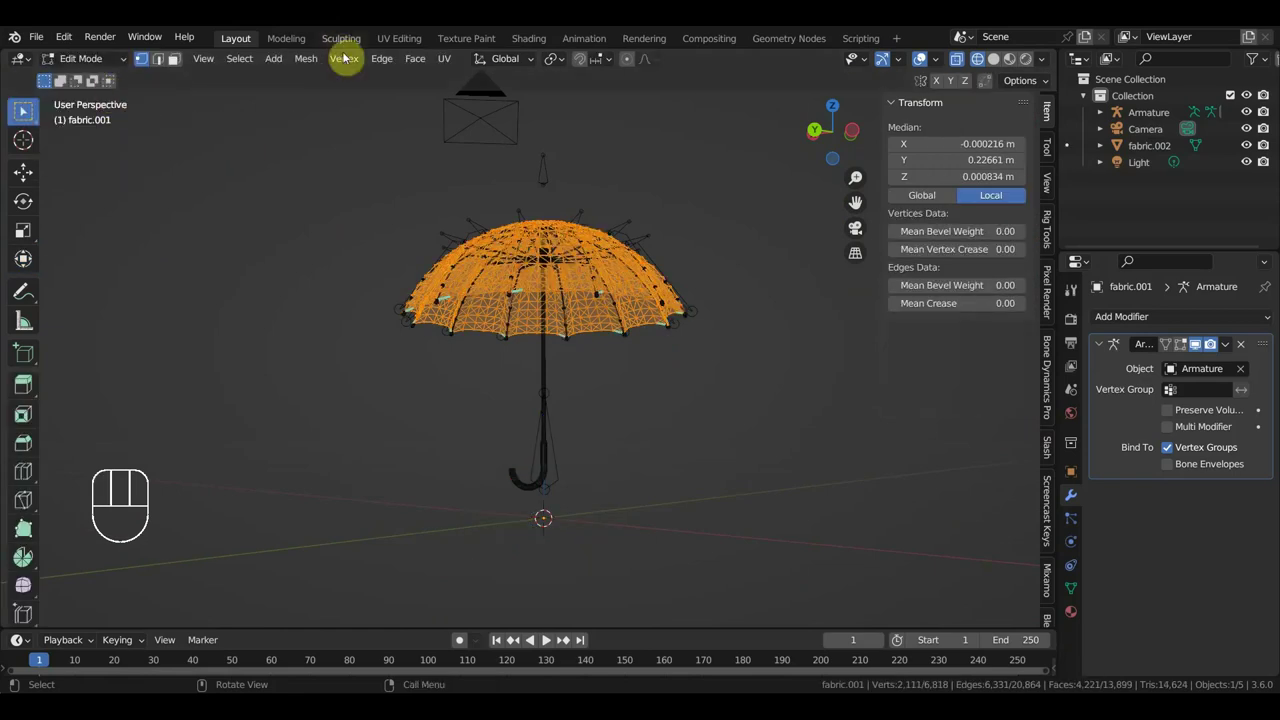
# Merge the canopy's vertices by distance, removing 2 duplicates to leave 6,816.
pyautogui.moveTo(24, 112); pyautogui.dragTo(24, 112)
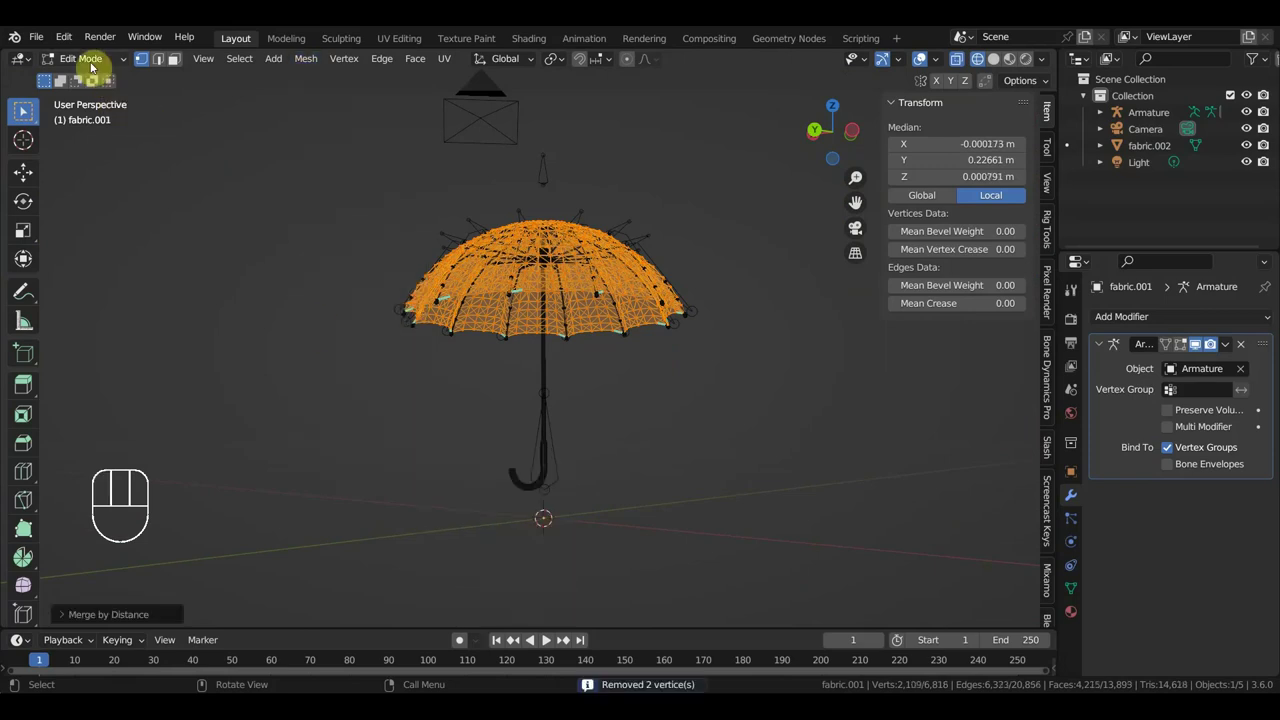
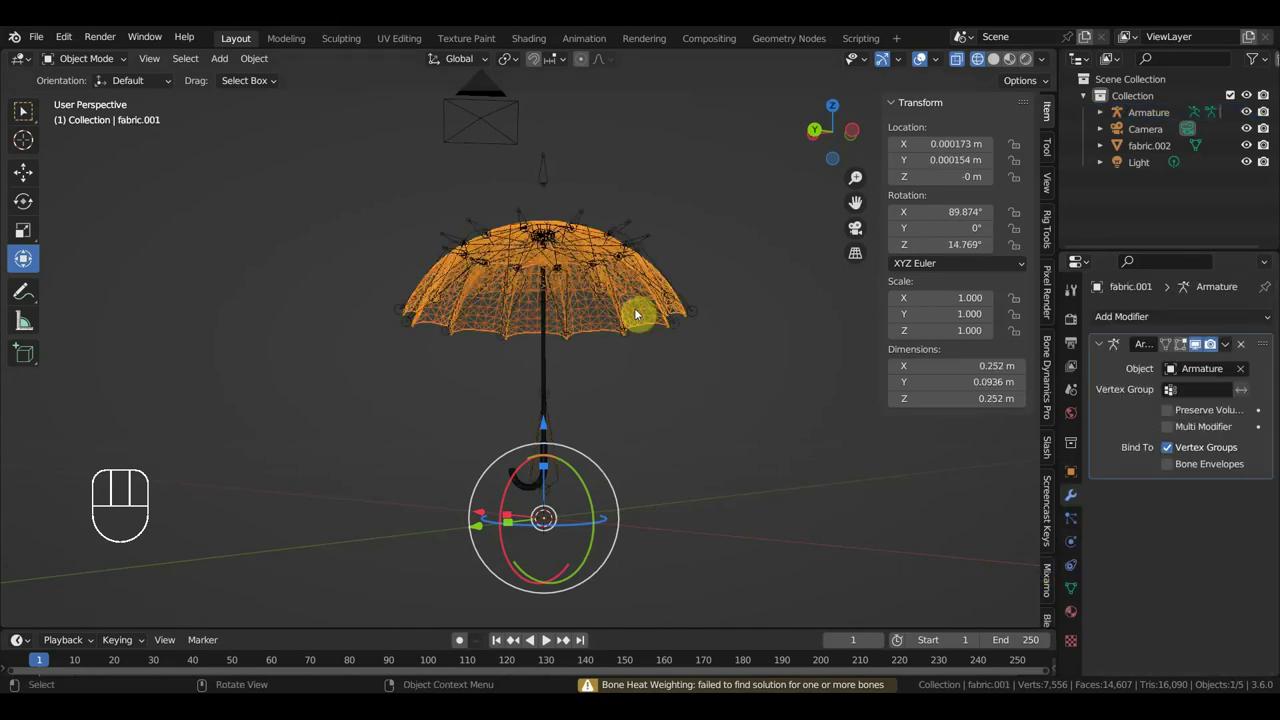
# Delete the Armature modifier from fabric.001 and select the Armature.
pyautogui.click(1247, 351)
pyautogui.middleClick(709, 430)
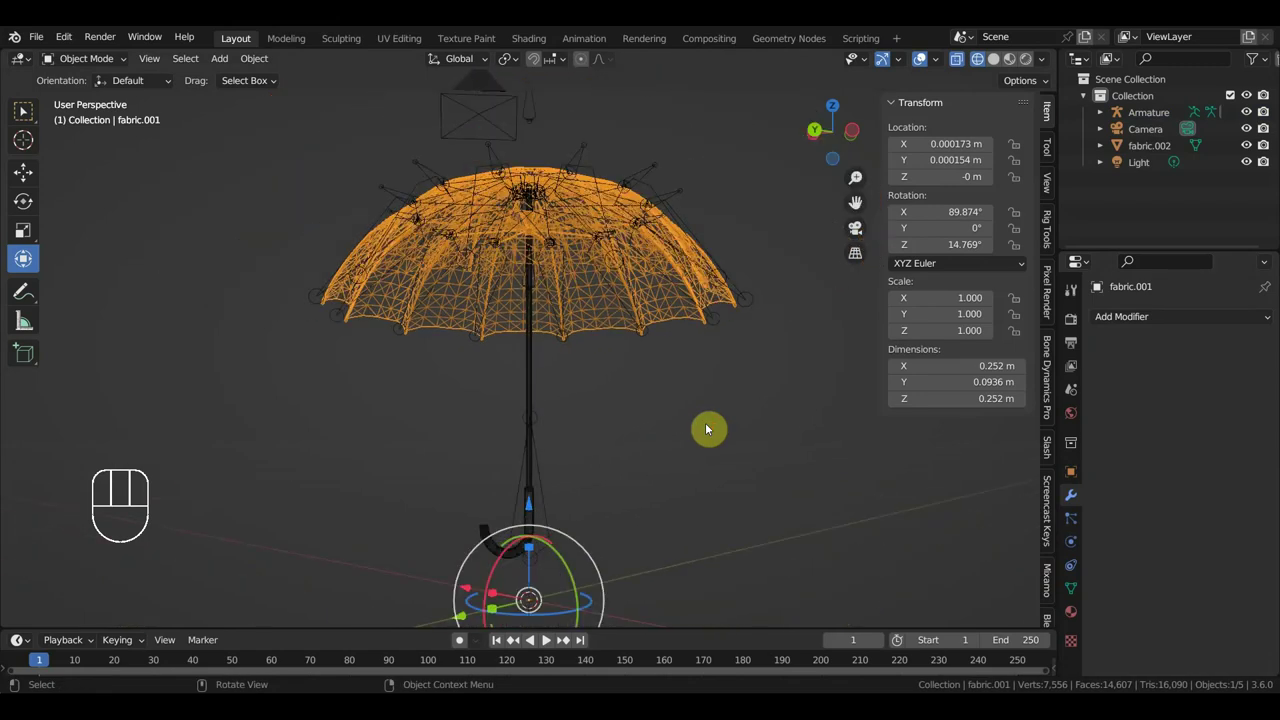
pyautogui.moveTo(710, 430); pyautogui.dragTo(569, 430)
pyautogui.click(533, 390)
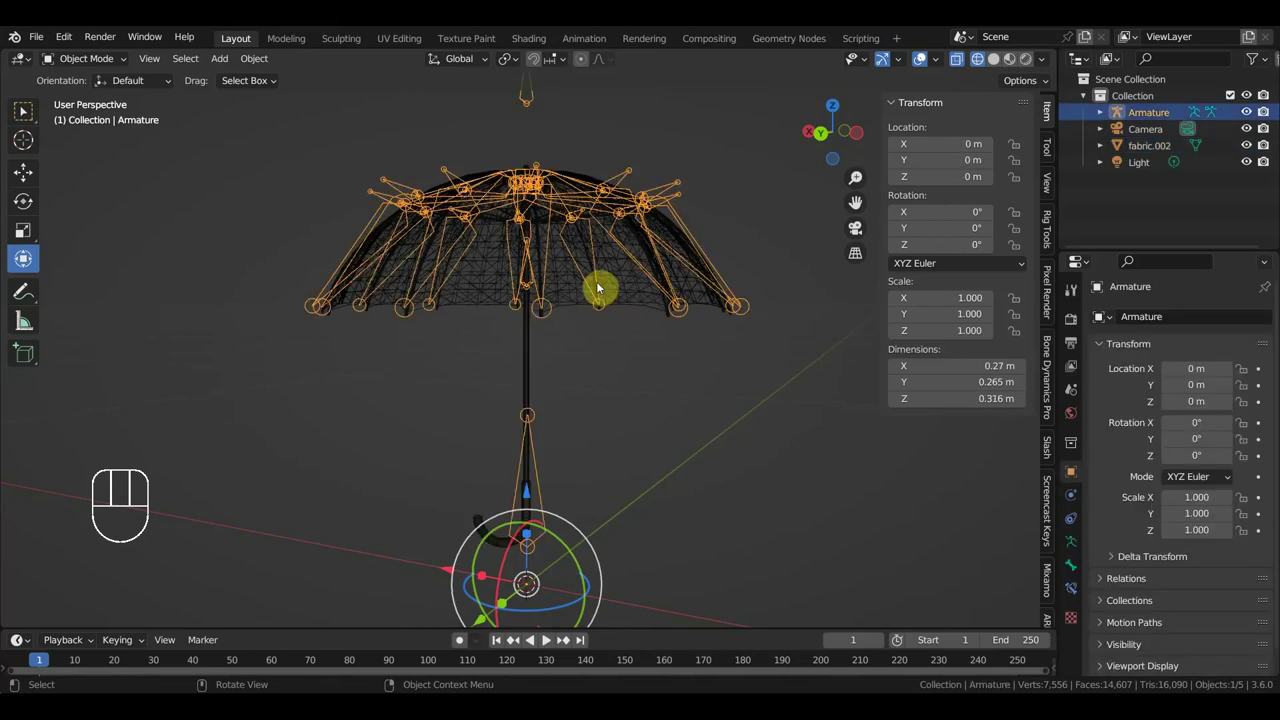
# Reopen a recent umbrella file without saving and look down on the pose-mode bones from above.
pyautogui.click(630, 283)
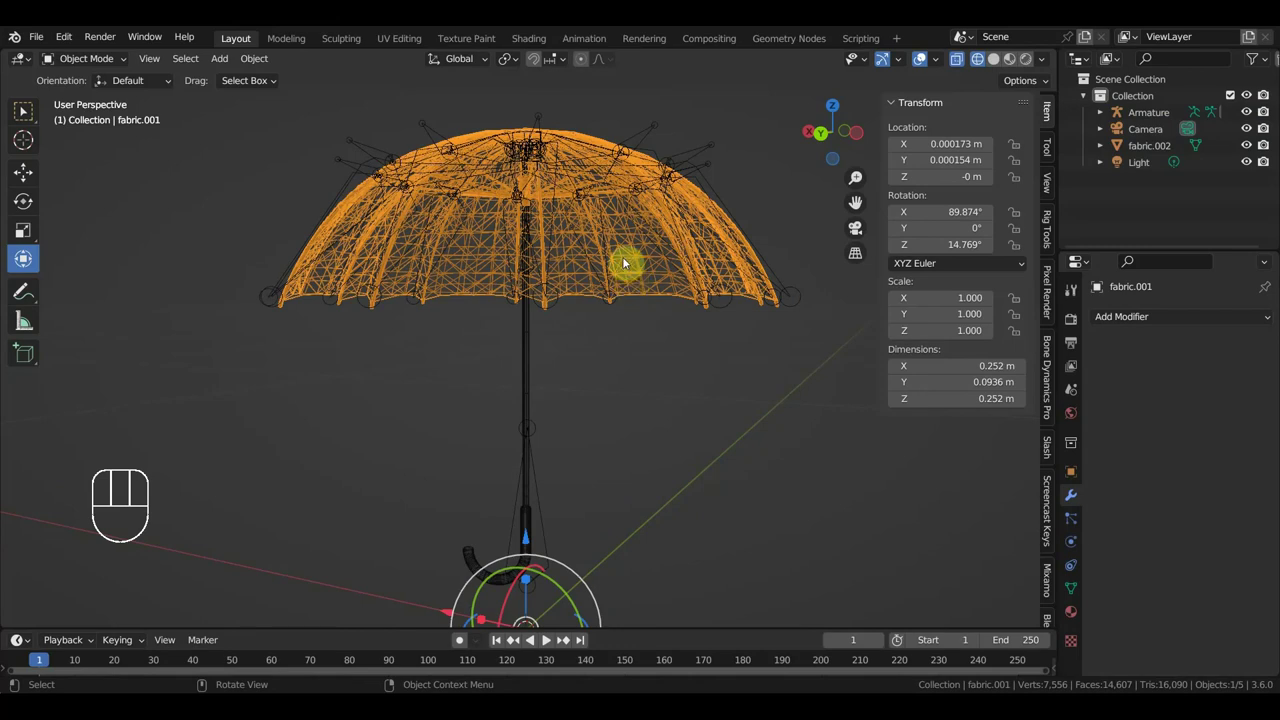
pyautogui.moveTo(39, 49); pyautogui.dragTo(698, 399)
pyautogui.moveTo(705, 363); pyautogui.dragTo(578, 303)
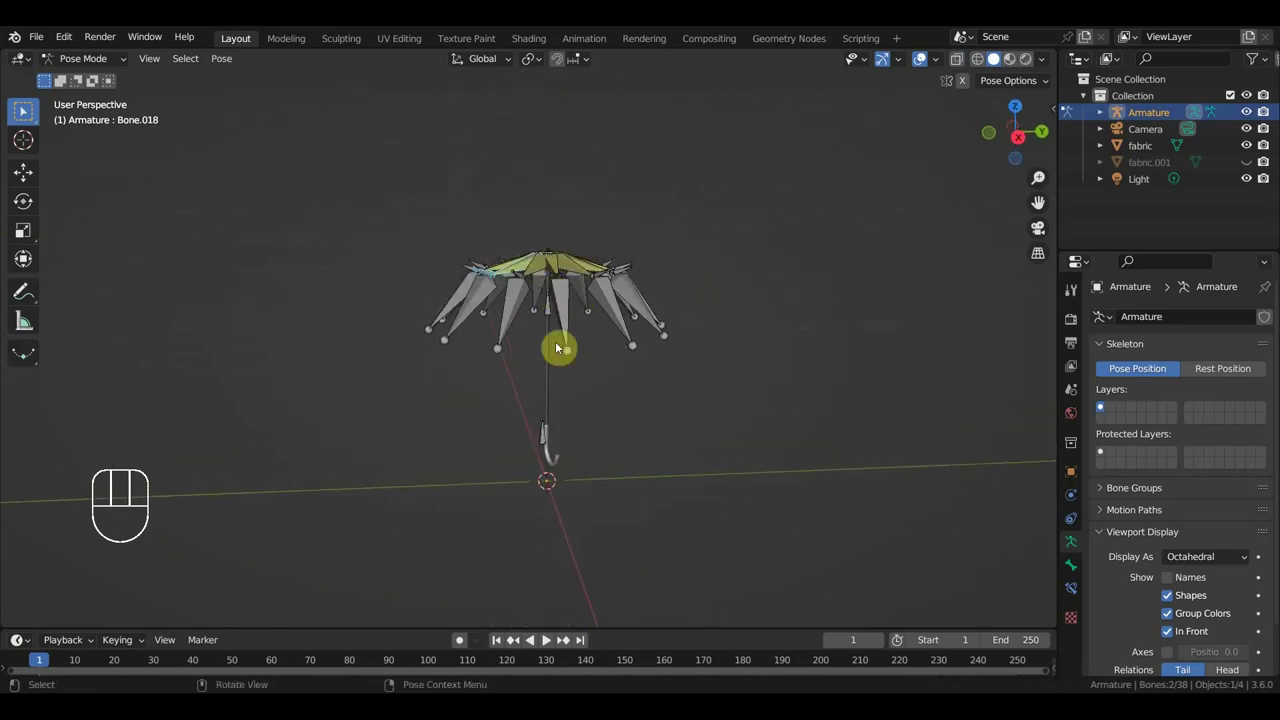
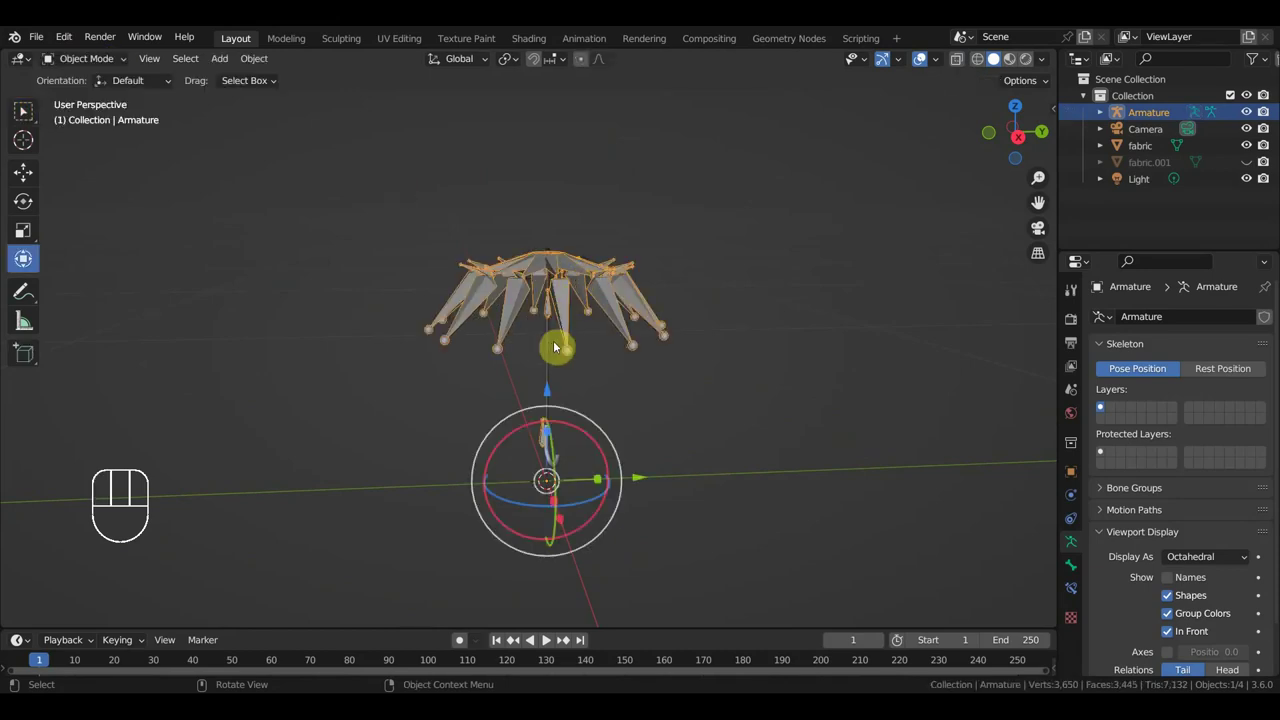
# Delete the Armature and select the fabric umbrella frame mesh.
pyautogui.press('Delete')
pyautogui.click(547, 361)
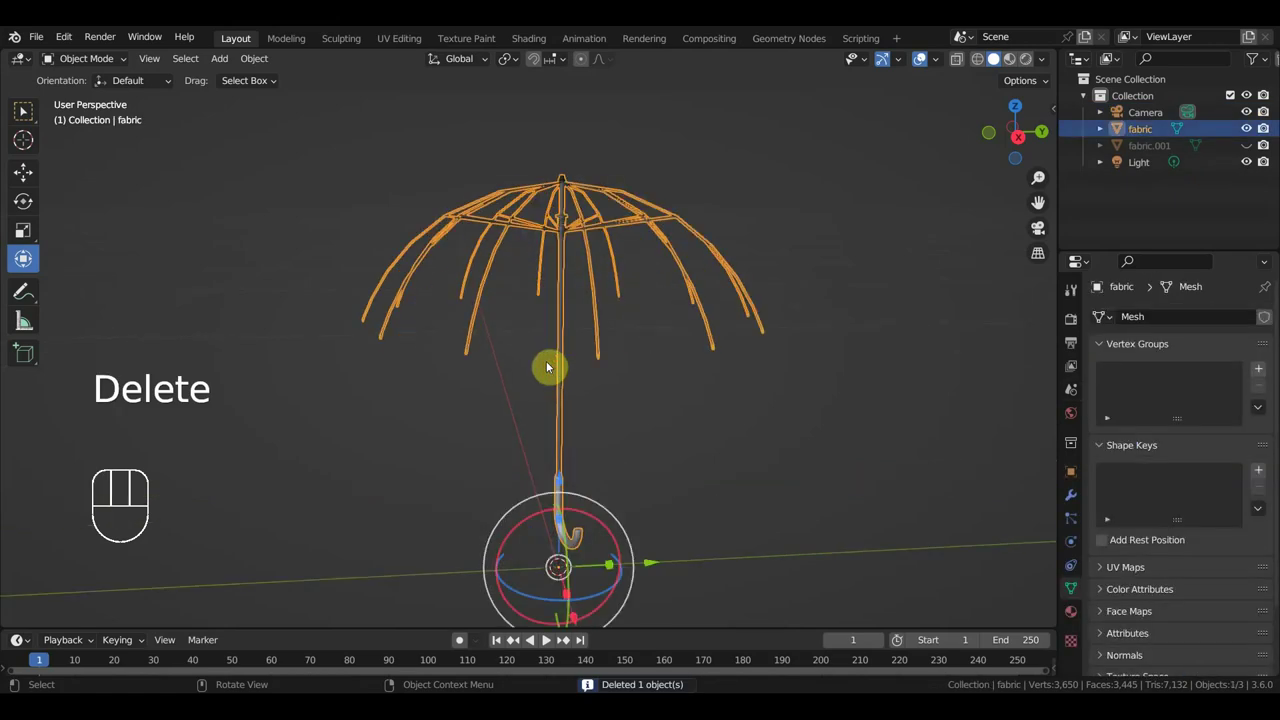
pyautogui.click(578, 387)
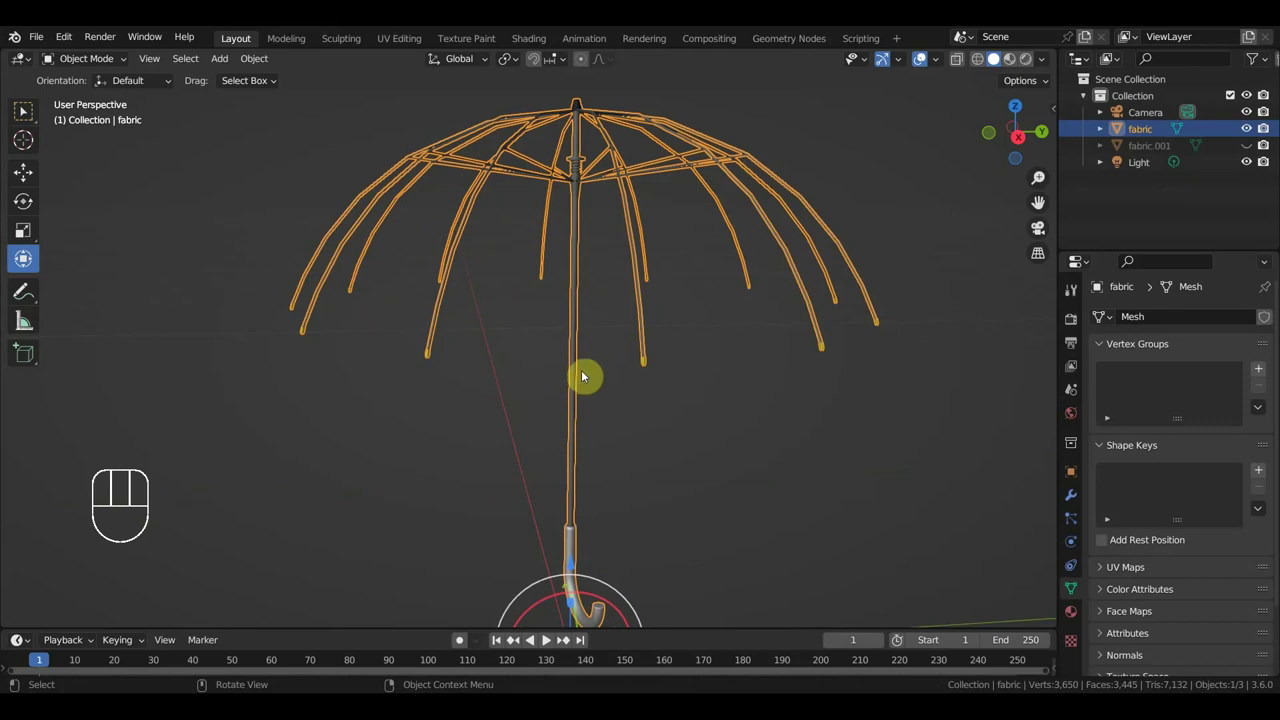
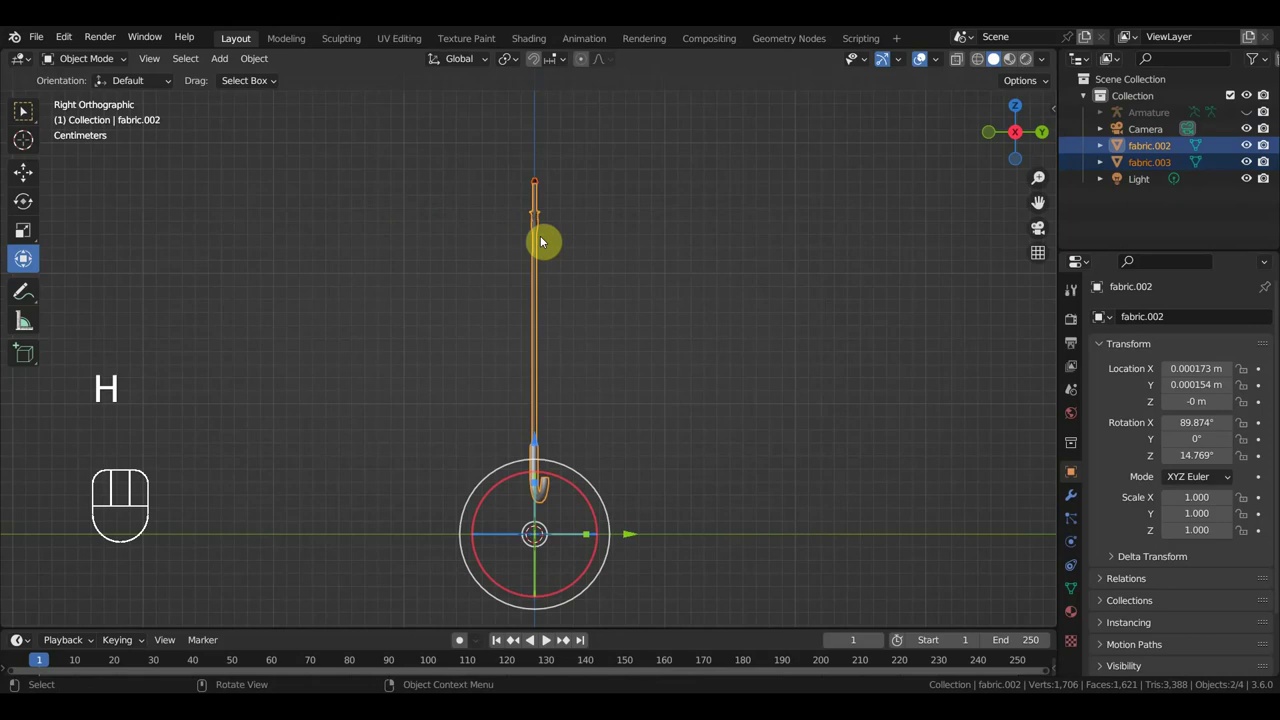
# Join away duplicate fabric.003, unhide the armature with Alt+H and import the OBJ mesh named 1.
pyautogui.press('ctrl+j')
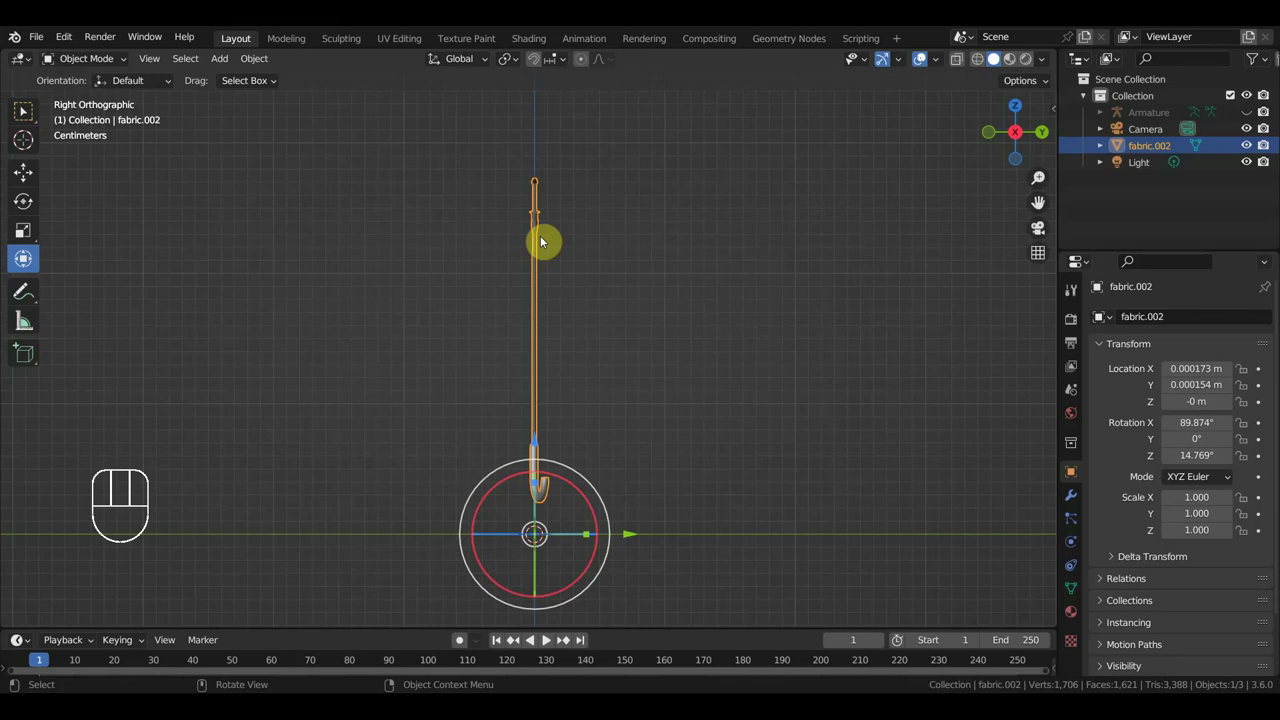
pyautogui.press('alt+h')
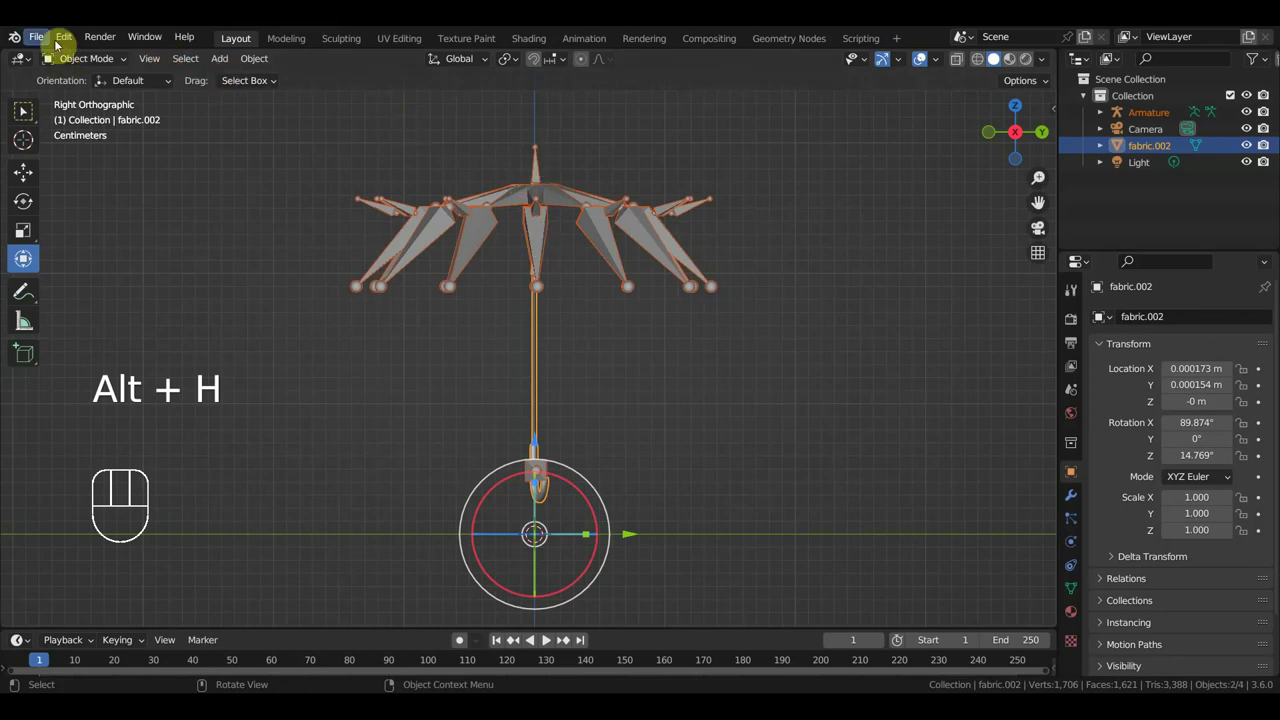
pyautogui.moveTo(35, 44); pyautogui.dragTo(299, 458)
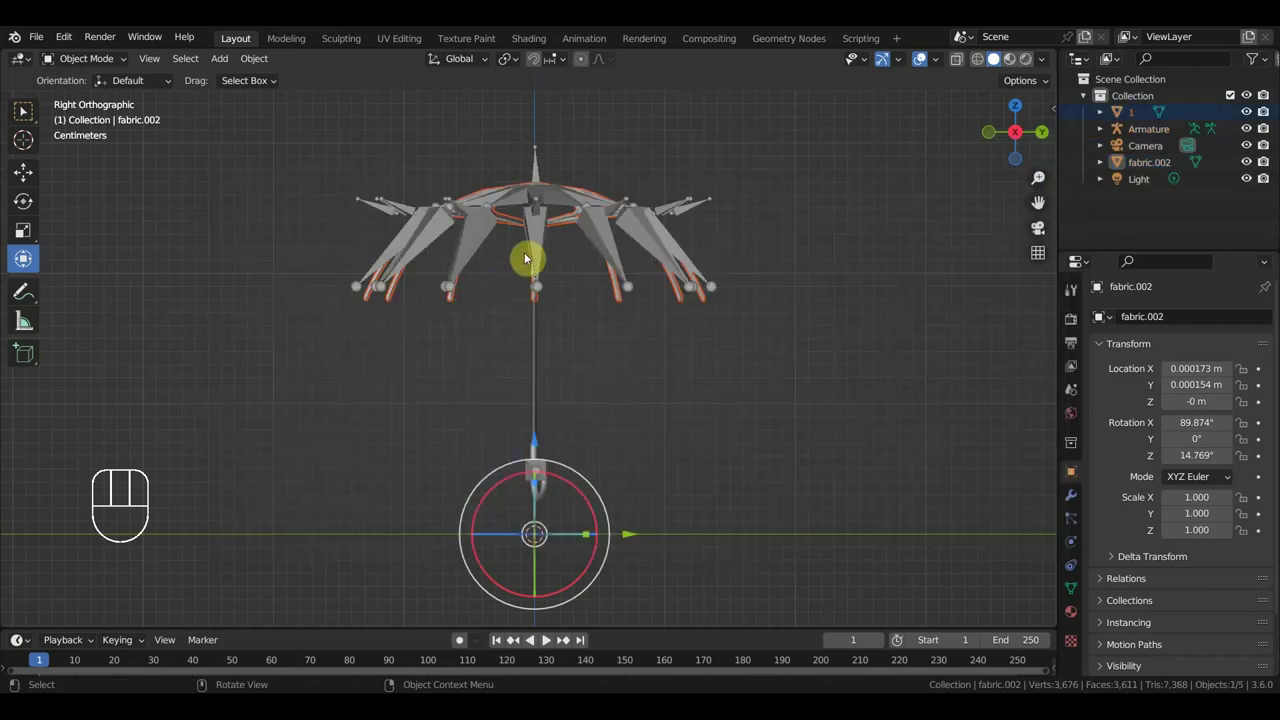
pyautogui.moveTo(547, 268); pyautogui.dragTo(557, 360)
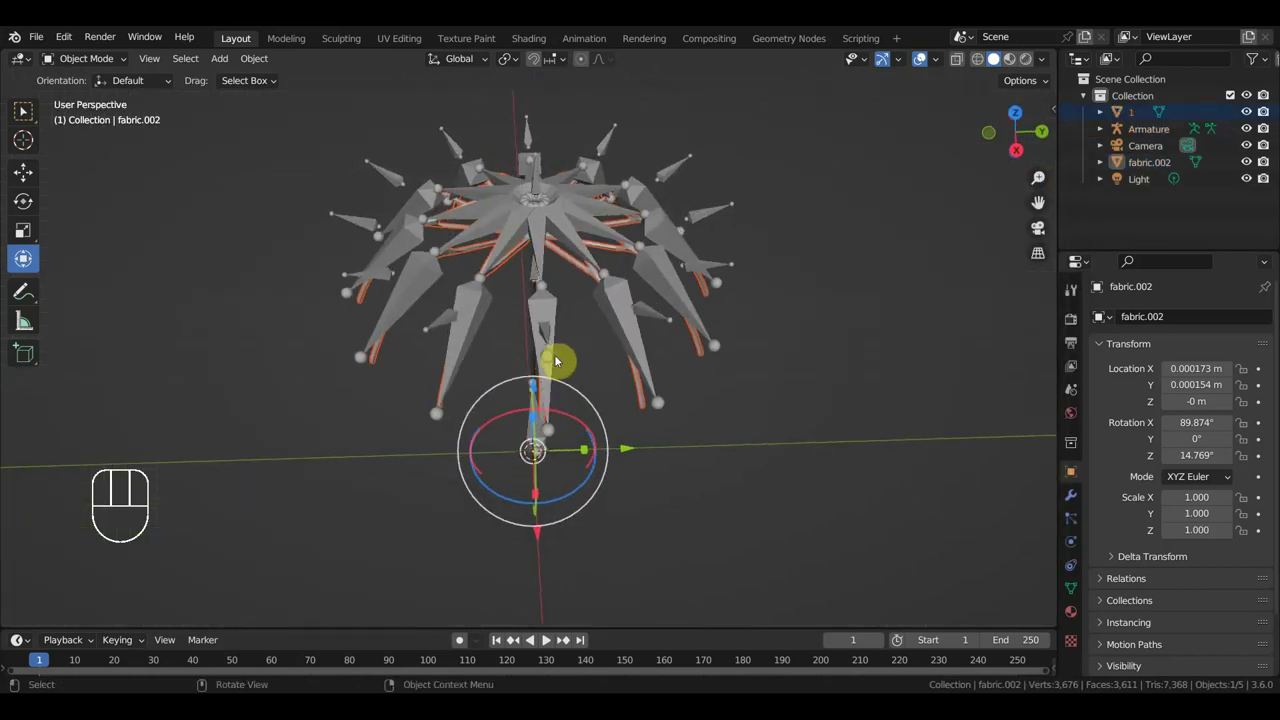
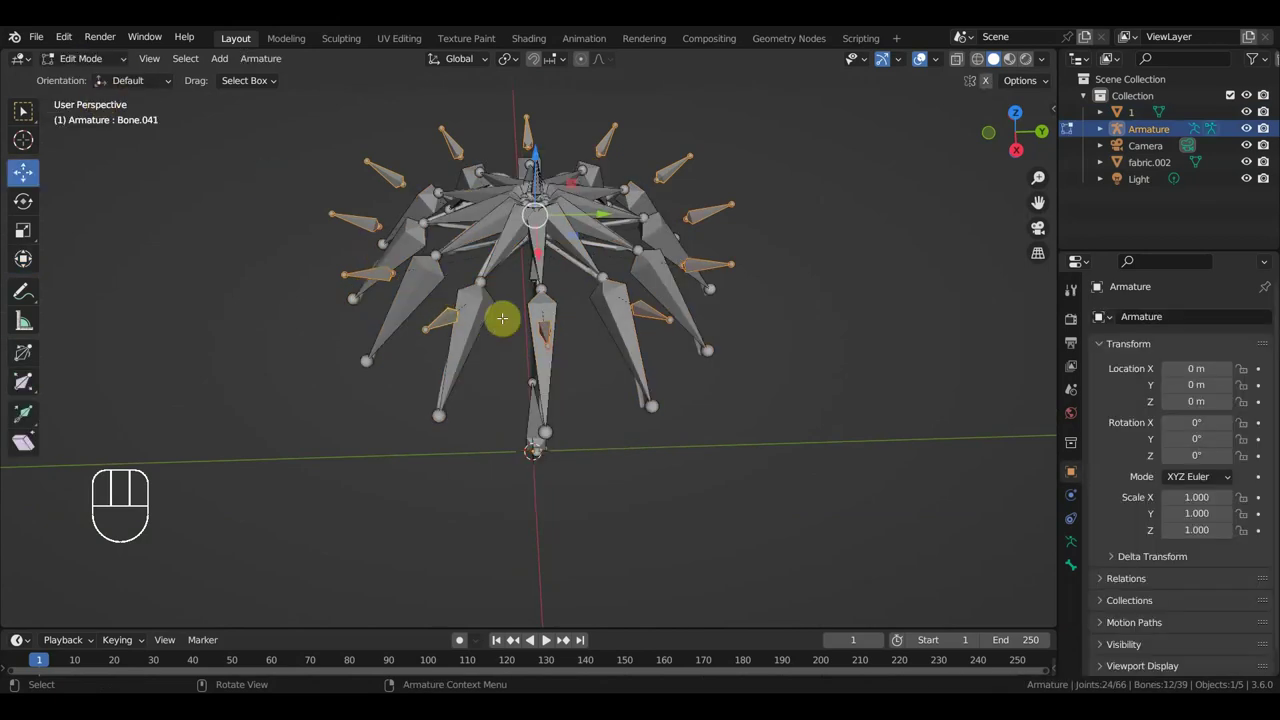
# From the side view, scale the selected rib tip bones down to about 0.91.
pyautogui.press('KP_3')
pyautogui.press('s')
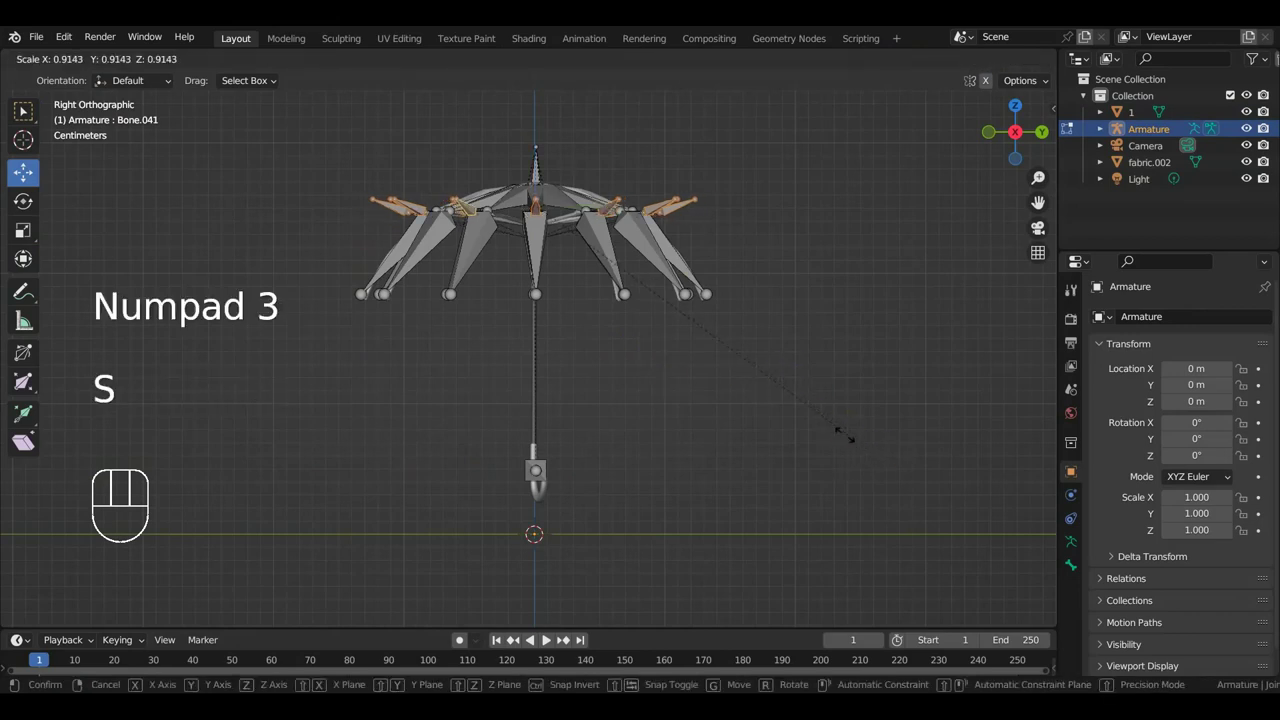
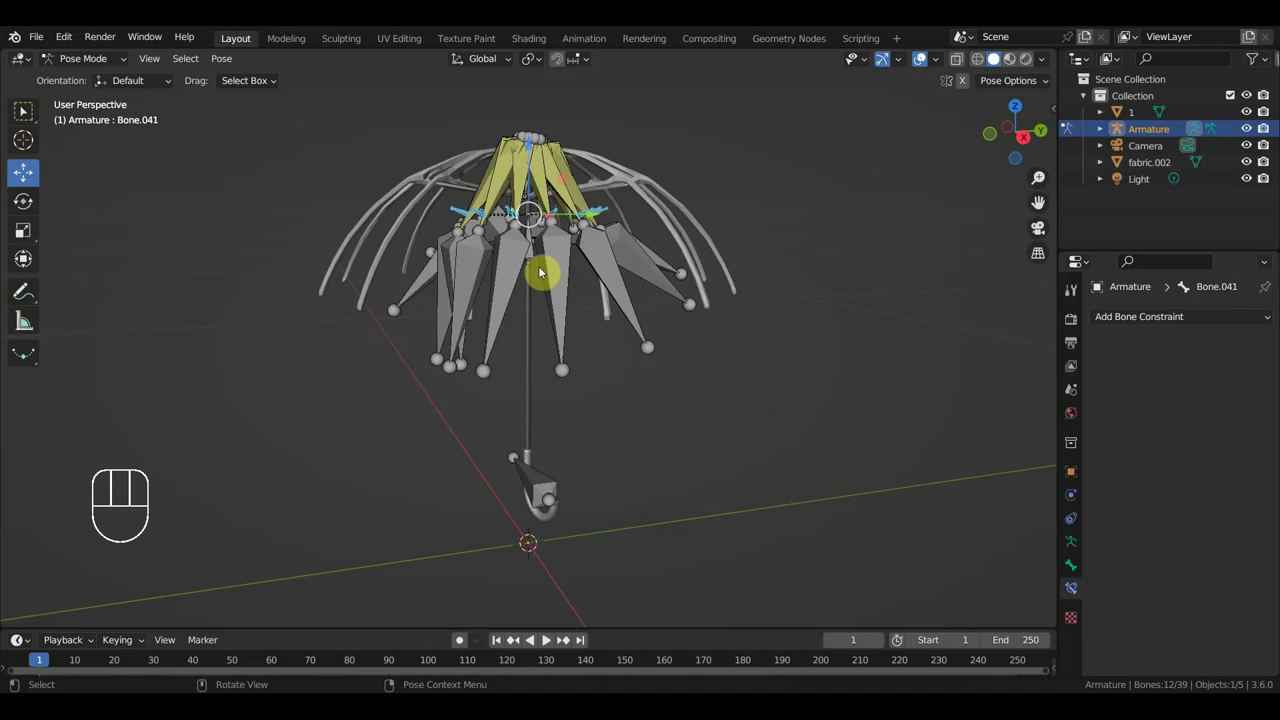
# Undo the rib-fold pose test back into bone editing and change the viewport shading.
pyautogui.press('ctrl+z')
pyautogui.press('ctrl+z')
pyautogui.press('ctrl+z')
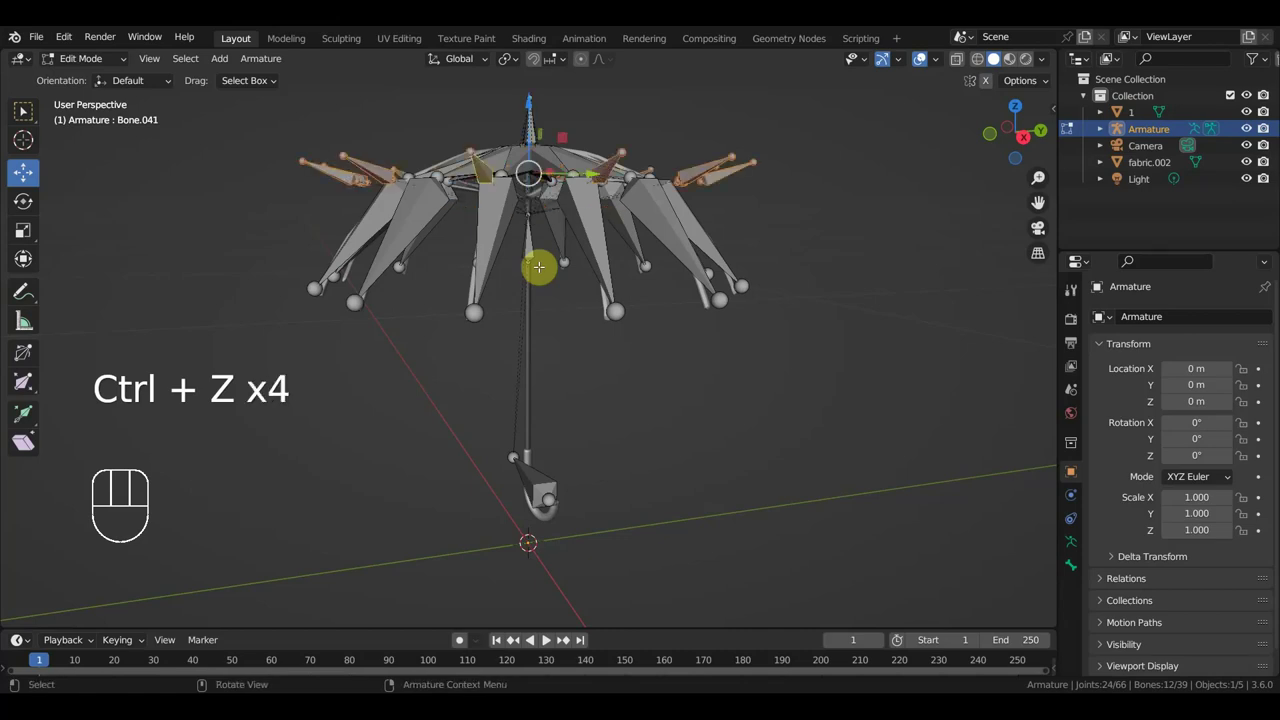
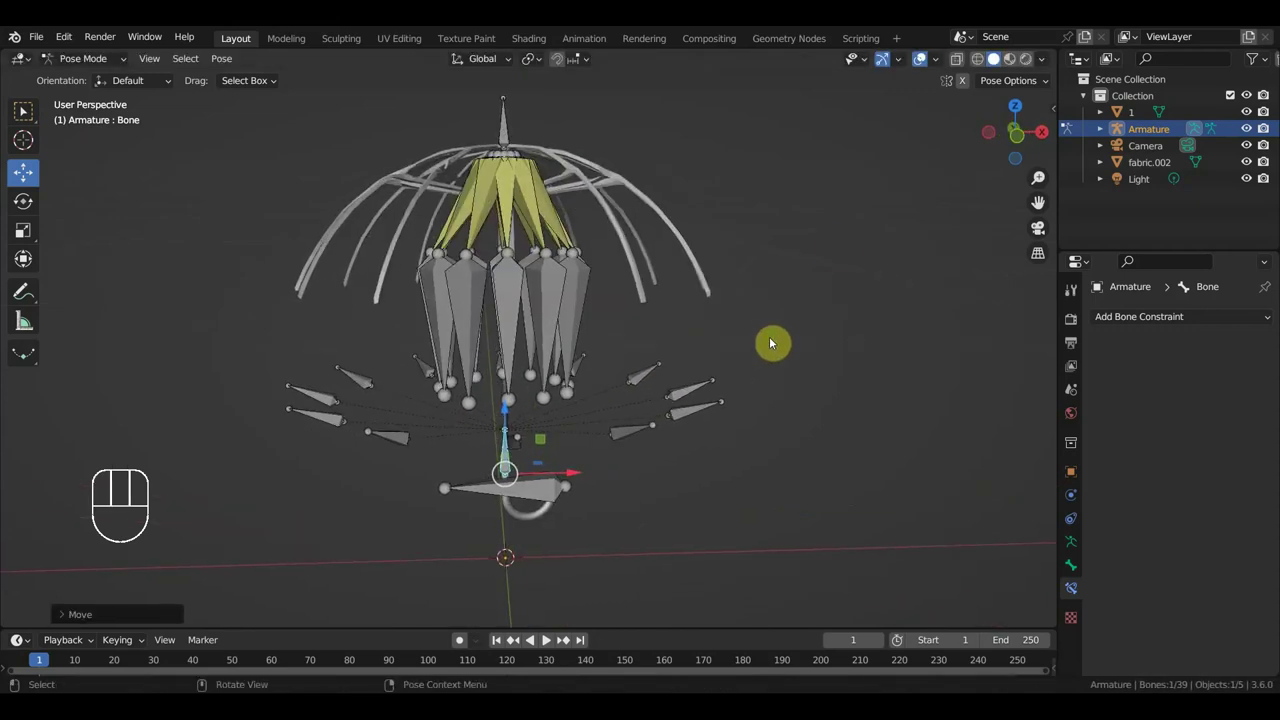
pyautogui.click(923, 65)
pyautogui.click(922, 68)
# Orbit around the rib bones and check the rig from the Right Ortho side view.
pyautogui.moveTo(800, 215); pyautogui.dragTo(763, 230)
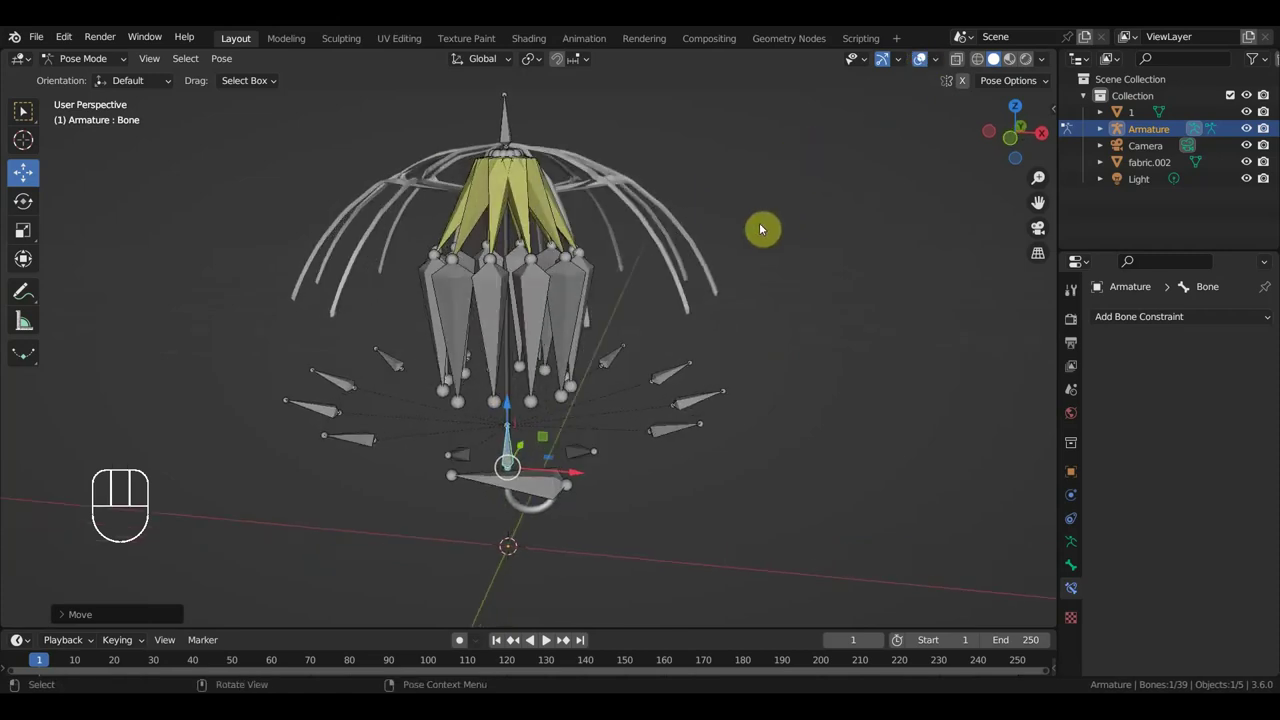
pyautogui.moveTo(583, 231); pyautogui.dragTo(576, 248)
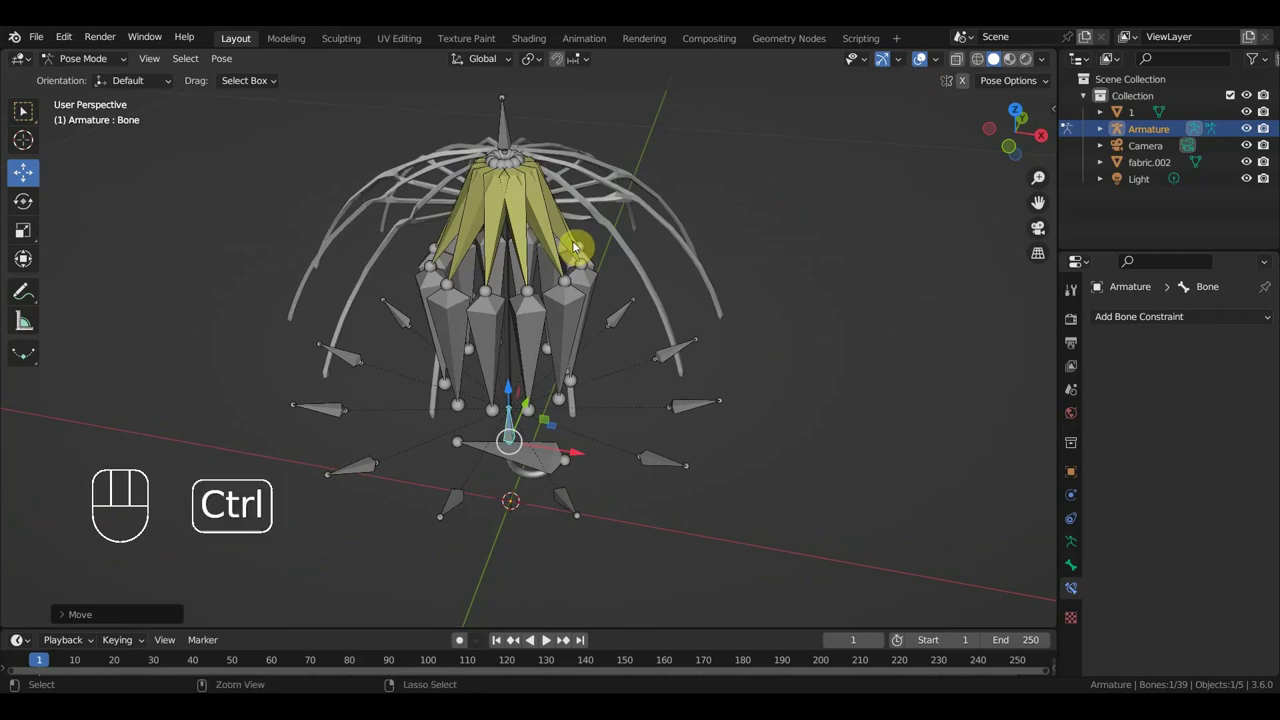
pyautogui.press('ctrl+z')
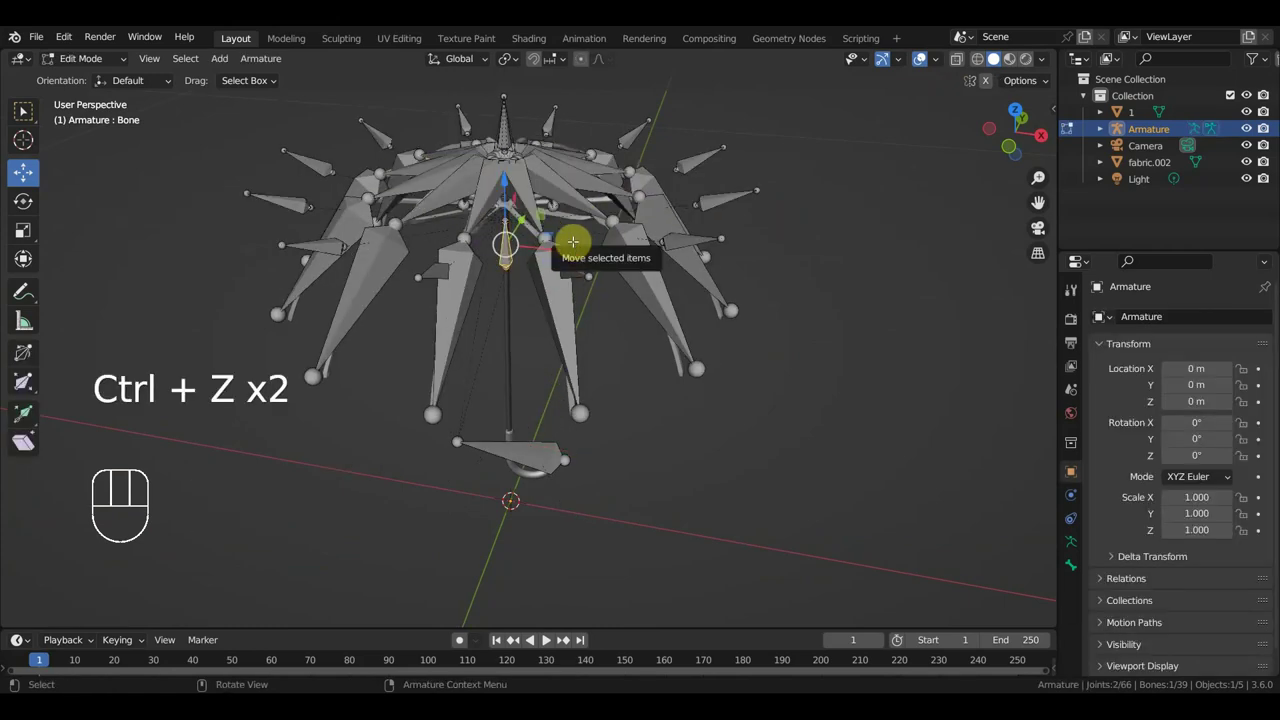
pyautogui.press('KP_3')
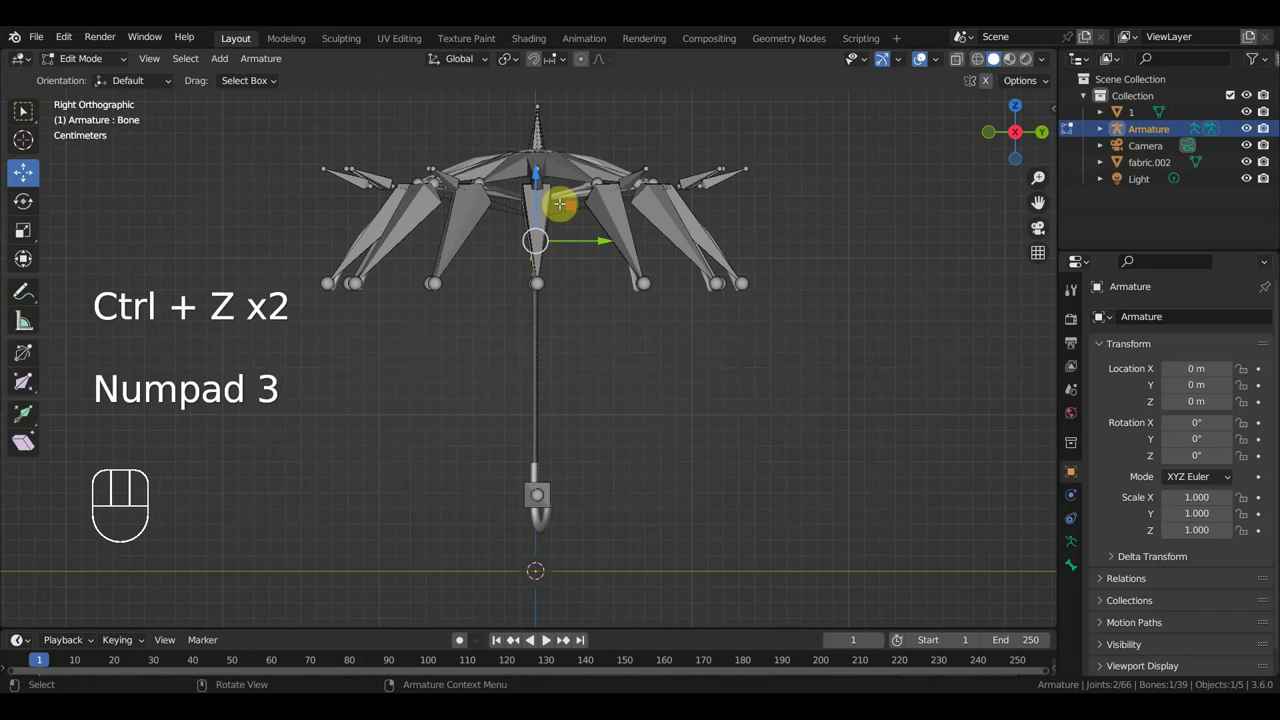
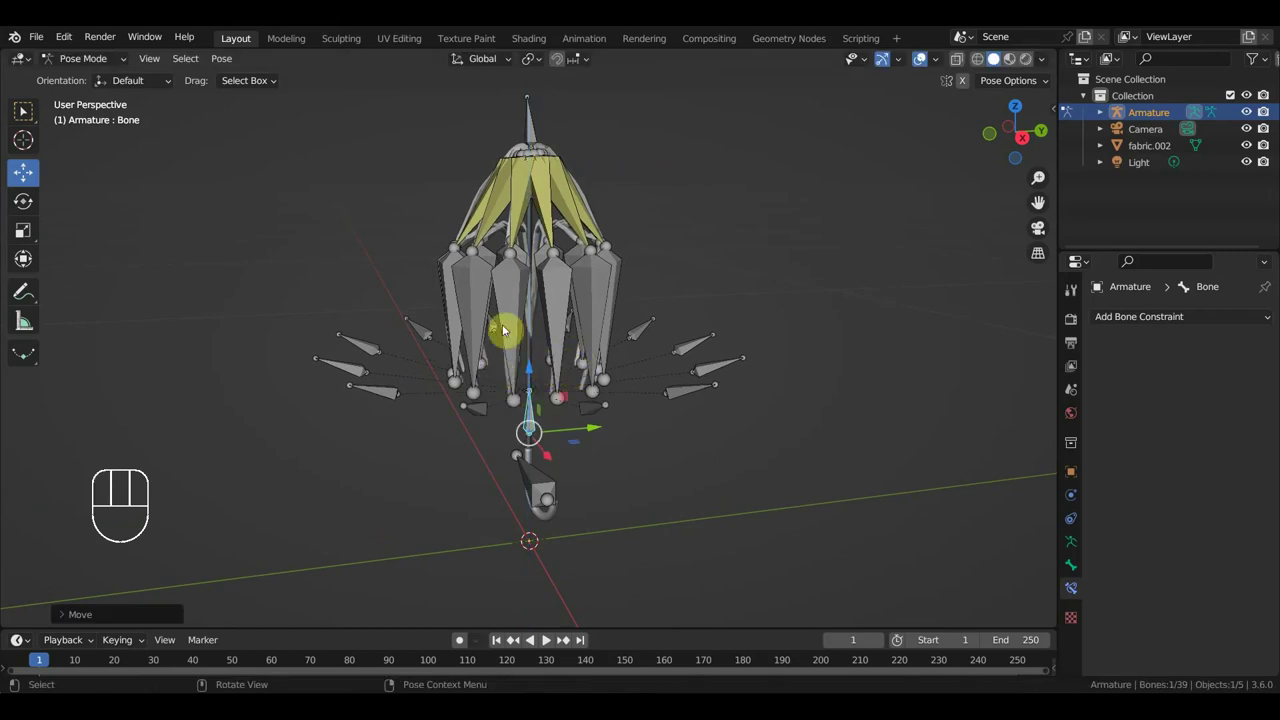
pyautogui.click(927, 63)
pyautogui.moveTo(753, 285); pyautogui.dragTo(557, 274)
pyautogui.middleClick(566, 264)
pyautogui.middleClick(580, 251)
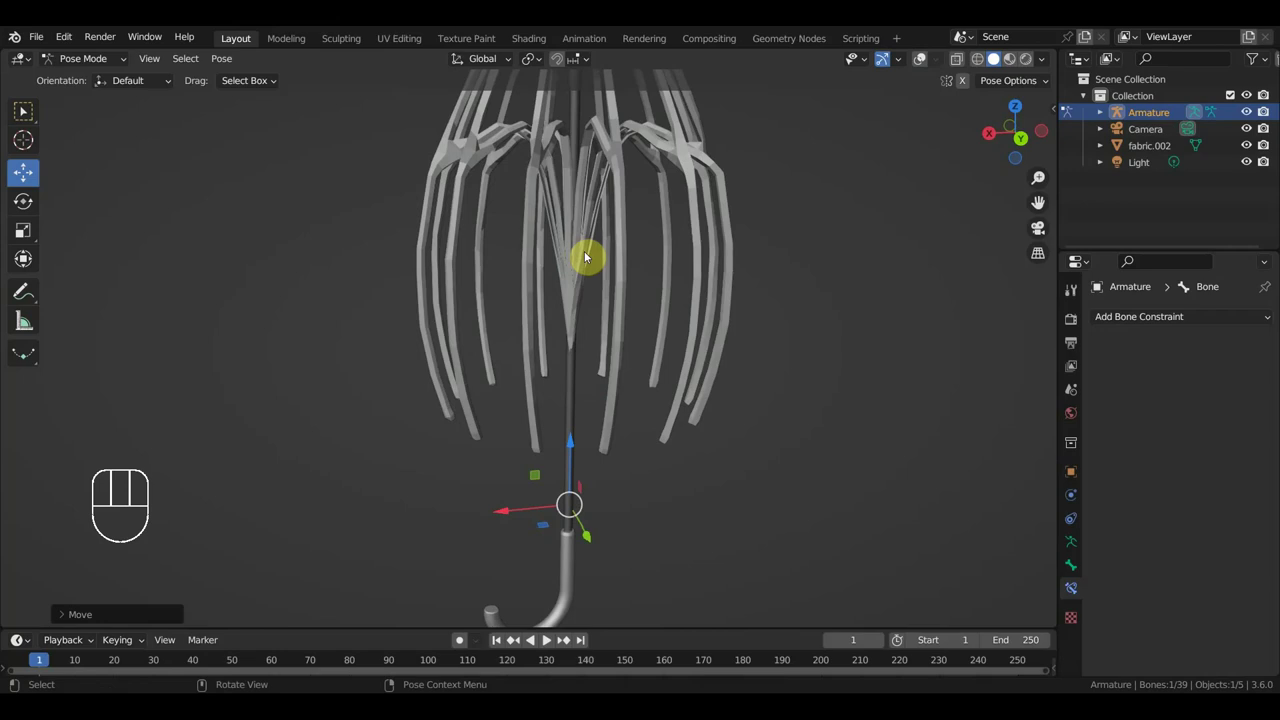
pyautogui.moveTo(617, 297); pyautogui.dragTo(641, 304)
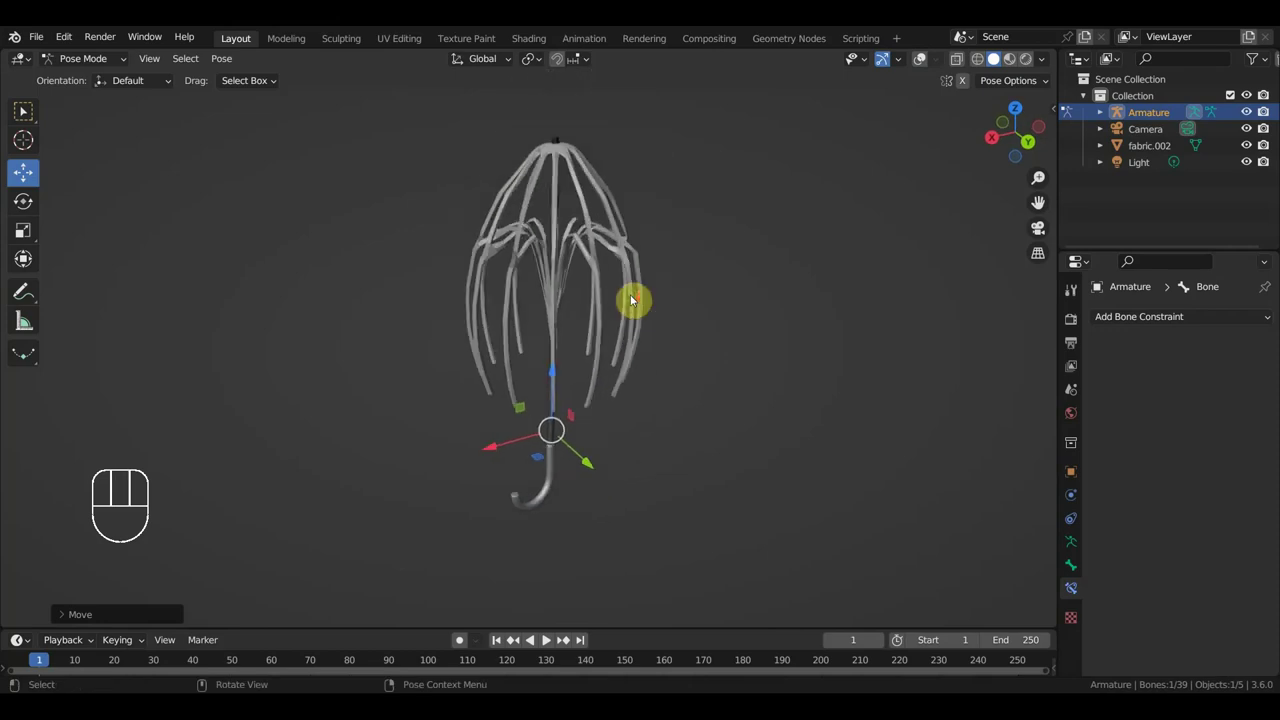
pyautogui.moveTo(634, 301); pyautogui.dragTo(642, 279)
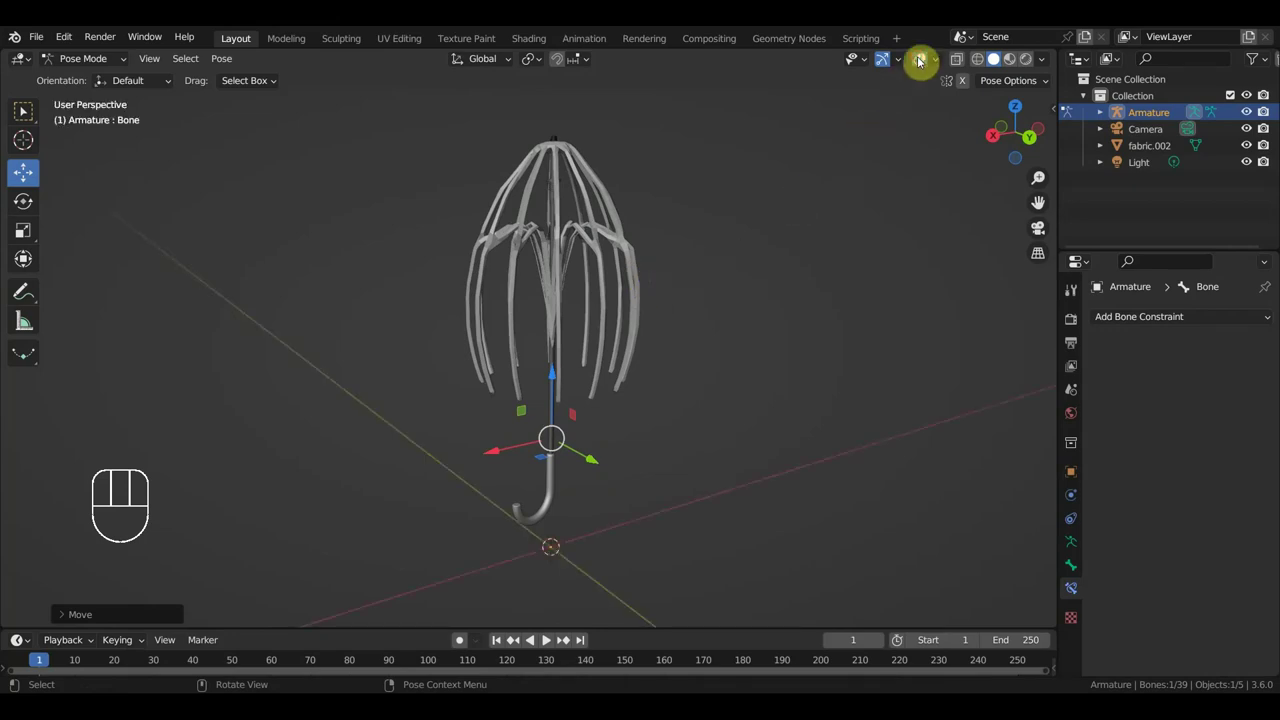
pyautogui.moveTo(862, 144); pyautogui.dragTo(821, 213)
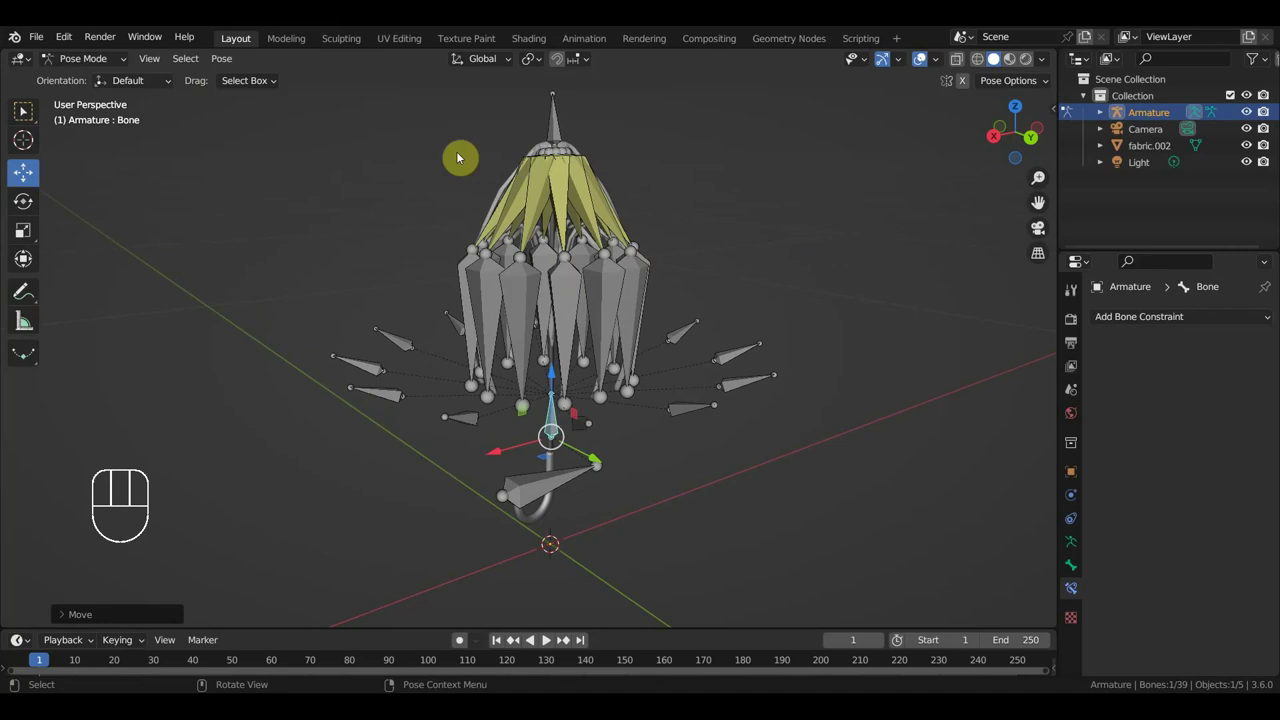
pyautogui.middleClick(675, 254)
pyautogui.moveTo(608, 293); pyautogui.dragTo(434, 275)
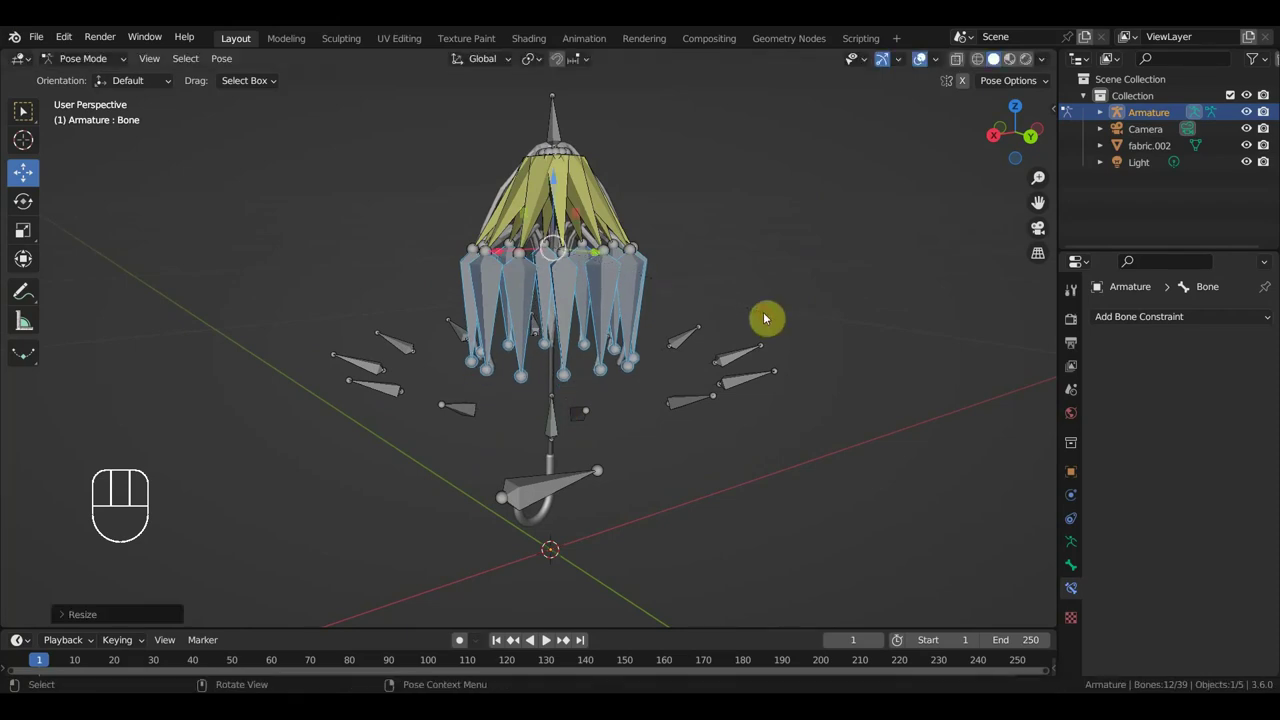
pyautogui.press('ctrl+z')
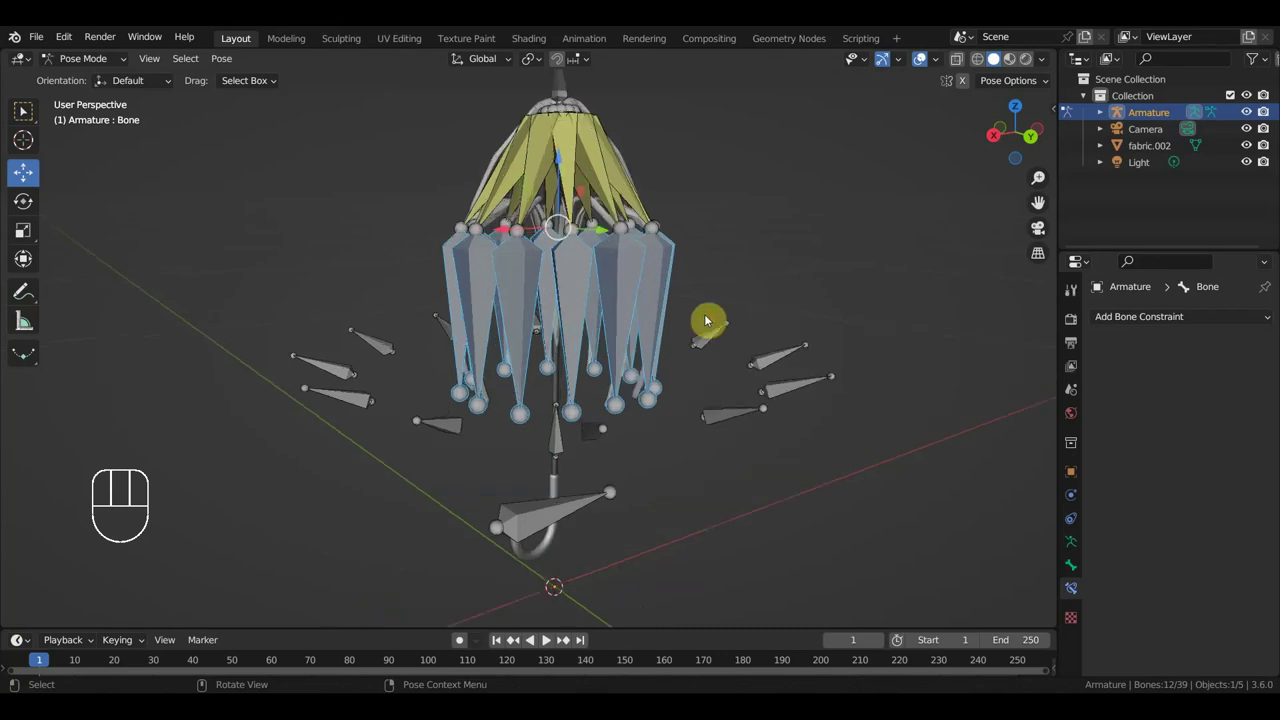
pyautogui.moveTo(725, 246); pyautogui.dragTo(456, 218)
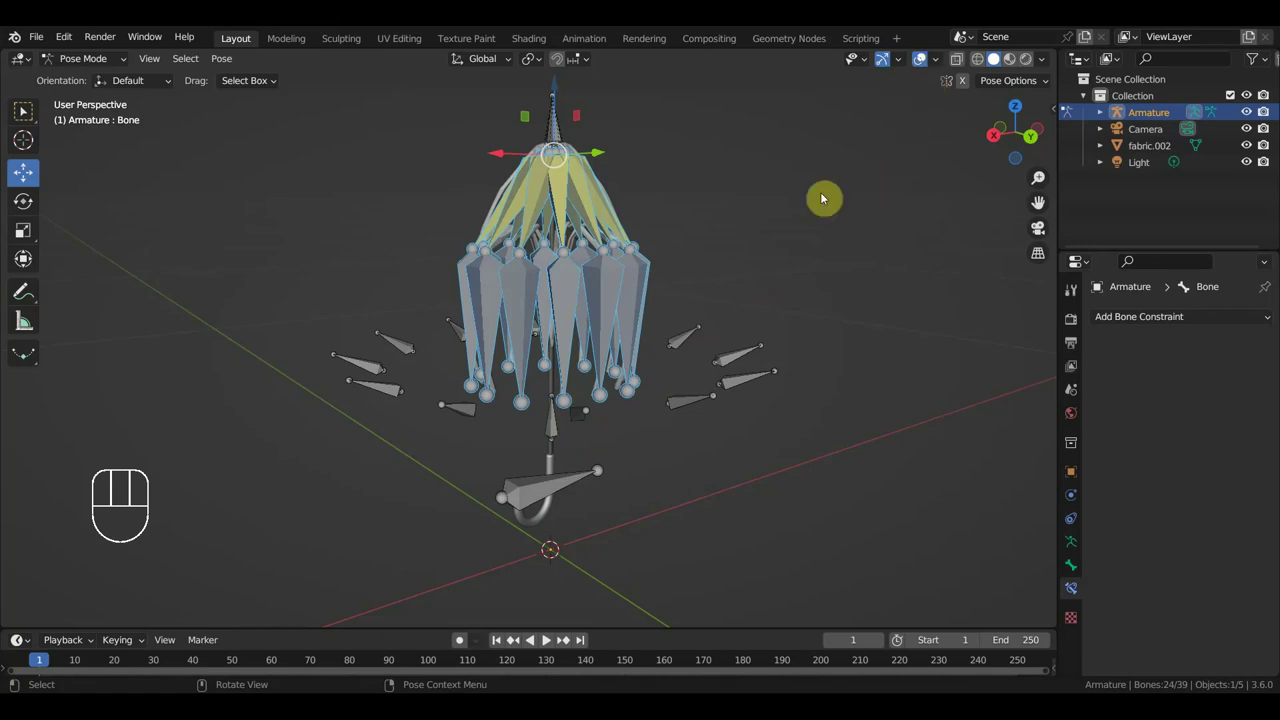
# Undo the extra bone selection and reset the rib bones to their open rest pose.
pyautogui.press('ctrl+z')
pyautogui.press('ctrl+z')
pyautogui.press('ctrl+z')
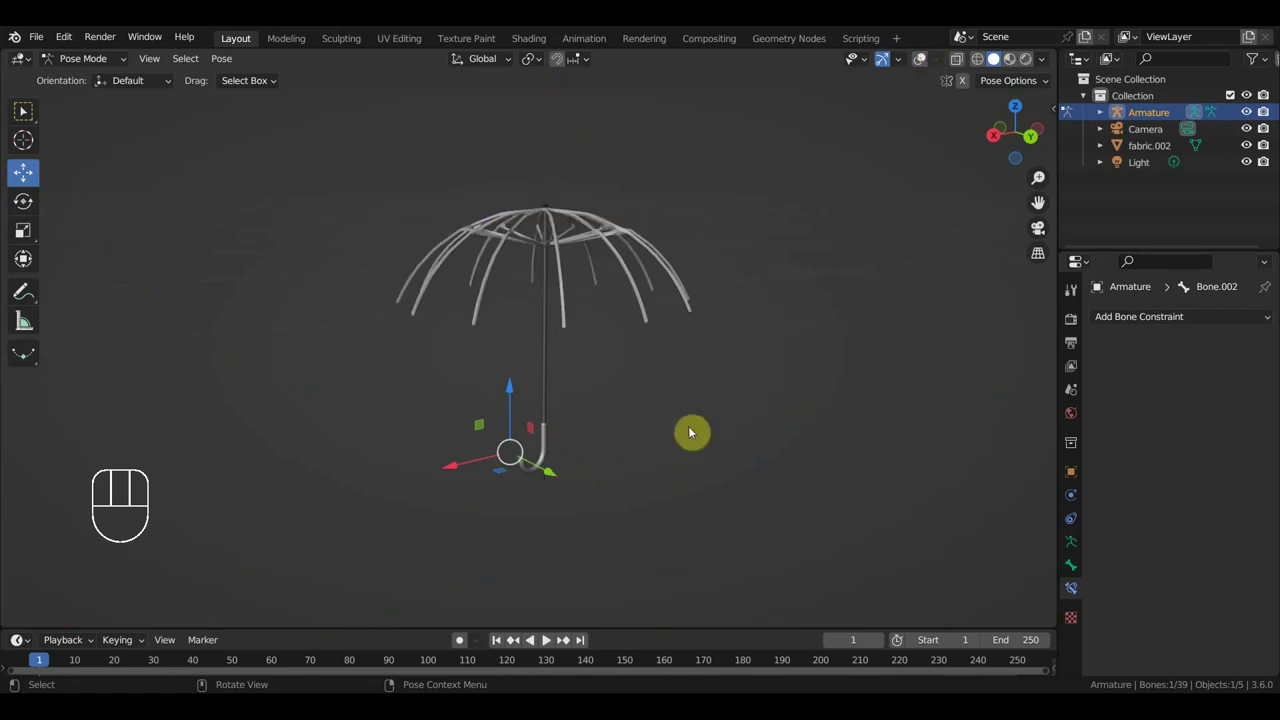
pyautogui.press('g')
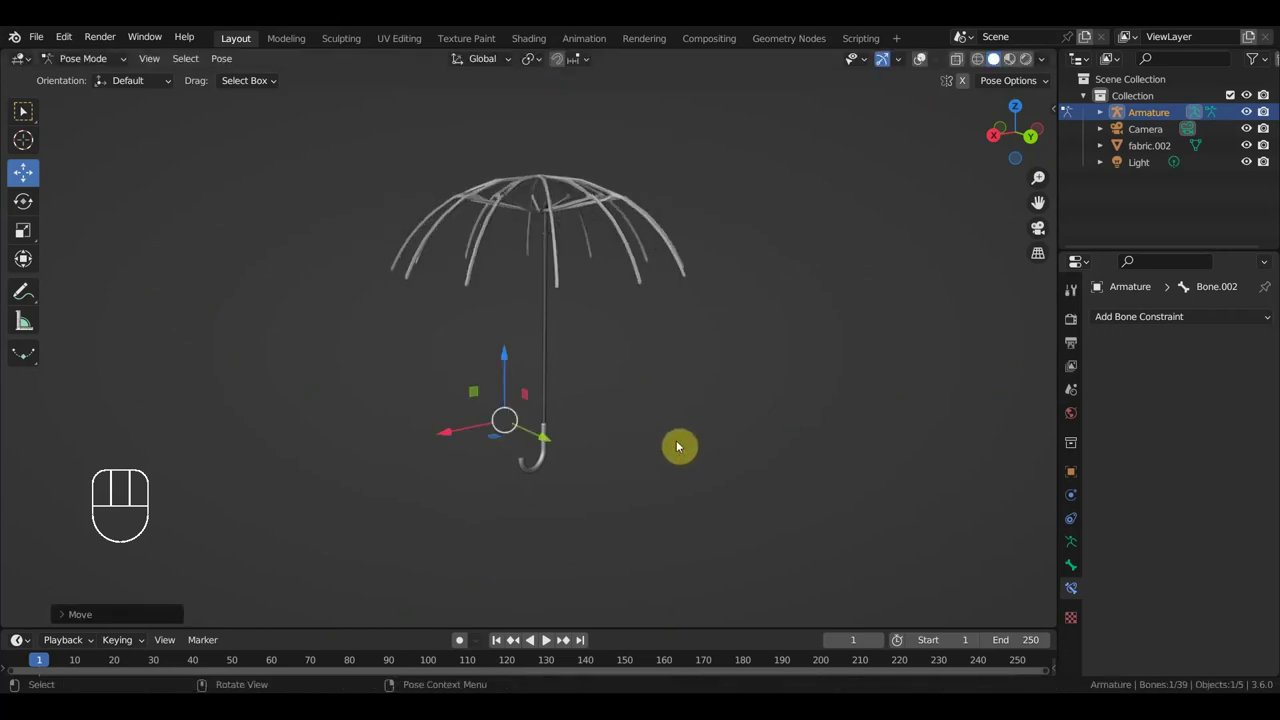
pyautogui.press('ctrl+z')
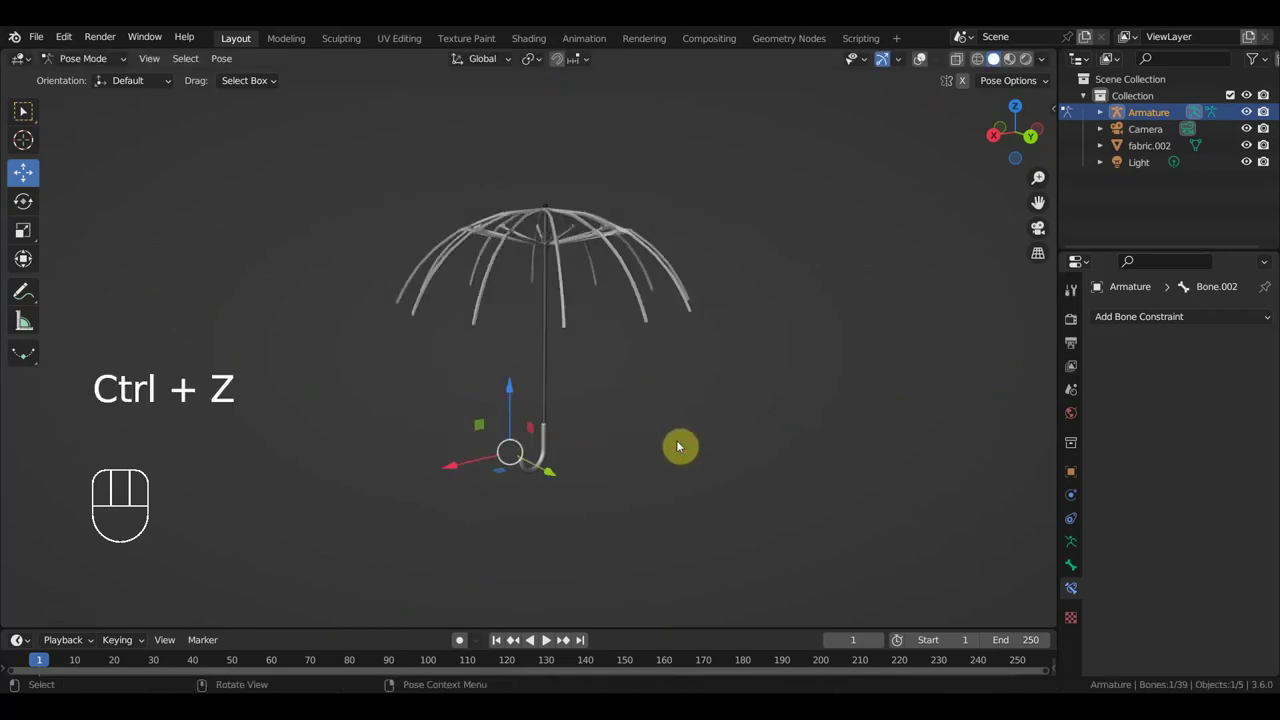
# Return to Object Mode and select the fabric.002 shaft mesh.
pyautogui.click(89, 65)
pyautogui.moveTo(923, 63); pyautogui.dragTo(765, 236)
pyautogui.moveTo(673, 281); pyautogui.dragTo(693, 286)
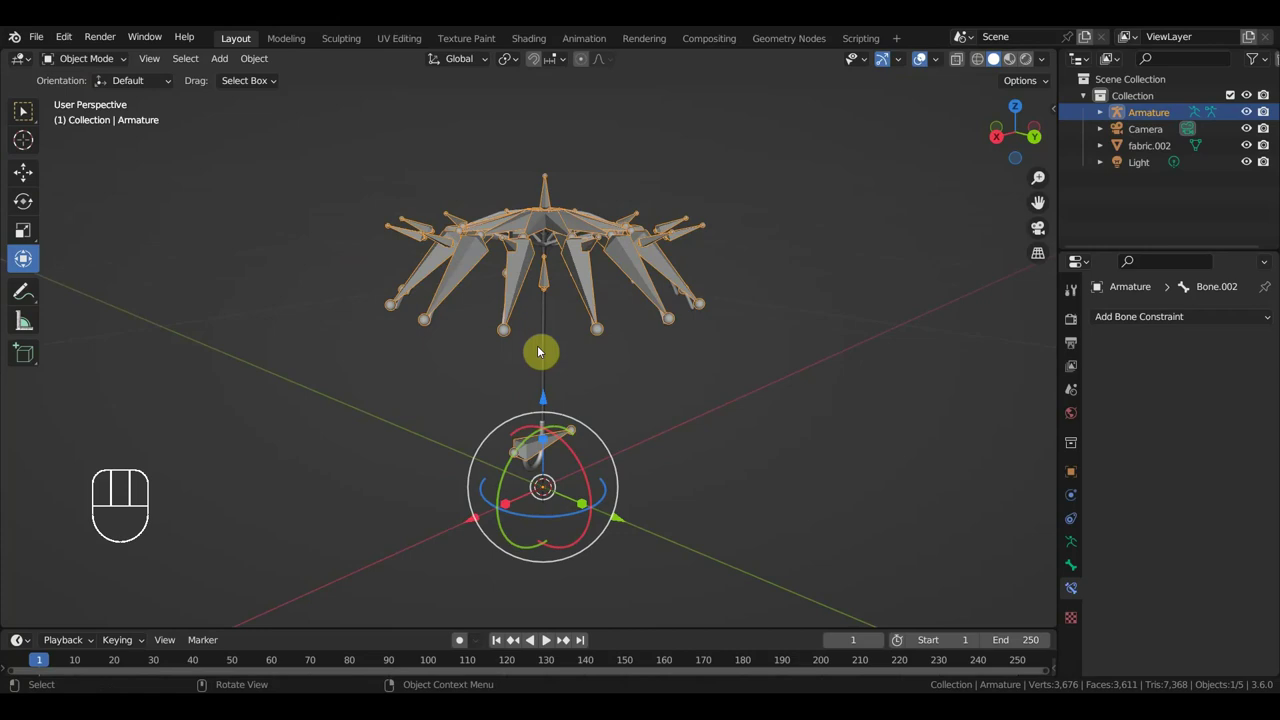
pyautogui.moveTo(585, 334); pyautogui.dragTo(587, 319)
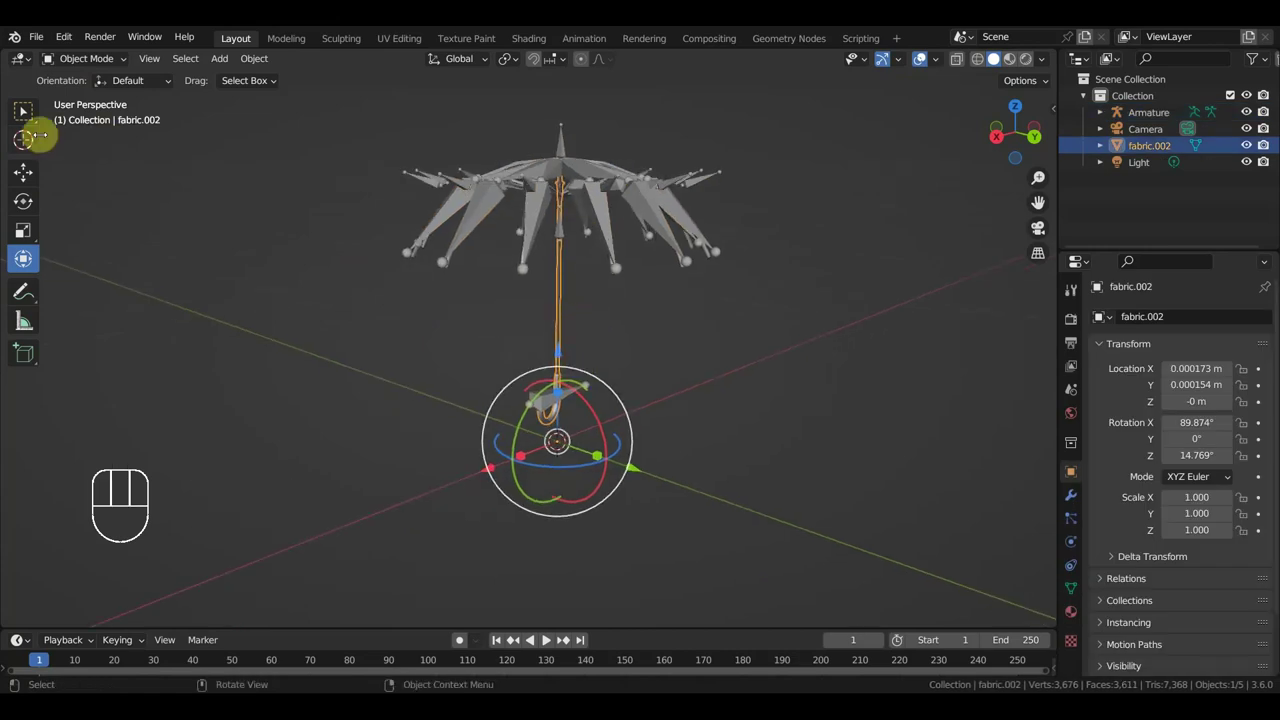
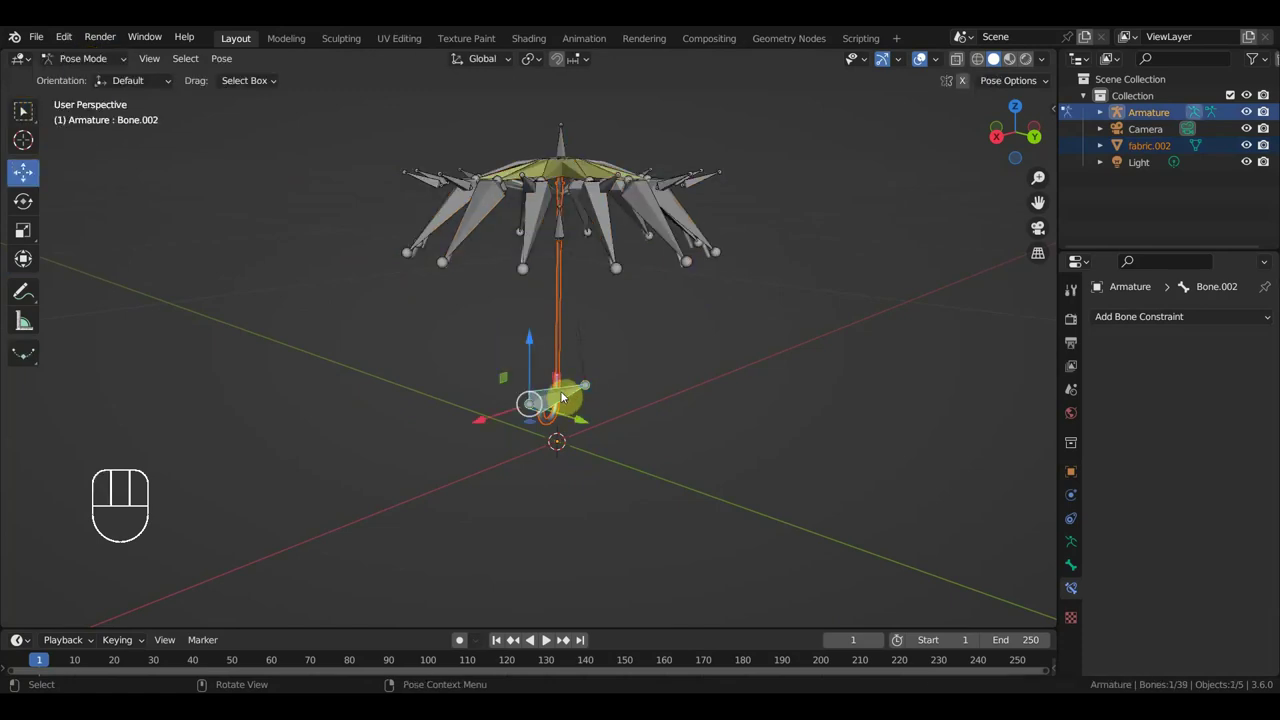
# Parent the fabric.002 shaft mesh to Bone.002 with the Bone option and check the result.
pyautogui.press('ctrl+p')
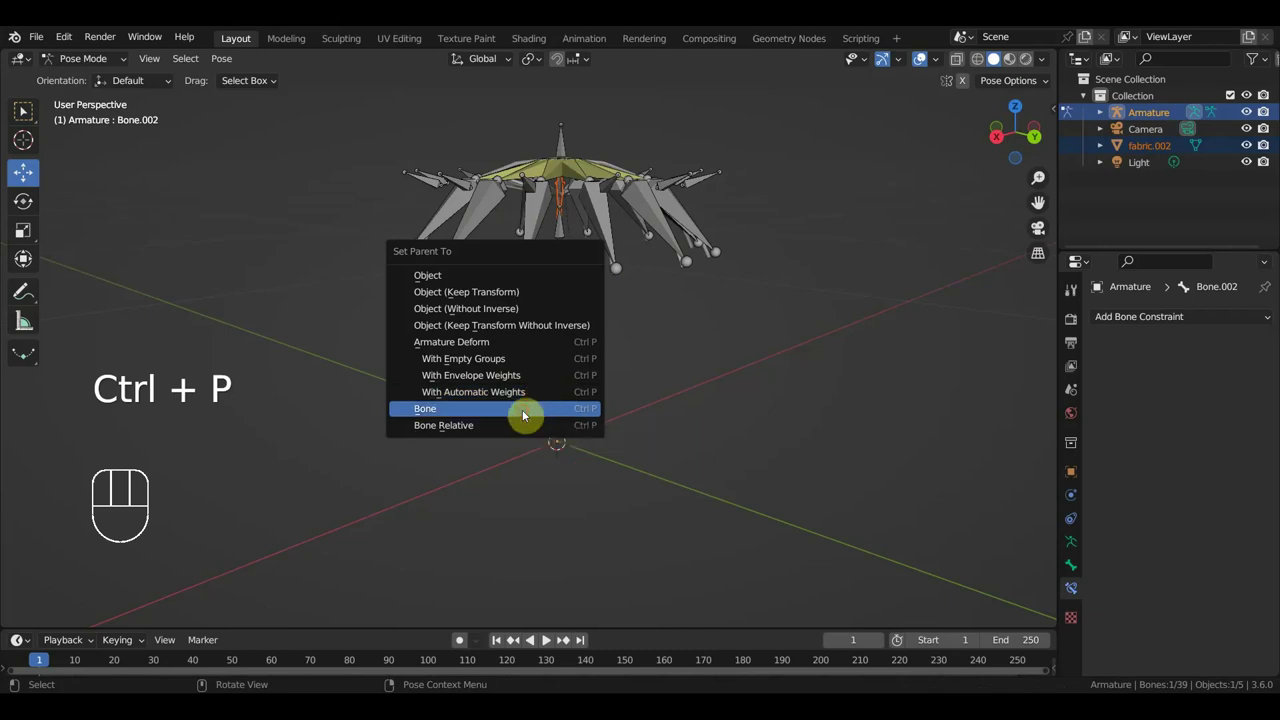
pyautogui.click(78, 68)
pyautogui.click(564, 403)
pyautogui.moveTo(24, 112); pyautogui.dragTo(104, 114)
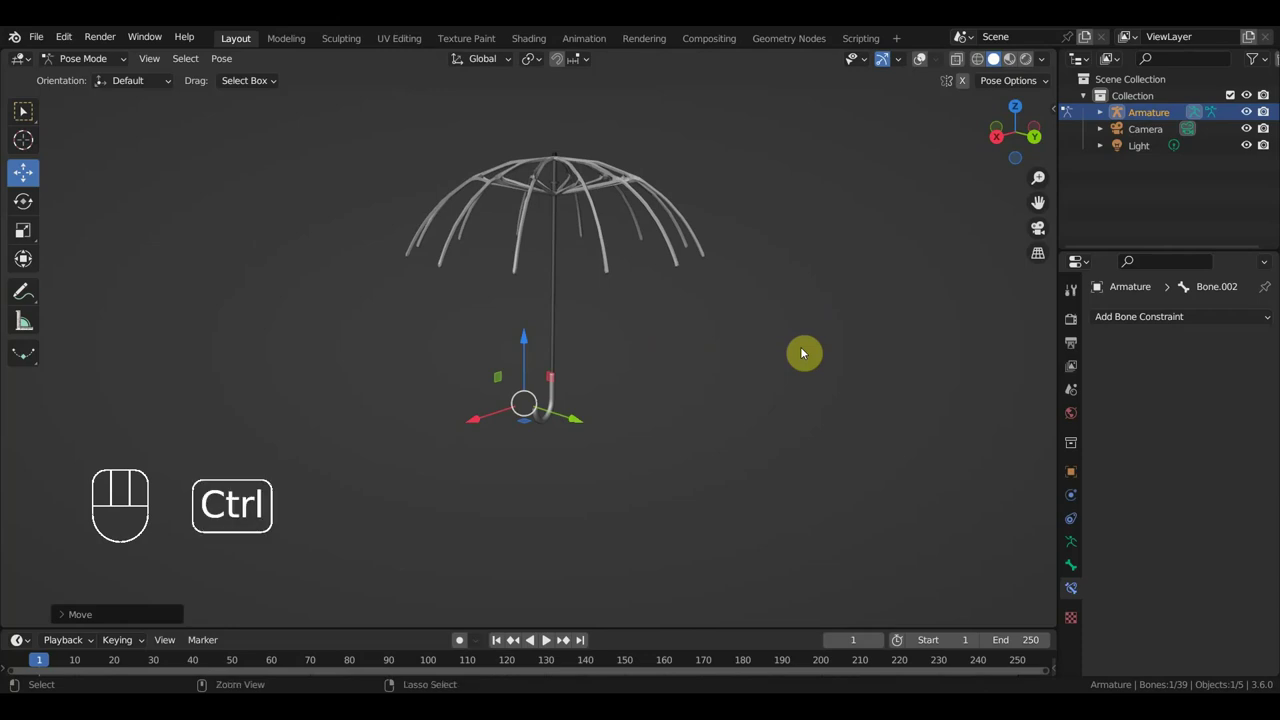
# View the rig from the front, nudge the handle bone to test parenting, and return to Object Mode.
pyautogui.press('ctrl+z')
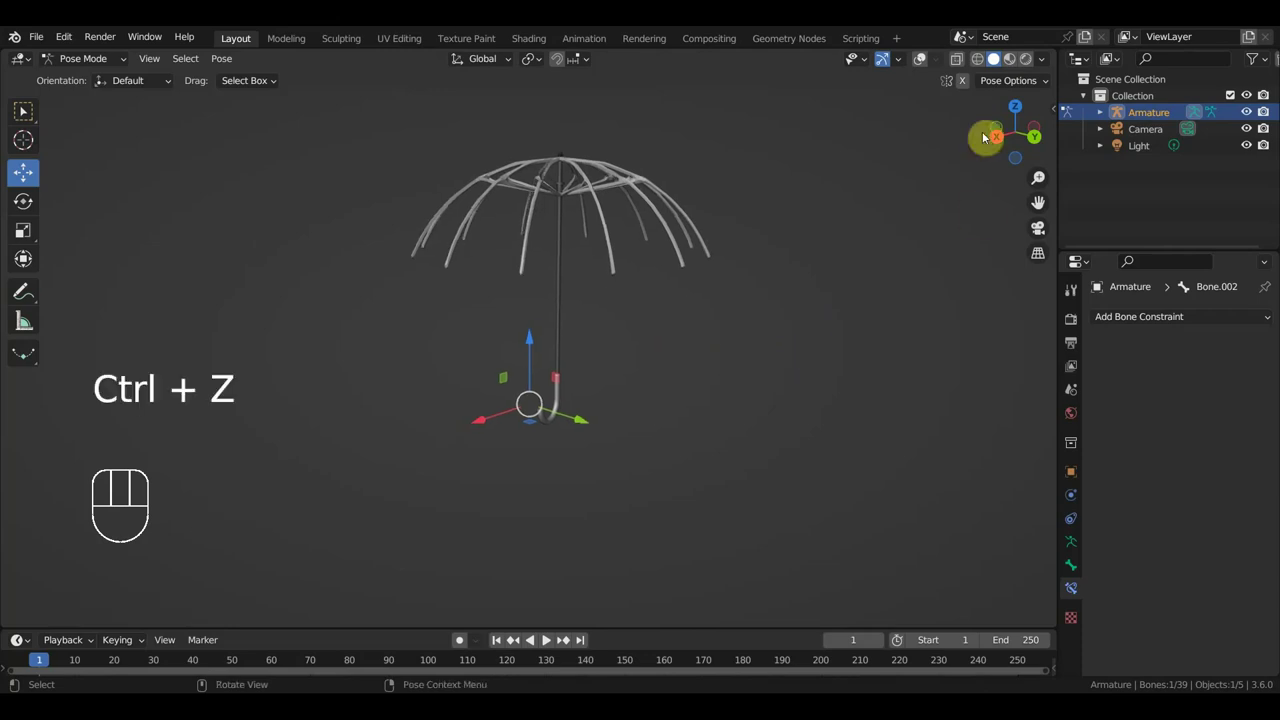
pyautogui.click(926, 64)
pyautogui.moveTo(791, 277); pyautogui.dragTo(815, 283)
pyautogui.press('KP_1')
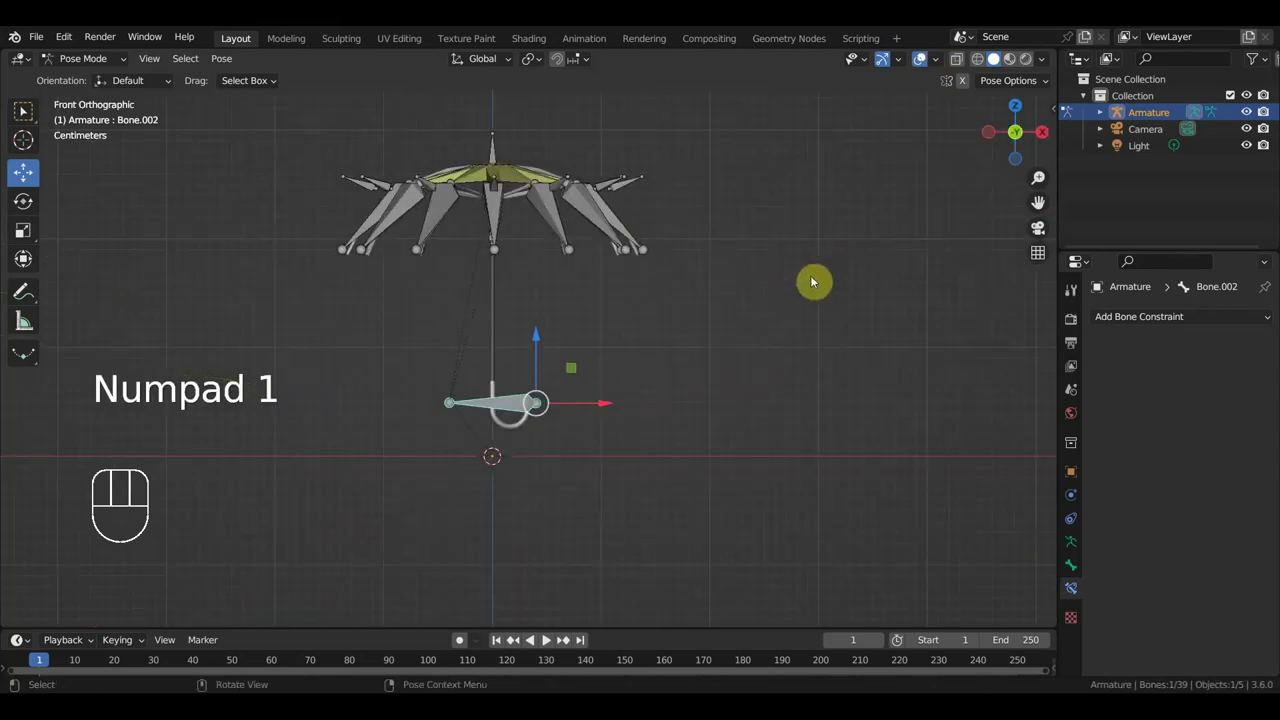
pyautogui.moveTo(846, 293); pyautogui.dragTo(869, 293)
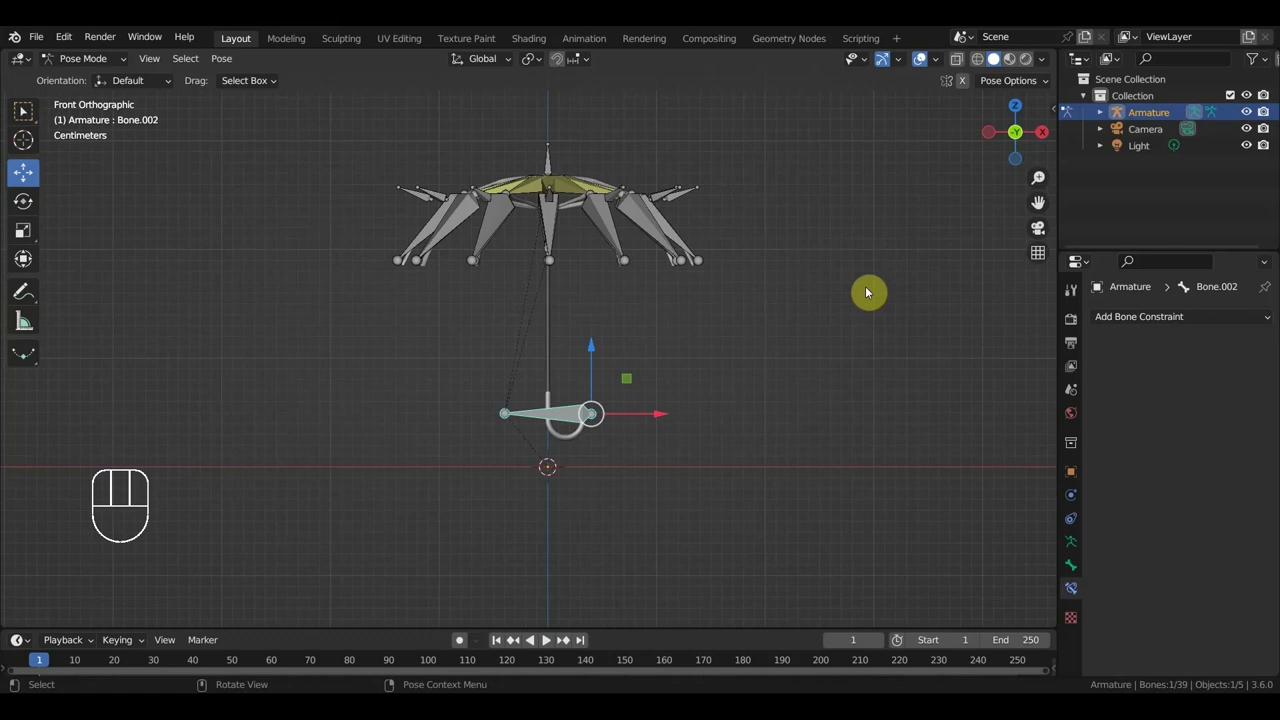
pyautogui.moveTo(89, 63); pyautogui.dragTo(92, 81)
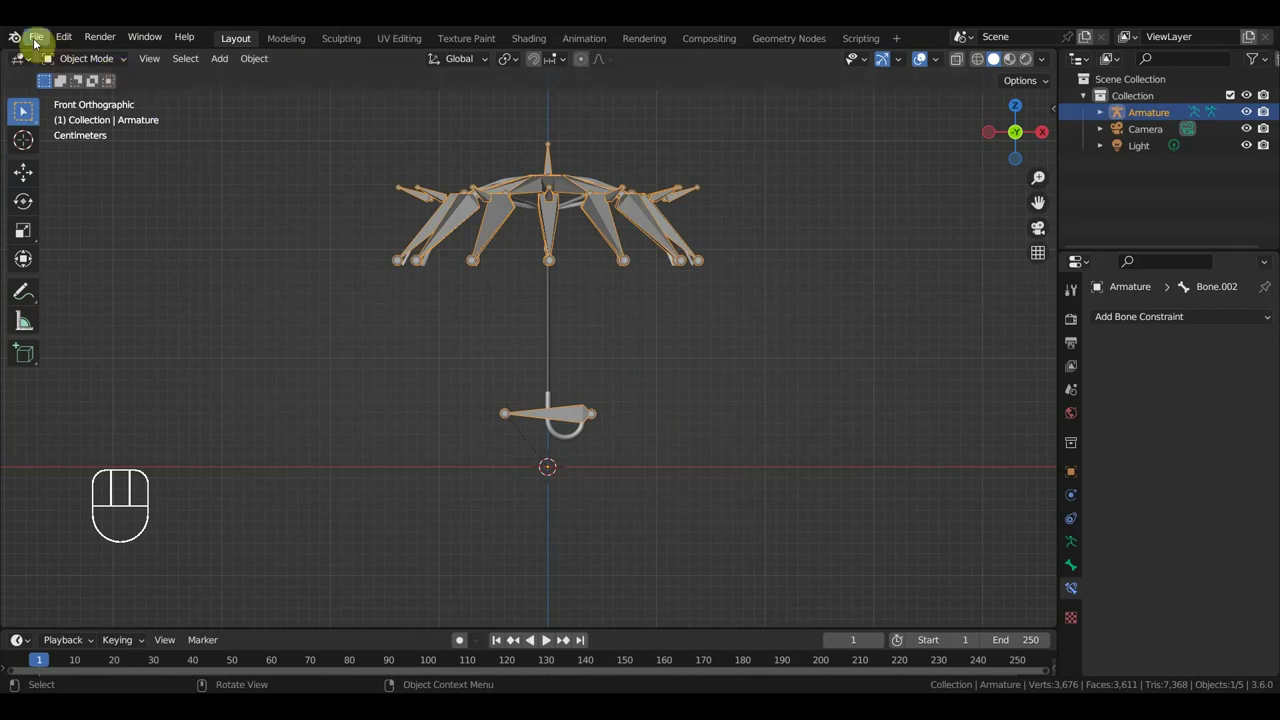
# Import the Wavefront OBJ umbrella from the Desktop as new mesh object 2.
pyautogui.moveTo(37, 45); pyautogui.dragTo(24, 112)
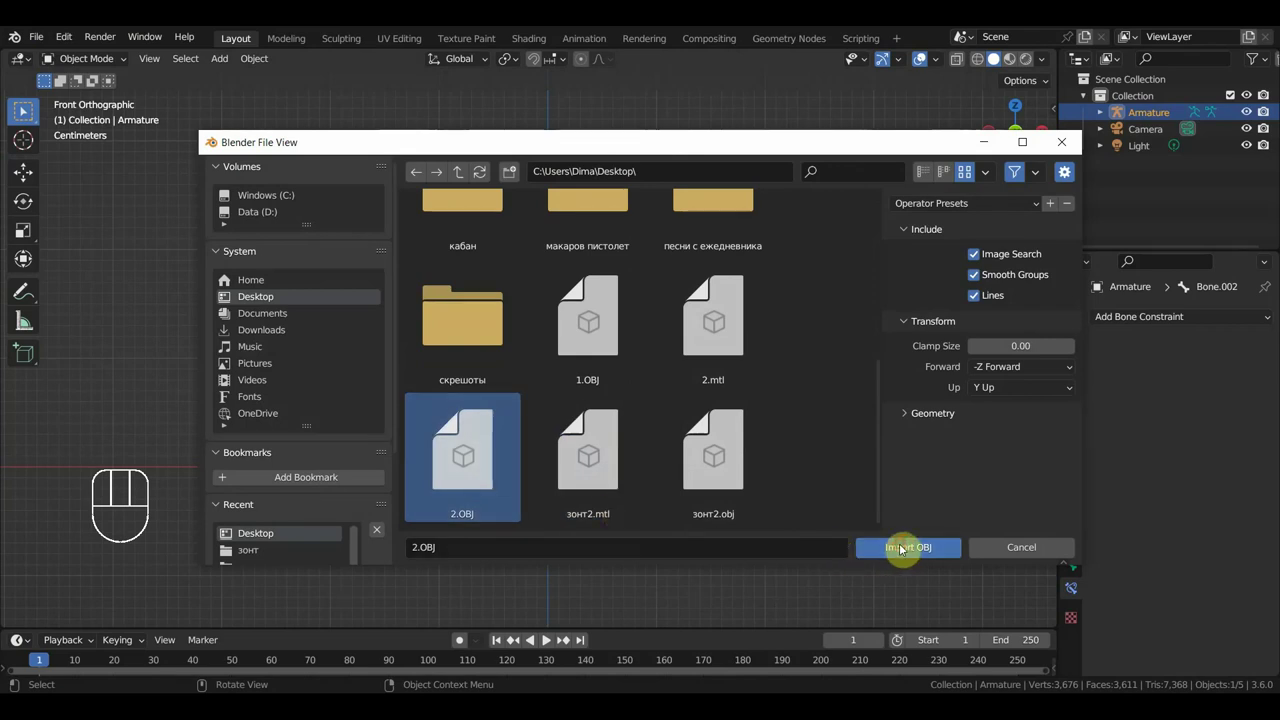
pyautogui.middleClick(696, 425)
pyautogui.click(26, 179)
pyautogui.moveTo(552, 388); pyautogui.dragTo(564, 515)
pyautogui.click(614, 340)
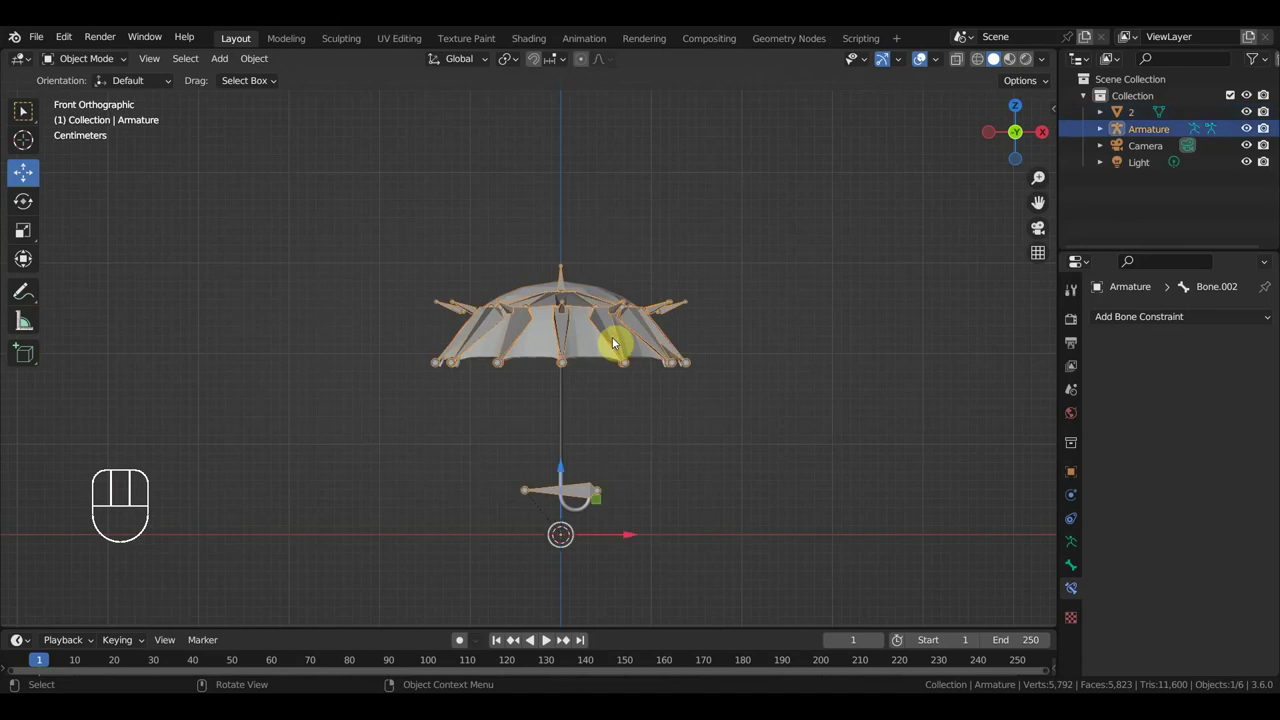
# Hide the armature, inspect imported mesh 2 and move it to align with the rig.
pyautogui.press('h')
pyautogui.moveTo(673, 413); pyautogui.dragTo(675, 389)
pyautogui.moveTo(695, 401); pyautogui.dragTo(782, 407)
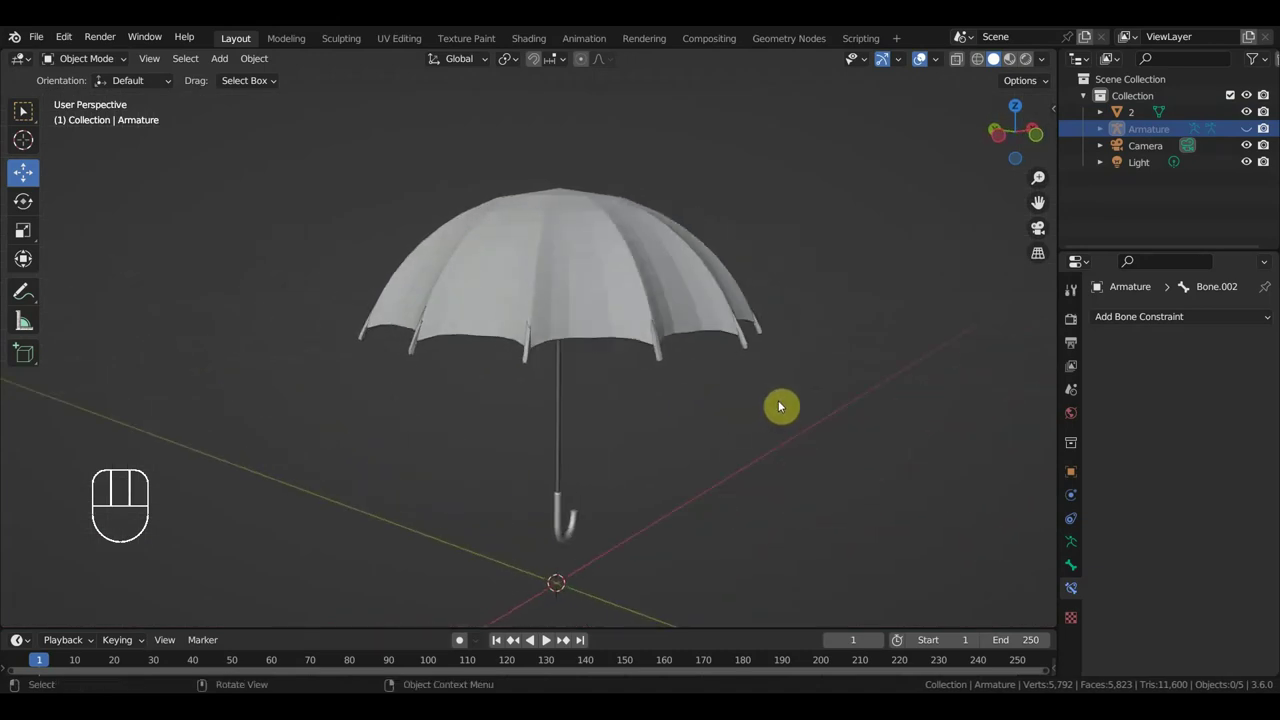
pyautogui.moveTo(797, 410); pyautogui.dragTo(696, 335)
pyautogui.click(675, 311)
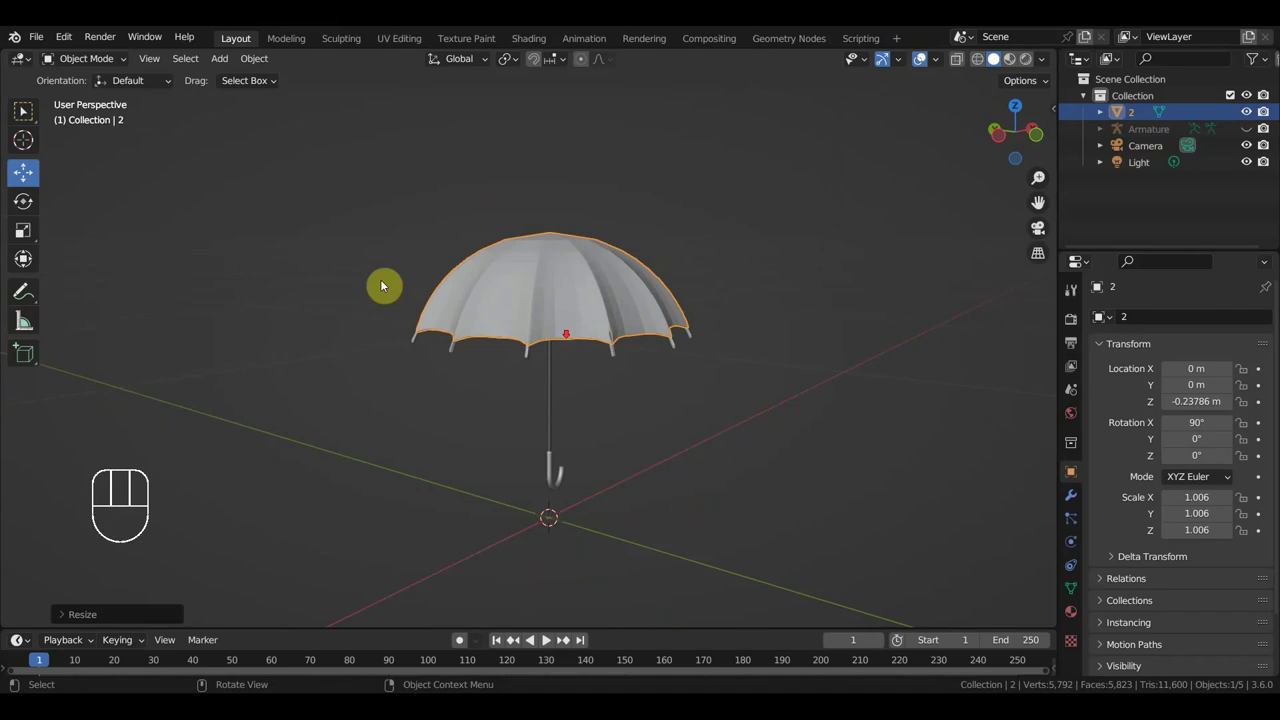
pyautogui.moveTo(255, 62); pyautogui.dragTo(518, 152)
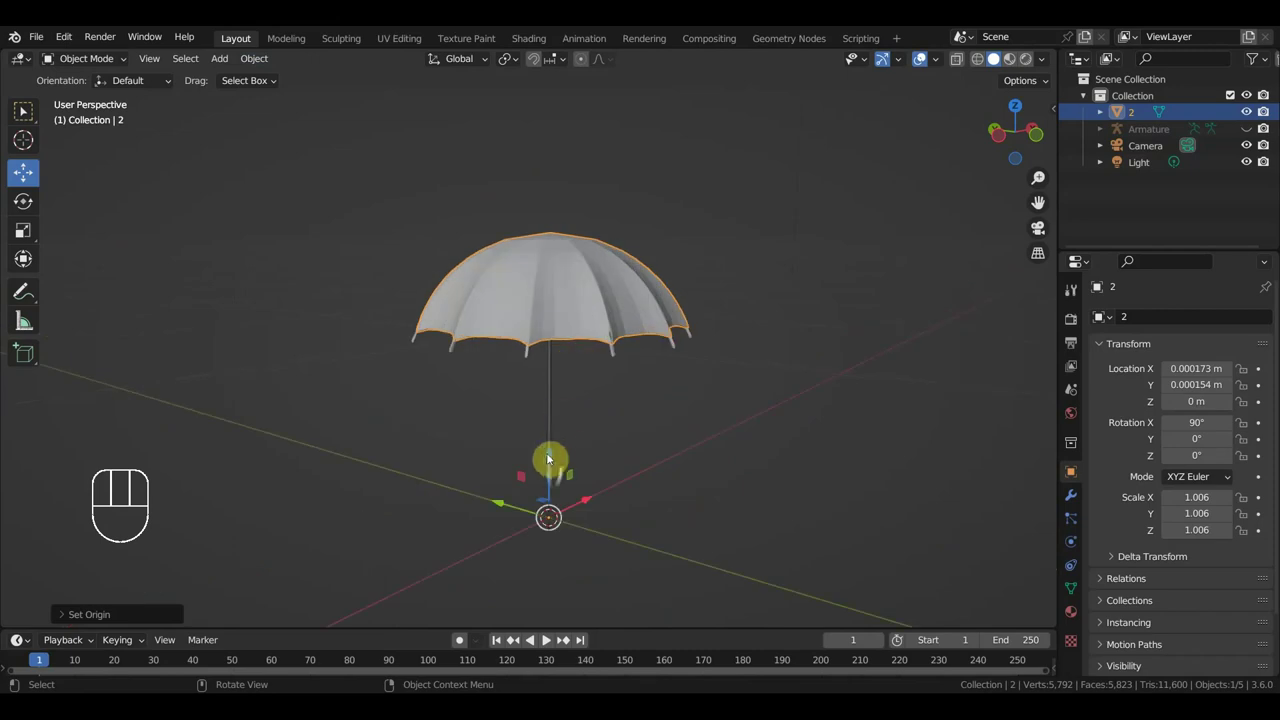
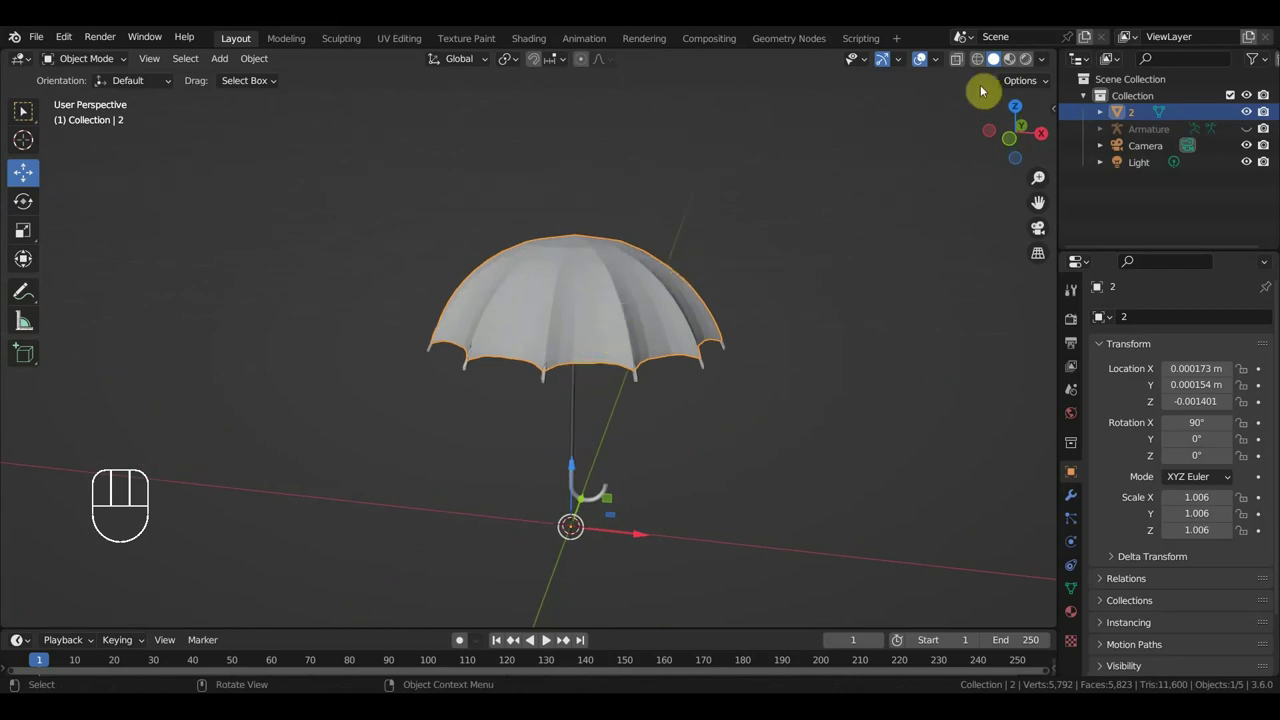
# Deselect everything and unhide the armature so its rib bones overlay mesh 2.
pyautogui.click(974, 68)
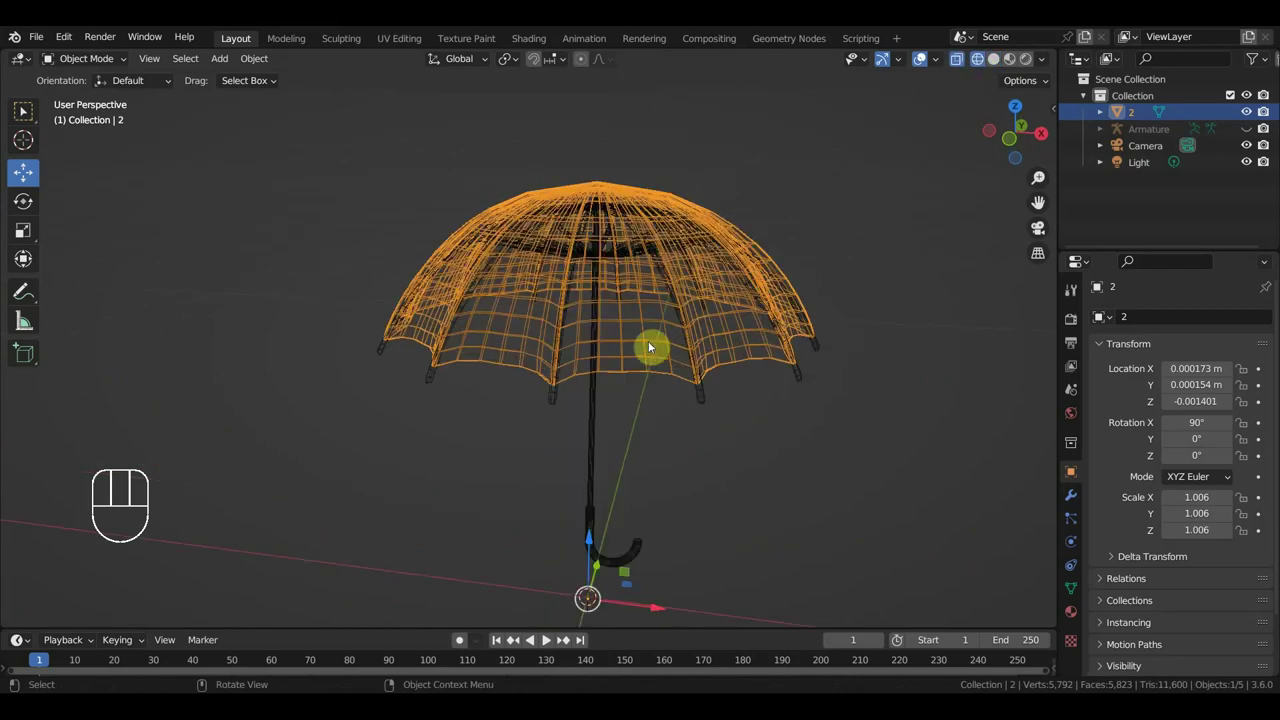
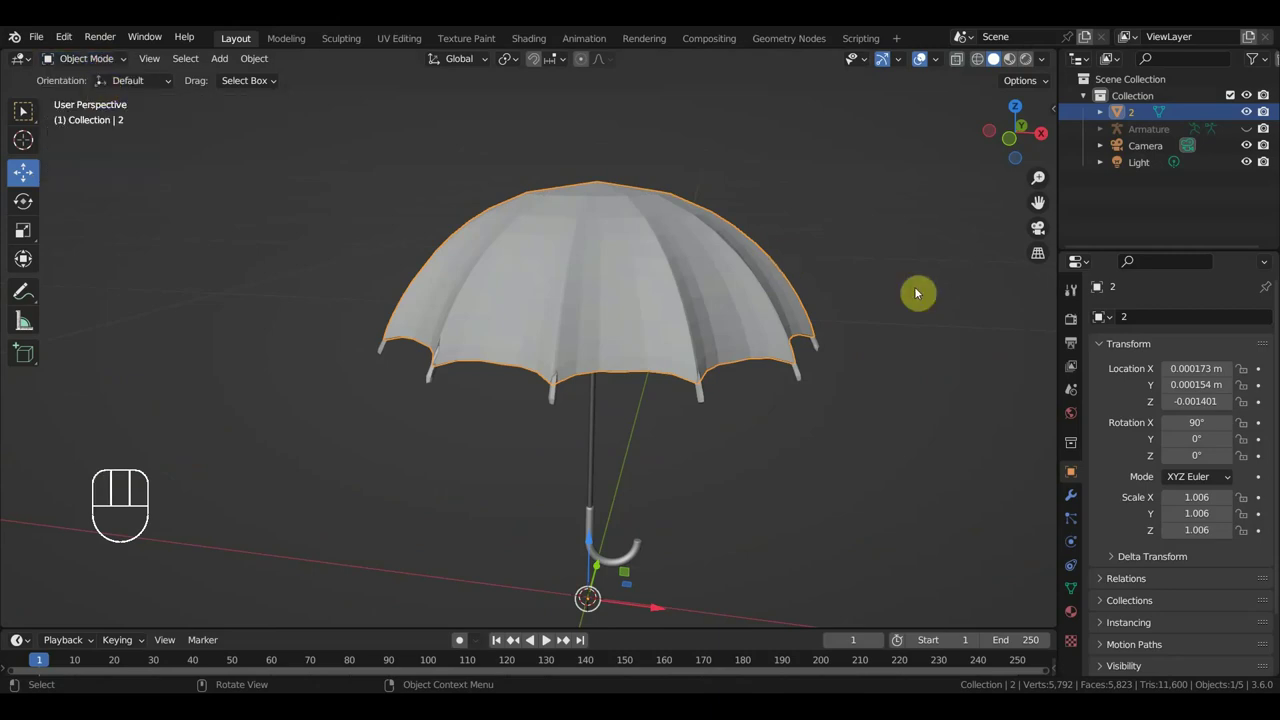
pyautogui.click(925, 238)
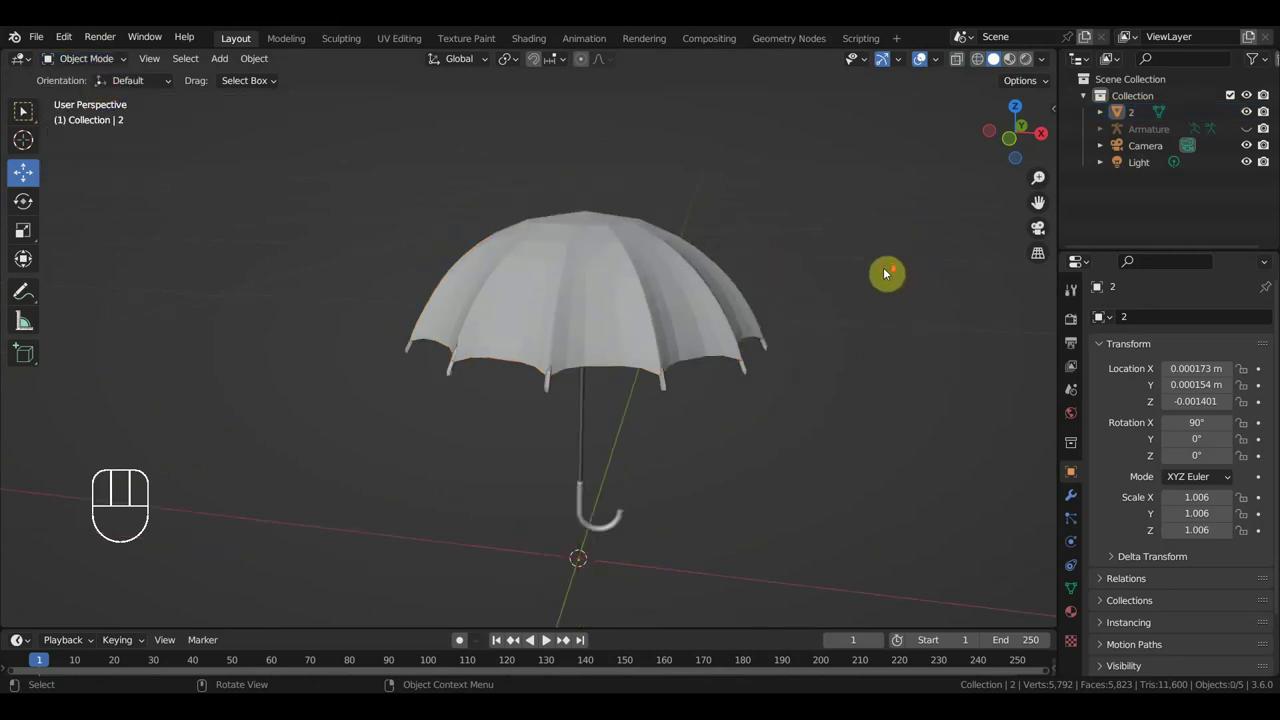
pyautogui.press('alt+h')
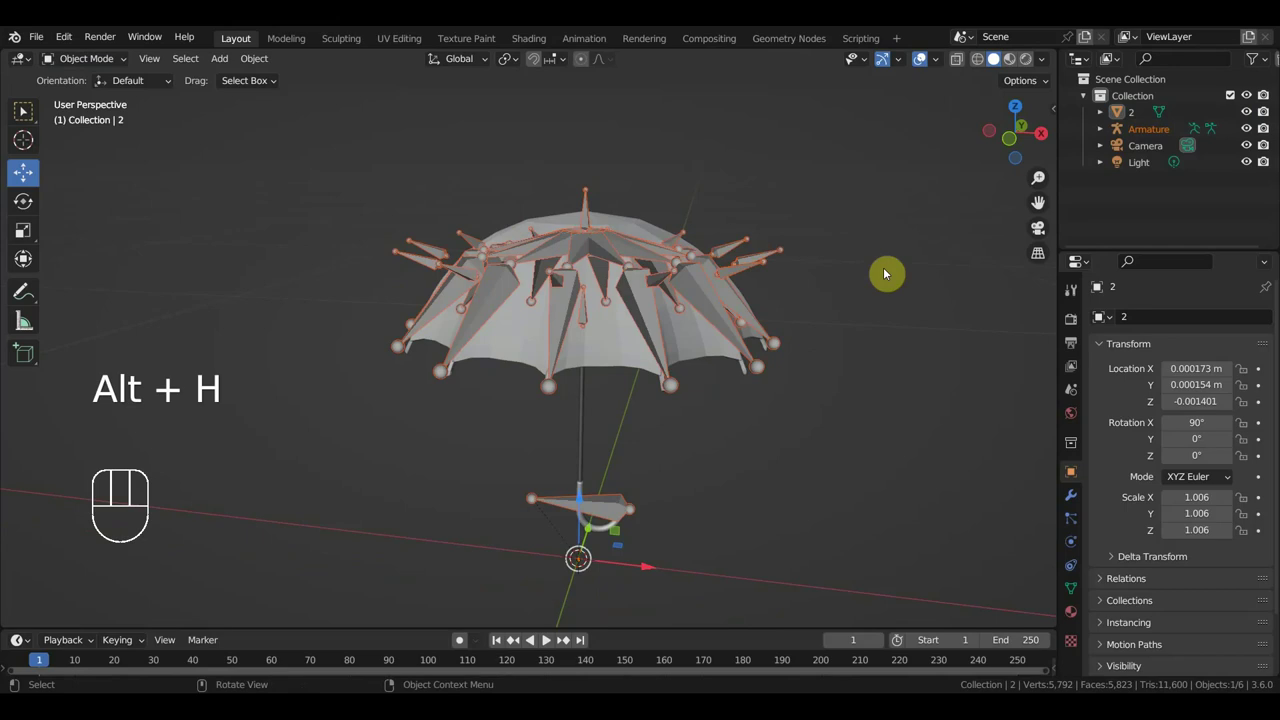
# Parent umbrella mesh 2 to the Armature with automatic weights from the side view.
pyautogui.press('KP_3')
pyautogui.moveTo(783, 335); pyautogui.dragTo(809, 300)
pyautogui.click(609, 256)
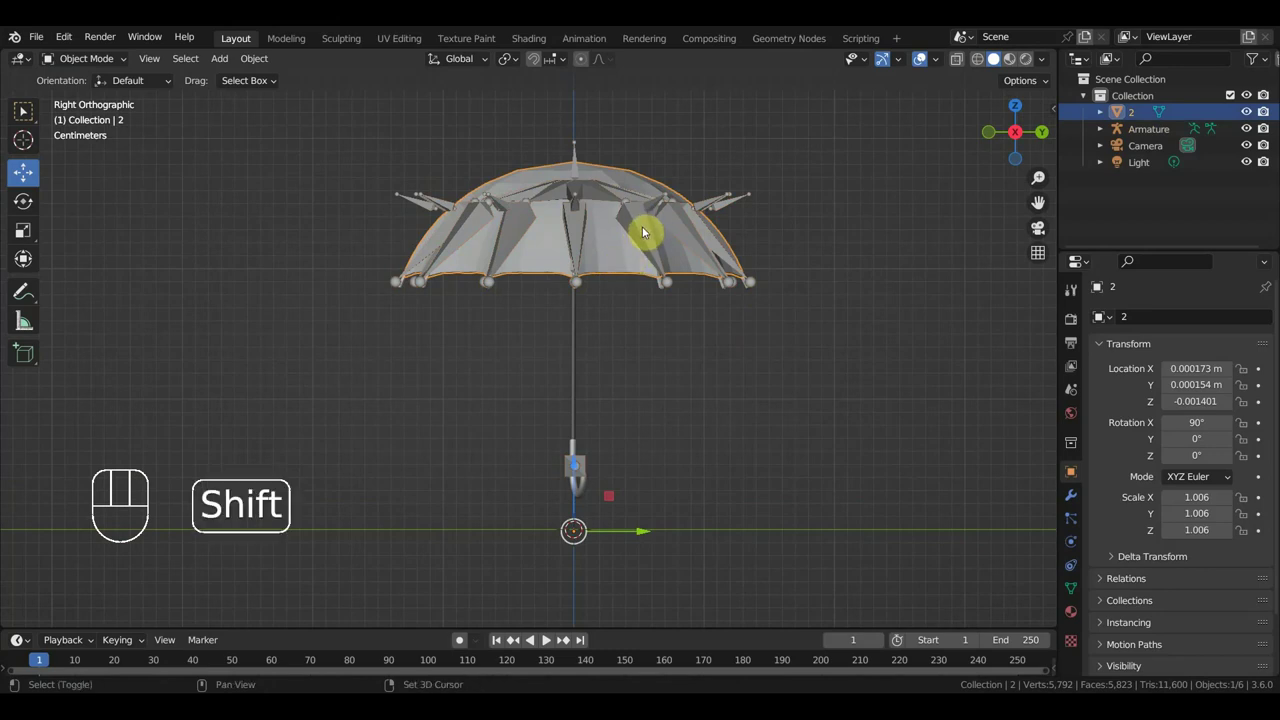
pyautogui.click(645, 229)
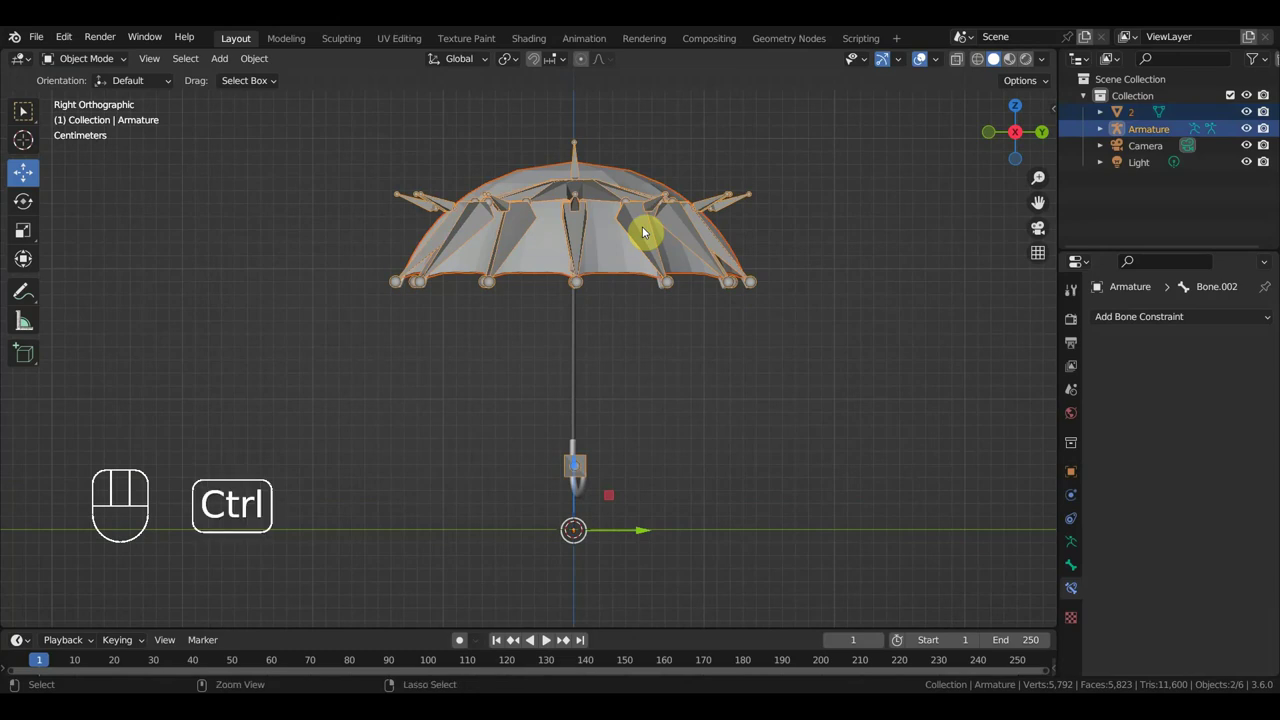
pyautogui.press('ctrl+p')
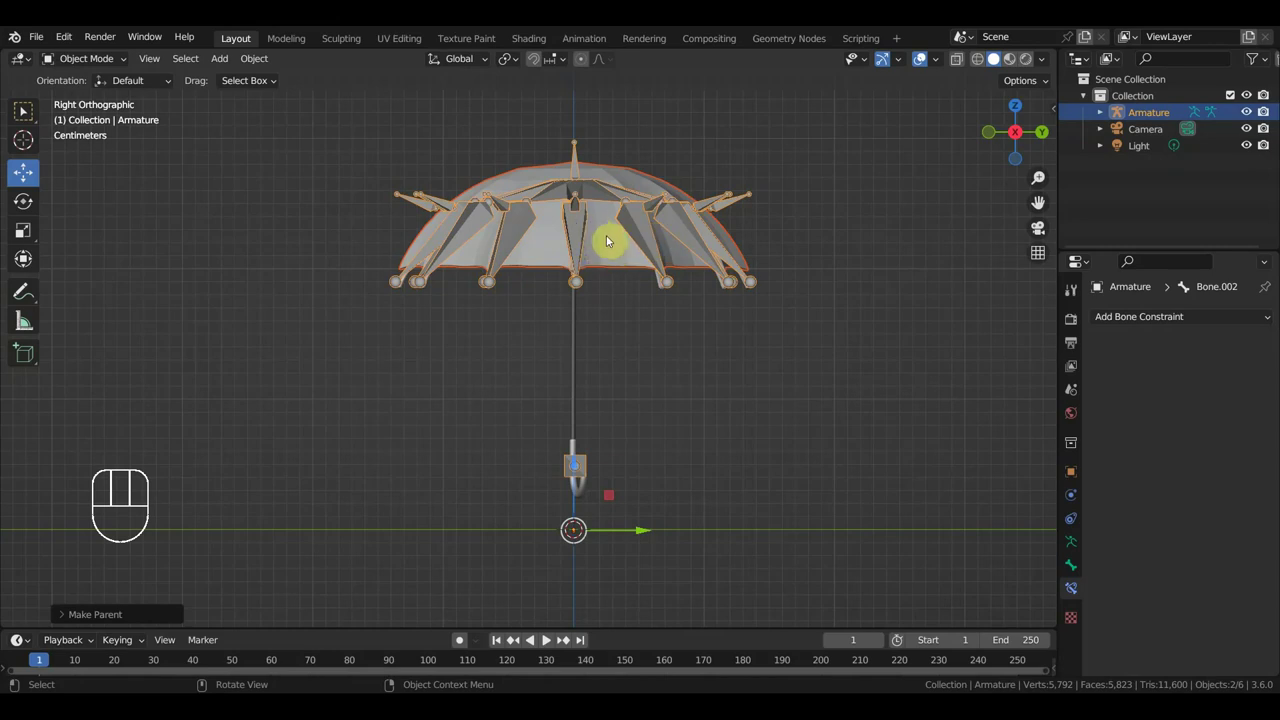
pyautogui.rightClick(612, 248)
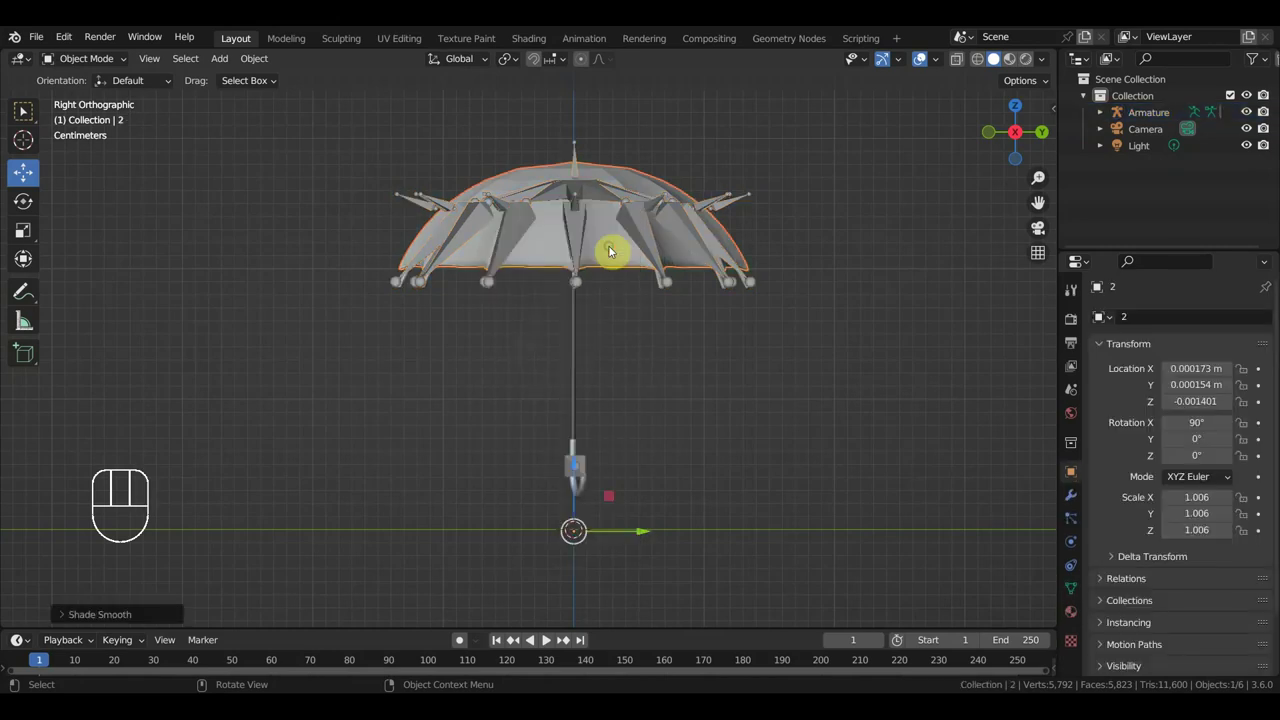
# Select the armature and switch it into Pose Mode.
pyautogui.click(578, 381)
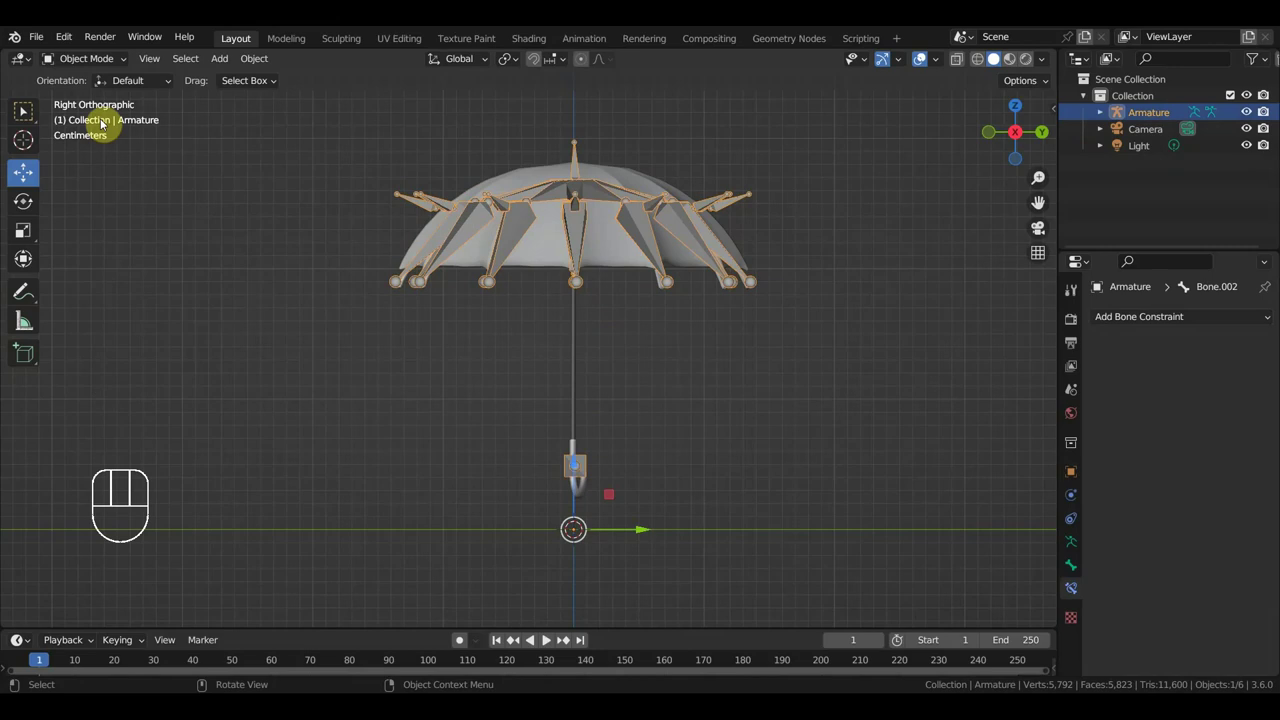
pyautogui.moveTo(112, 69); pyautogui.dragTo(106, 115)
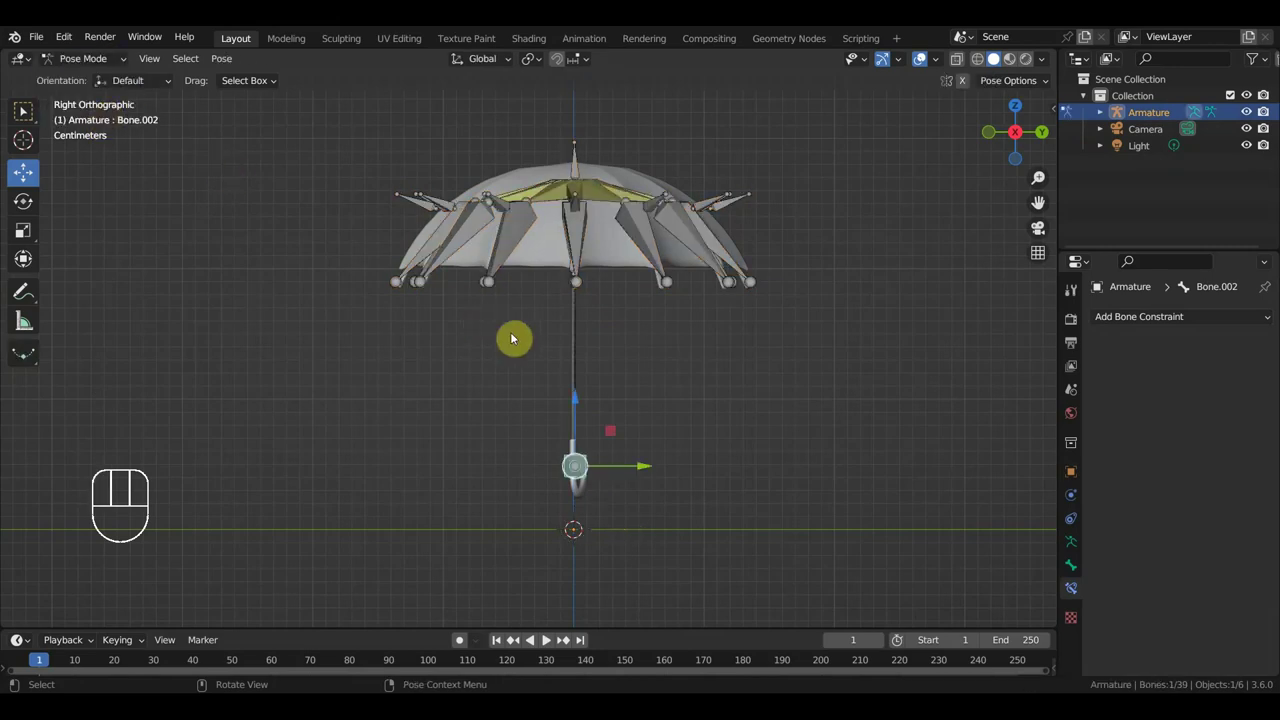
# Raise the runner bone along the shaft so the canopy folds closed.
pyautogui.moveTo(548, 338); pyautogui.dragTo(599, 295)
pyautogui.click(596, 266)
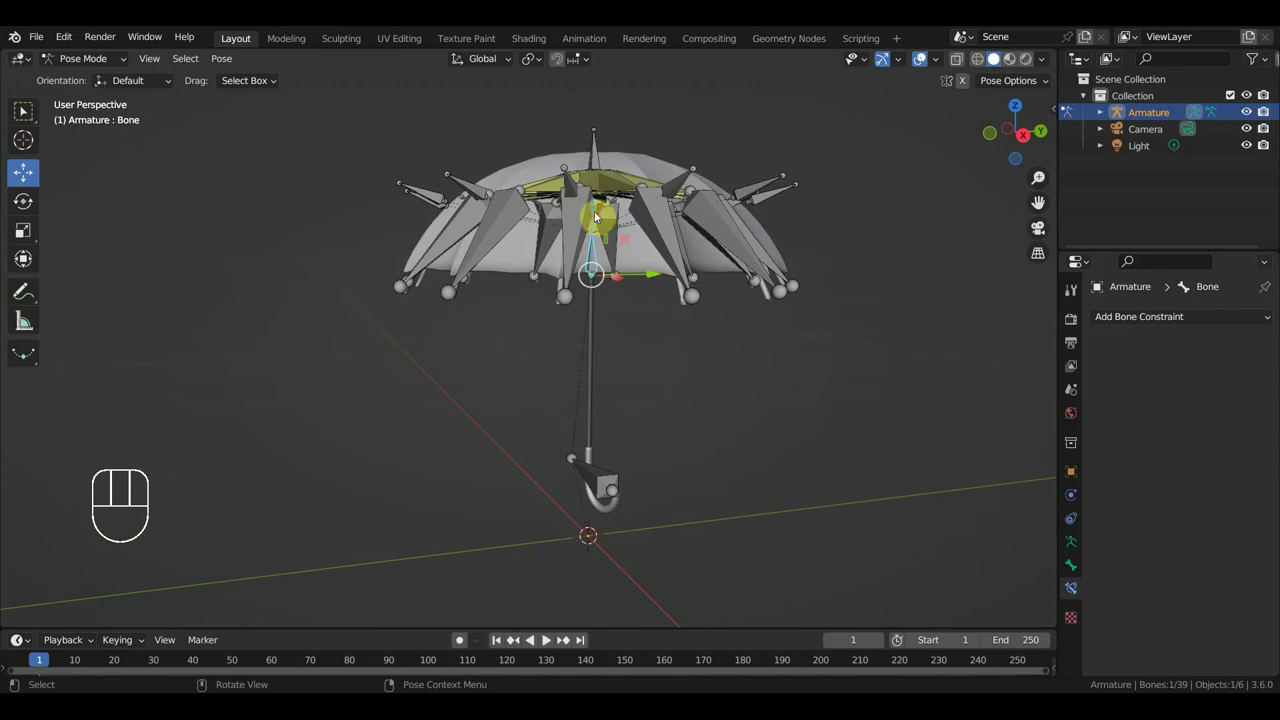
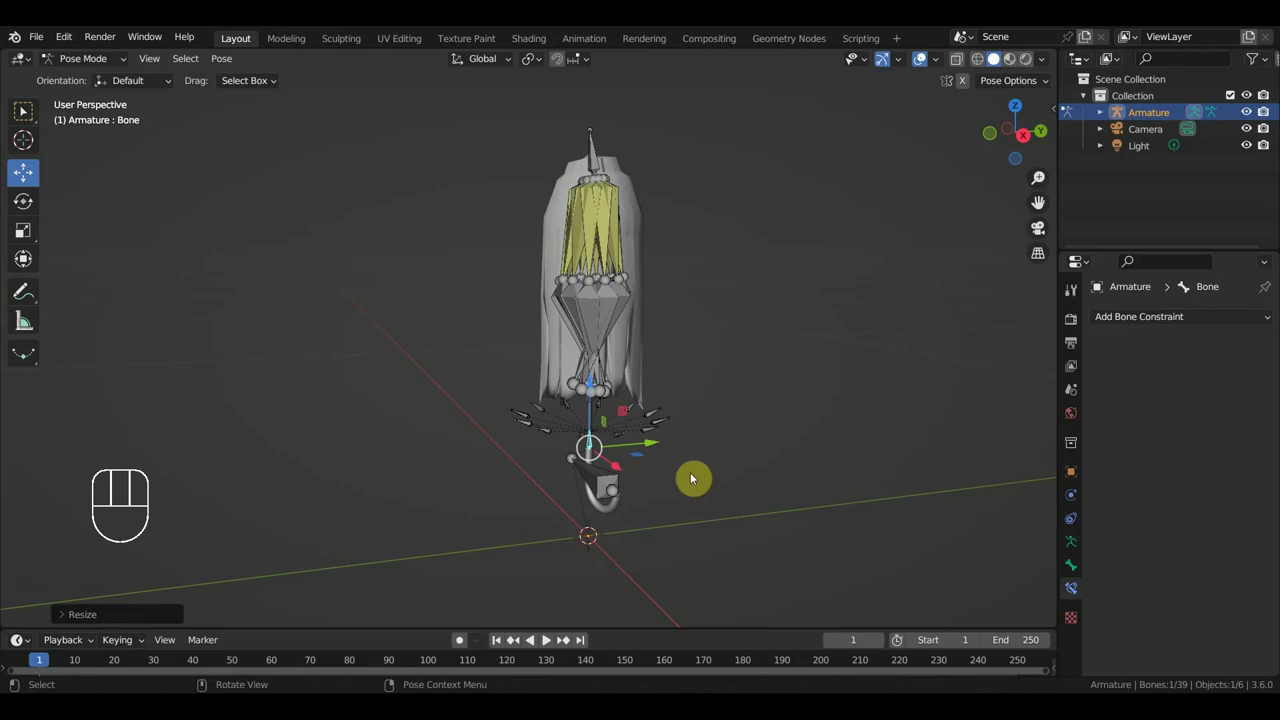
pyautogui.click(922, 65)
pyautogui.moveTo(827, 297); pyautogui.dragTo(712, 297)
pyautogui.moveTo(734, 302); pyautogui.dragTo(804, 269)
pyautogui.click(921, 67)
pyautogui.middleClick(813, 273)
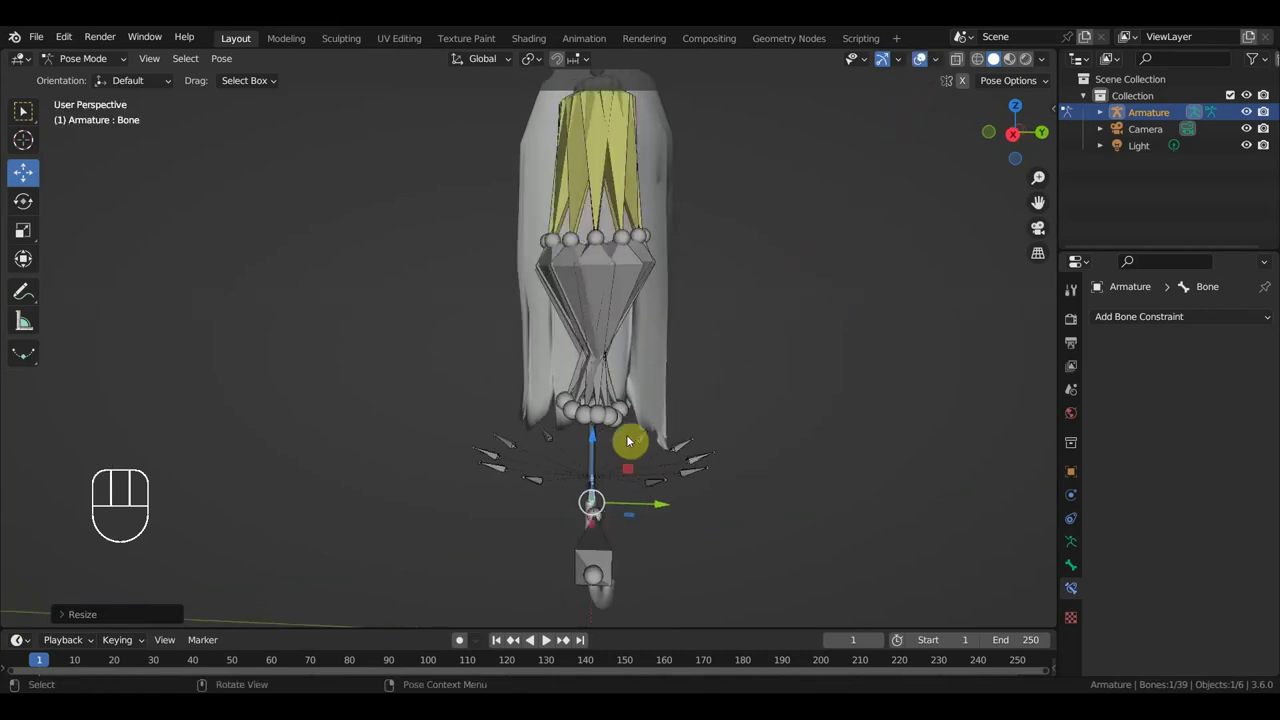
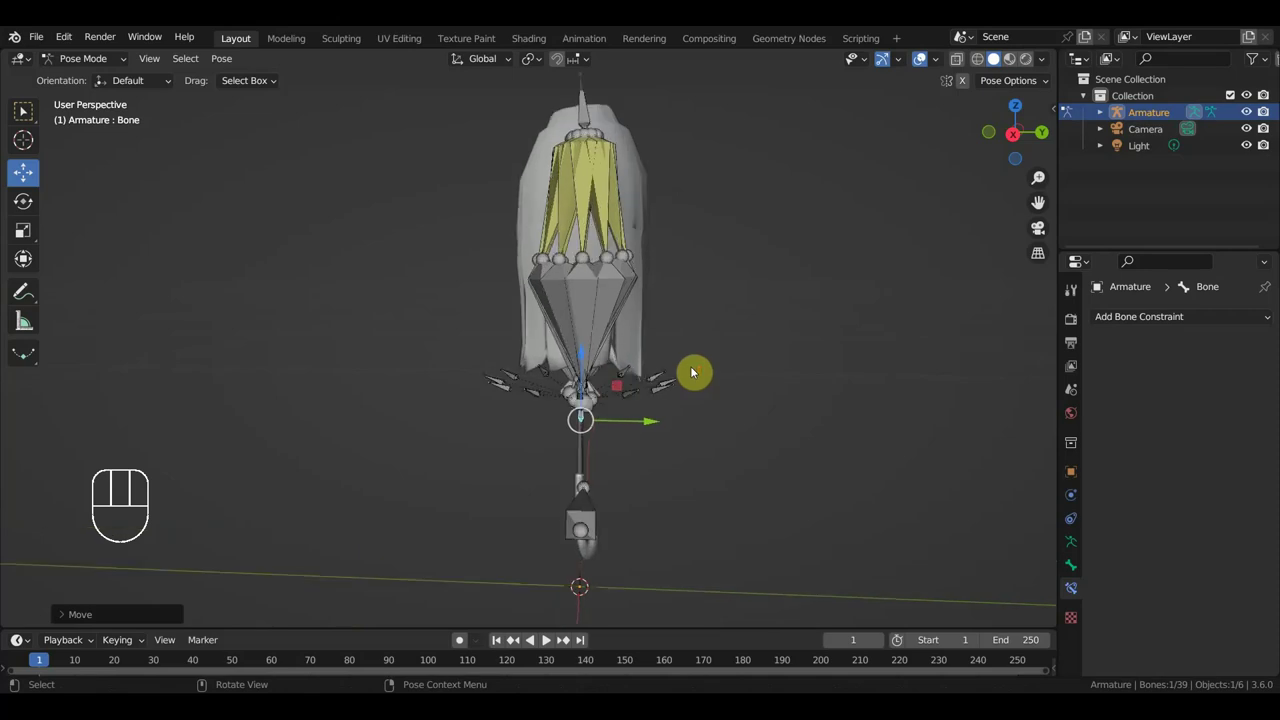
# Inspect the folded canopy with overlays off, then undo the move to reopen the umbrella.
pyautogui.click(923, 63)
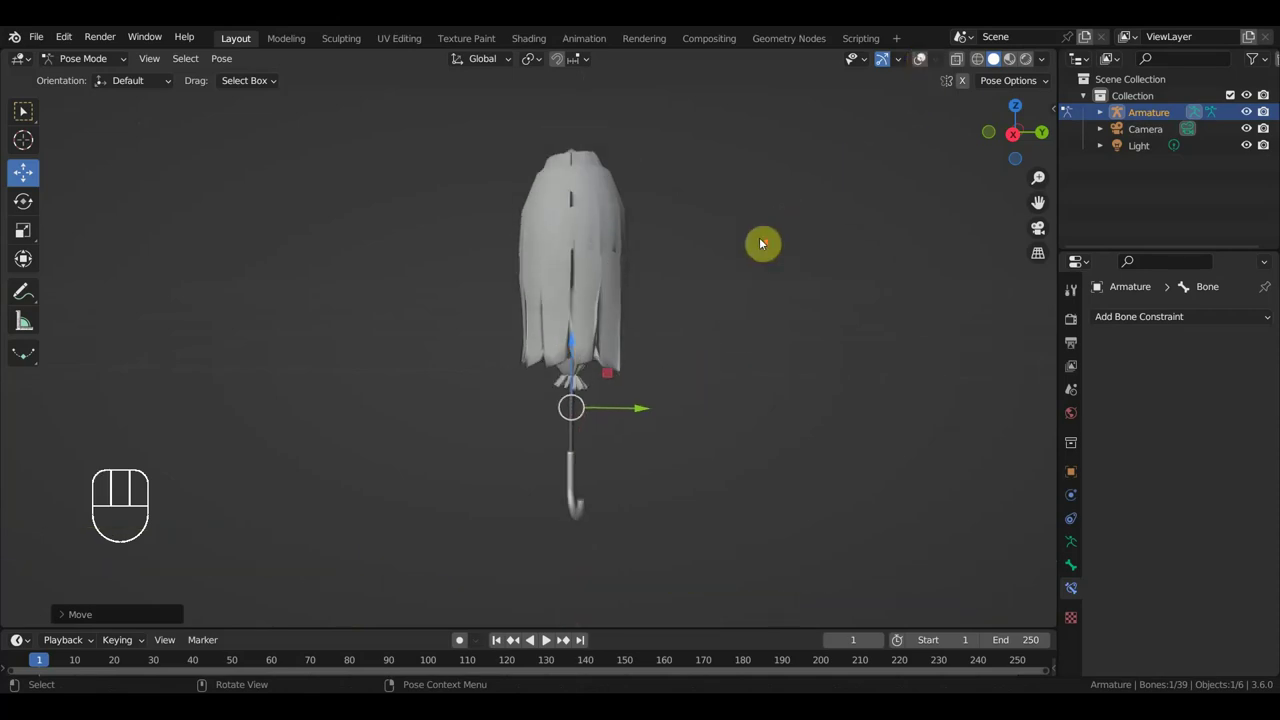
pyautogui.moveTo(730, 278); pyautogui.dragTo(815, 251)
pyautogui.middleClick(814, 219)
pyautogui.moveTo(760, 304); pyautogui.dragTo(759, 253)
pyautogui.moveTo(695, 330); pyautogui.dragTo(660, 379)
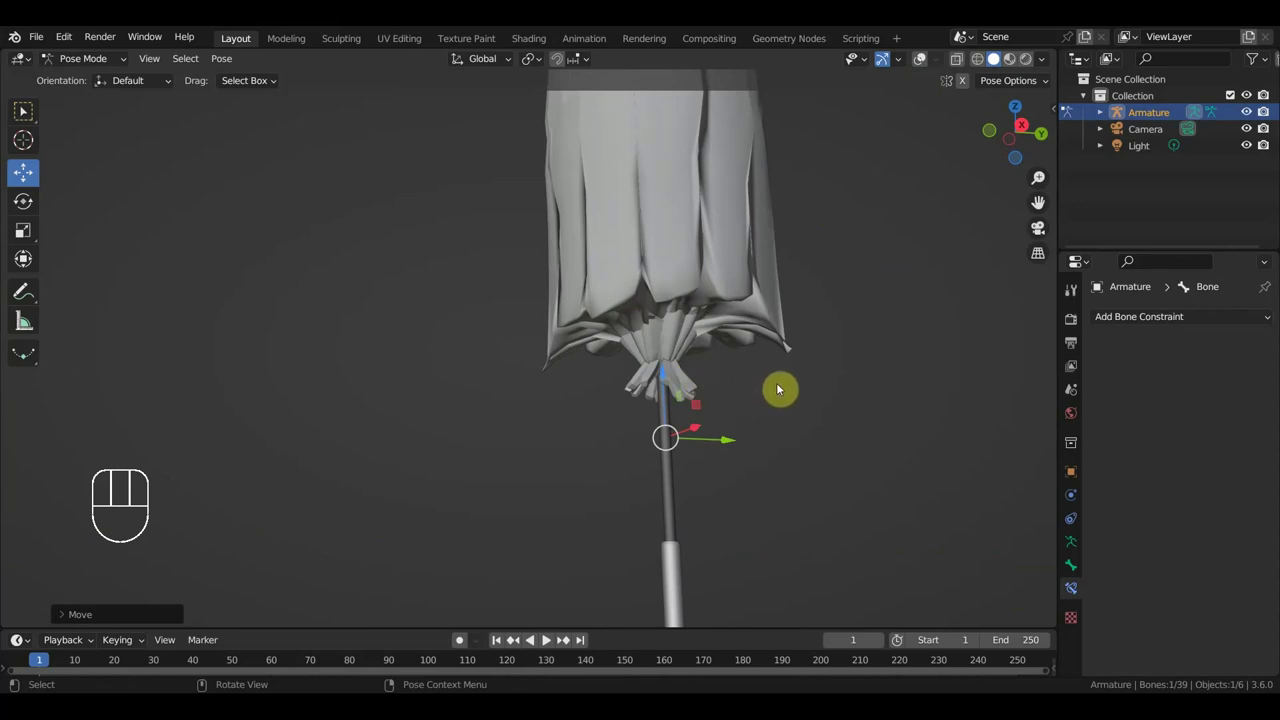
pyautogui.press('ctrl+z')
pyautogui.press('ctrl+z')
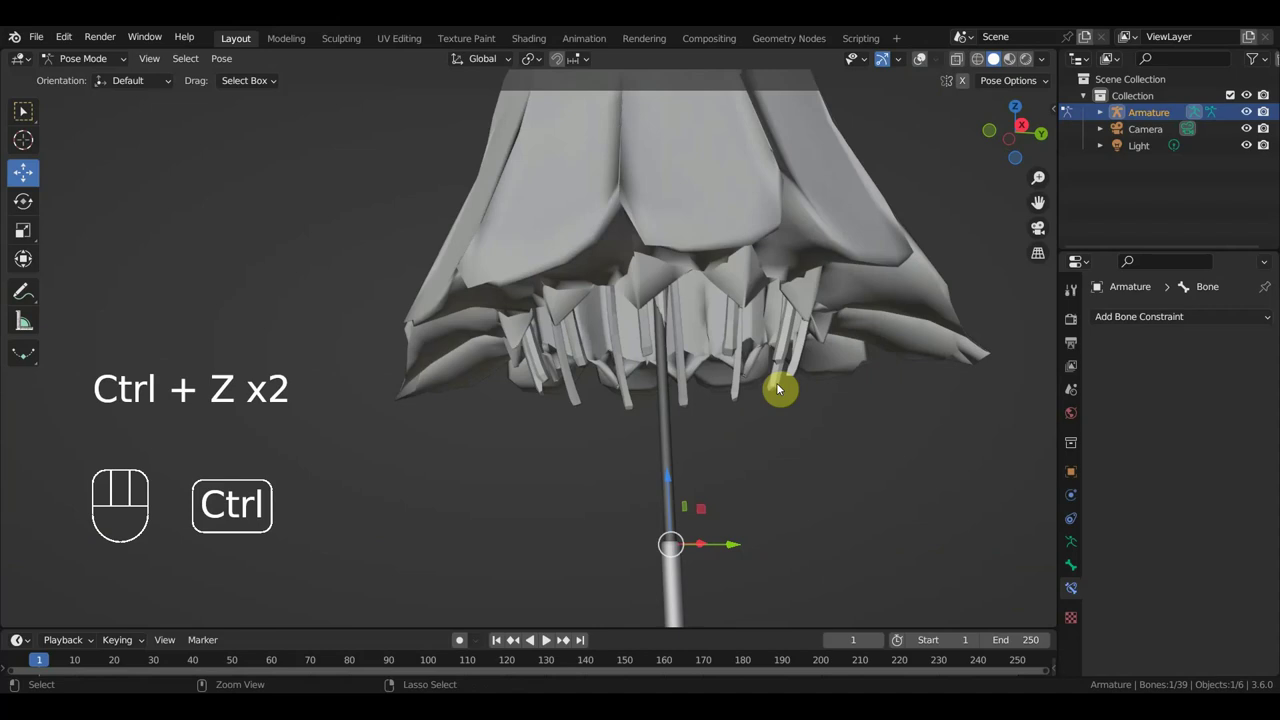
pyautogui.press('ctrl+z')
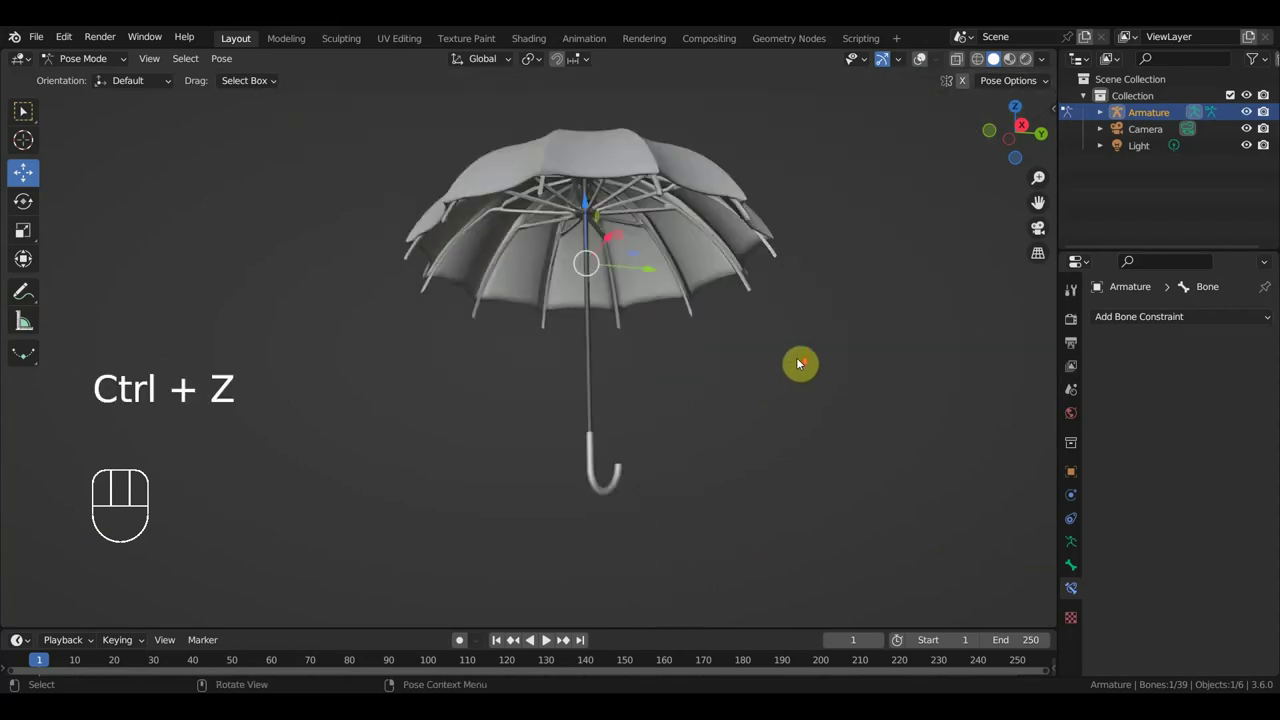
# Turn the bone overlay back on and select the runner bone under the canopy.
pyautogui.middleClick(586, 278)
pyautogui.moveTo(927, 63); pyautogui.dragTo(877, 113)
pyautogui.middleClick(660, 250)
pyautogui.click(596, 253)
pyautogui.middleClick(633, 273)
pyautogui.click(603, 258)
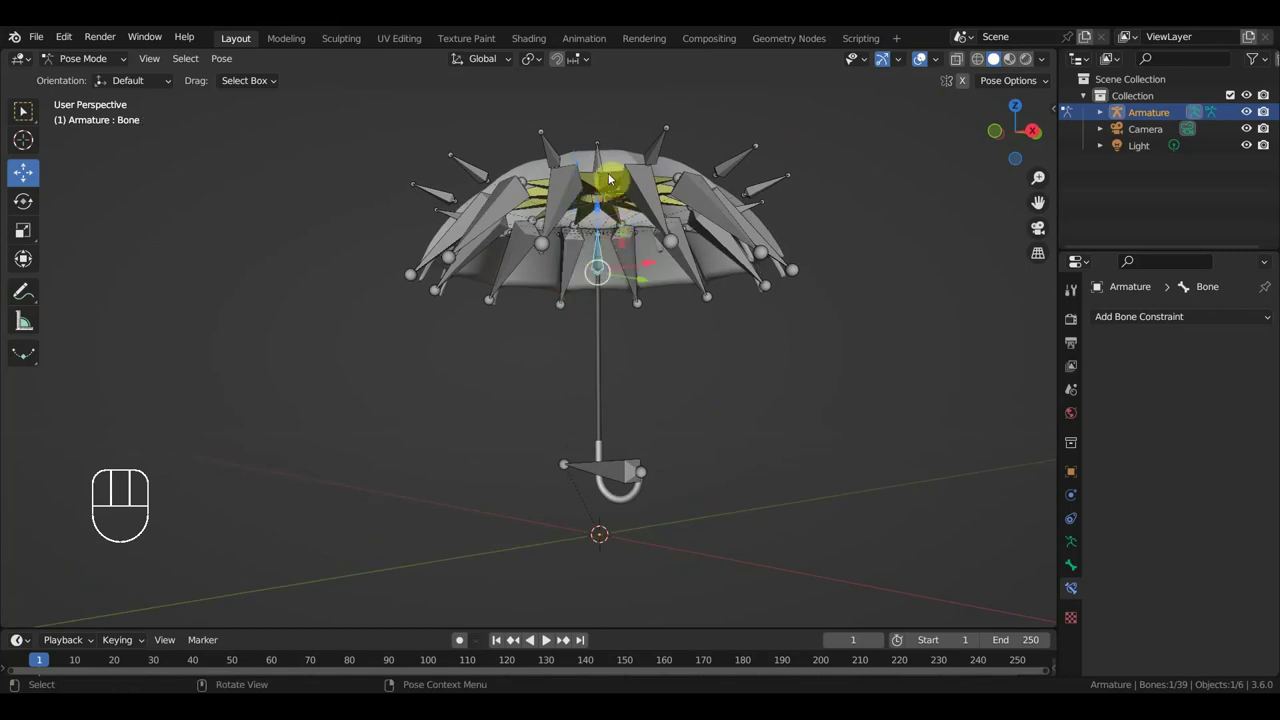
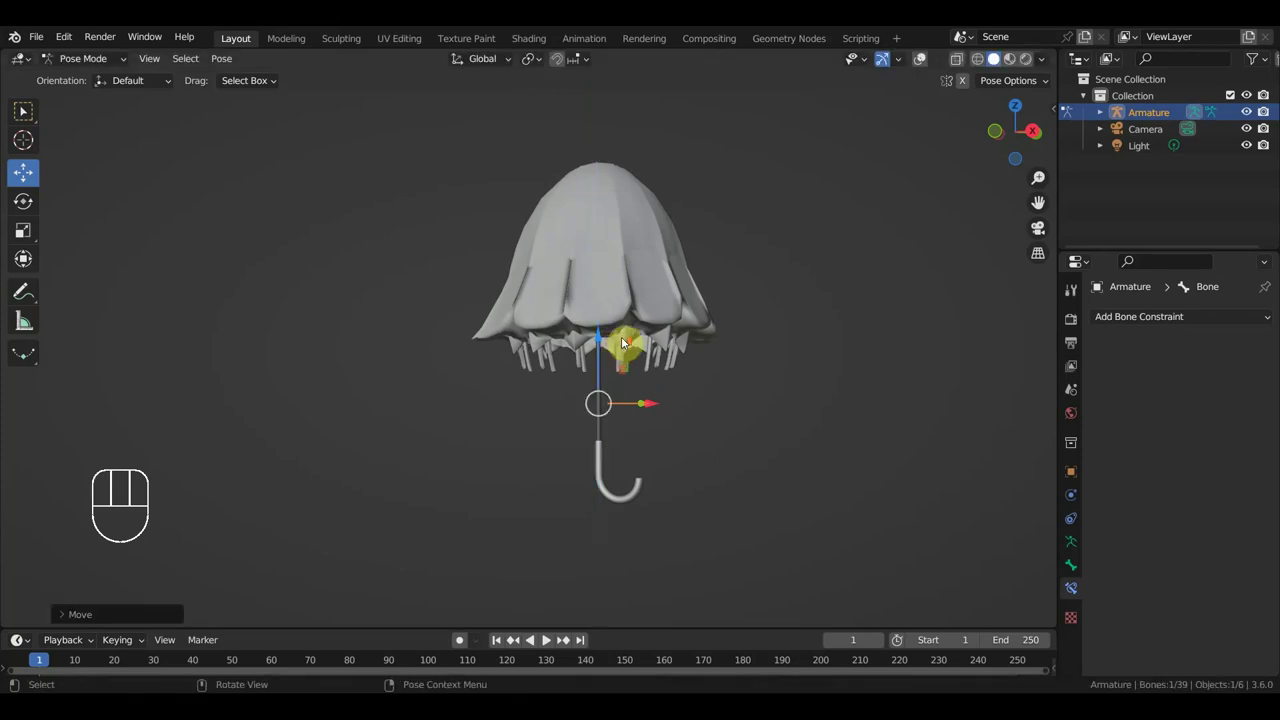
pyautogui.click(929, 68)
# Move the runner bone to half-fold the canopy and inspect the misaligned ribs from below.
pyautogui.middleClick(854, 233)
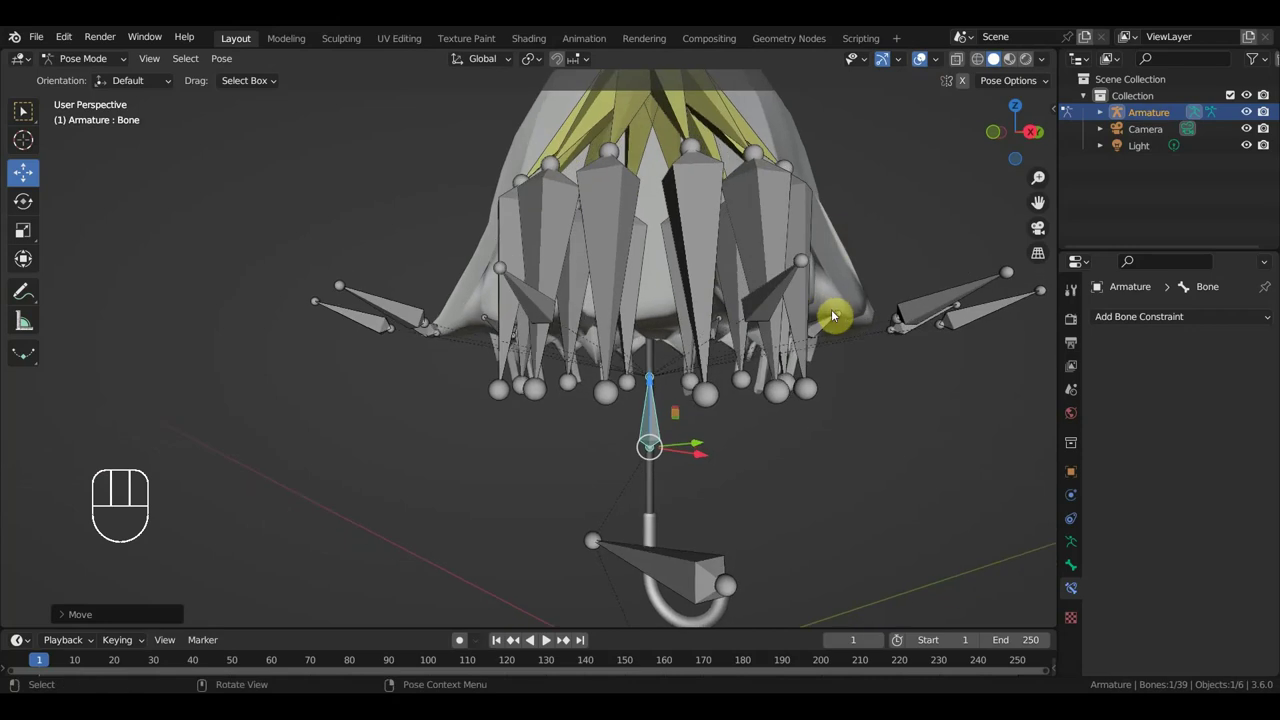
pyautogui.middleClick(760, 339)
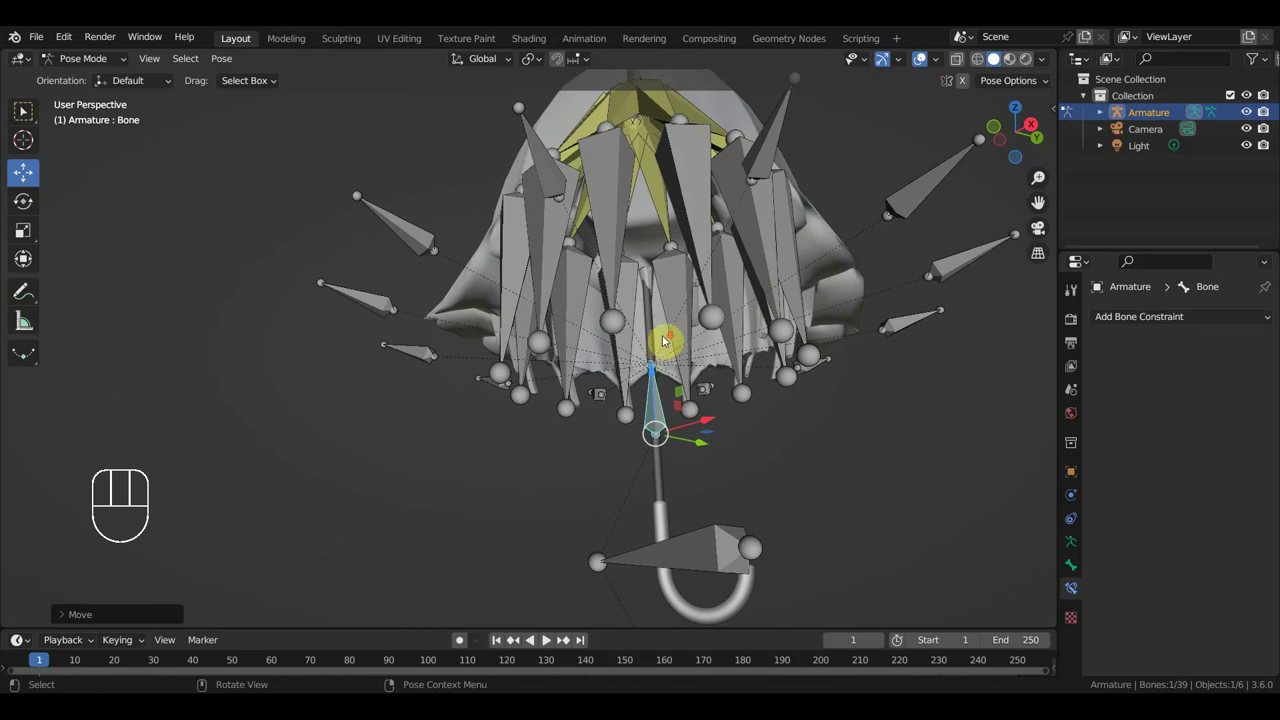
pyautogui.moveTo(679, 355); pyautogui.dragTo(719, 404)
pyautogui.press('ctrl+z')
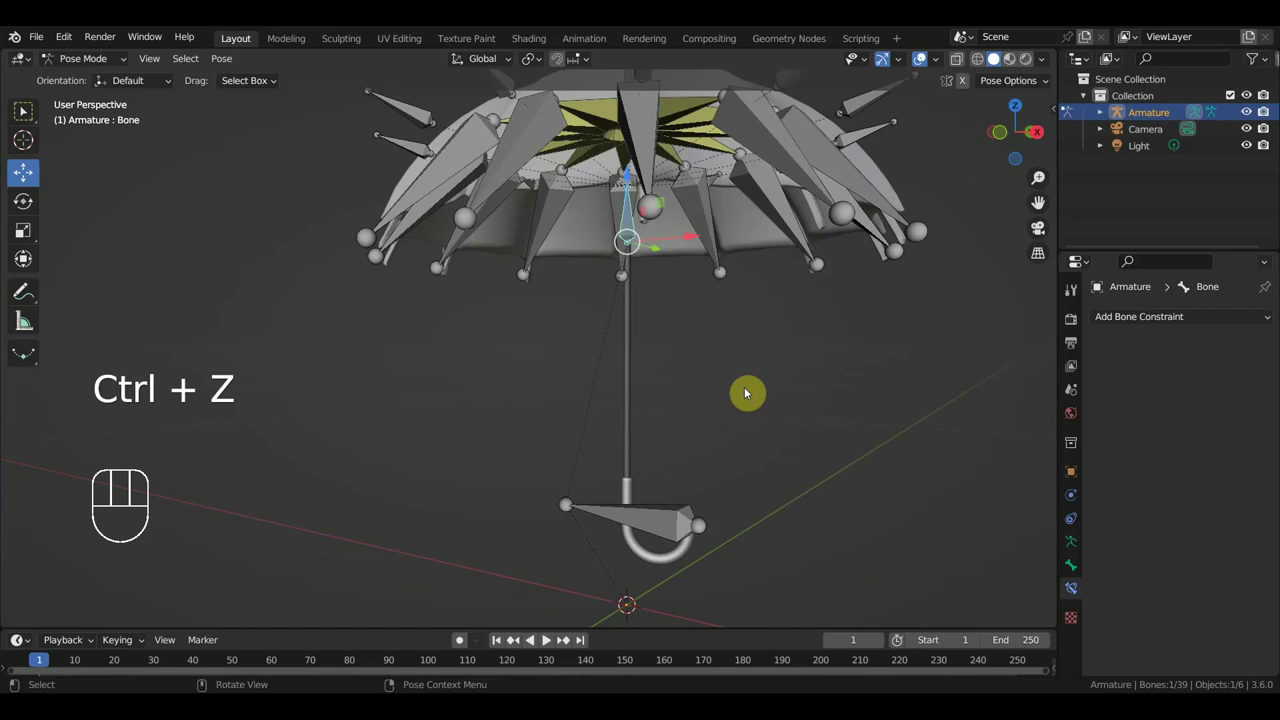
pyautogui.press('KP_3')
pyautogui.moveTo(735, 432); pyautogui.dragTo(727, 465)
pyautogui.middleClick(587, 311)
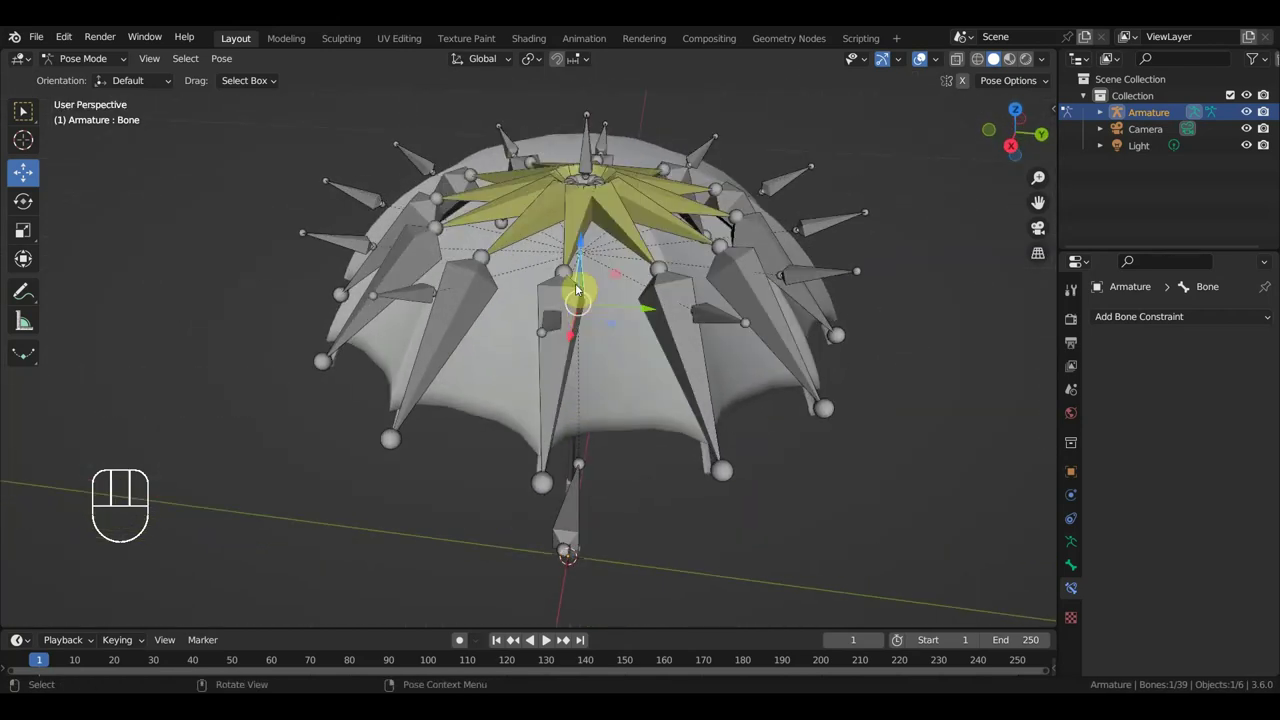
# Inspect a rib bone's IK chain lengths (1, 2, 3) and undo back through the test moves.
pyautogui.click(574, 228)
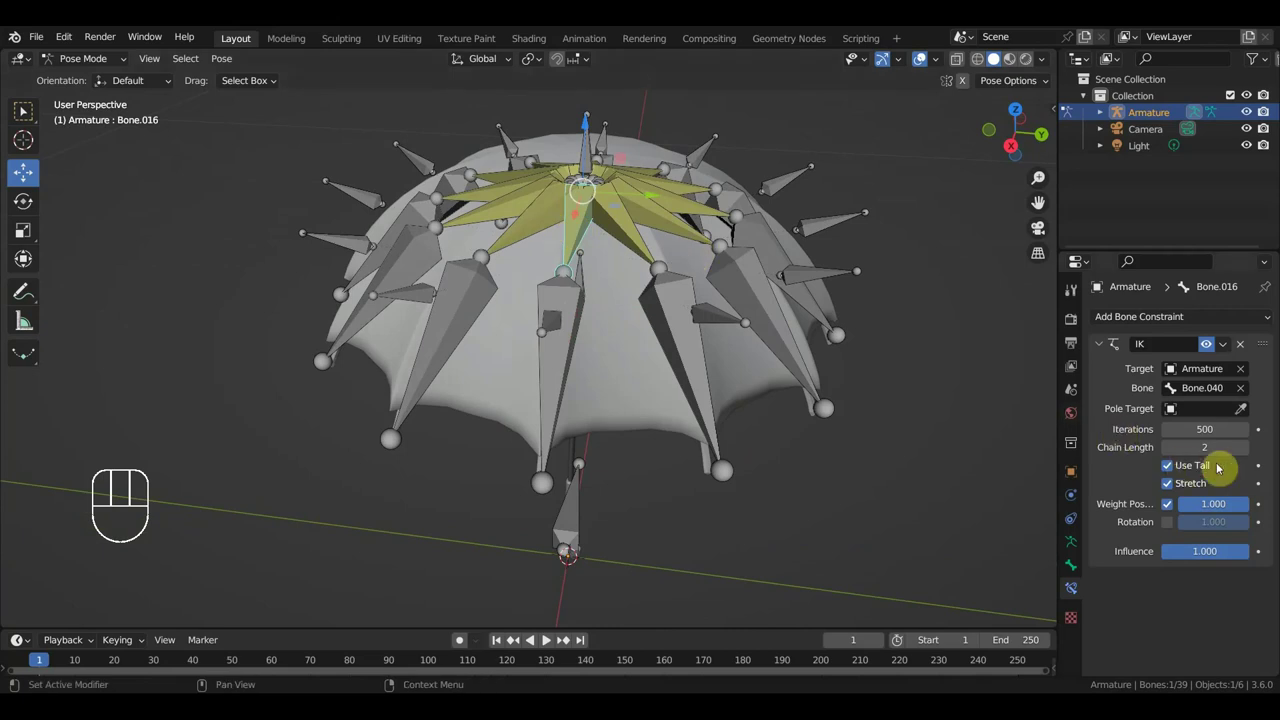
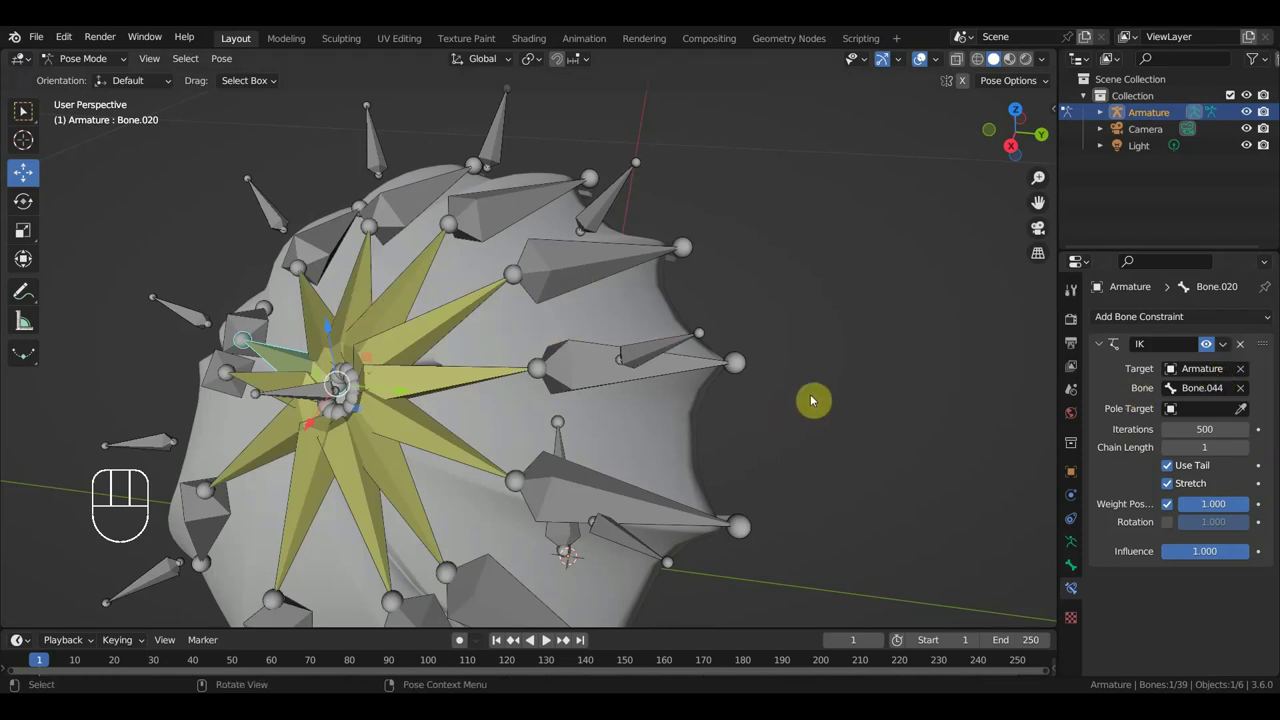
pyautogui.press('ctrl+z')
pyautogui.press('ctrl+z')
pyautogui.press('ctrl+z')
pyautogui.press('ctrl+z')
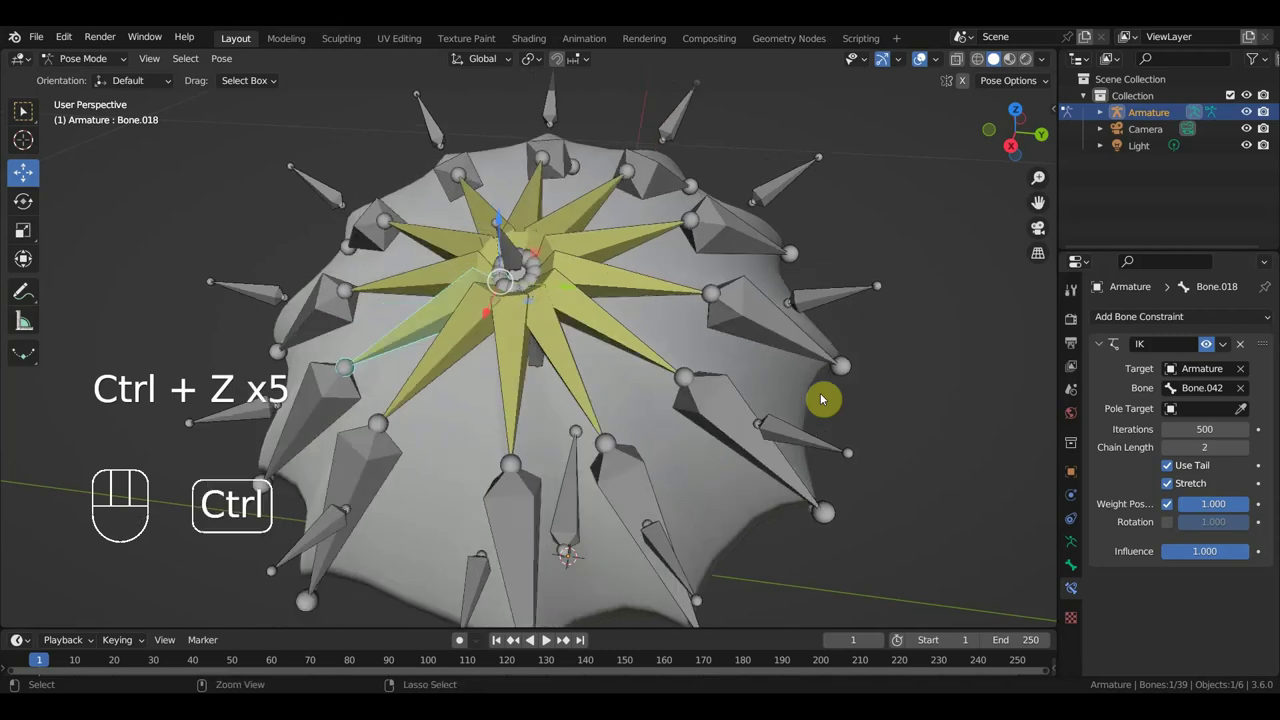
pyautogui.press('ctrl+z')
pyautogui.press('ctrl+z')
pyautogui.press('ctrl+z')
pyautogui.press('ctrl+z')
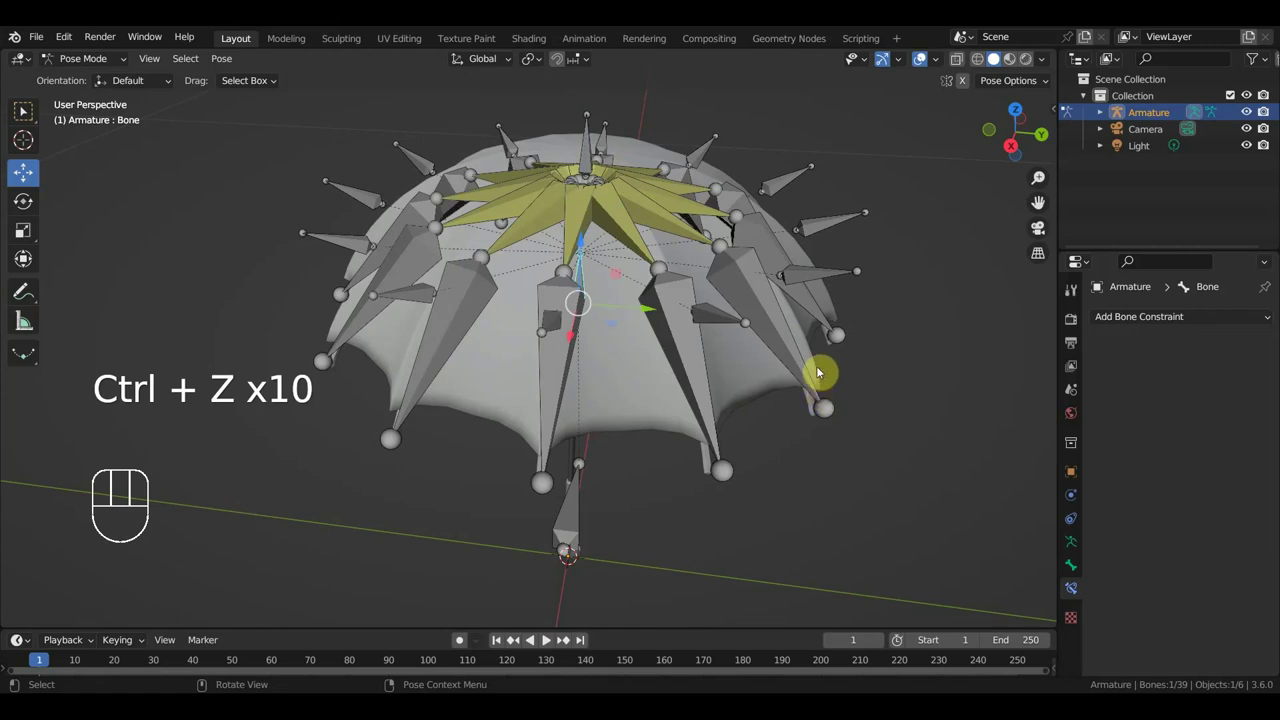
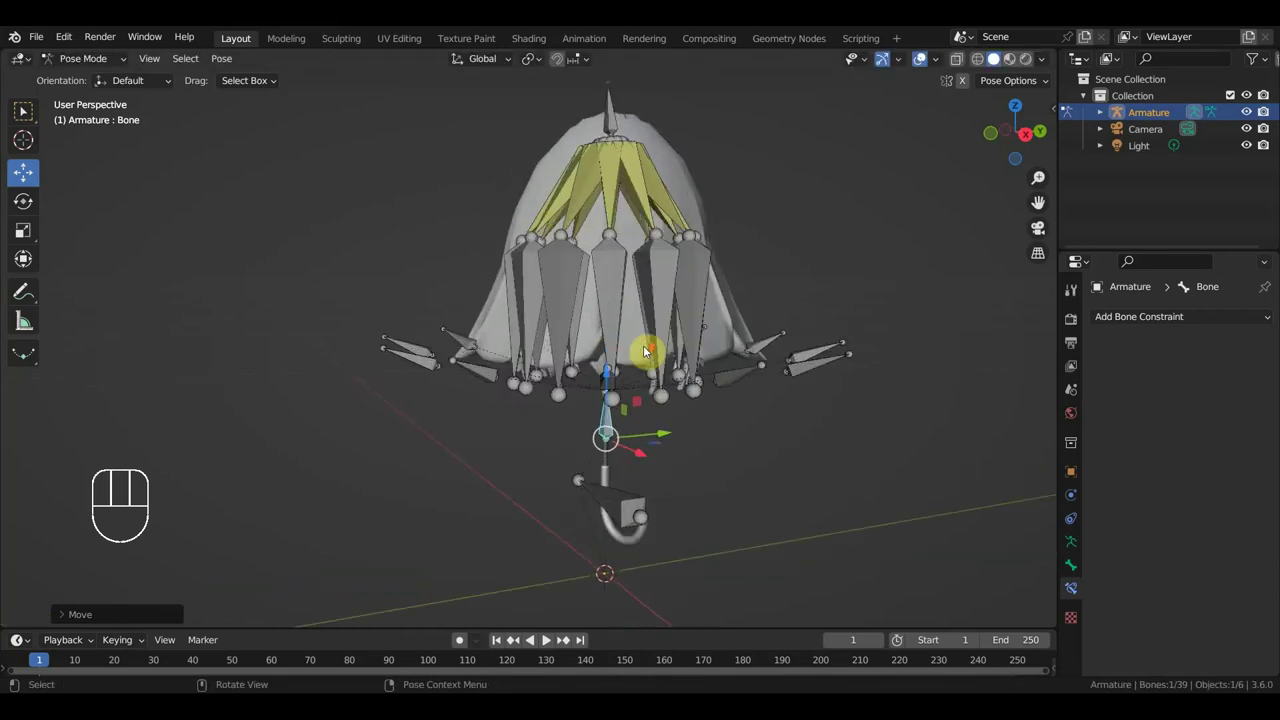
# Clear the folded pose so the canopy returns to its open rest position.
pyautogui.moveTo(692, 346); pyautogui.dragTo(865, 152)
pyautogui.click(925, 64)
pyautogui.moveTo(813, 222); pyautogui.dragTo(794, 210)
pyautogui.middleClick(787, 212)
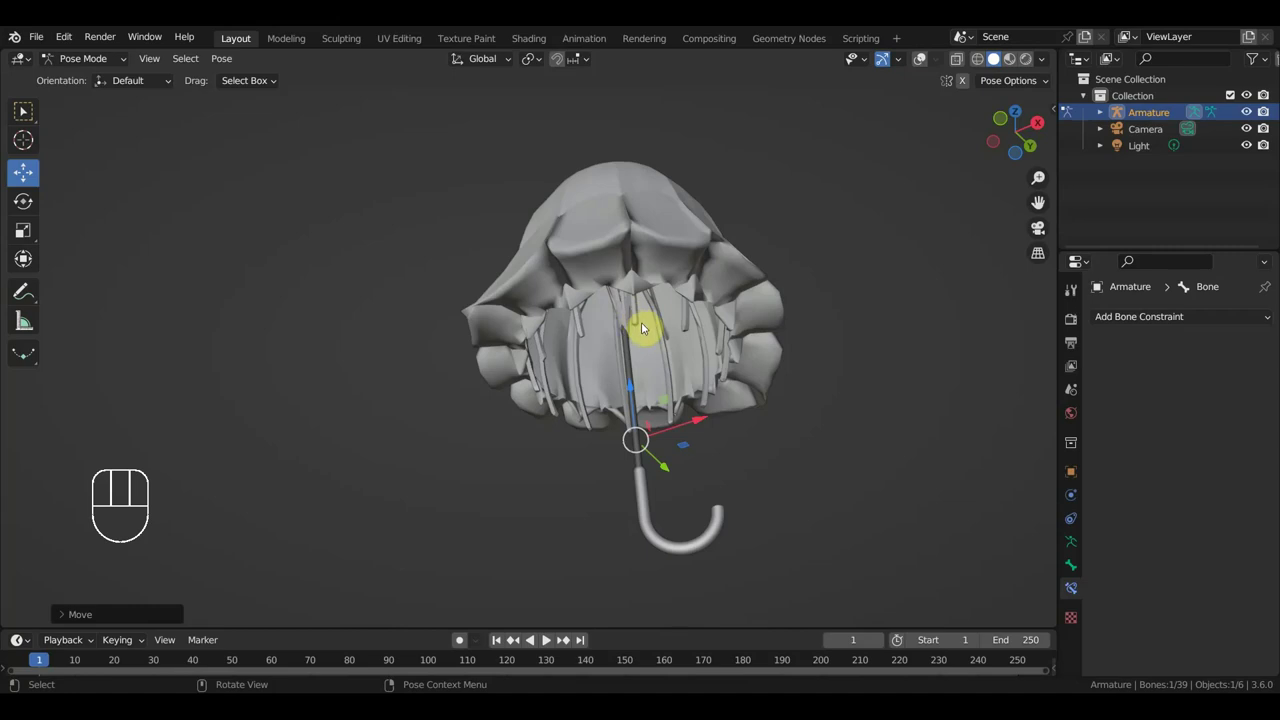
pyautogui.moveTo(660, 332); pyautogui.dragTo(642, 377)
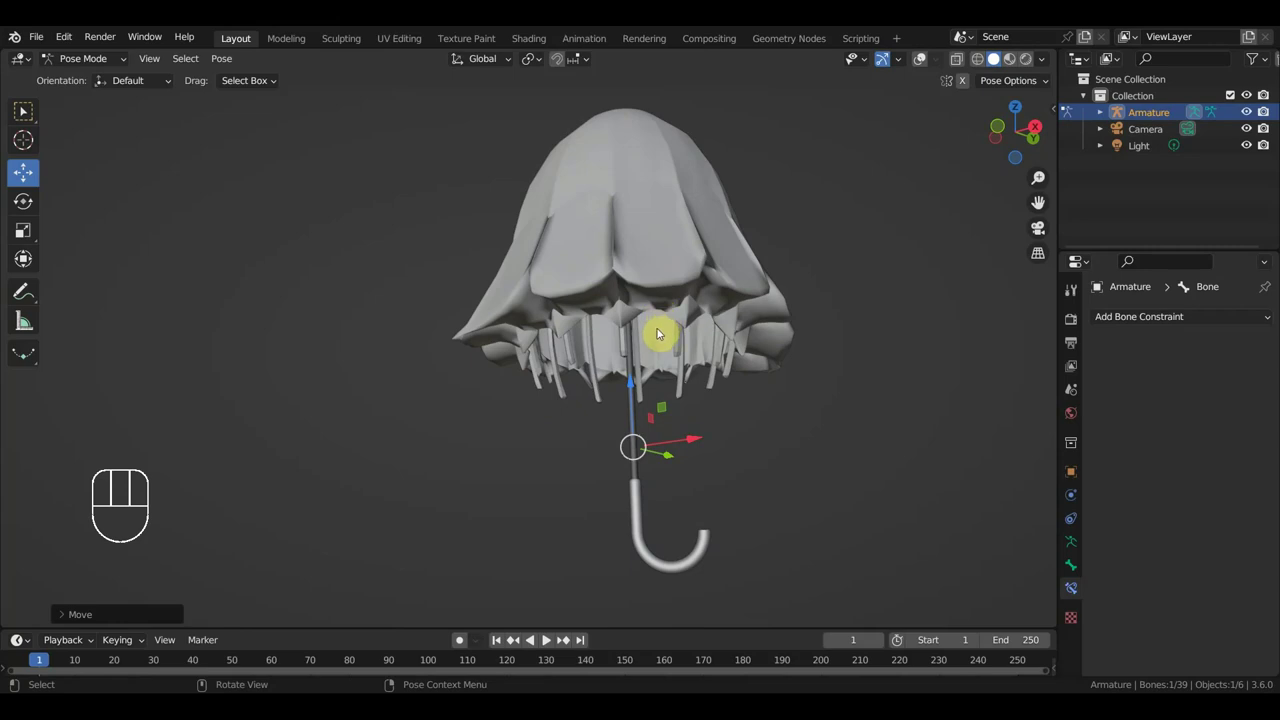
pyautogui.press('ctrl+z')
pyautogui.press('ctrl+z')
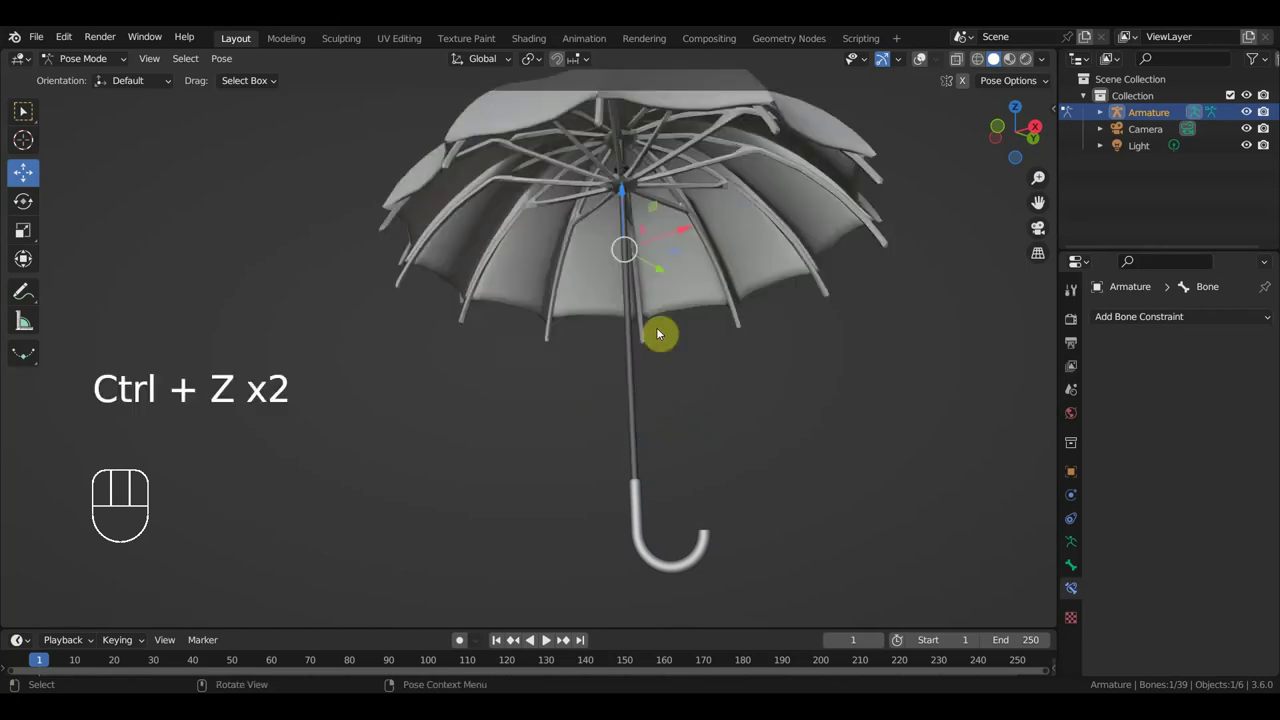
# Orbit below and beside the umbrella to view the open canopy with bones shown.
pyautogui.moveTo(691, 376); pyautogui.dragTo(681, 391)
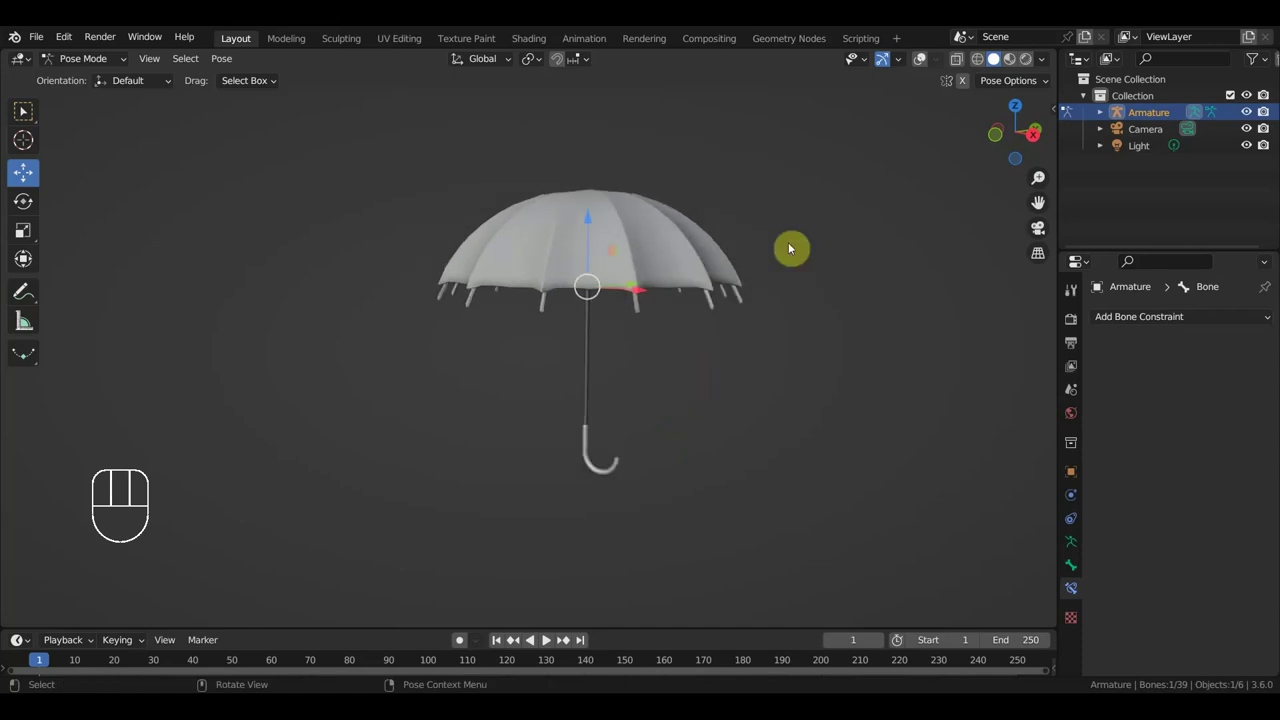
pyautogui.moveTo(921, 65); pyautogui.dragTo(899, 96)
pyautogui.moveTo(723, 287); pyautogui.dragTo(708, 291)
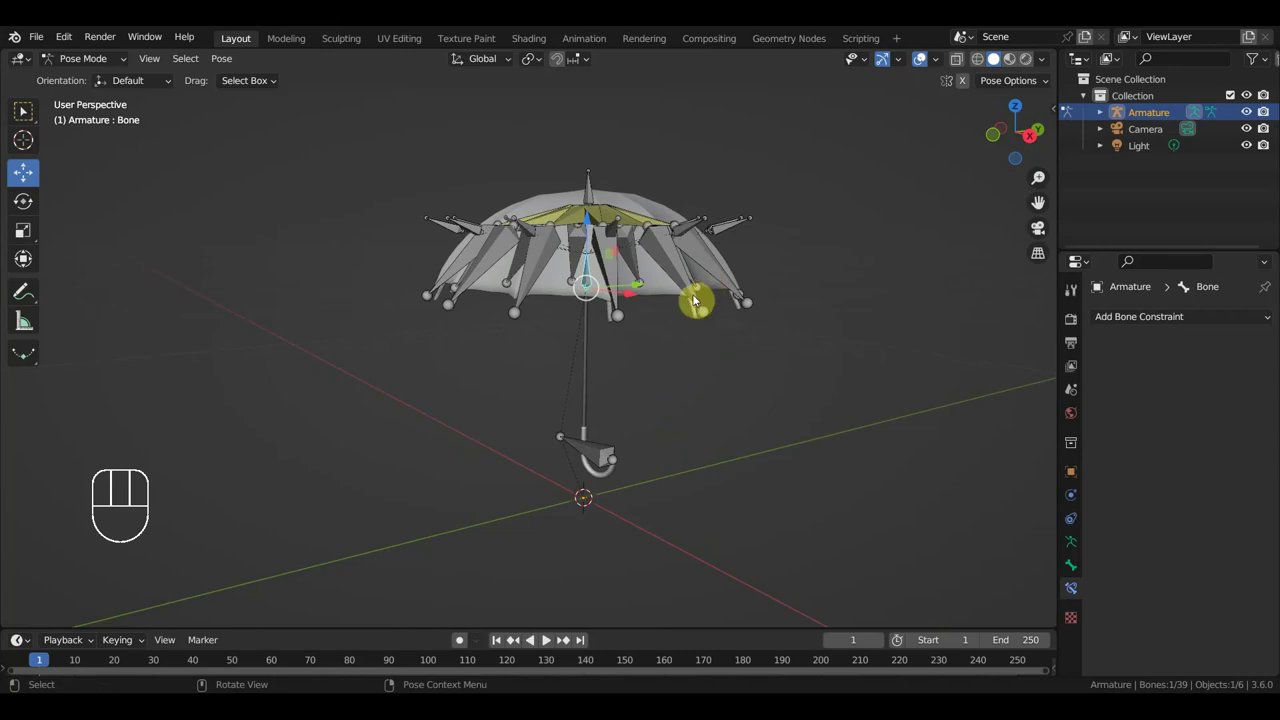
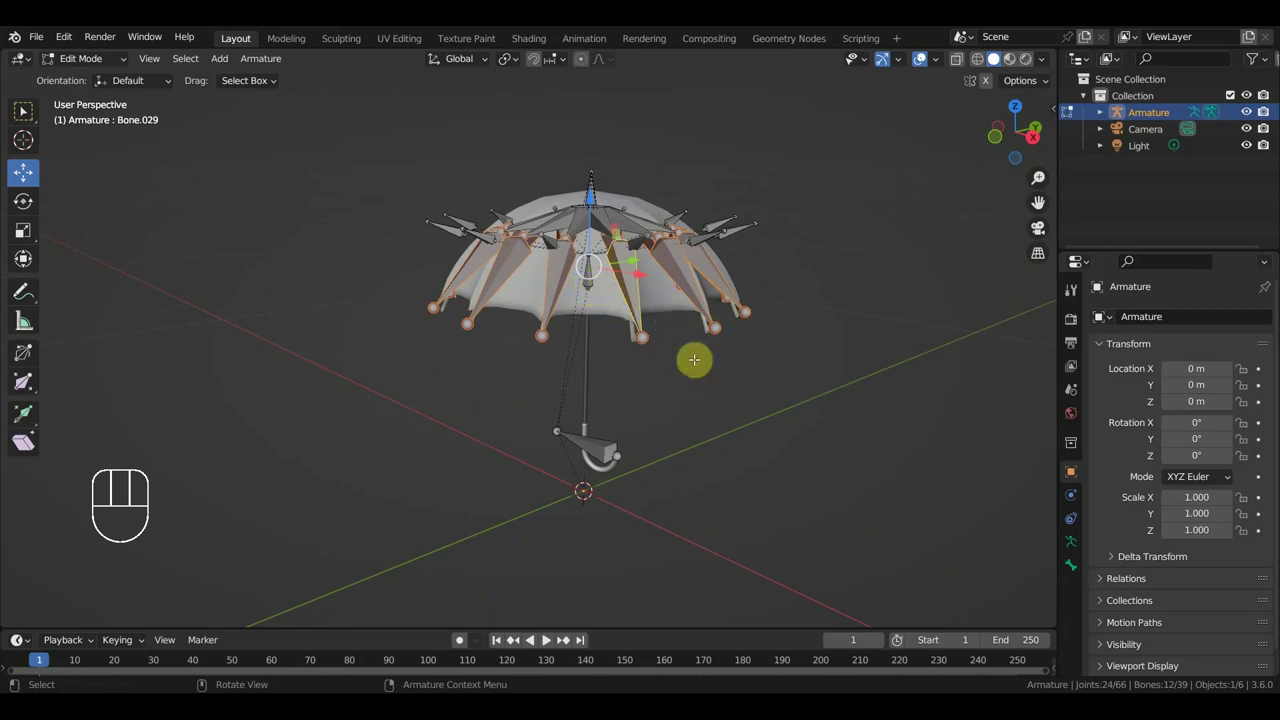
# Scale the selected rib bone joints to about 1.34 in side and front views, undoing a misplaced move.
pyautogui.press('KP_3')
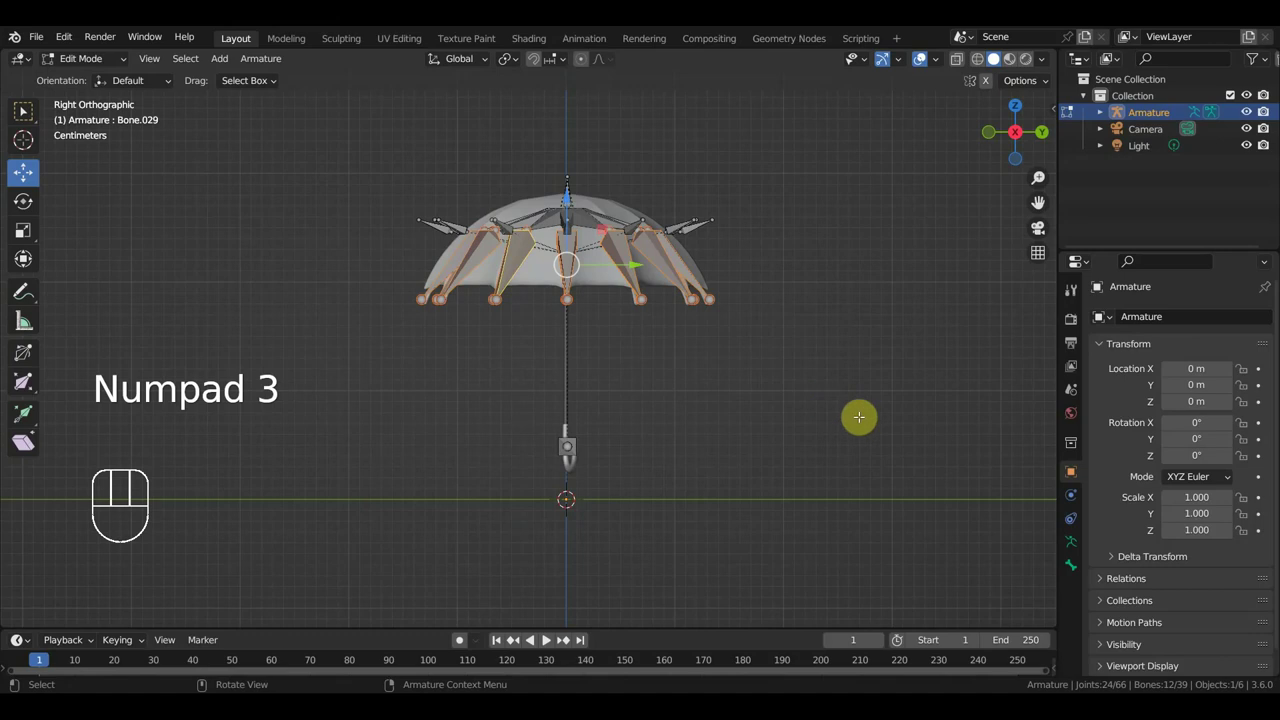
pyautogui.press('s')
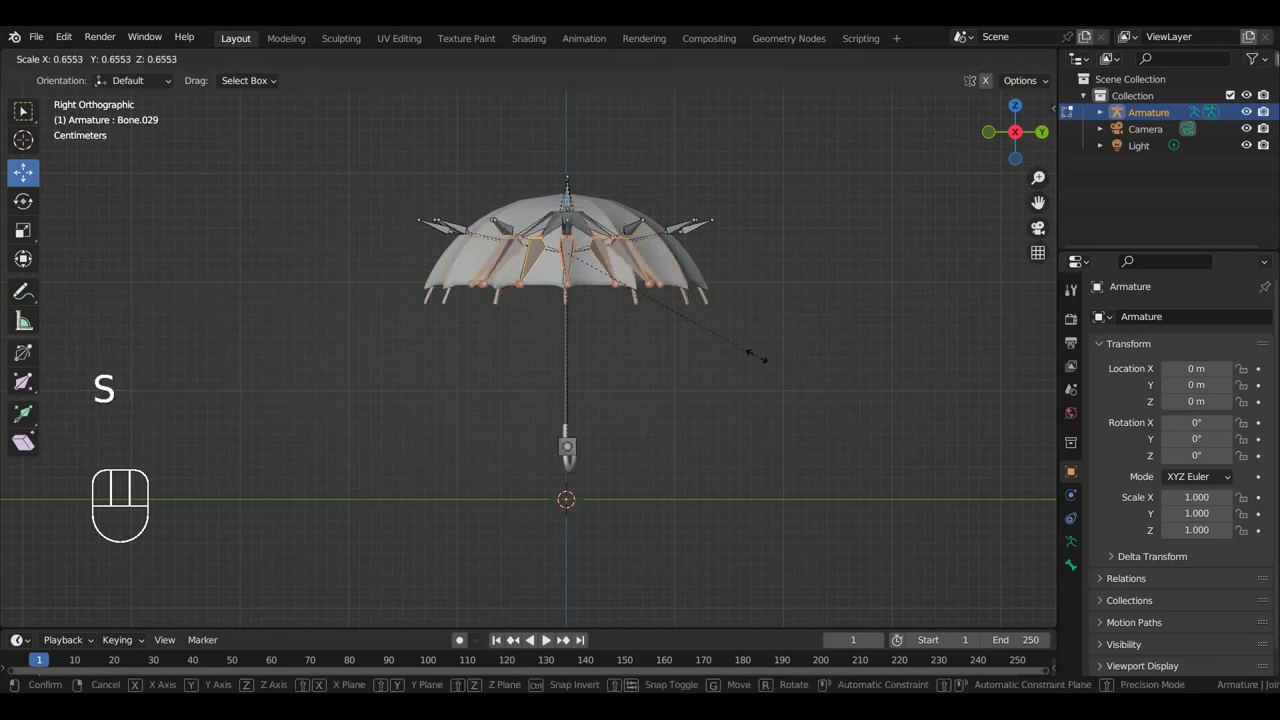
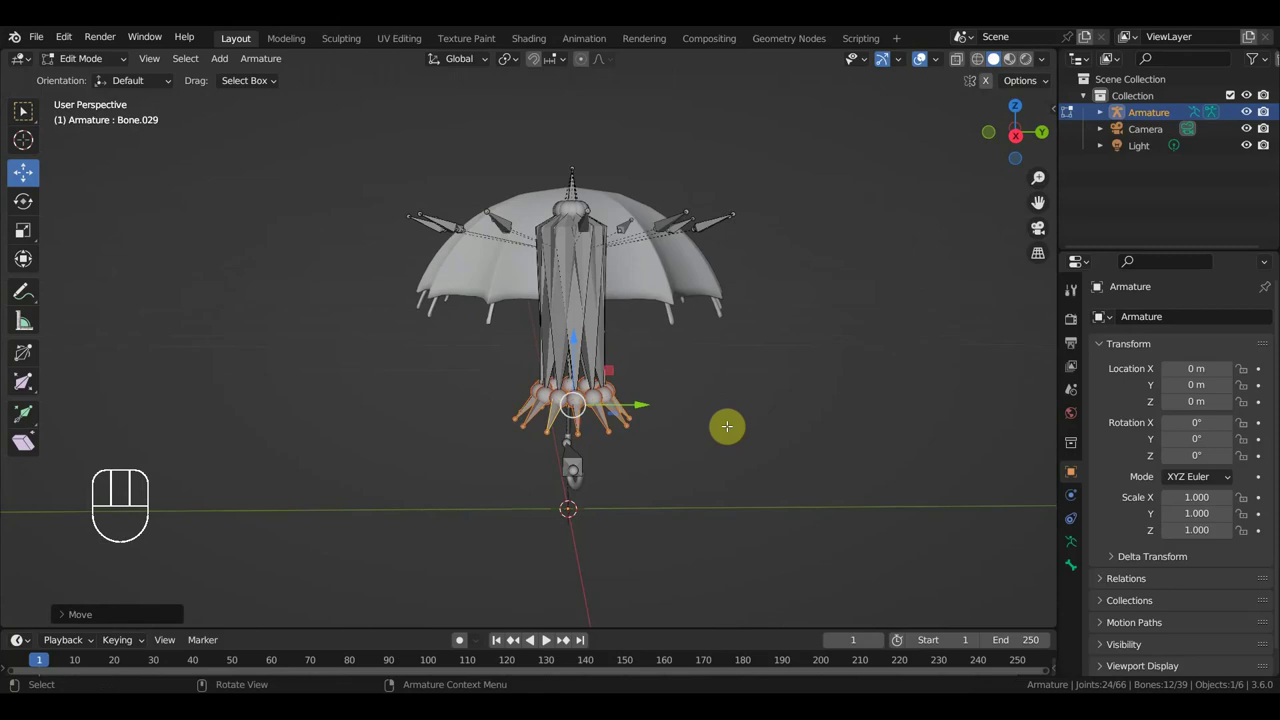
pyautogui.press('ctrl+z')
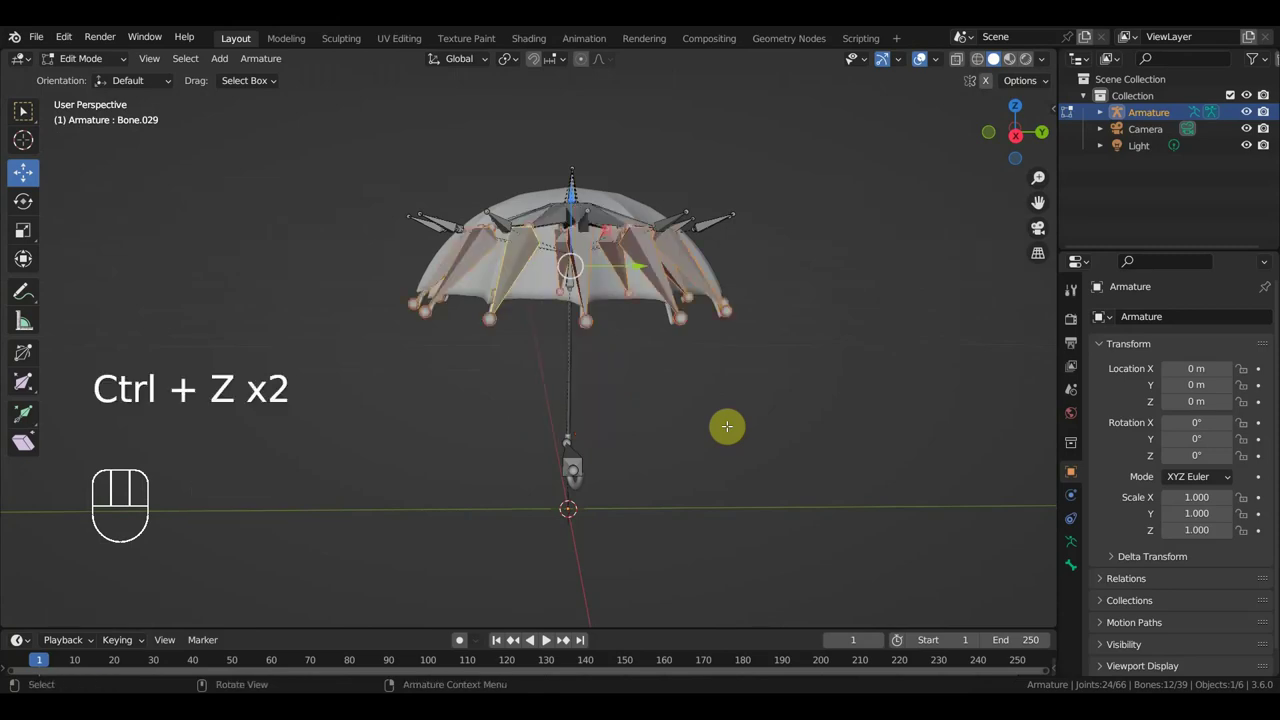
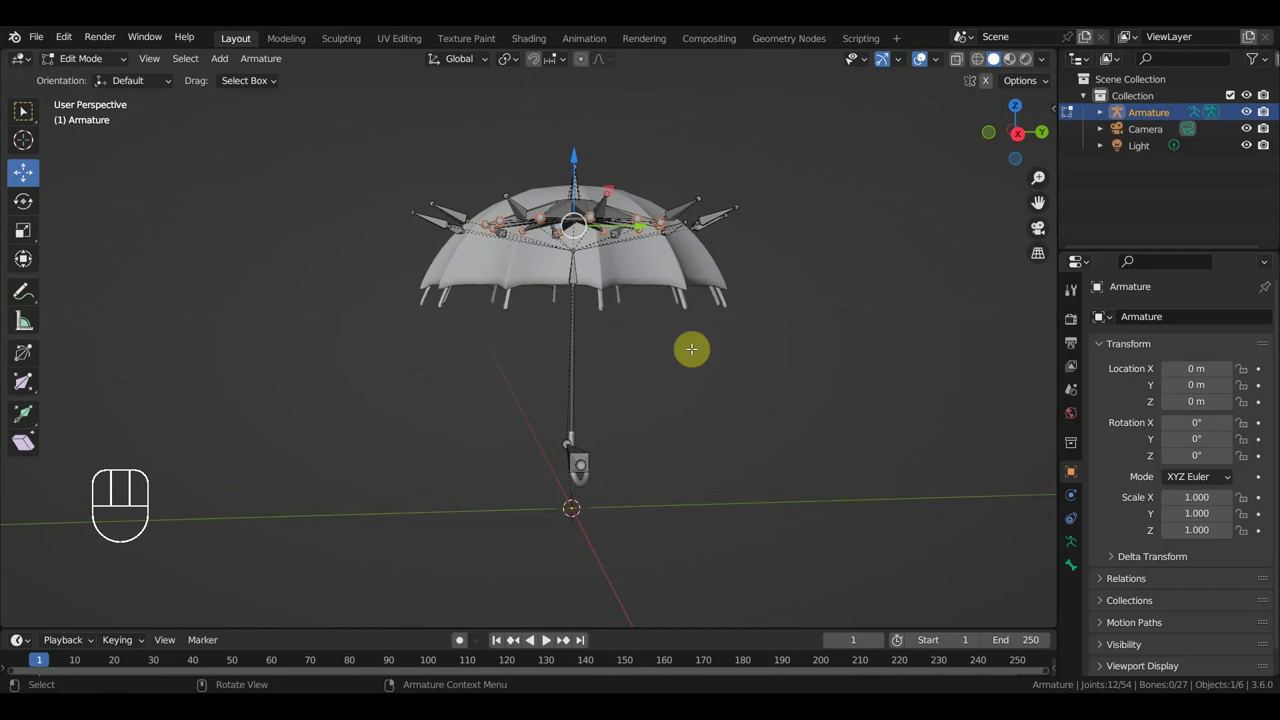
pyautogui.press('KP_1')
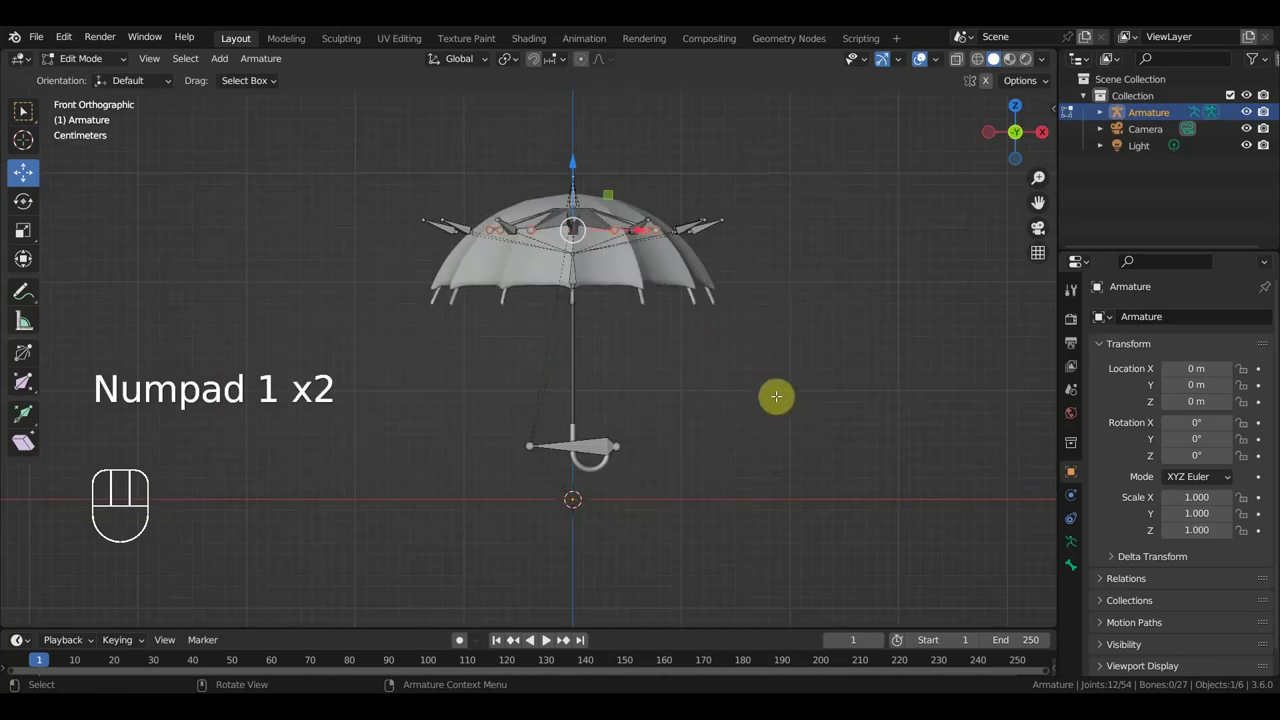
pyautogui.press('s')
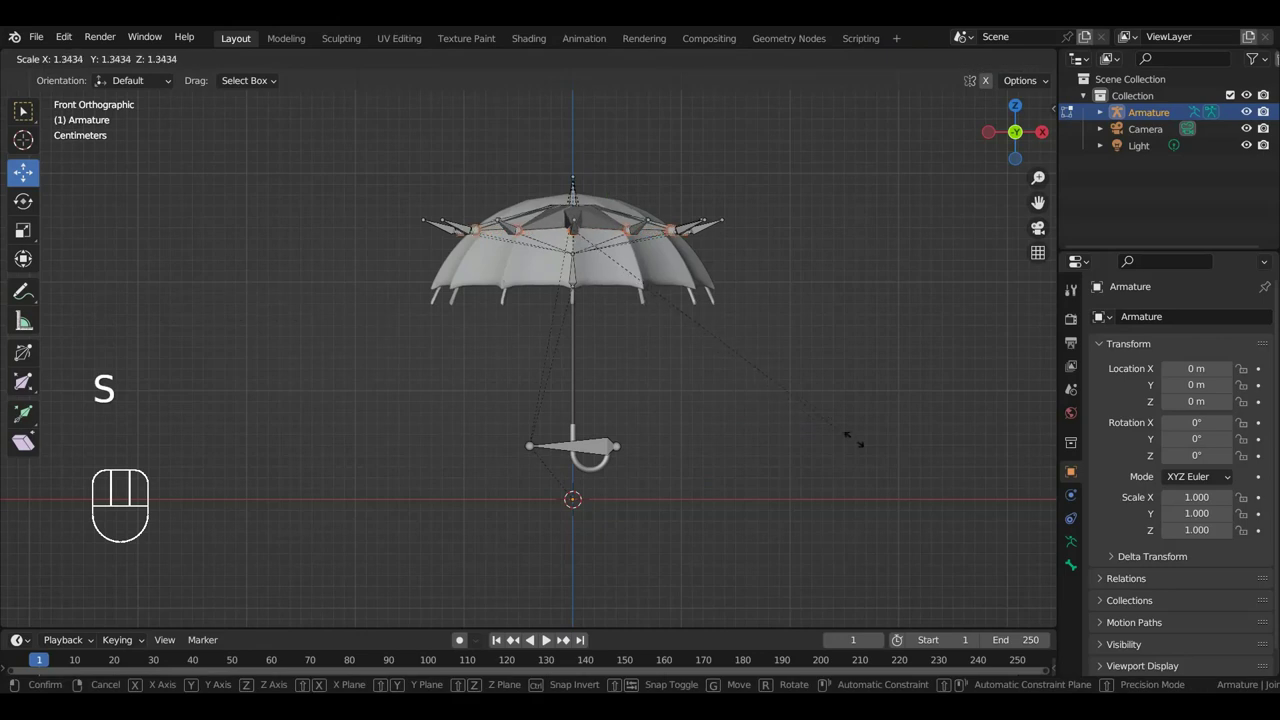
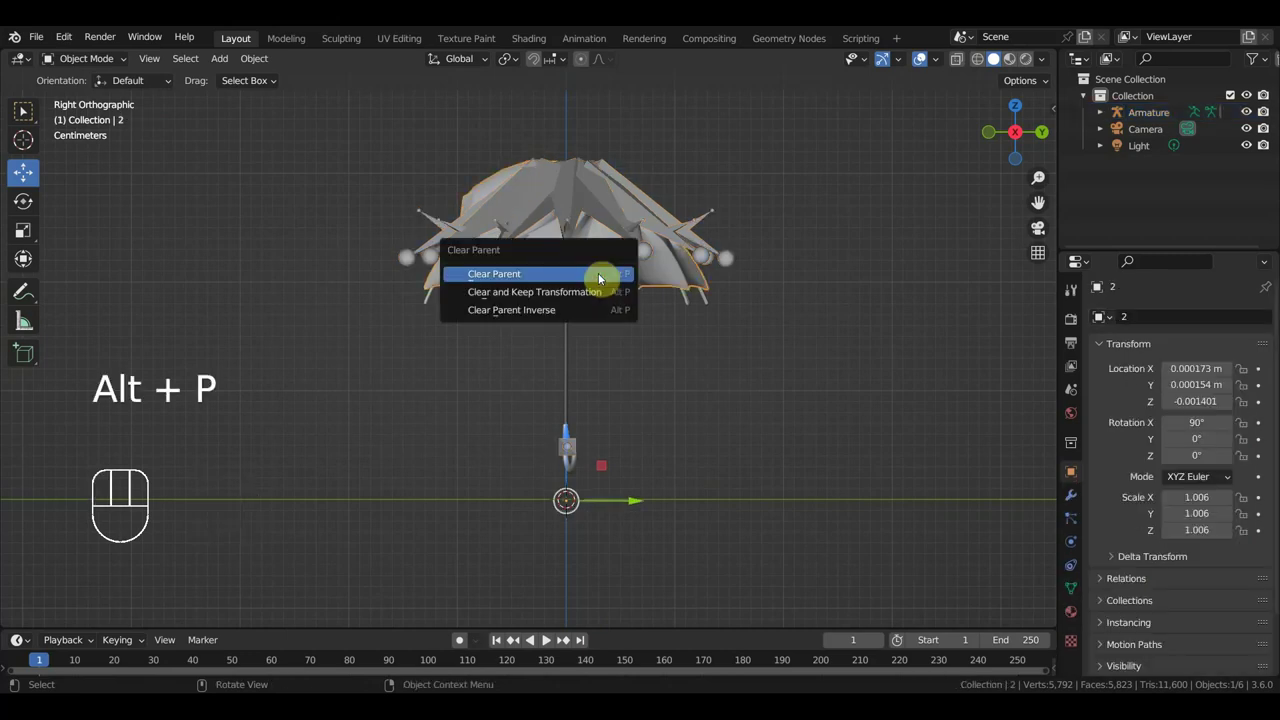
# Clear the parent on canopy mesh 2 and bring up parent clearing for mesh 1.
pyautogui.click(569, 301)
pyautogui.press('alt+p')
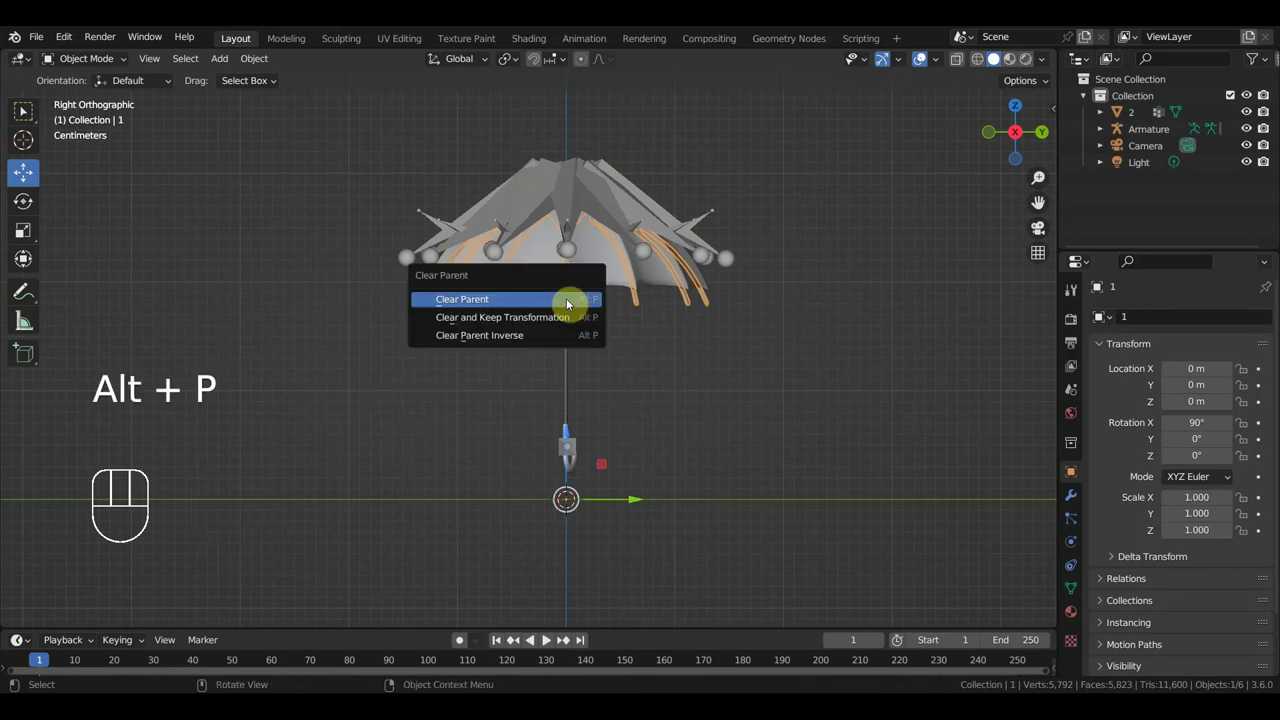
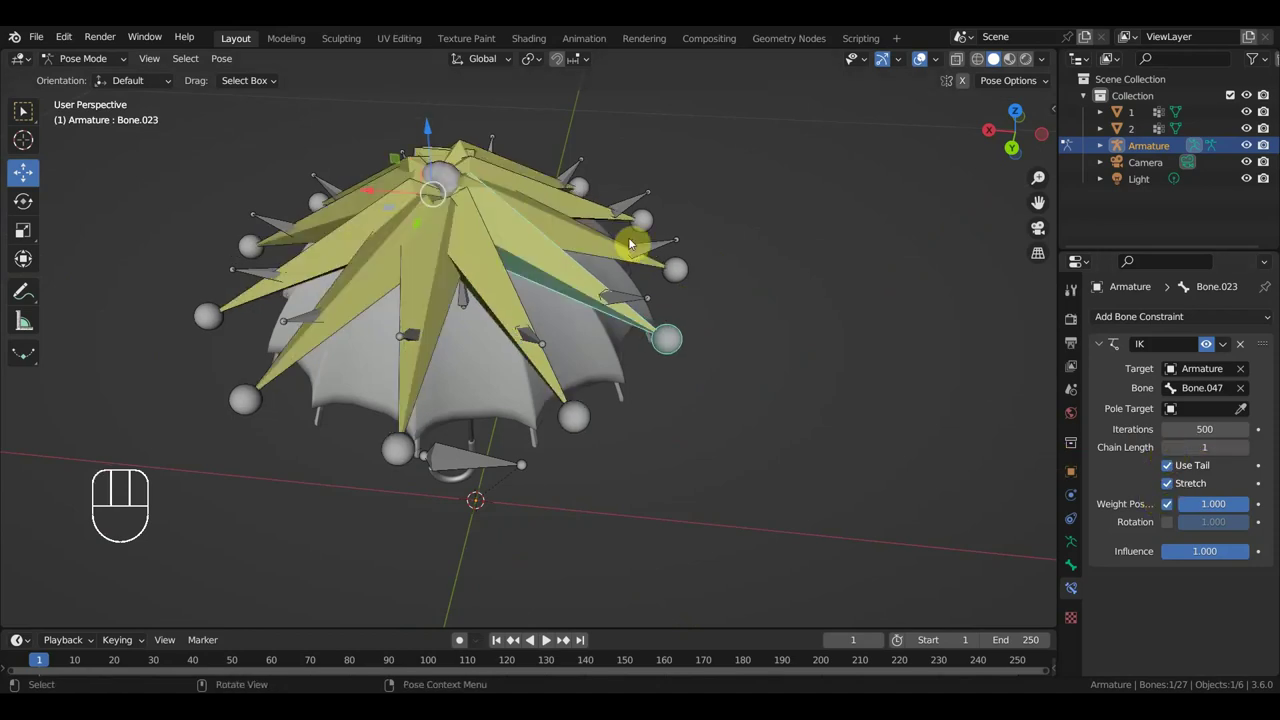
# Select rib bones Bone.017 to Bone.020 in turn for chain length 1 IK, then view from the side.
pyautogui.middleClick(795, 365)
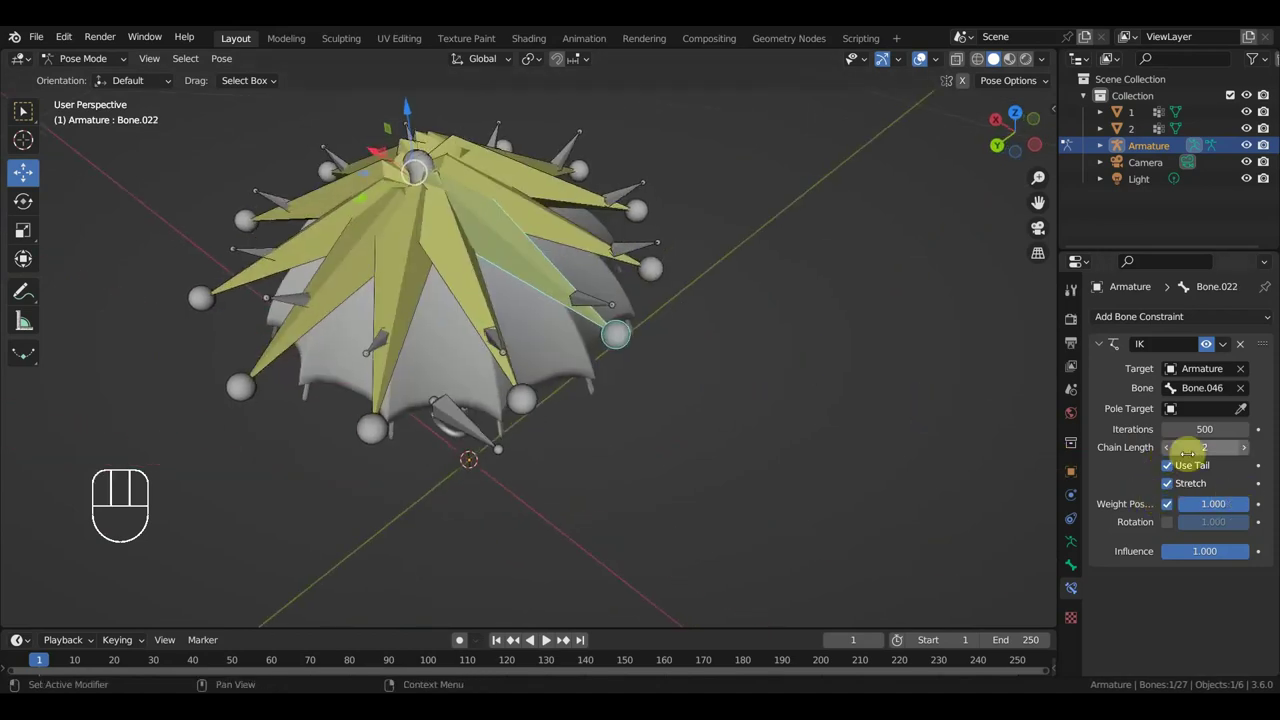
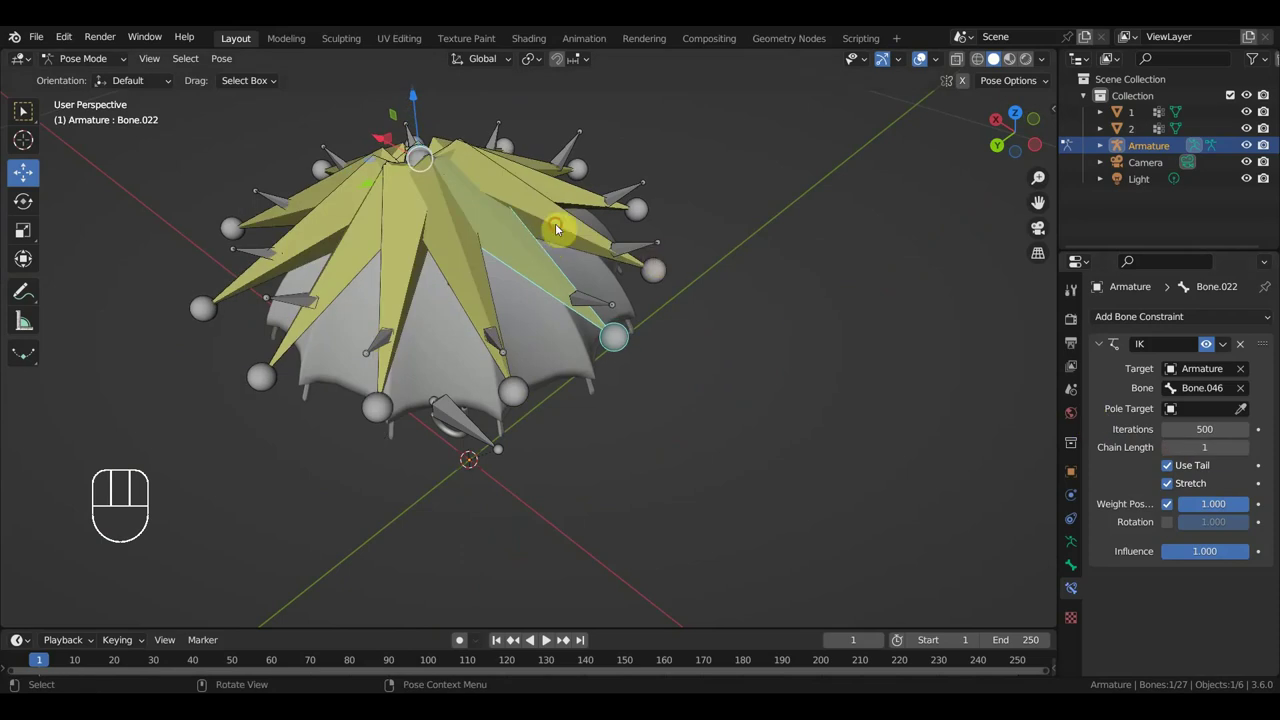
pyautogui.moveTo(1170, 457); pyautogui.dragTo(1105, 446)
pyautogui.moveTo(701, 408); pyautogui.dragTo(627, 426)
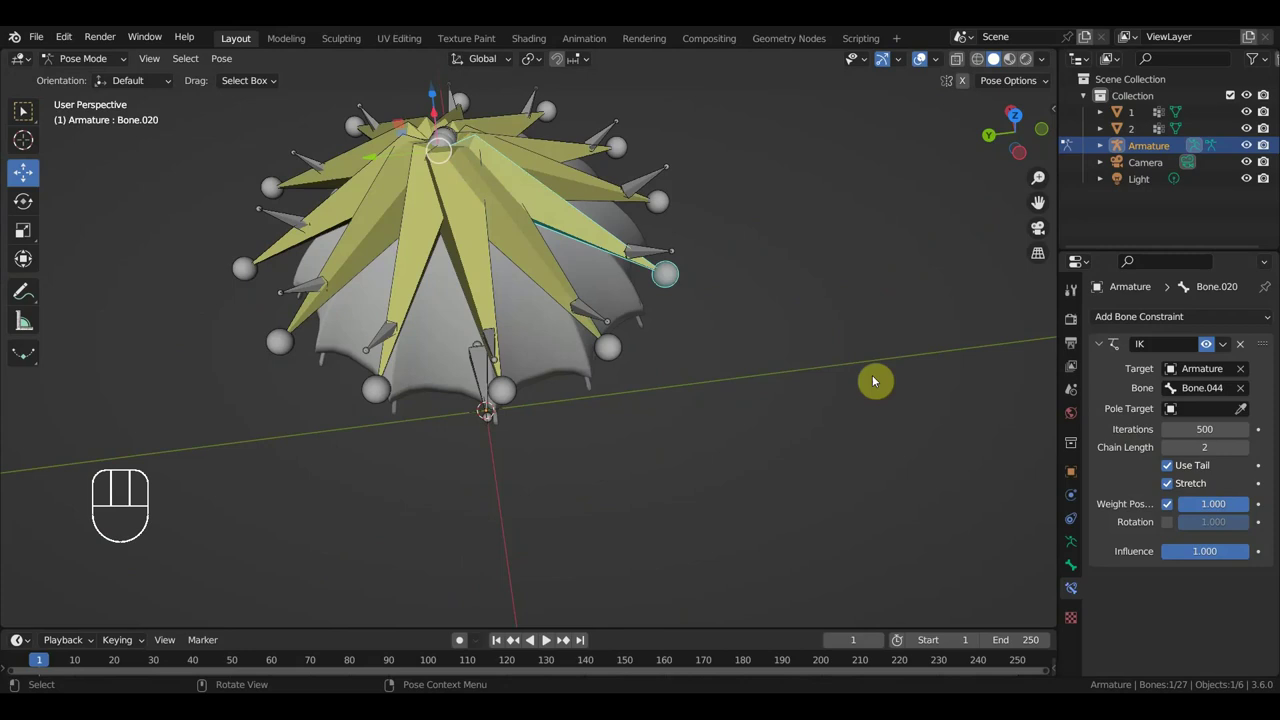
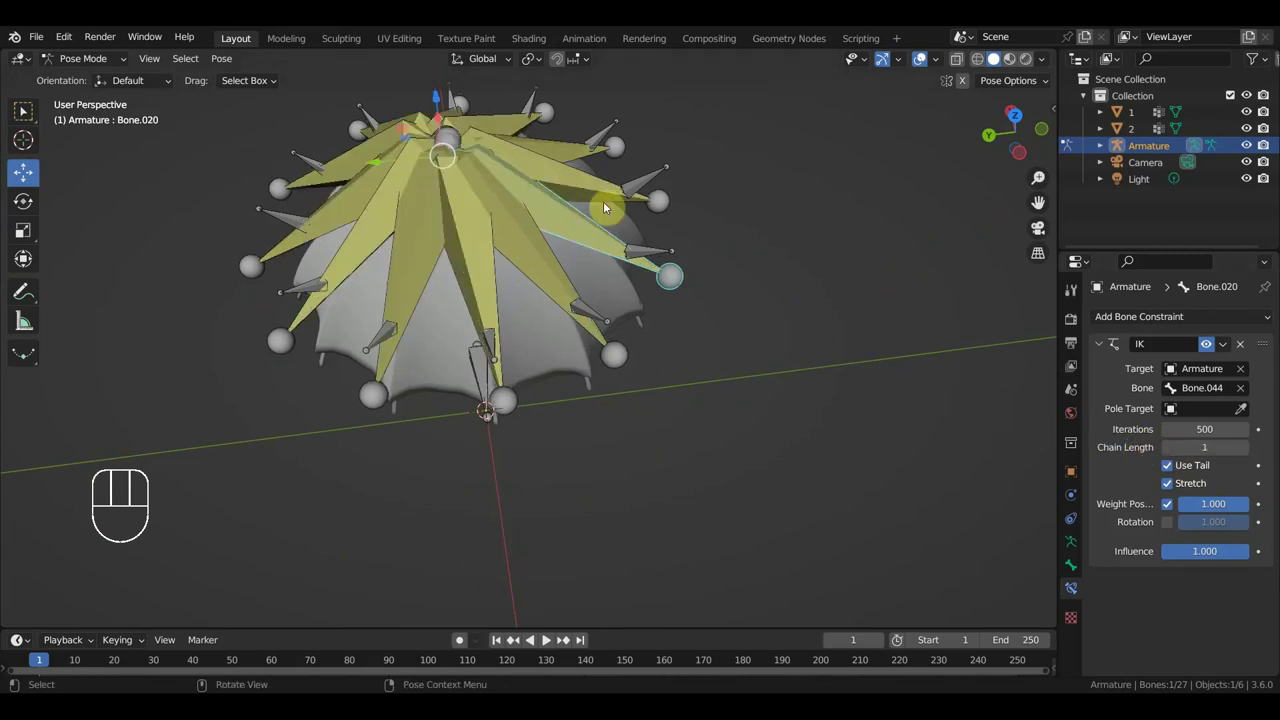
pyautogui.click(1174, 454)
pyautogui.moveTo(744, 395); pyautogui.dragTo(685, 421)
pyautogui.click(626, 182)
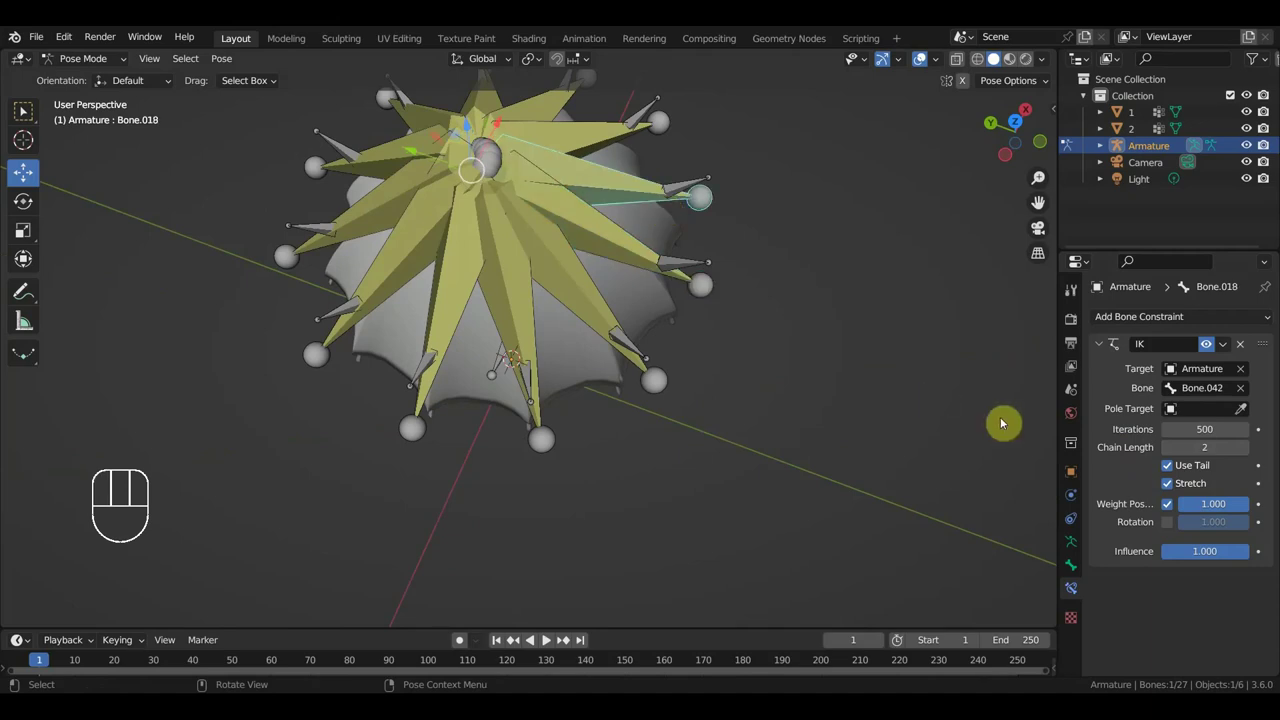
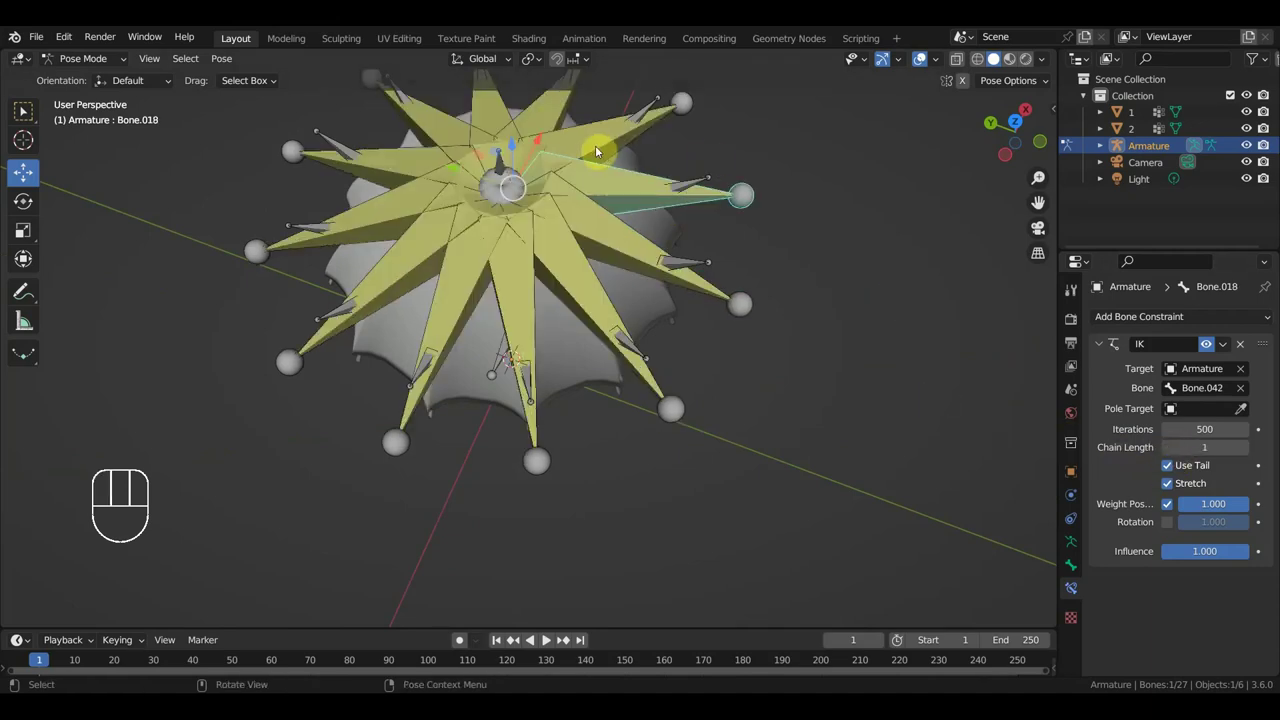
pyautogui.click(602, 147)
pyautogui.moveTo(764, 275); pyautogui.dragTo(803, 198)
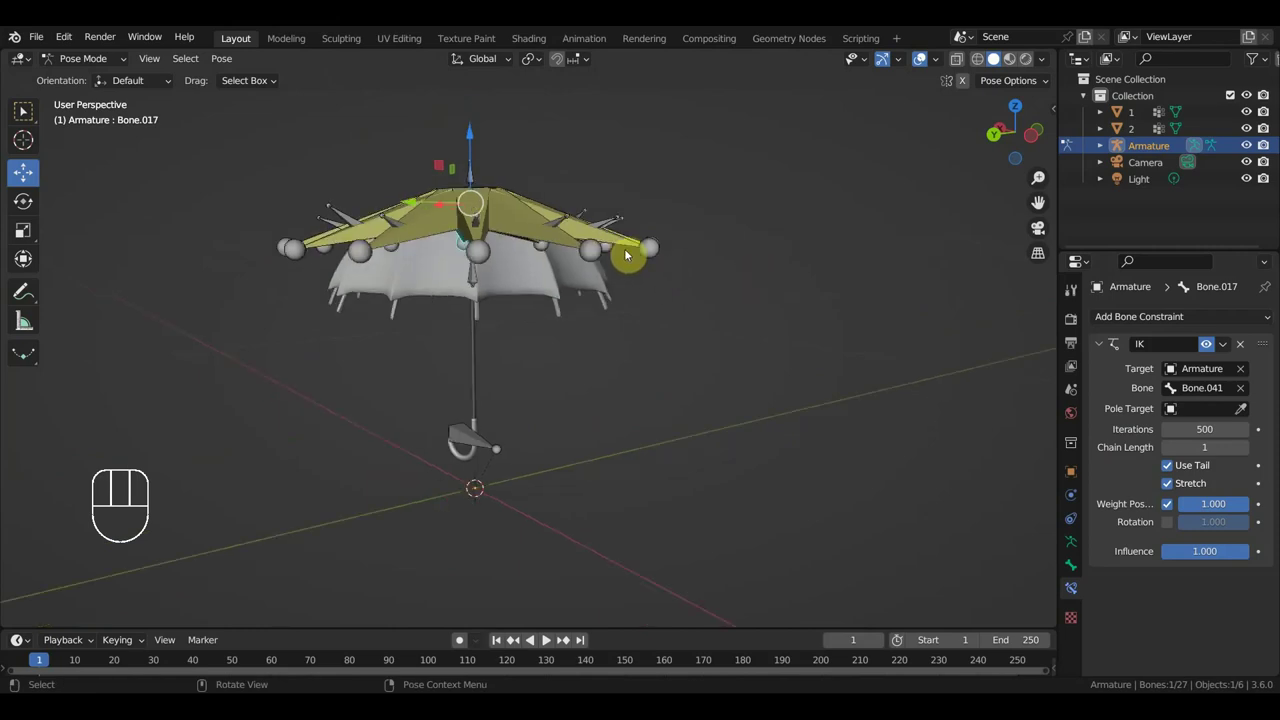
pyautogui.press('KP_3')
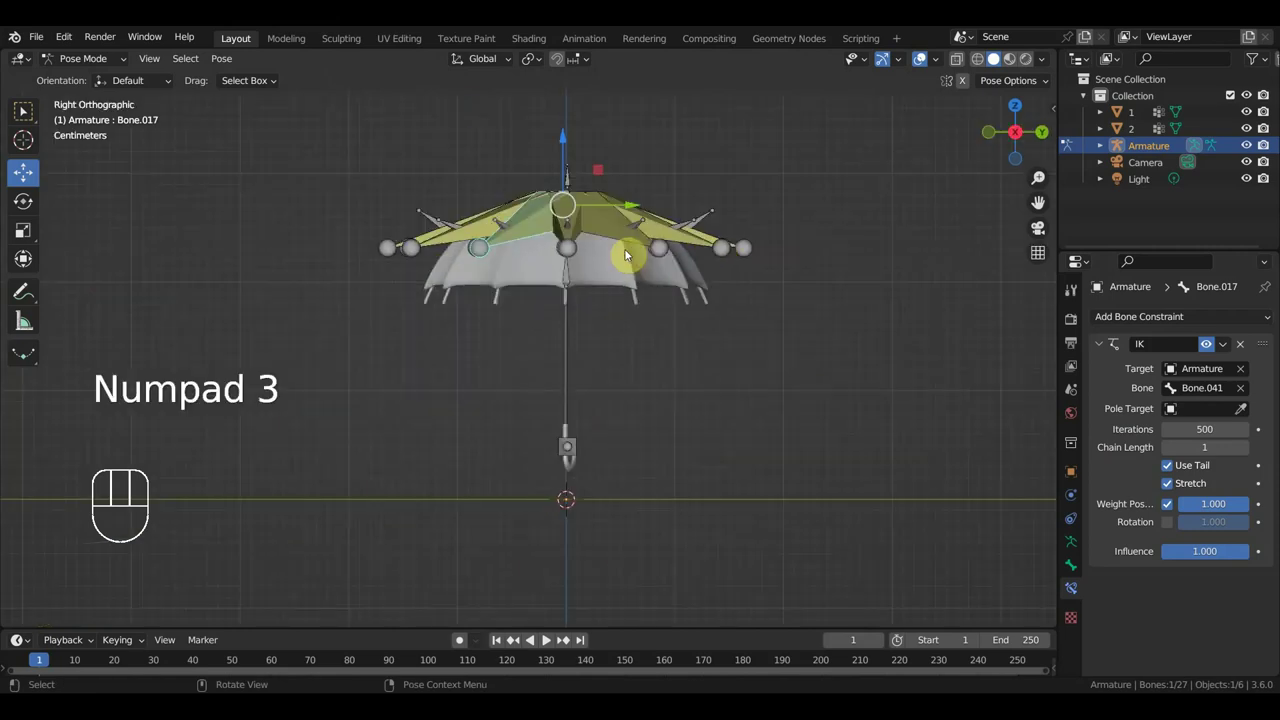
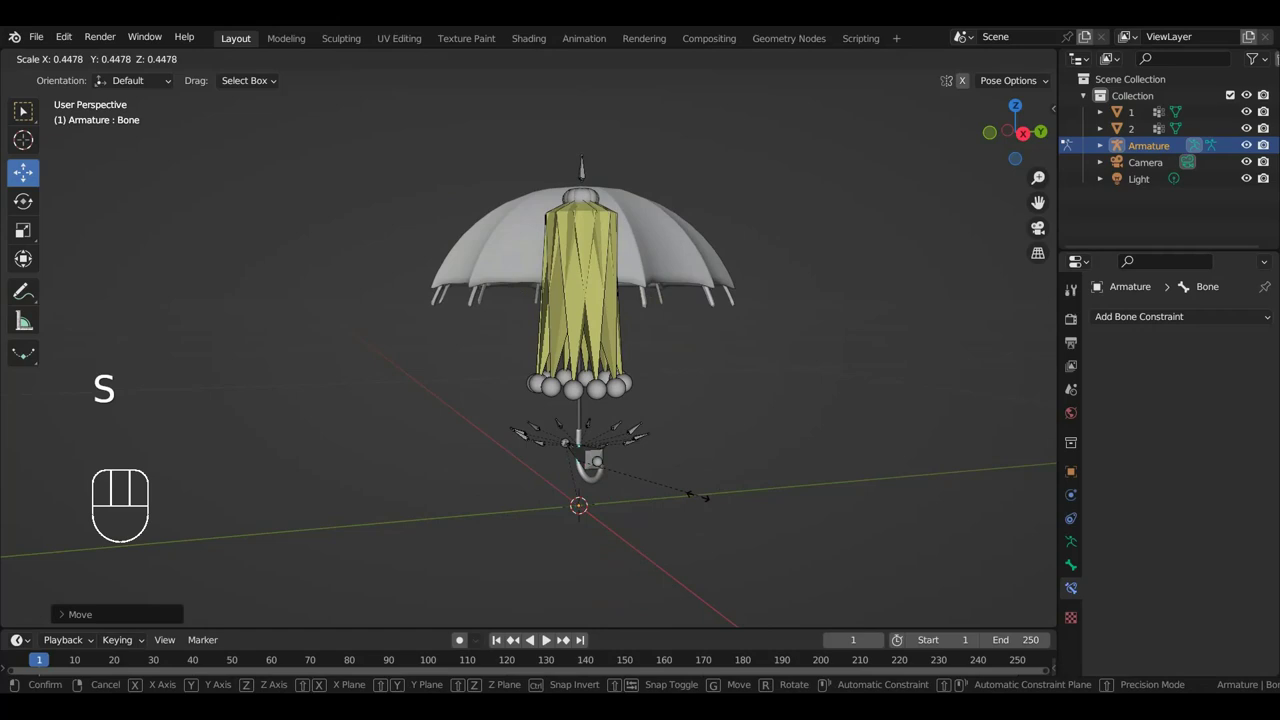
# Scale the rib bones to test the fold, undo back to the open canopy and return to object mode.
pyautogui.moveTo(680, 511); pyautogui.dragTo(599, 507)
pyautogui.press('ctrl+z')
pyautogui.press('ctrl+z')
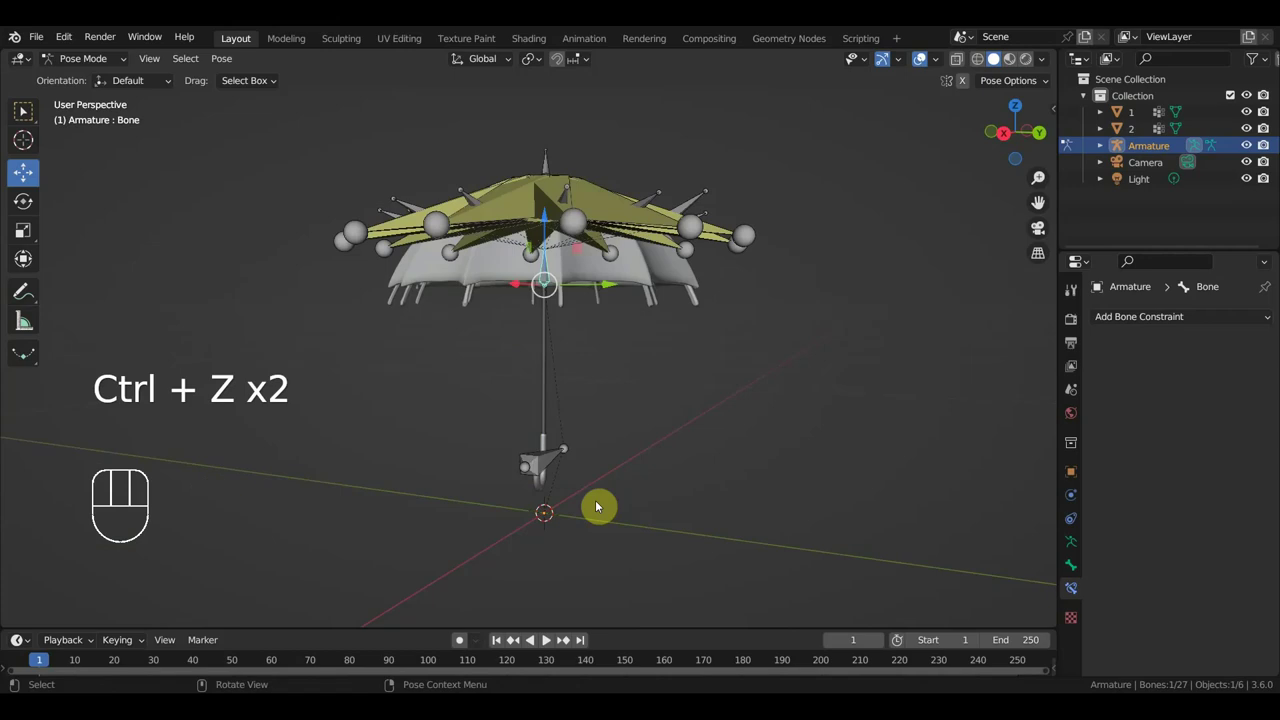
pyautogui.press('KP_1')
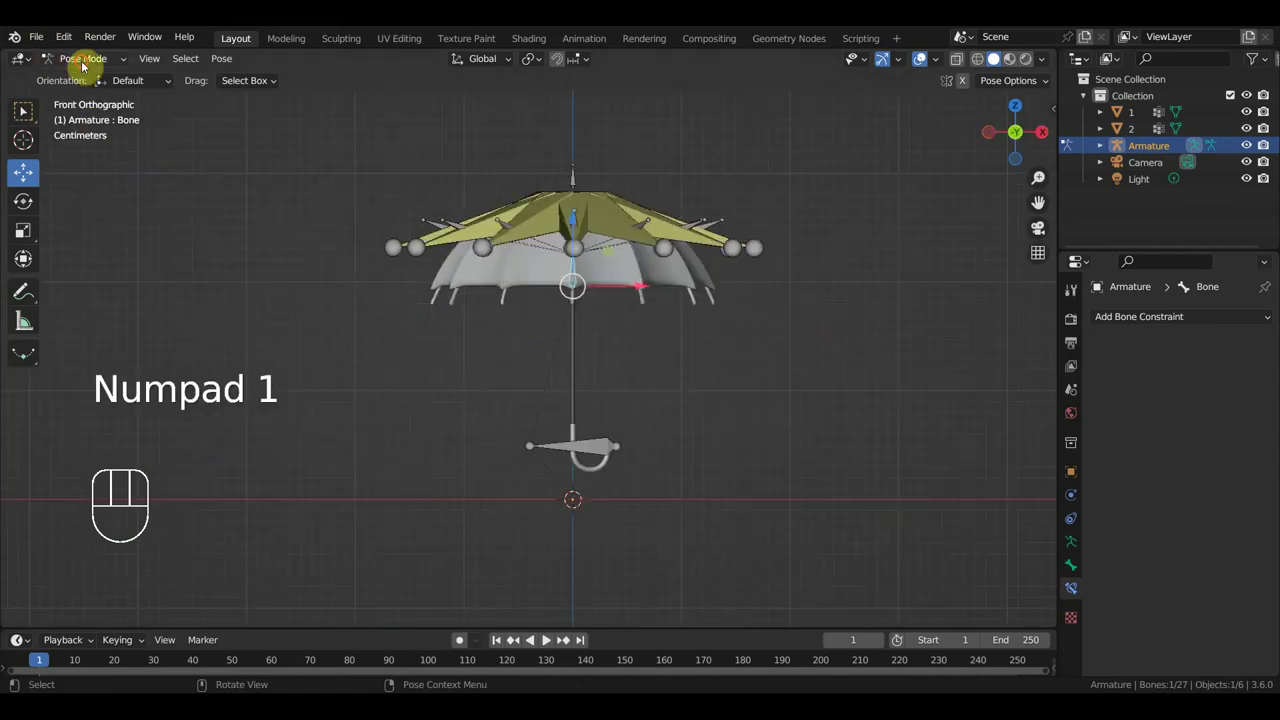
pyautogui.moveTo(85, 63); pyautogui.dragTo(149, 122)
# Parent canopy meshes 1 and 2 and the shaft to the Armature with Ctrl+P, viewed from the right side.
pyautogui.click(539, 271)
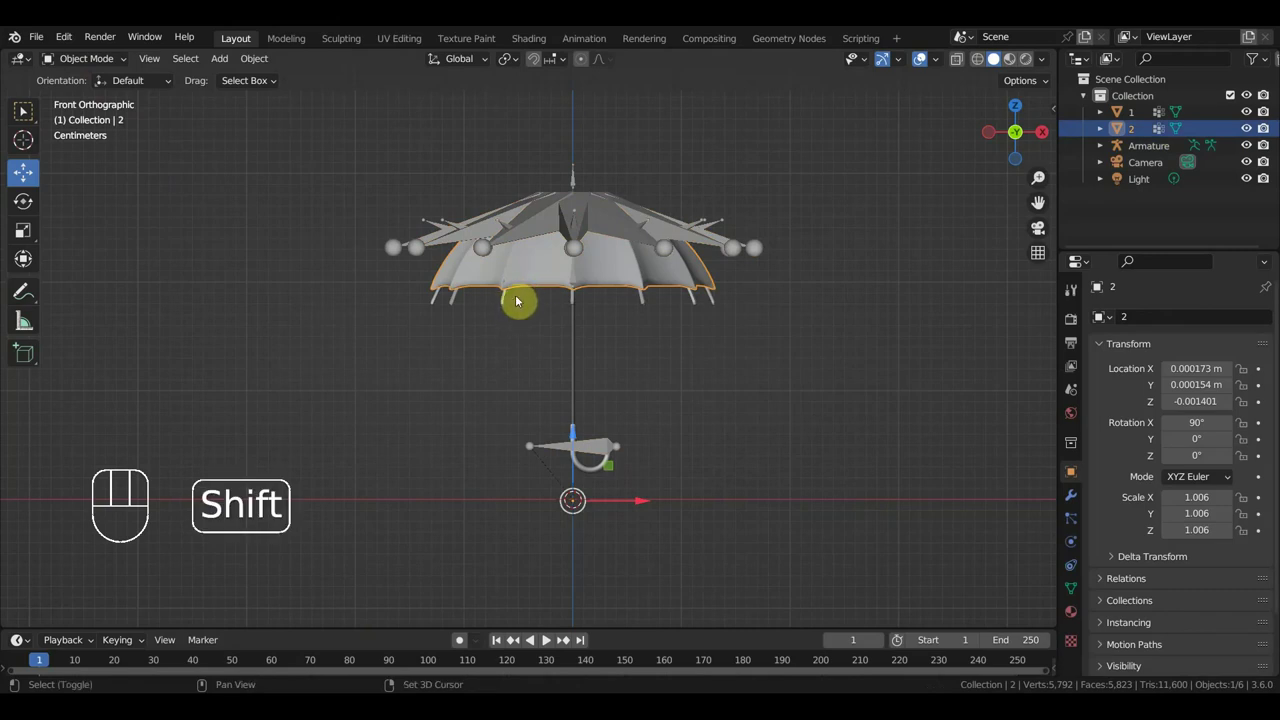
pyautogui.click(506, 310)
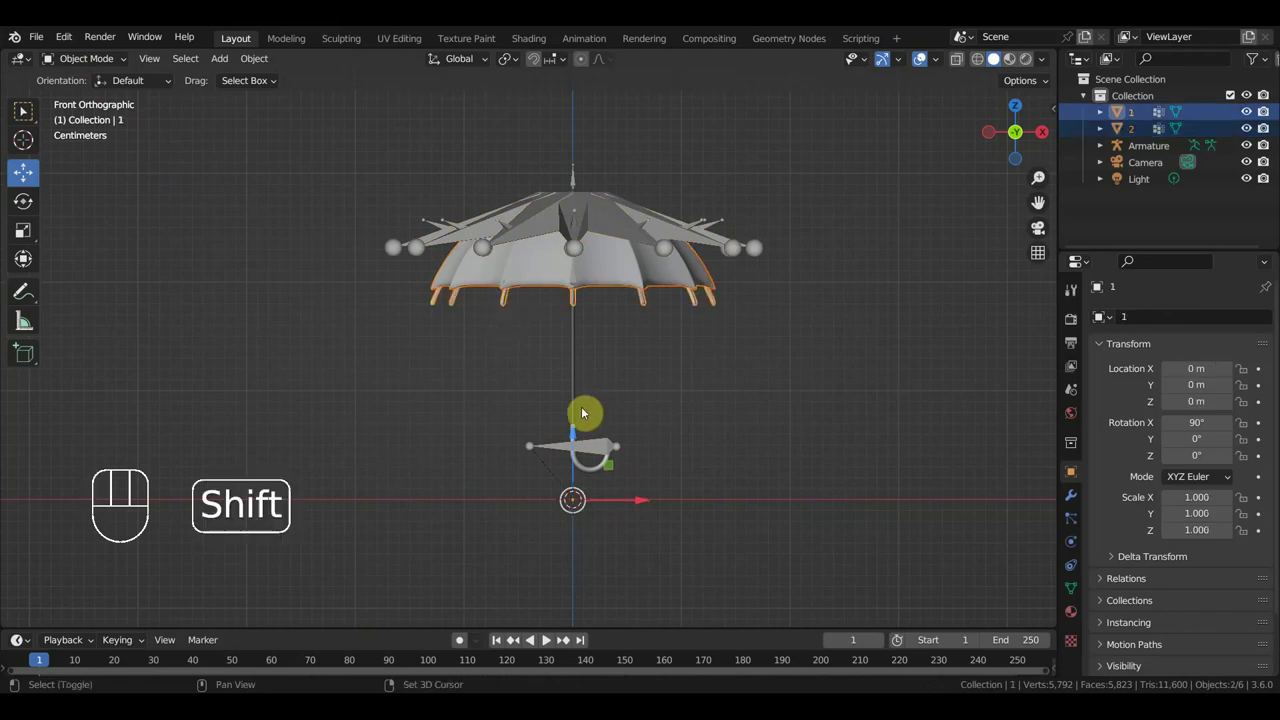
pyautogui.click(577, 401)
pyautogui.moveTo(574, 437); pyautogui.dragTo(577, 423)
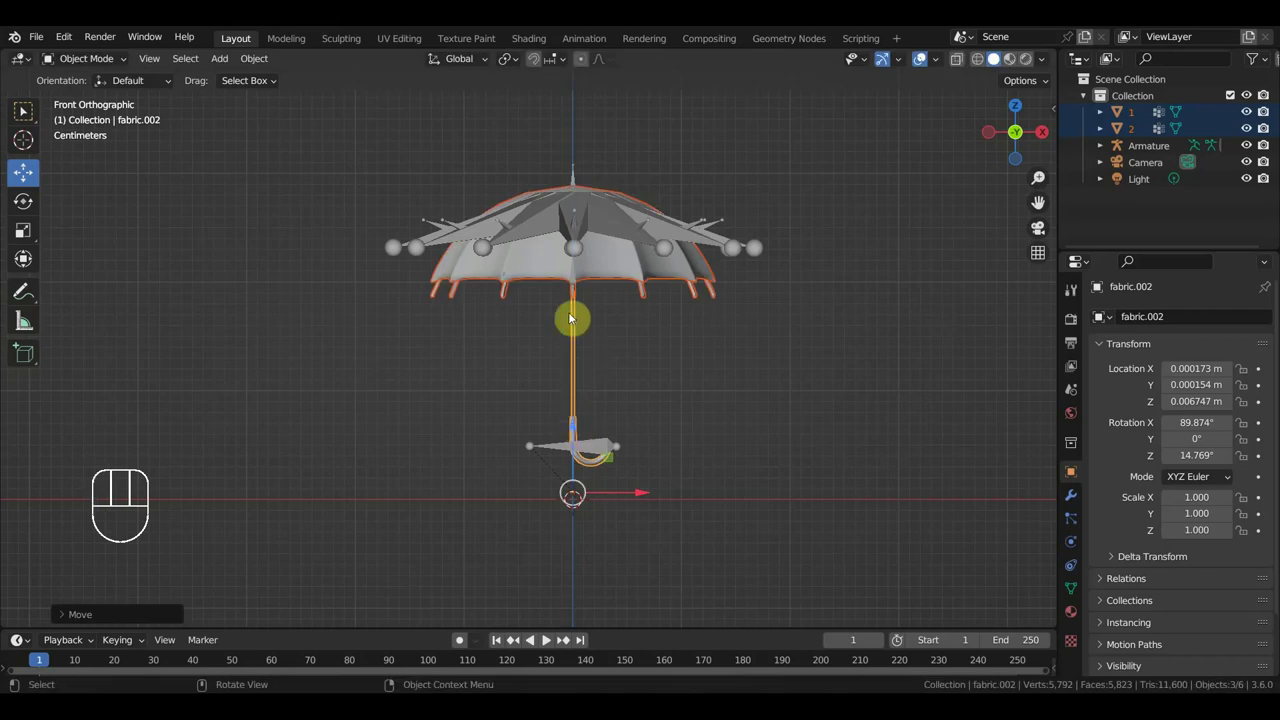
pyautogui.click(544, 262)
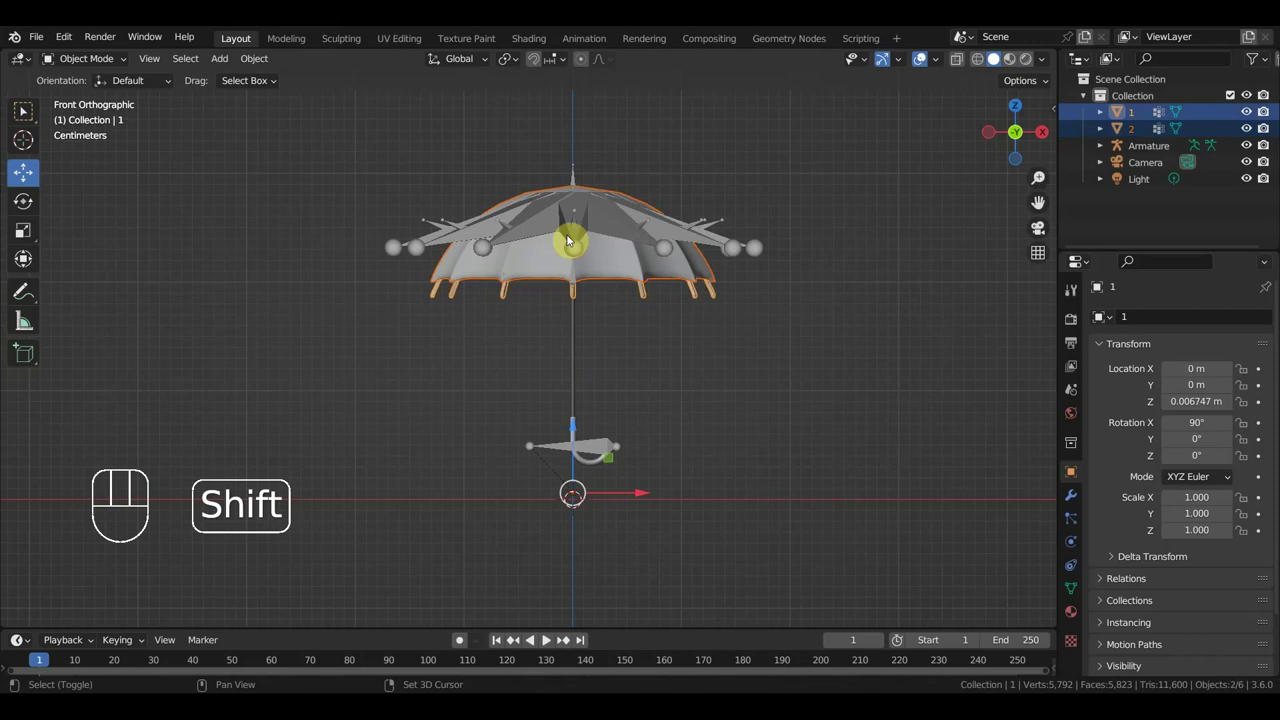
pyautogui.click(581, 228)
pyautogui.press('ctrl+p')
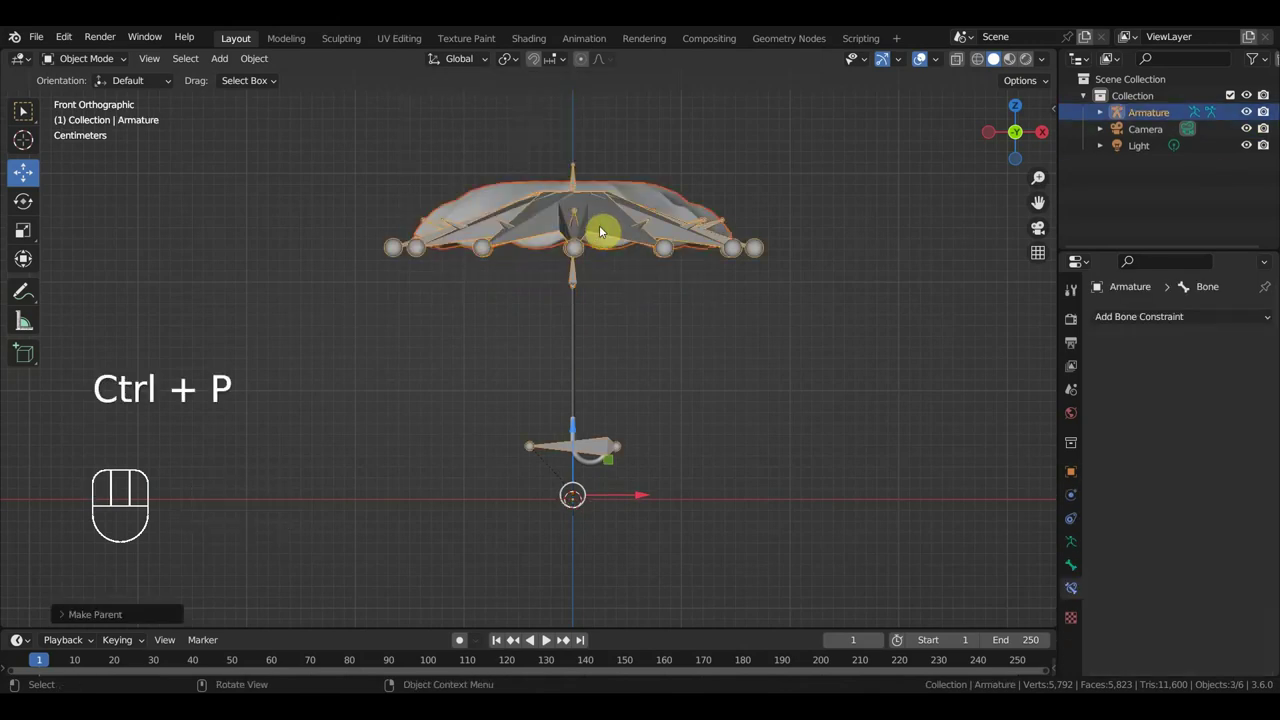
pyautogui.moveTo(615, 257); pyautogui.dragTo(633, 276)
pyautogui.press('KP_3')
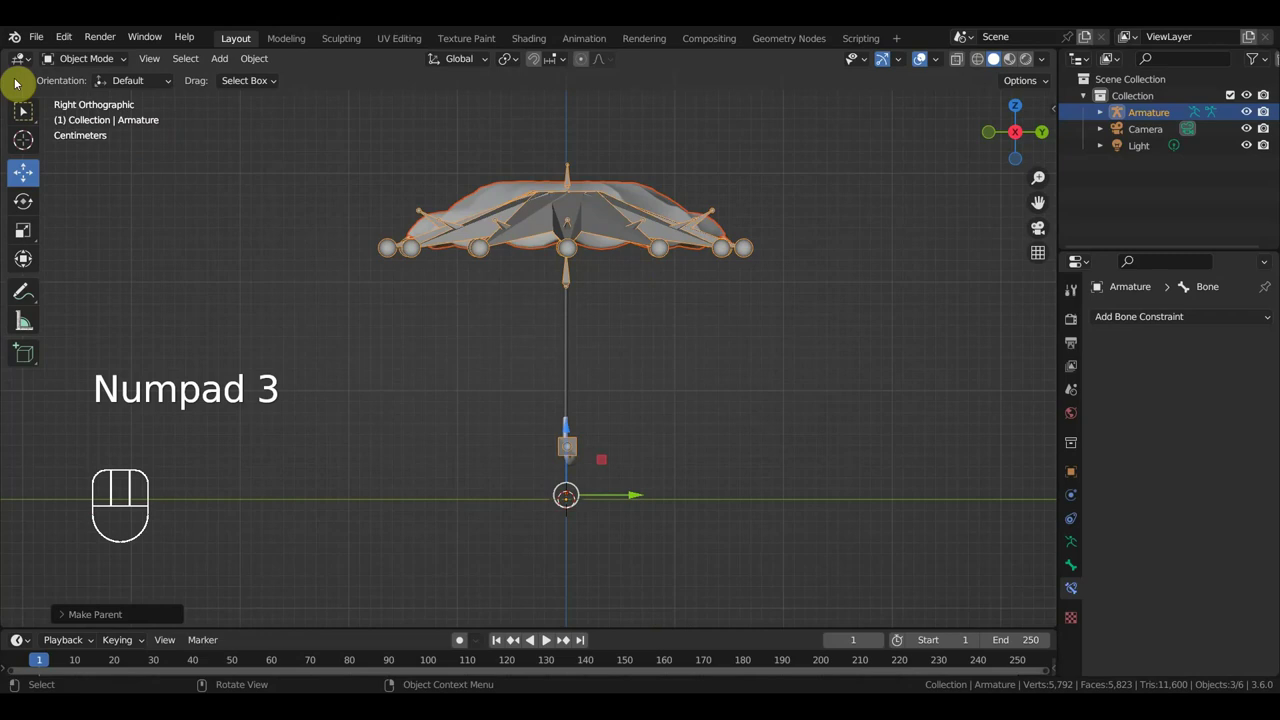
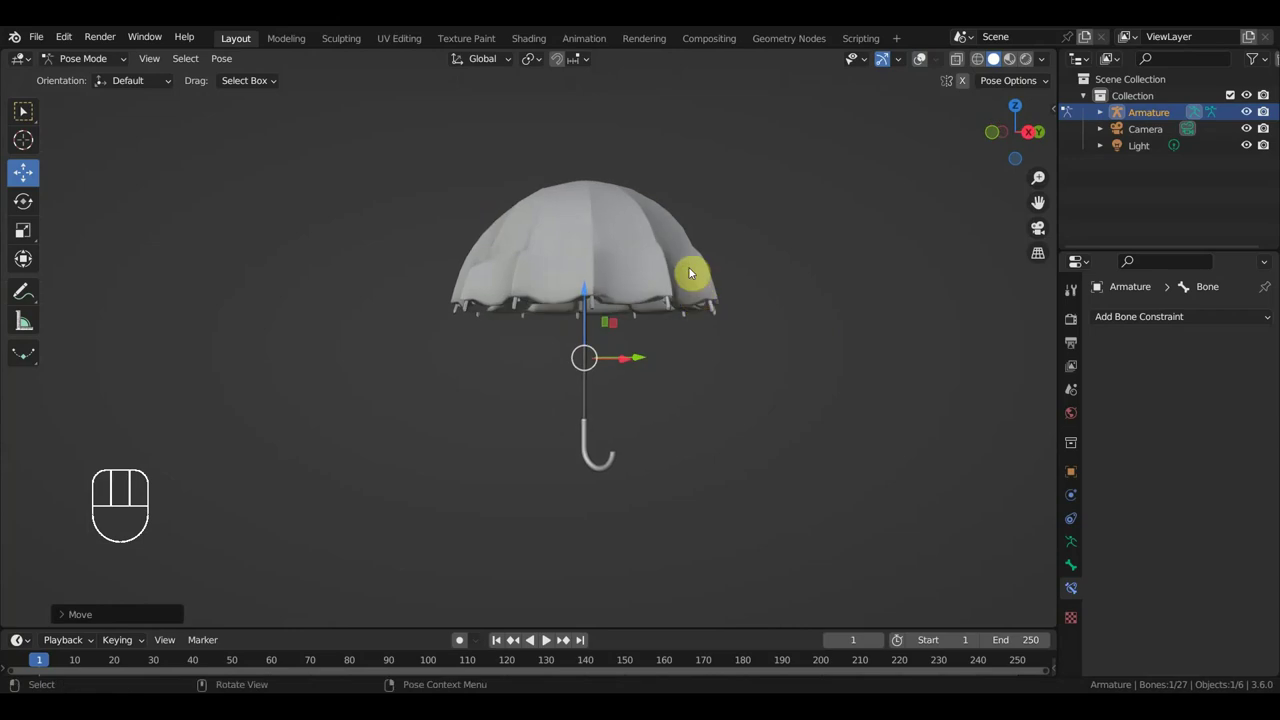
# Scale the canopy rib bones inward in two passes so the umbrella folds closed, checking from the side.
pyautogui.click(924, 58)
pyautogui.middleClick(735, 280)
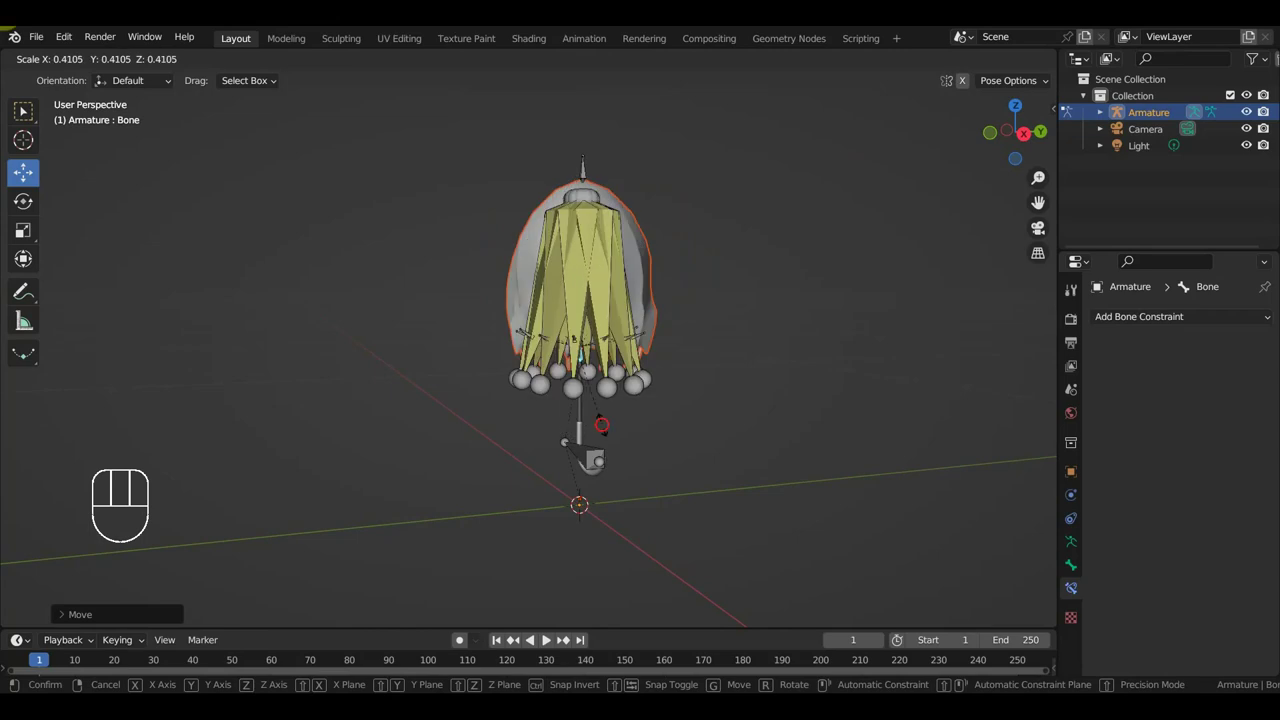
pyautogui.click(917, 68)
pyautogui.moveTo(835, 238); pyautogui.dragTo(678, 241)
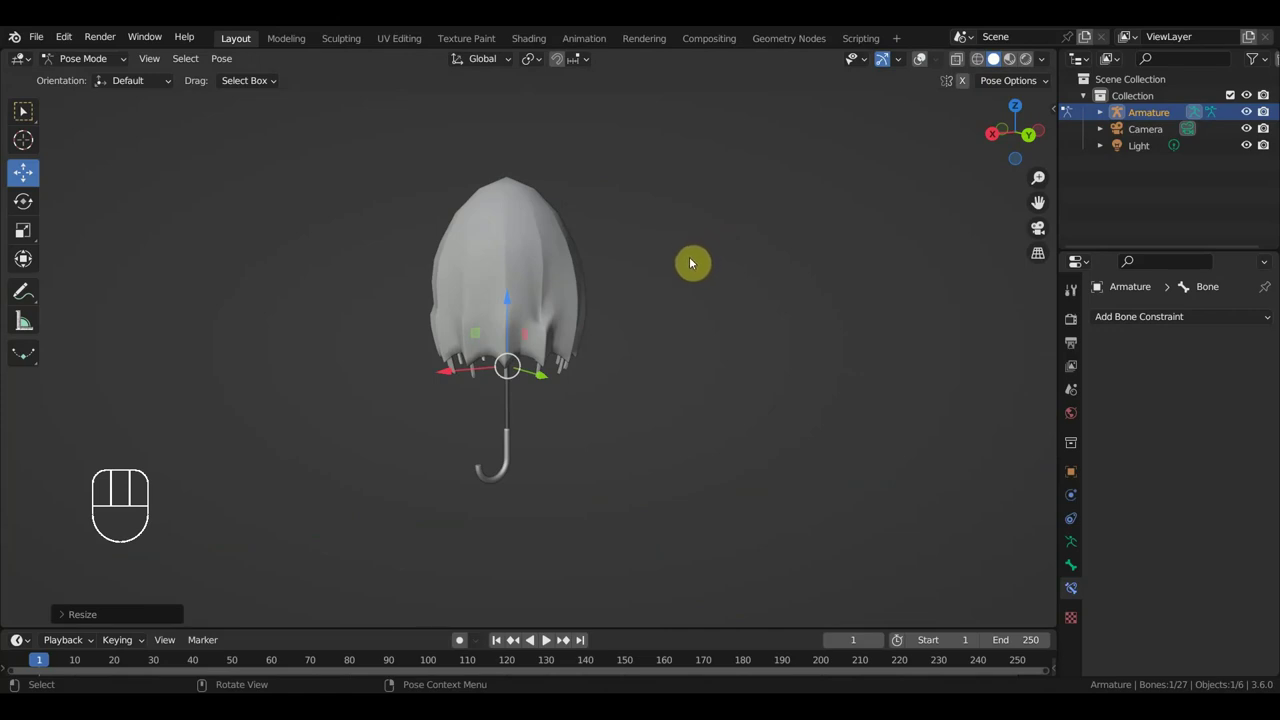
pyautogui.moveTo(701, 264); pyautogui.dragTo(779, 242)
pyautogui.click(930, 65)
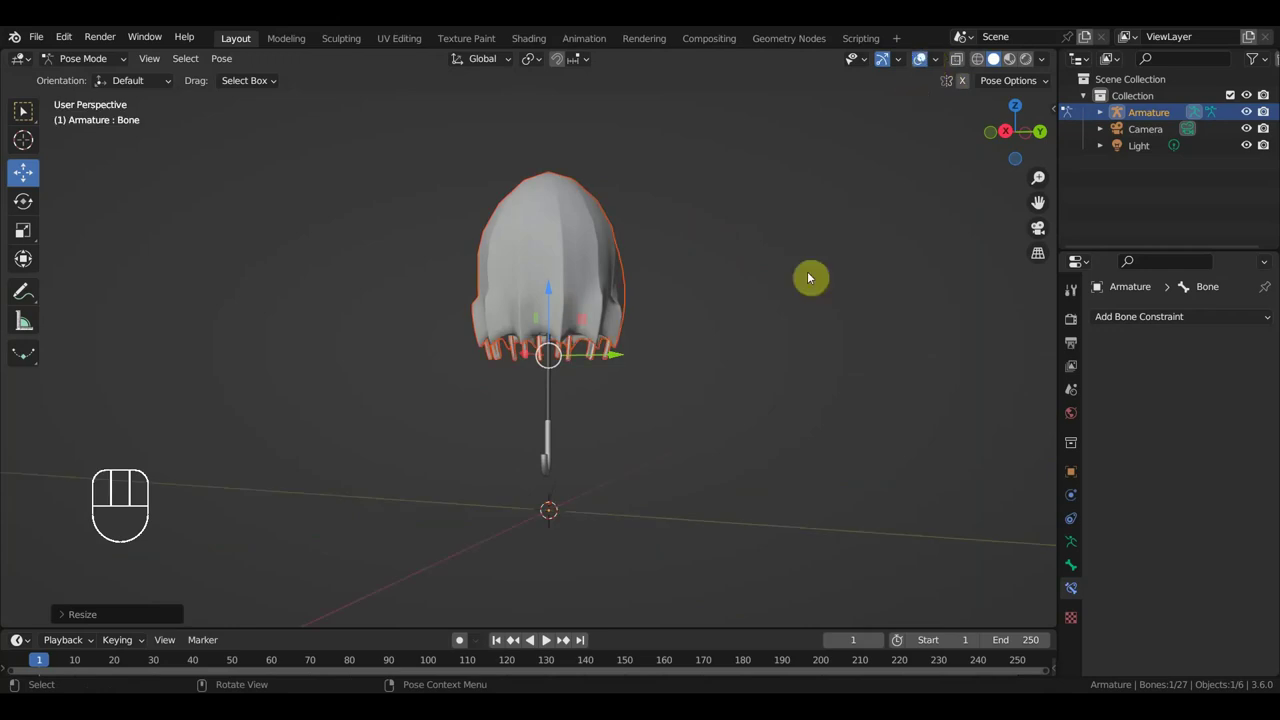
pyautogui.middleClick(790, 294)
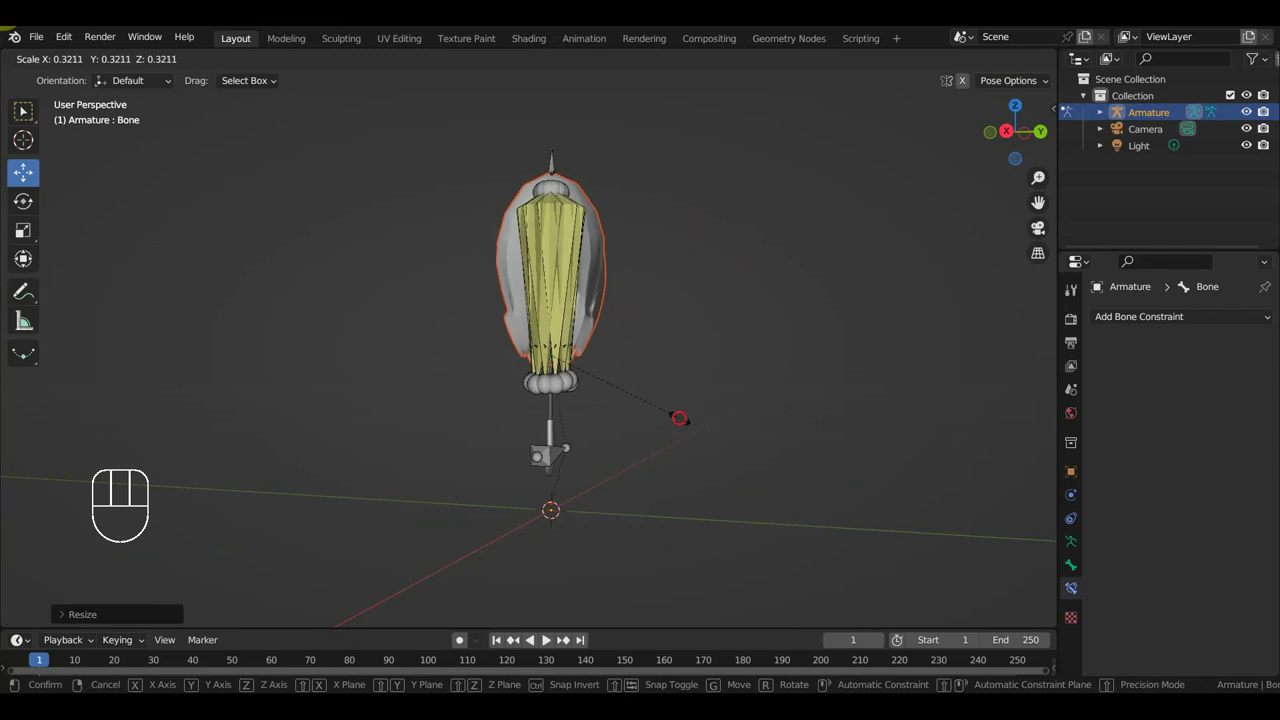
pyautogui.click(922, 68)
pyautogui.moveTo(815, 267); pyautogui.dragTo(797, 293)
pyautogui.moveTo(562, 248); pyautogui.dragTo(590, 193)
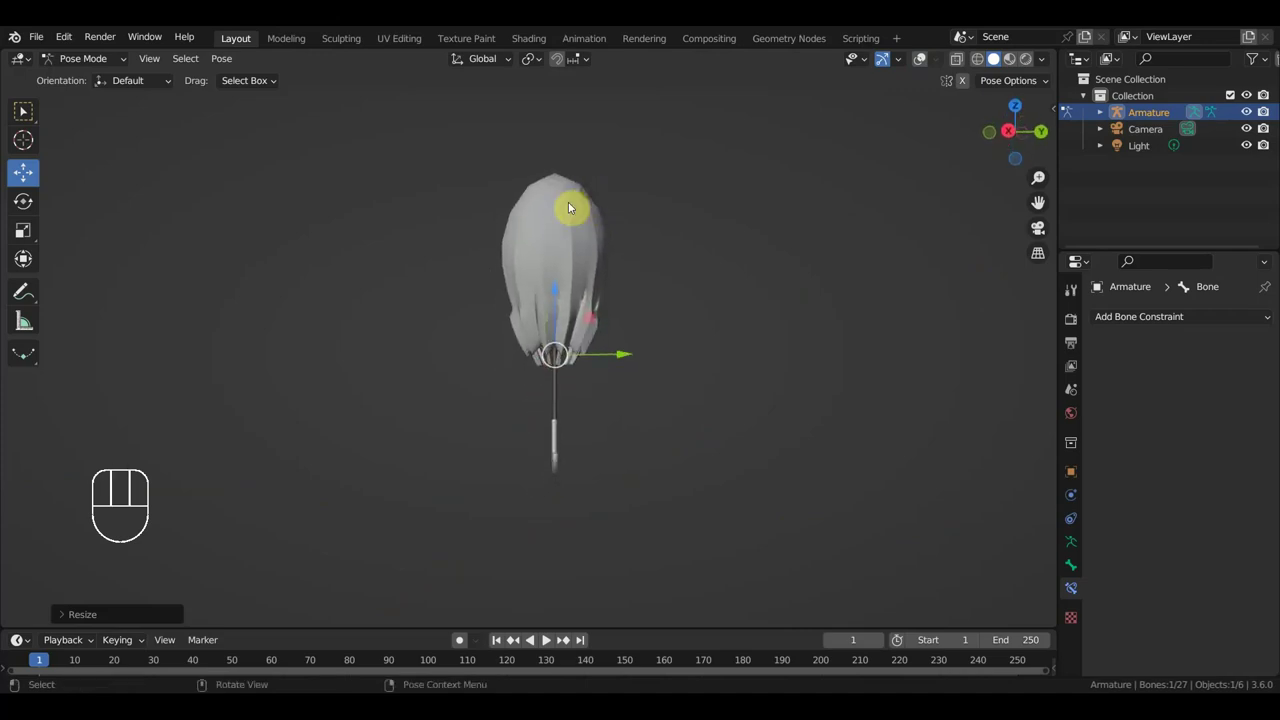
pyautogui.press('KP_2')
pyautogui.press('KP_3')
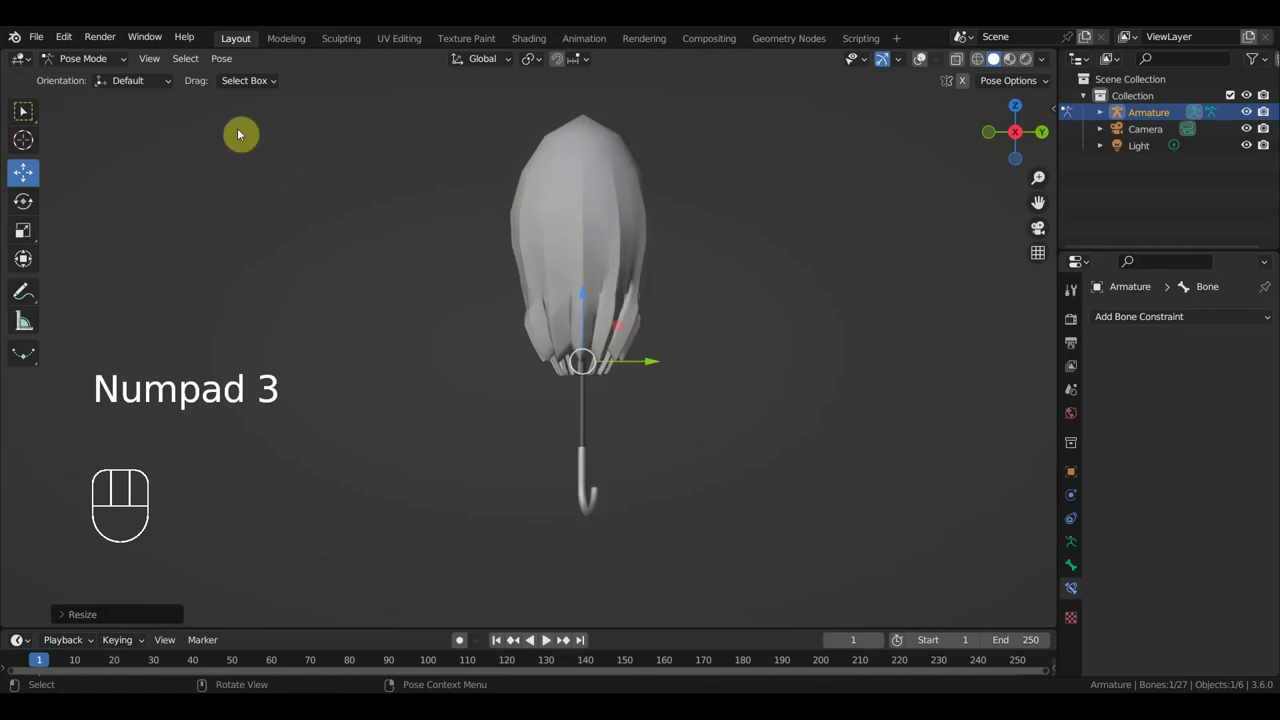
# Back in object mode, select the armature and hide it so only the folded umbrella meshes show.
pyautogui.moveTo(86, 54); pyautogui.dragTo(101, 92)
pyautogui.click(924, 70)
pyautogui.middleClick(818, 221)
pyautogui.click(656, 237)
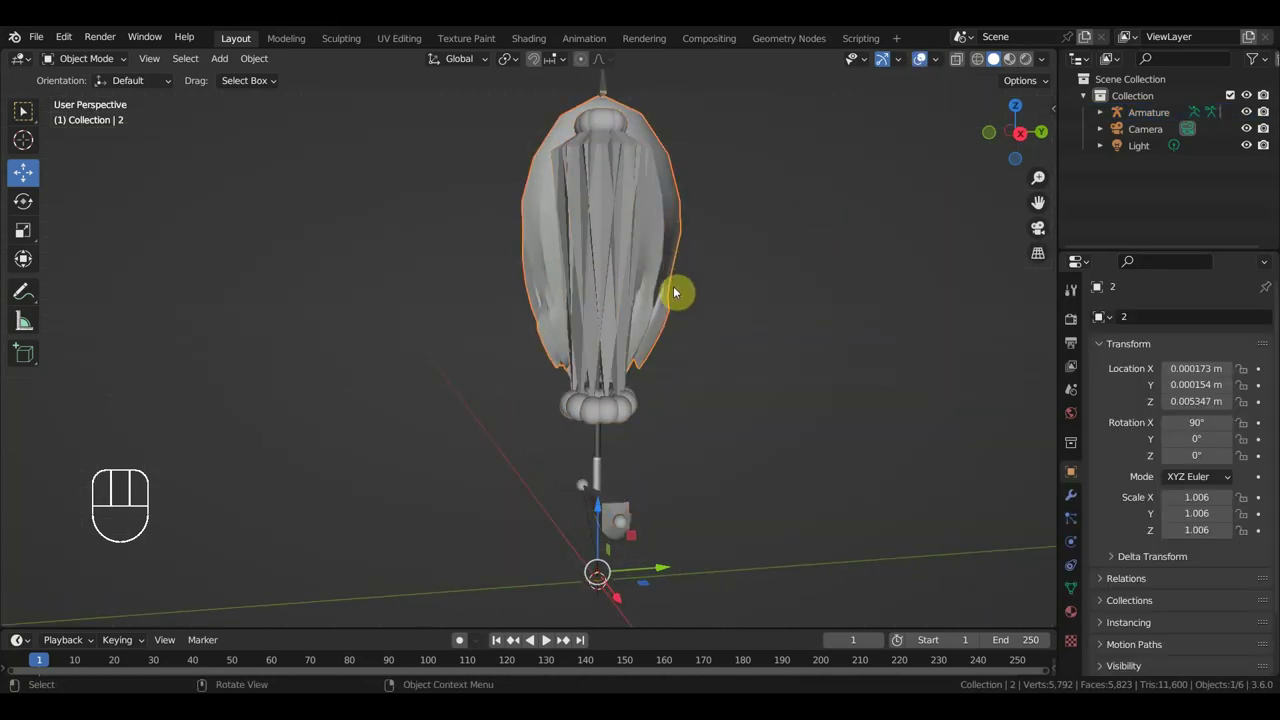
pyautogui.moveTo(637, 321); pyautogui.dragTo(586, 305)
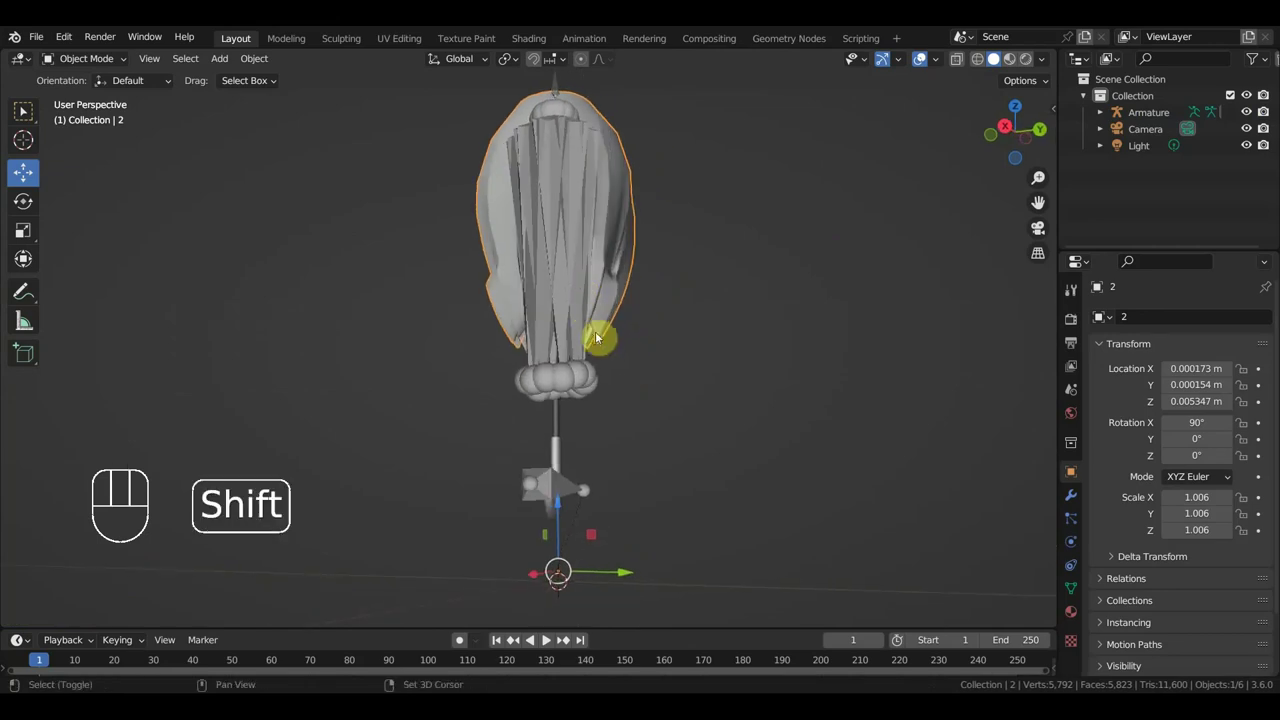
pyautogui.click(592, 334)
pyautogui.click(598, 340)
pyautogui.click(595, 339)
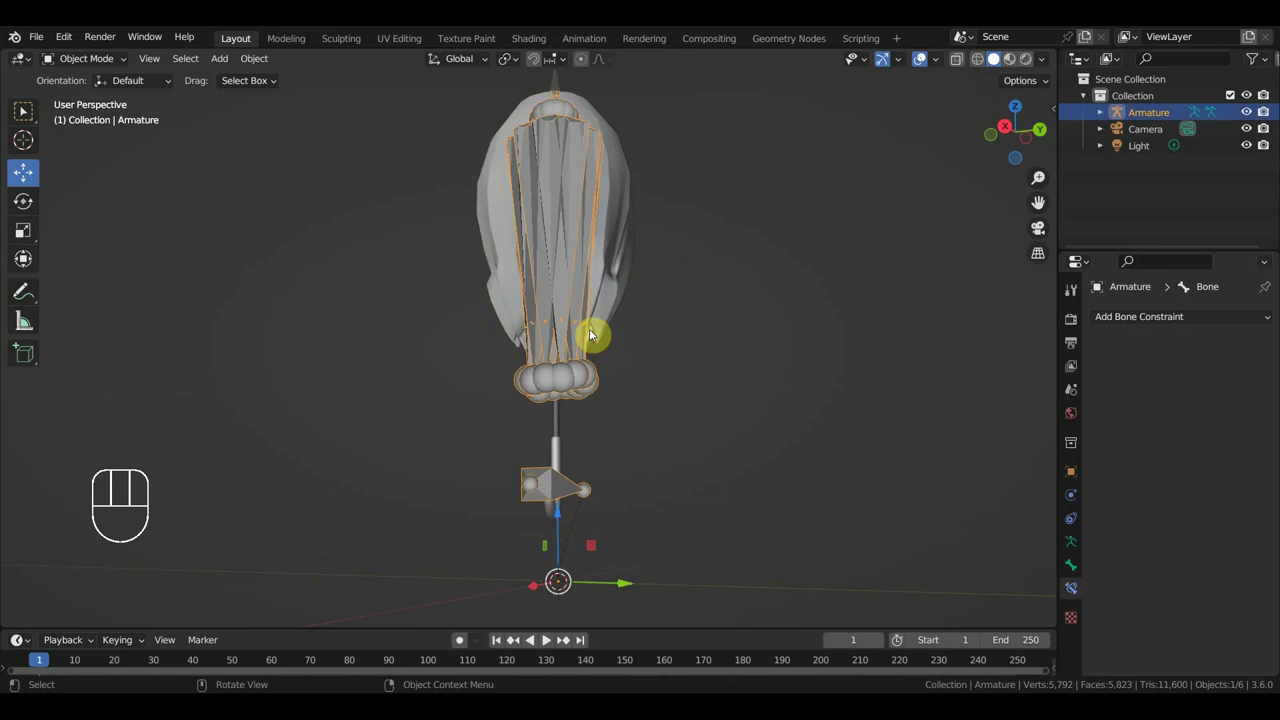
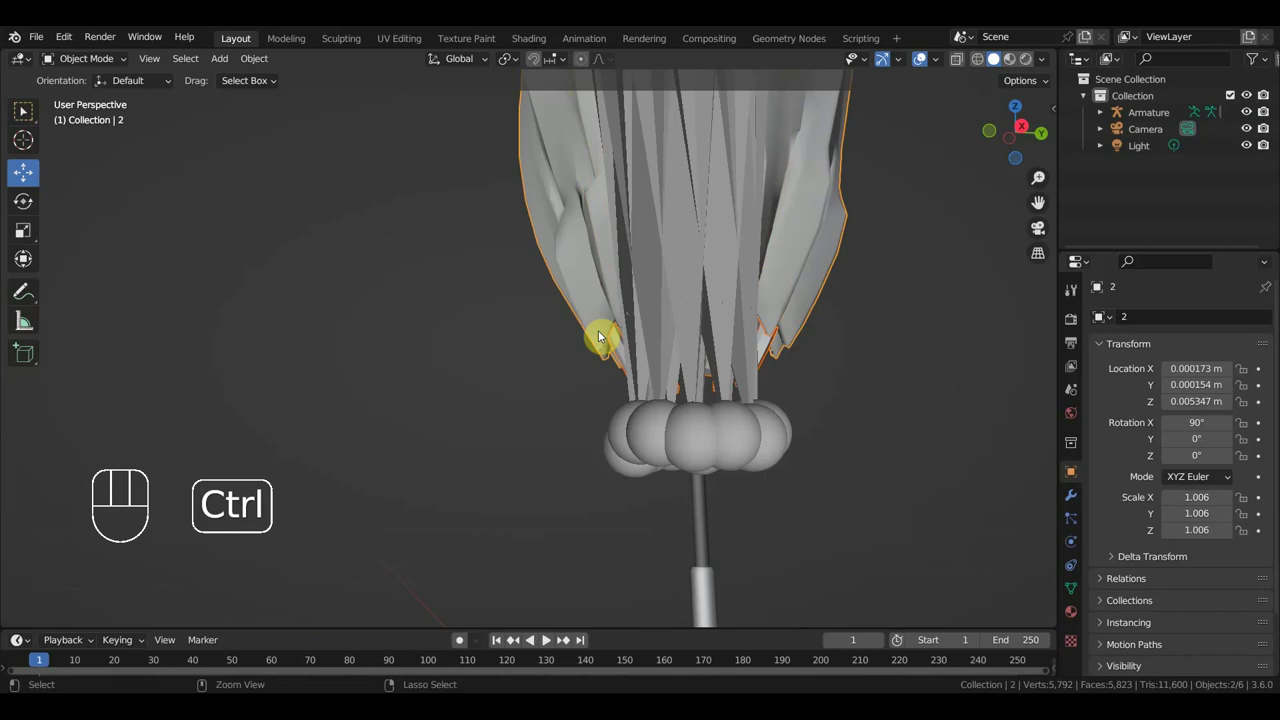
pyautogui.press('ctrl+j')
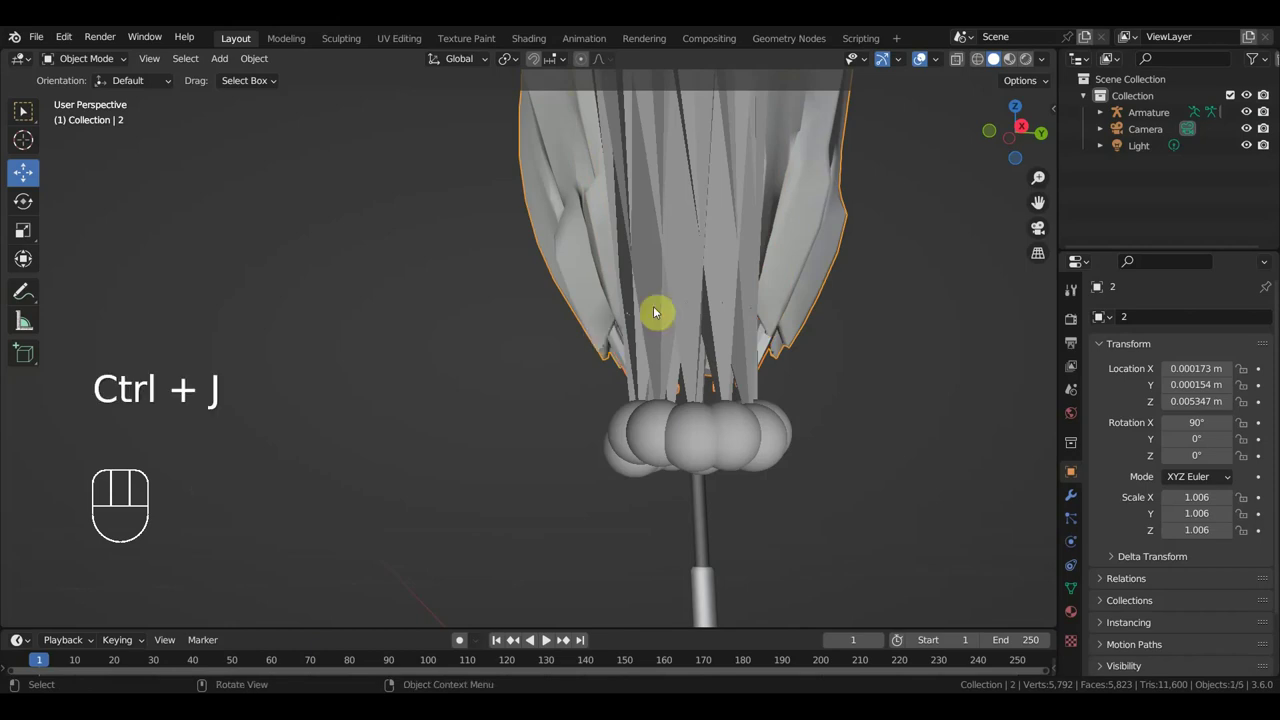
pyautogui.press('KP_3')
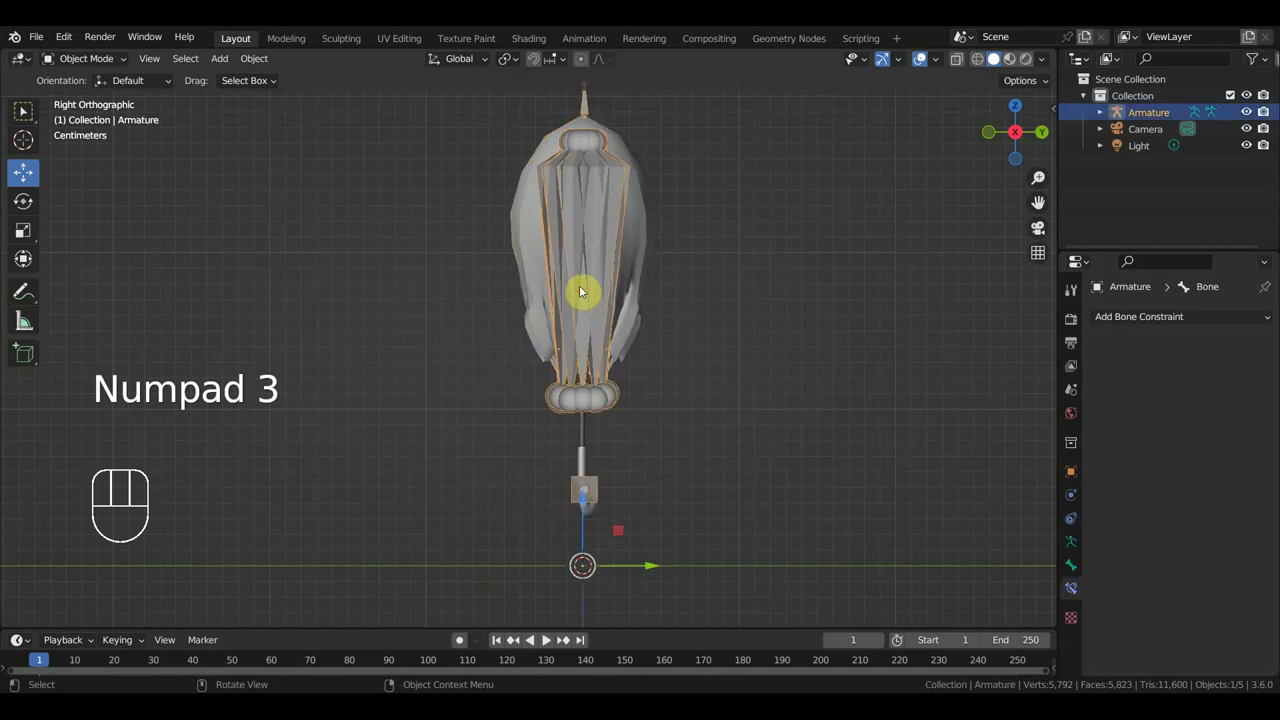
pyautogui.press('h')
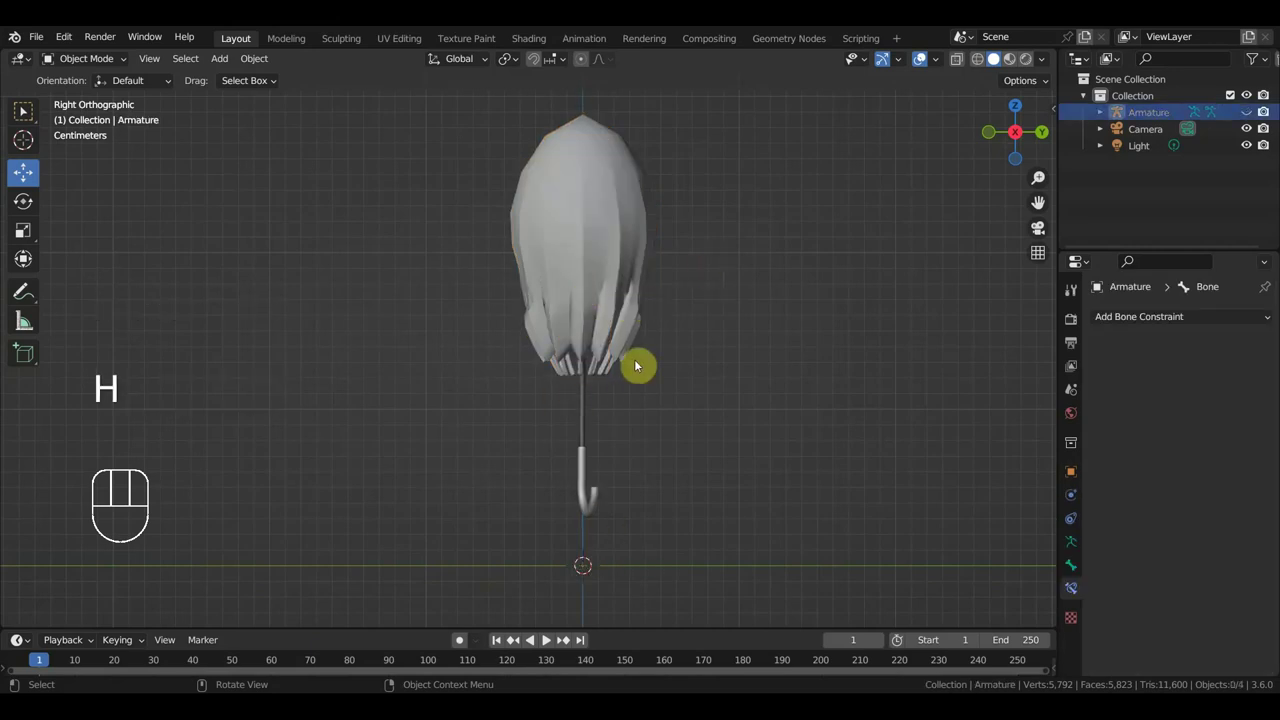
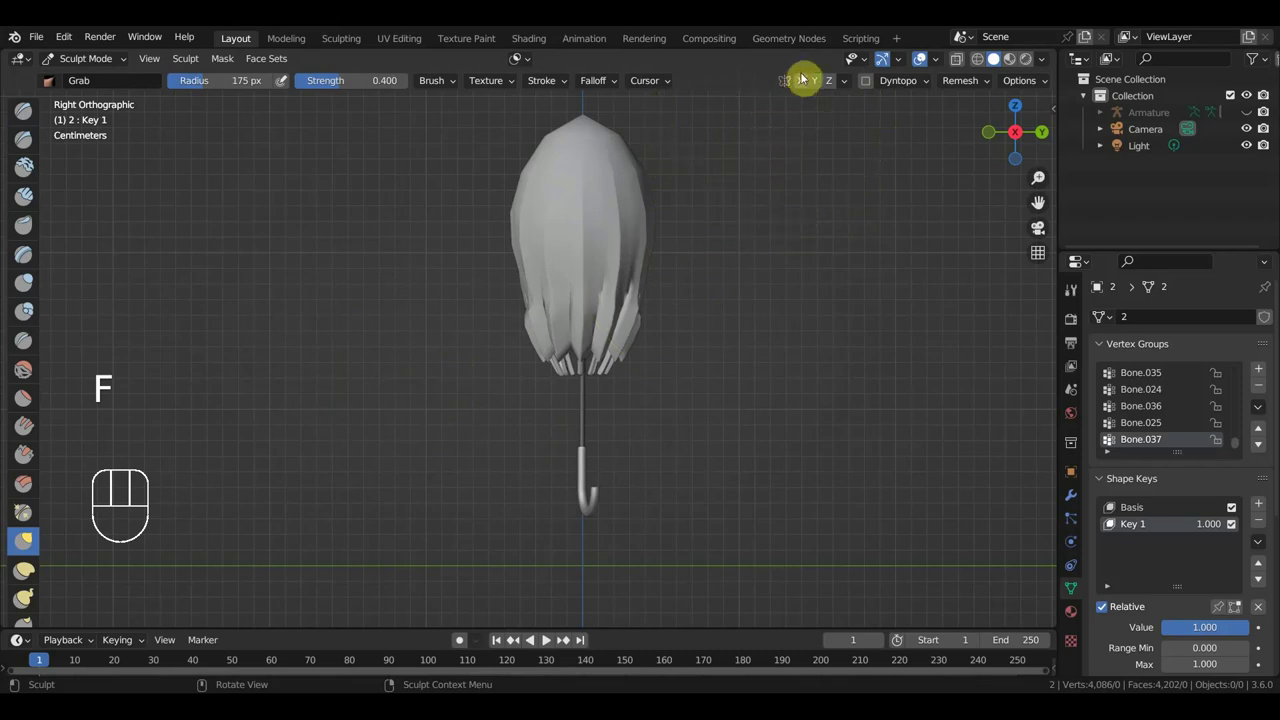
# Enable X symmetry for sculpting Key 1, then return the canopy to object mode.
pyautogui.click(805, 84)
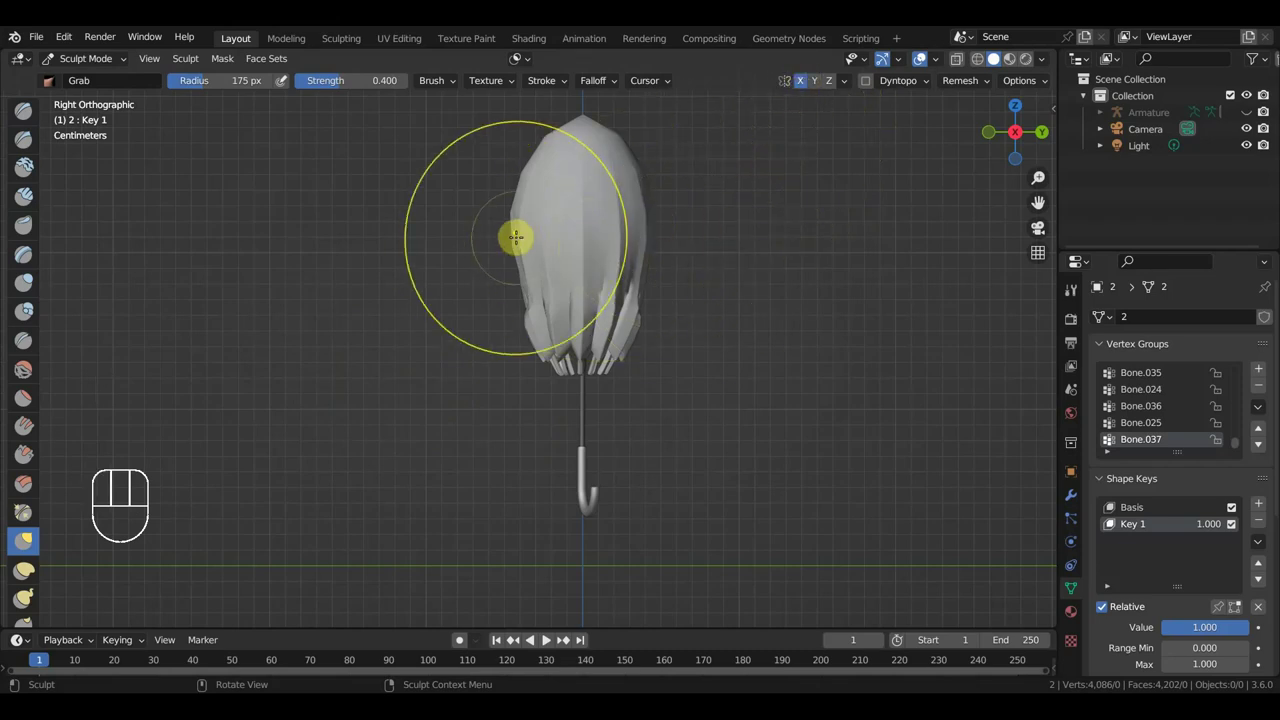
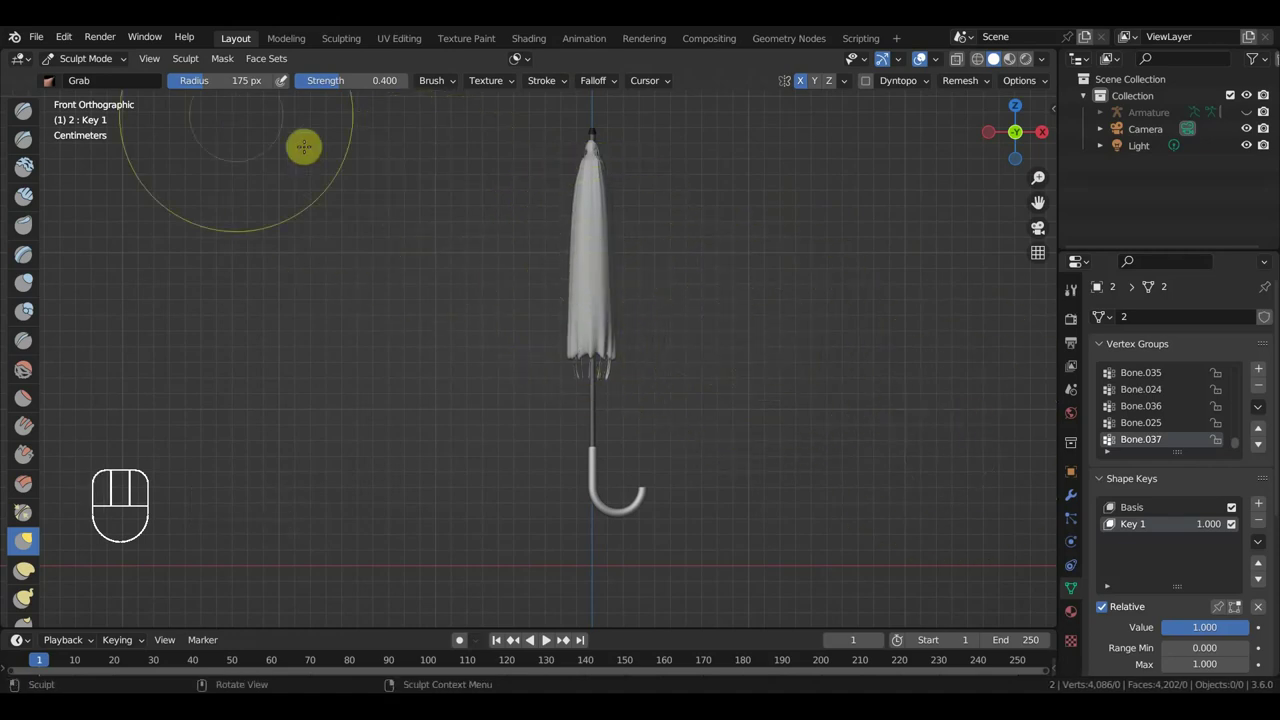
pyautogui.moveTo(107, 63); pyautogui.dragTo(157, 111)
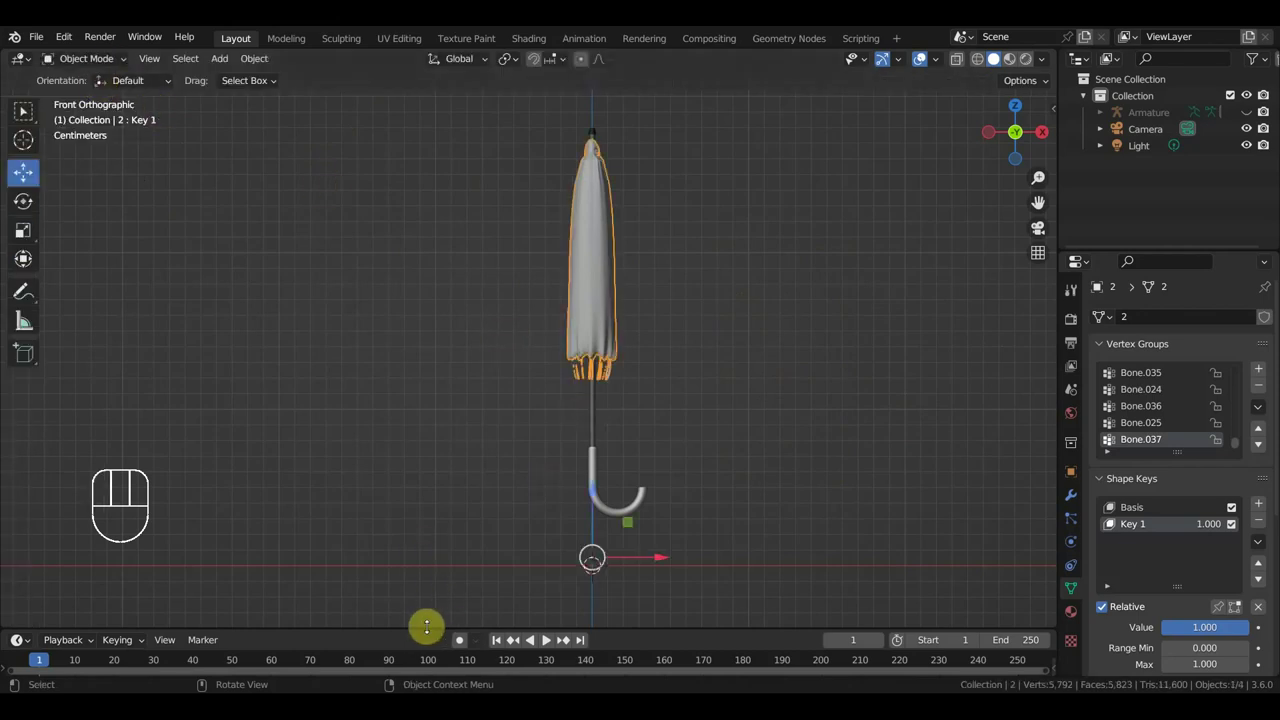
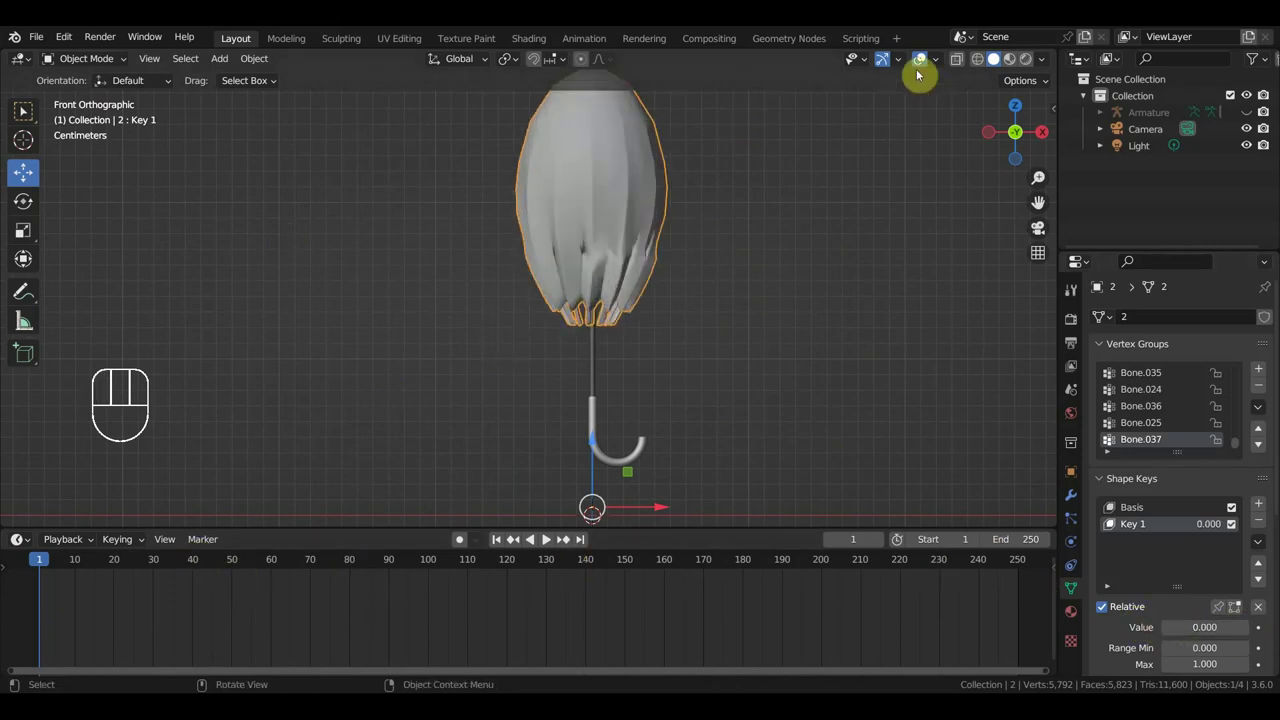
# Unhide the Armature, select it and enter pose mode with its bones reset to the open umbrella.
pyautogui.press('alt+h')
pyautogui.click(586, 247)
pyautogui.moveTo(83, 57); pyautogui.dragTo(448, 221)
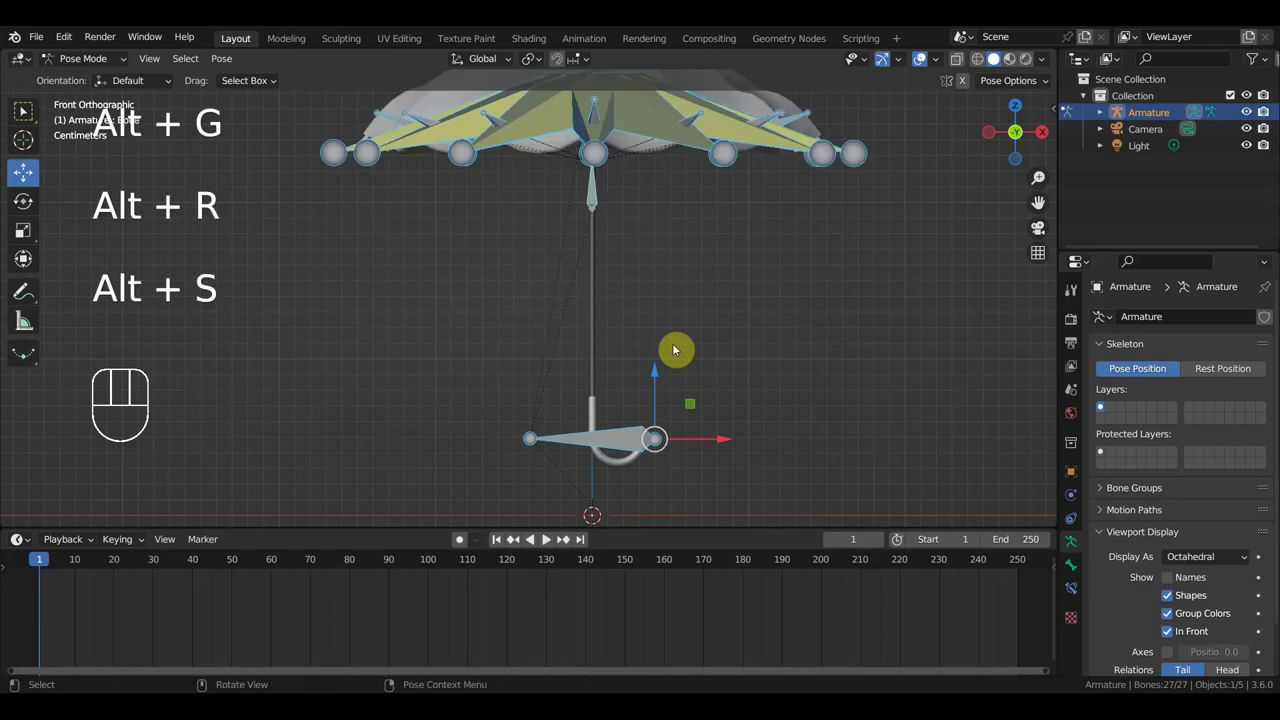
pyautogui.moveTo(779, 287); pyautogui.dragTo(778, 314)
pyautogui.click(927, 60)
# Orbit around the reopened umbrella and settle on the right side view at frame 1.
pyautogui.moveTo(777, 287); pyautogui.dragTo(769, 266)
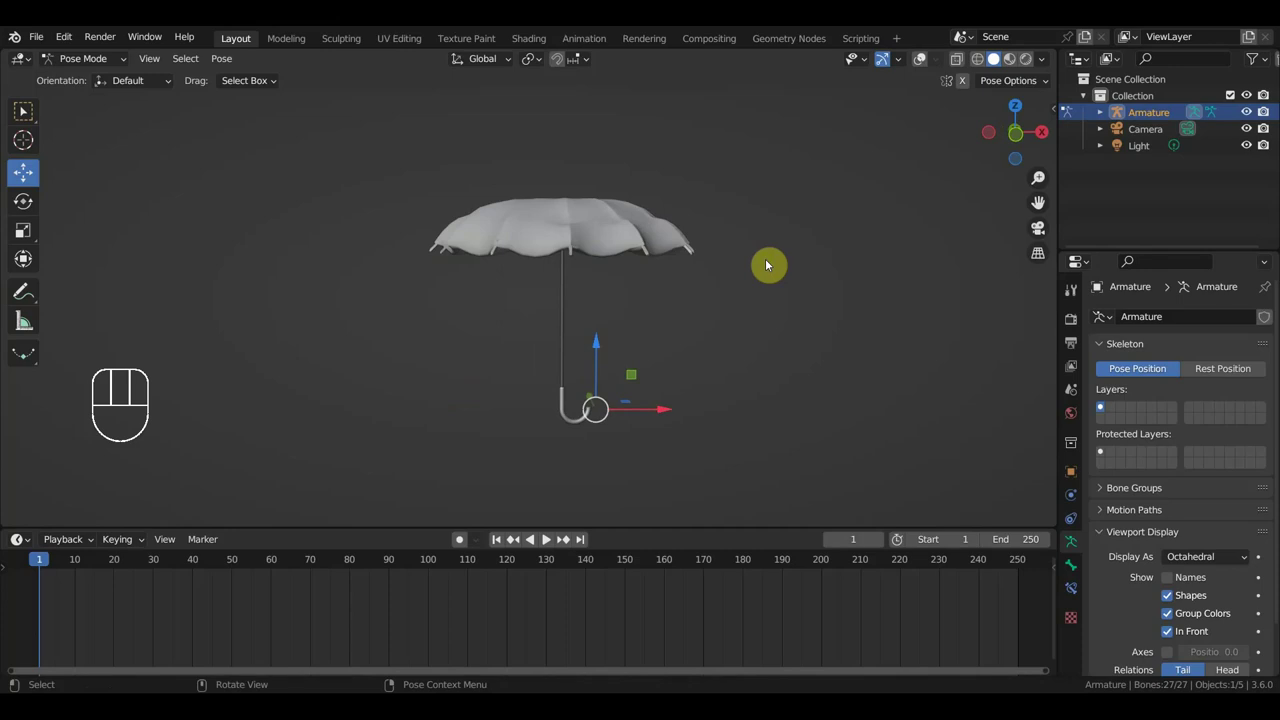
pyautogui.press('KP_2')
pyautogui.moveTo(796, 299); pyautogui.dragTo(786, 257)
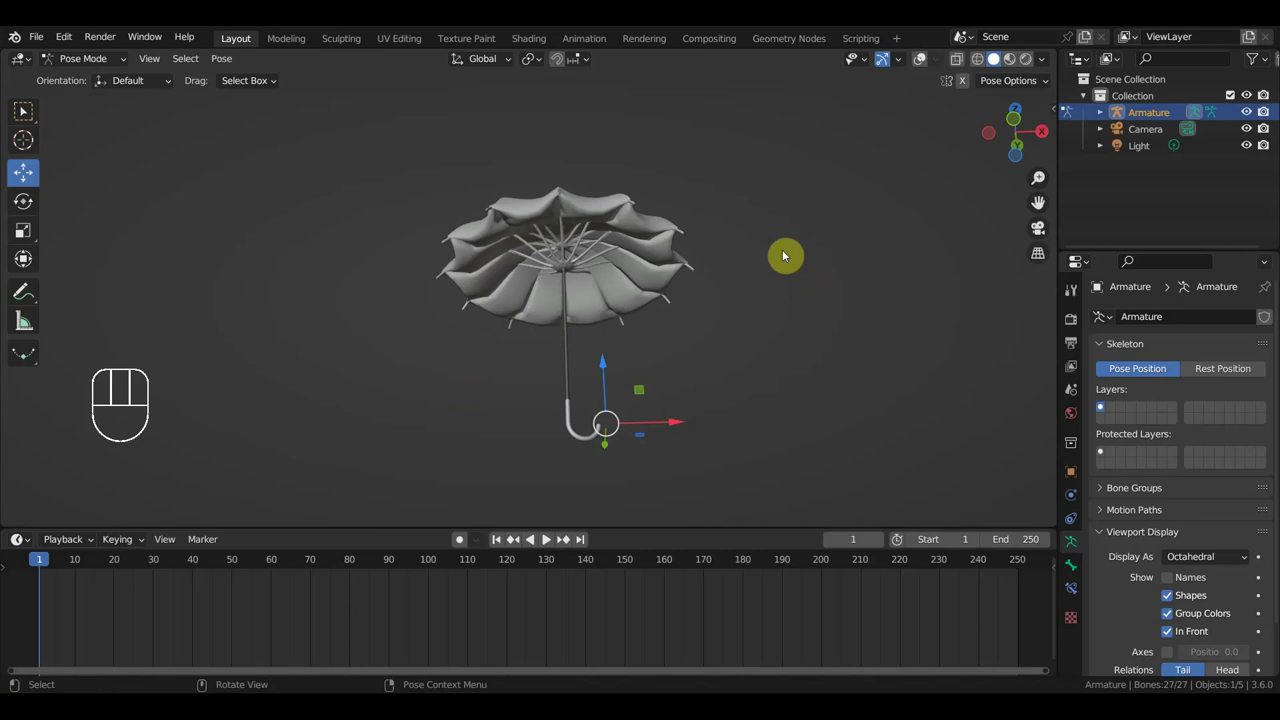
pyautogui.moveTo(721, 307); pyautogui.dragTo(765, 323)
pyautogui.press('KP_3')
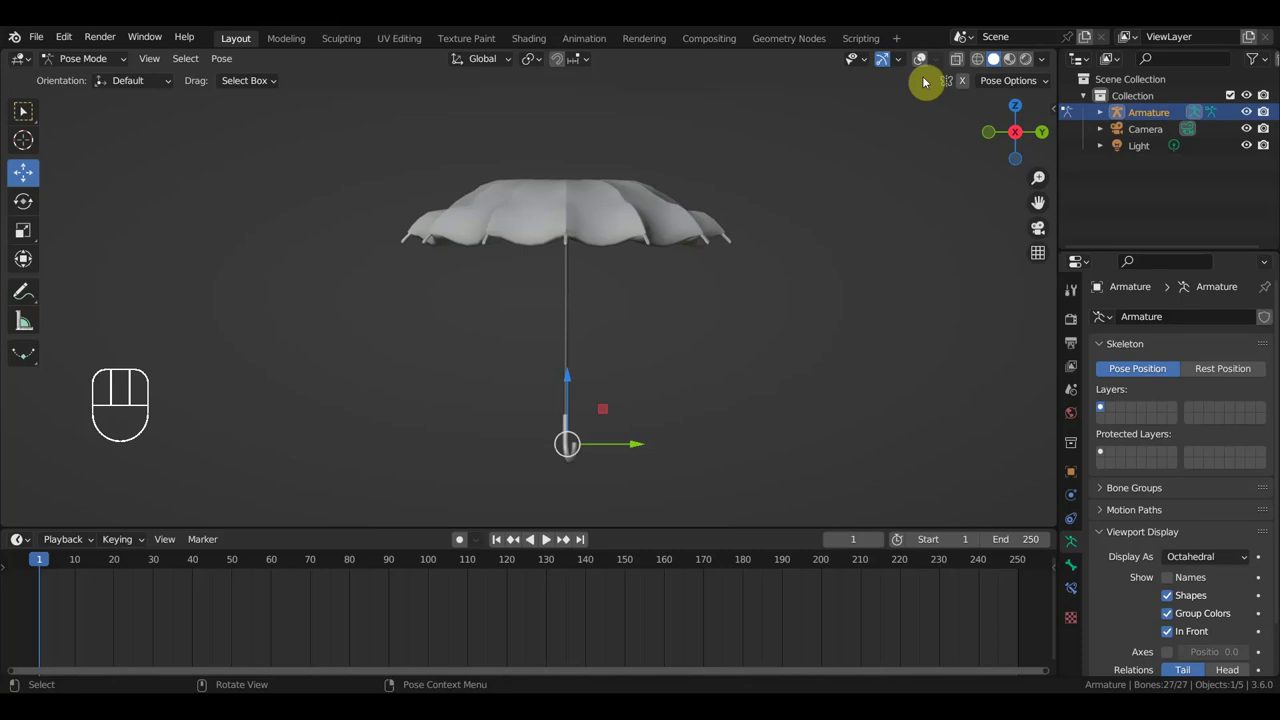
pyautogui.middleClick(822, 271)
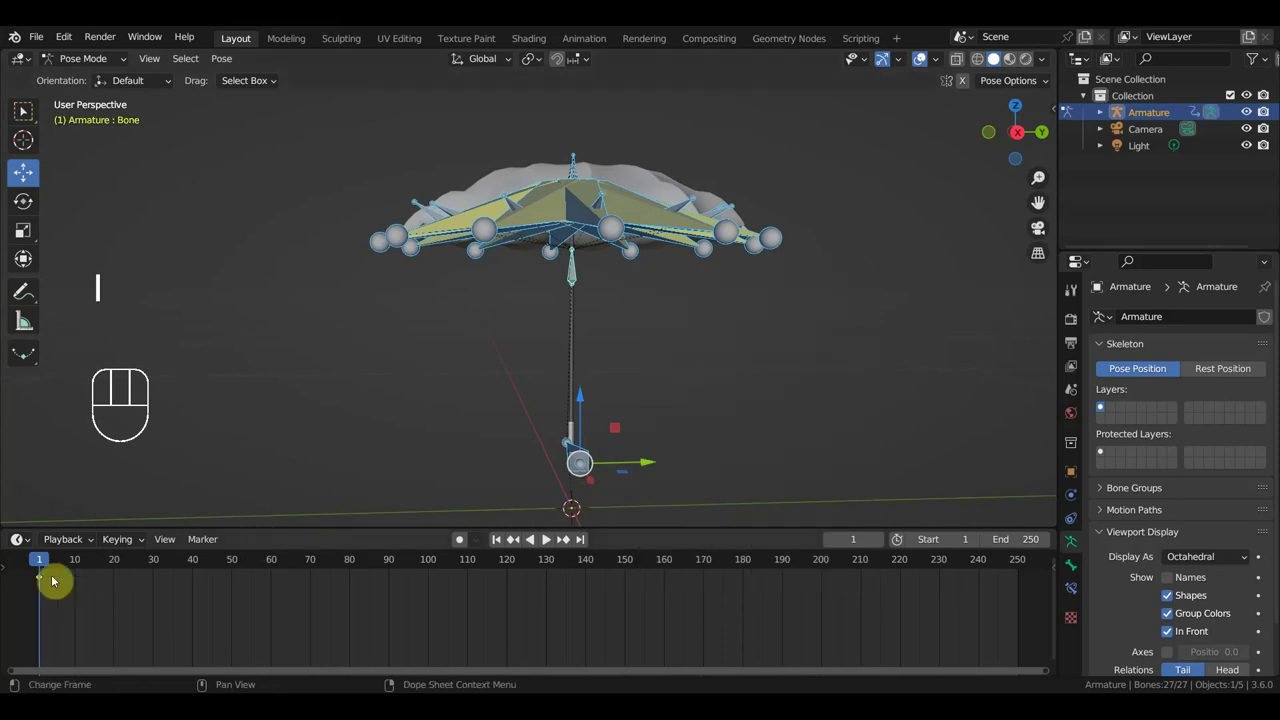
# Scrub to frame 40 and back to frame 1, undoing the test pose so the canopy is open at the start.
pyautogui.moveTo(49, 564); pyautogui.dragTo(196, 592)
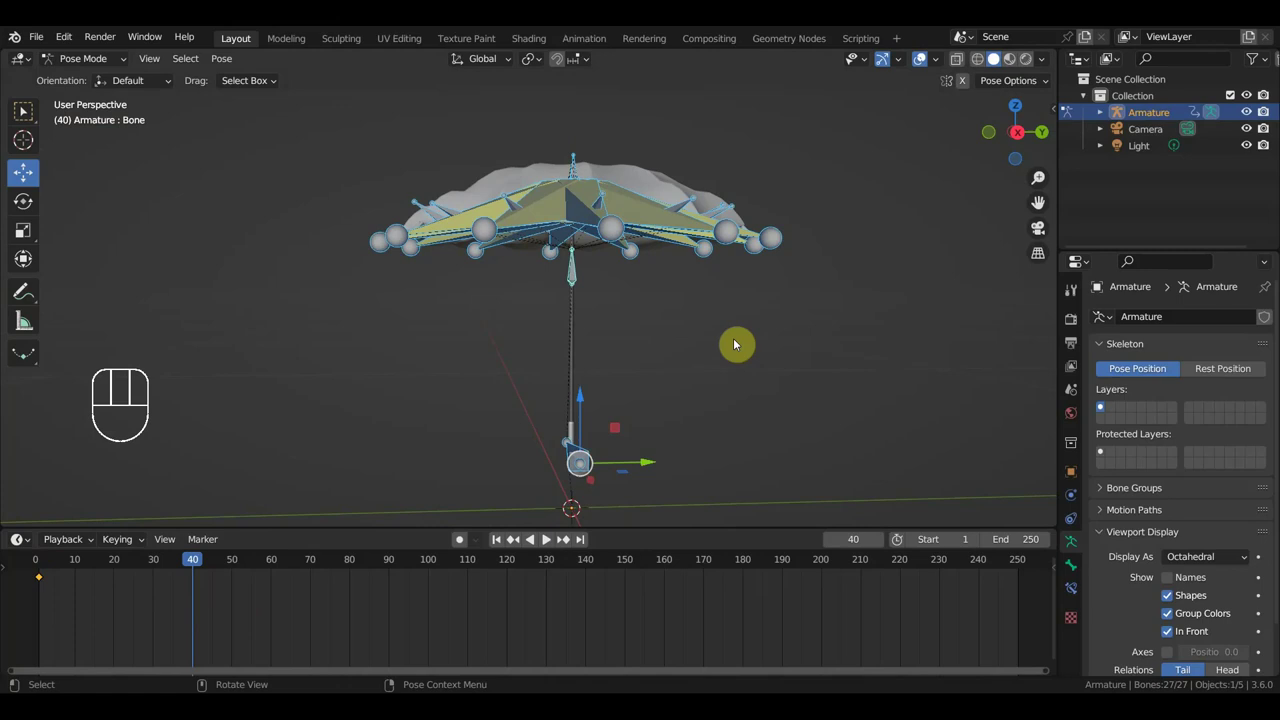
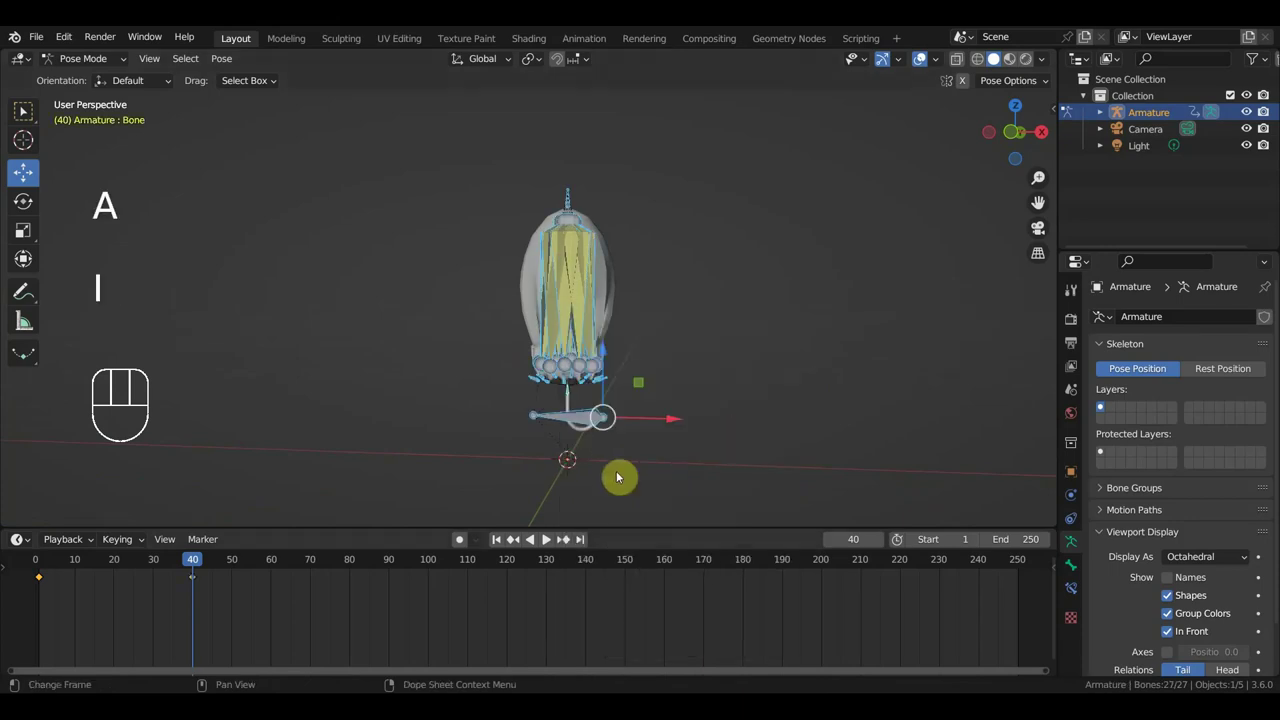
pyautogui.click(41, 567)
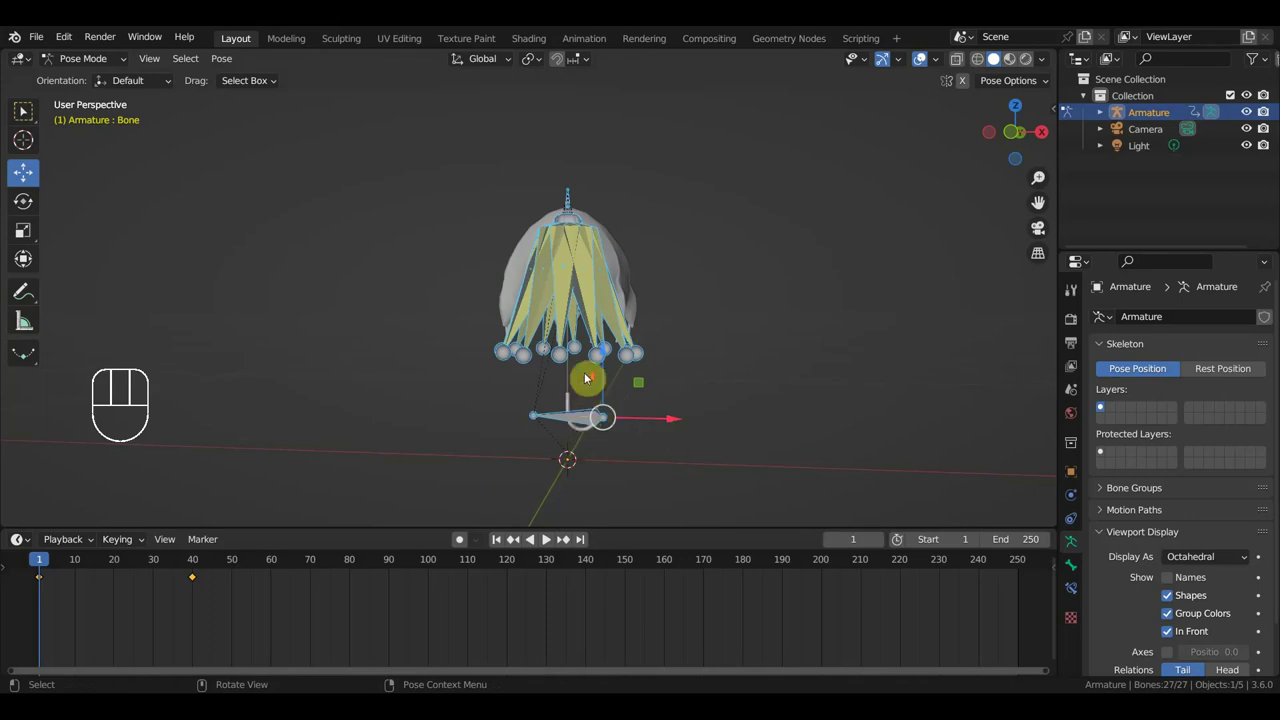
pyautogui.moveTo(636, 350); pyautogui.dragTo(636, 324)
pyautogui.moveTo(579, 307); pyautogui.dragTo(573, 266)
pyautogui.moveTo(623, 375); pyautogui.dragTo(631, 460)
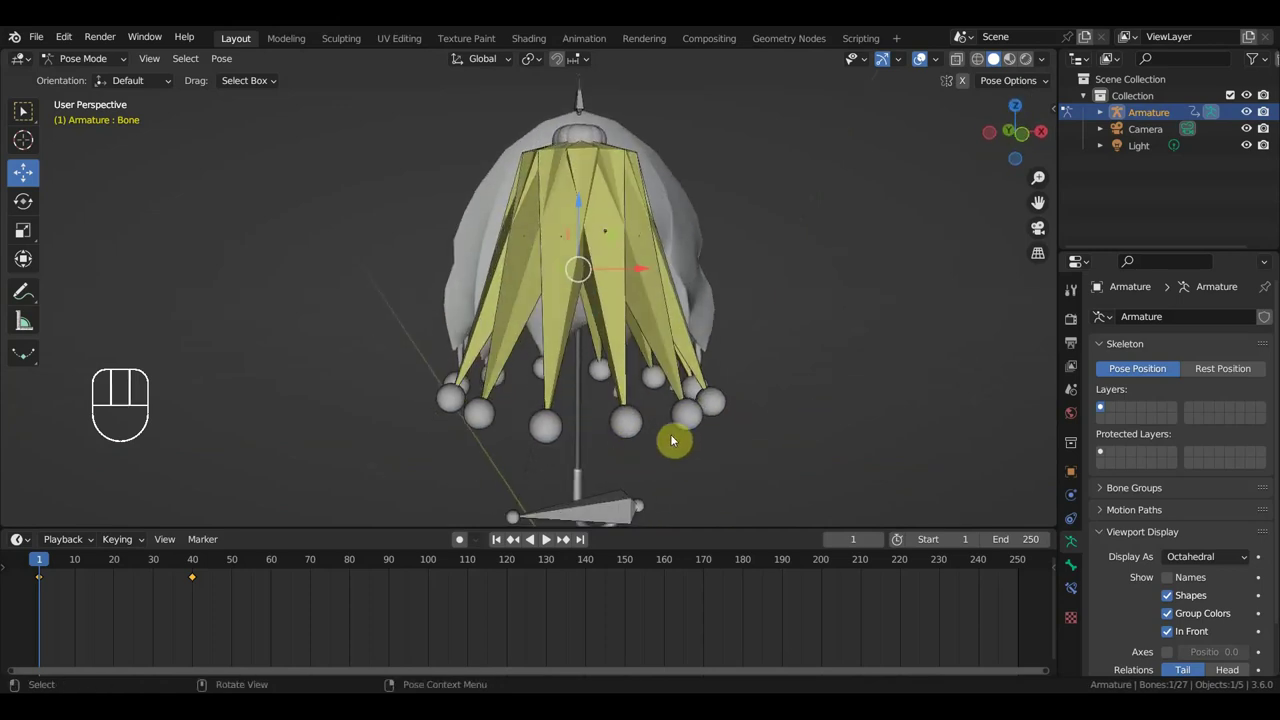
pyautogui.press('ctrl+z')
pyautogui.press('ctrl+z')
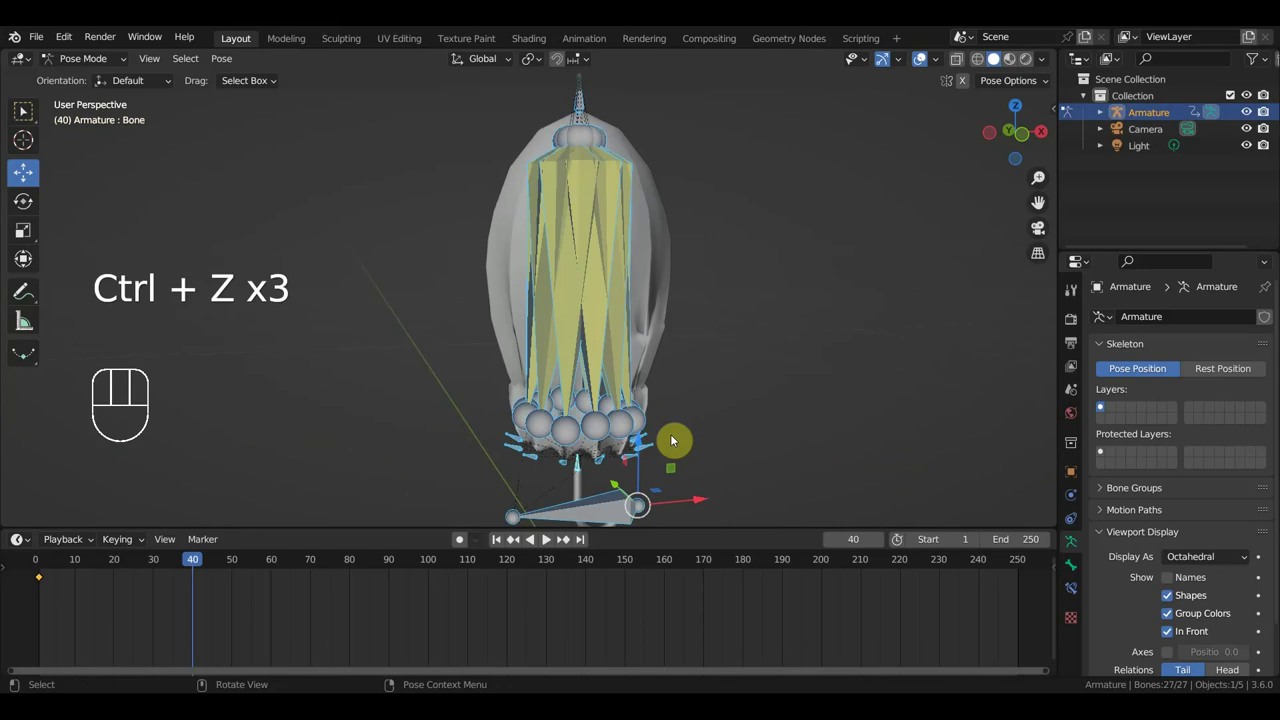
pyautogui.press('ctrl+z')
pyautogui.press('ctrl+z')
pyautogui.press('ctrl+z')
pyautogui.press('ctrl+z')
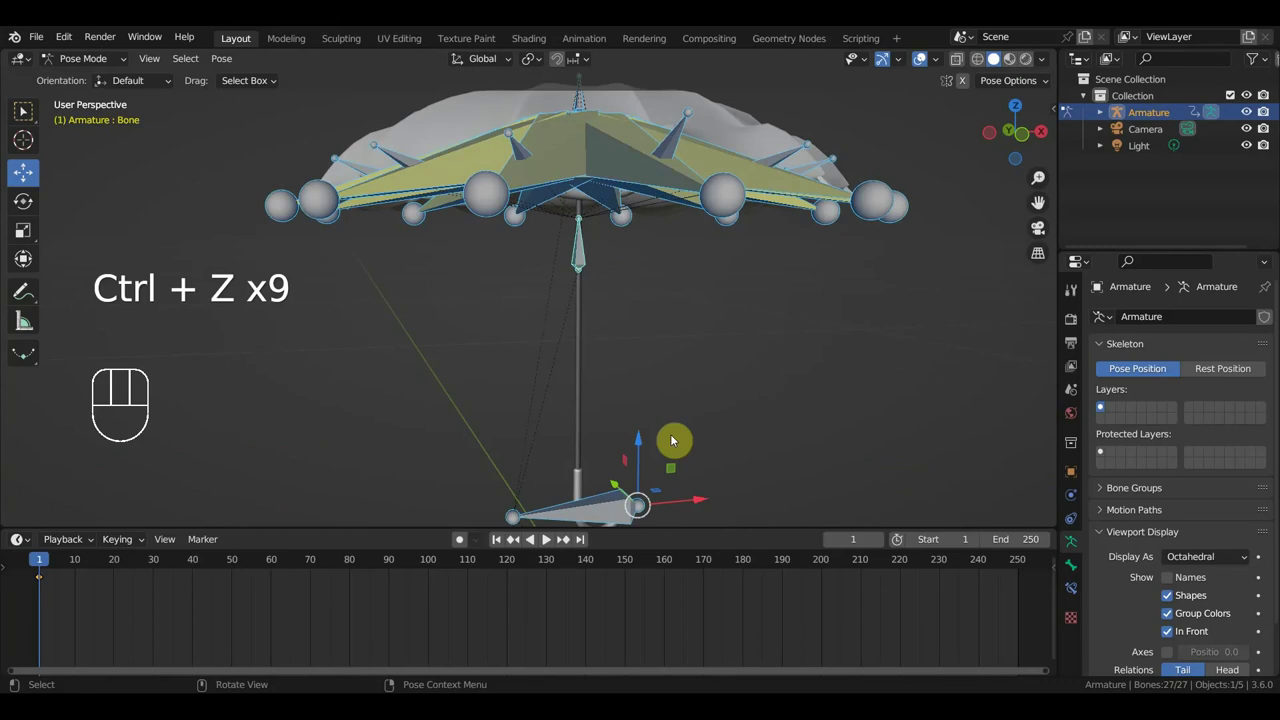
pyautogui.press('KP_3')
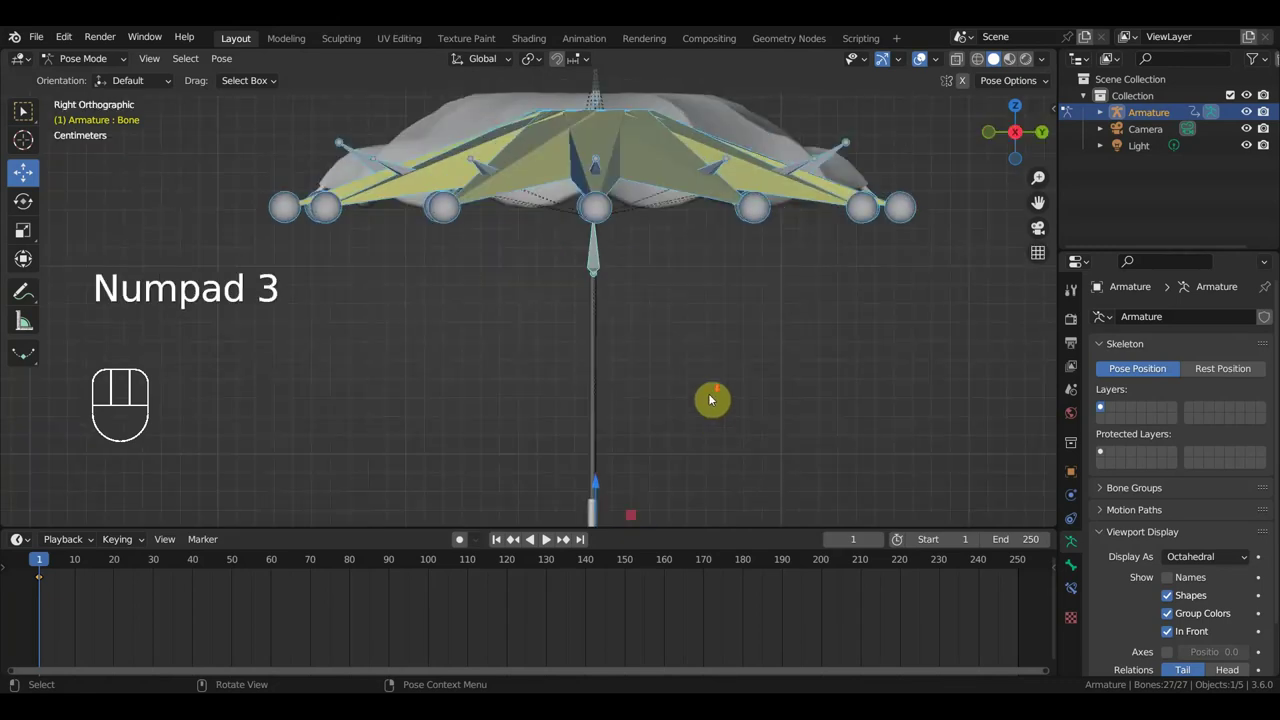
# Select all umbrella bones, move to frame 39 and undo stray transforms on the control bone.
pyautogui.click(570, 282)
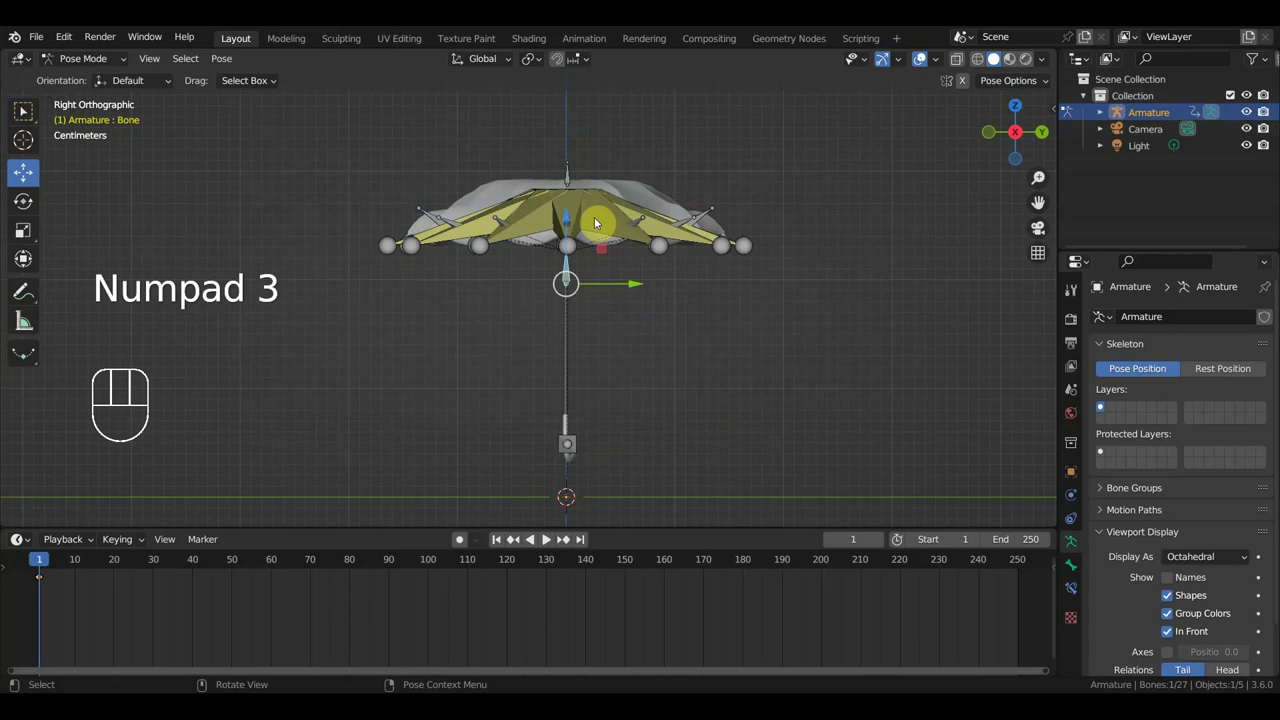
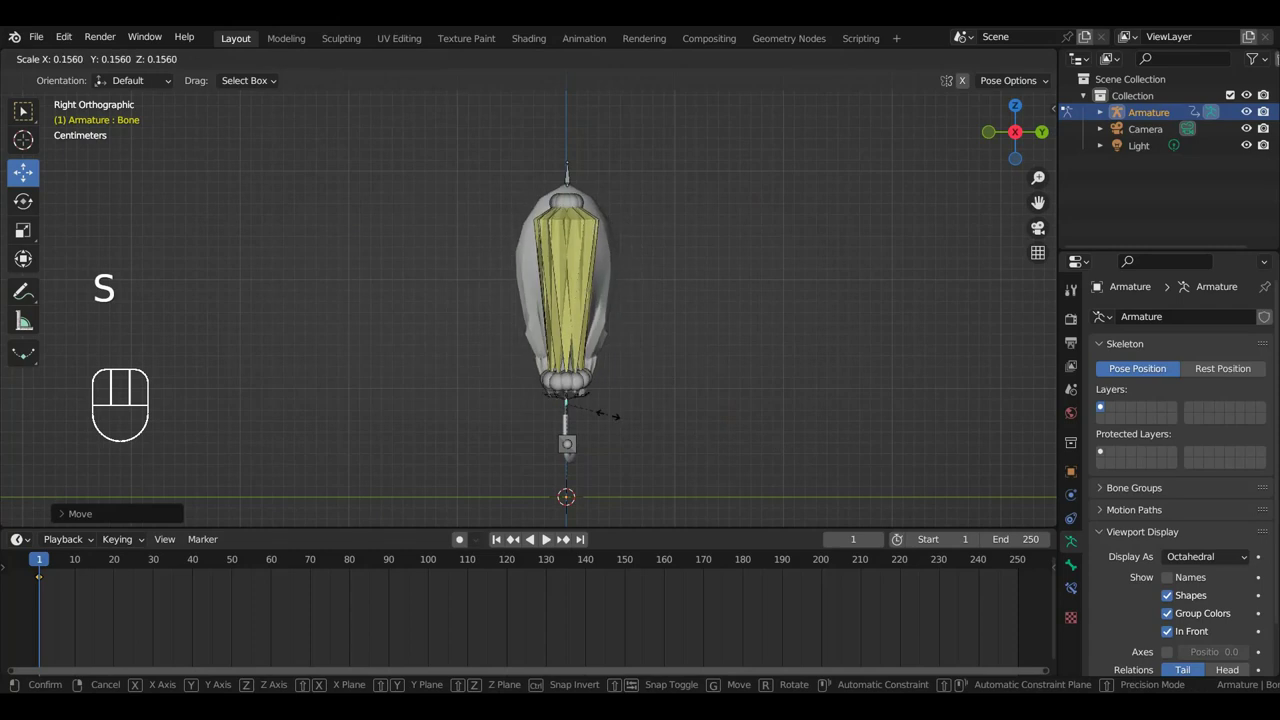
pyautogui.press('a')
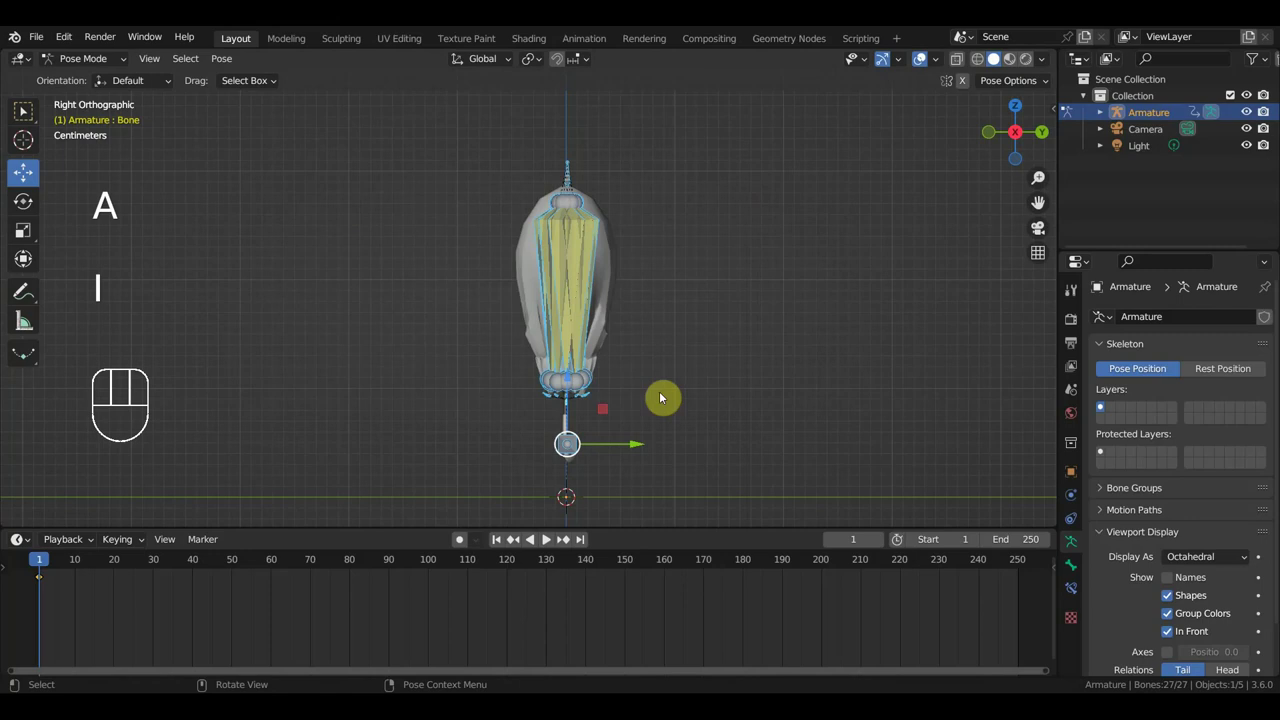
pyautogui.moveTo(47, 567); pyautogui.dragTo(193, 603)
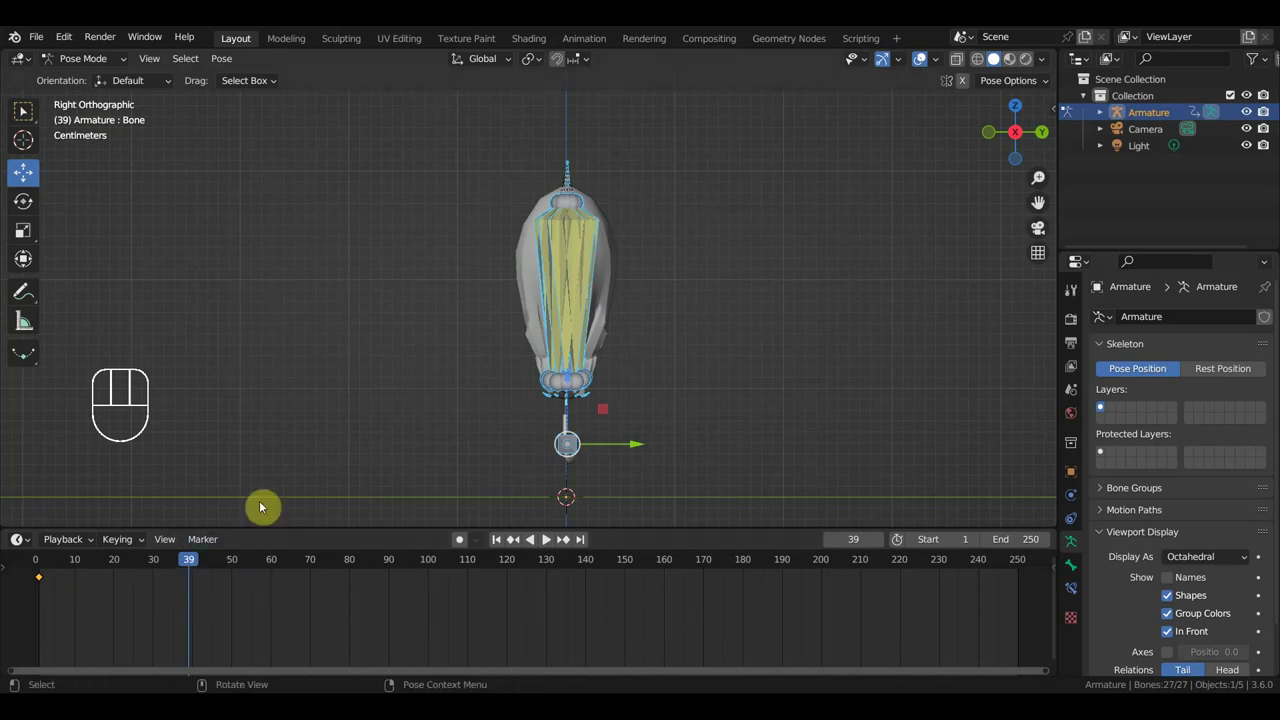
pyautogui.press('ctrl+z')
pyautogui.press('ctrl+z')
pyautogui.press('ctrl+z')
pyautogui.press('ctrl+z')
pyautogui.press('ctrl+z')
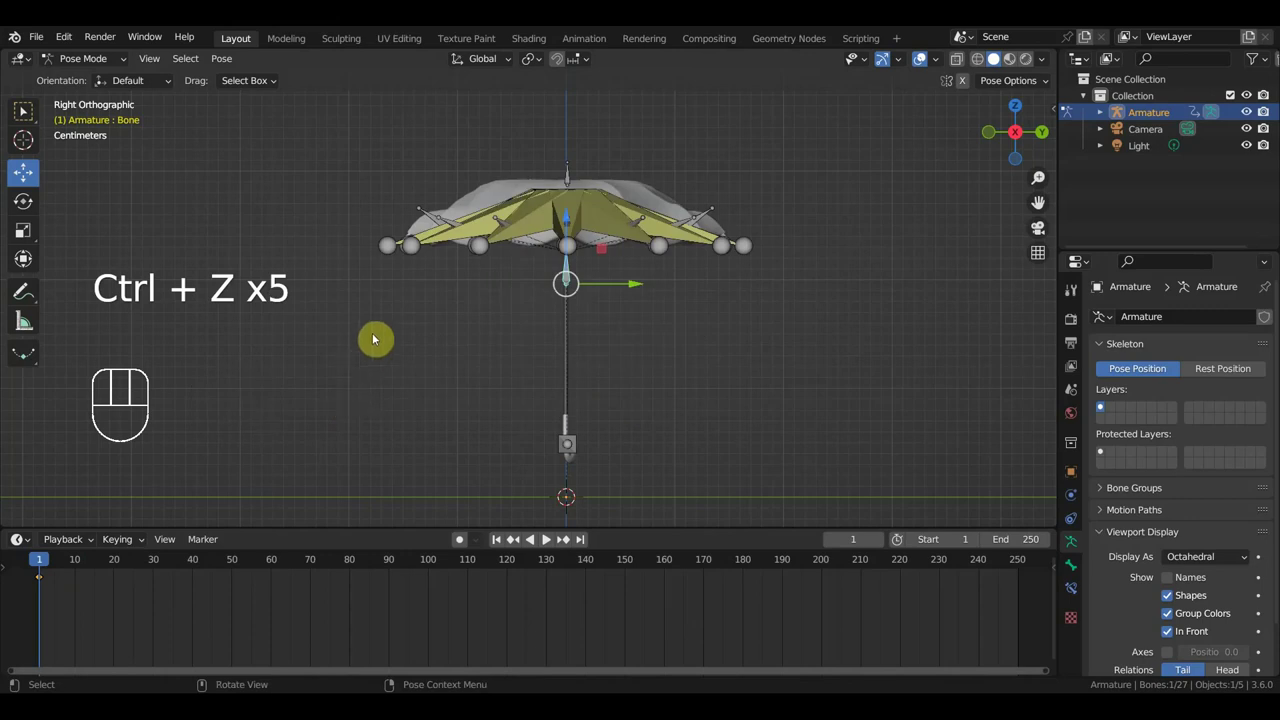
pyautogui.click(194, 568)
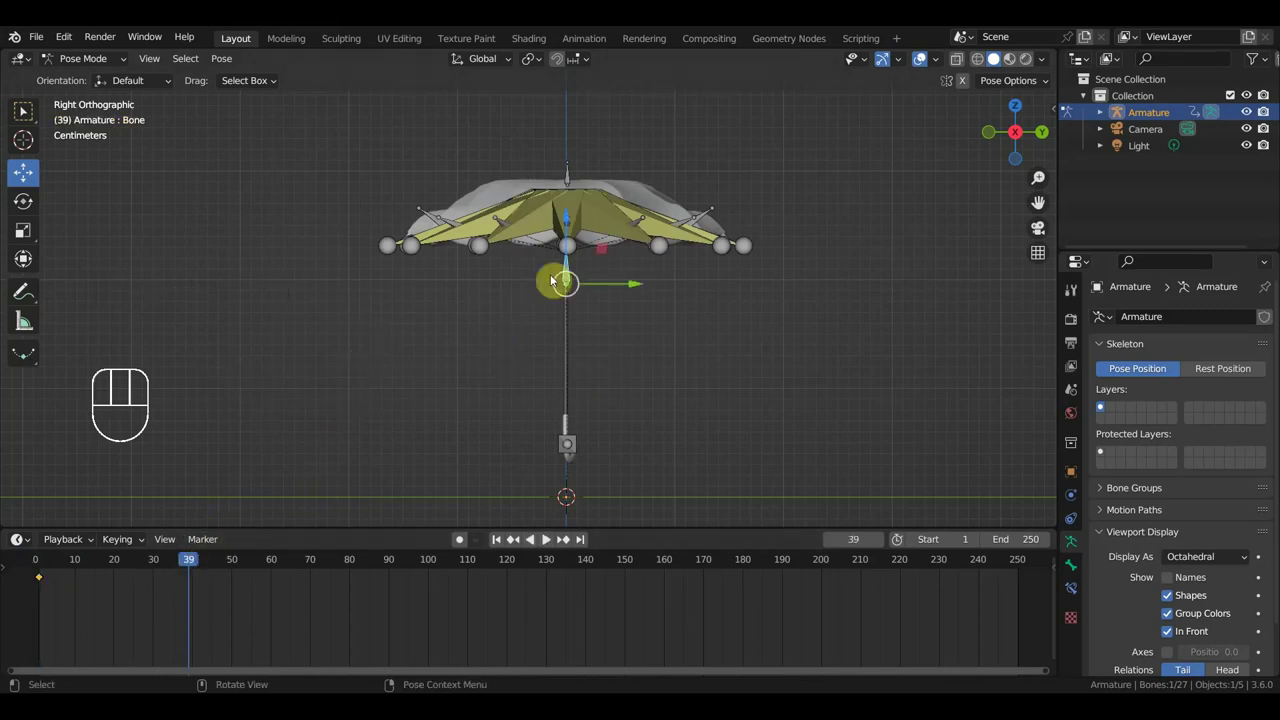
pyautogui.click(573, 231)
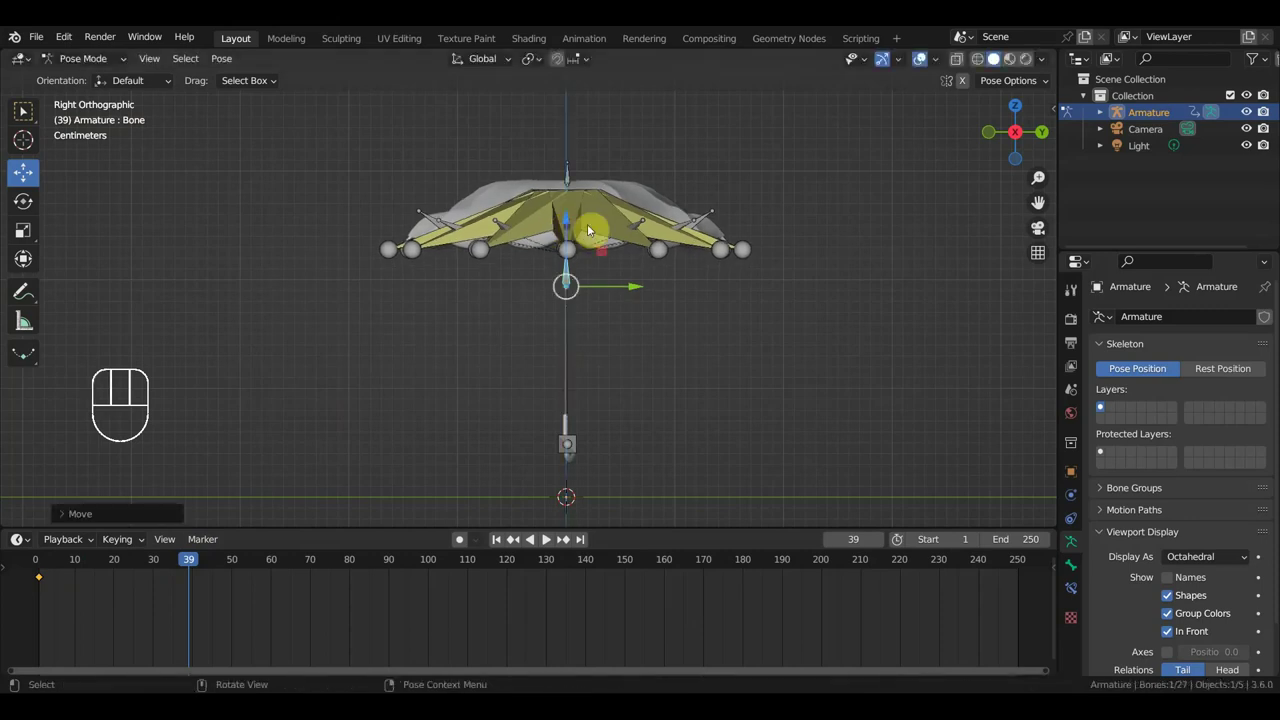
pyautogui.press('ctrl+z')
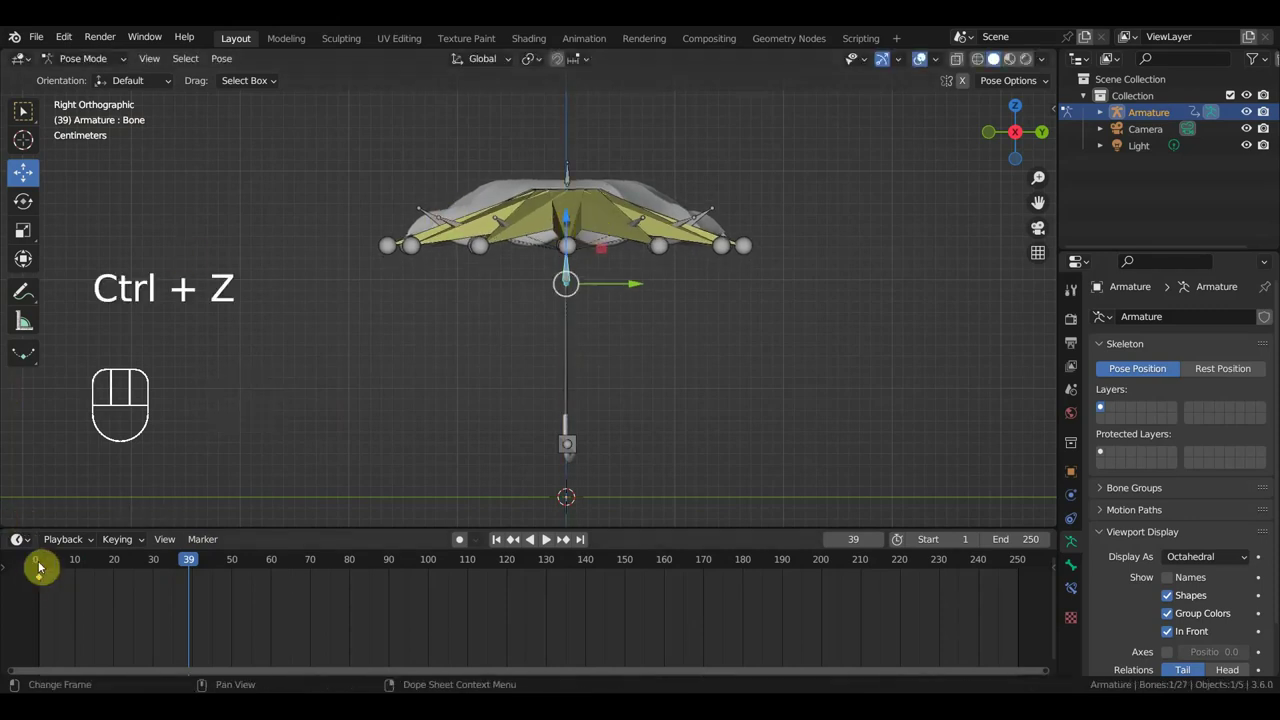
# Return to frame 1, then jump to frame 40 with the central control bone selected for the folded pose.
pyautogui.click(41, 567)
pyautogui.click(45, 567)
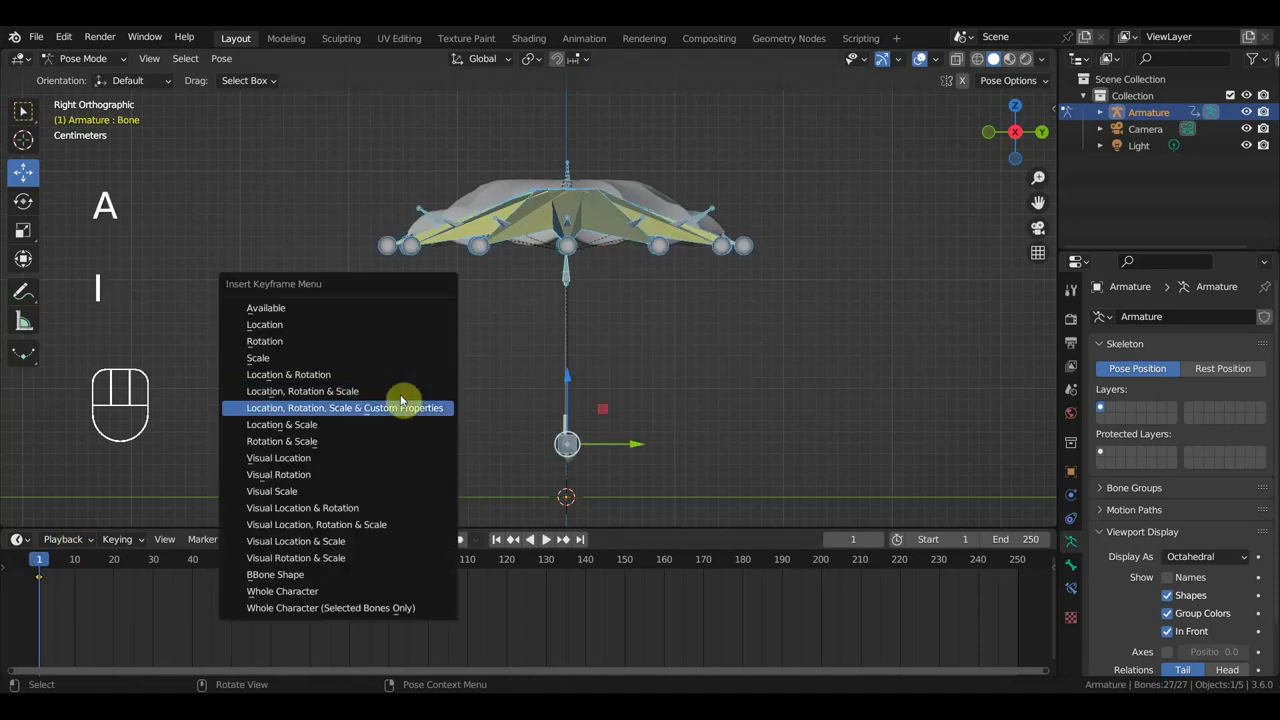
pyautogui.click(198, 567)
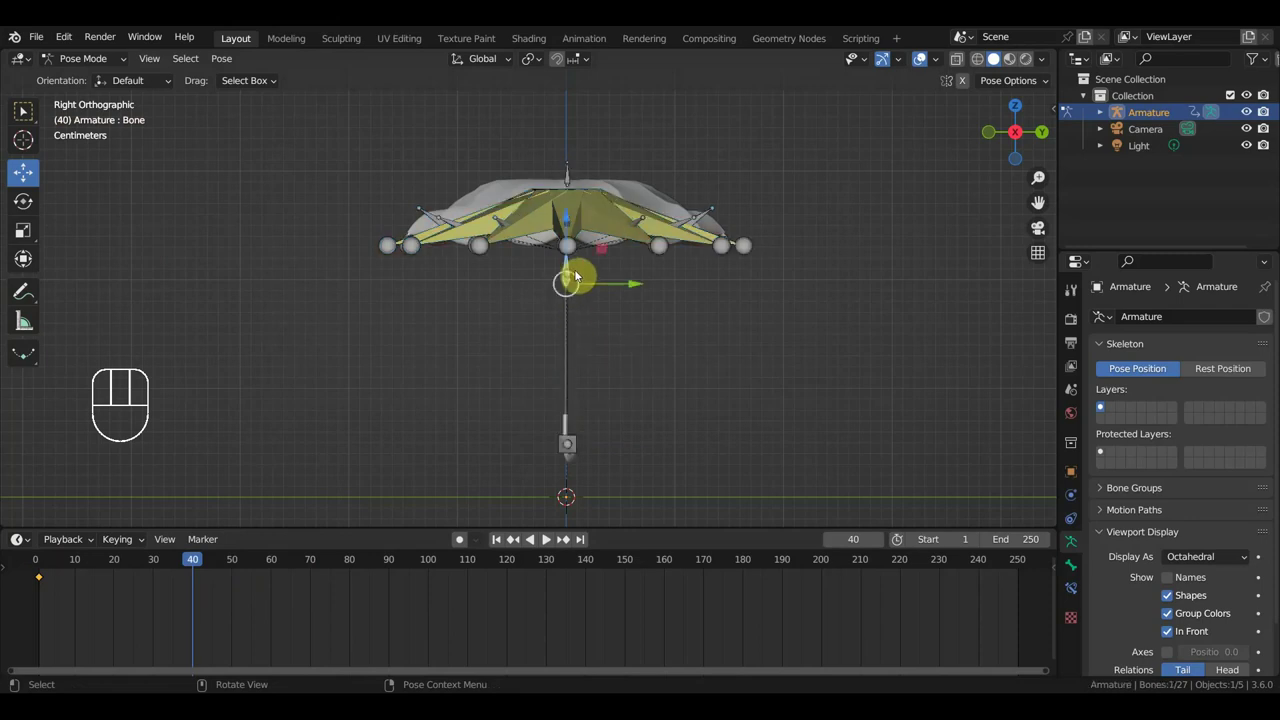
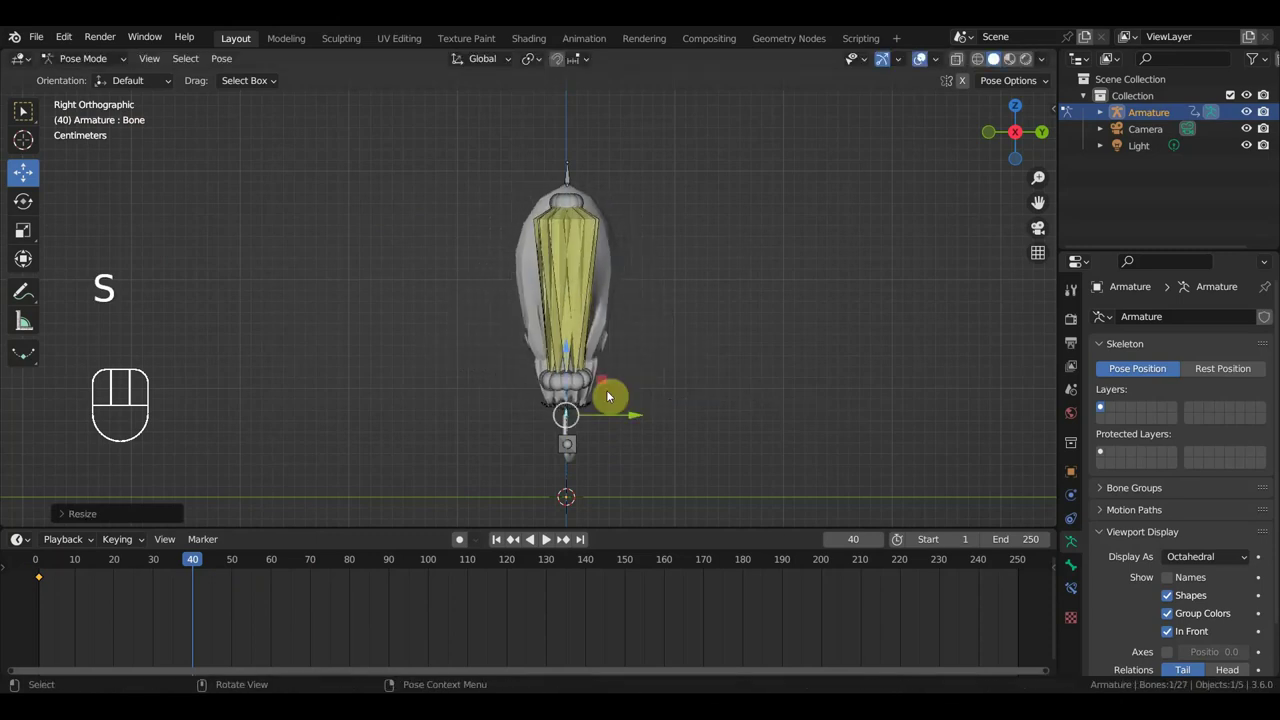
# Select all 27 bones at frame 40 ready to insert Location, Rotation & Scale keyframes.
pyautogui.press('a')
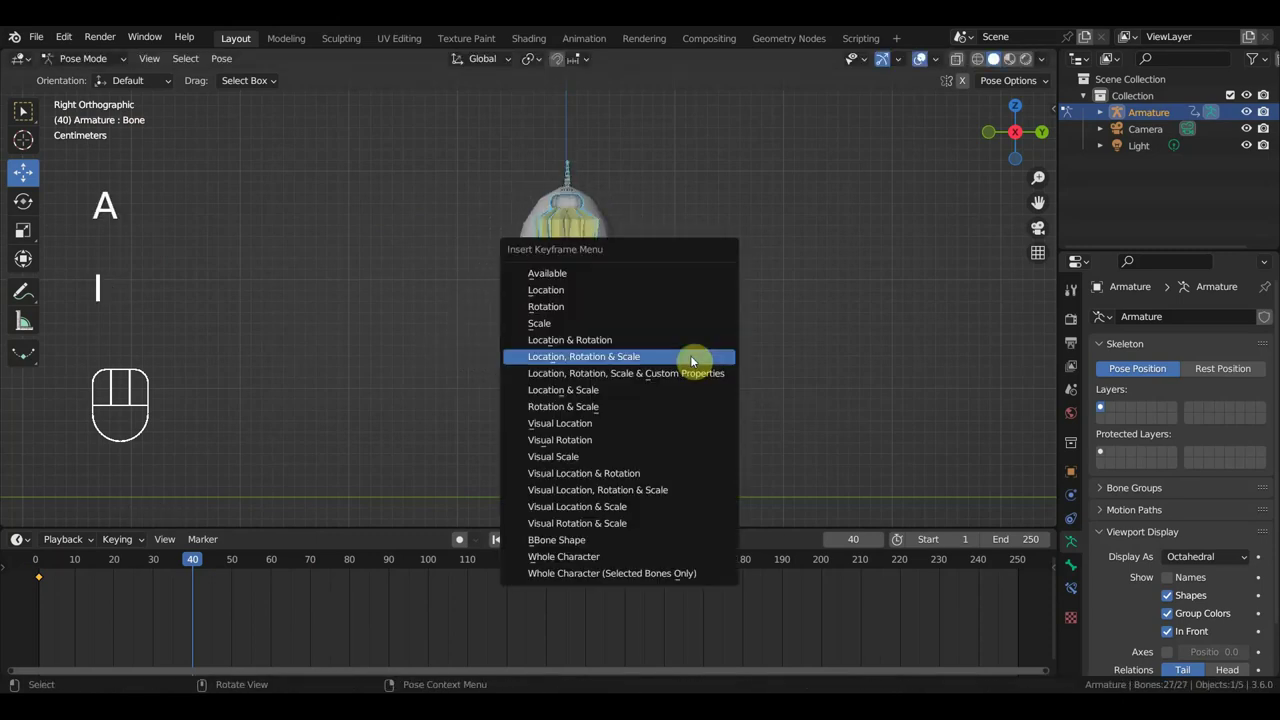
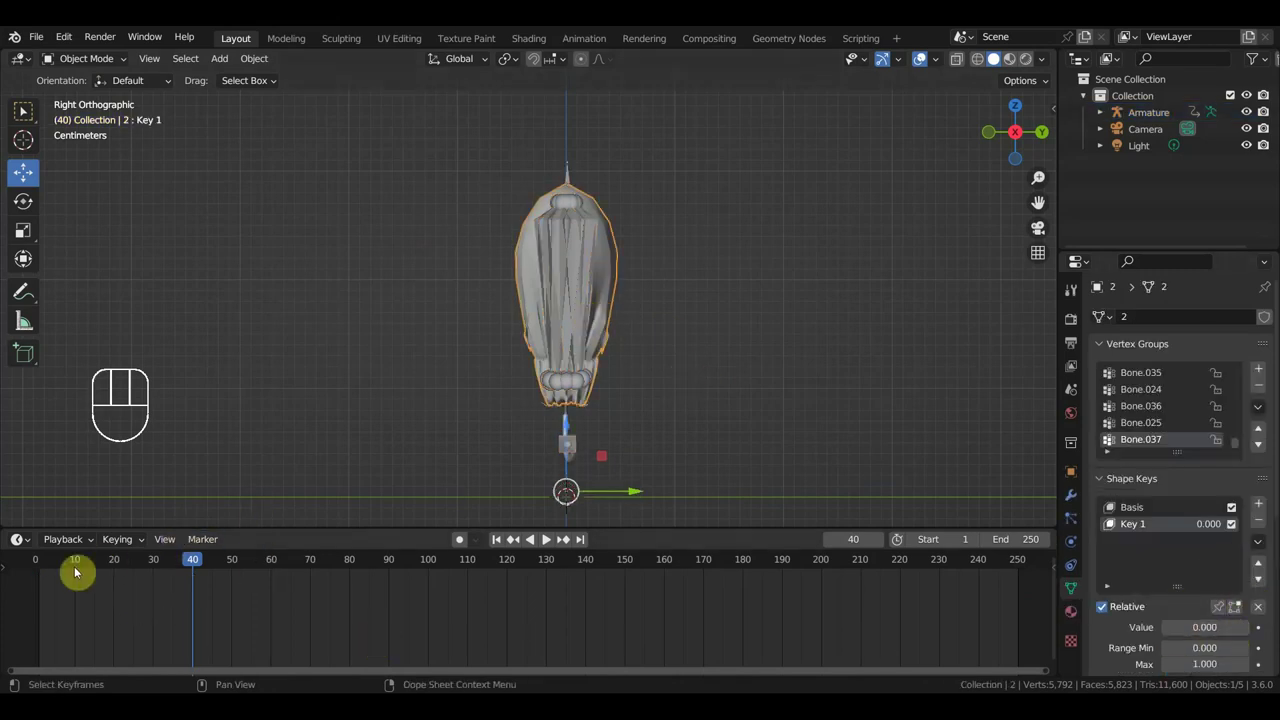
# Keyframe Key 1 at value 0 on frame 2, then jump to frame 40 for the value 1 key.
pyautogui.click(45, 569)
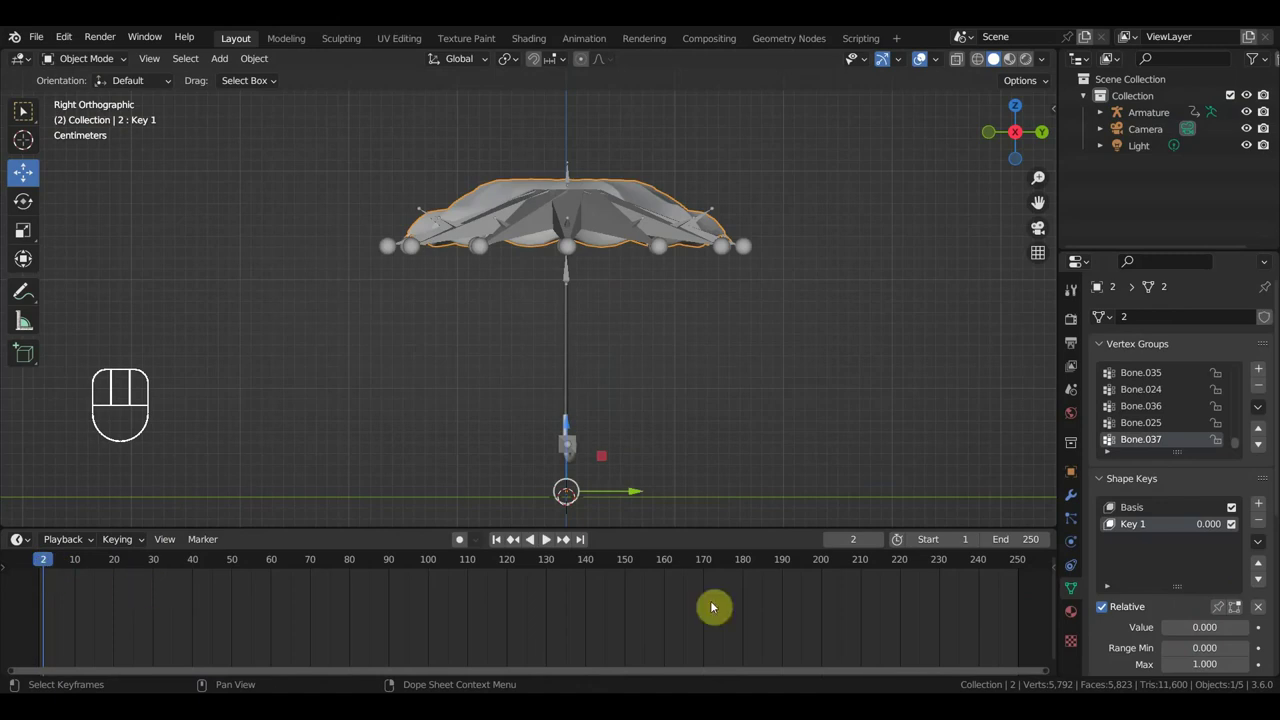
pyautogui.click(1260, 628)
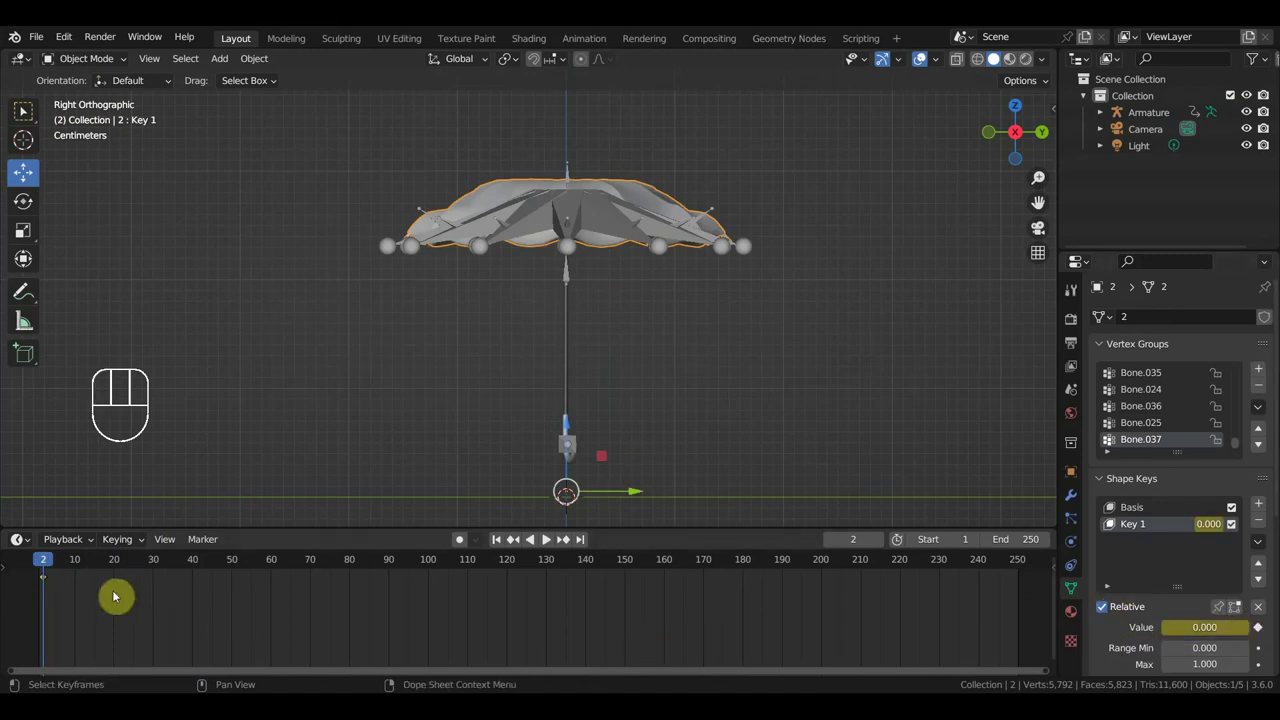
pyautogui.click(195, 569)
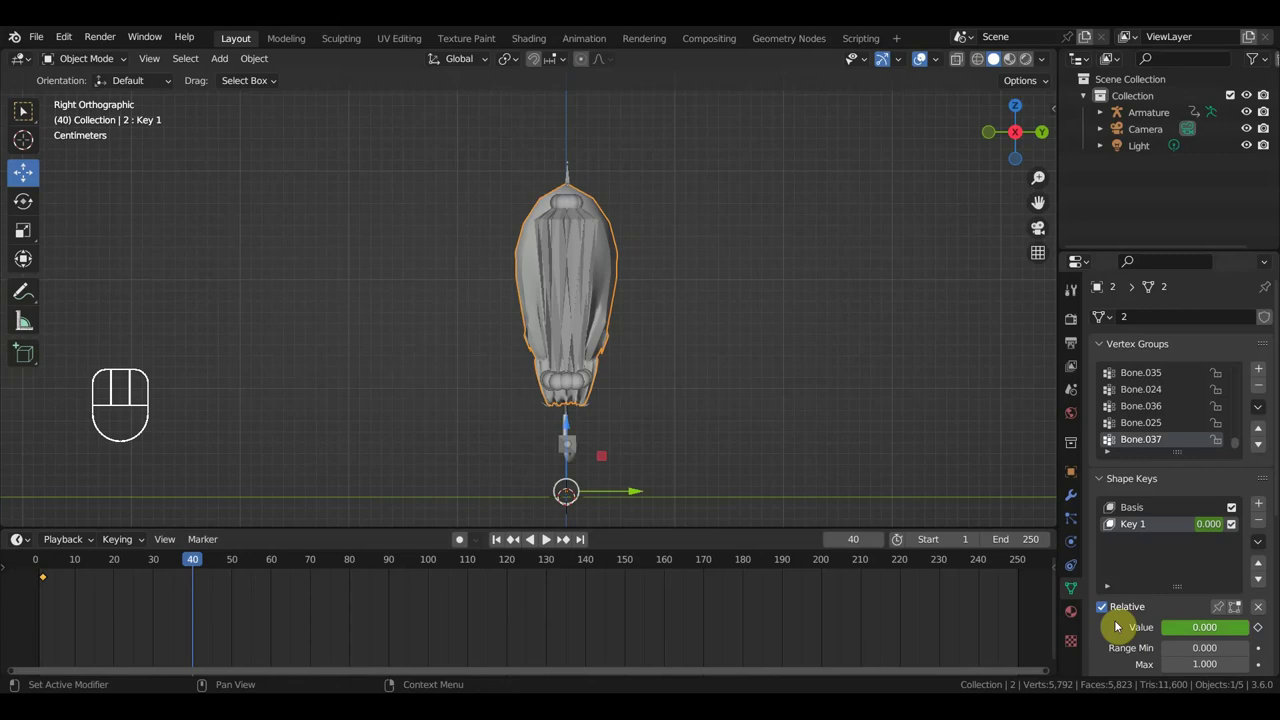
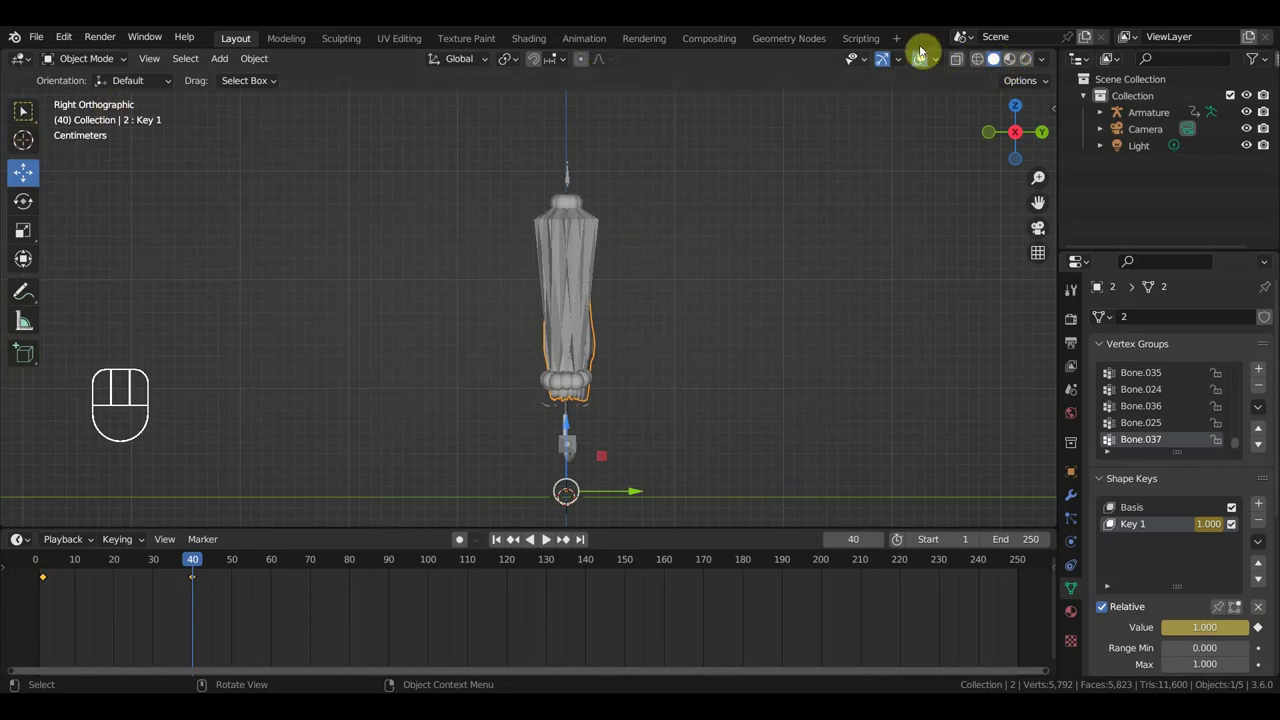
# Hide viewport overlays and scrub the timeline while orbiting to preview the canopy tucking in.
pyautogui.click(925, 68)
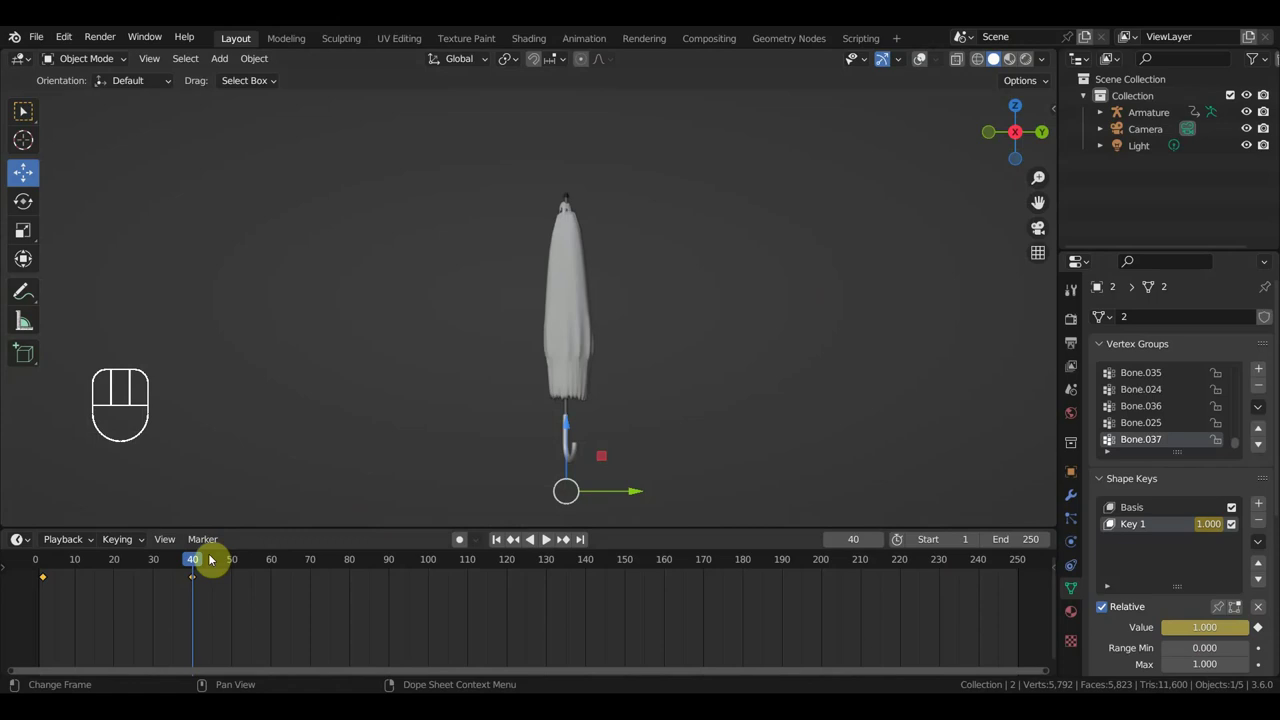
pyautogui.moveTo(185, 569); pyautogui.dragTo(239, 590)
pyautogui.moveTo(579, 465); pyautogui.dragTo(253, 462)
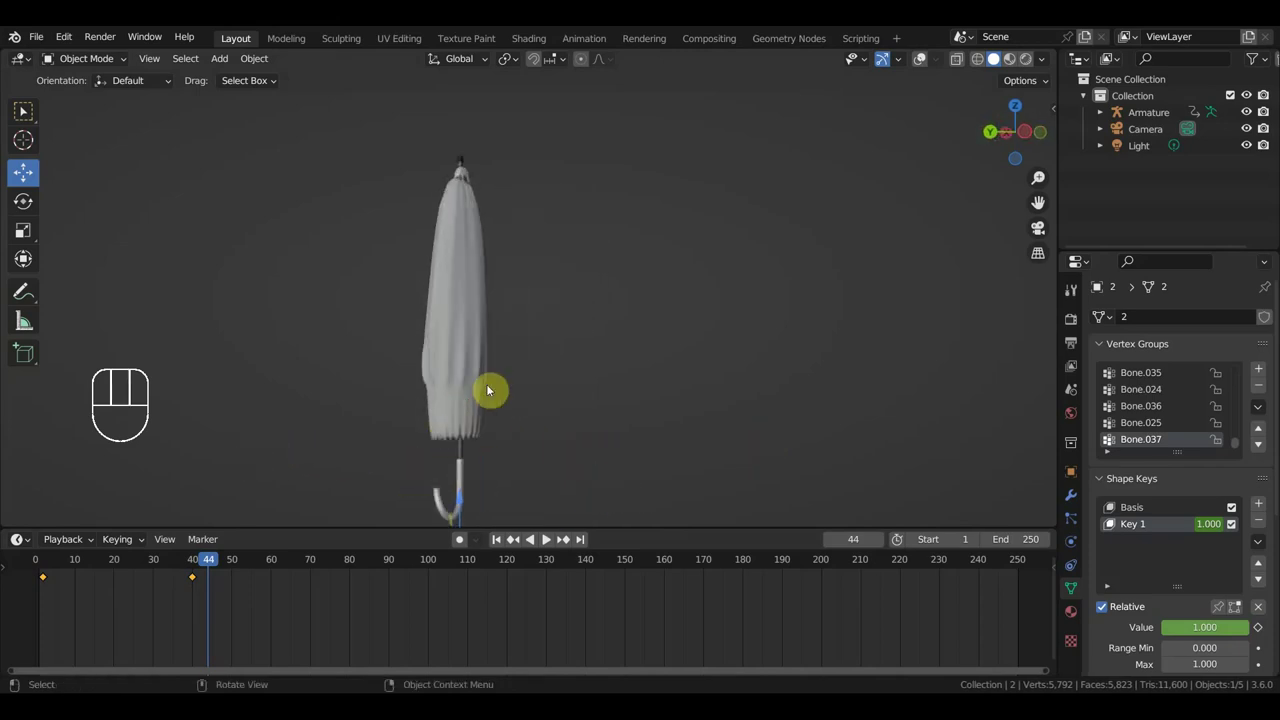
pyautogui.moveTo(532, 385); pyautogui.dragTo(851, 404)
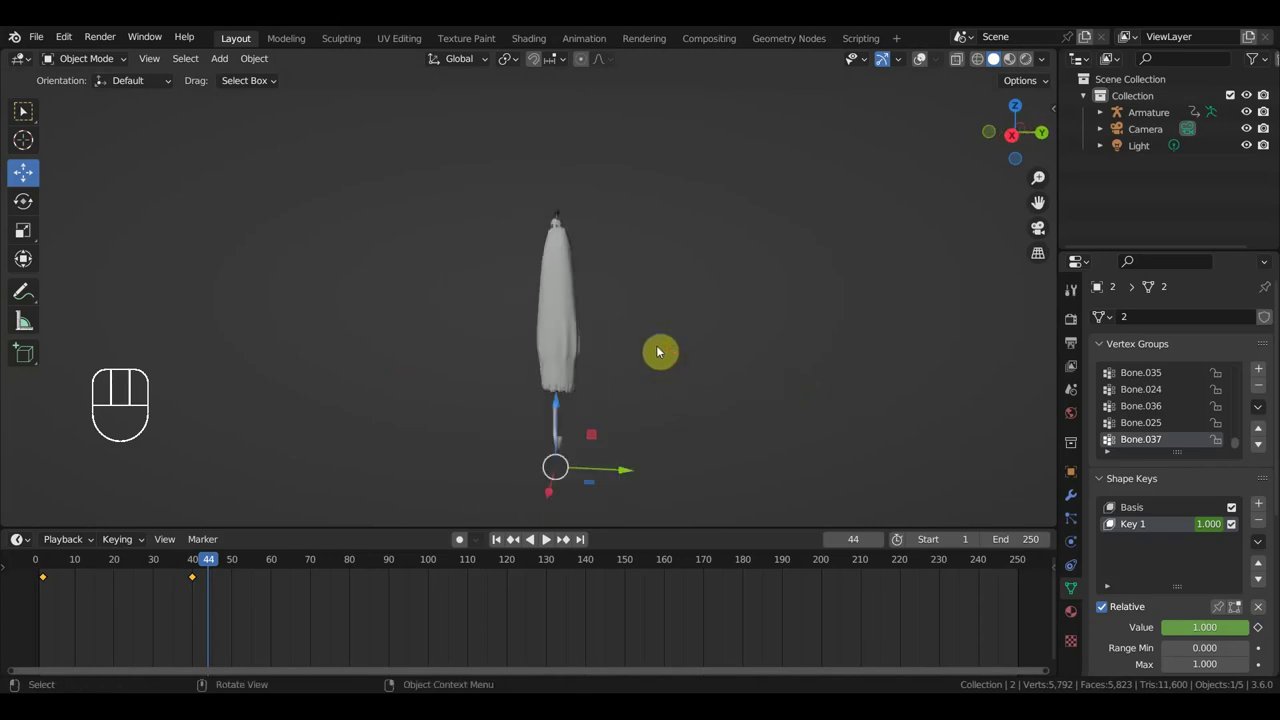
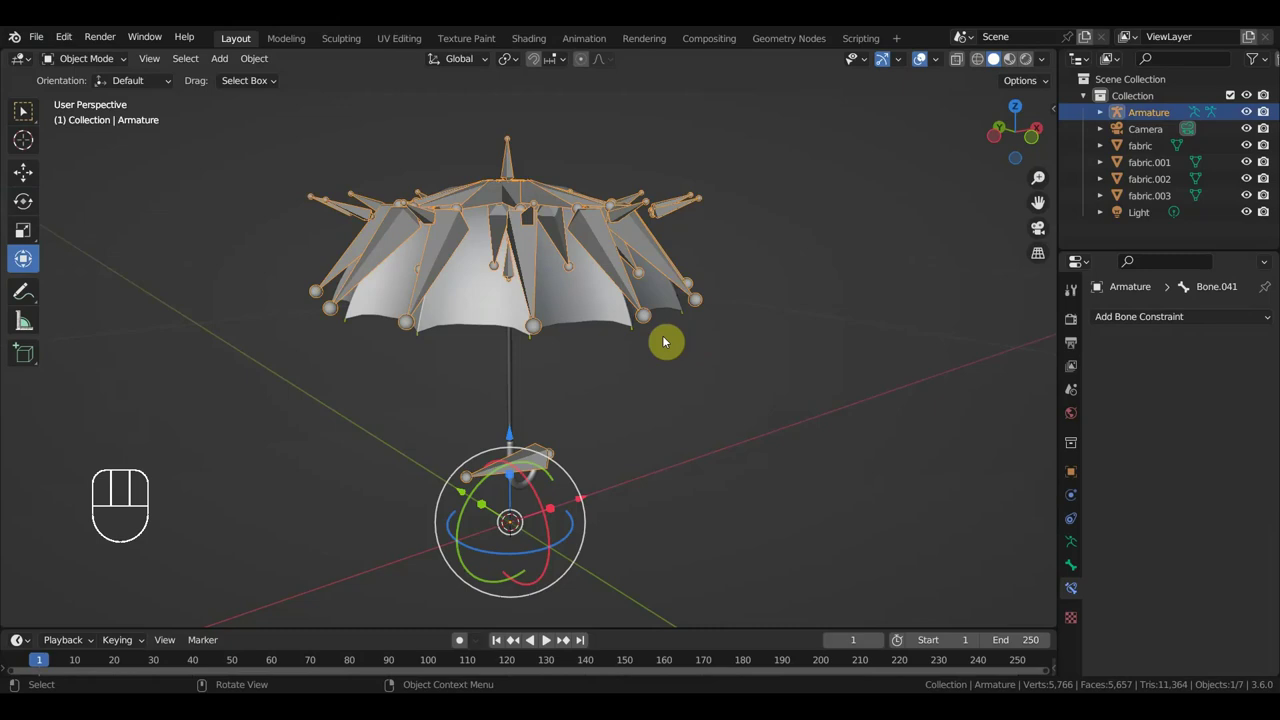
# Select fabric and fabric.001 together and join the two canopy pieces with Ctrl+J.
pyautogui.middleClick(638, 337)
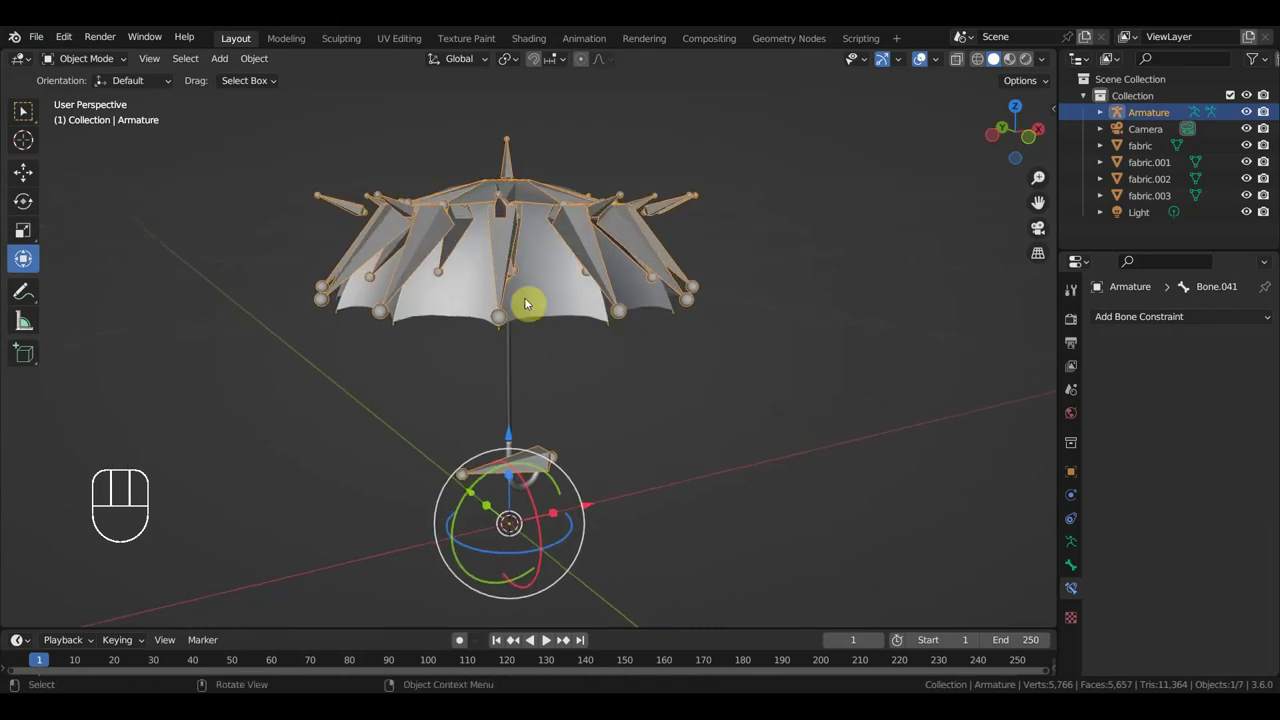
pyautogui.press('KP_3')
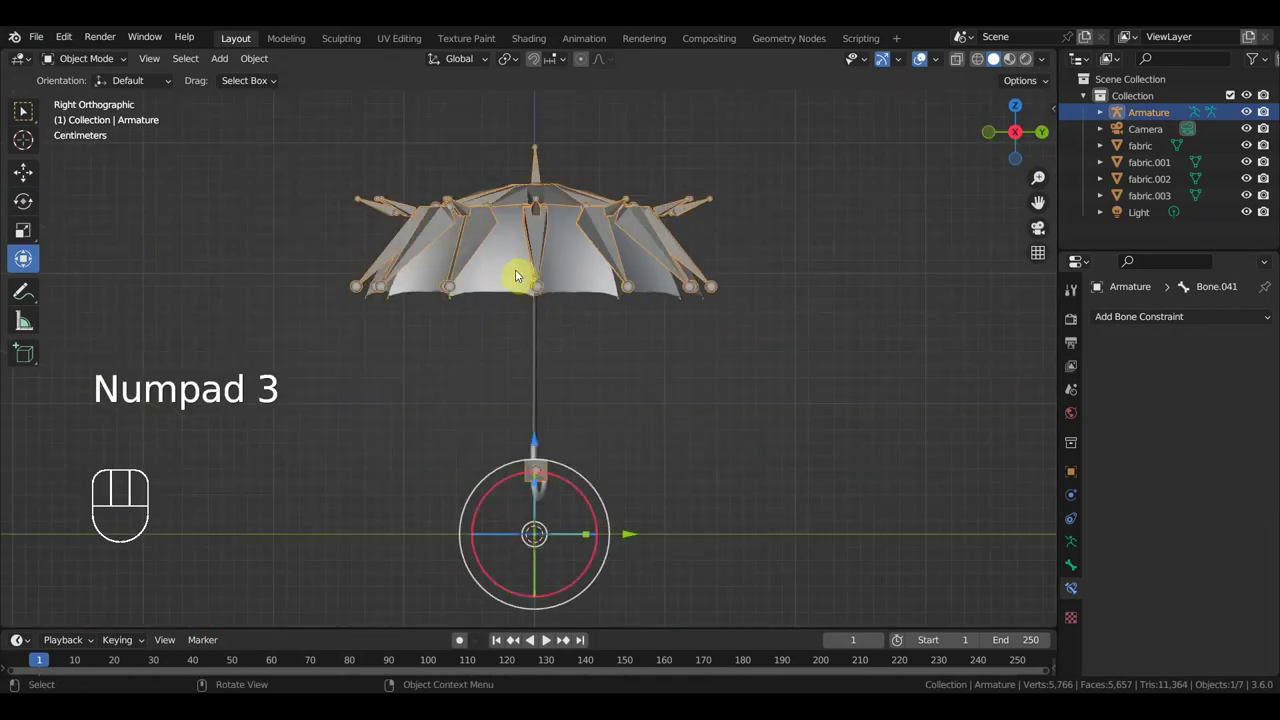
pyautogui.moveTo(514, 279); pyautogui.dragTo(551, 299)
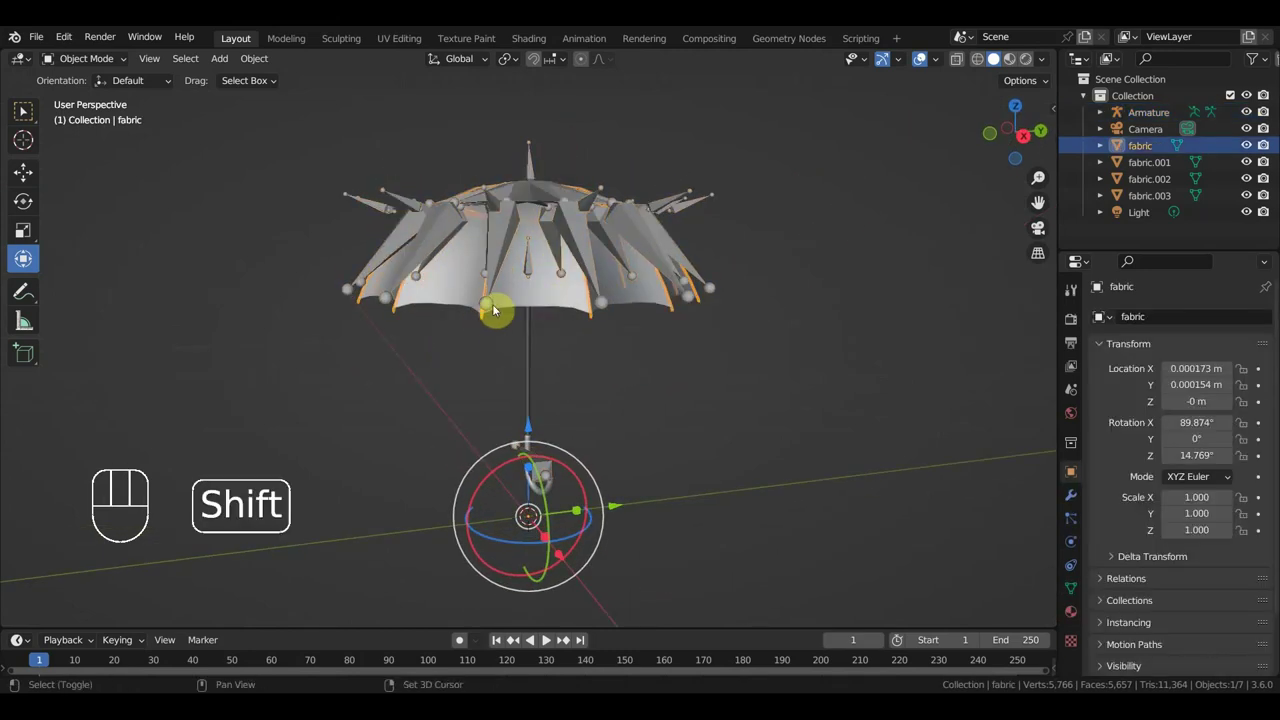
pyautogui.middleClick(547, 283)
pyautogui.click(483, 290)
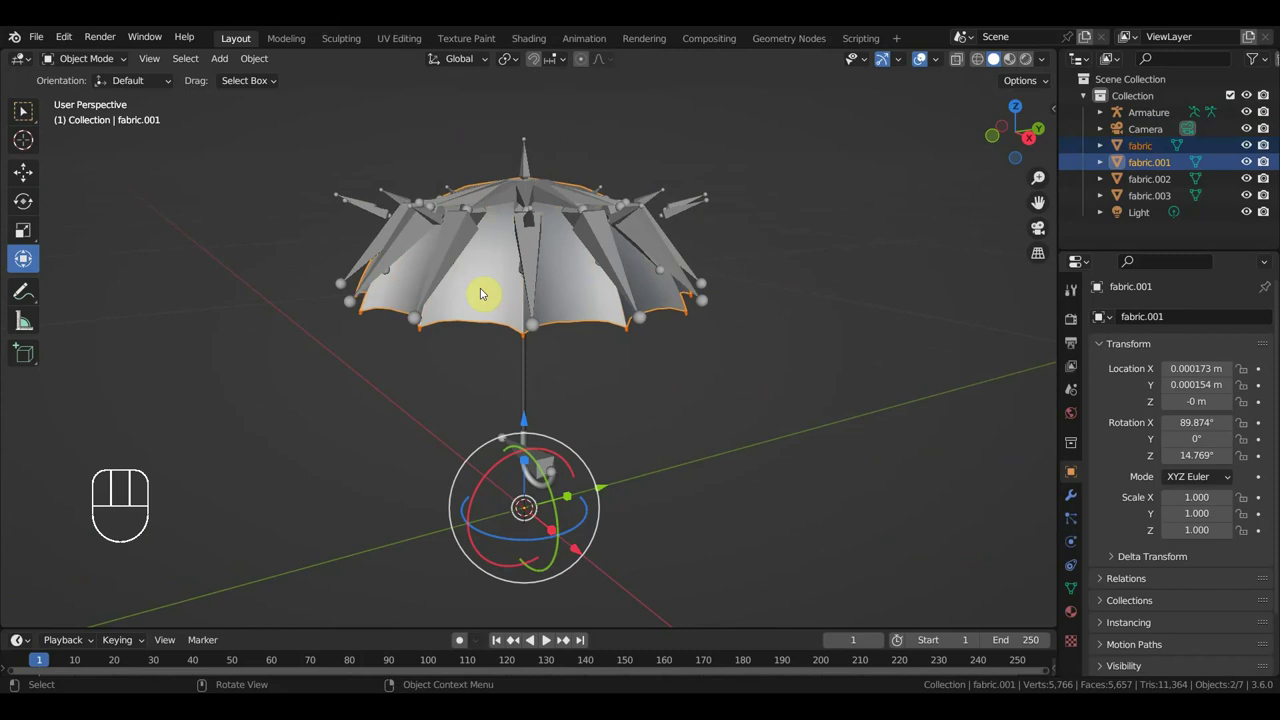
pyautogui.press('ctrl+p')
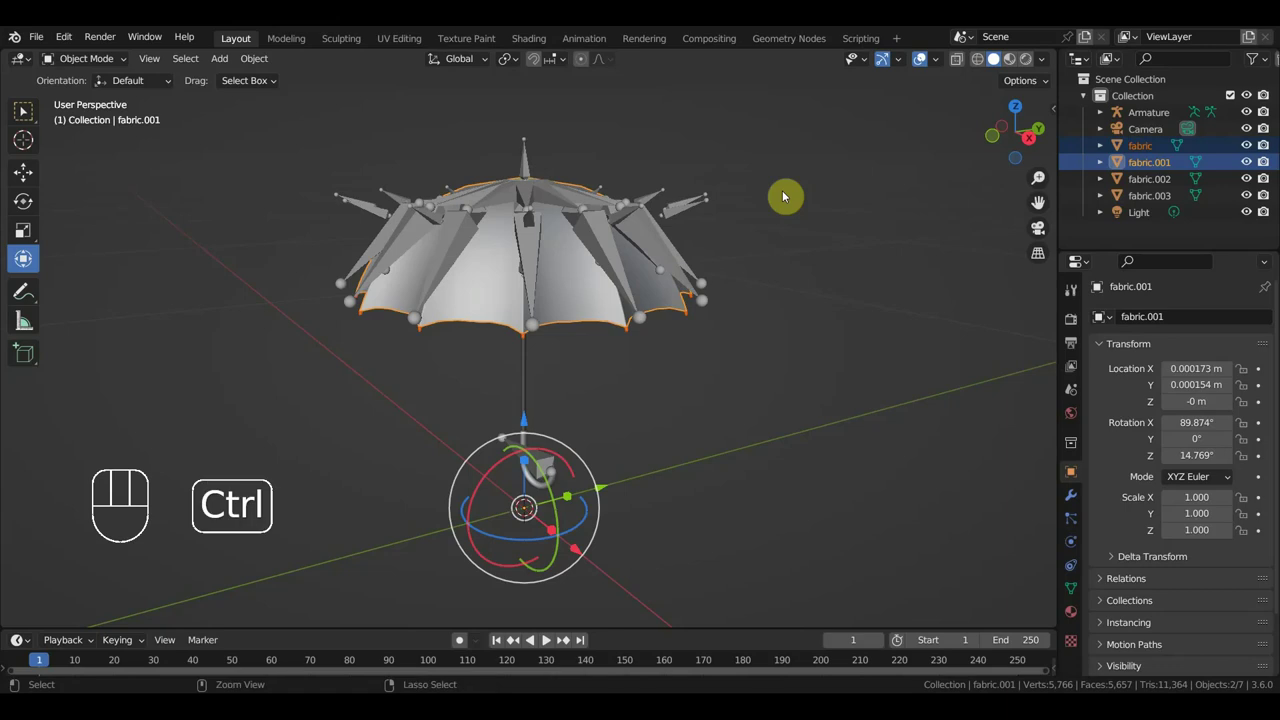
pyautogui.press('ctrl+j')
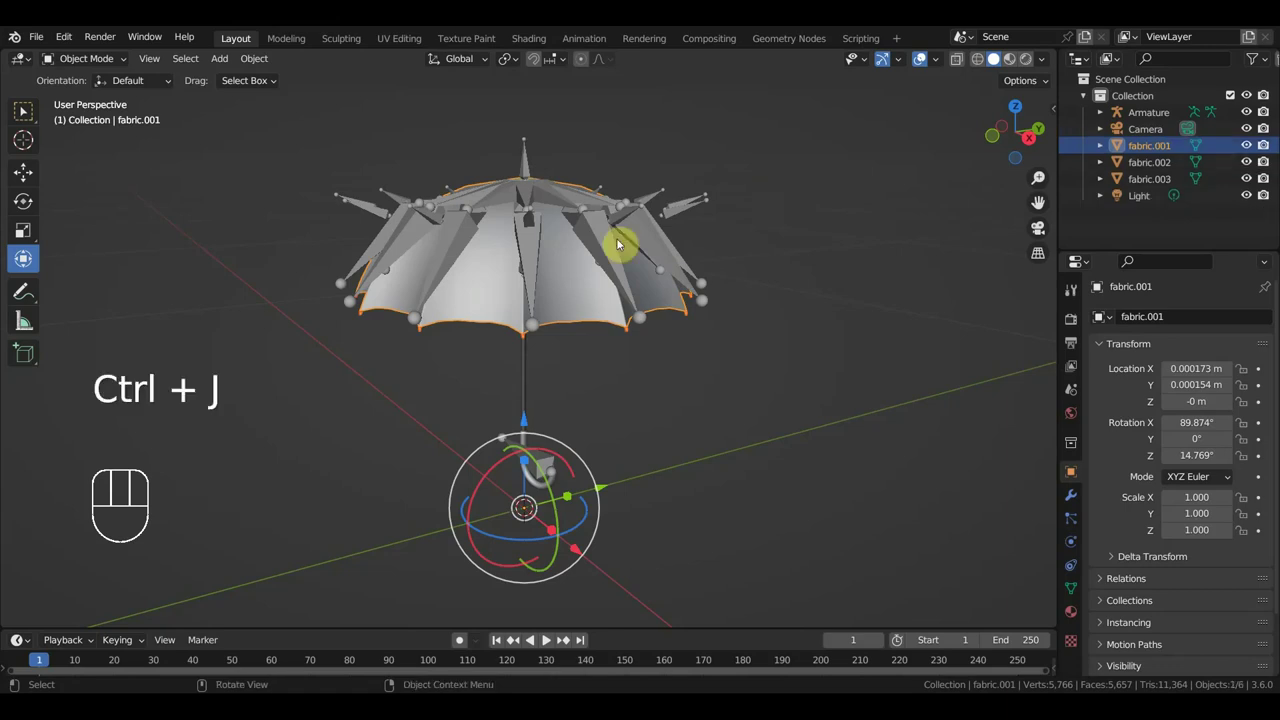
# Try parenting the canopy to the armature with automatic weights, then delete fabric.001 and open the File menu.
pyautogui.click(528, 257)
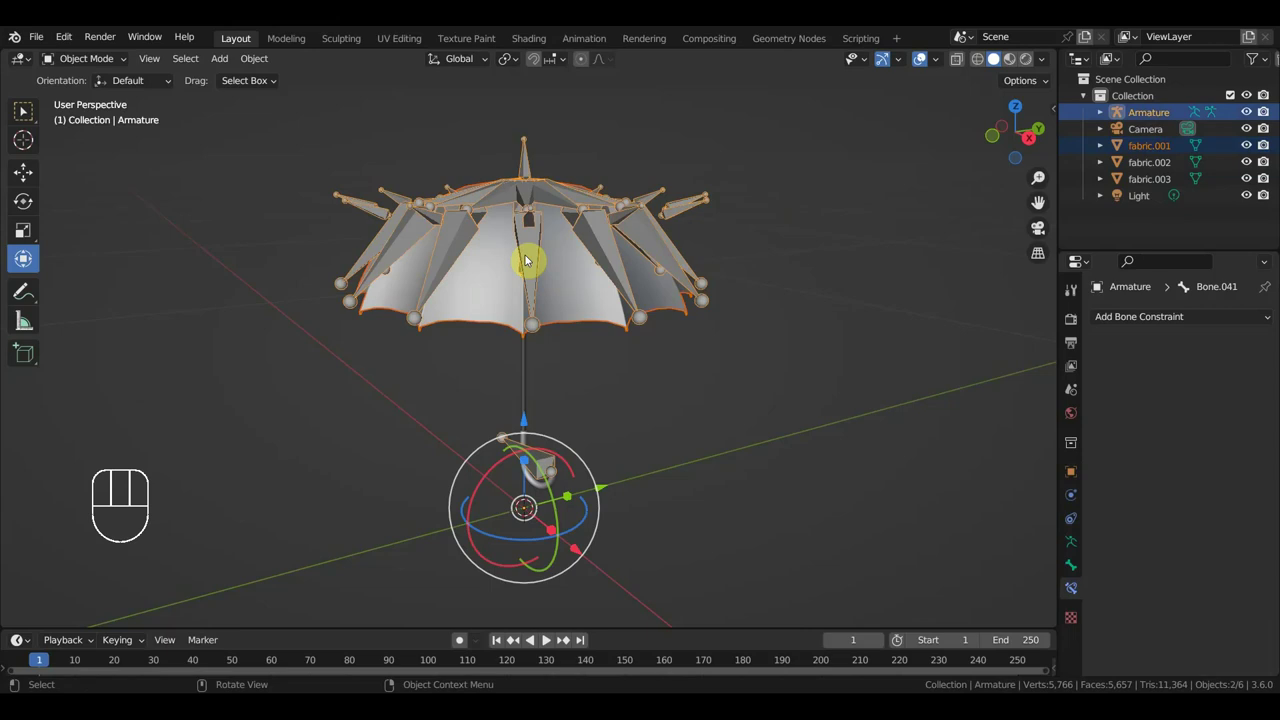
pyautogui.press('ctrl+p')
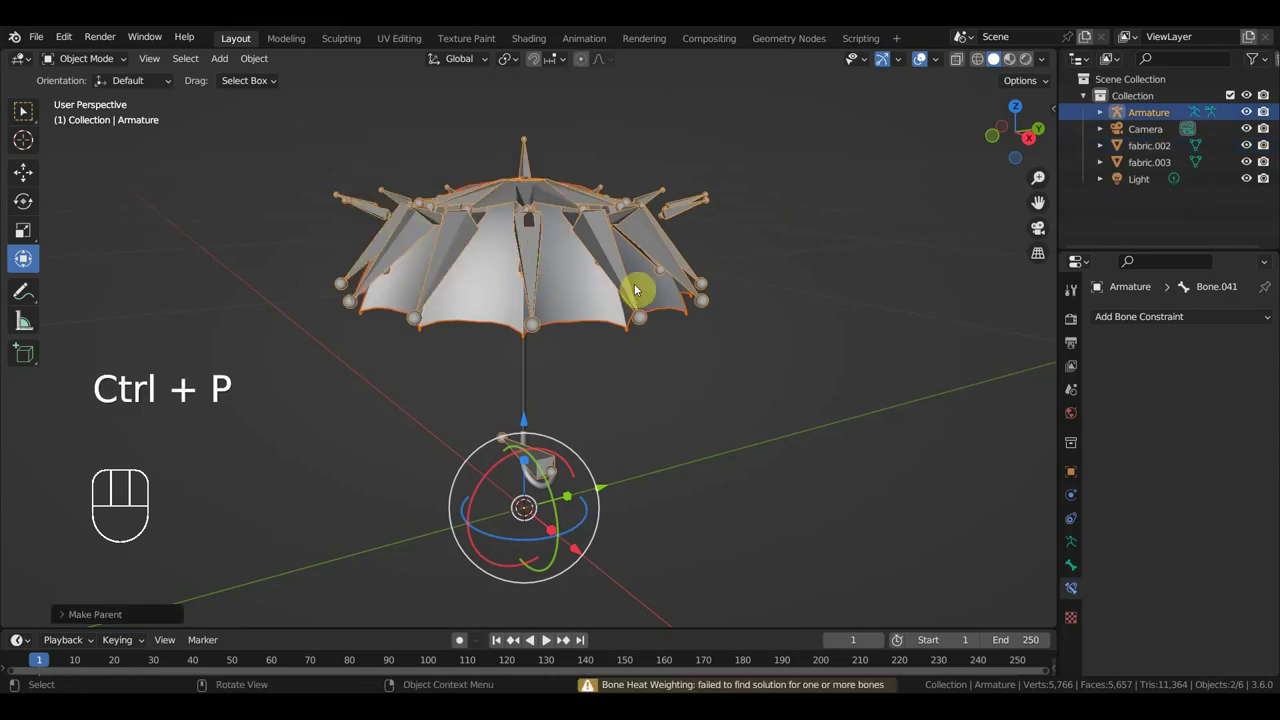
pyautogui.moveTo(625, 290); pyautogui.dragTo(607, 281)
pyautogui.press('KP_4')
pyautogui.click(572, 284)
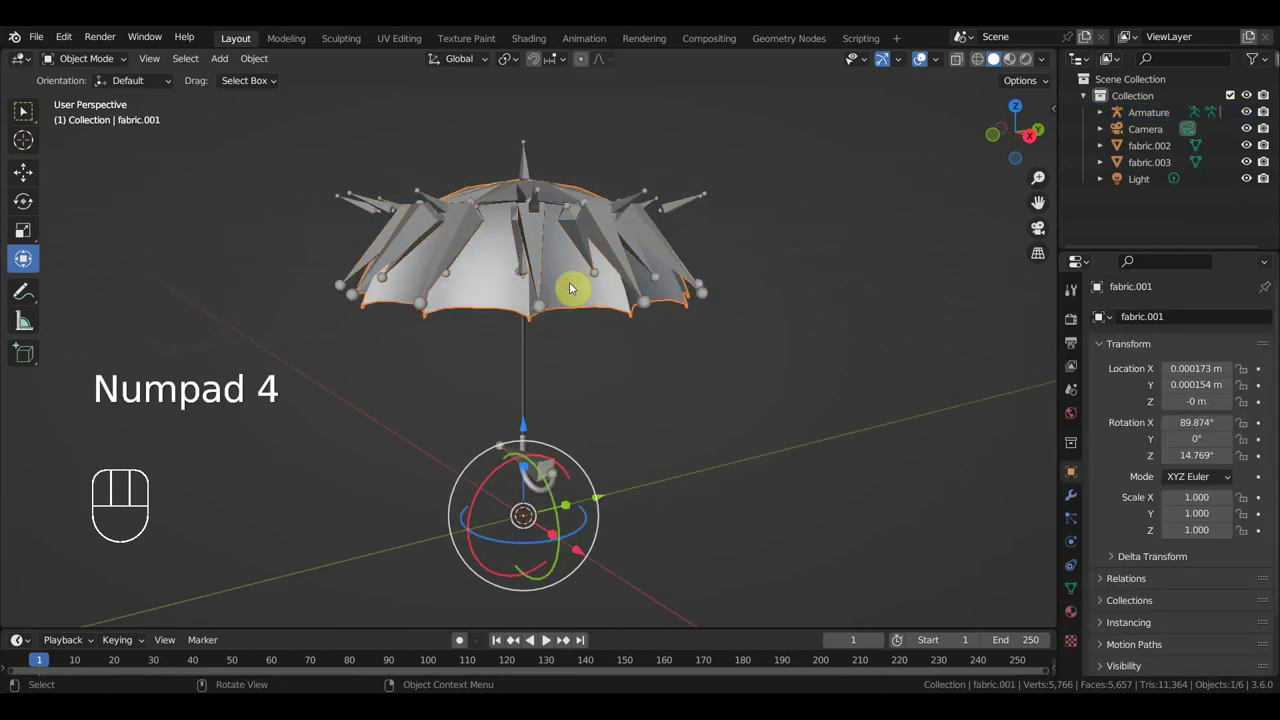
pyautogui.press('Delete')
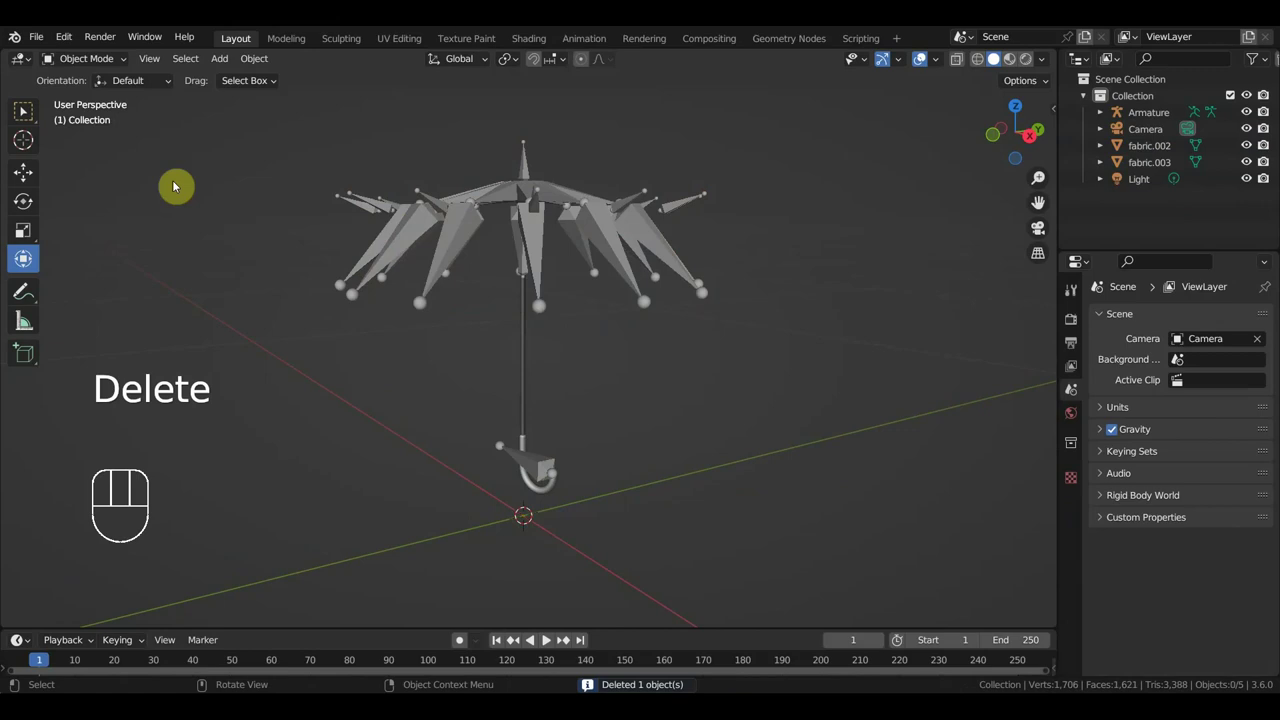
pyautogui.moveTo(45, 44); pyautogui.dragTo(369, 443)
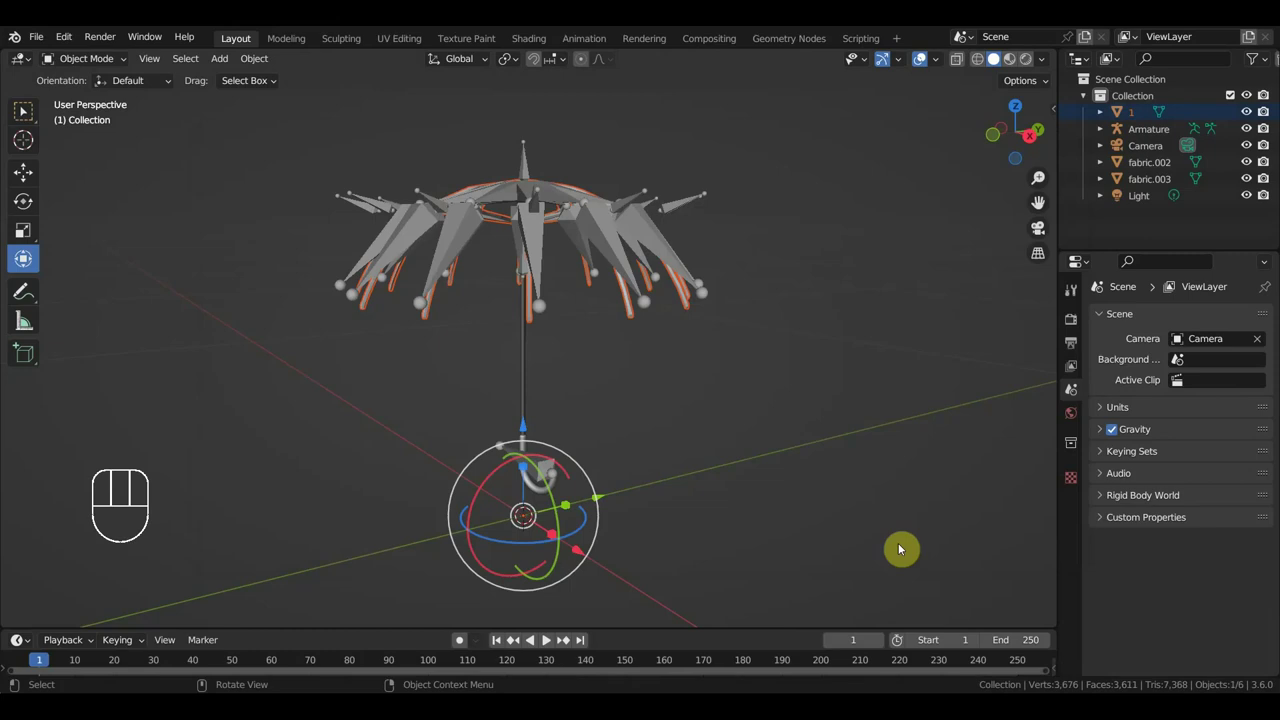
# Import the umbrella canopy as Wavefront OBJ object 2 and zoom in on it.
pyautogui.moveTo(39, 45); pyautogui.dragTo(449, 417)
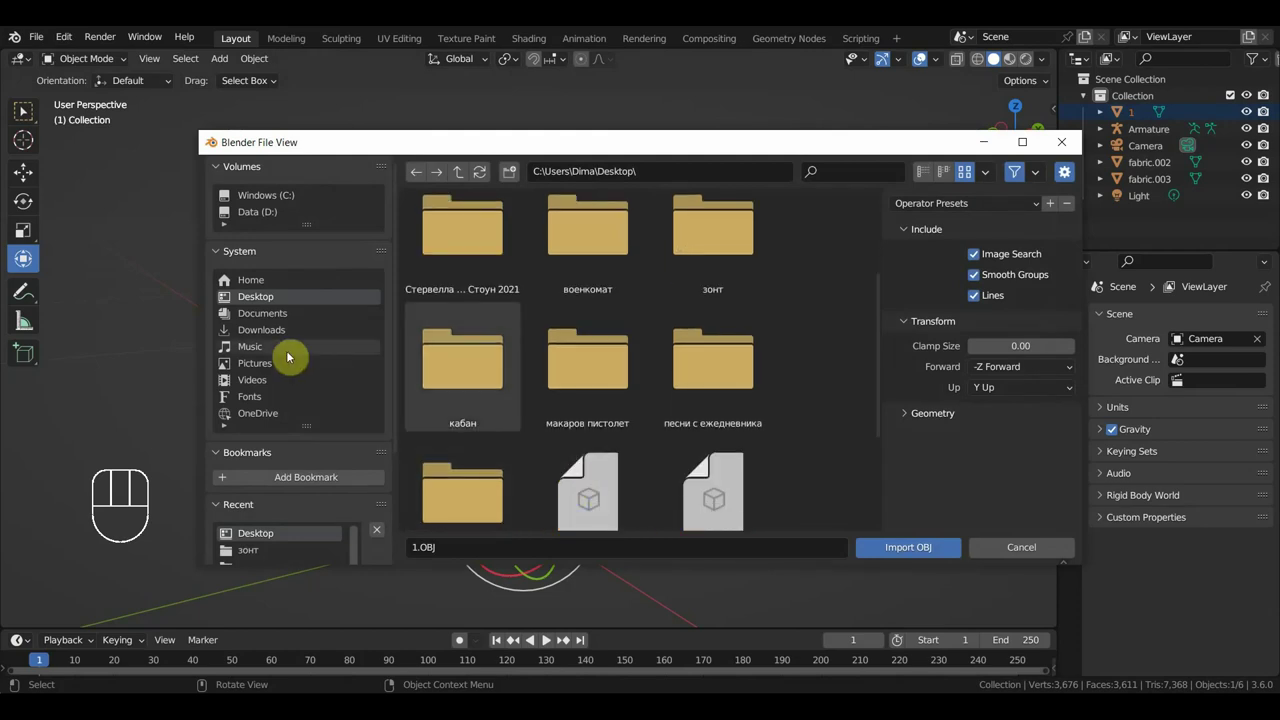
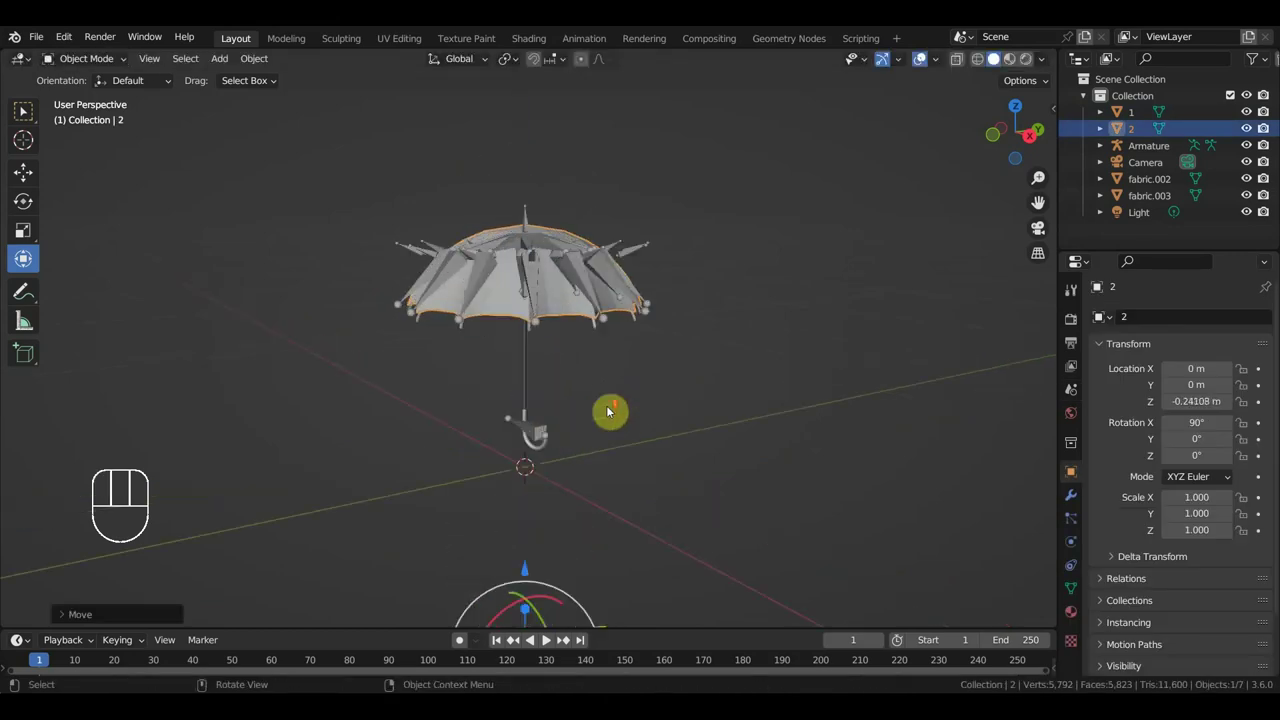
pyautogui.moveTo(651, 388); pyautogui.dragTo(654, 333)
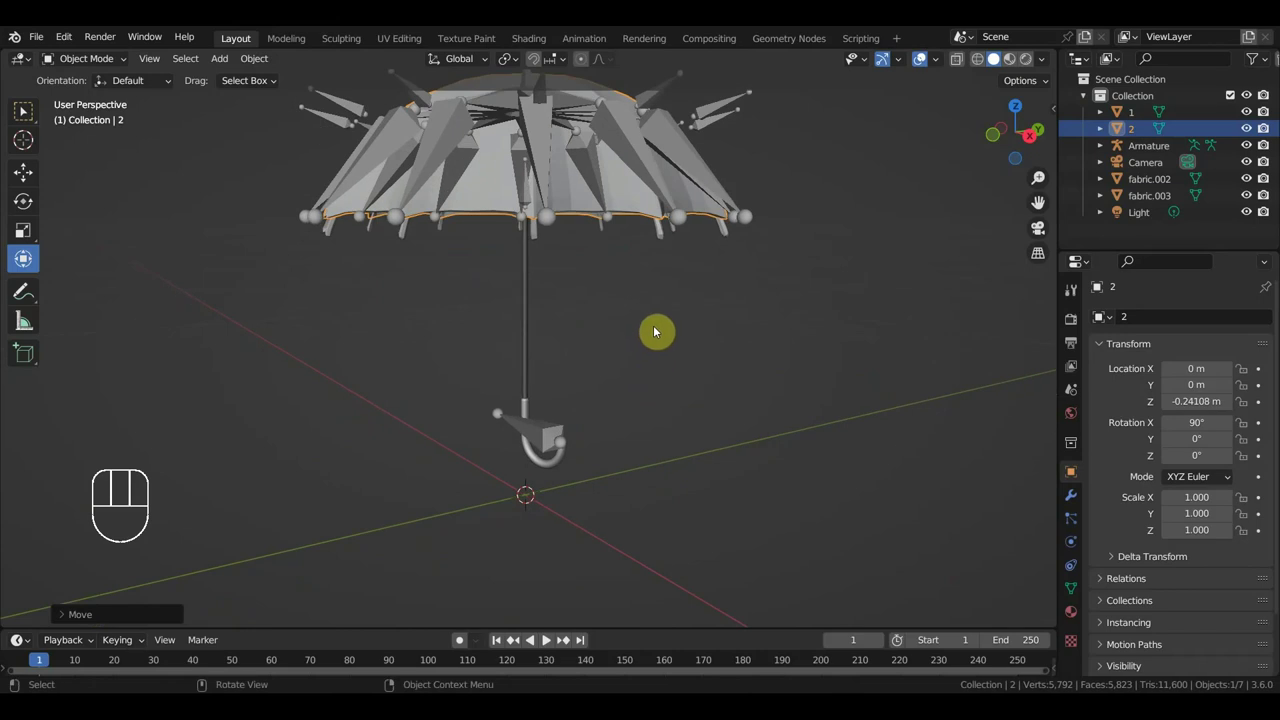
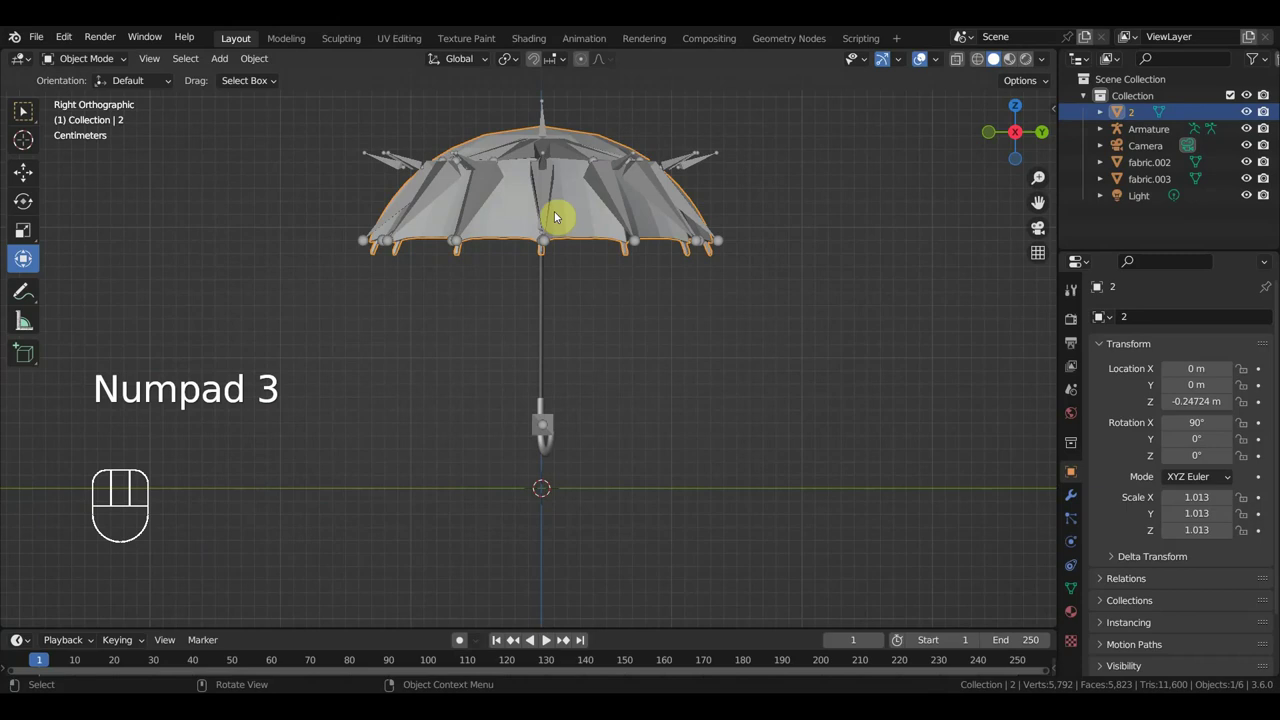
# Bind object 2 to the armature with automatic weights and check it from a few angles.
pyautogui.click(551, 198)
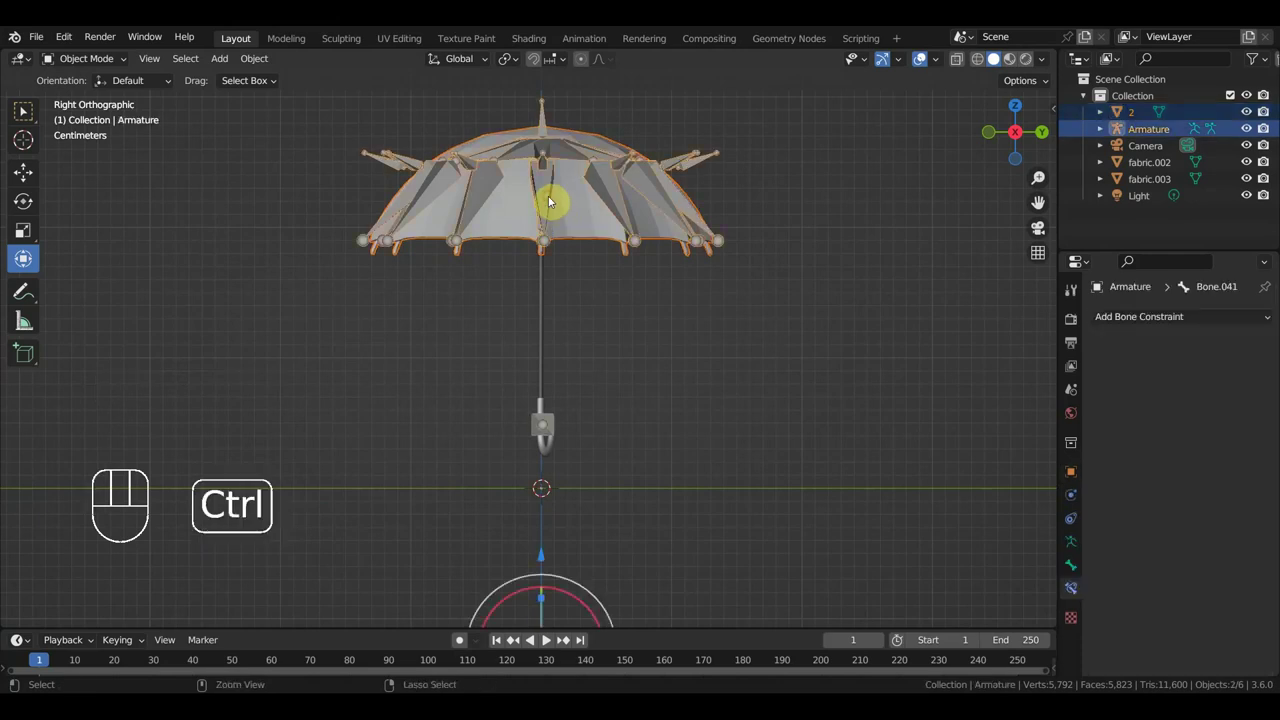
pyautogui.press('ctrl+p')
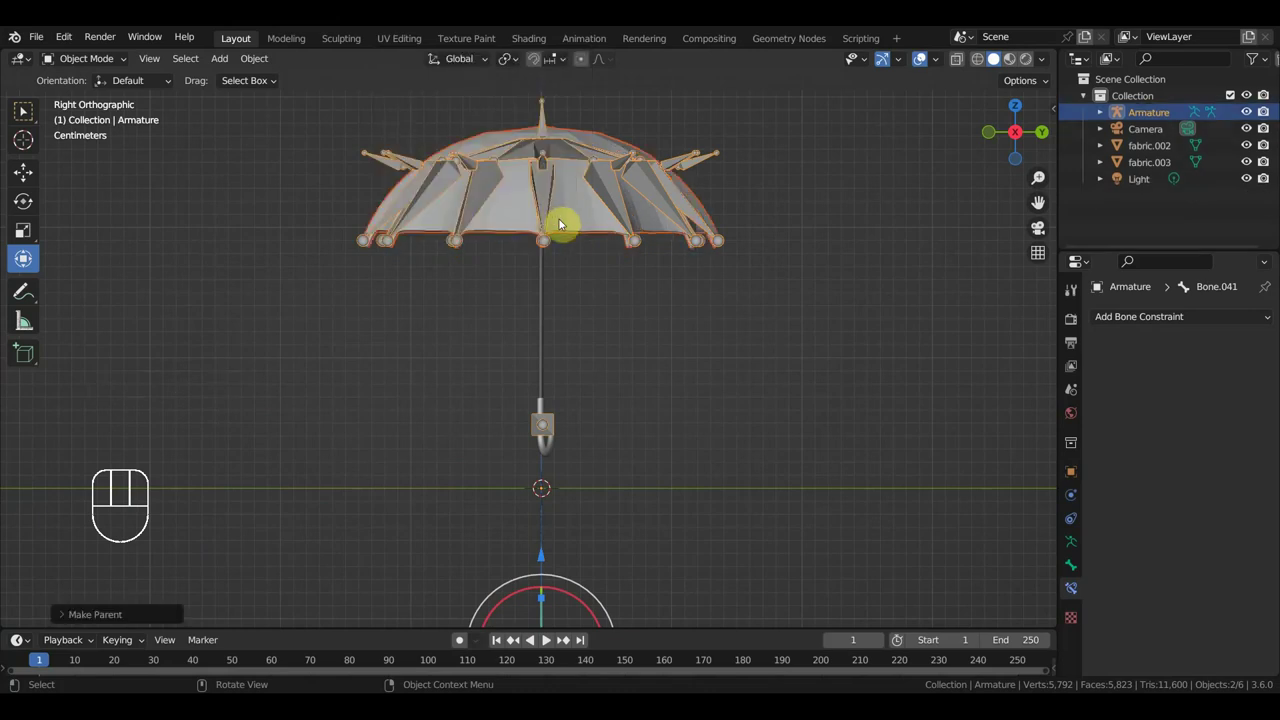
pyautogui.click(921, 63)
pyautogui.moveTo(857, 251); pyautogui.dragTo(864, 303)
pyautogui.moveTo(862, 320); pyautogui.dragTo(878, 303)
pyautogui.click(925, 62)
# Test-move Bone.002 in pose mode to fold the canopy, then return to object mode.
pyautogui.press('KP_3')
pyautogui.click(579, 529)
pyautogui.moveTo(104, 60); pyautogui.dragTo(170, 175)
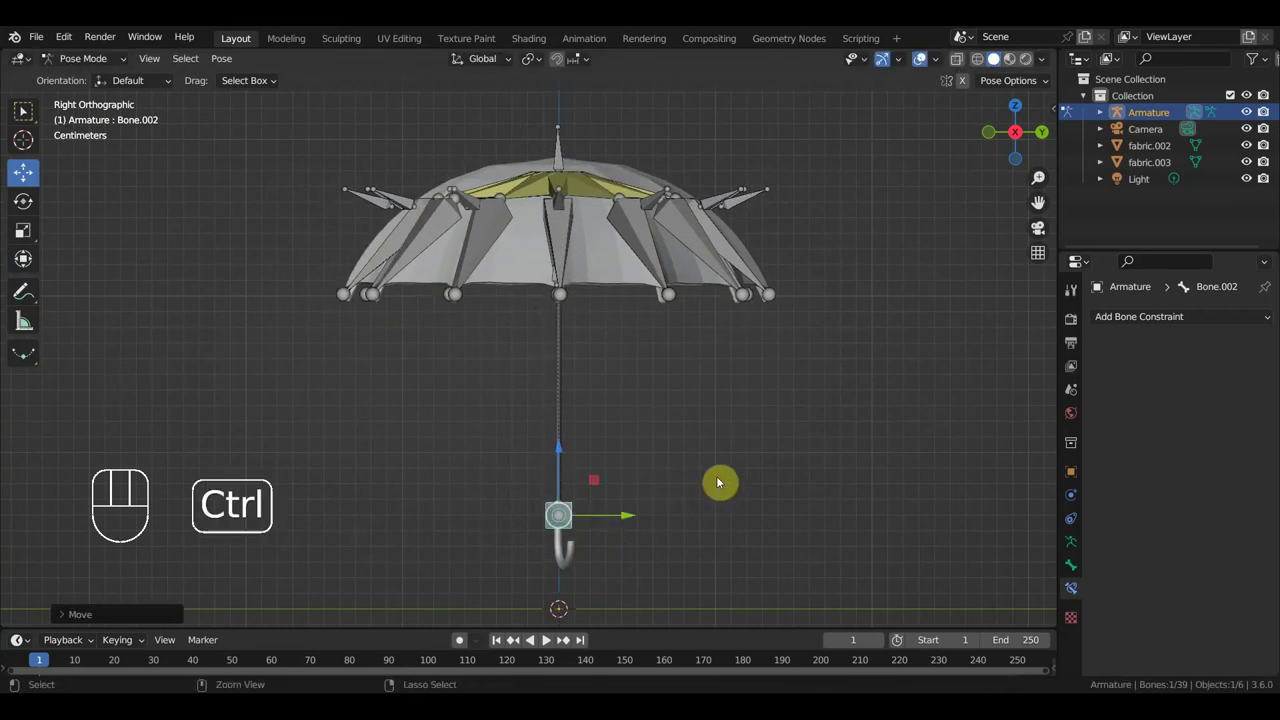
pyautogui.press('ctrl+z')
pyautogui.moveTo(102, 61); pyautogui.dragTo(106, 83)
# Join handle pieces fabric.002 and fabric.003 into one object with the rest hidden.
pyautogui.click(559, 461)
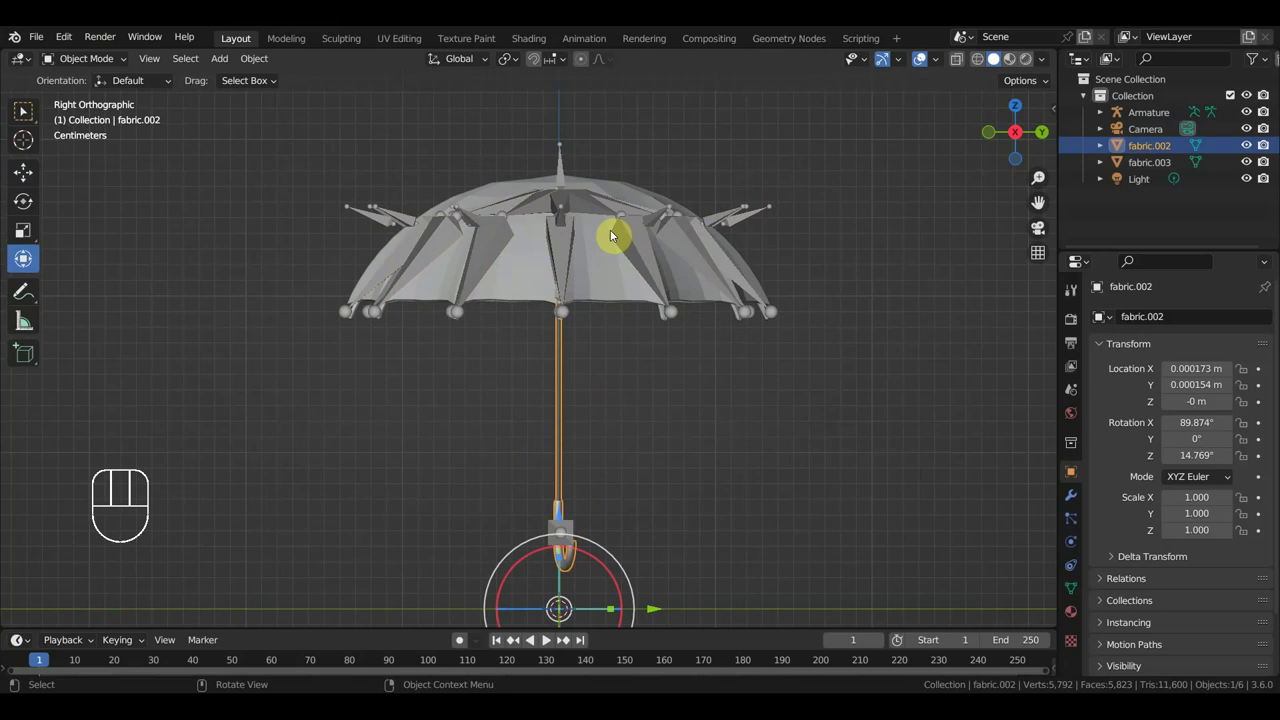
pyautogui.press('h')
pyautogui.click(565, 173)
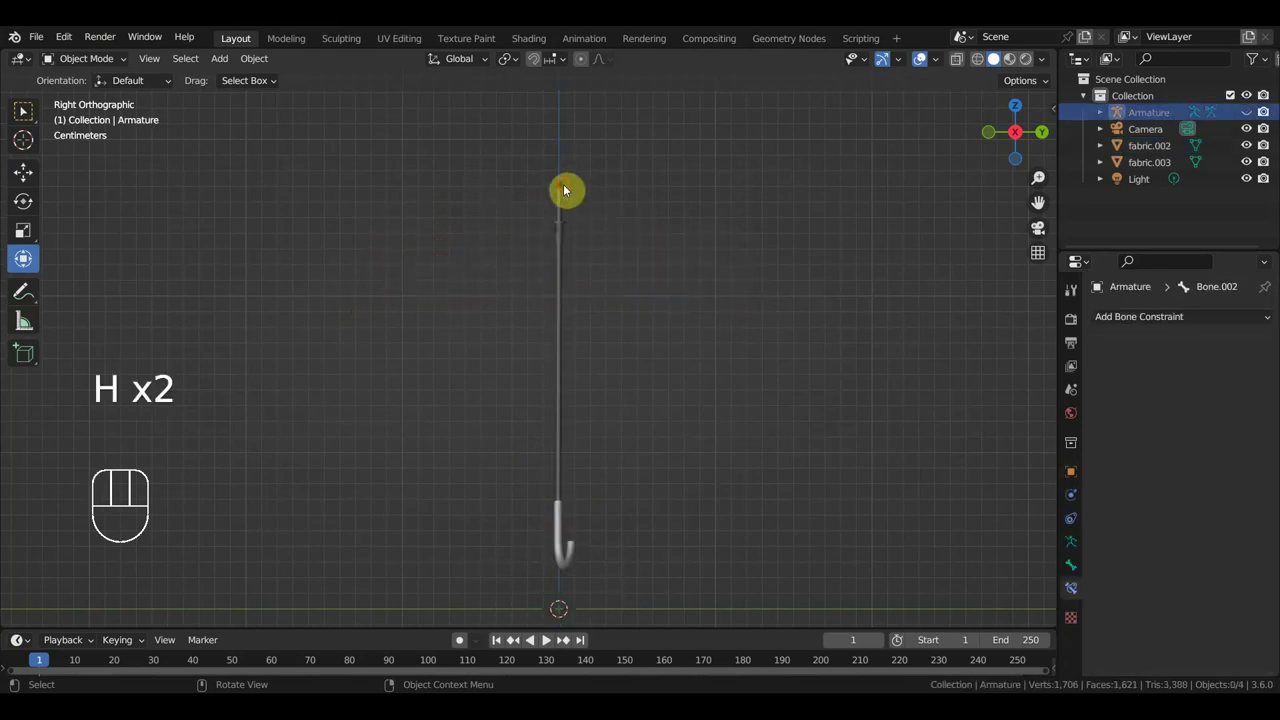
pyautogui.click(561, 258)
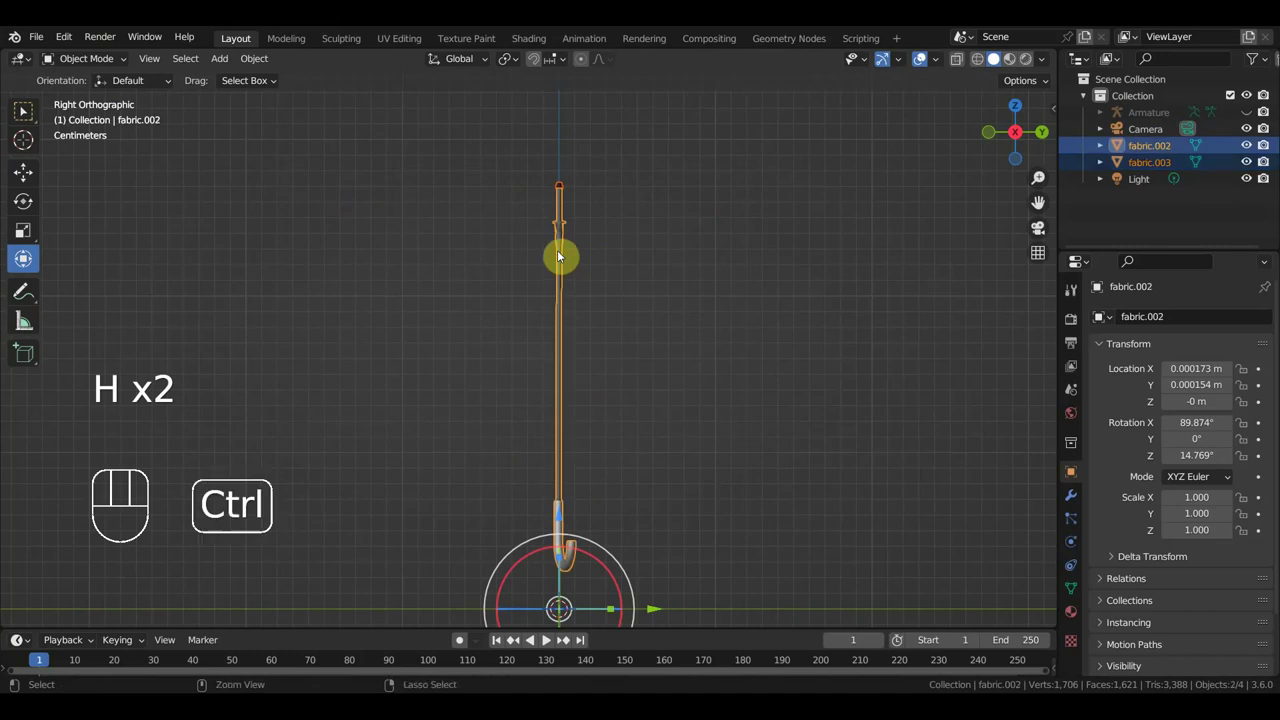
pyautogui.press('ctrl+j')
pyautogui.press('alt+h')
# Parent the joined handle to Bone.002 of the armature and undo the test move.
pyautogui.click(569, 386)
pyautogui.middleClick(656, 392)
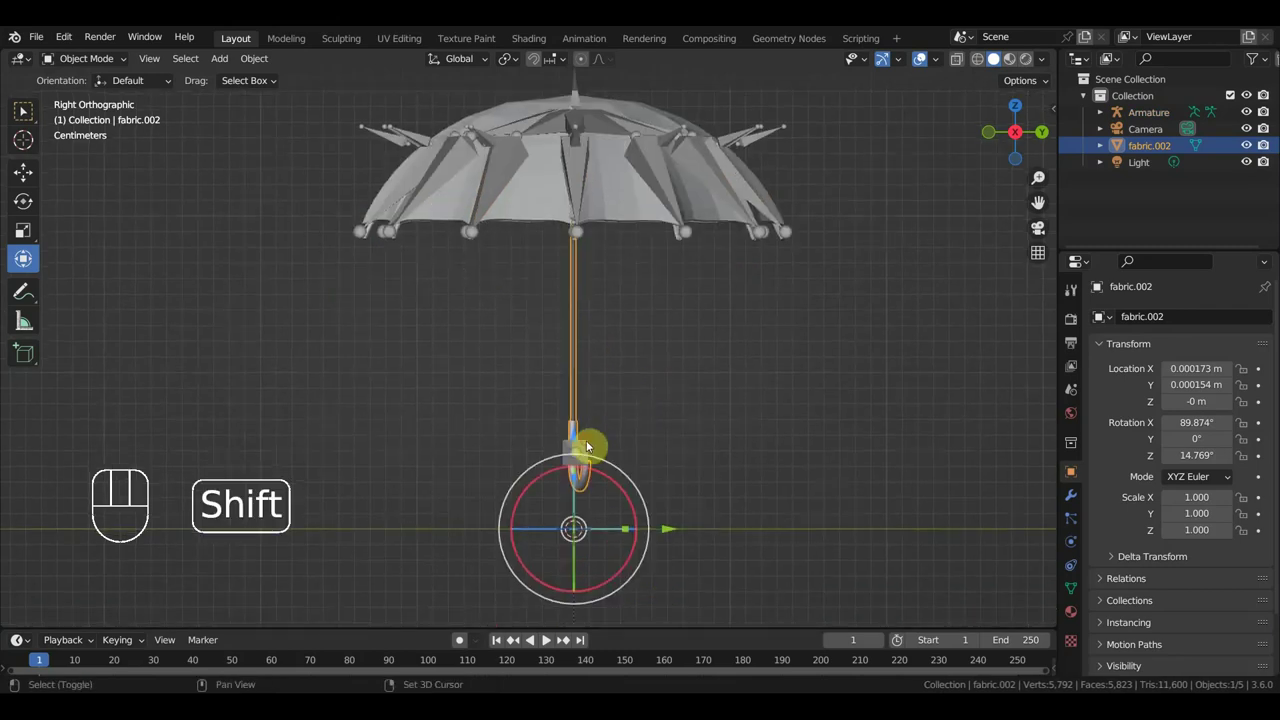
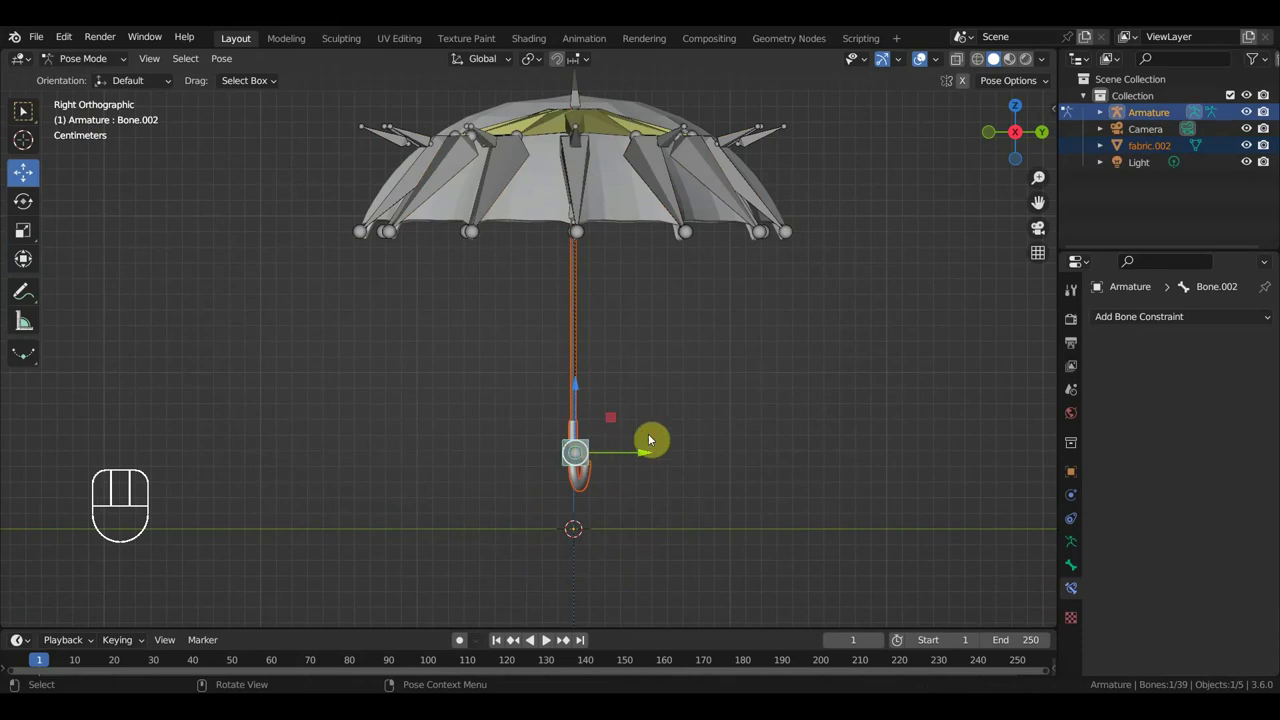
pyautogui.press('ctrl+p')
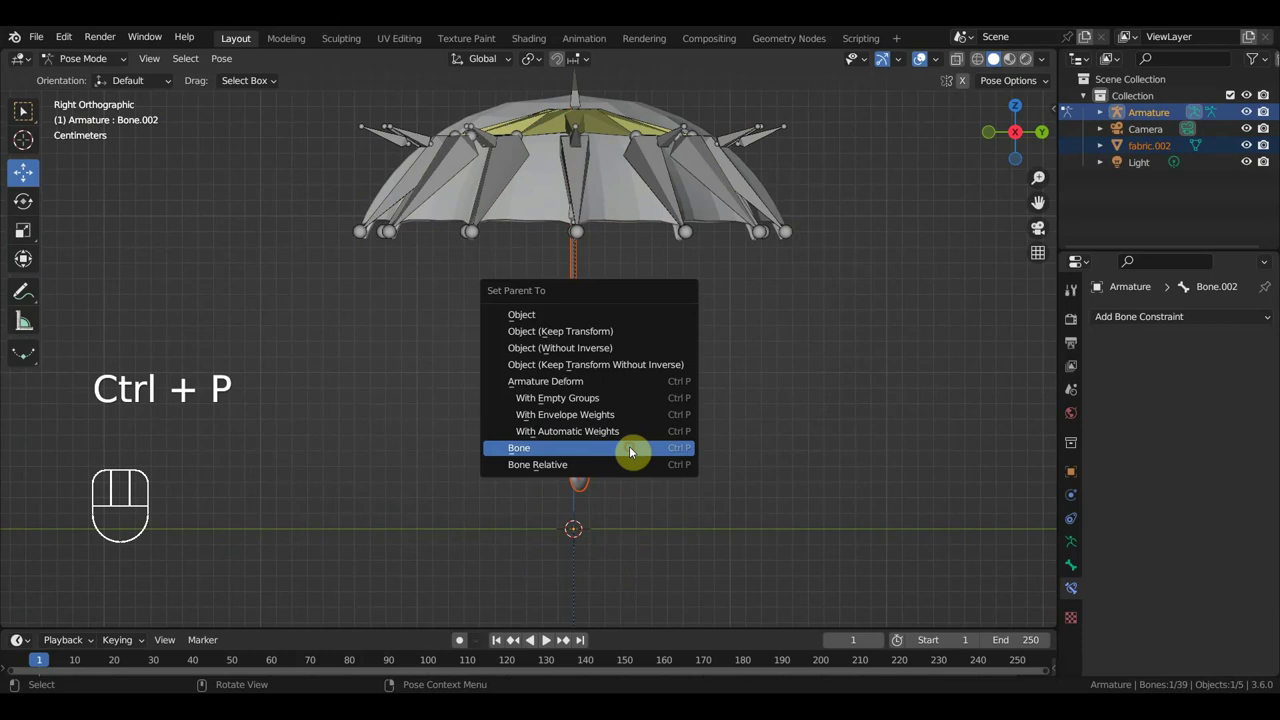
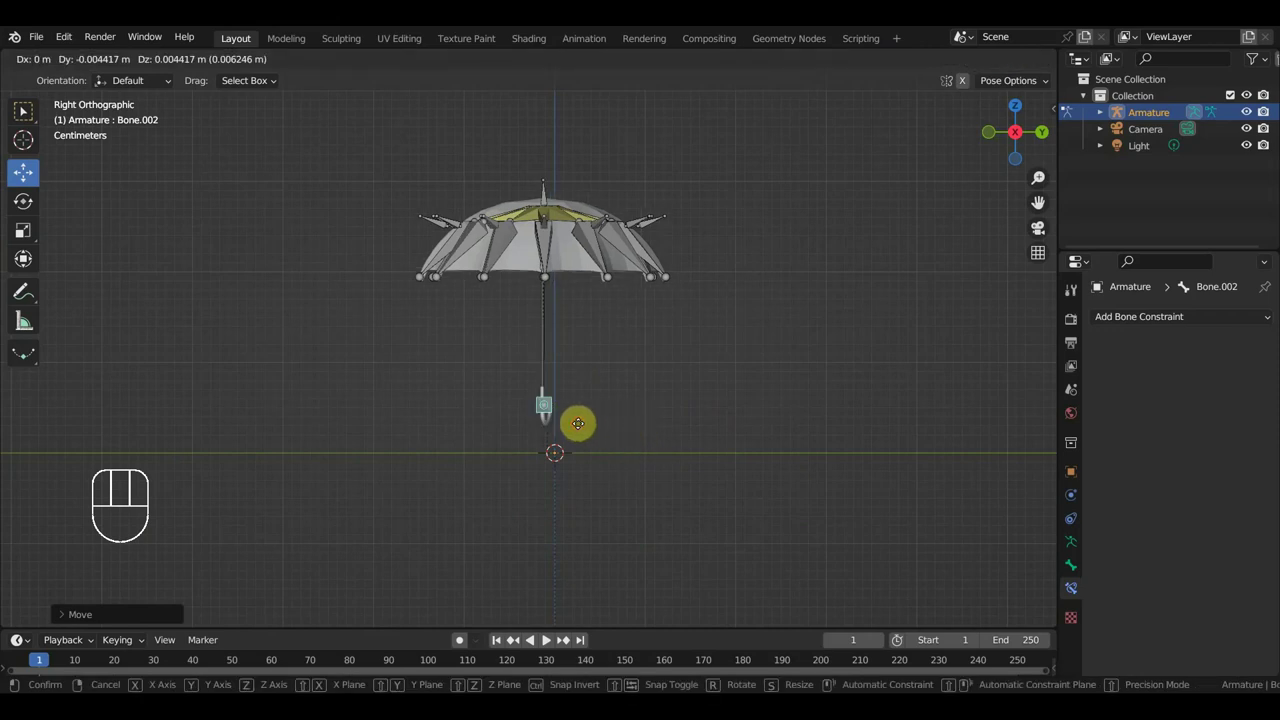
pyautogui.click(616, 431)
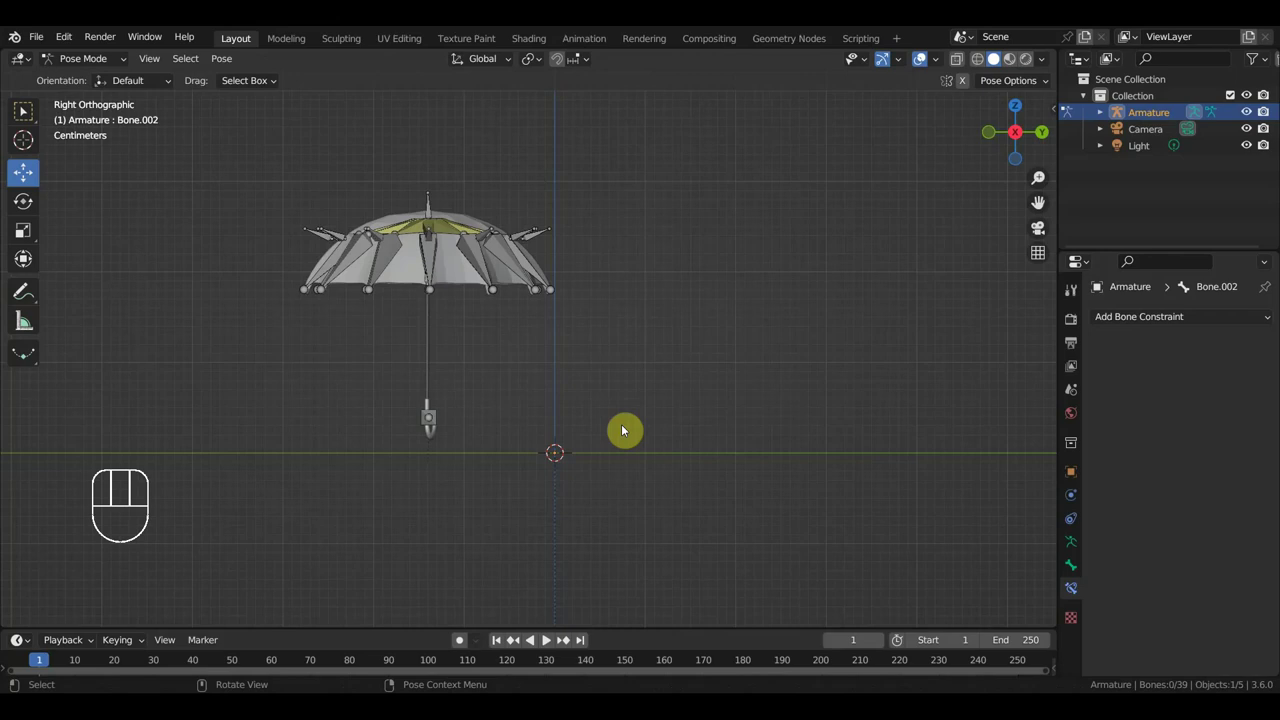
pyautogui.press('ctrl+z')
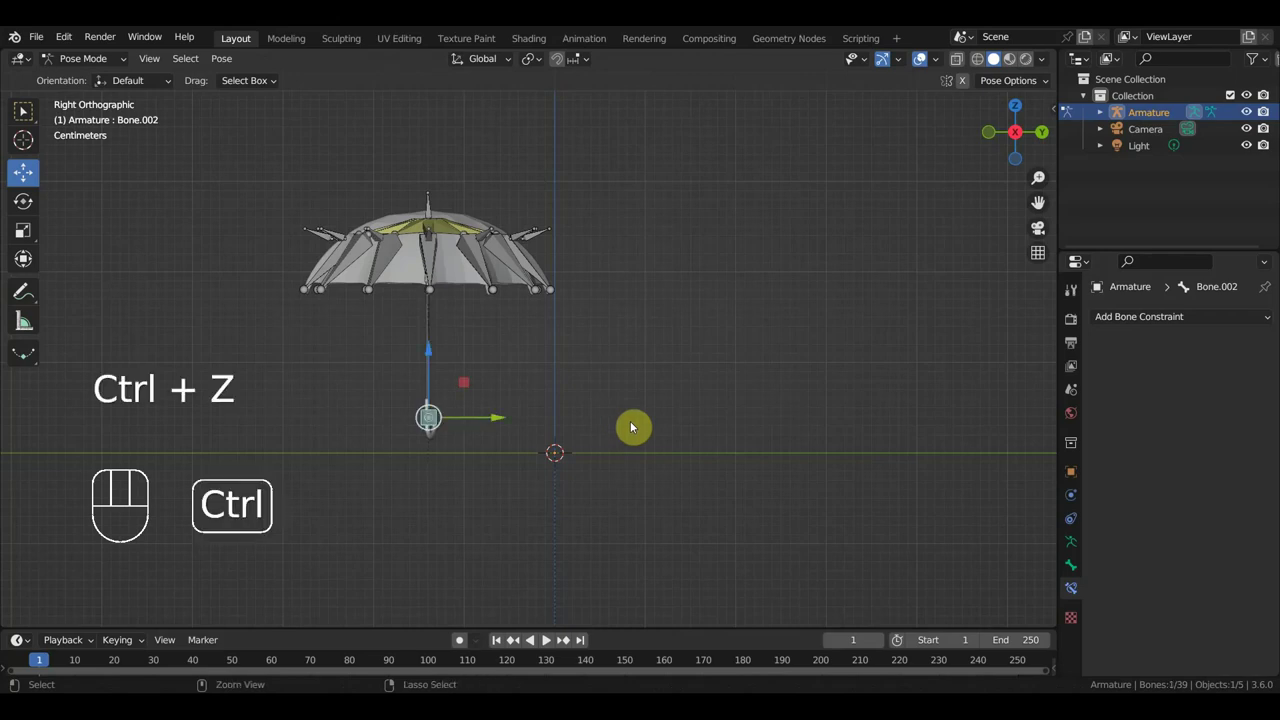
pyautogui.press('ctrl+z')
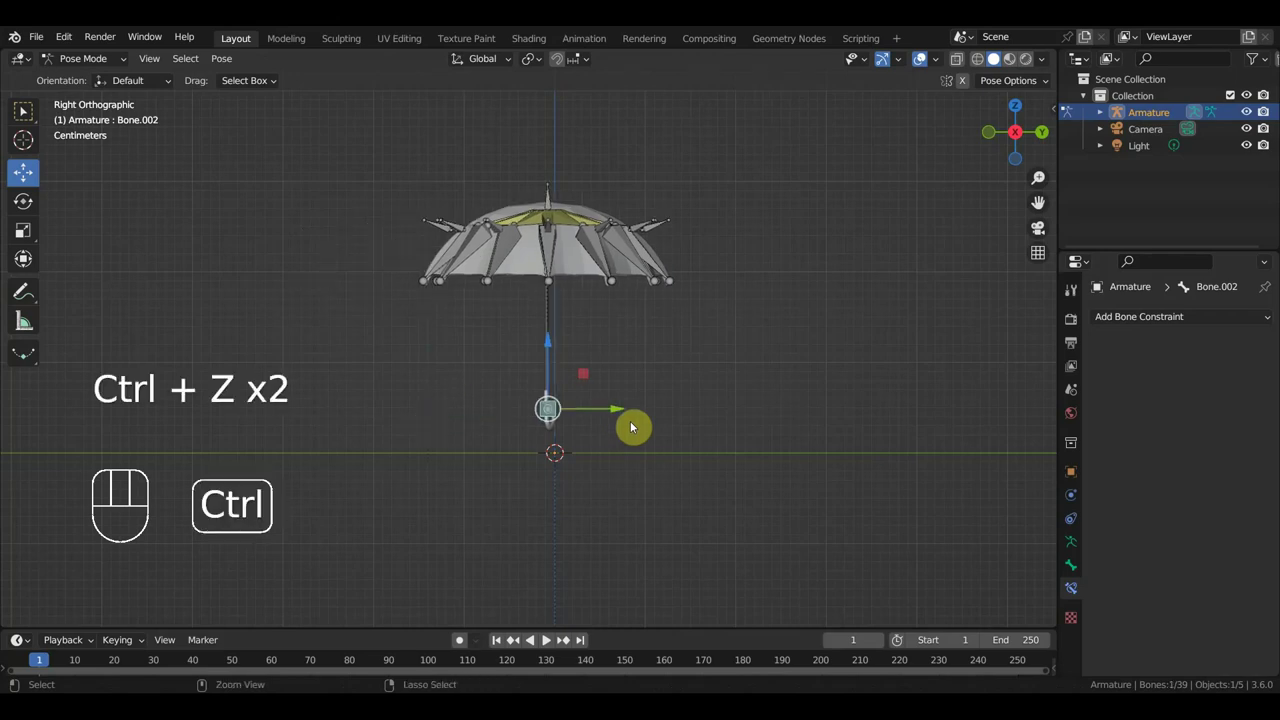
pyautogui.press('ctrl+z')
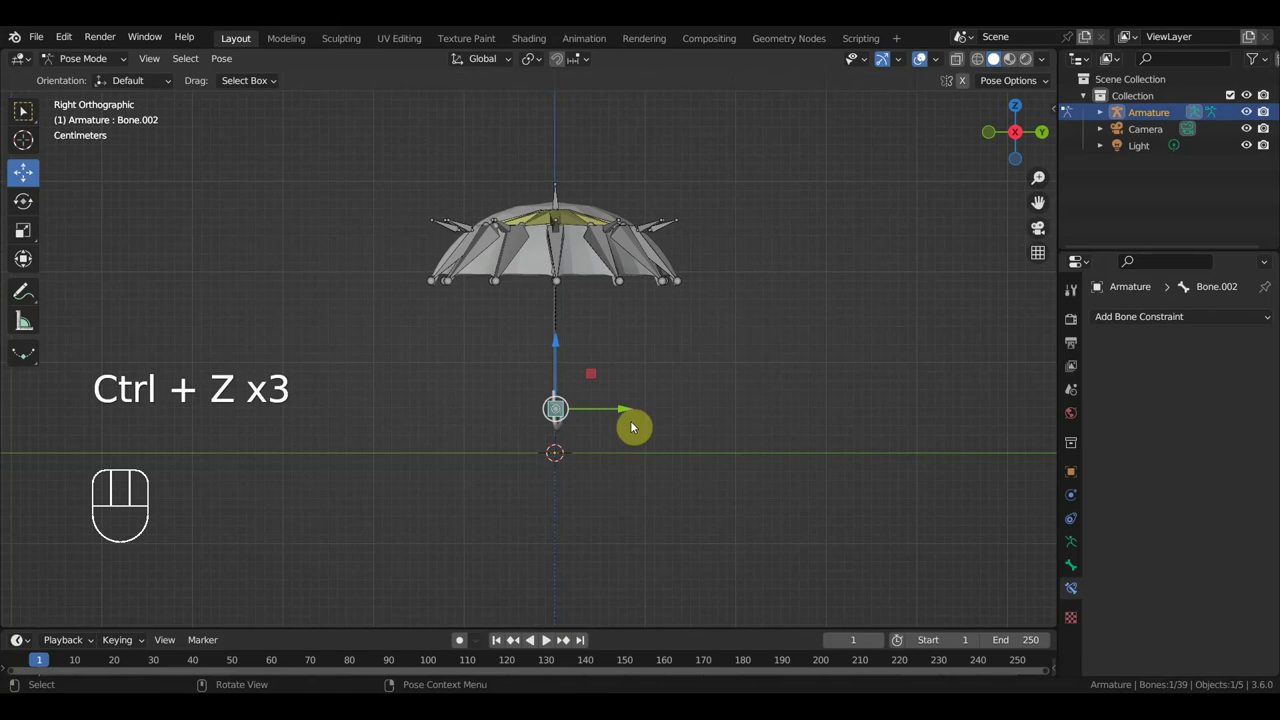
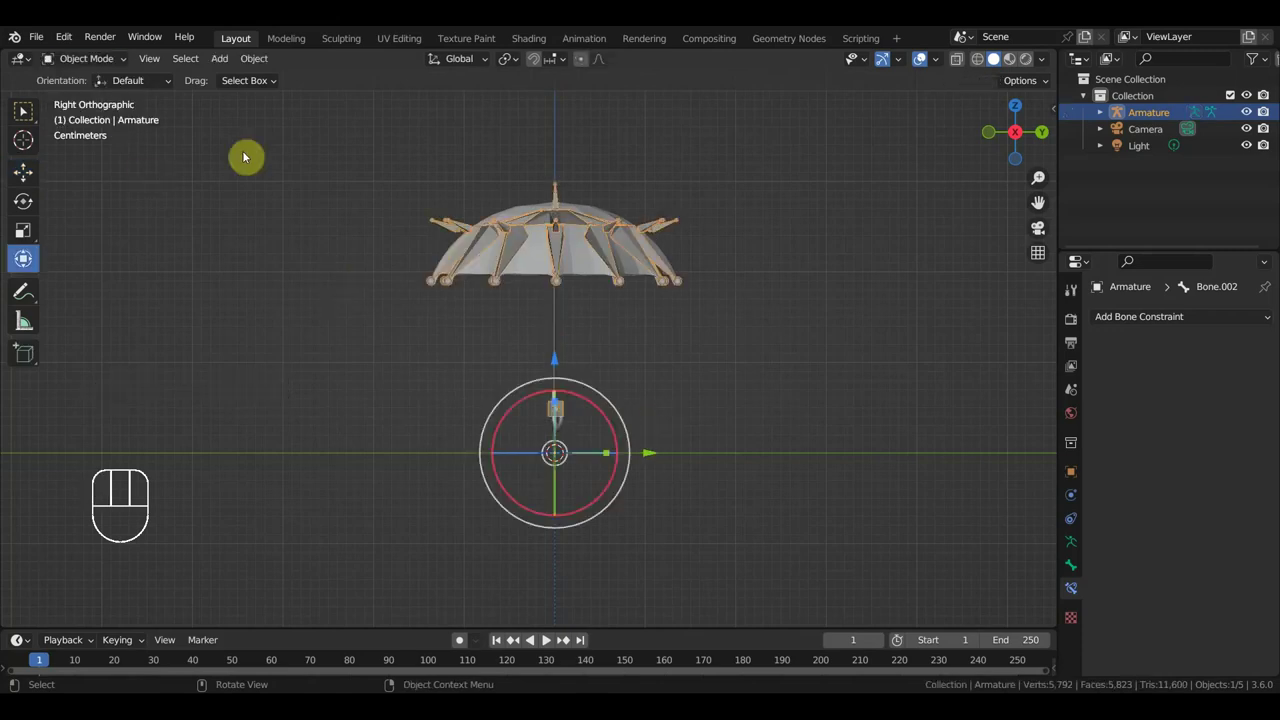
# Add a Decimate modifier to canopy object 2 at ratio 0.403.
pyautogui.click(604, 220)
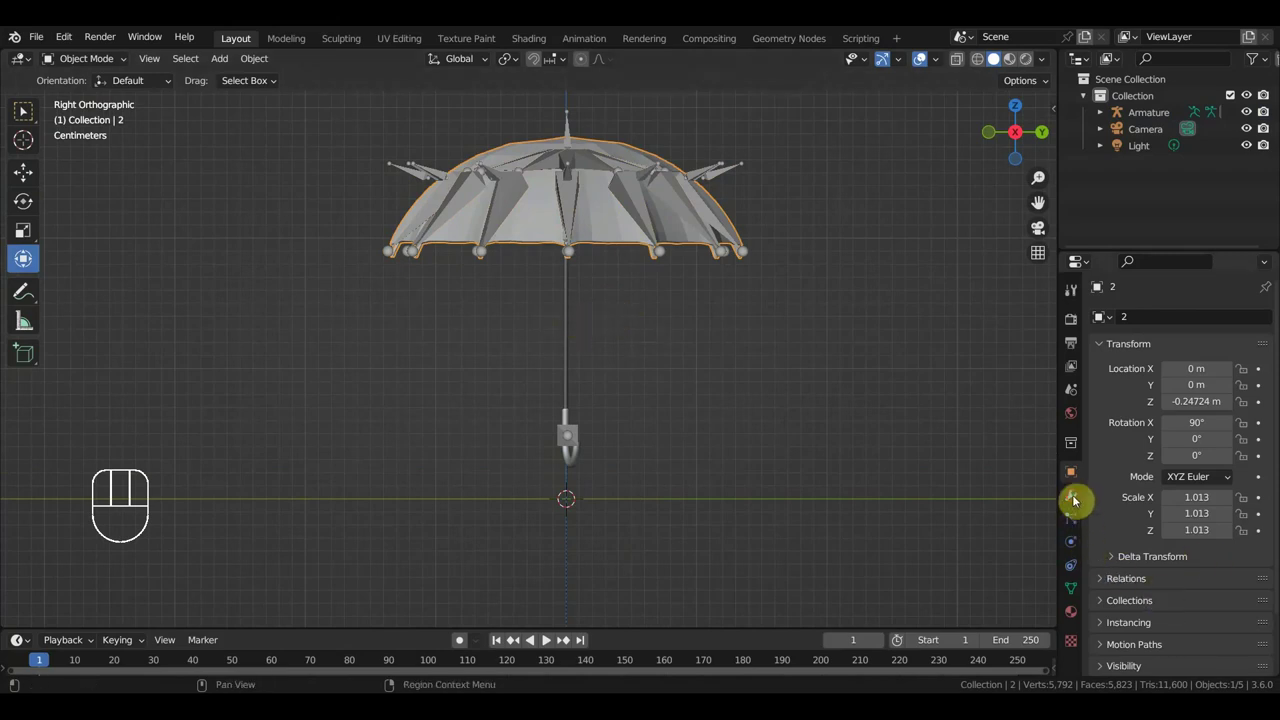
pyautogui.moveTo(1146, 327); pyautogui.dragTo(961, 440)
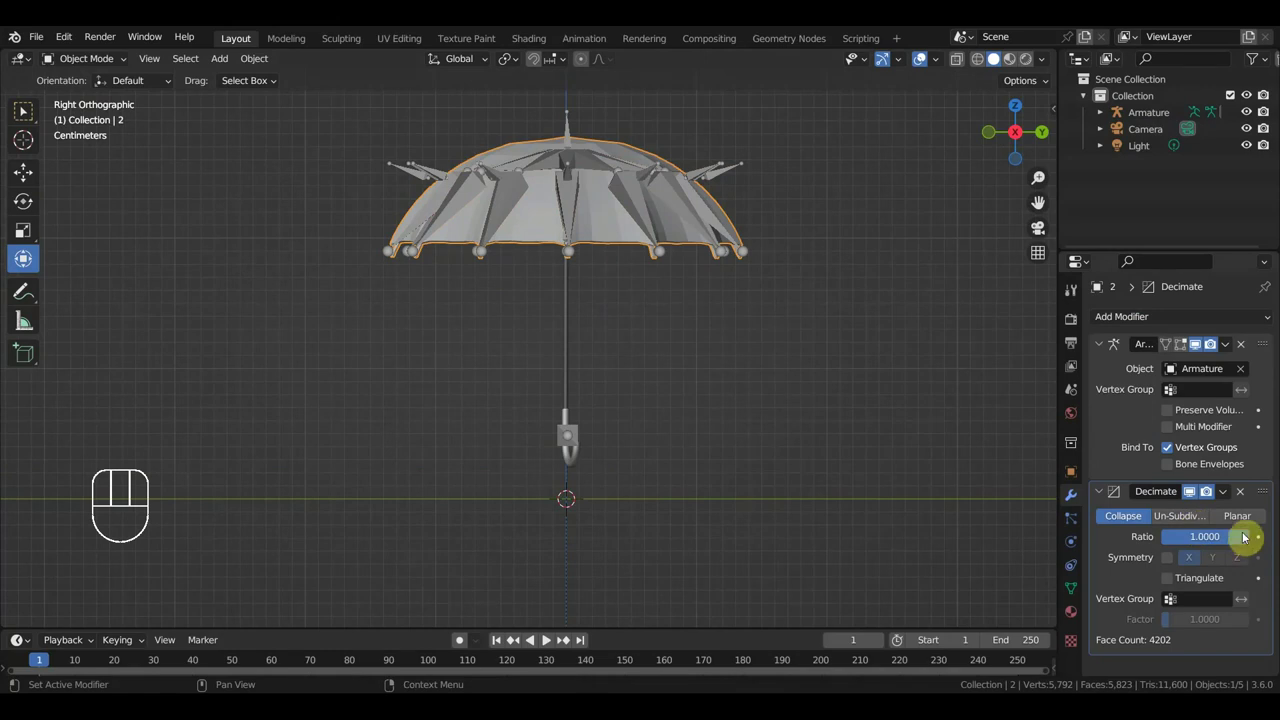
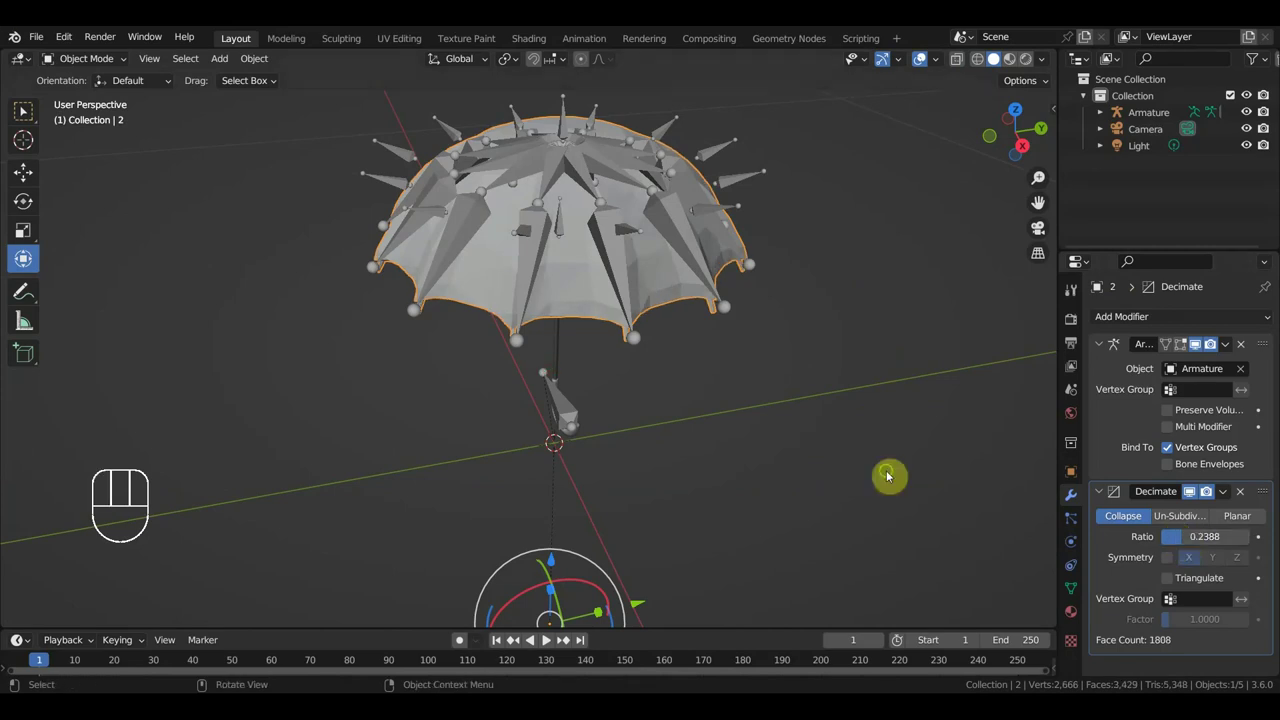
pyautogui.middleClick(857, 431)
pyautogui.click(921, 68)
# Shade the canopy smooth and orbit to inspect the decimated mesh.
pyautogui.moveTo(899, 324); pyautogui.dragTo(958, 365)
pyautogui.rightClick(632, 264)
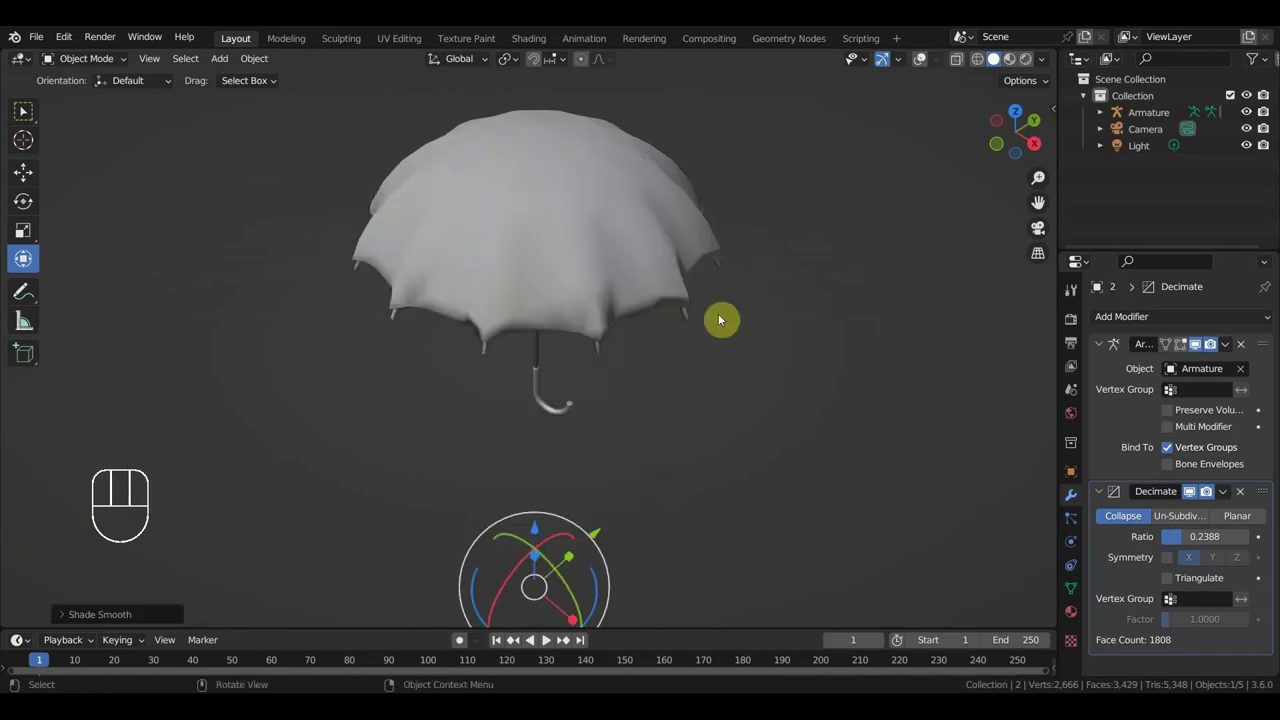
pyautogui.moveTo(802, 361); pyautogui.dragTo(715, 313)
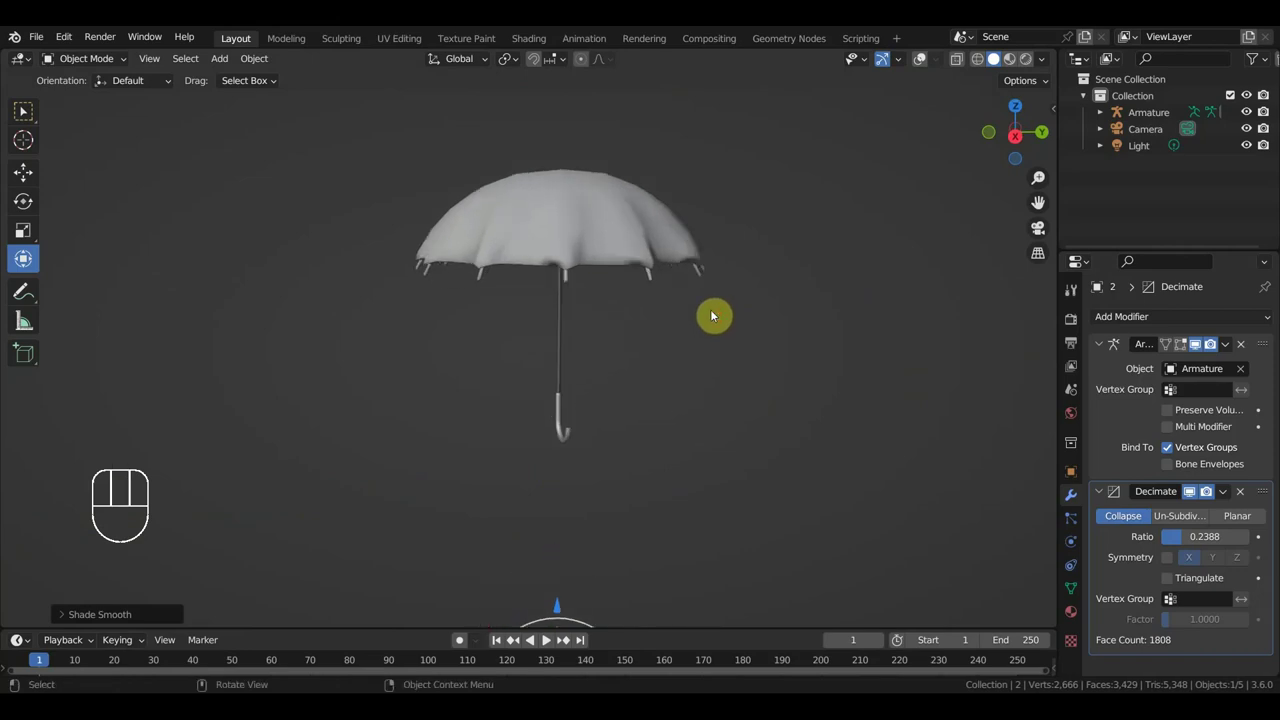
pyautogui.moveTo(729, 313); pyautogui.dragTo(773, 305)
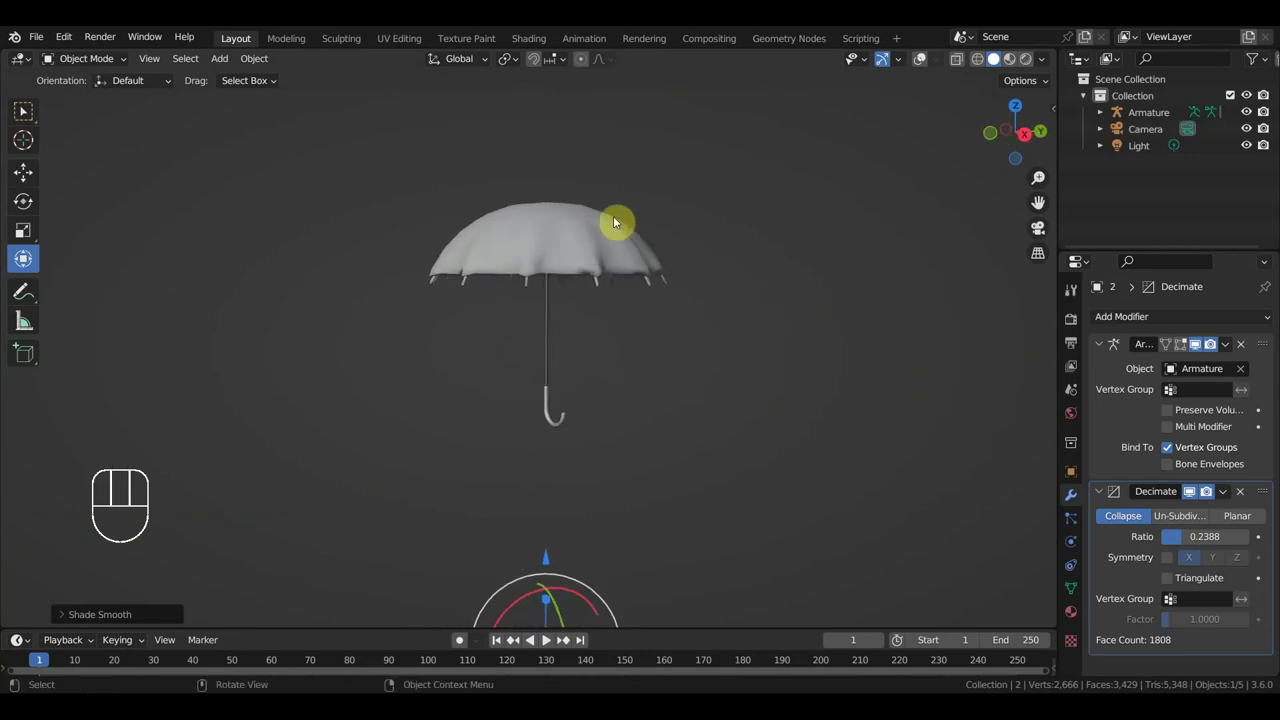
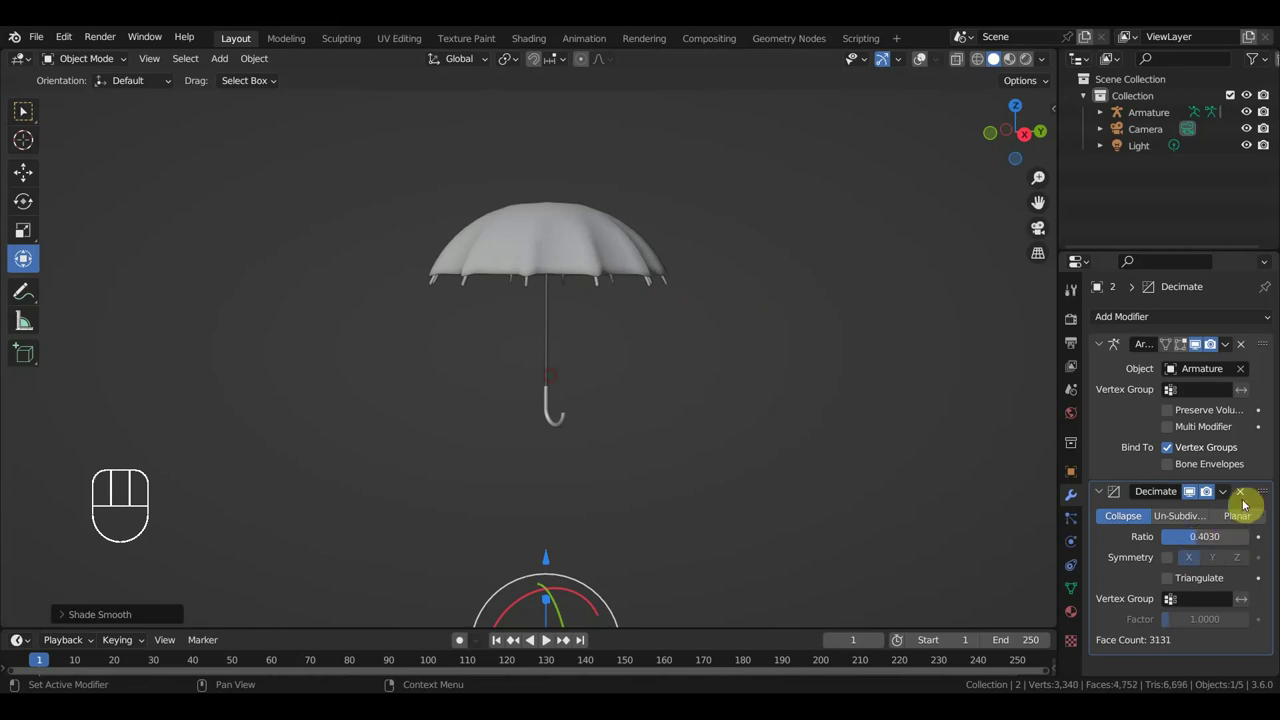
# Apply the Decimate modifier permanently to the umbrella mesh.
pyautogui.moveTo(1228, 500); pyautogui.dragTo(1089, 506)
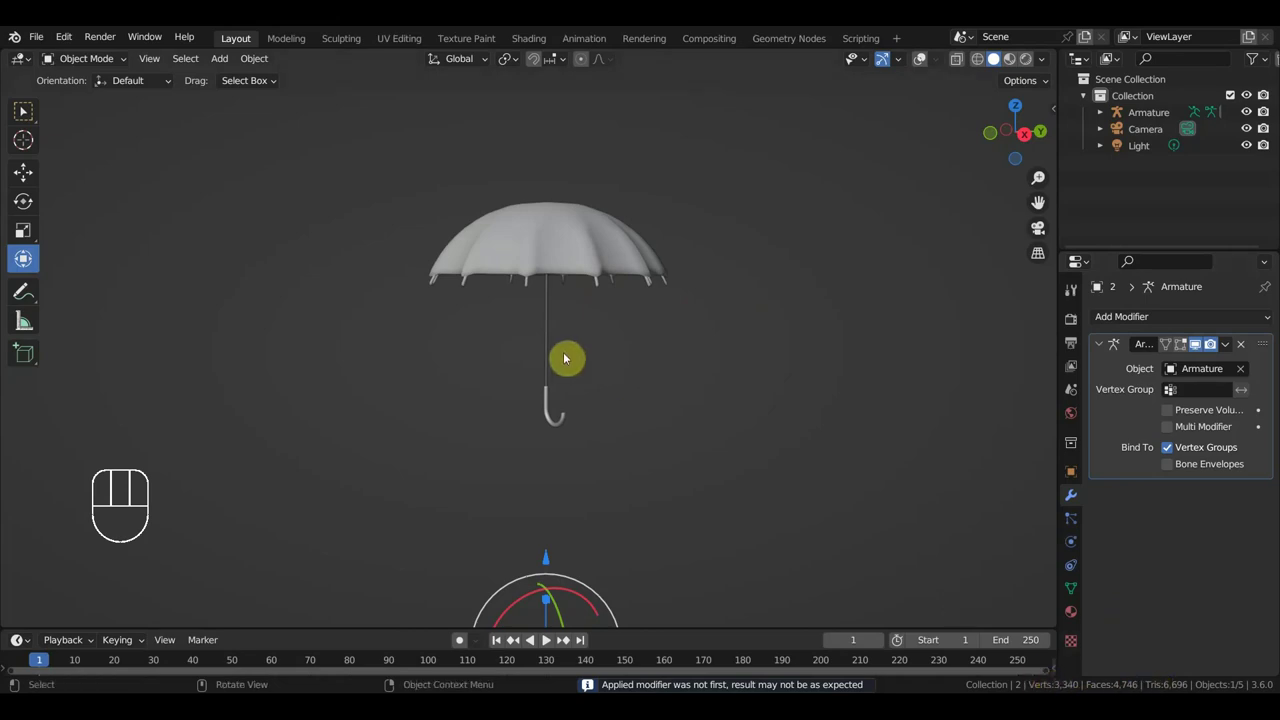
pyautogui.click(925, 68)
pyautogui.moveTo(617, 370); pyautogui.dragTo(623, 383)
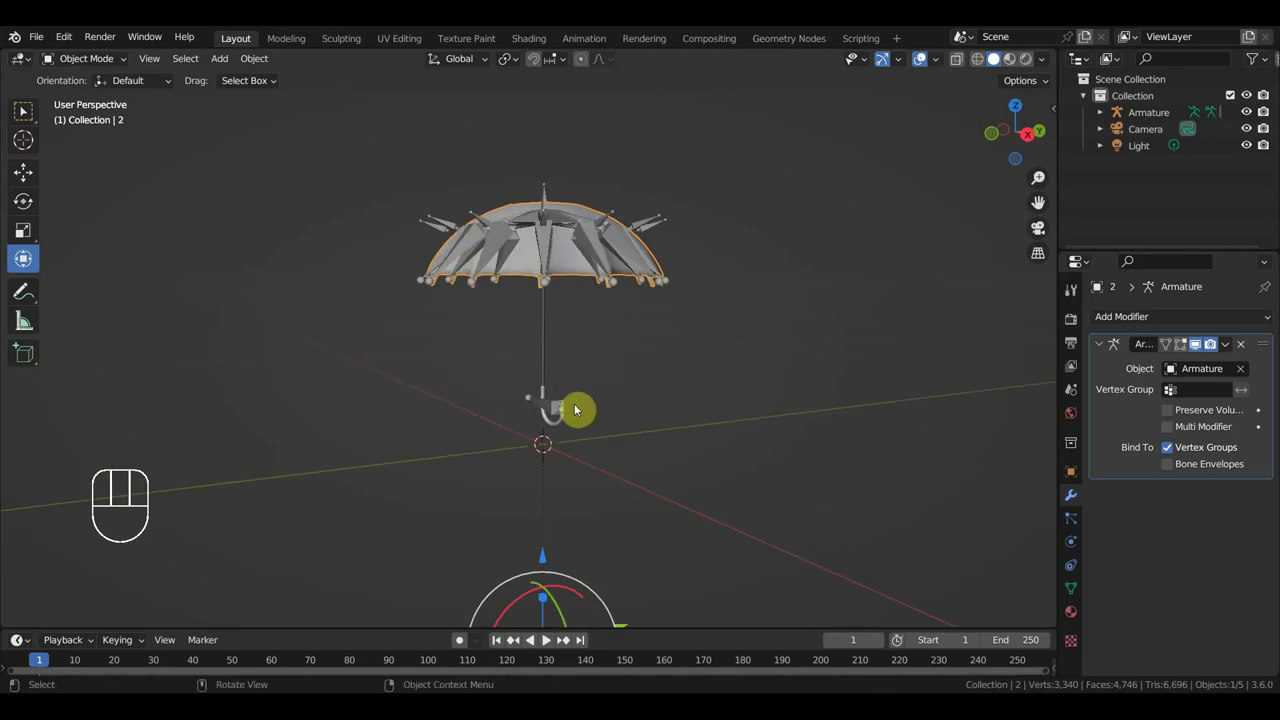
# Fold the canopy by moving the handle bone in pose mode, undo it and return to object mode.
pyautogui.moveTo(95, 62); pyautogui.dragTo(103, 124)
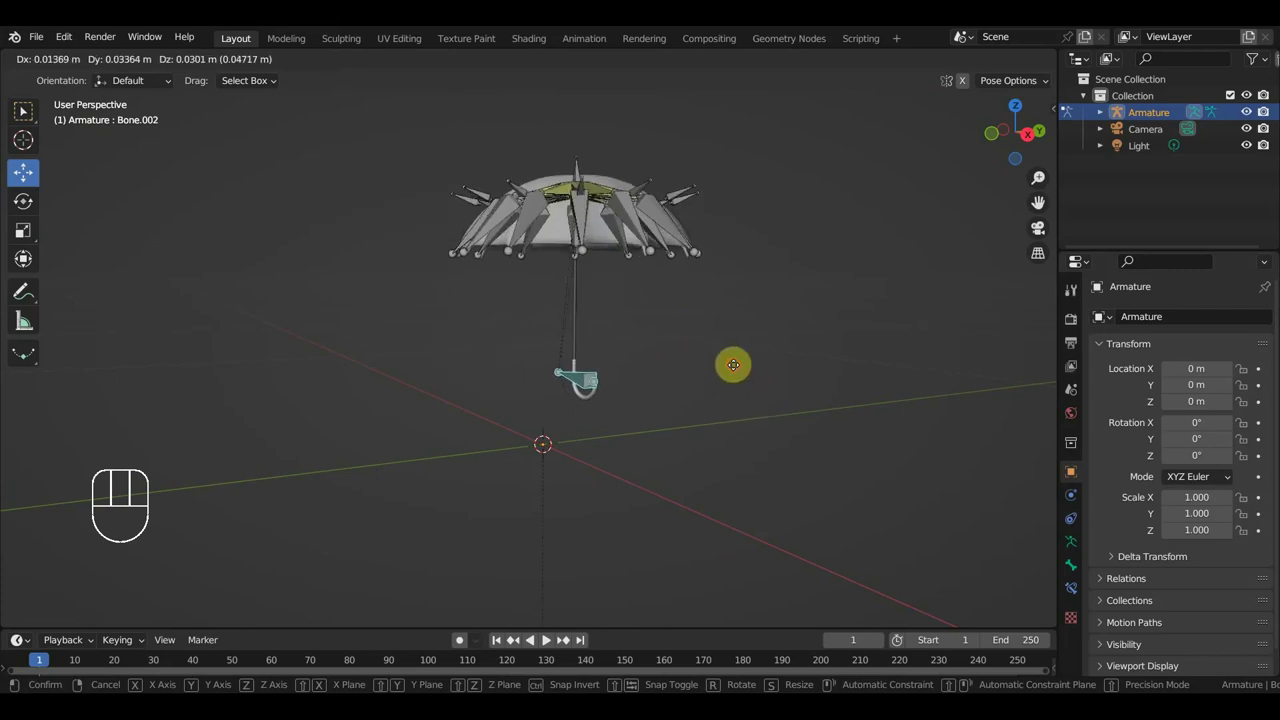
pyautogui.press('ctrl+z')
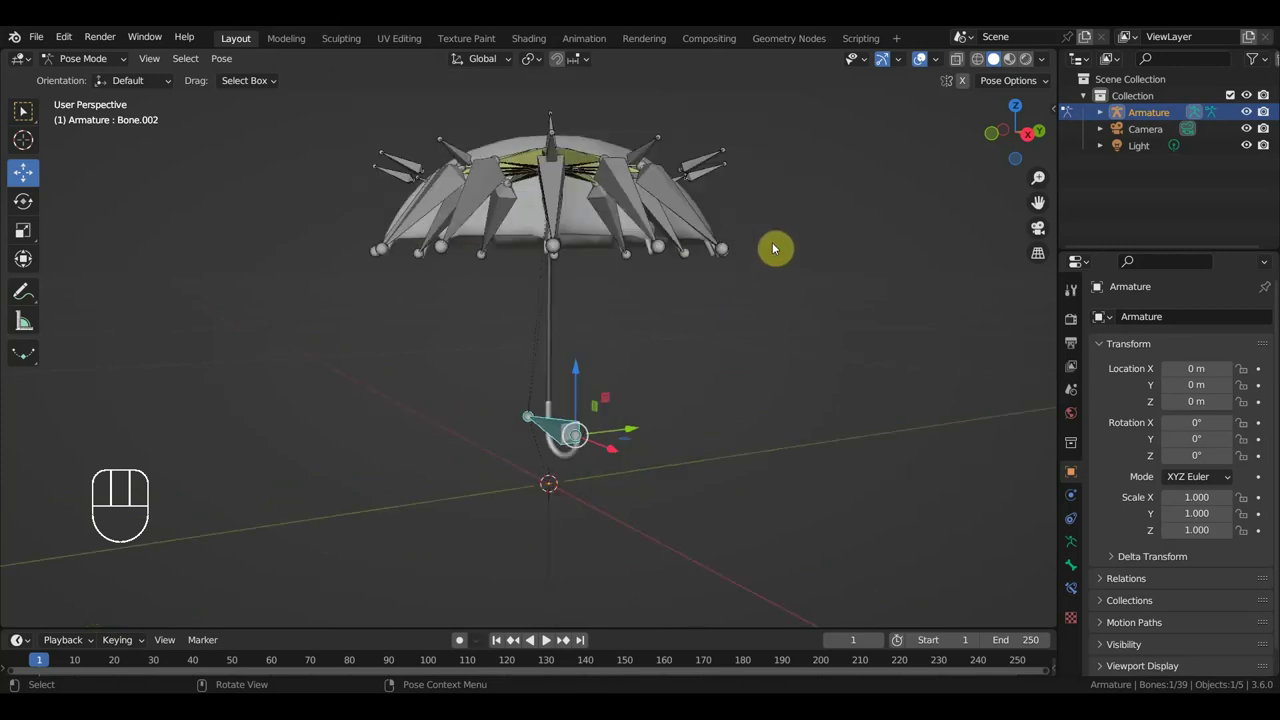
pyautogui.click(579, 254)
pyautogui.click(96, 66)
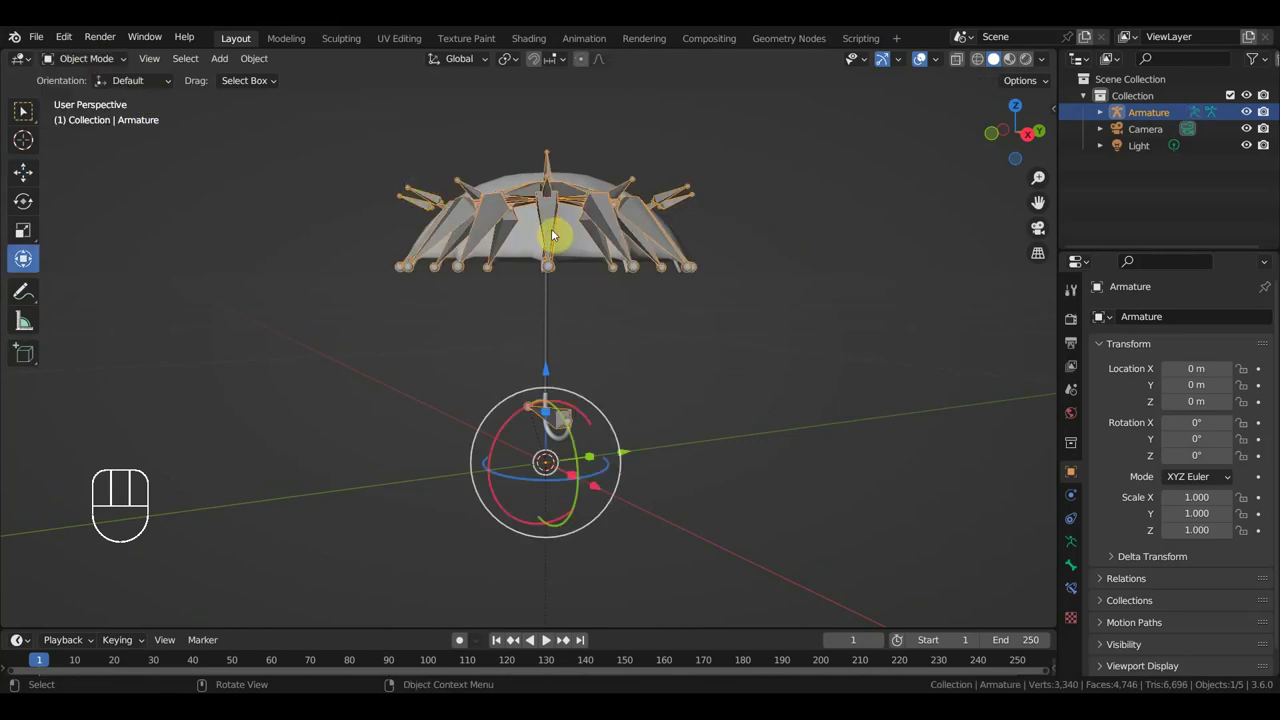
# Add a Solidify modifier to object 2, set its thickness and apply it to the mesh.
pyautogui.click(576, 241)
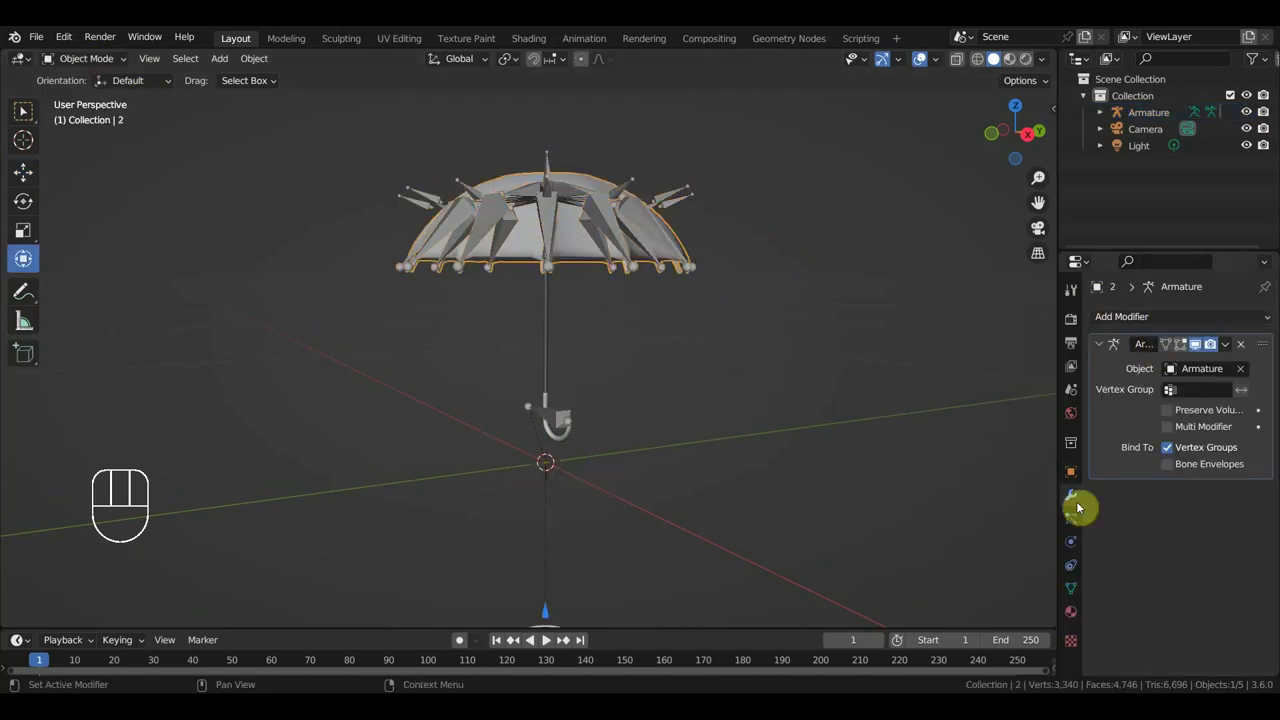
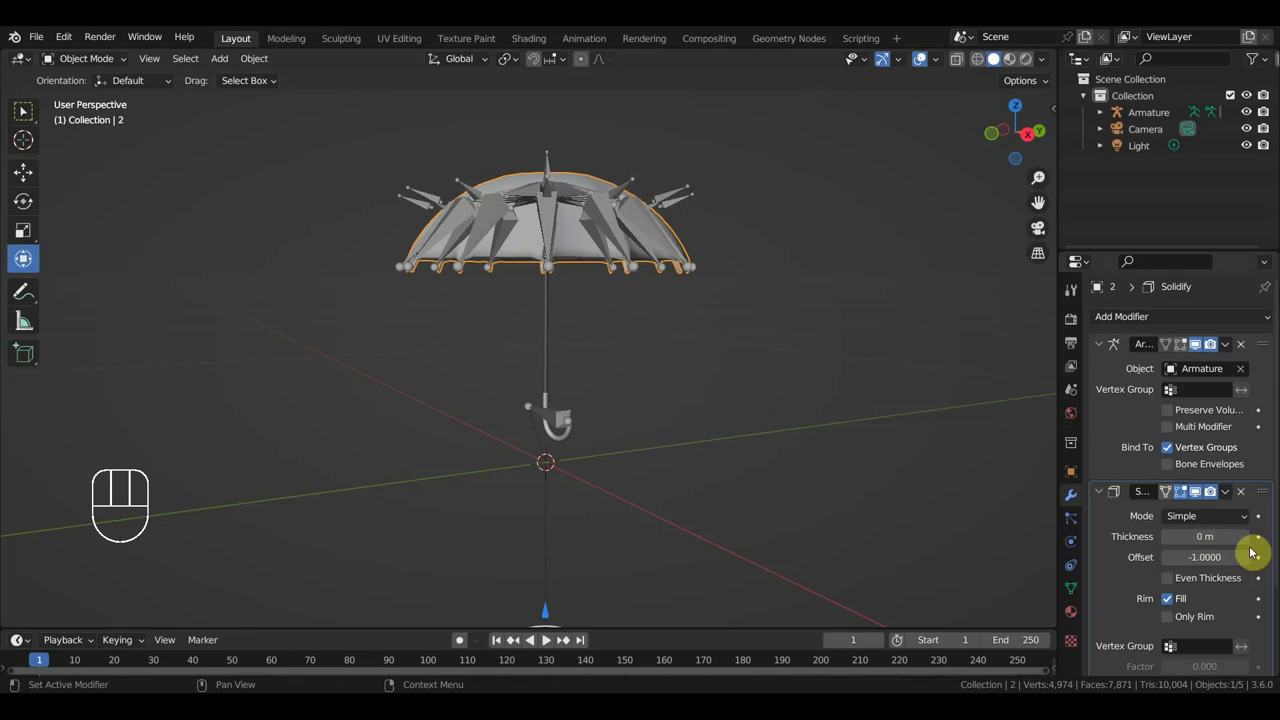
pyautogui.moveTo(1229, 501); pyautogui.dragTo(1202, 514)
pyautogui.moveTo(830, 399); pyautogui.dragTo(819, 397)
pyautogui.press('KP_3')
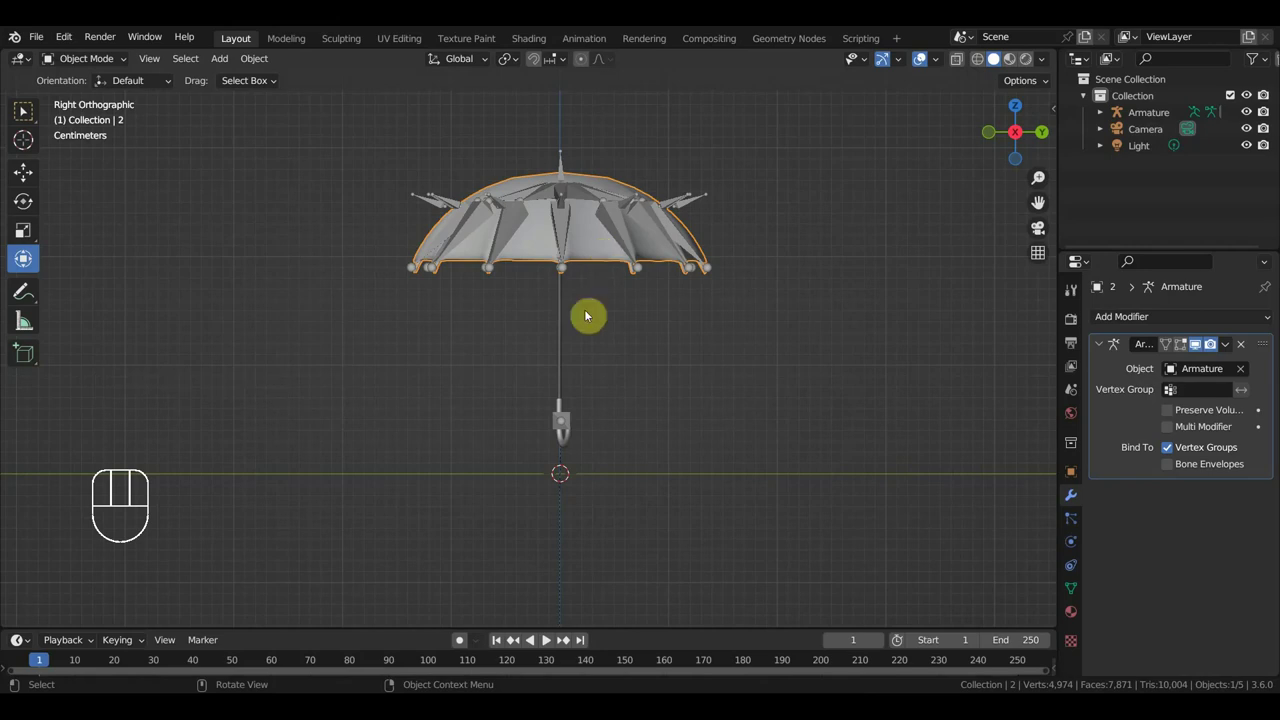
# Fold the thickened canopy with the handle bone in pose mode and select all bones.
pyautogui.click(575, 423)
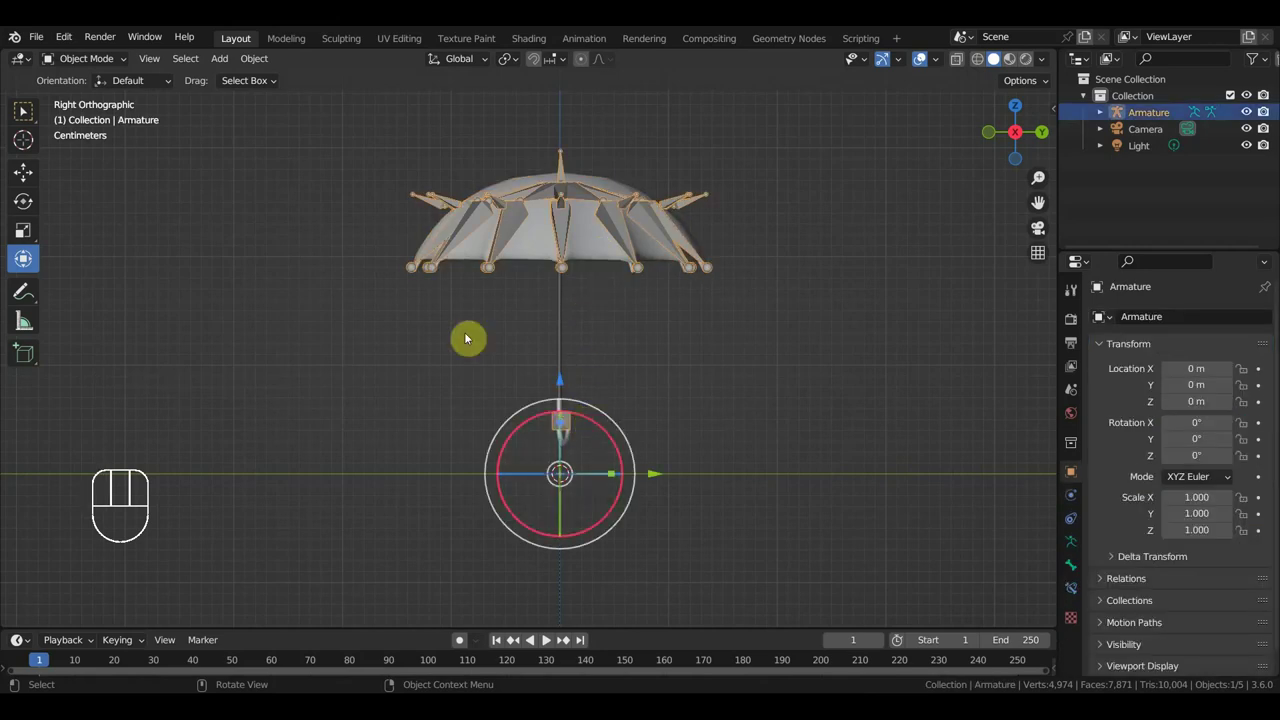
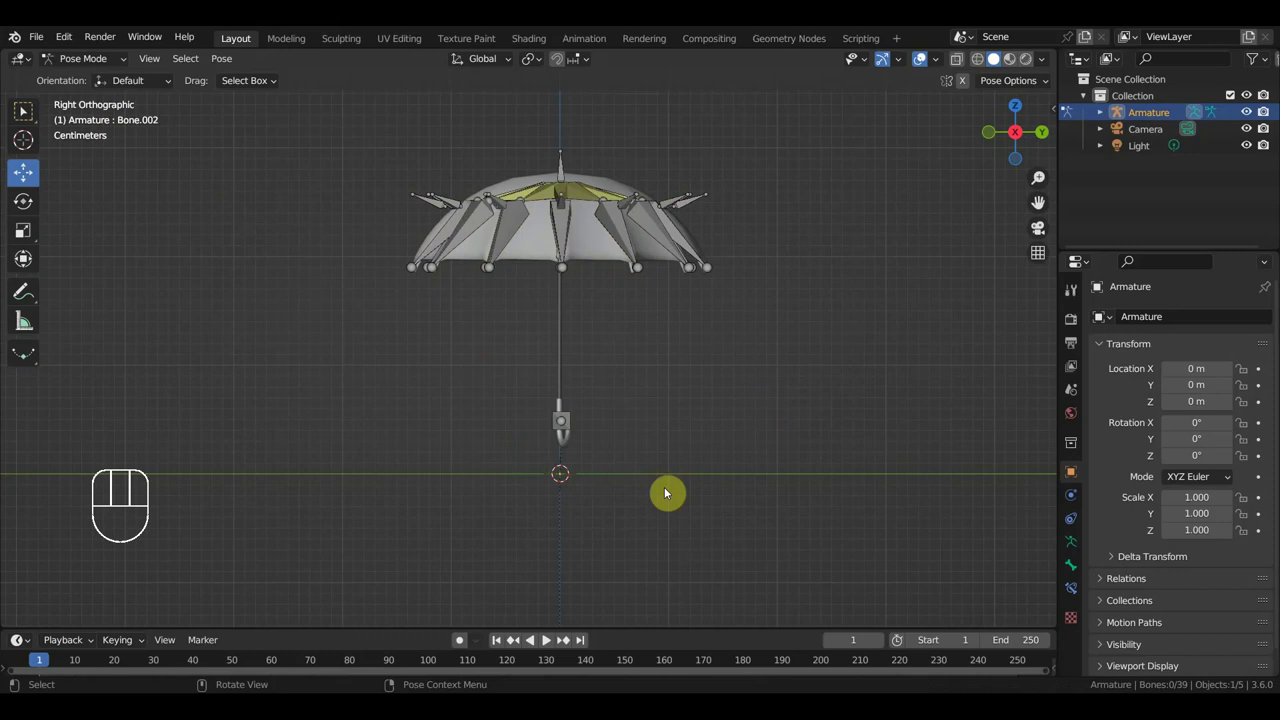
pyautogui.click(575, 429)
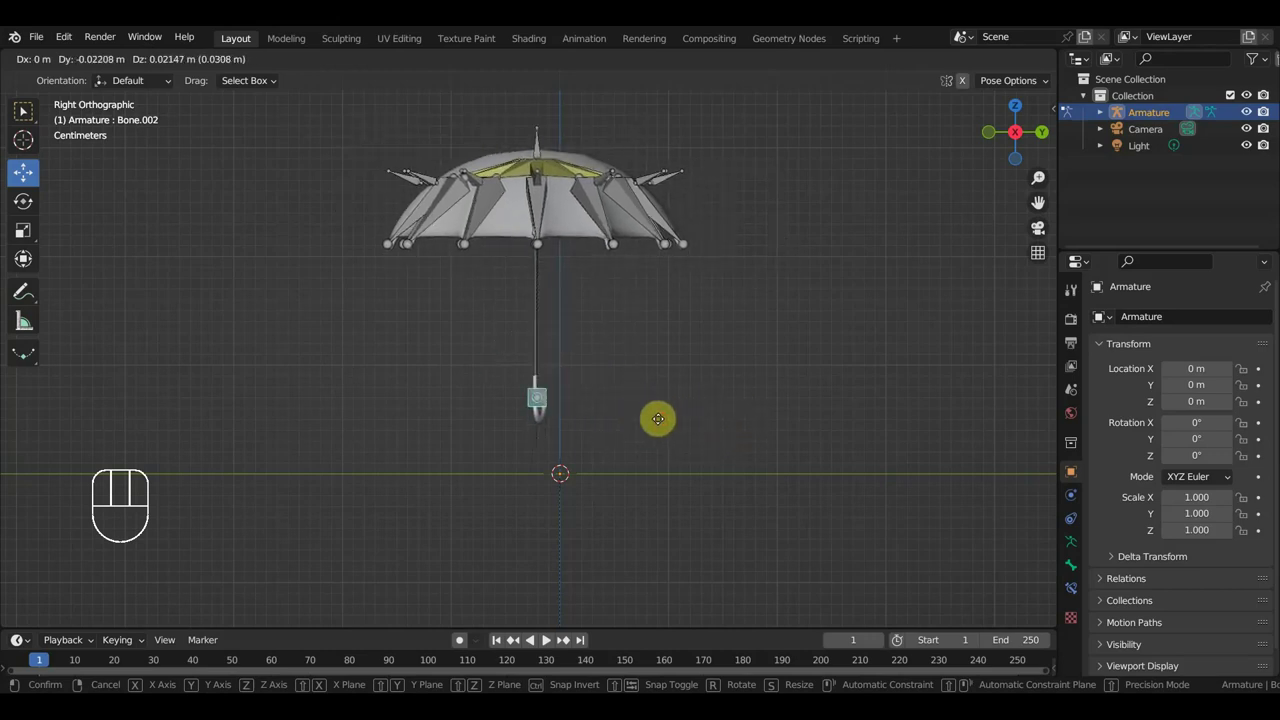
pyautogui.press('ctrl+z')
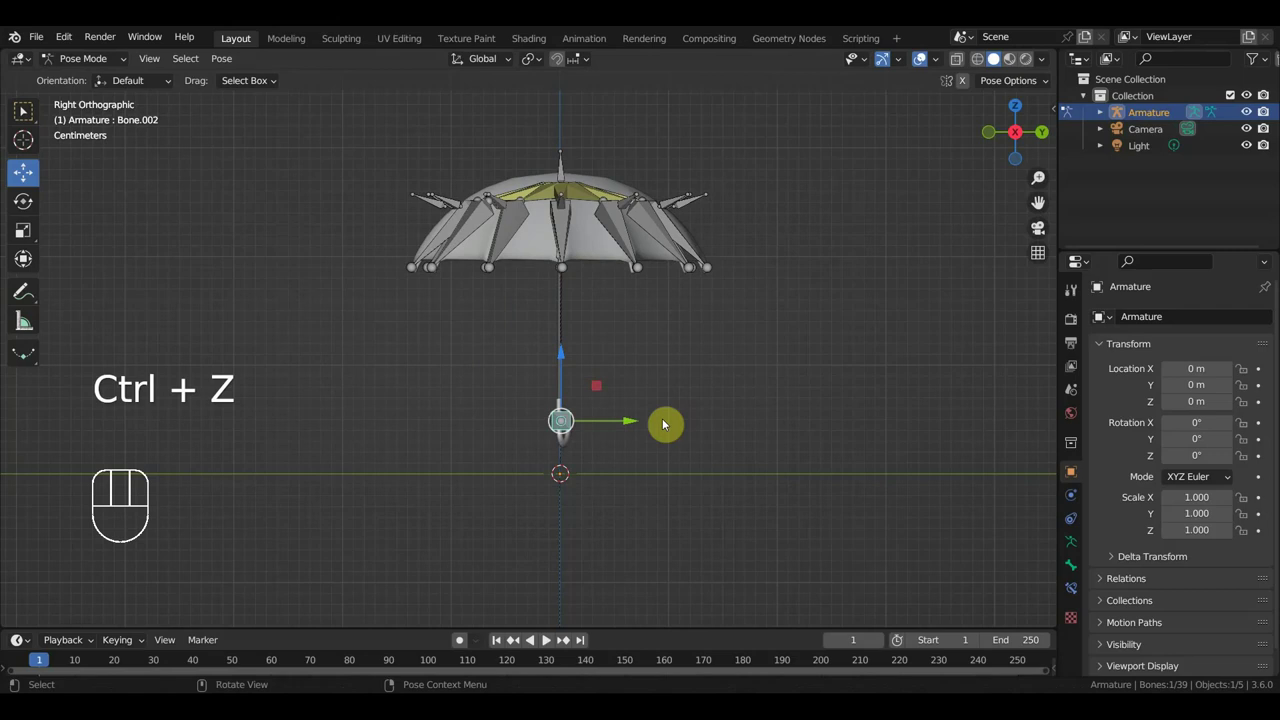
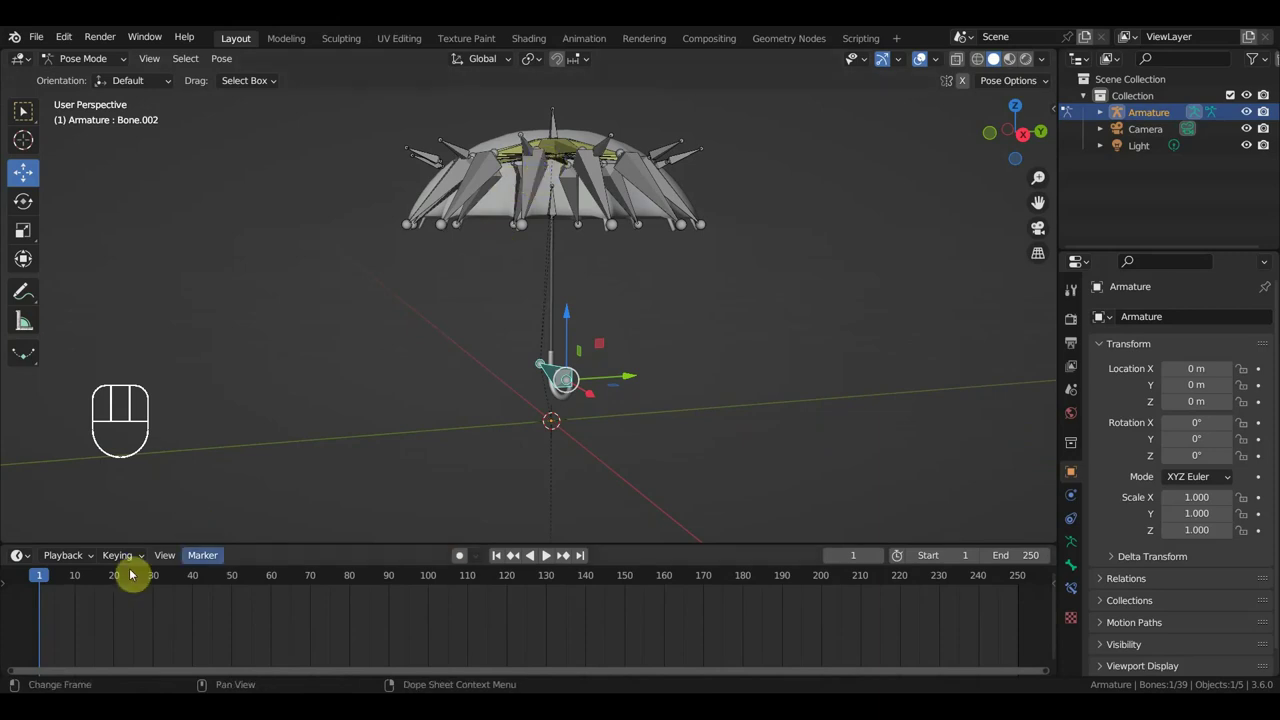
pyautogui.press('a')
pyautogui.press('i')
pyautogui.moveTo(643, 298); pyautogui.dragTo(770, 311)
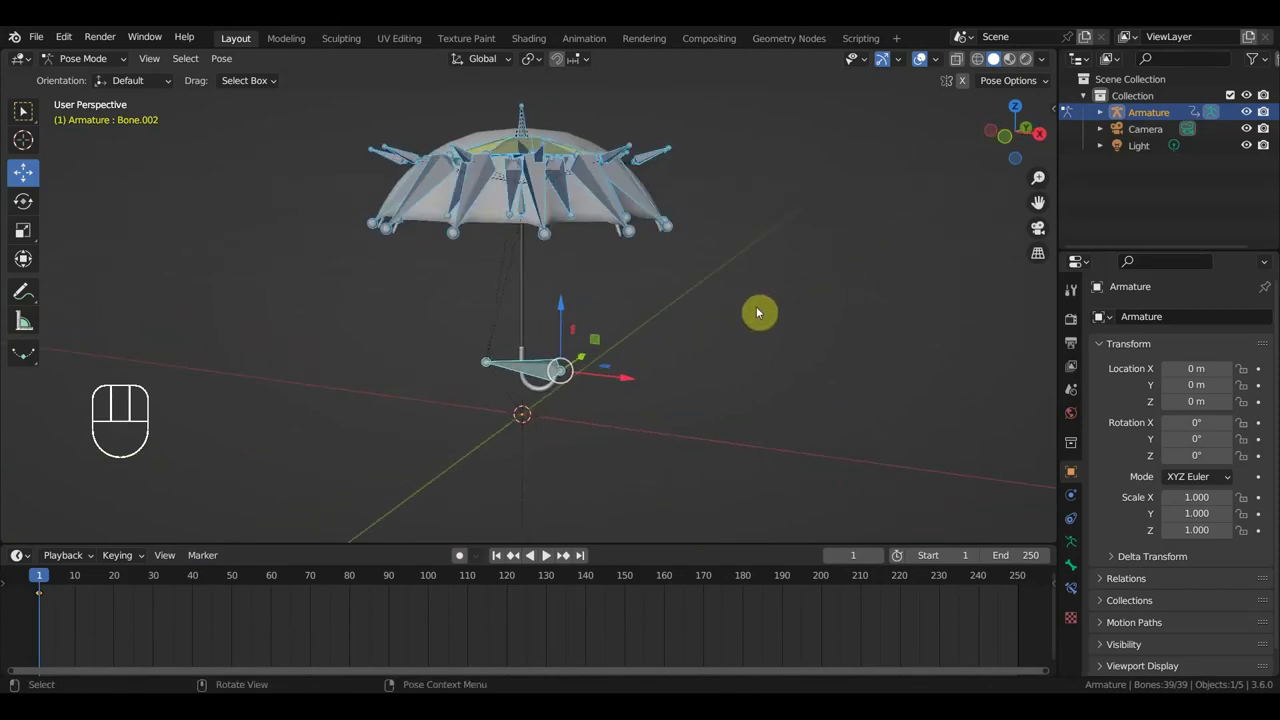
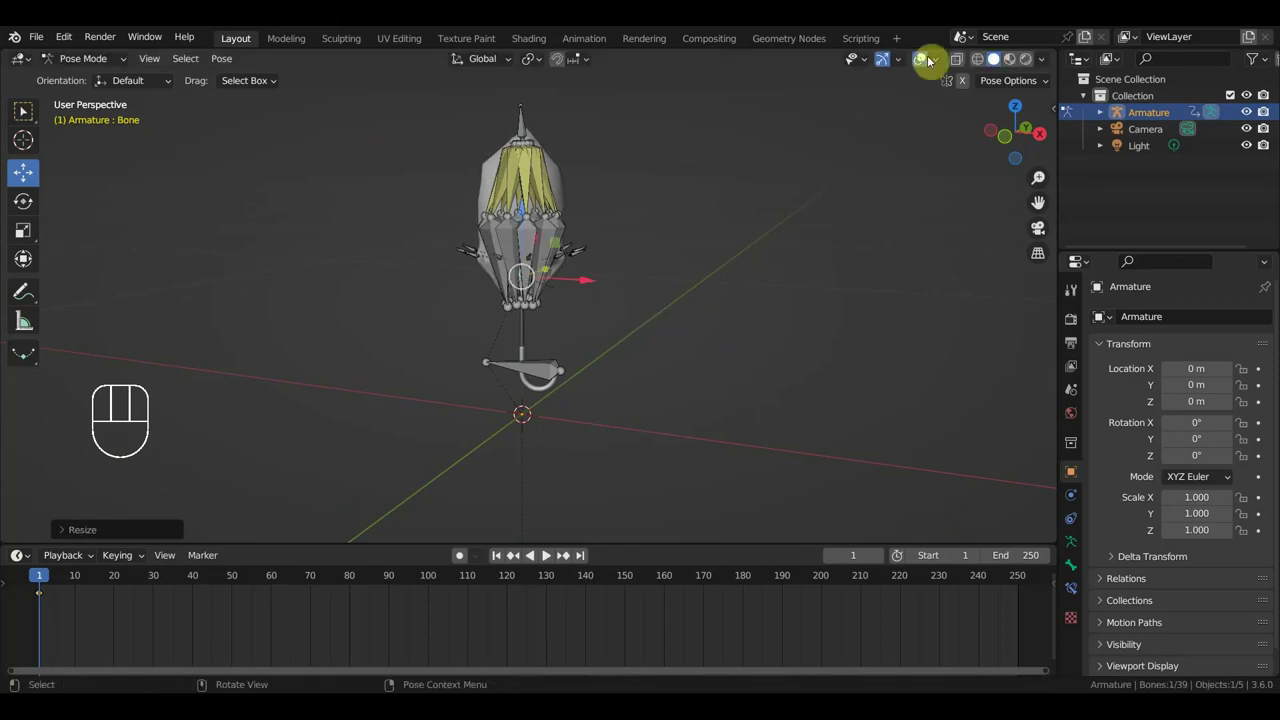
# Inspect the folded canopy with overlays hidden from several sides, then return to object mode.
pyautogui.click(926, 64)
pyautogui.moveTo(788, 243); pyautogui.dragTo(1011, 242)
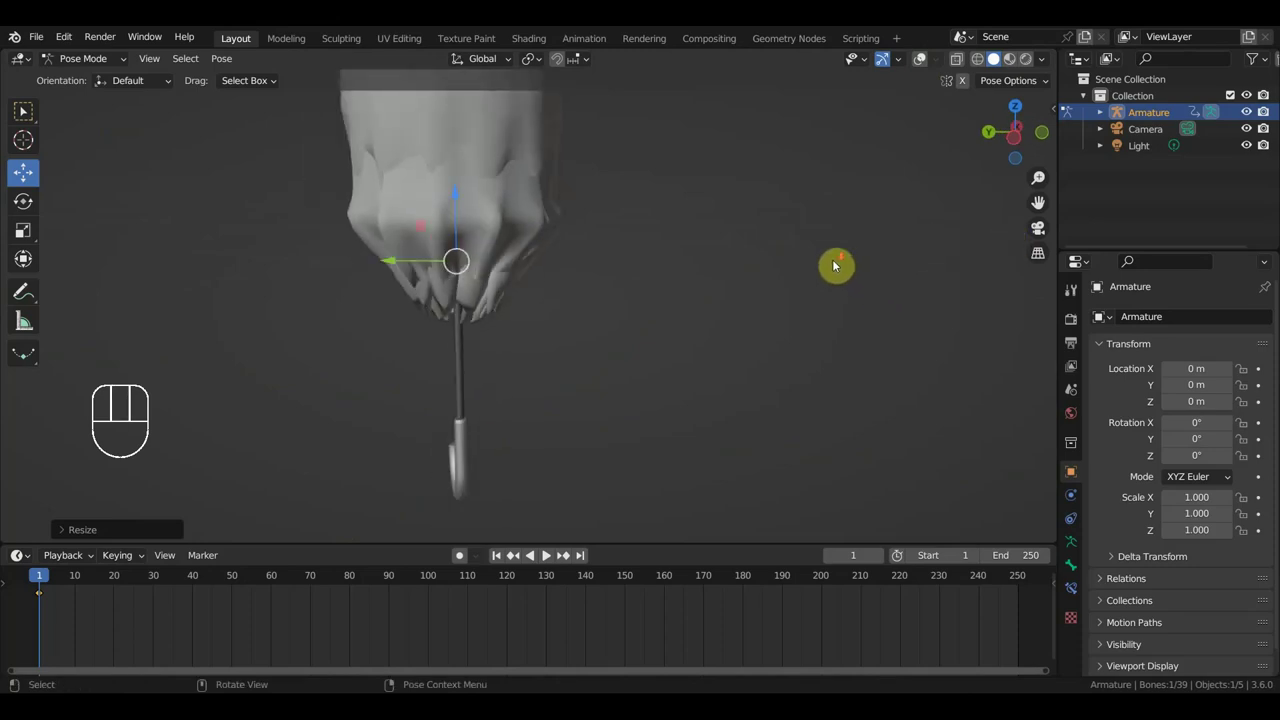
pyautogui.moveTo(826, 269); pyautogui.dragTo(894, 359)
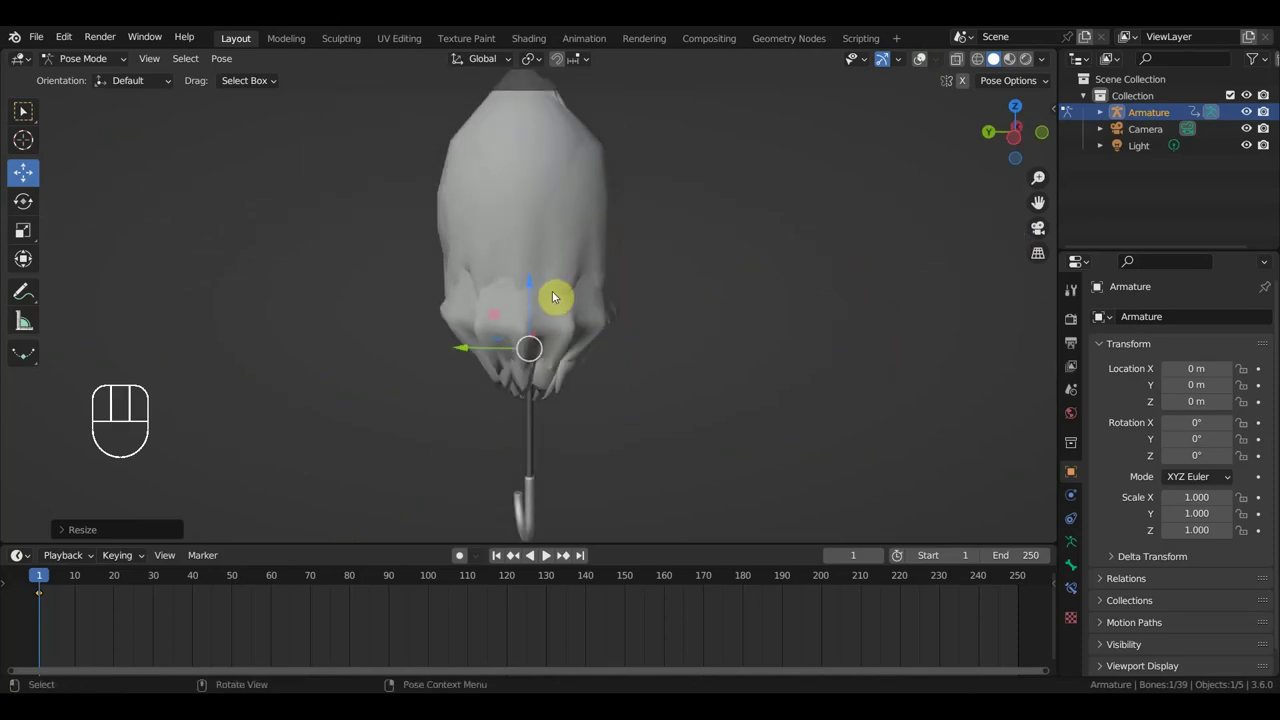
pyautogui.moveTo(599, 307); pyautogui.dragTo(703, 307)
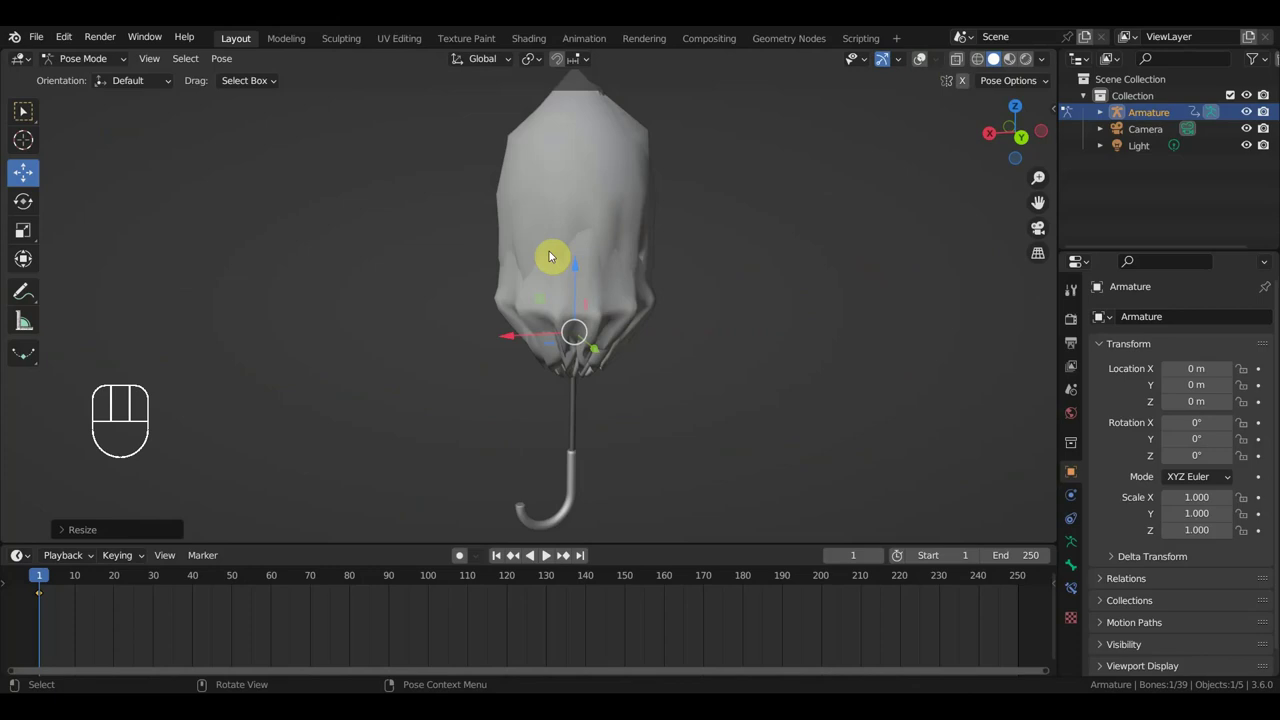
pyautogui.click(924, 66)
pyautogui.moveTo(818, 207); pyautogui.dragTo(708, 211)
pyautogui.middleClick(696, 260)
pyautogui.moveTo(86, 59); pyautogui.dragTo(97, 82)
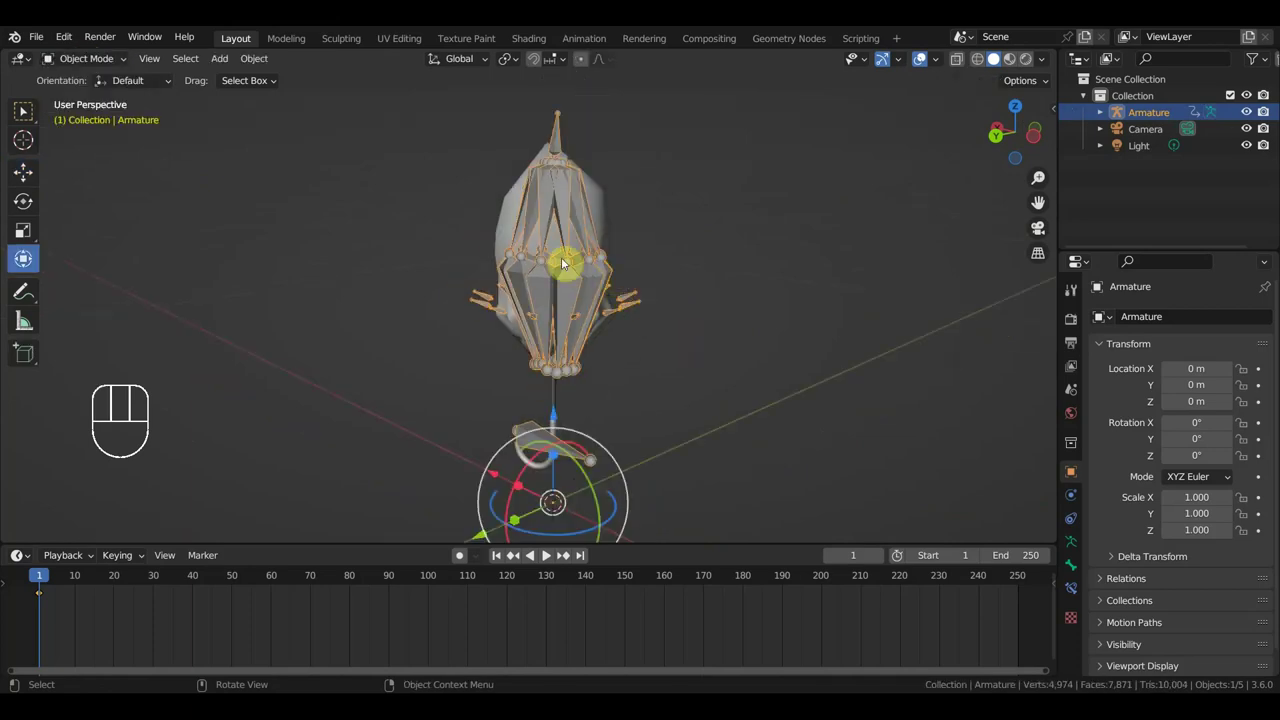
# Check the canopy mesh from the side in pose mode with overlays off and reopen it.
pyautogui.click(608, 221)
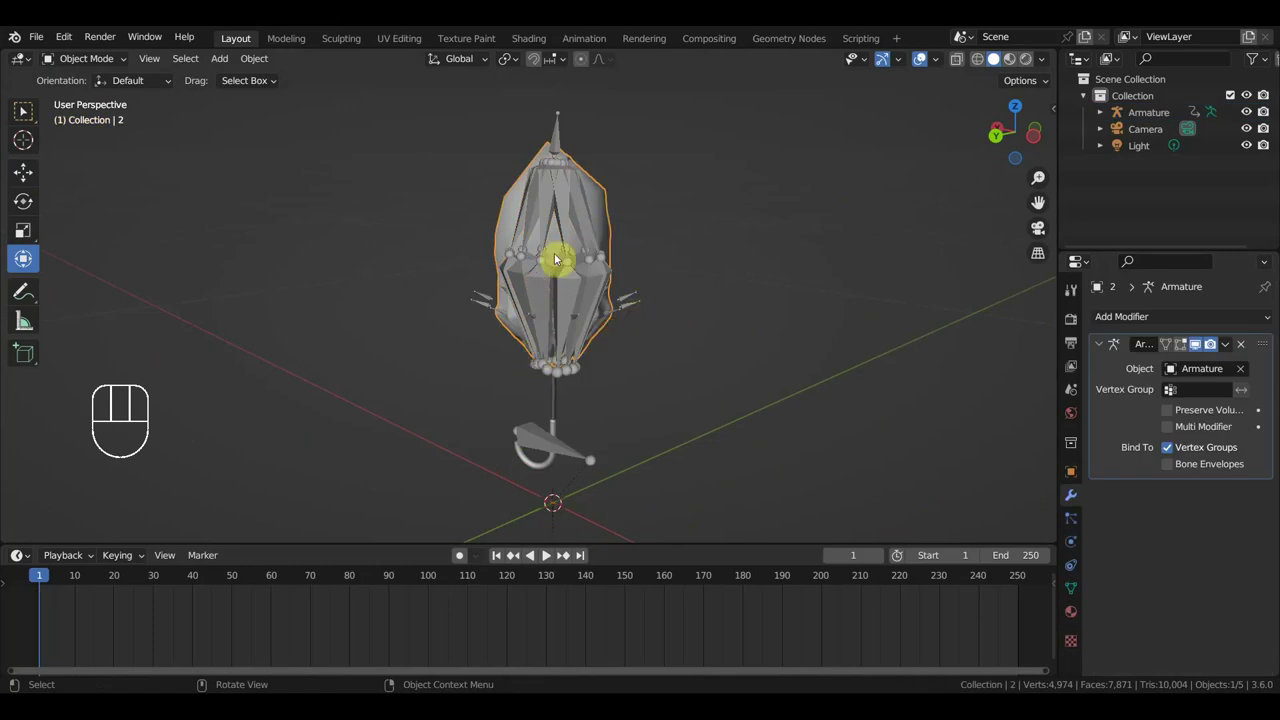
pyautogui.moveTo(35, 43); pyautogui.dragTo(258, 79)
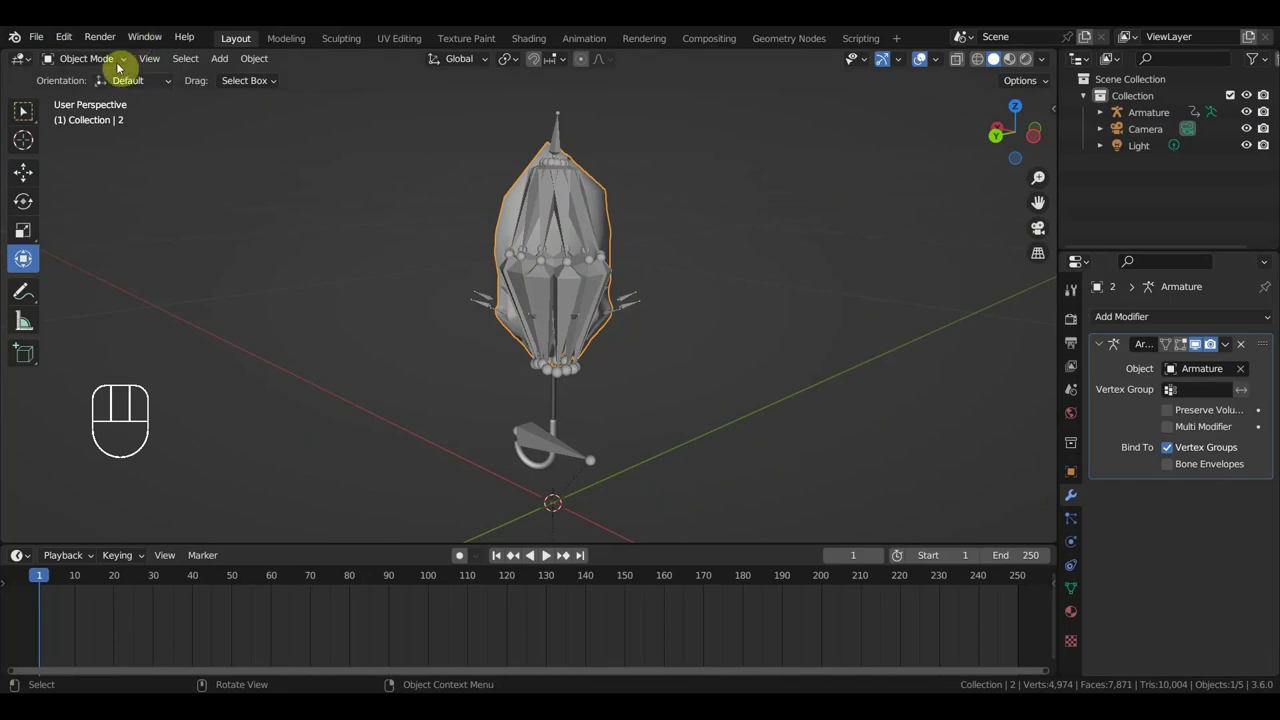
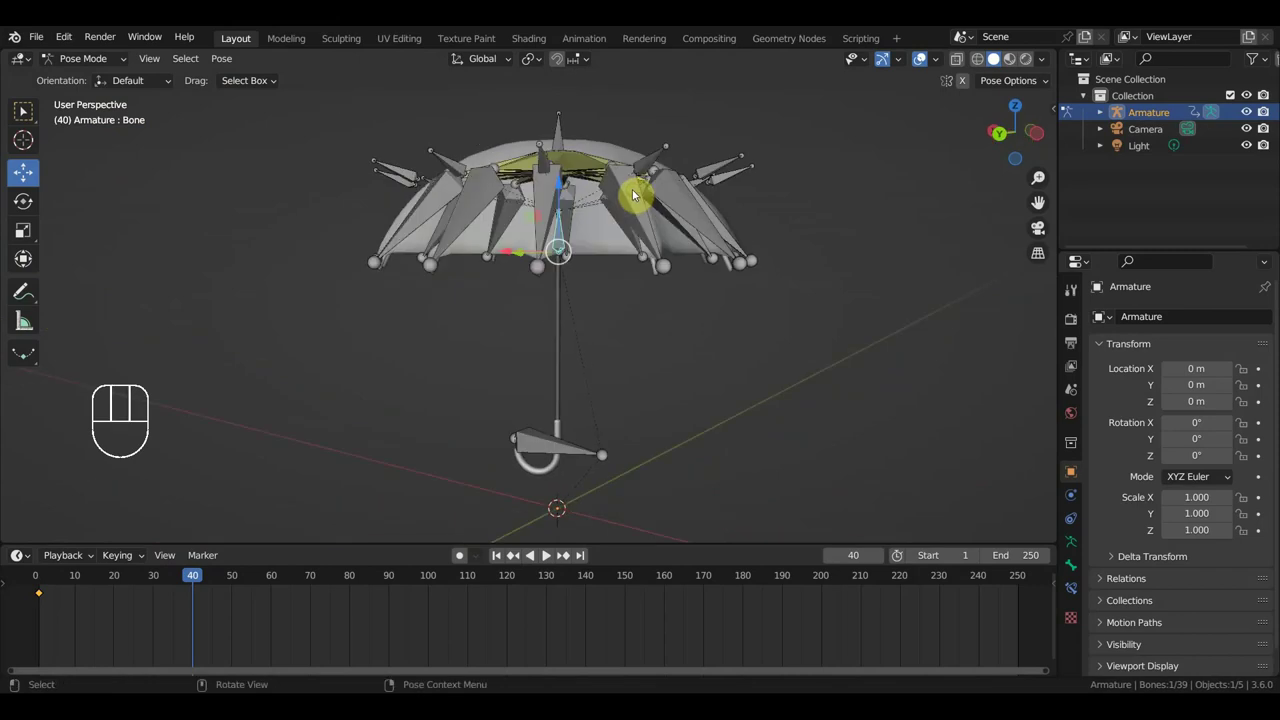
pyautogui.press('KP_3')
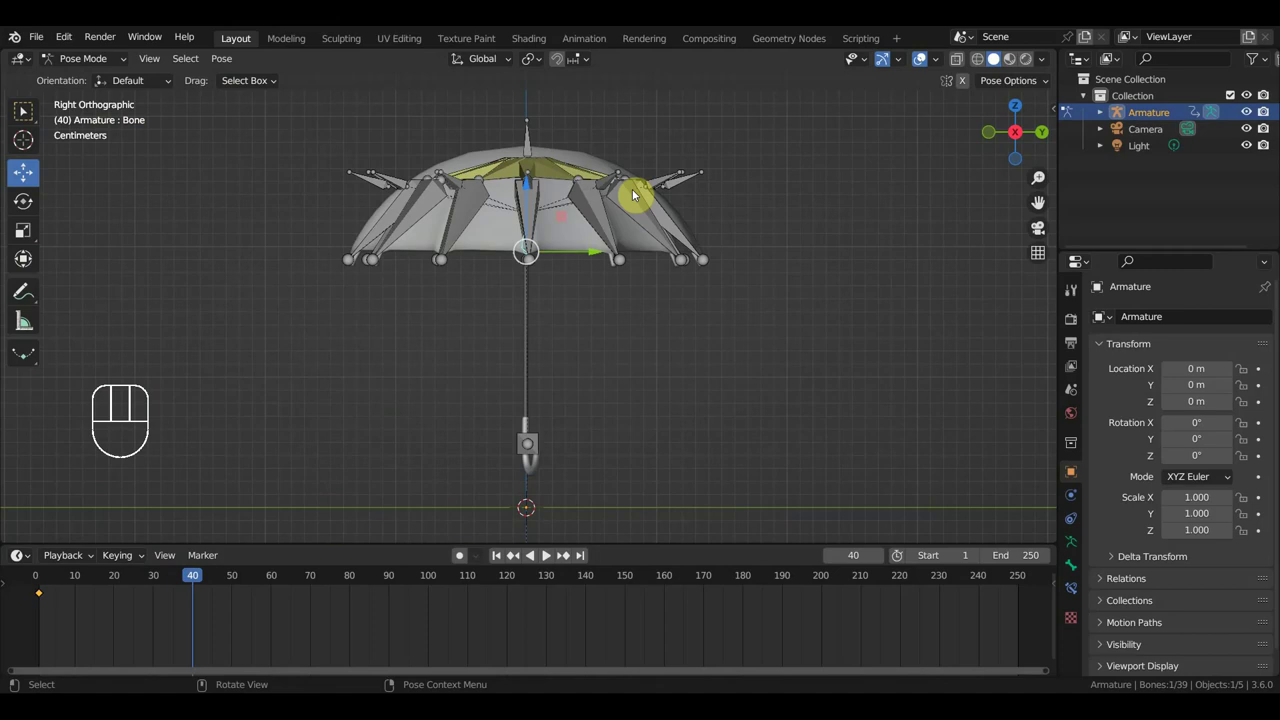
pyautogui.moveTo(689, 202); pyautogui.dragTo(697, 205)
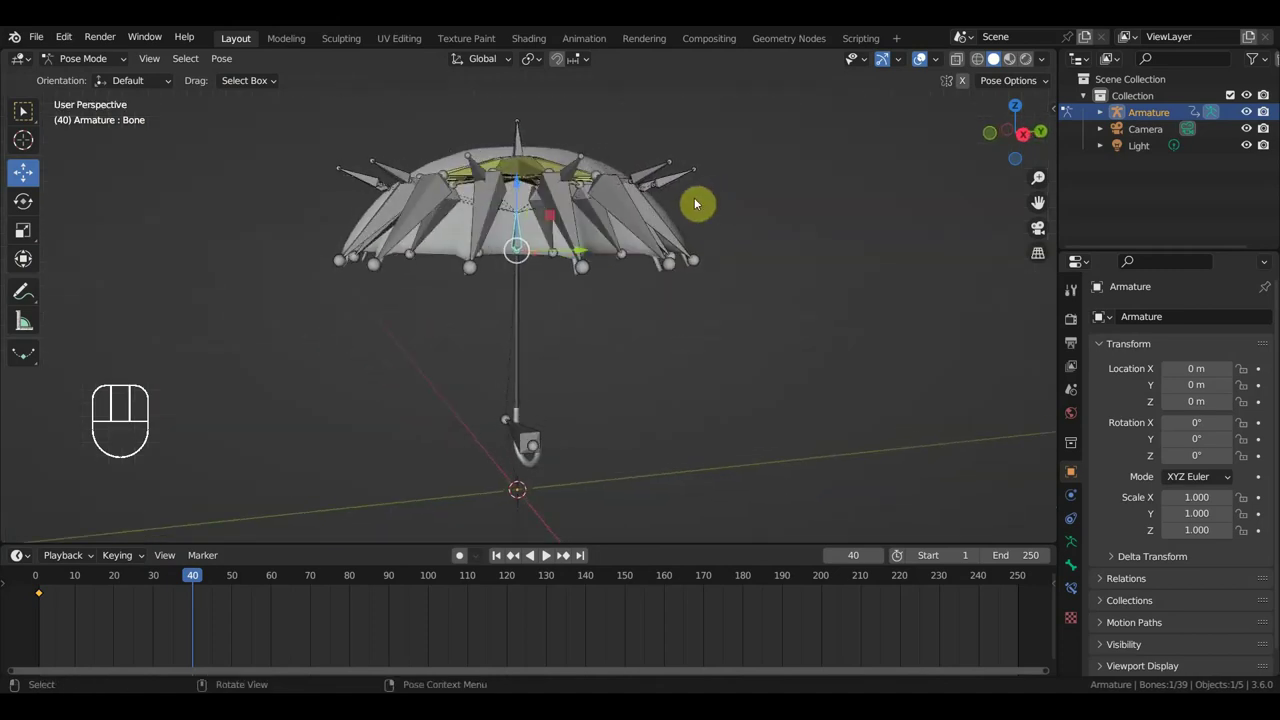
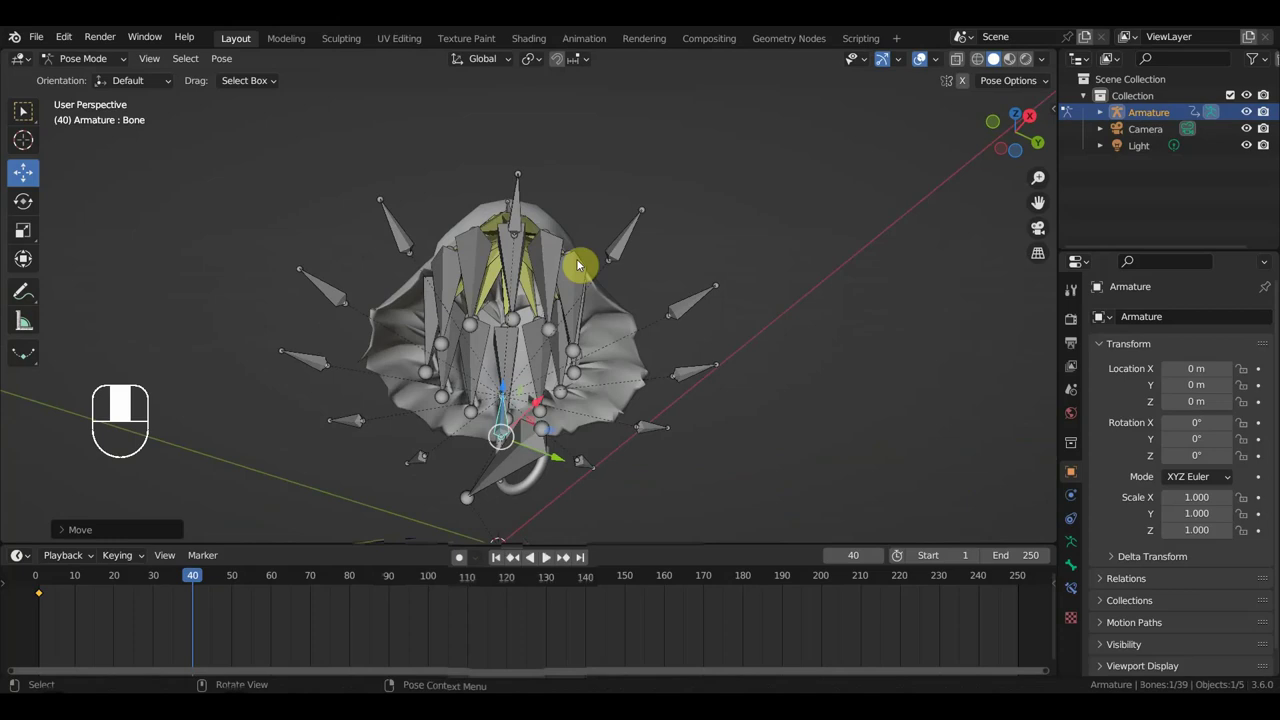
pyautogui.click(925, 61)
pyautogui.moveTo(777, 243); pyautogui.dragTo(741, 355)
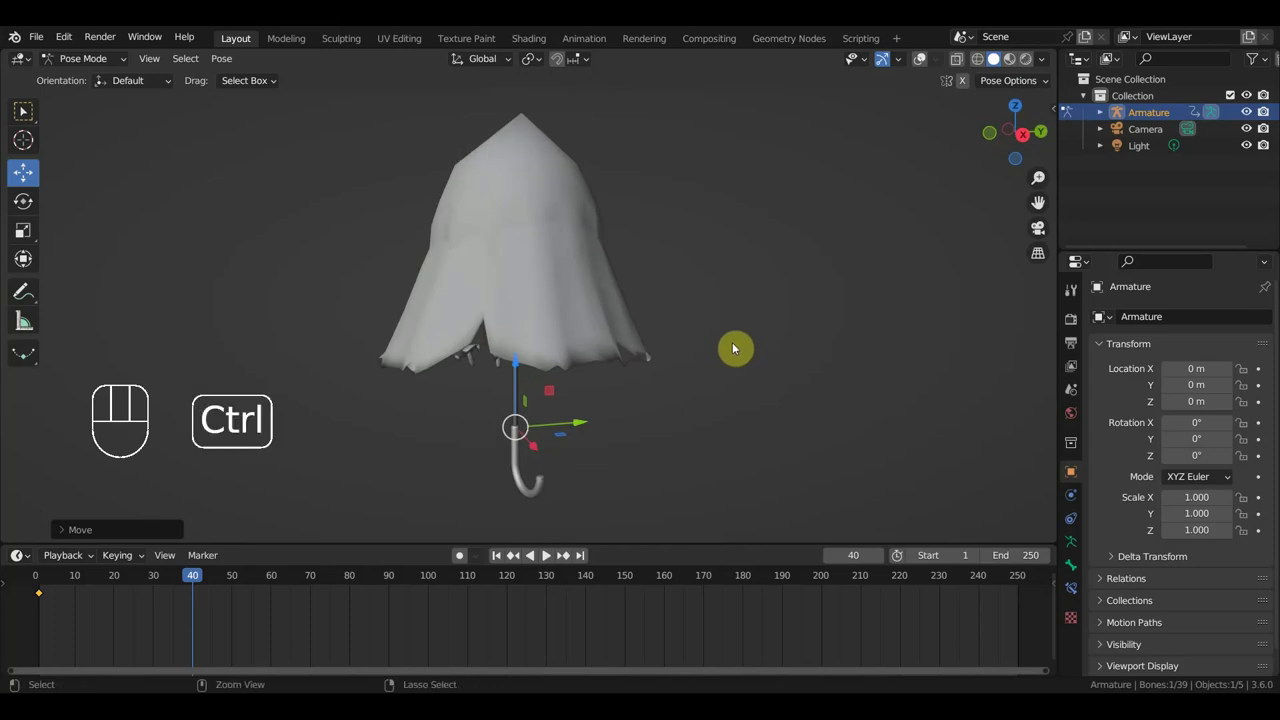
pyautogui.press('ctrl+z')
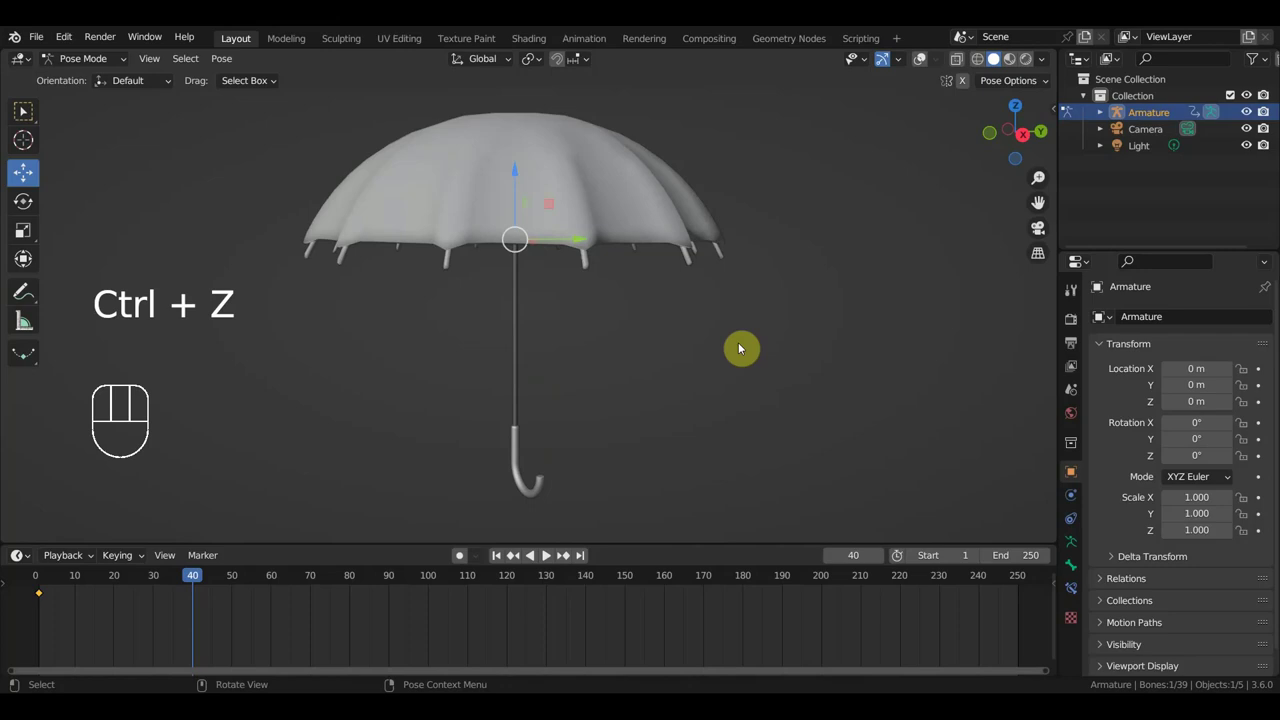
# Select spoke bone Bone.040 from above and view the rig in Right Orthographic.
pyautogui.click(927, 59)
pyautogui.moveTo(849, 203); pyautogui.dragTo(831, 213)
pyautogui.moveTo(831, 213); pyautogui.dragTo(713, 286)
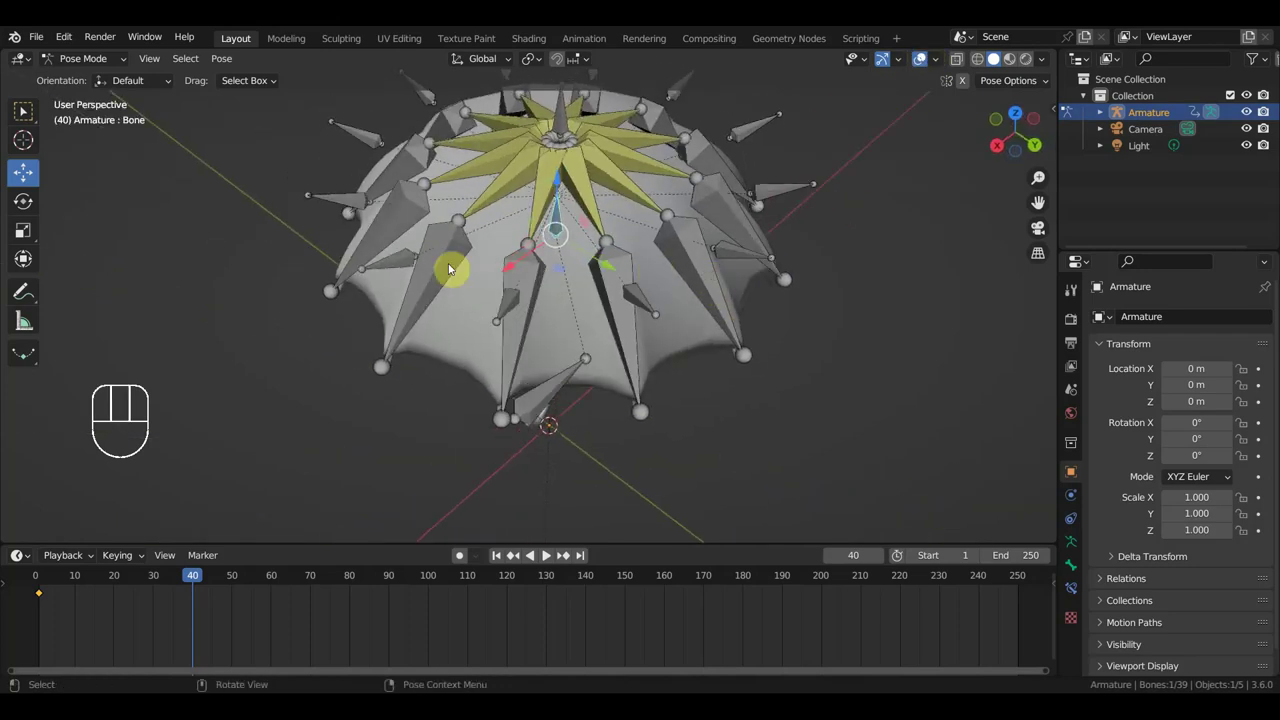
pyautogui.click(401, 264)
pyautogui.moveTo(395, 262); pyautogui.dragTo(382, 250)
pyautogui.moveTo(439, 279); pyautogui.dragTo(492, 245)
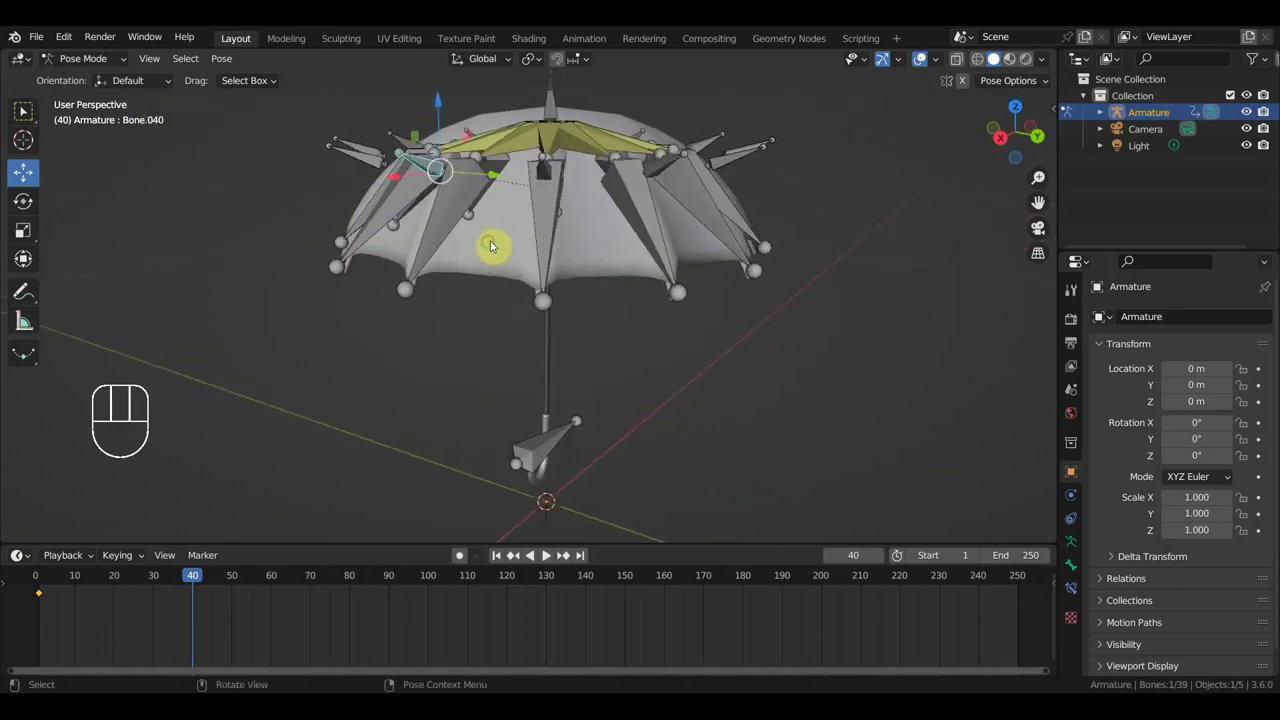
pyautogui.click(487, 242)
pyautogui.moveTo(92, 62); pyautogui.dragTo(153, 107)
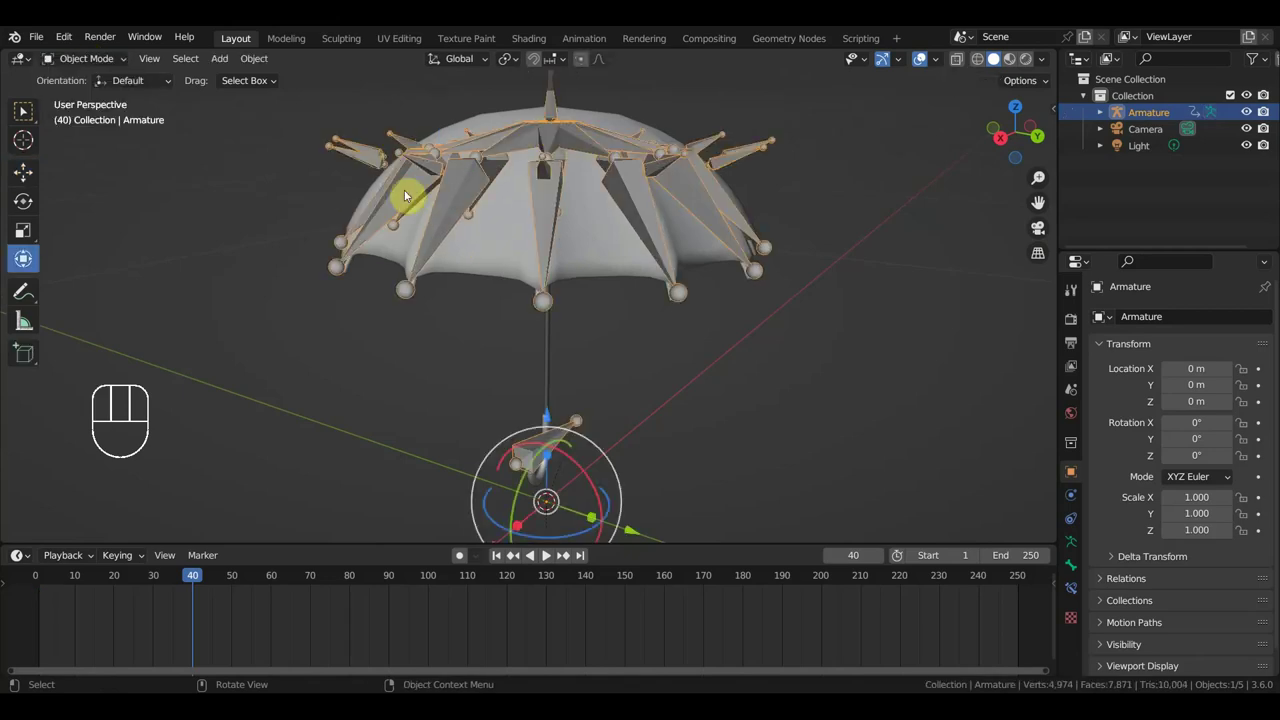
pyautogui.press('KP_3')
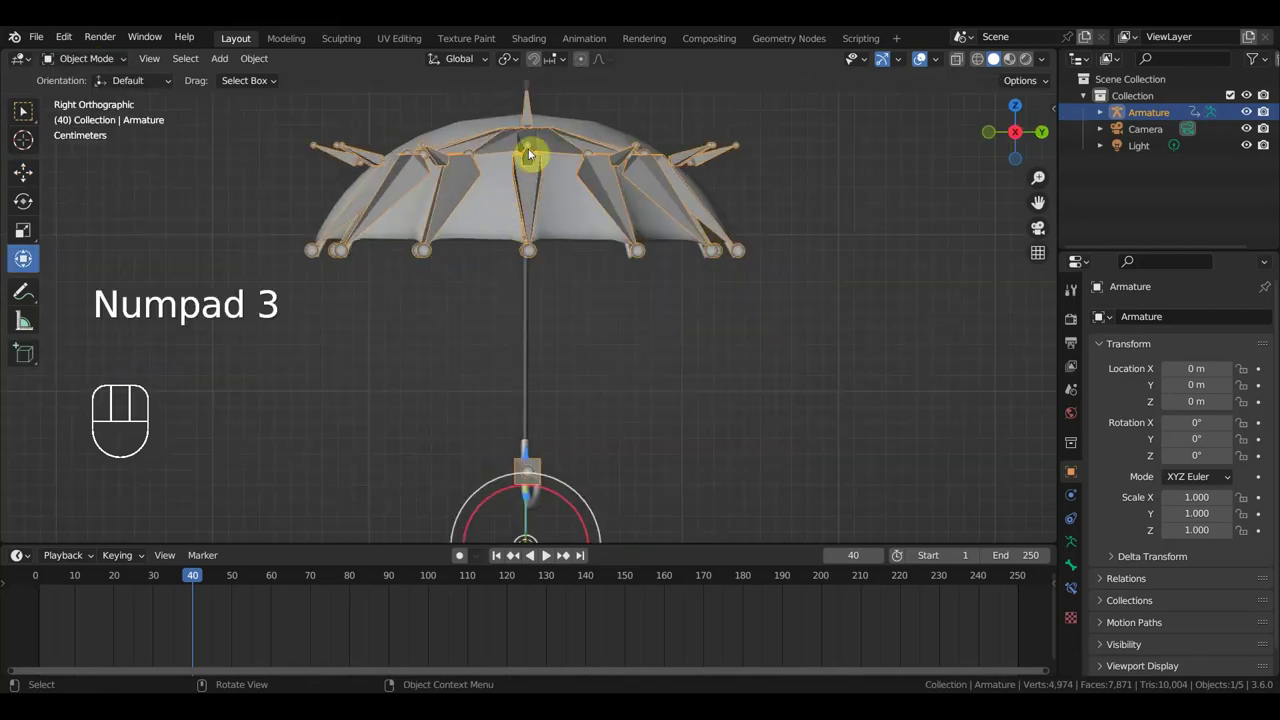
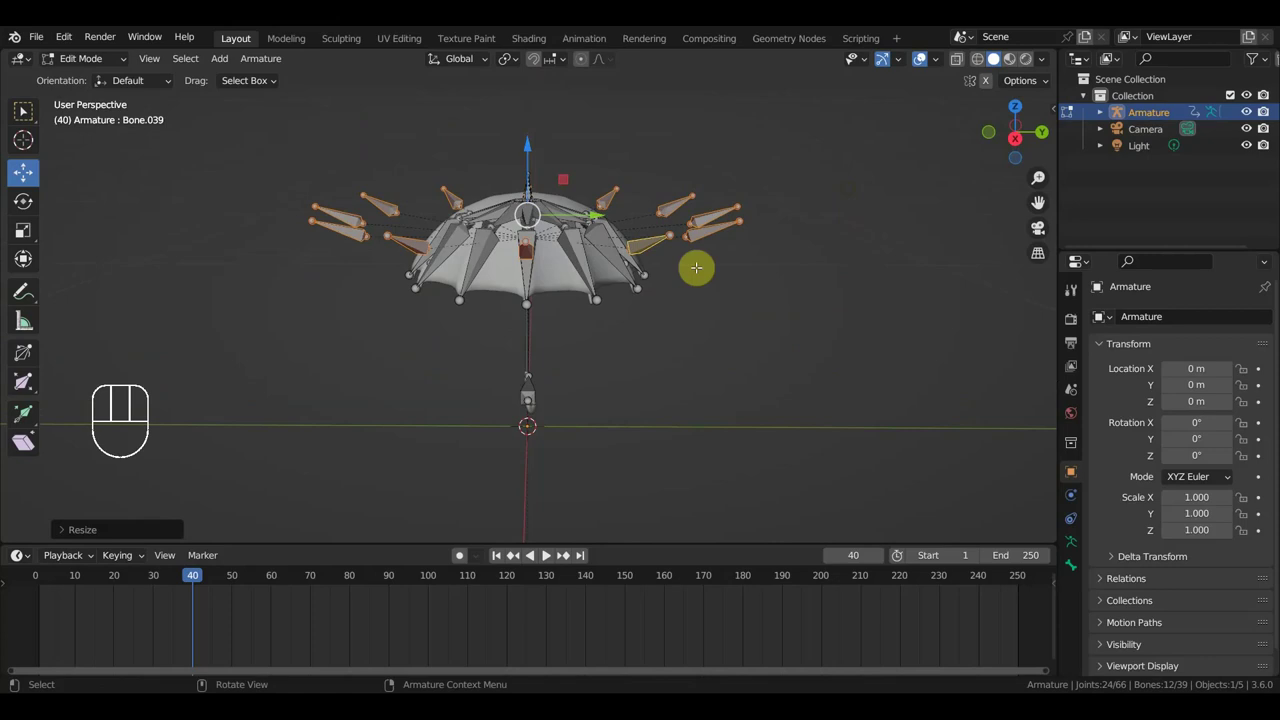
# Leave bone editing, select mesh 2 with the armature and bring up Set Parent To.
pyautogui.press('KP_3')
pyautogui.moveTo(92, 59); pyautogui.dragTo(153, 107)
pyautogui.click(505, 251)
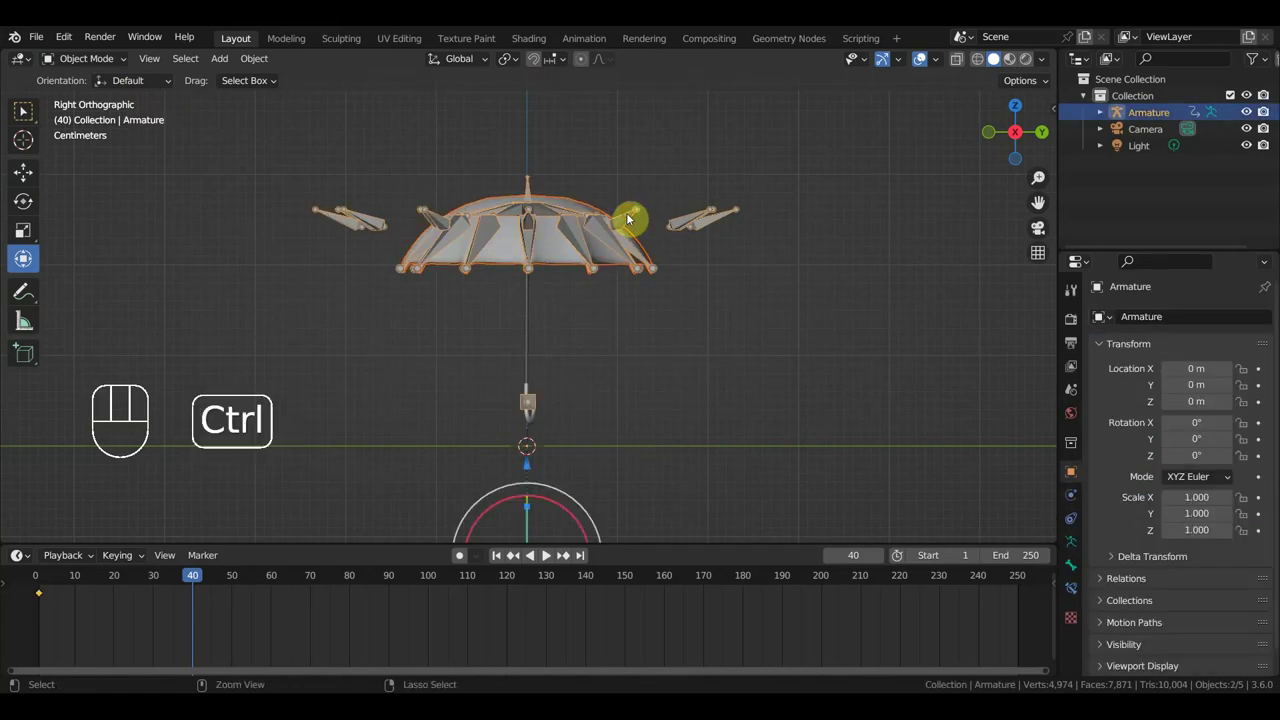
pyautogui.press('ctrl+p')
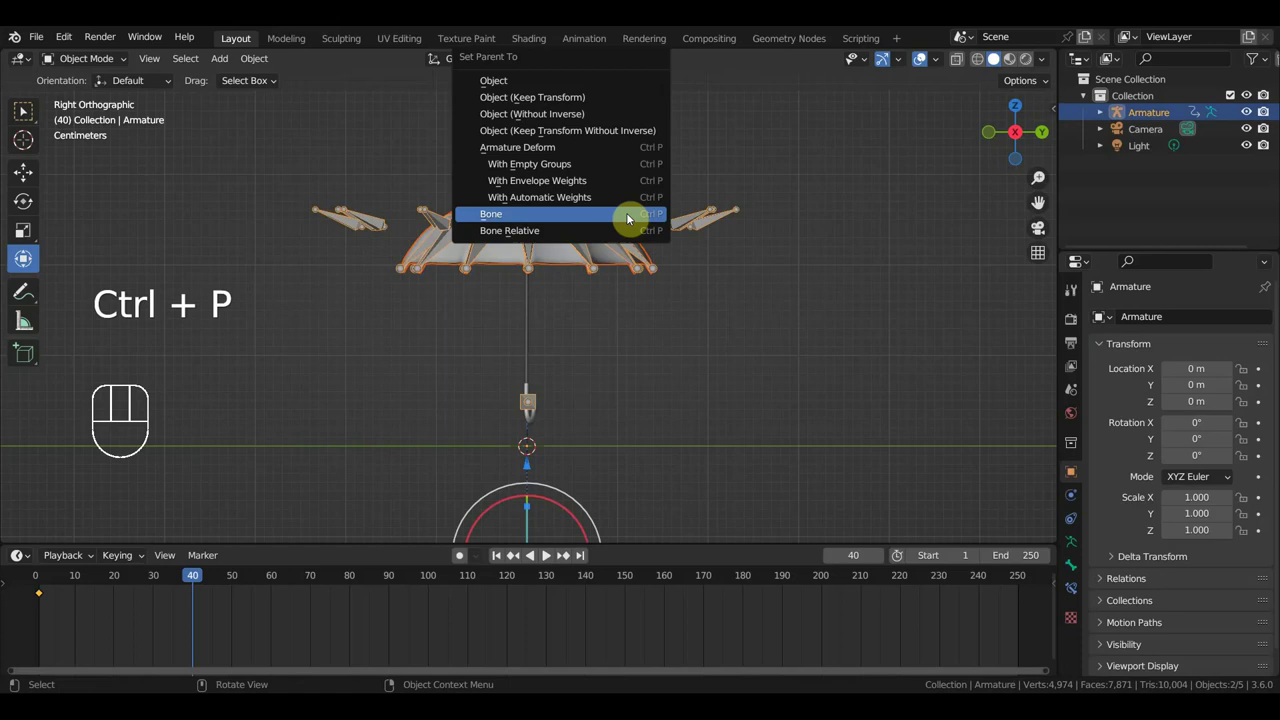
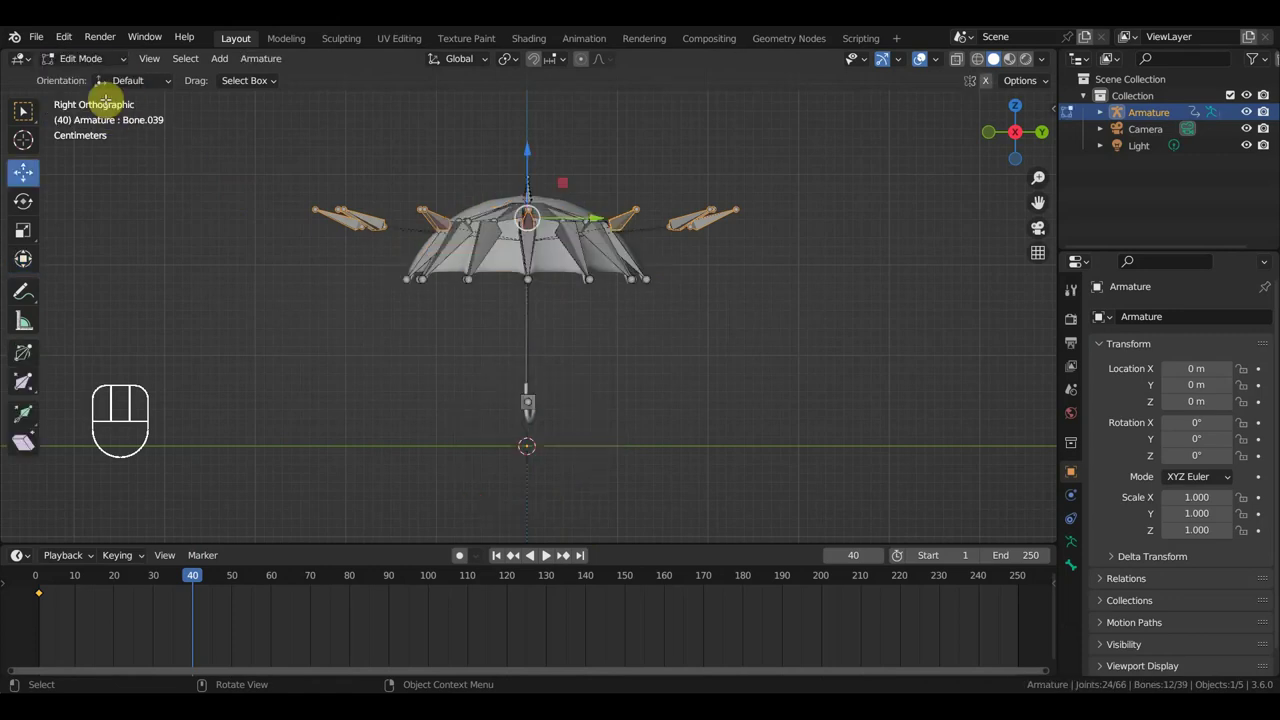
# Rotate the rib bones in pose mode to fold the canopy inward, checking the fold.
pyautogui.moveTo(98, 65); pyautogui.dragTo(553, 251)
pyautogui.moveTo(602, 248); pyautogui.dragTo(600, 245)
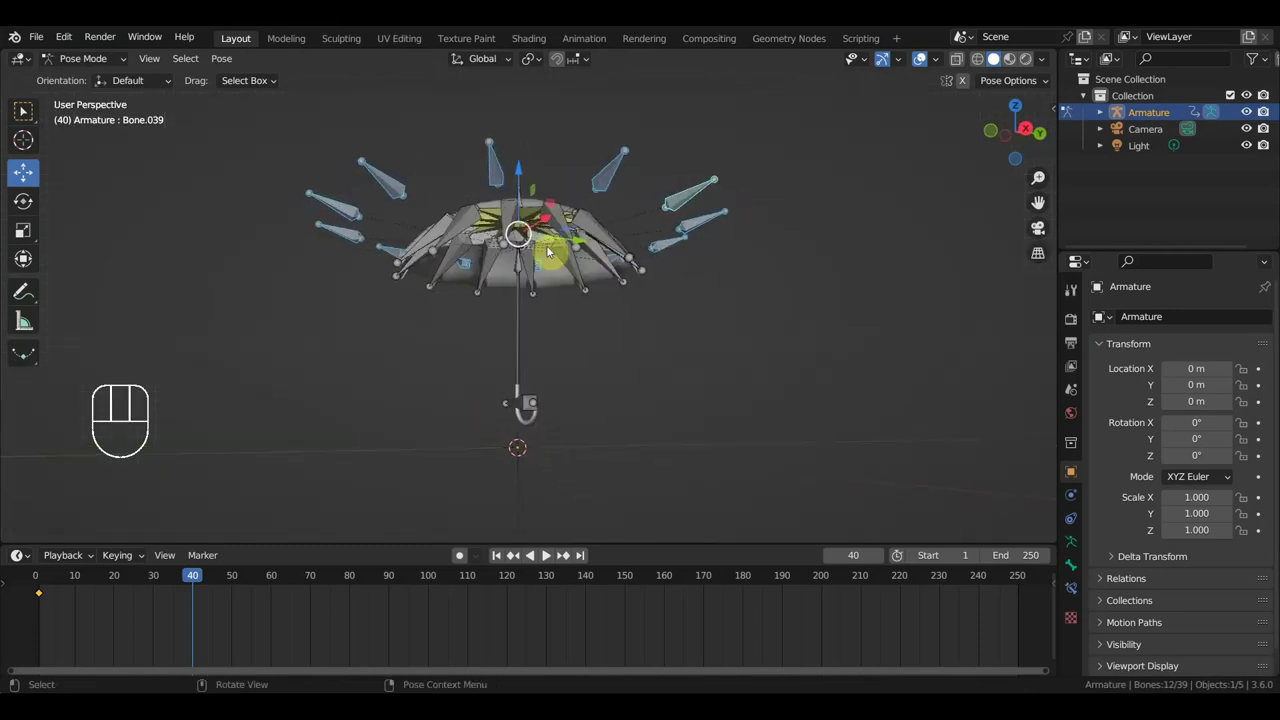
pyautogui.moveTo(573, 266); pyautogui.dragTo(549, 274)
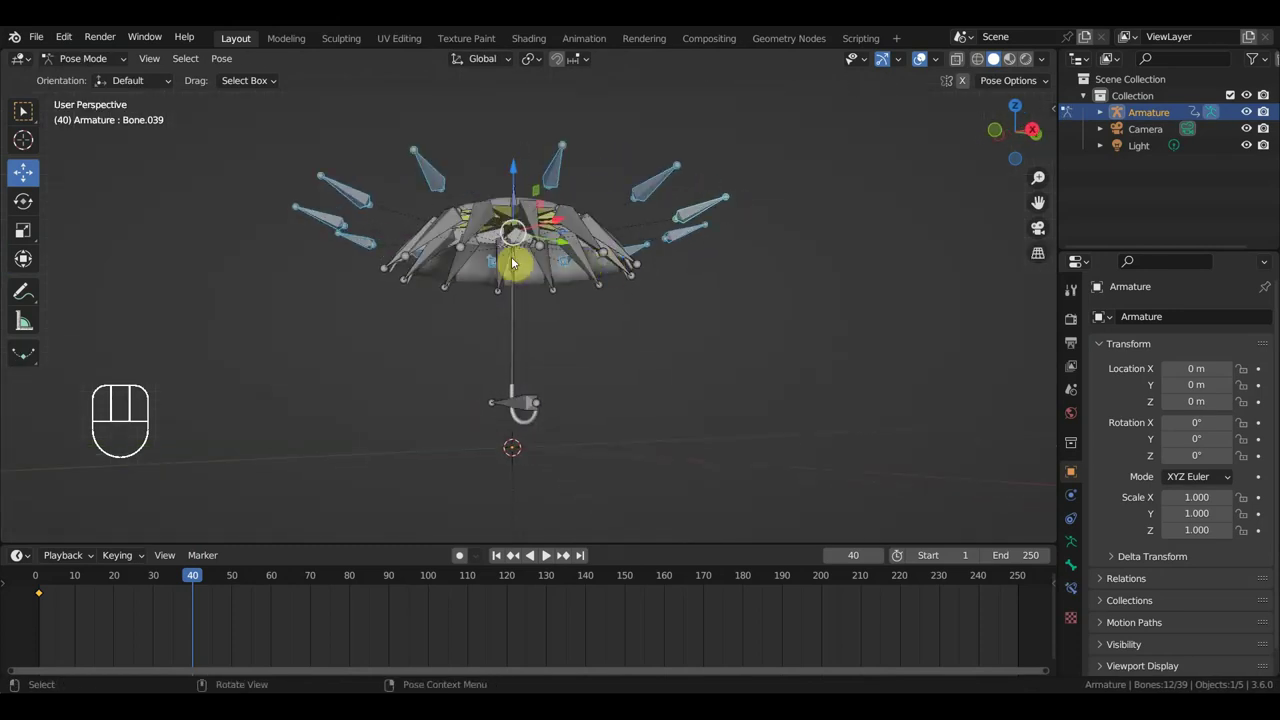
pyautogui.moveTo(611, 311); pyautogui.dragTo(593, 367)
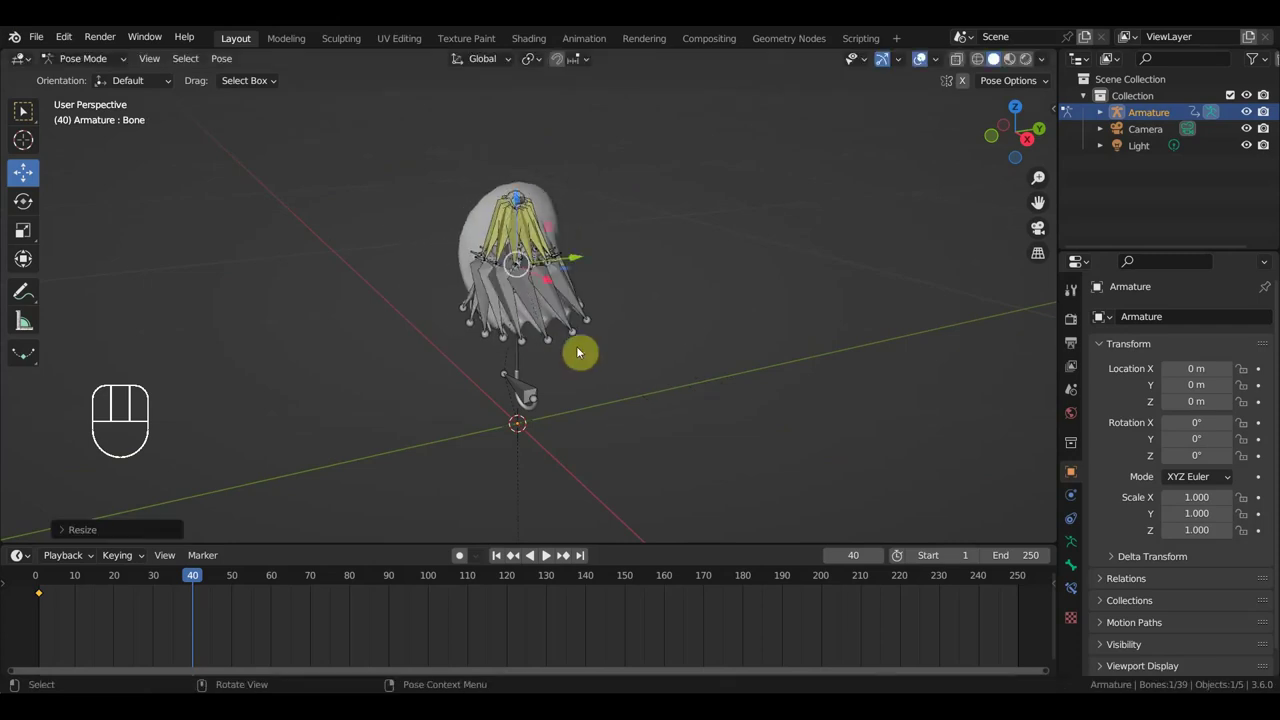
pyautogui.moveTo(647, 355); pyautogui.dragTo(755, 330)
pyautogui.press('ctrl+z')
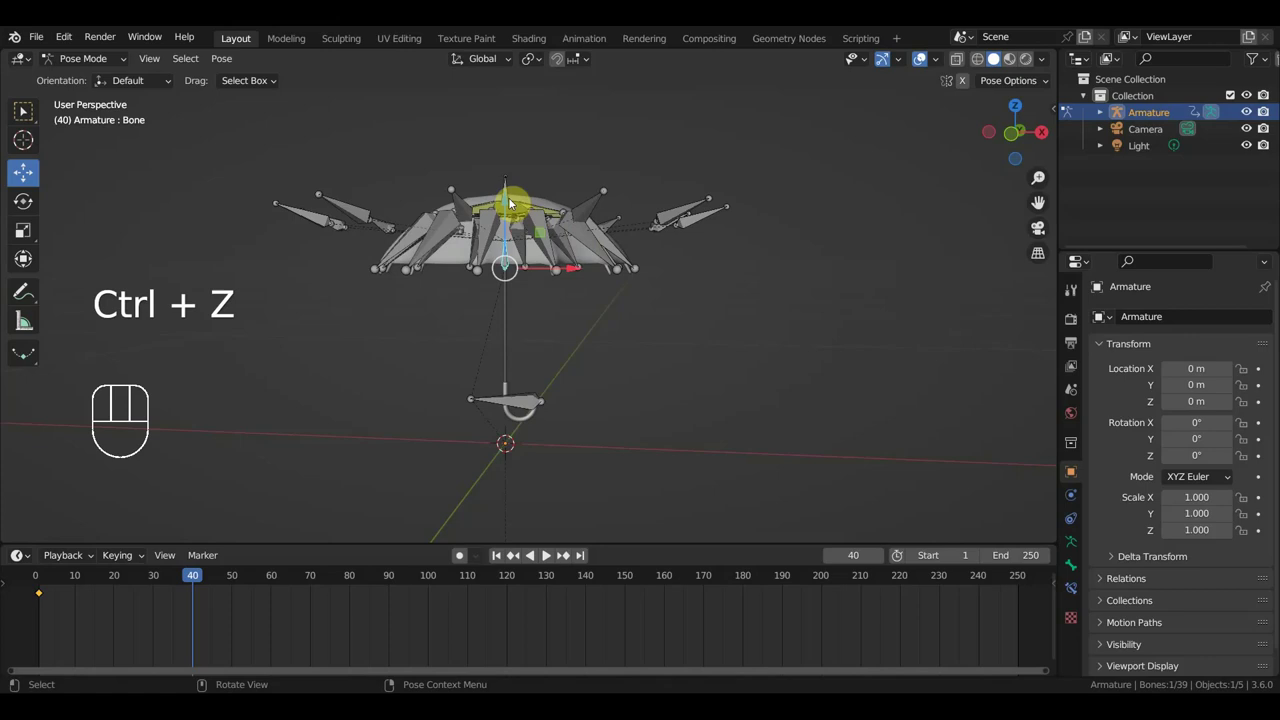
pyautogui.moveTo(507, 185); pyautogui.dragTo(557, 348)
pyautogui.moveTo(558, 343); pyautogui.dragTo(580, 230)
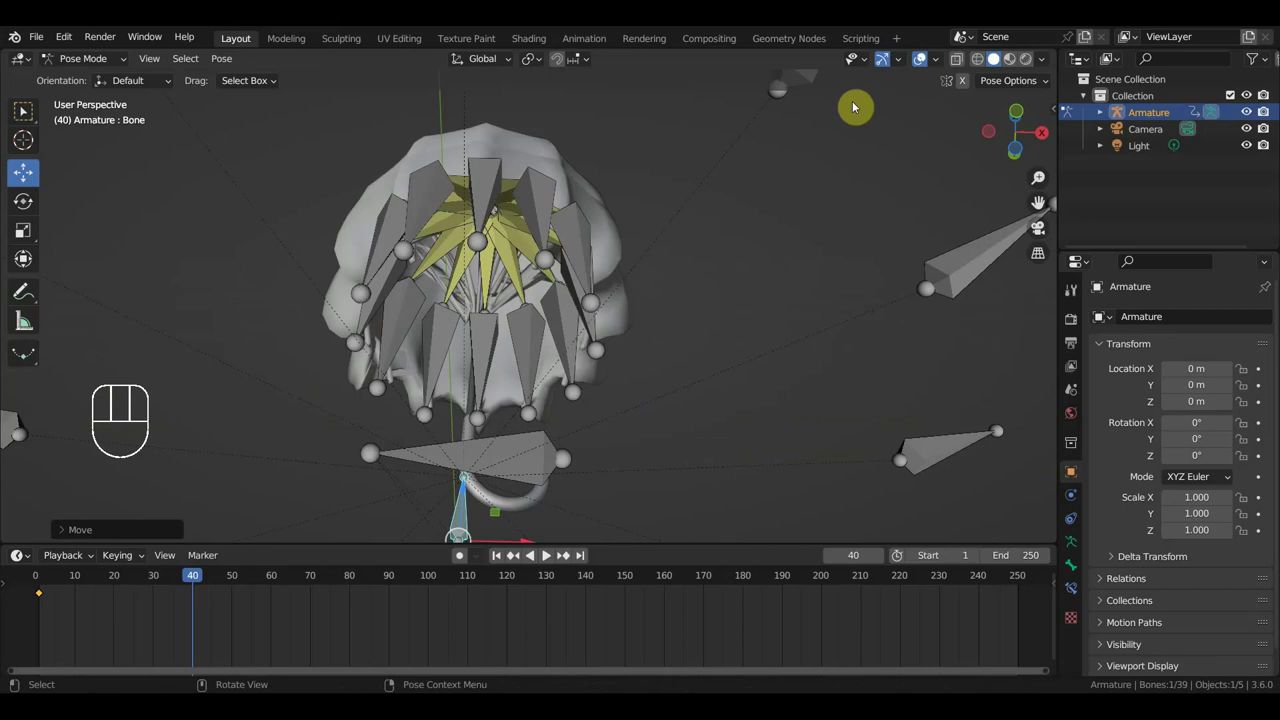
# Inspect the fold from underneath and keyframe all 39 bones at frame 40.
pyautogui.click(921, 66)
pyautogui.moveTo(768, 205); pyautogui.dragTo(765, 143)
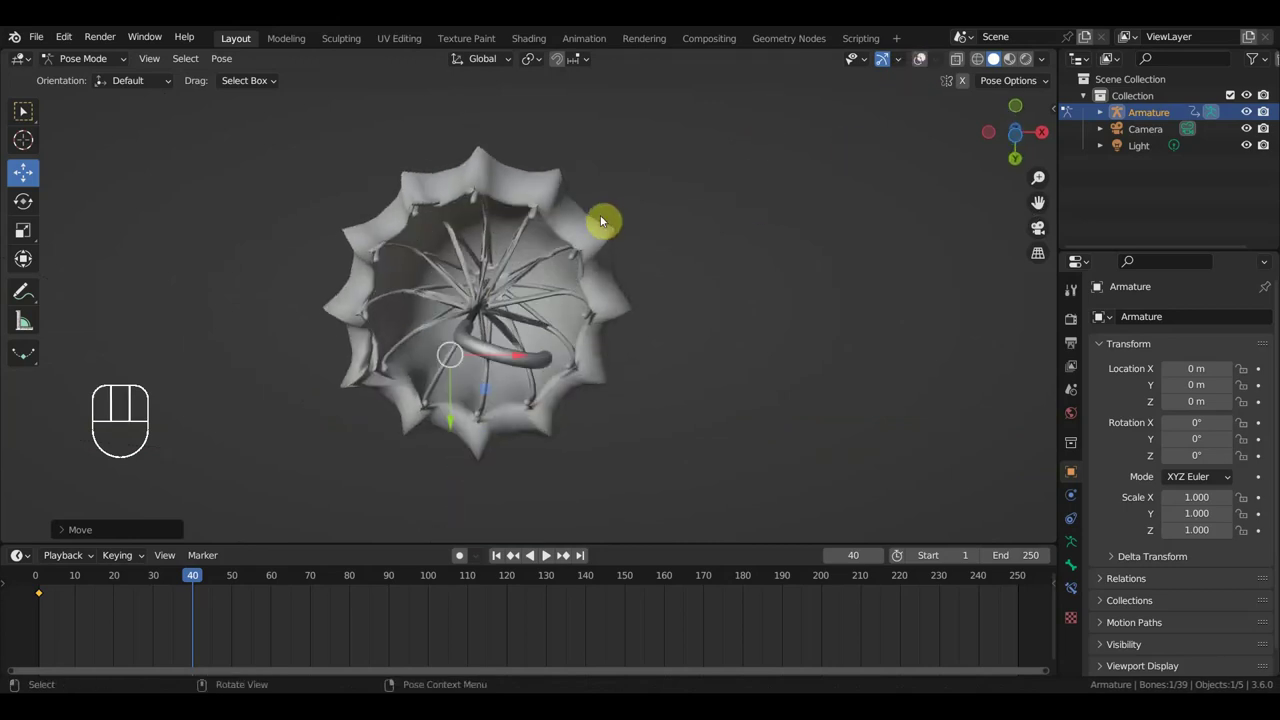
pyautogui.moveTo(535, 283); pyautogui.dragTo(558, 411)
pyautogui.click(925, 61)
pyautogui.moveTo(782, 308); pyautogui.dragTo(782, 336)
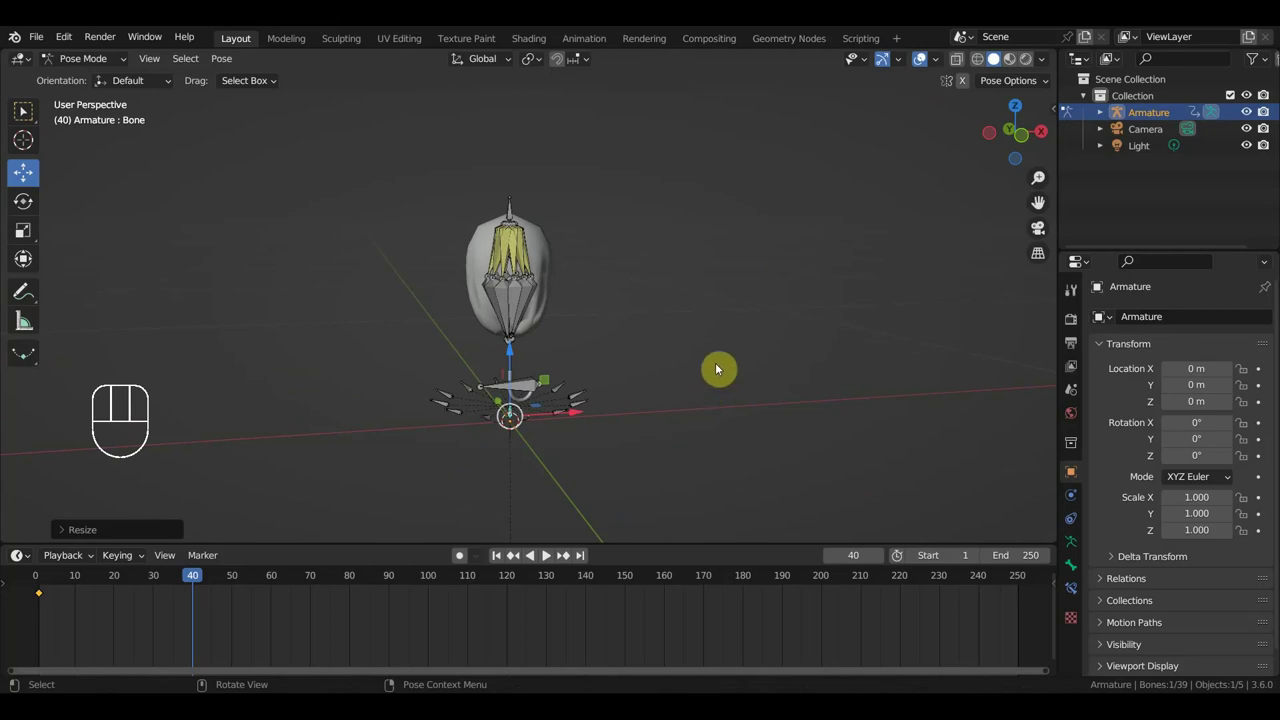
pyautogui.moveTo(587, 292); pyautogui.dragTo(715, 300)
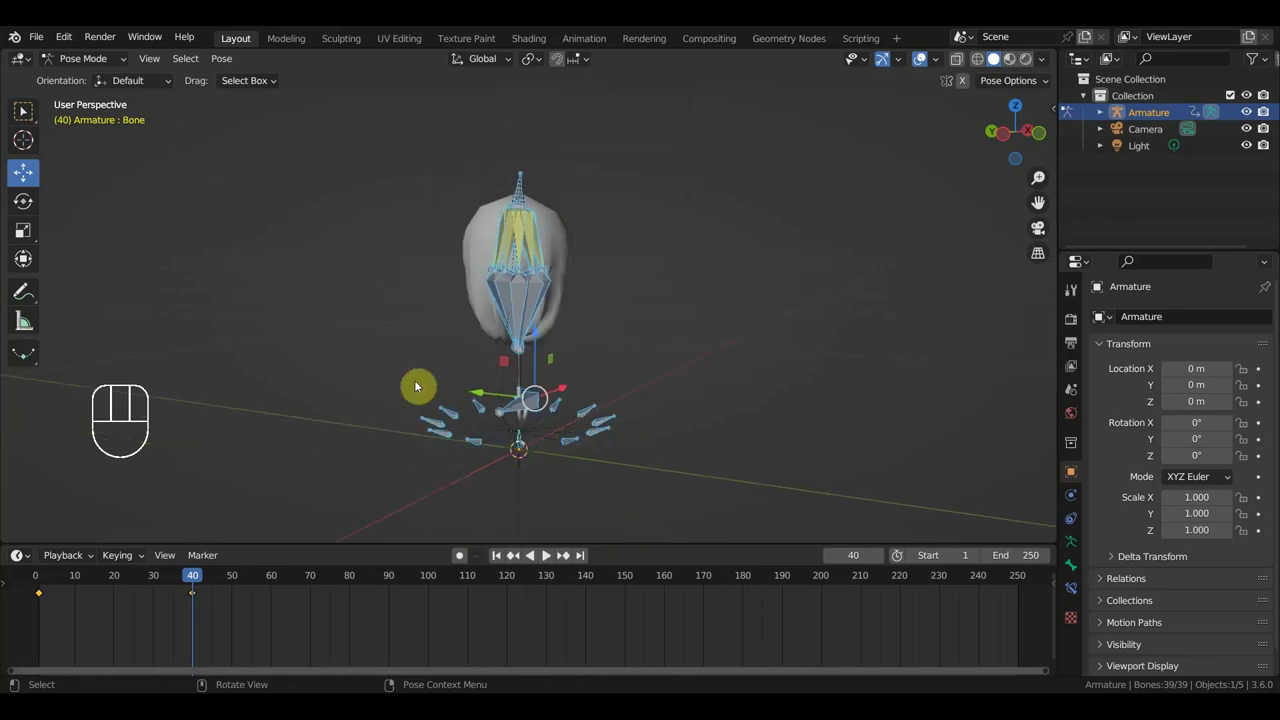
pyautogui.moveTo(540, 431); pyautogui.dragTo(359, 281)
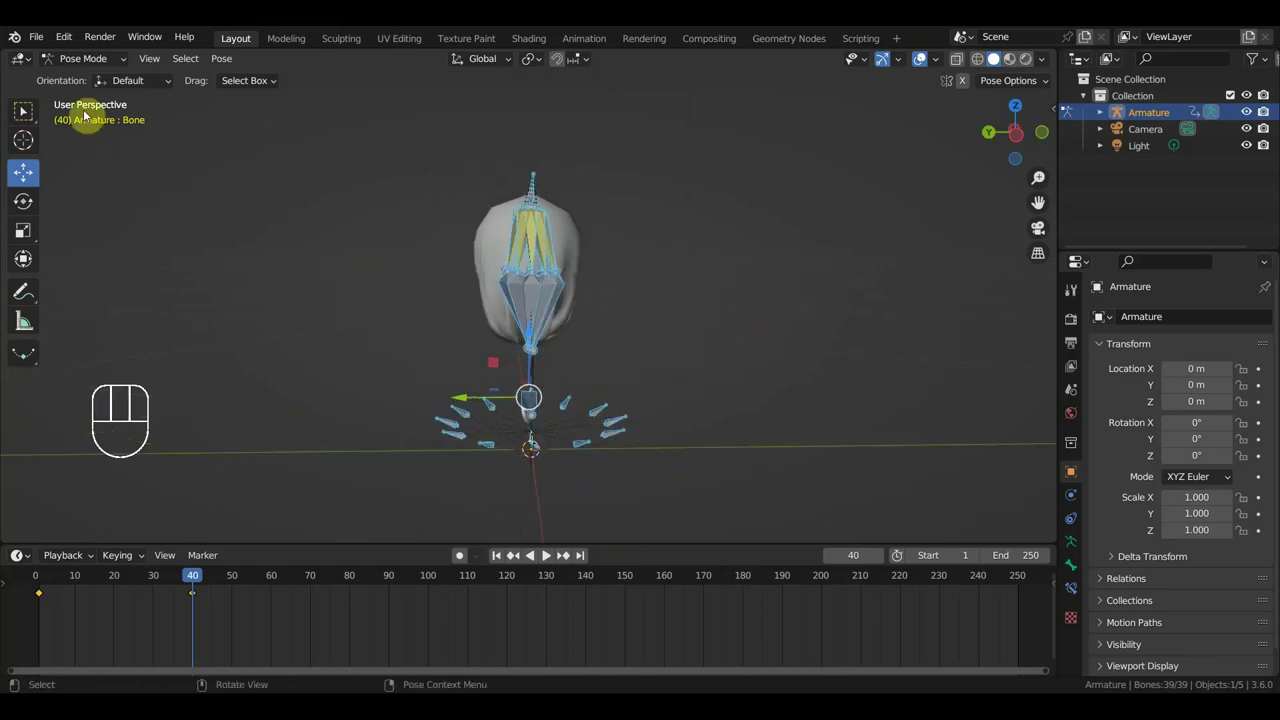
# Enable X-axis sculpt symmetry and enlarge the Grab brush in front view to reshape Key 1.
pyautogui.click(82, 61)
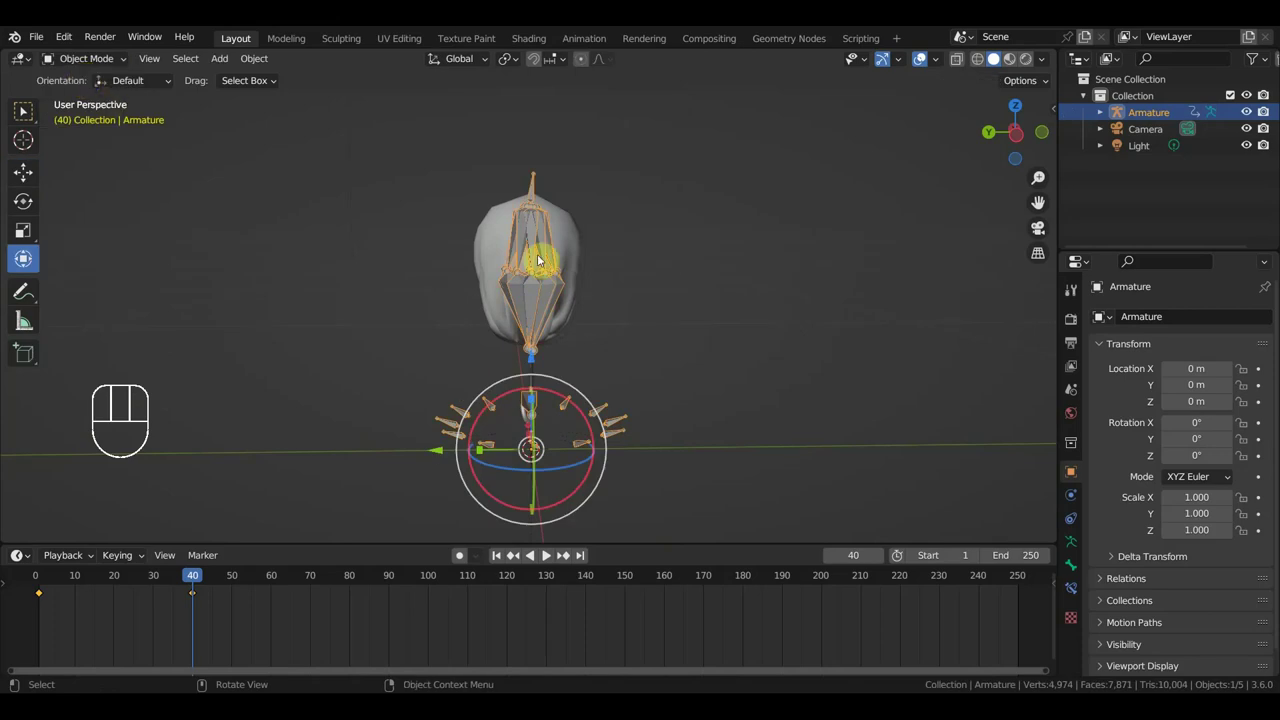
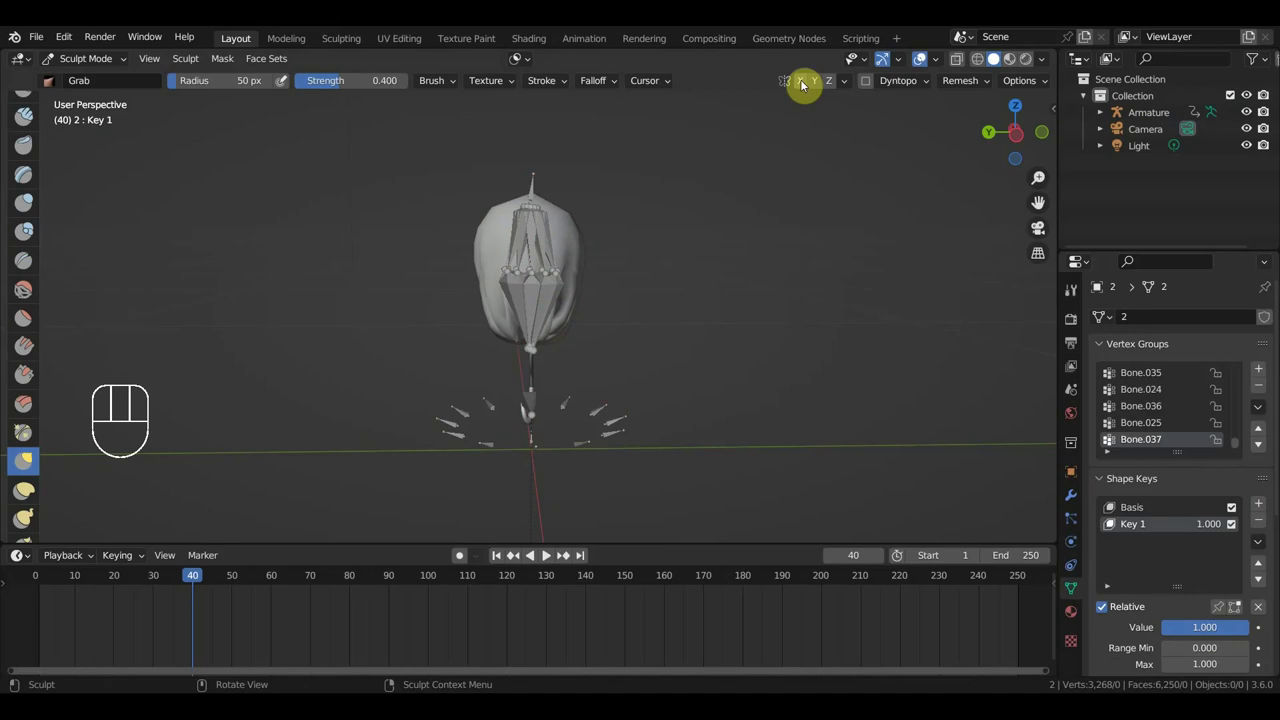
pyautogui.click(803, 89)
pyautogui.press('KP_1')
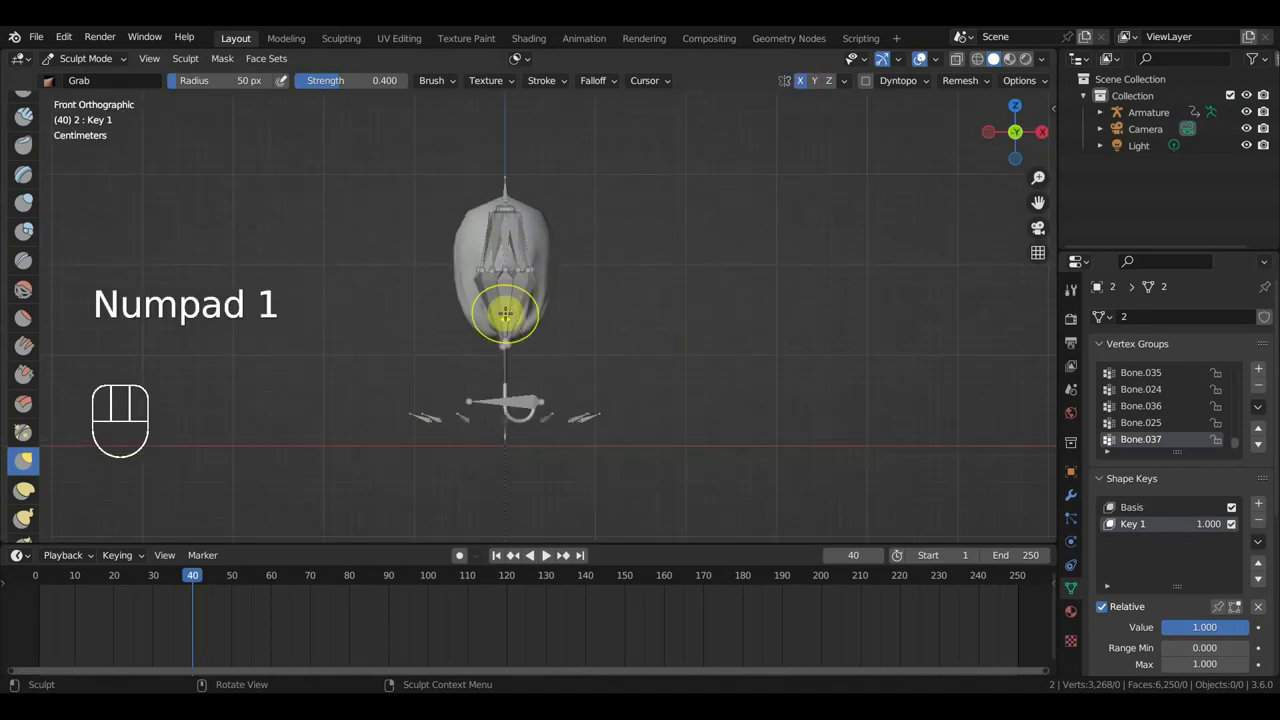
pyautogui.press('f')
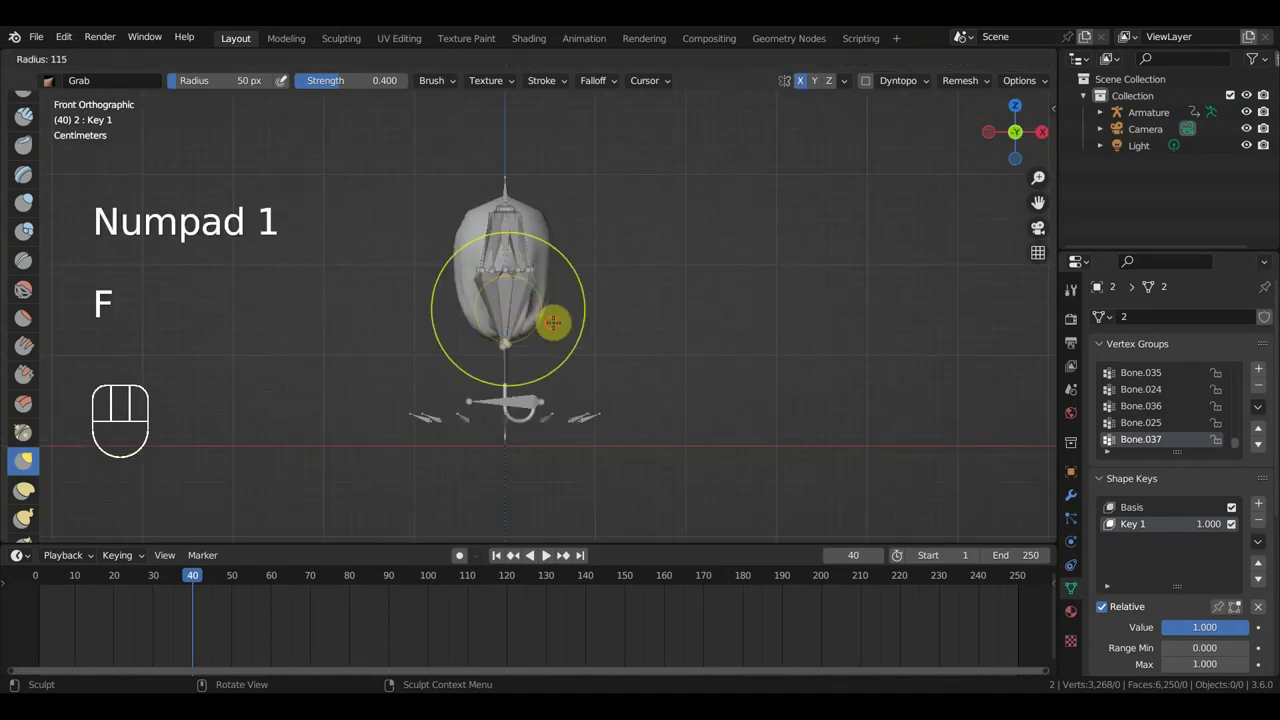
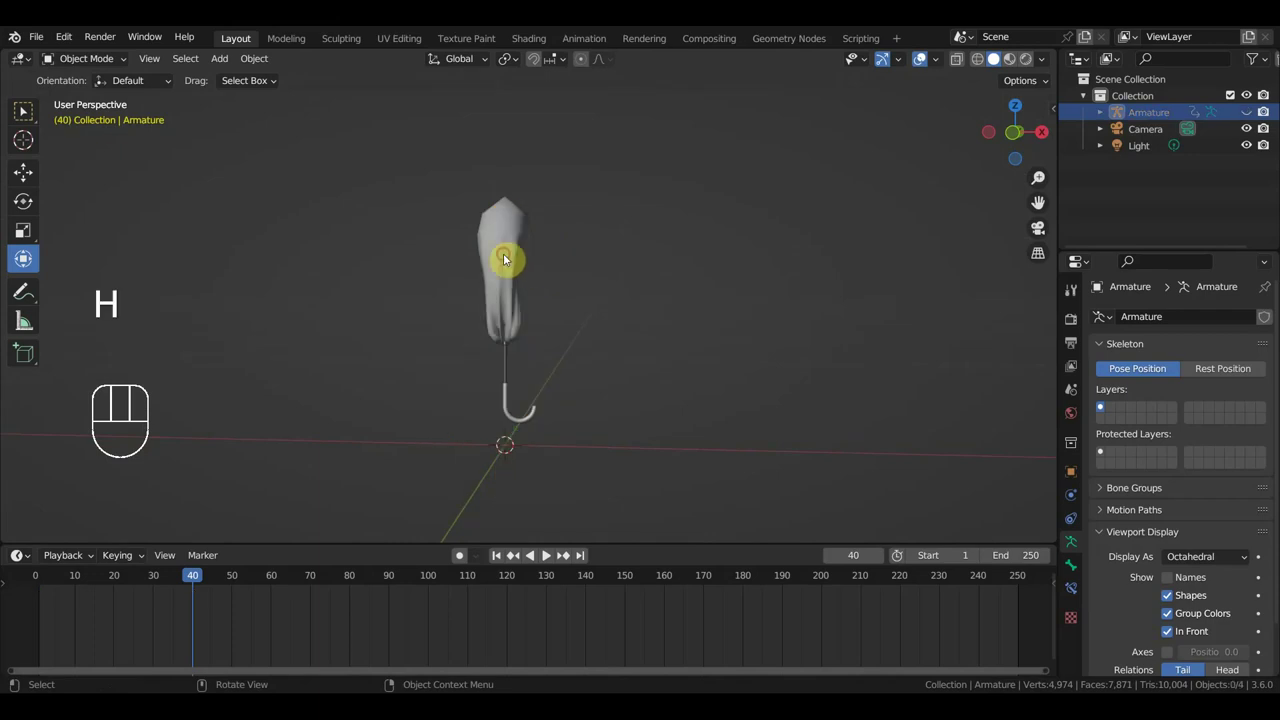
# Hide the armature and sculpt the folded canopy slimmer from the front view.
pyautogui.moveTo(85, 58); pyautogui.dragTo(24, 112)
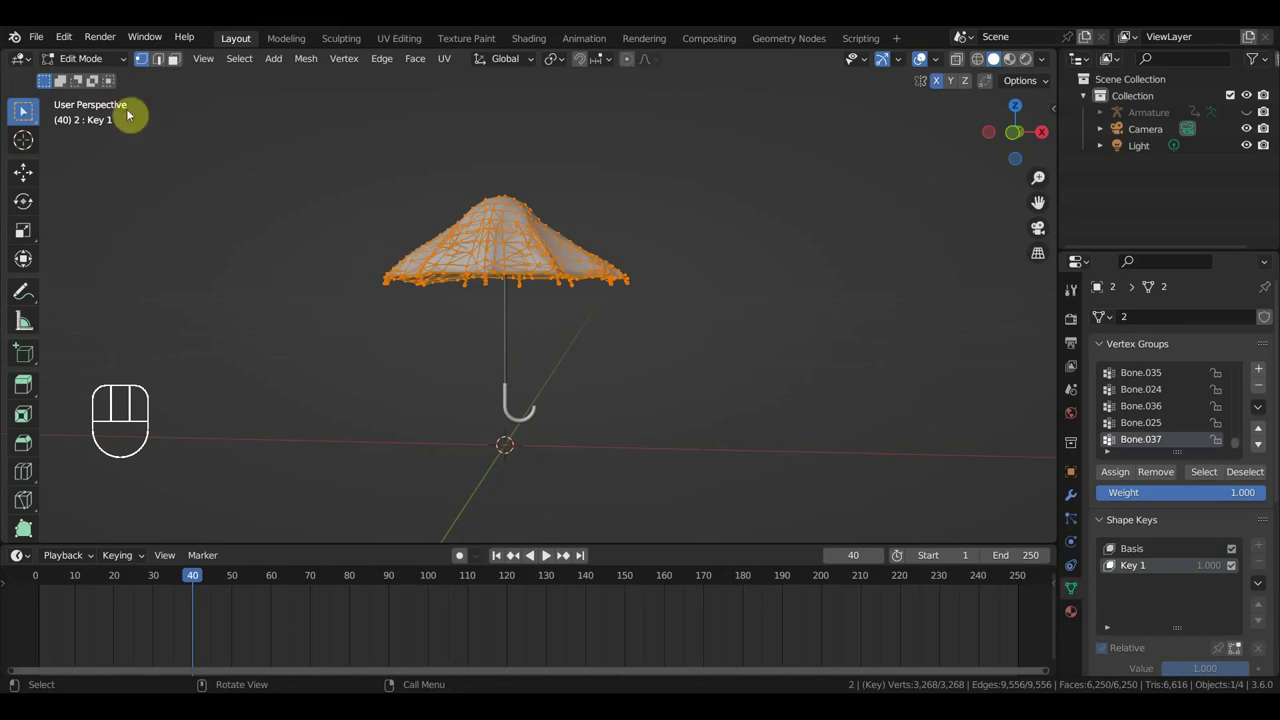
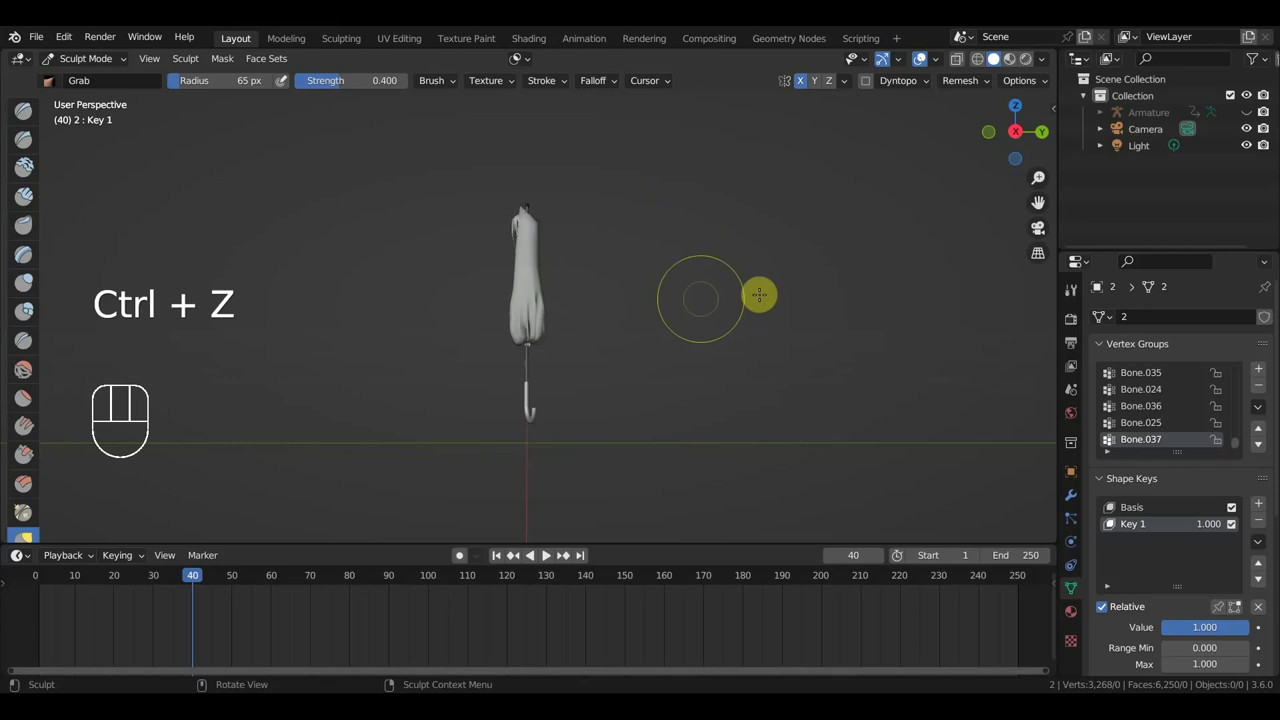
pyautogui.press('KP_1')
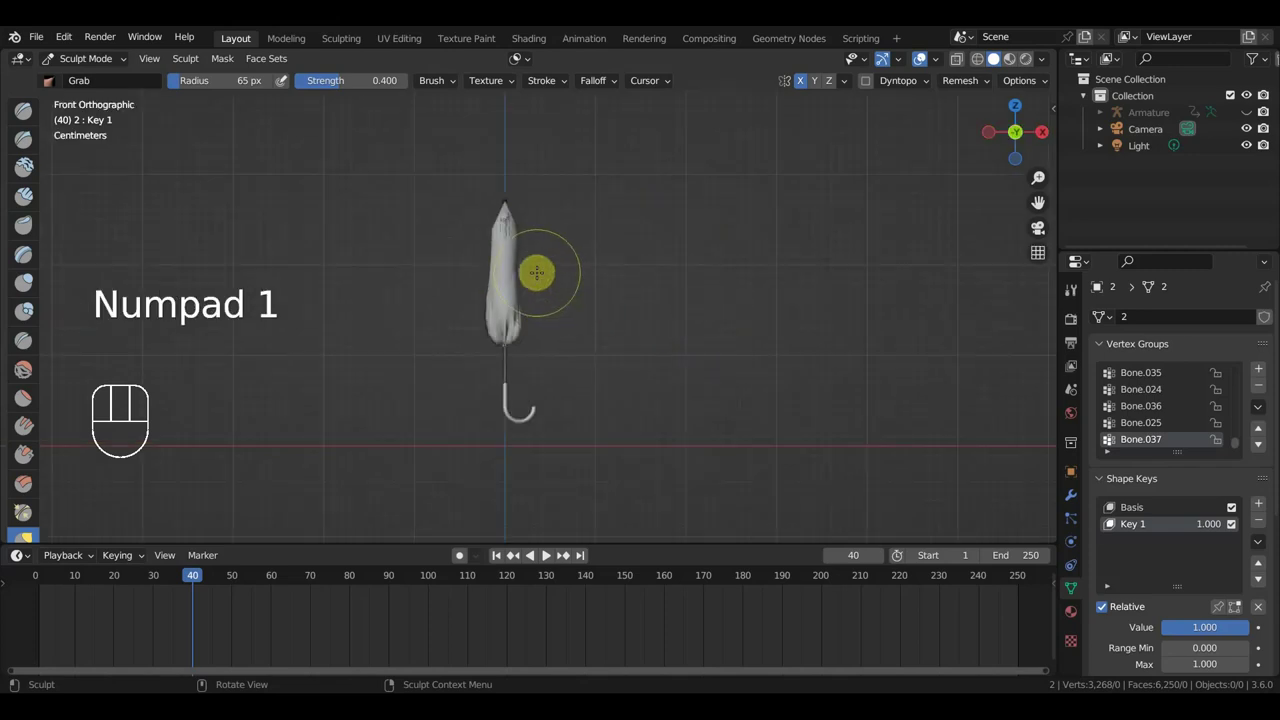
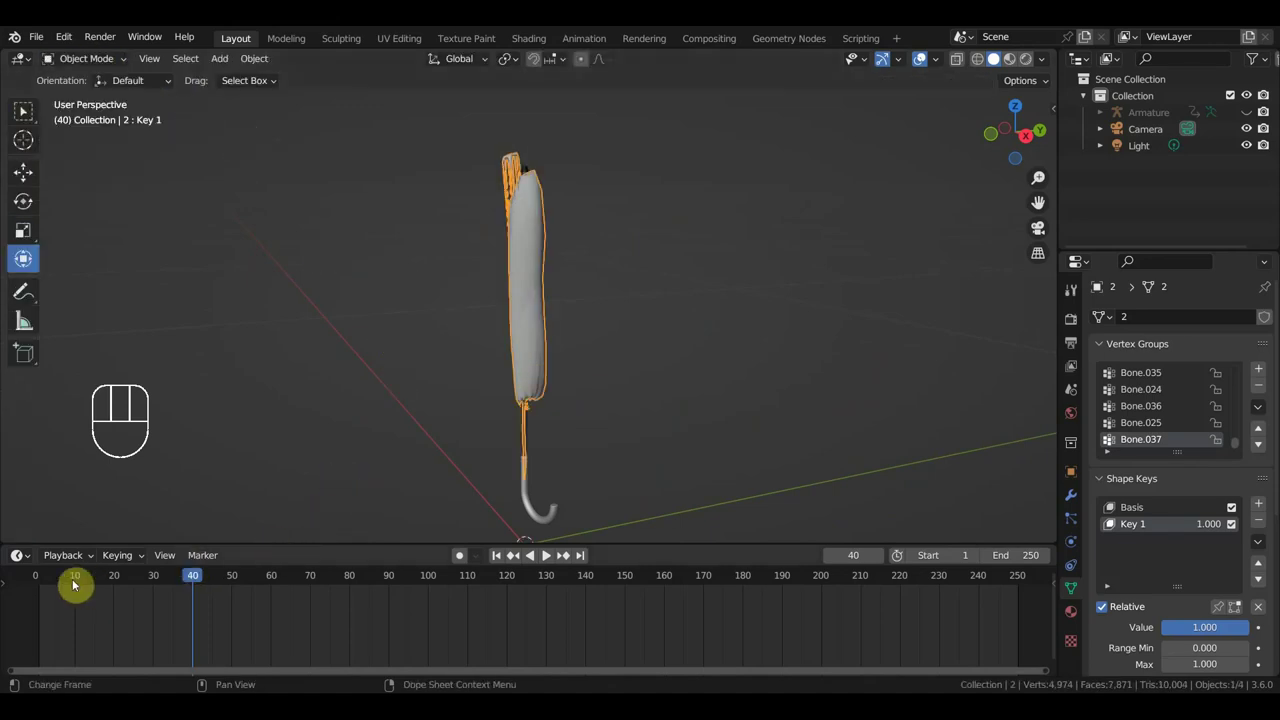
# Scrub back to frame 1 and orbit to inspect the canopy from below.
pyautogui.moveTo(63, 578); pyautogui.dragTo(303, 514)
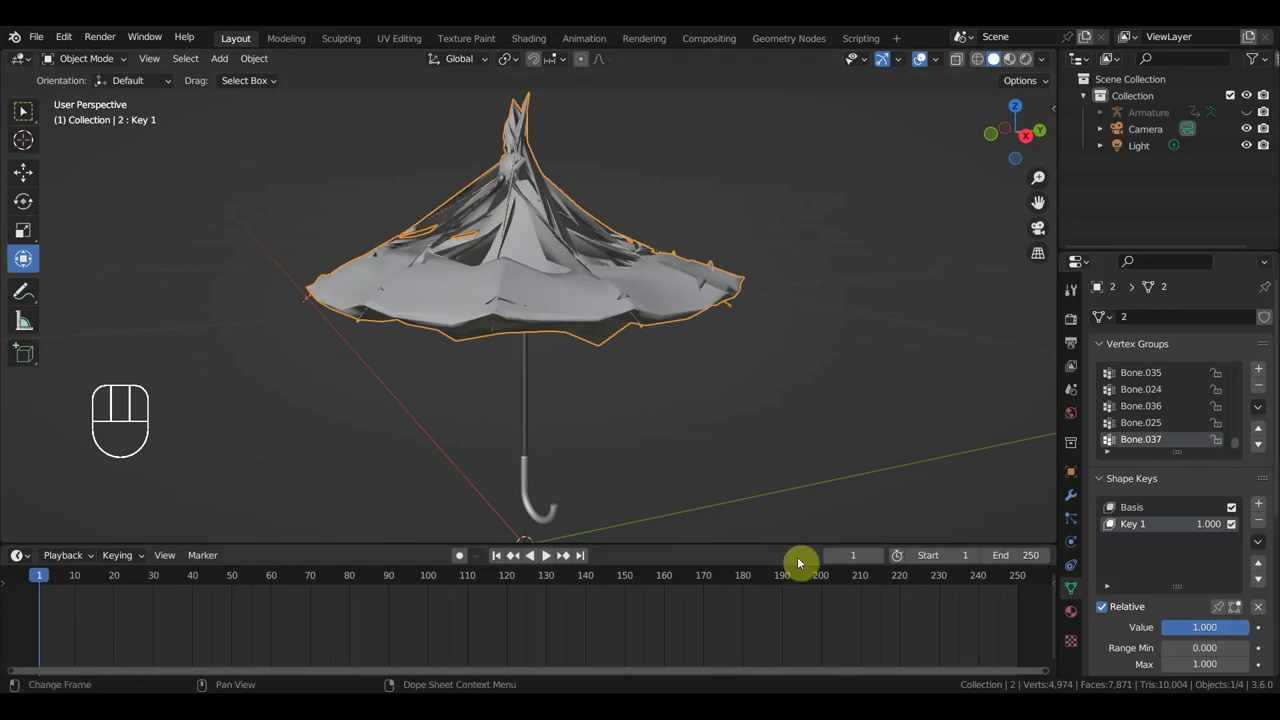
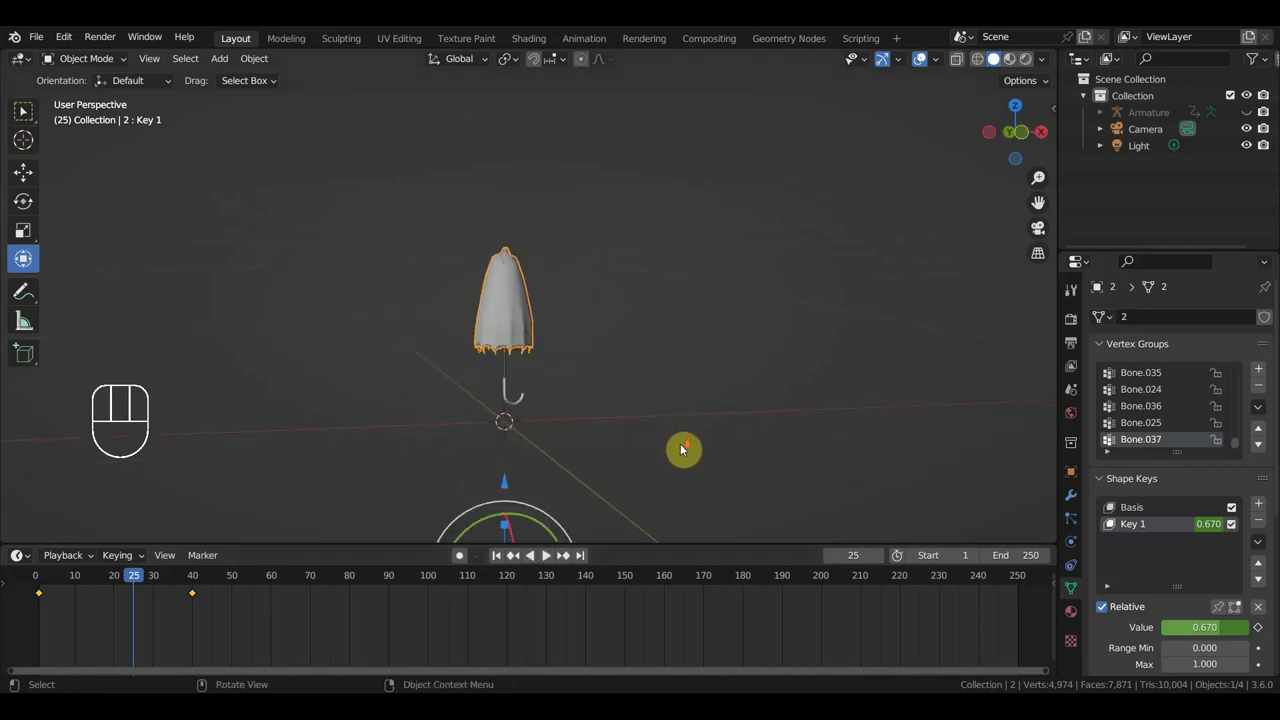
pyautogui.moveTo(682, 451); pyautogui.dragTo(809, 327)
pyautogui.moveTo(755, 307); pyautogui.dragTo(717, 333)
pyautogui.moveTo(597, 275); pyautogui.dragTo(609, 248)
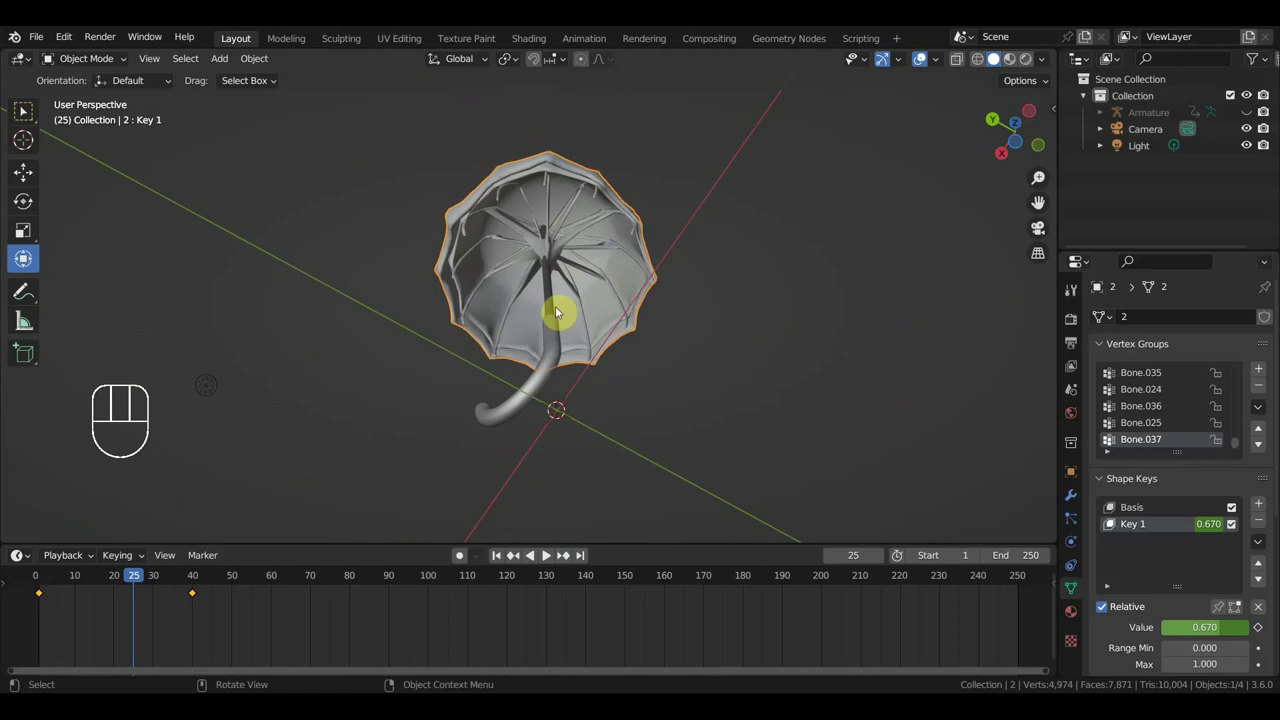
pyautogui.moveTo(560, 313); pyautogui.dragTo(689, 436)
pyautogui.moveTo(88, 581); pyautogui.dragTo(45, 578)
pyautogui.moveTo(59, 581); pyautogui.dragTo(193, 600)
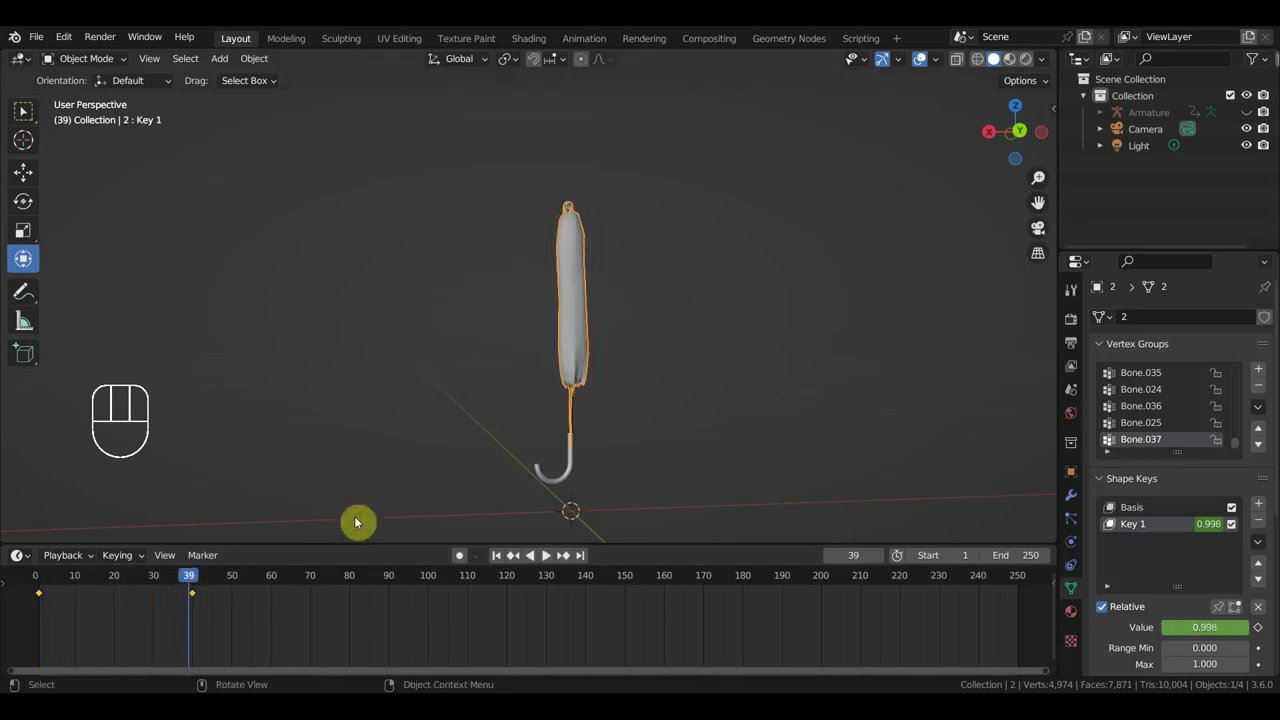
pyautogui.moveTo(596, 453); pyautogui.dragTo(738, 457)
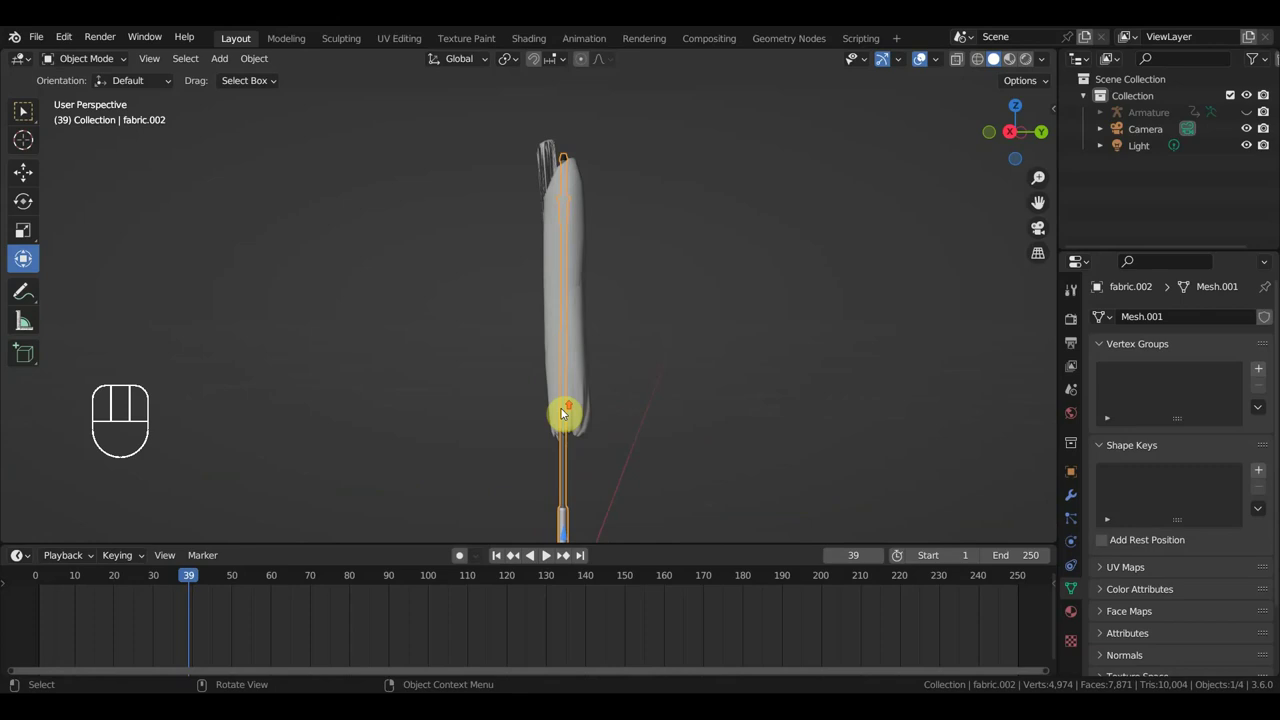
pyautogui.moveTo(604, 411); pyautogui.dragTo(488, 394)
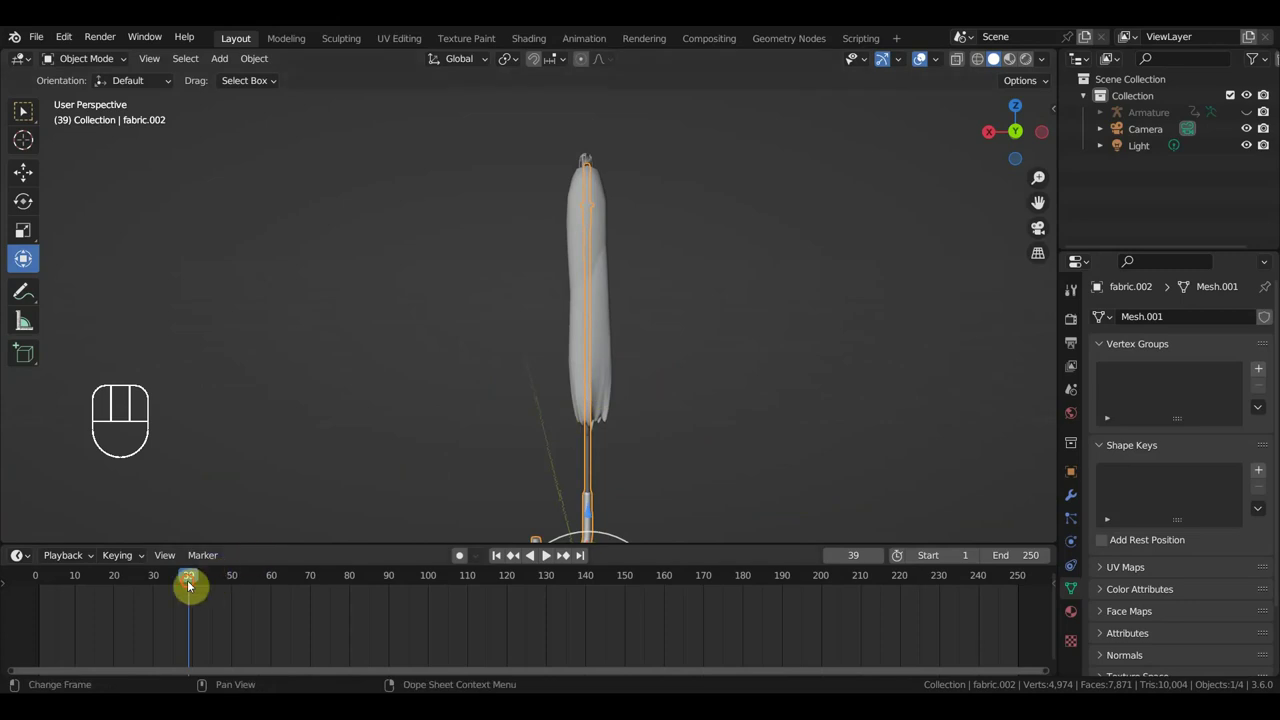
pyautogui.moveTo(159, 583); pyautogui.dragTo(283, 481)
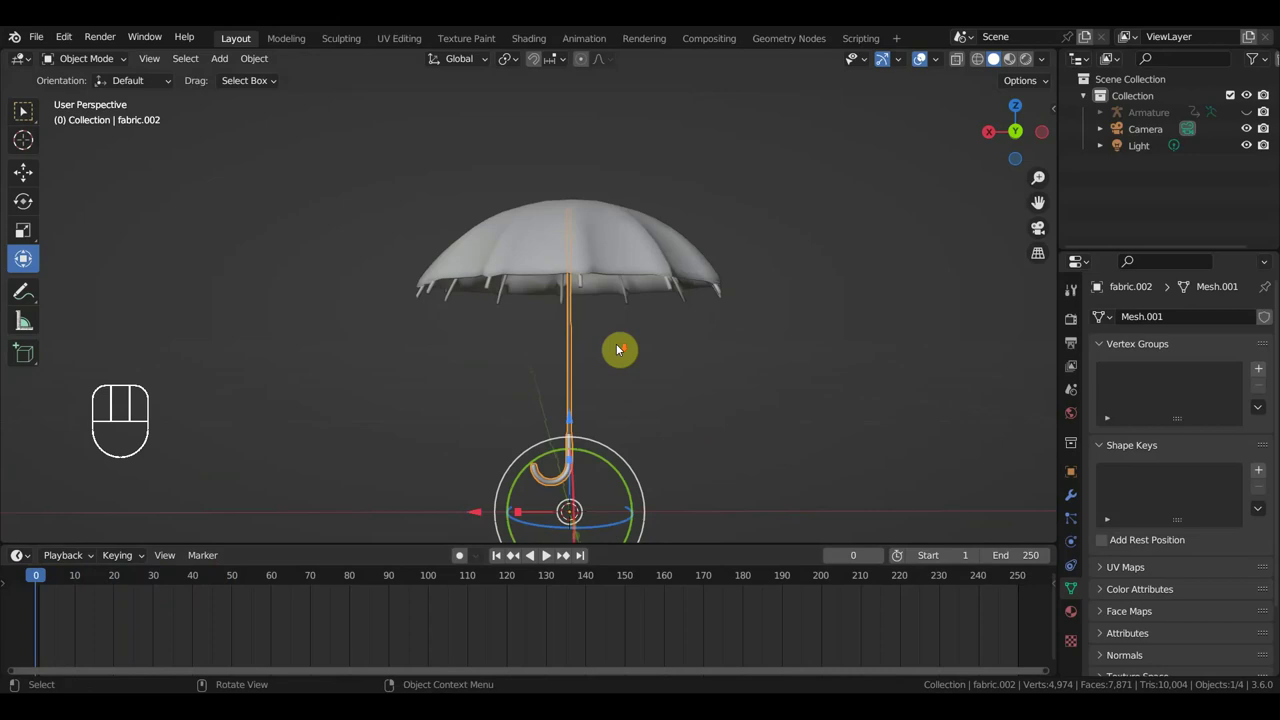
# Select the umbrella canopy object and orbit around it to view its shape keys.
pyautogui.click(622, 260)
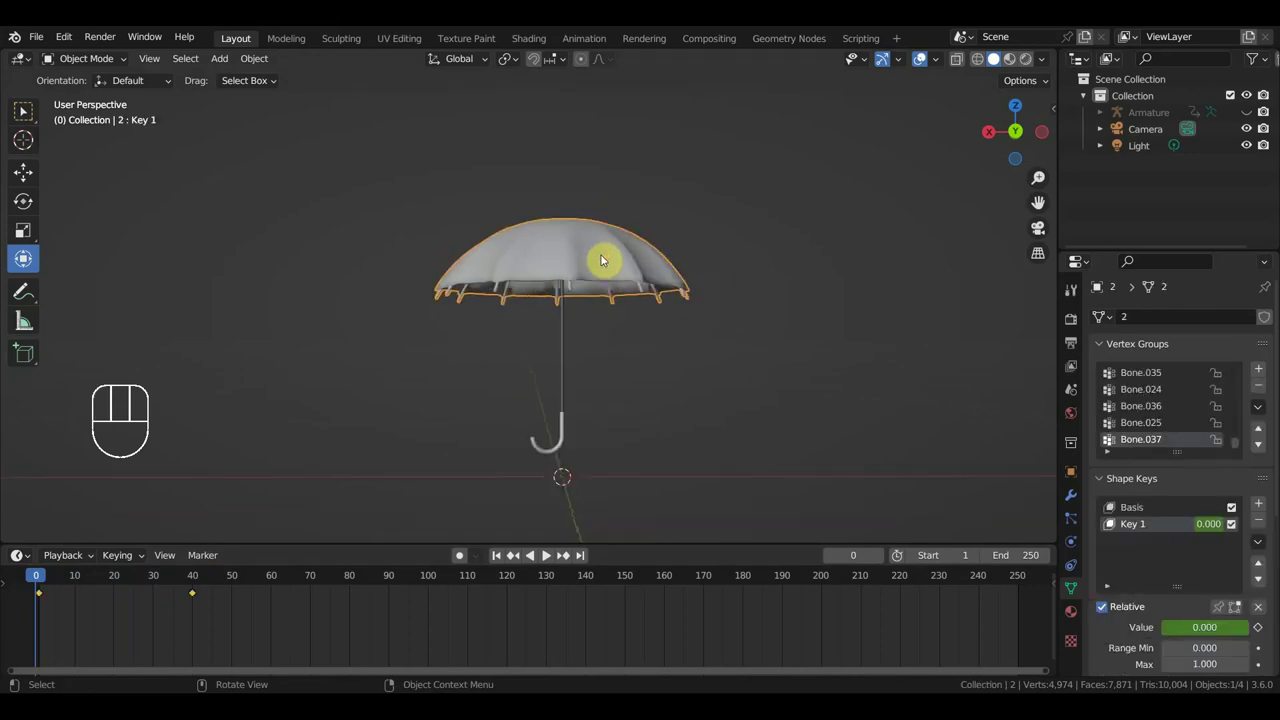
pyautogui.moveTo(632, 280); pyautogui.dragTo(794, 301)
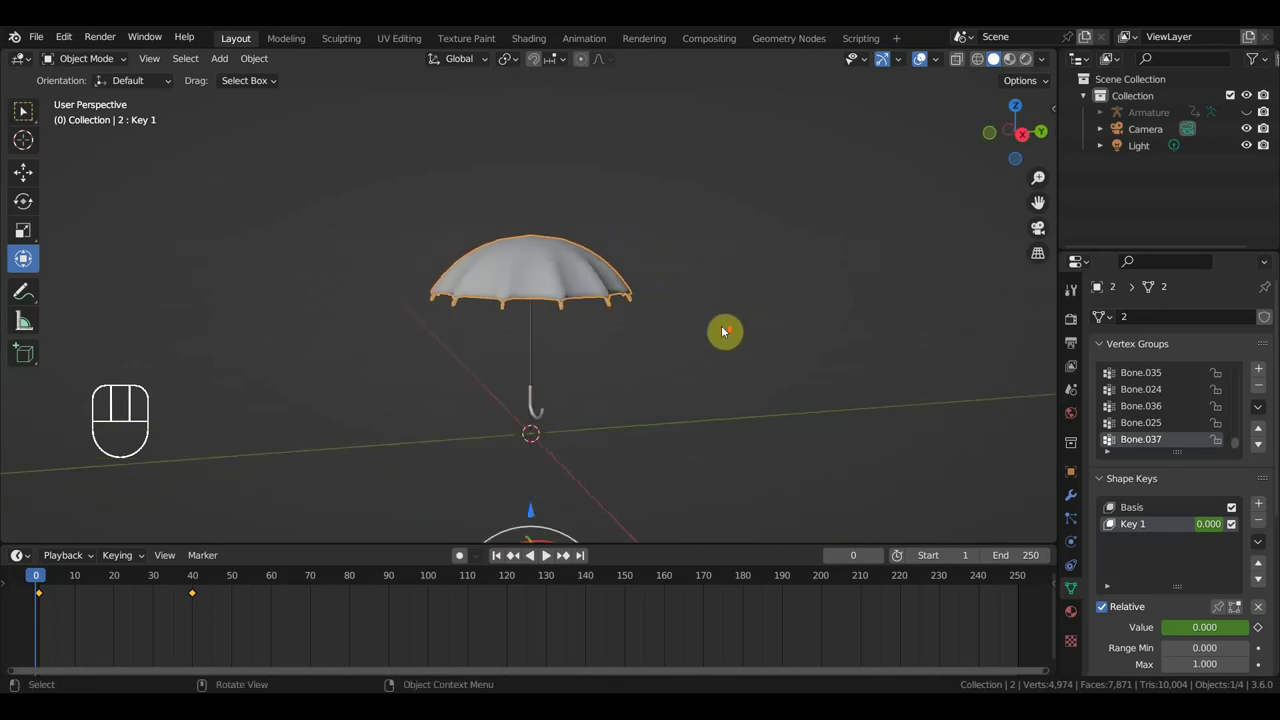
pyautogui.moveTo(716, 340); pyautogui.dragTo(853, 327)
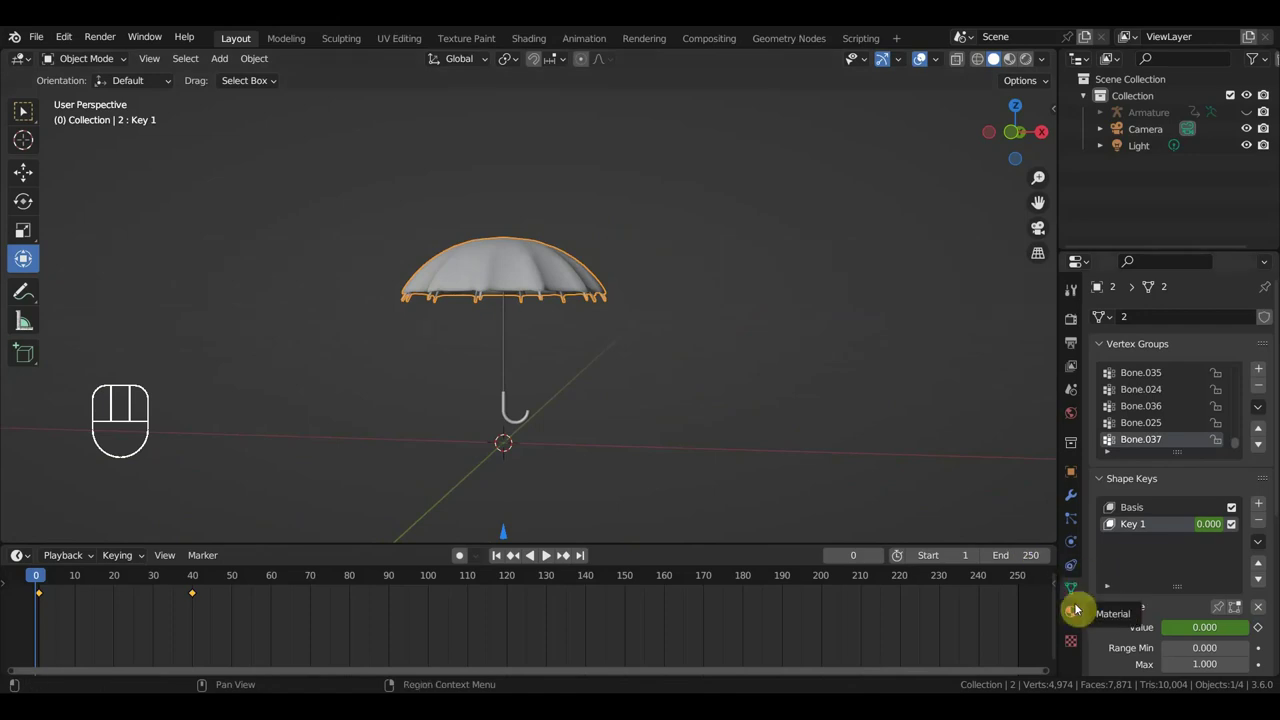
# Remove the canopy's old material slots and give it a new purple base-colour material.
pyautogui.click(1223, 536)
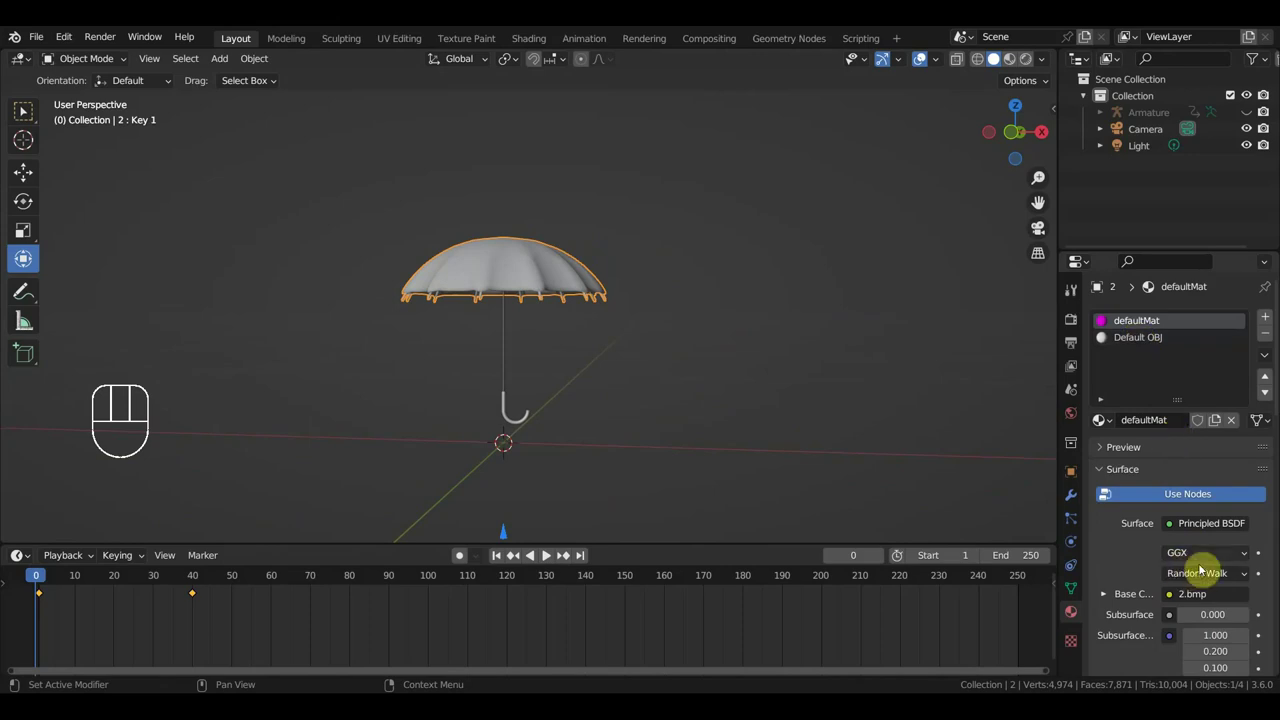
pyautogui.click(1271, 332)
pyautogui.click(1272, 335)
pyautogui.click(1226, 397)
pyautogui.click(1217, 559)
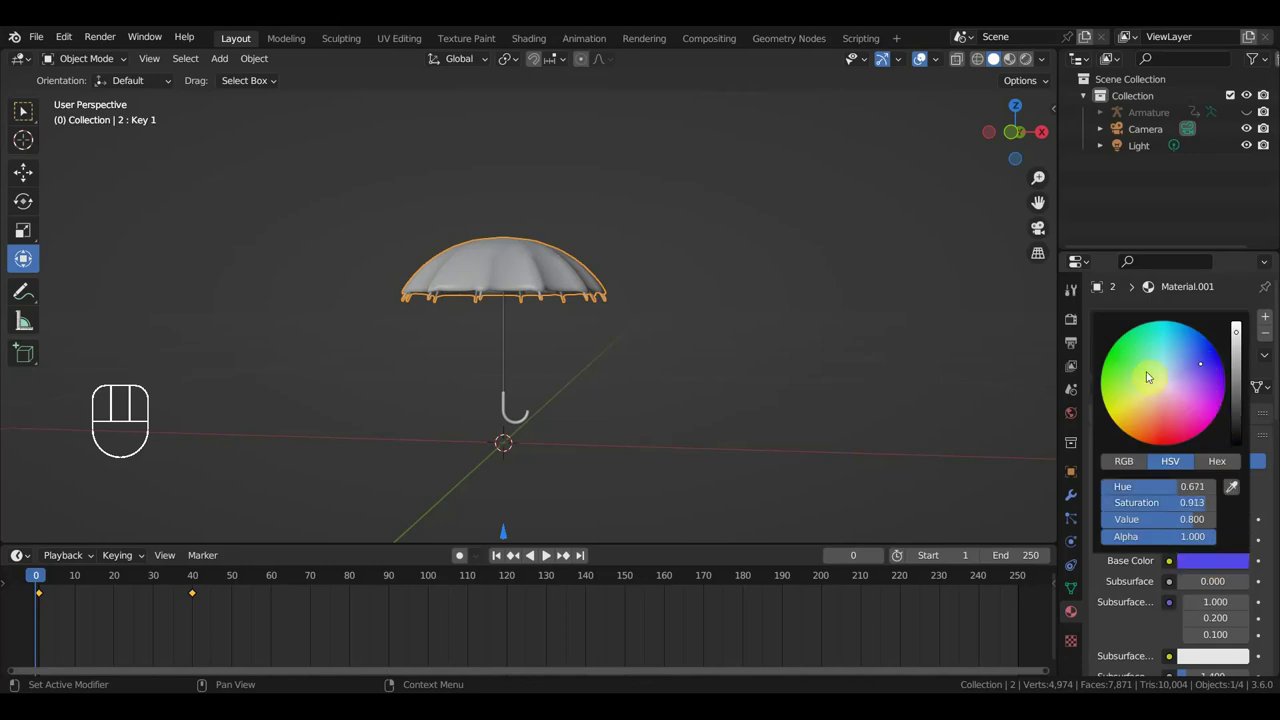
pyautogui.click(984, 102)
# Give the handle's material a red base colour, then scrub the animation to check it.
pyautogui.click(510, 372)
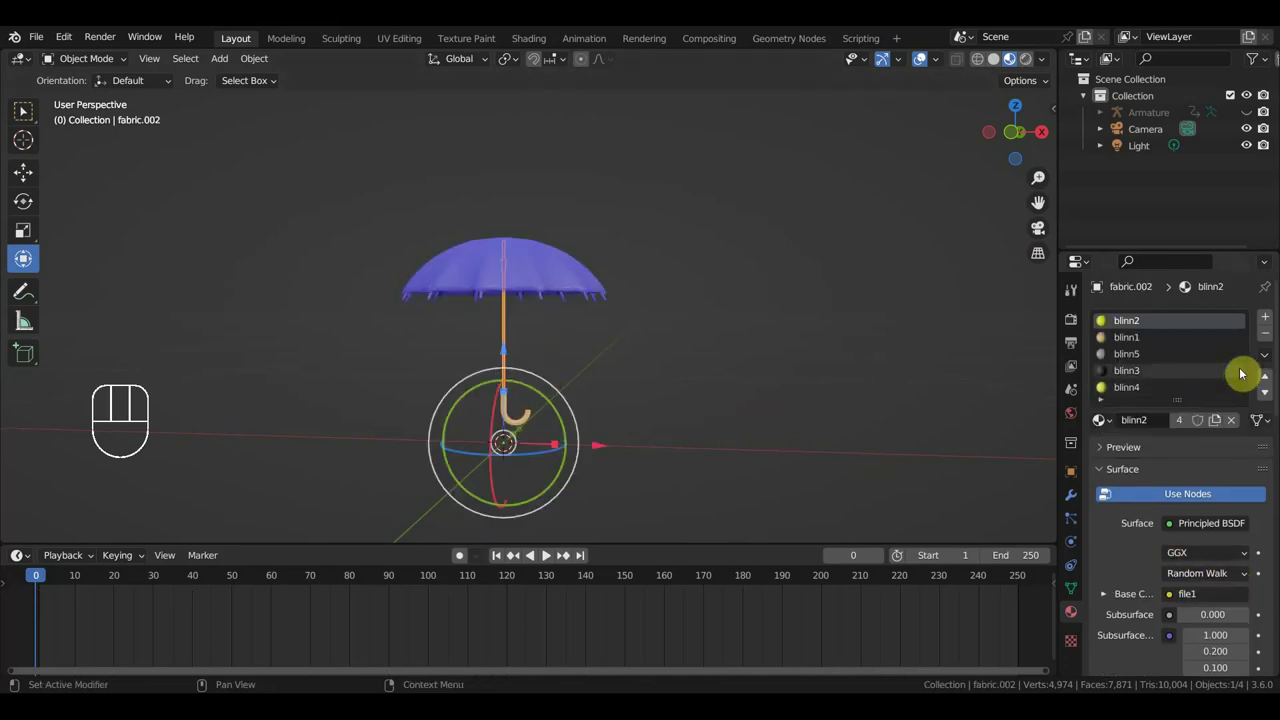
pyautogui.click(1162, 347)
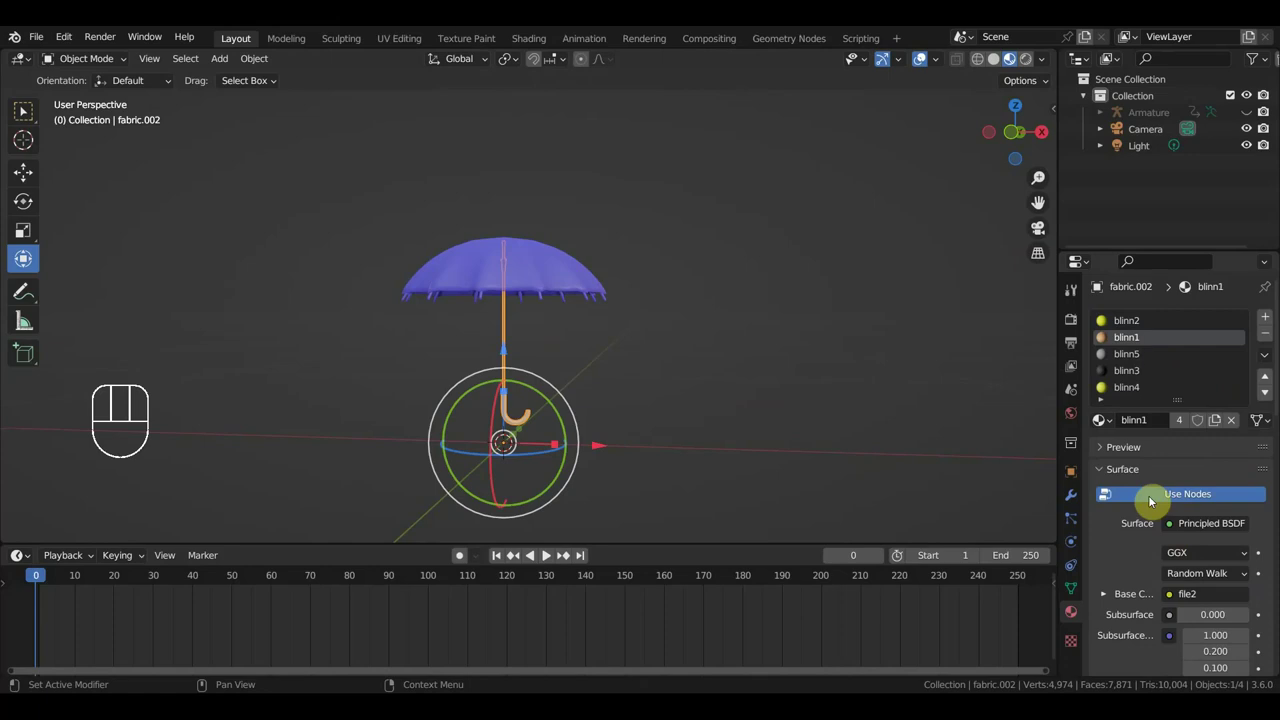
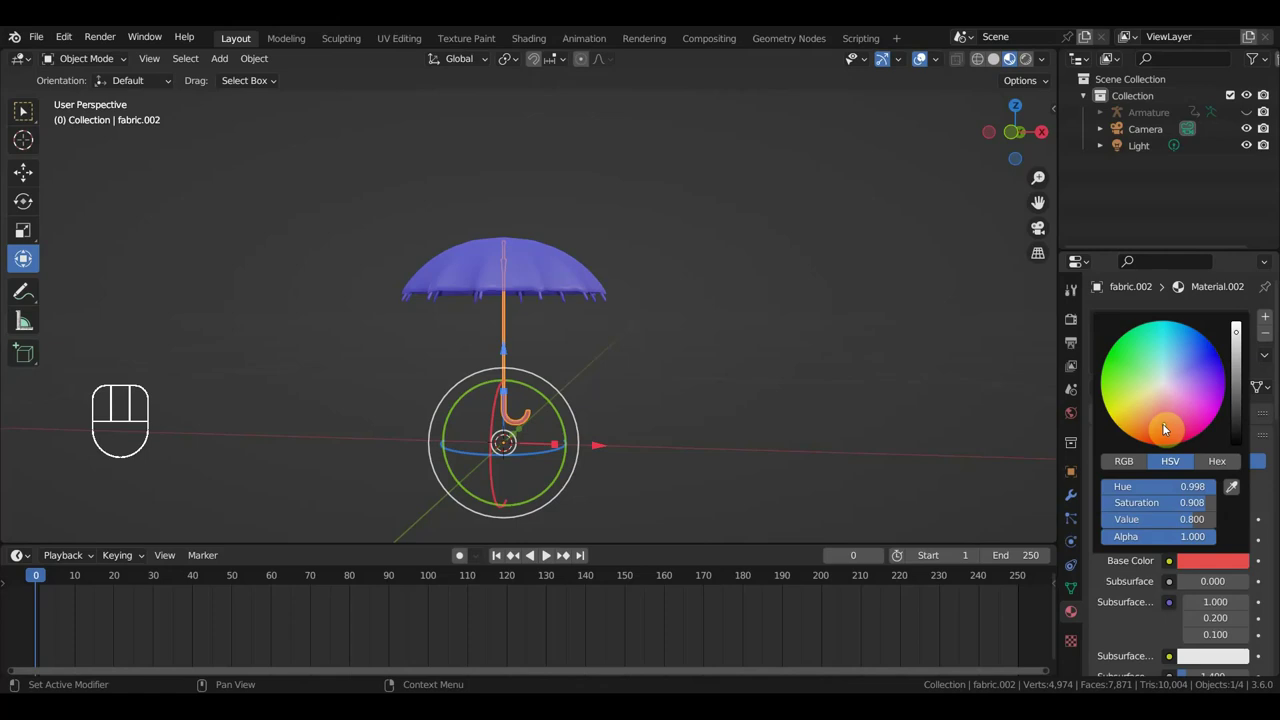
pyautogui.click(796, 341)
pyautogui.middleClick(815, 345)
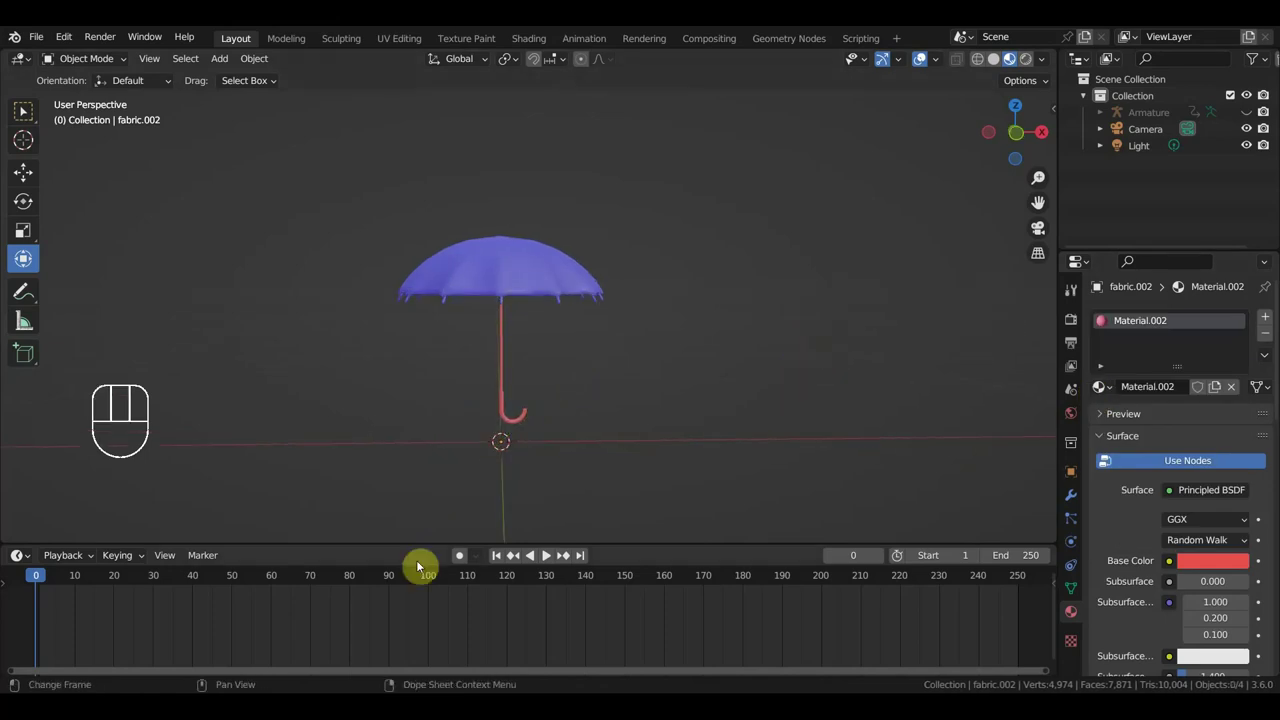
pyautogui.moveTo(114, 580); pyautogui.dragTo(489, 452)
pyautogui.moveTo(581, 414); pyautogui.dragTo(682, 417)
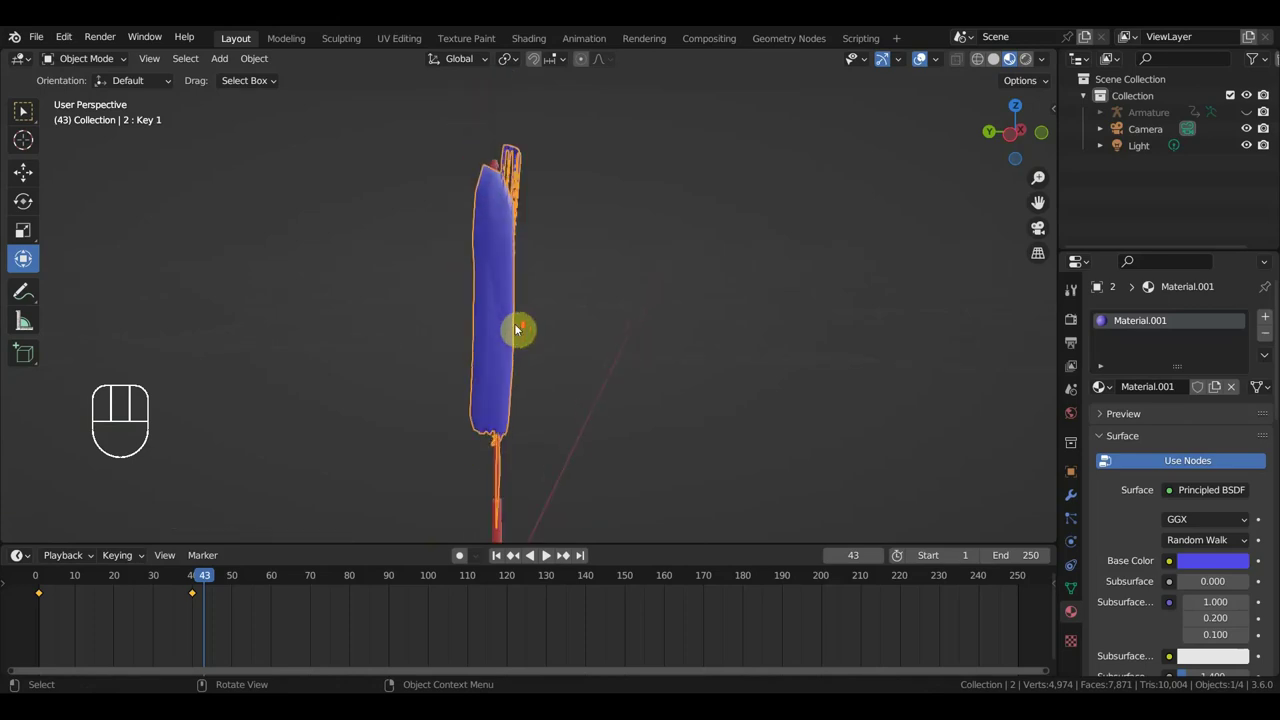
# Return to frame 0 and zoom in to inspect the purple canopy surface closely.
pyautogui.click(500, 332)
pyautogui.moveTo(520, 347); pyautogui.dragTo(341, 354)
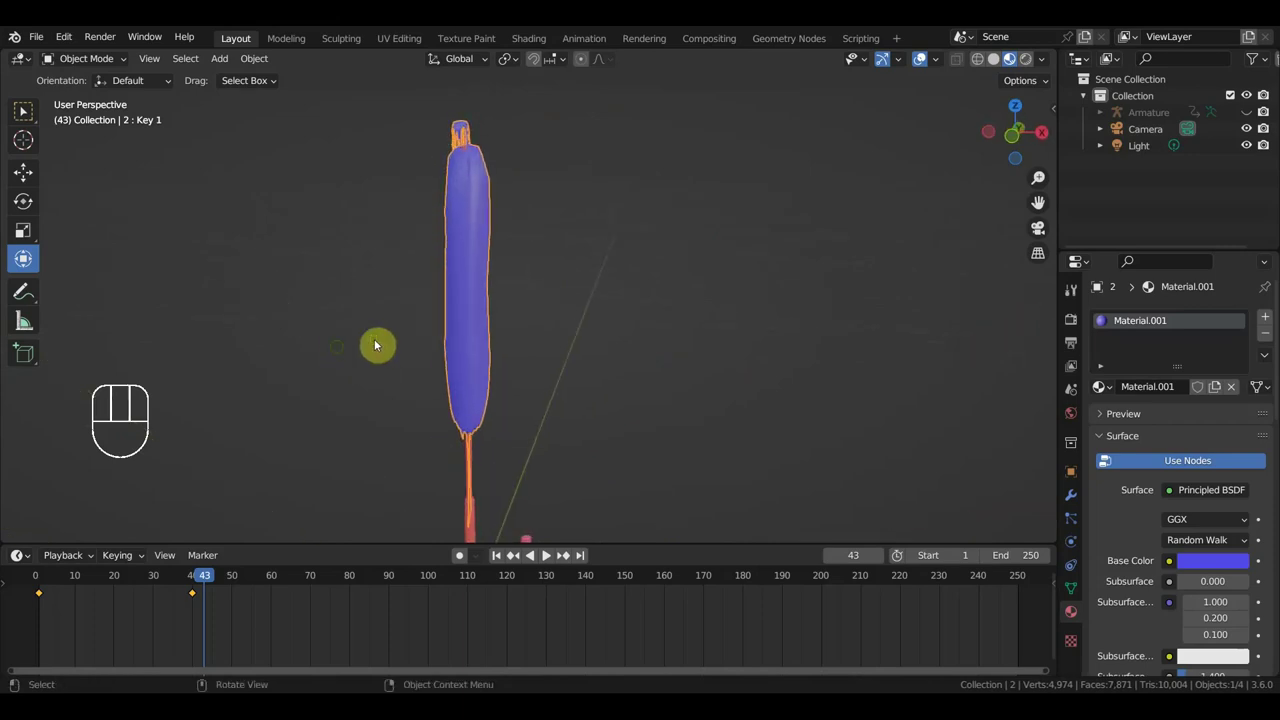
pyautogui.middleClick(486, 347)
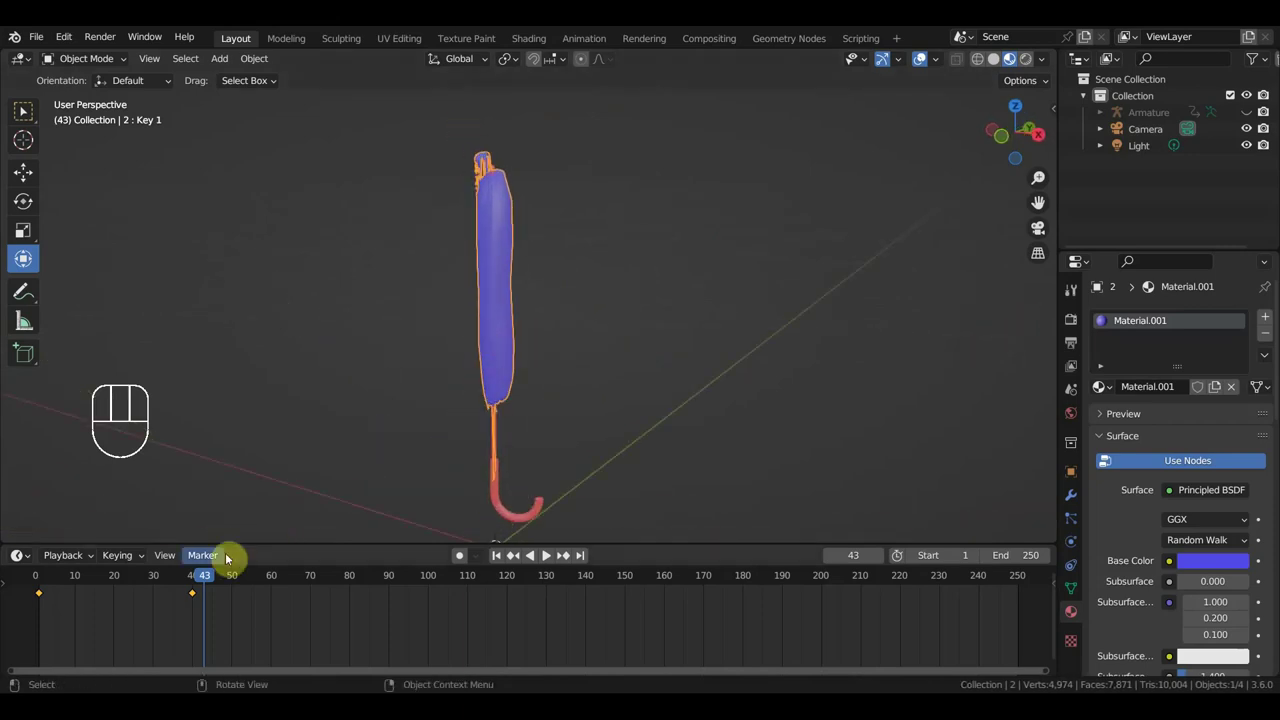
pyautogui.moveTo(178, 582); pyautogui.dragTo(377, 452)
pyautogui.moveTo(499, 430); pyautogui.dragTo(336, 300)
pyautogui.moveTo(515, 313); pyautogui.dragTo(677, 312)
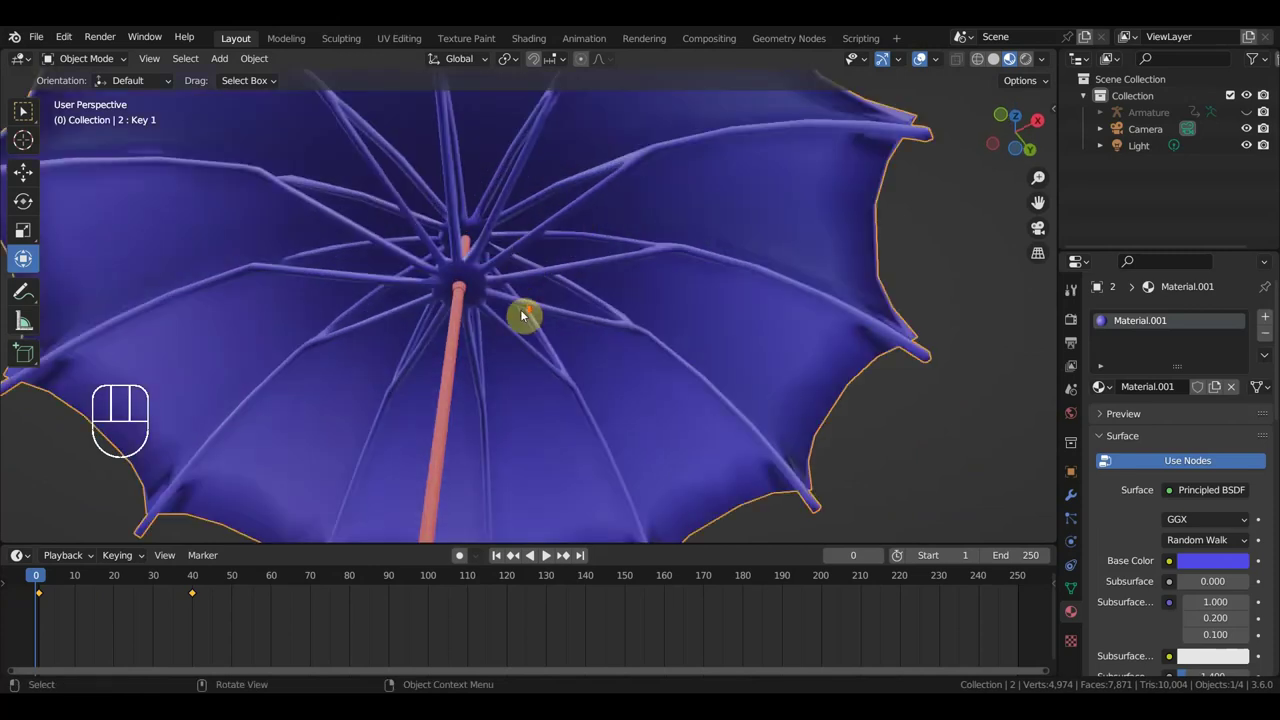
pyautogui.moveTo(549, 329); pyautogui.dragTo(538, 432)
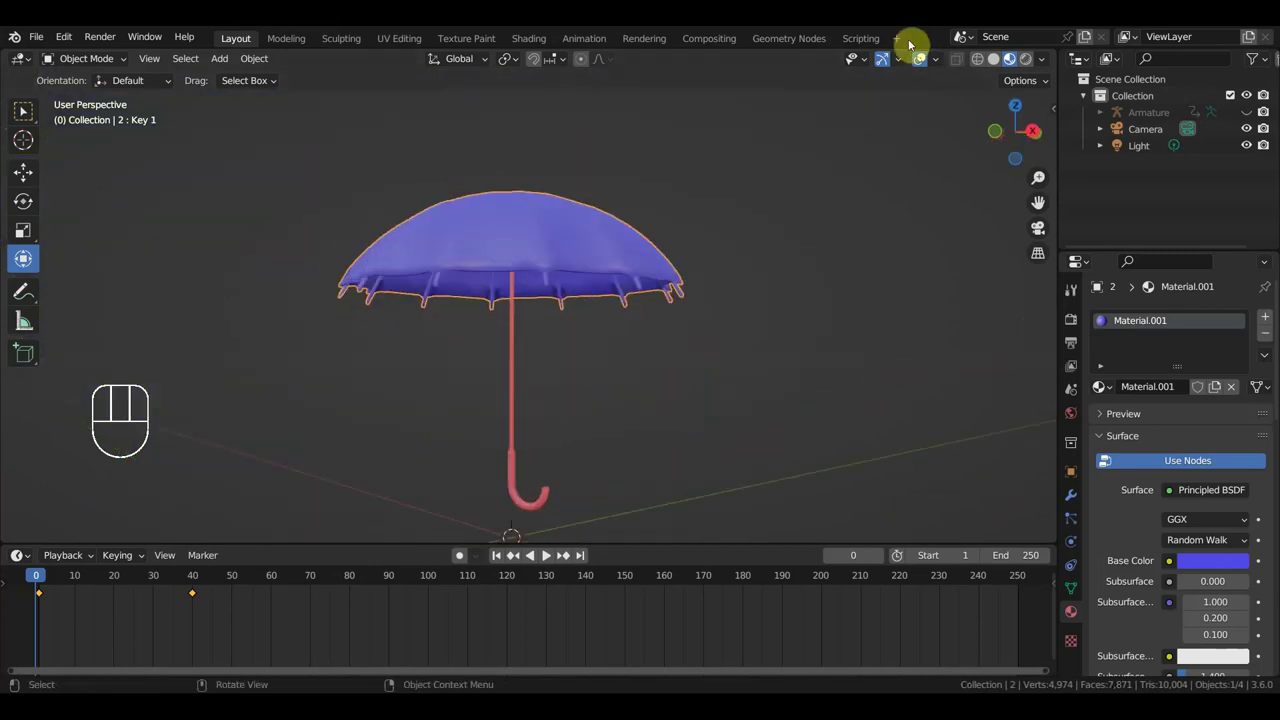
# Toggle overlays, unhide the armature and select the umbrella's rig.
pyautogui.moveTo(928, 64); pyautogui.dragTo(871, 117)
pyautogui.moveTo(769, 249); pyautogui.dragTo(938, 115)
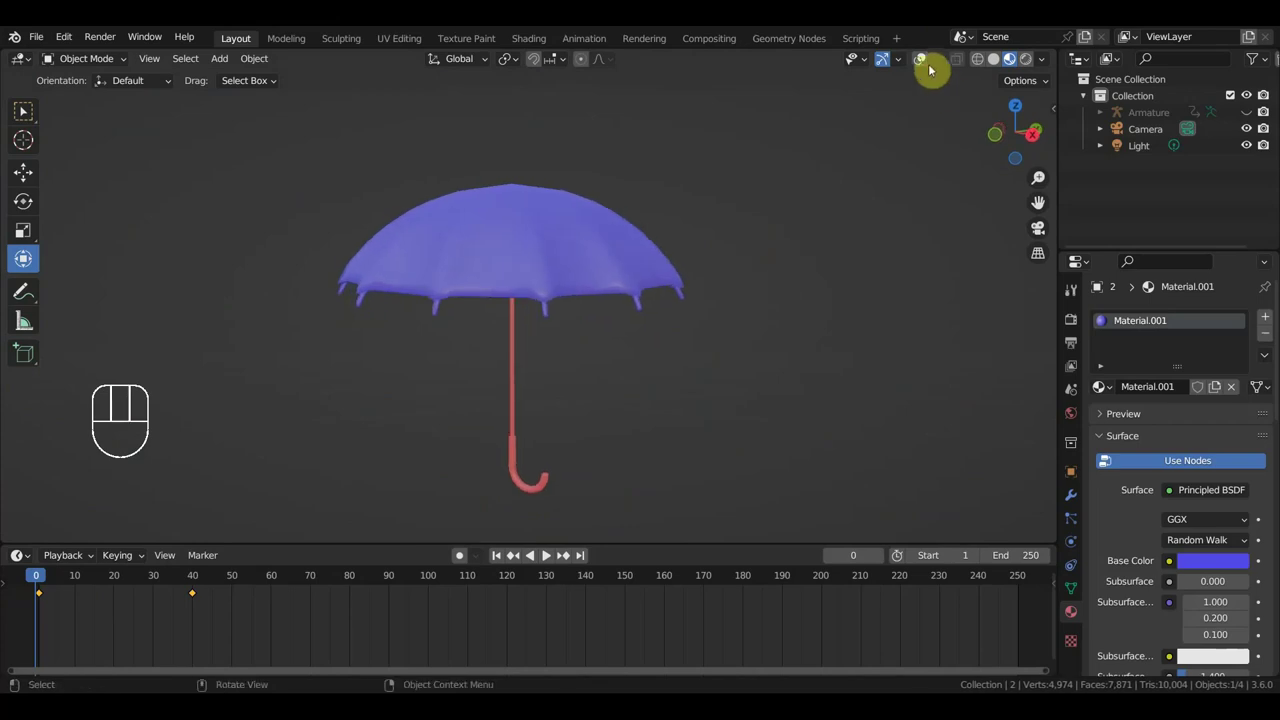
pyautogui.press('alt+h')
pyautogui.press('KP_4')
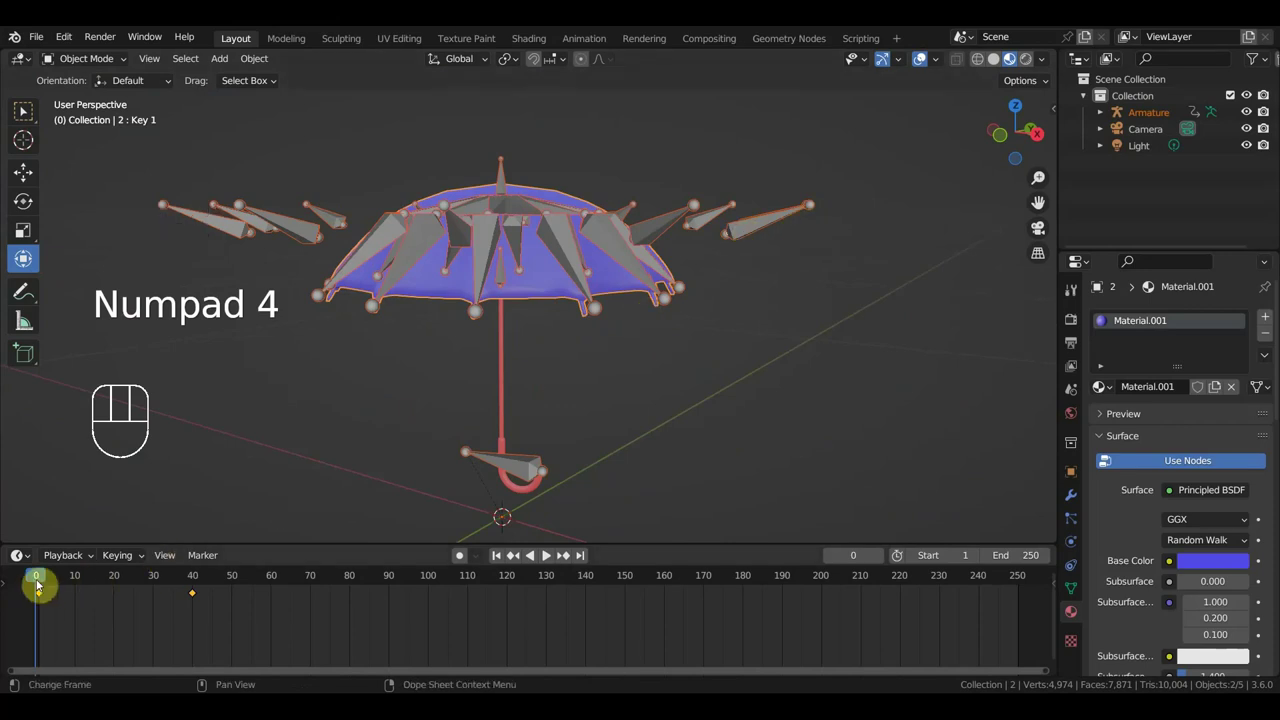
# Advance to frame 41 and orbit around the armature-folded umbrella.
pyautogui.moveTo(69, 585); pyautogui.dragTo(199, 591)
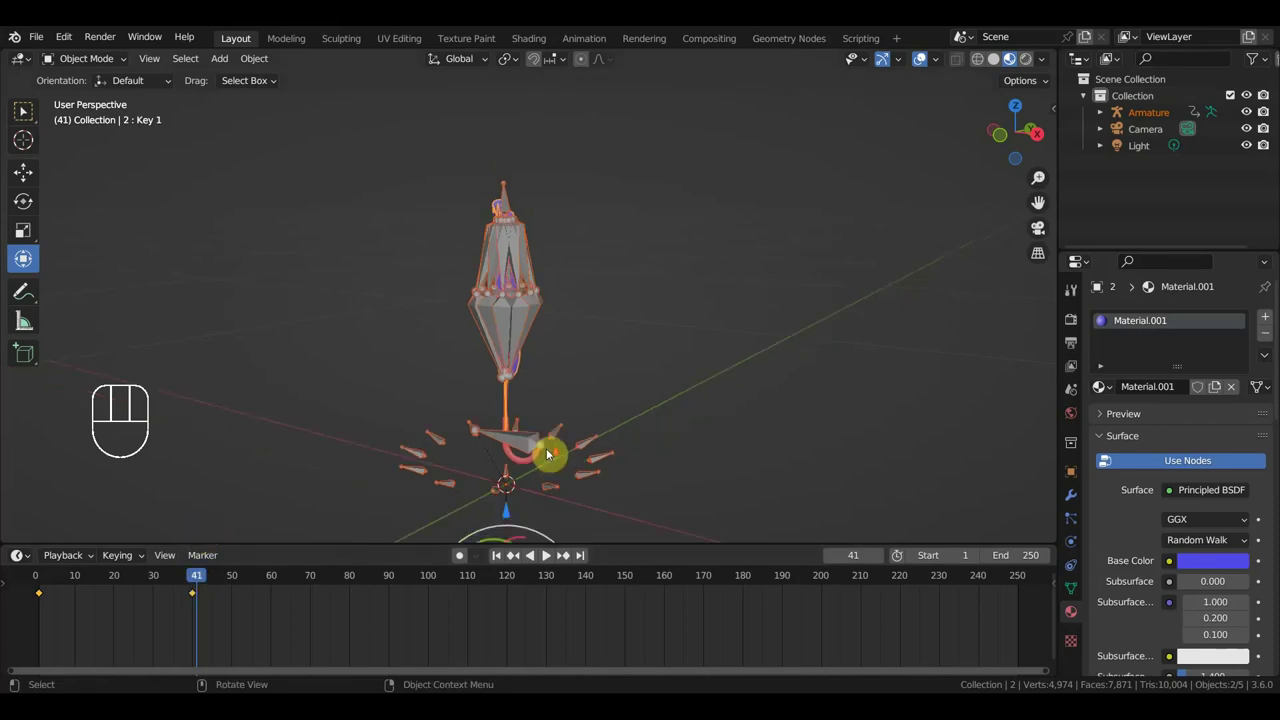
pyautogui.moveTo(550, 455); pyautogui.dragTo(635, 438)
pyautogui.moveTo(655, 417); pyautogui.dragTo(666, 365)
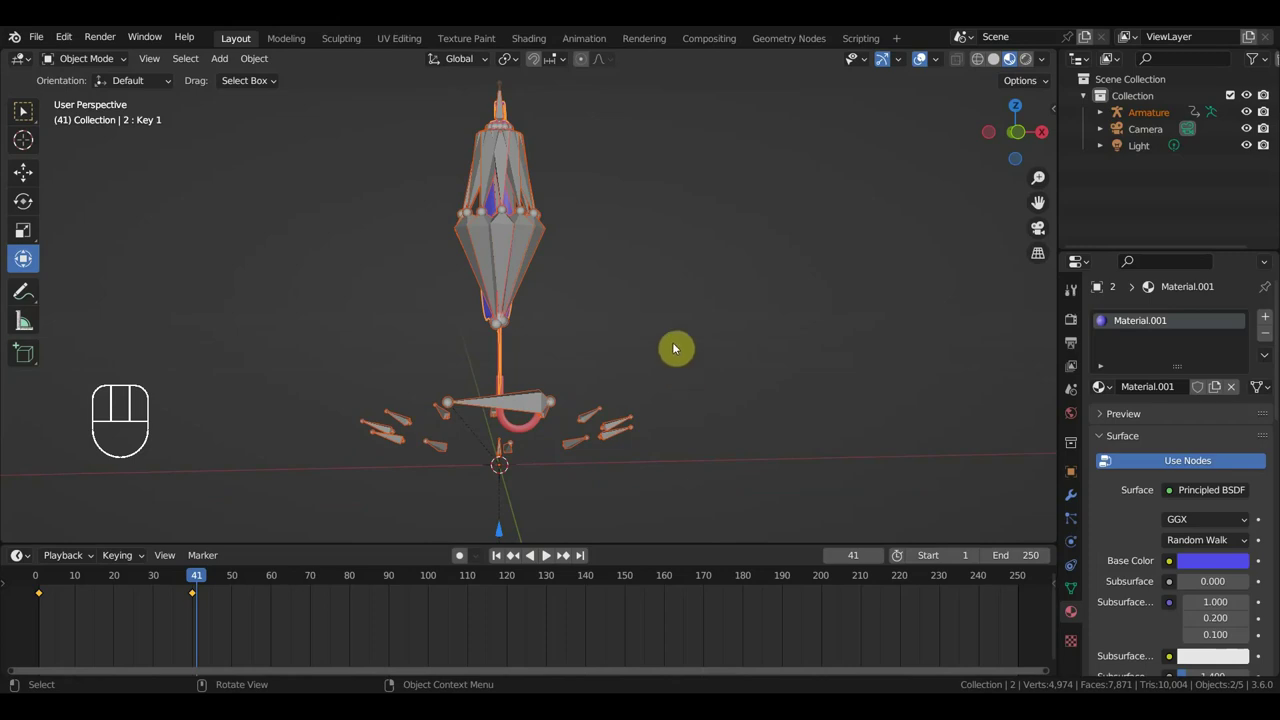
pyautogui.moveTo(569, 302); pyautogui.dragTo(599, 318)
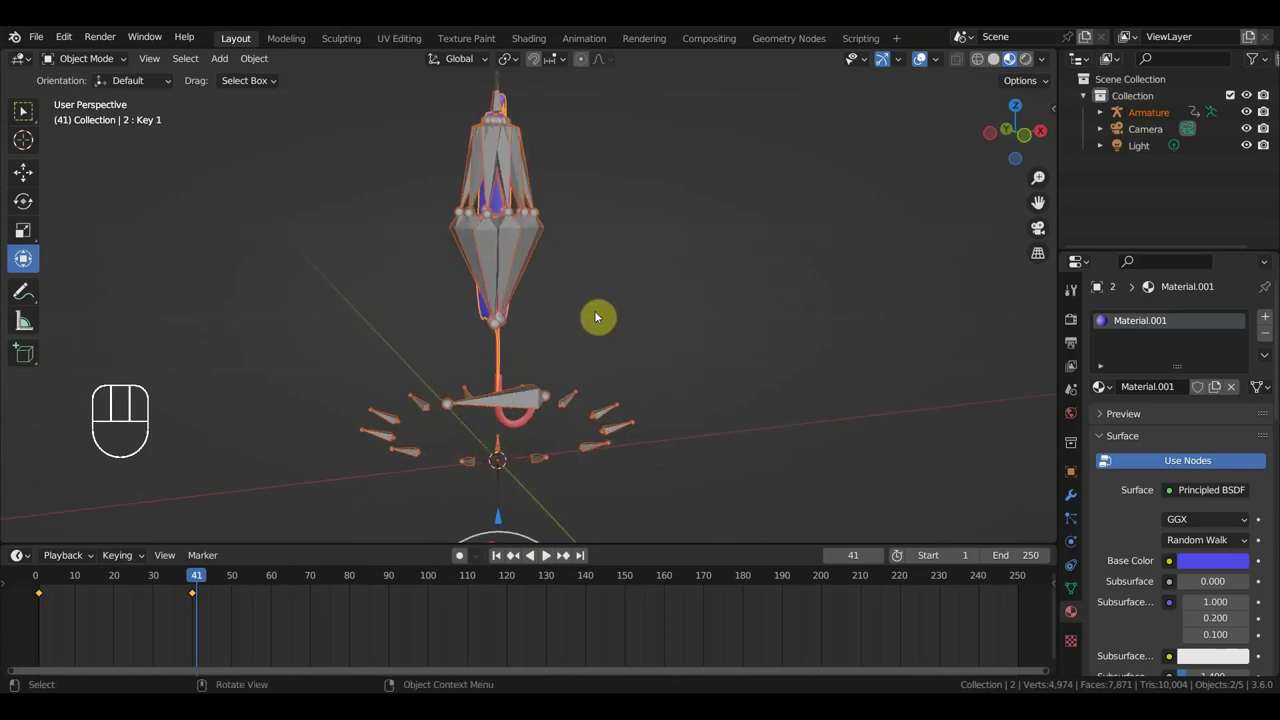